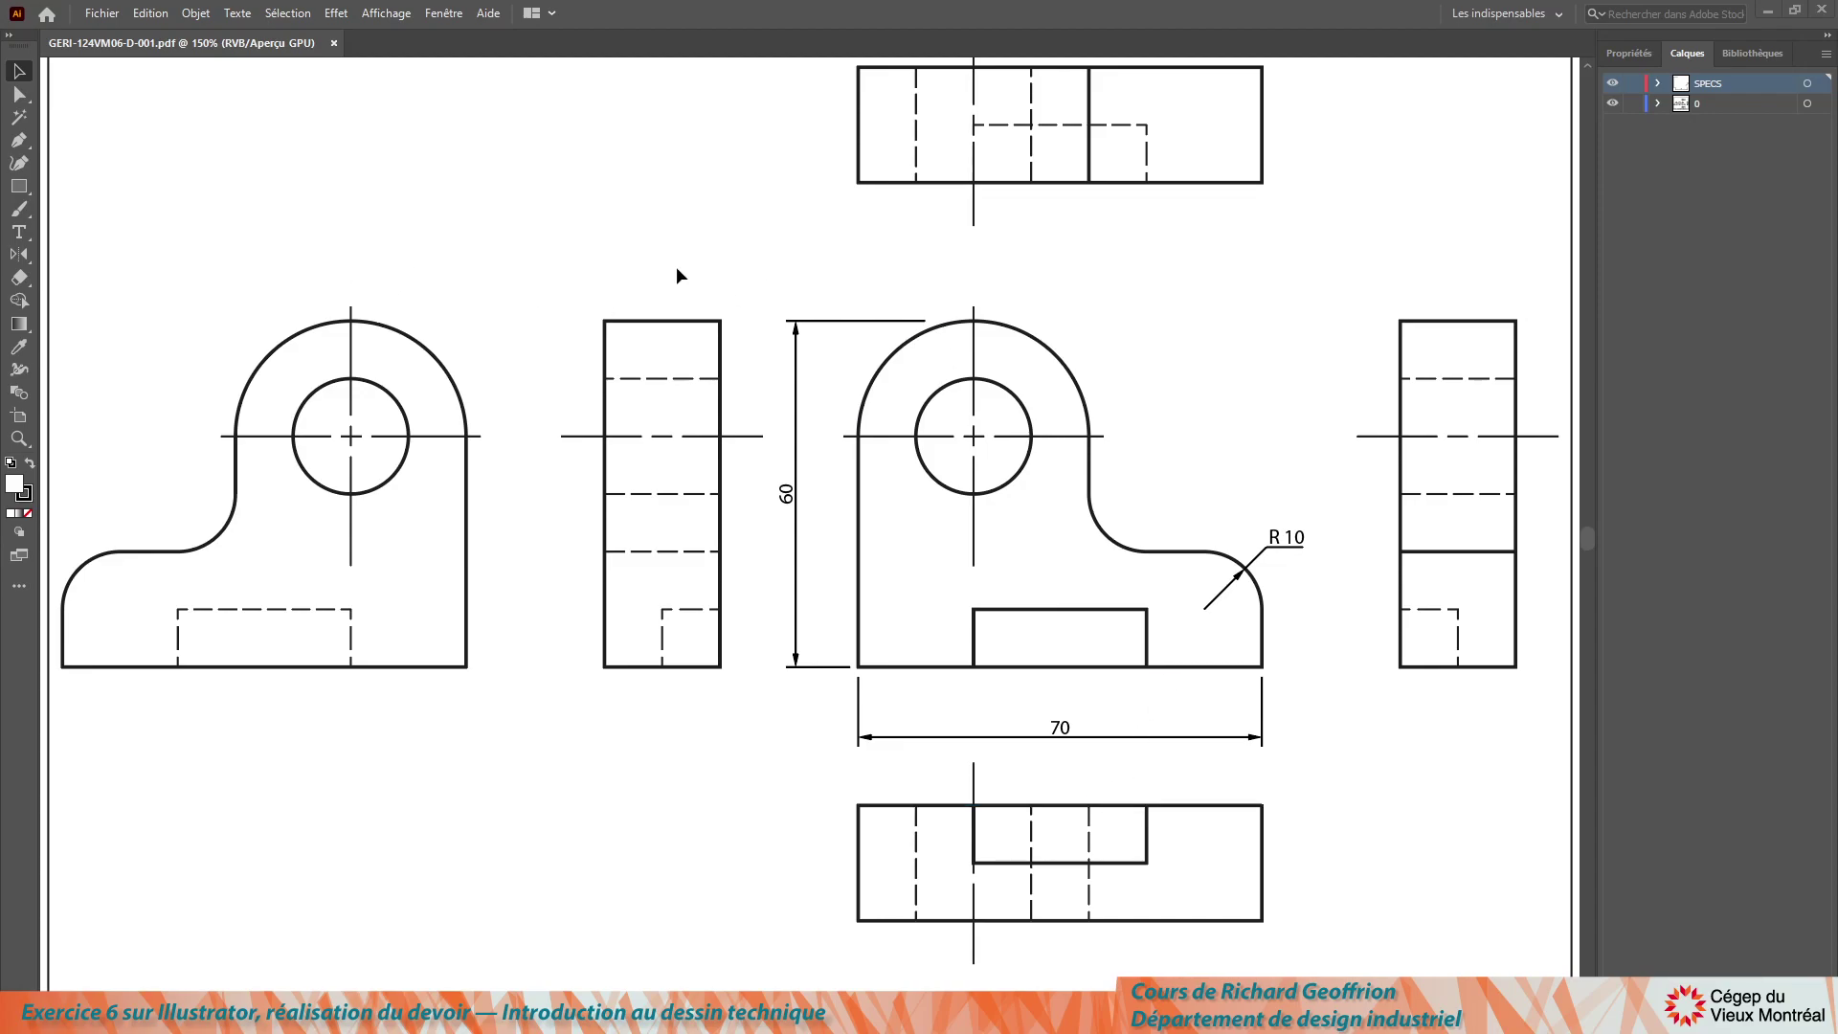
Step: Select the duplicate front and extra side views and delete them
click(729, 613)
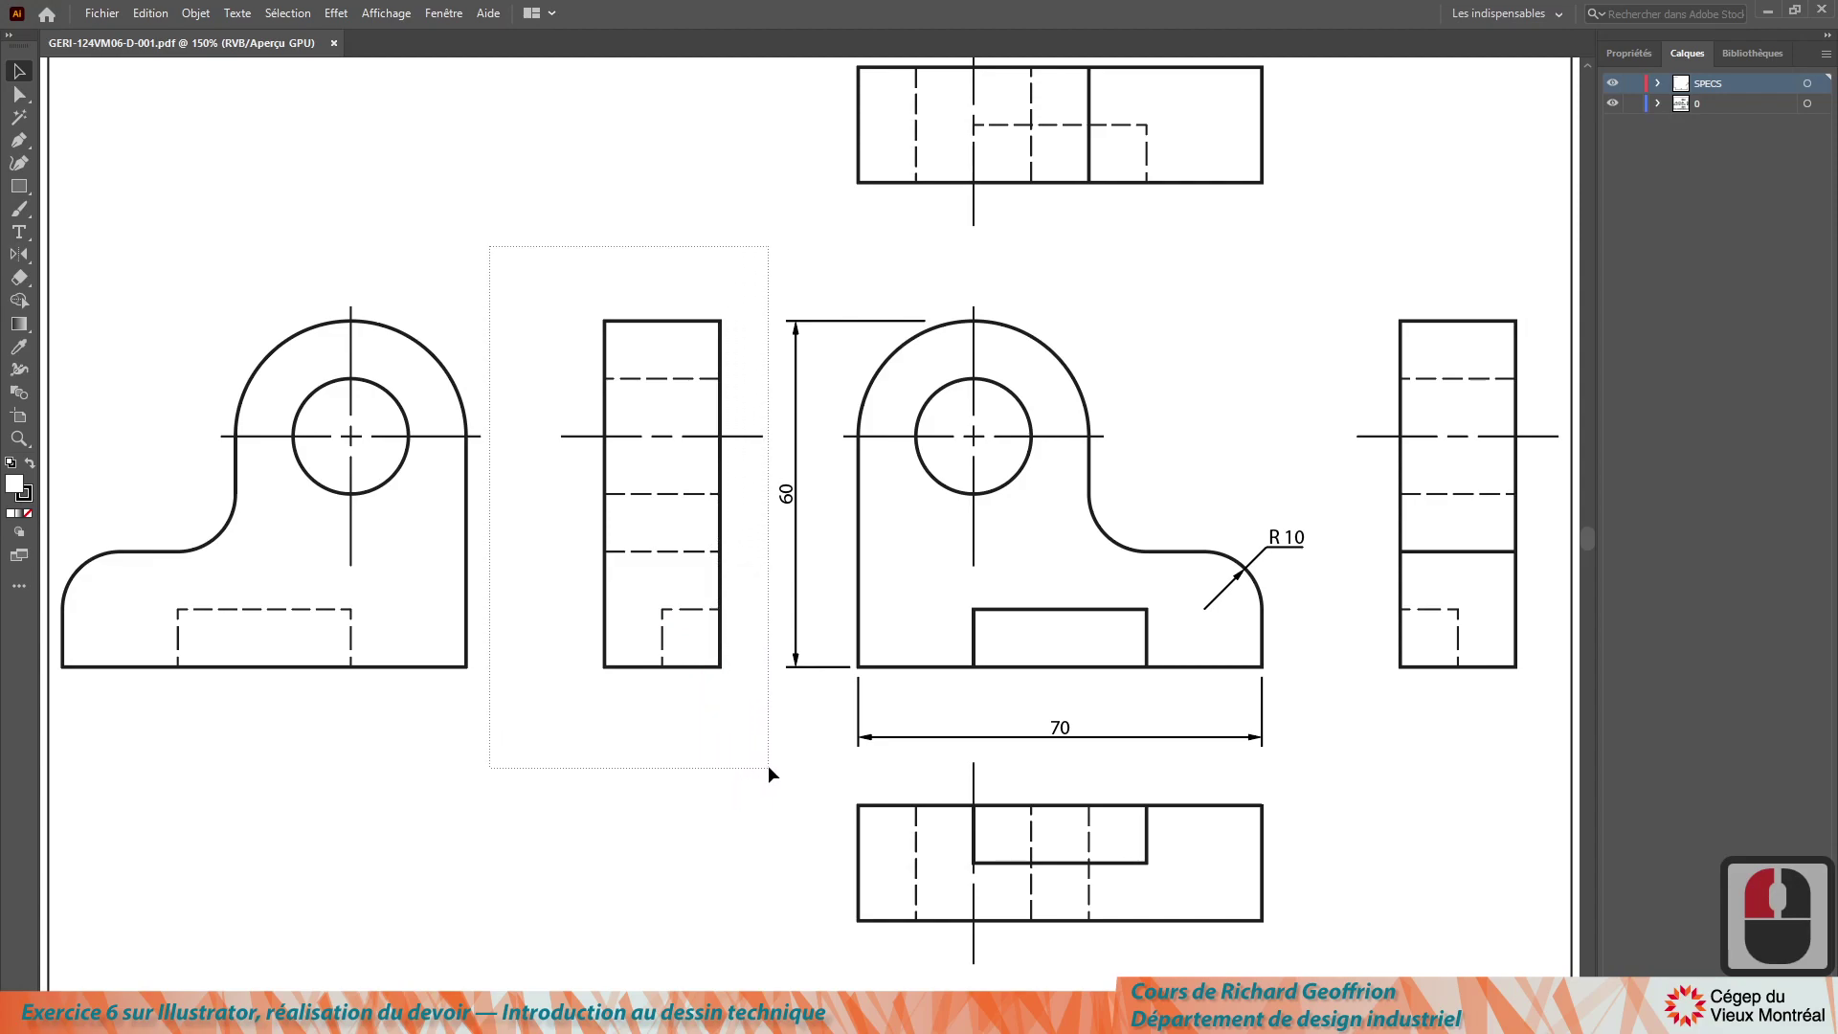
click(775, 771)
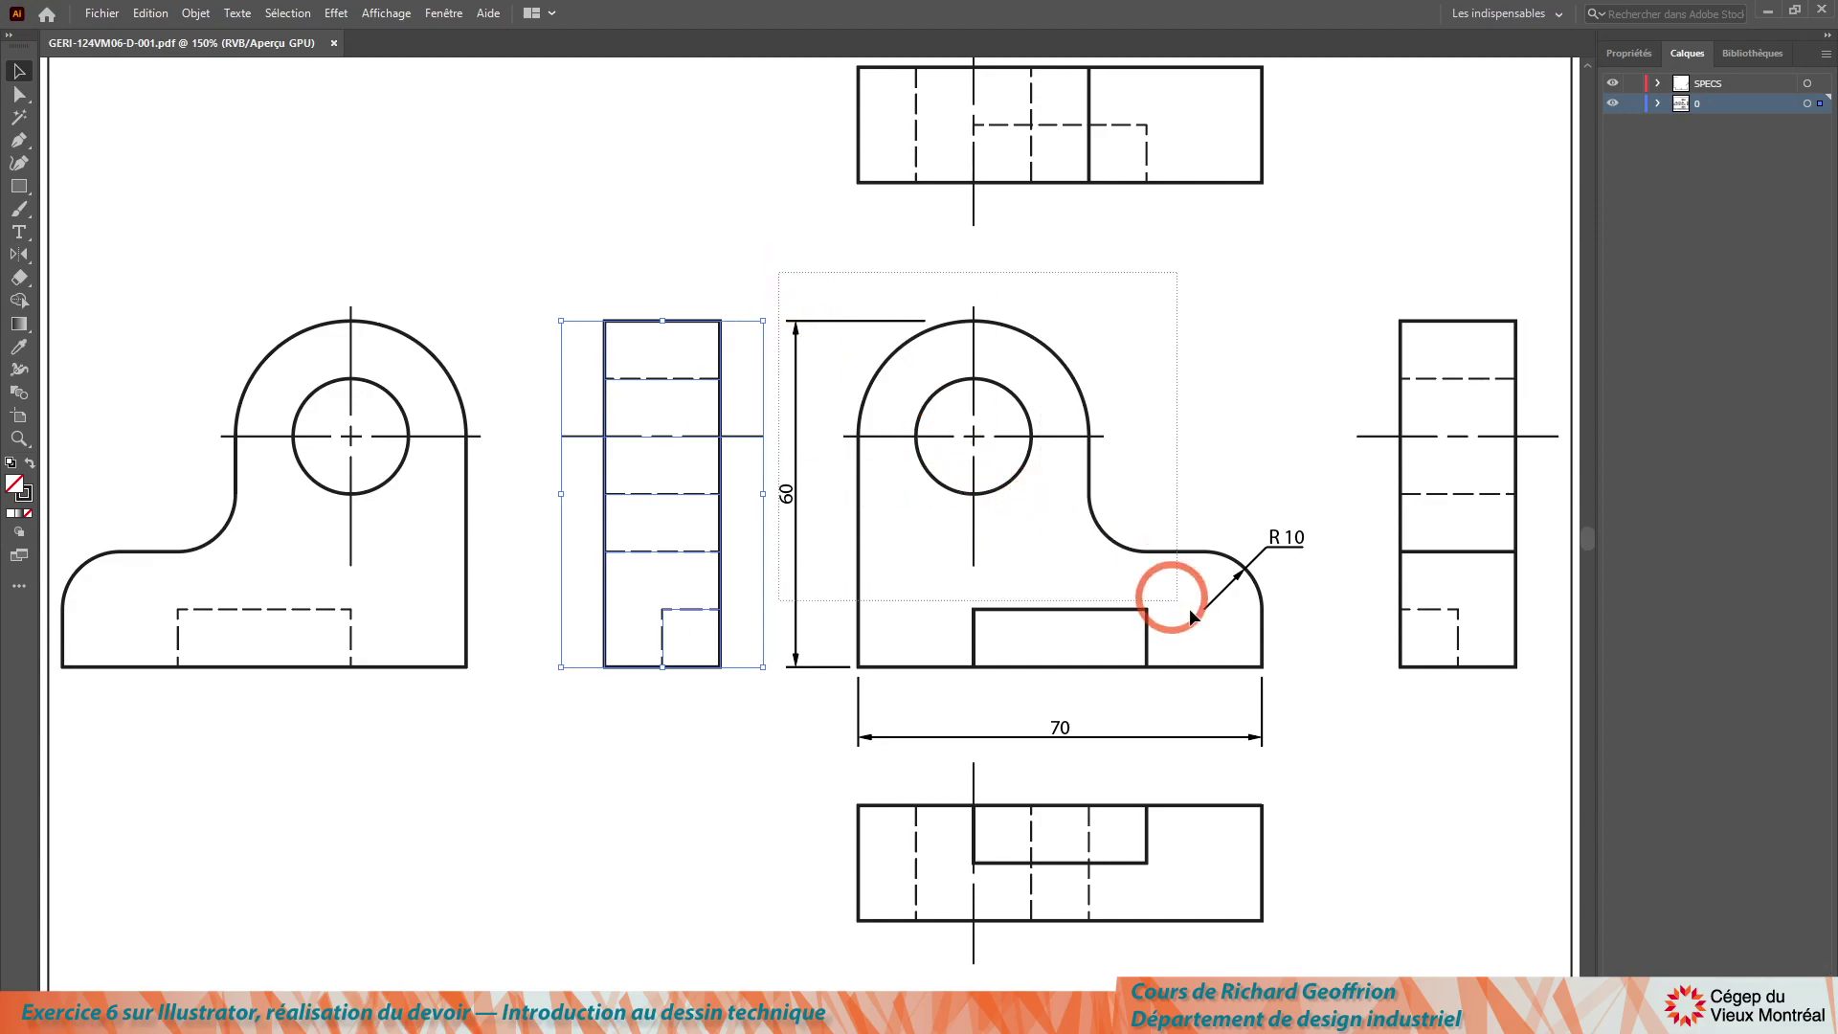
click(1343, 770)
click(1358, 742)
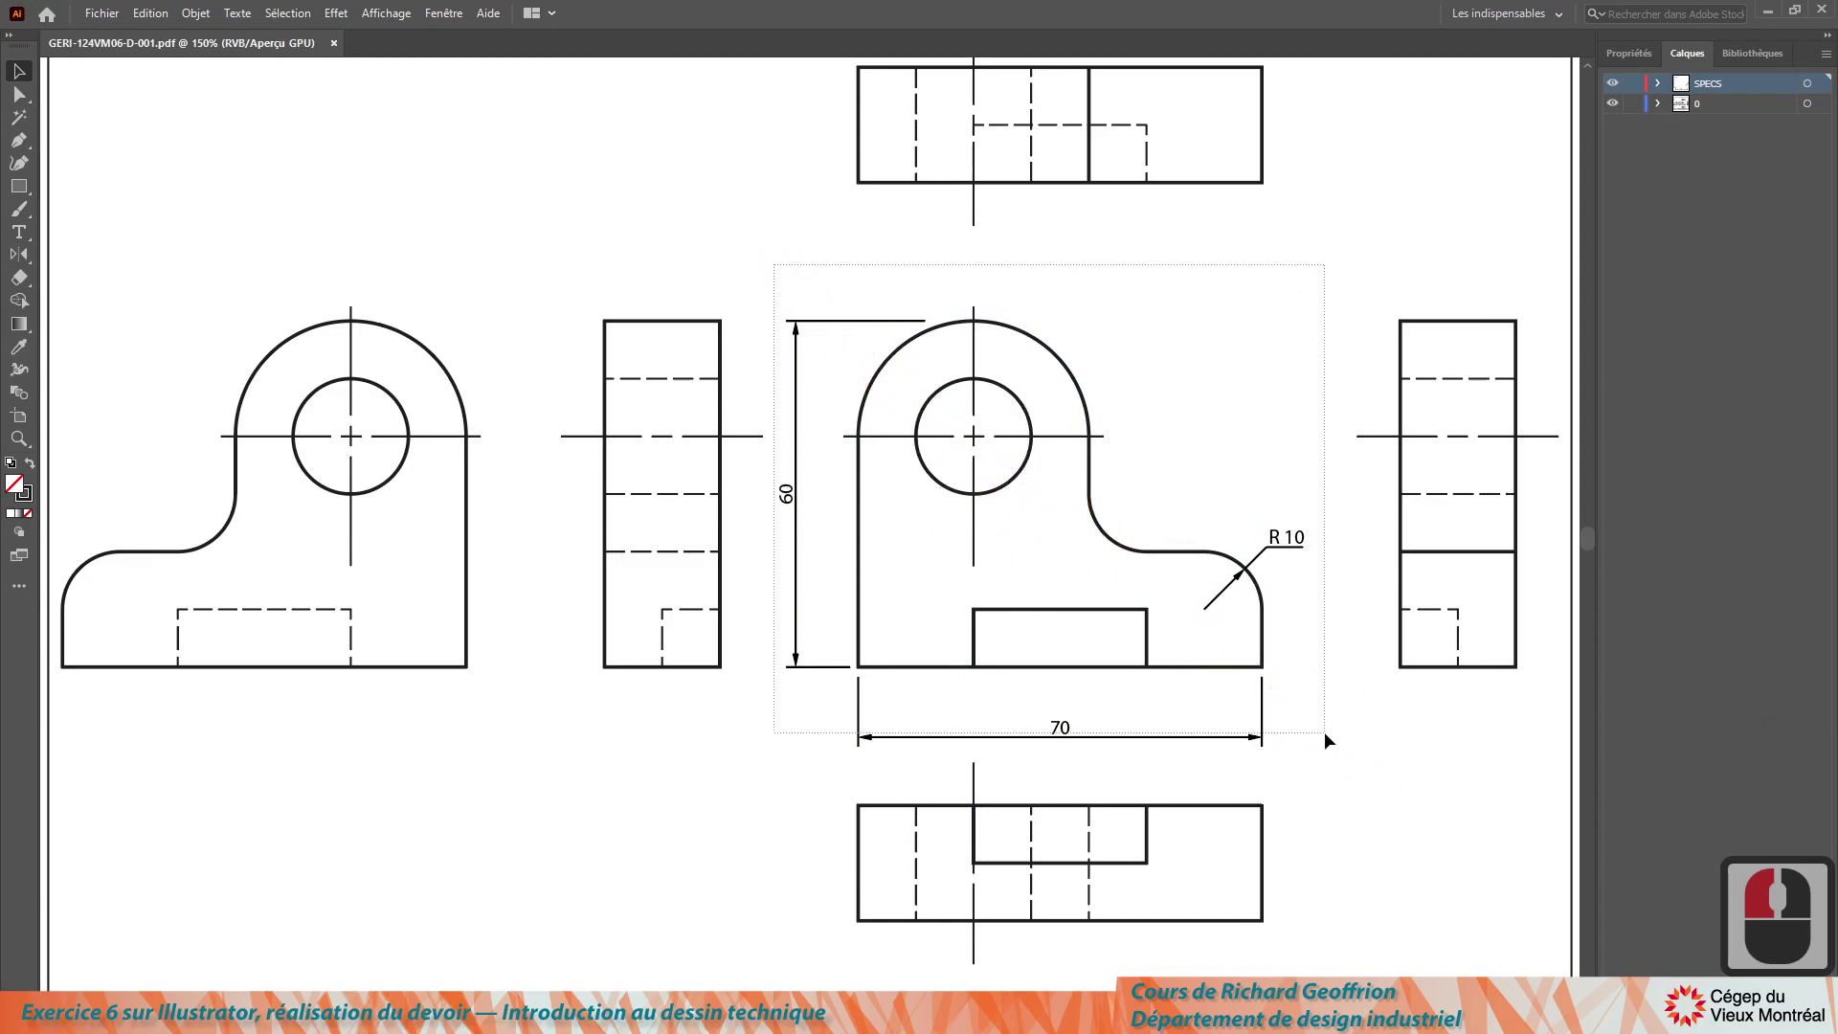
click(1319, 744)
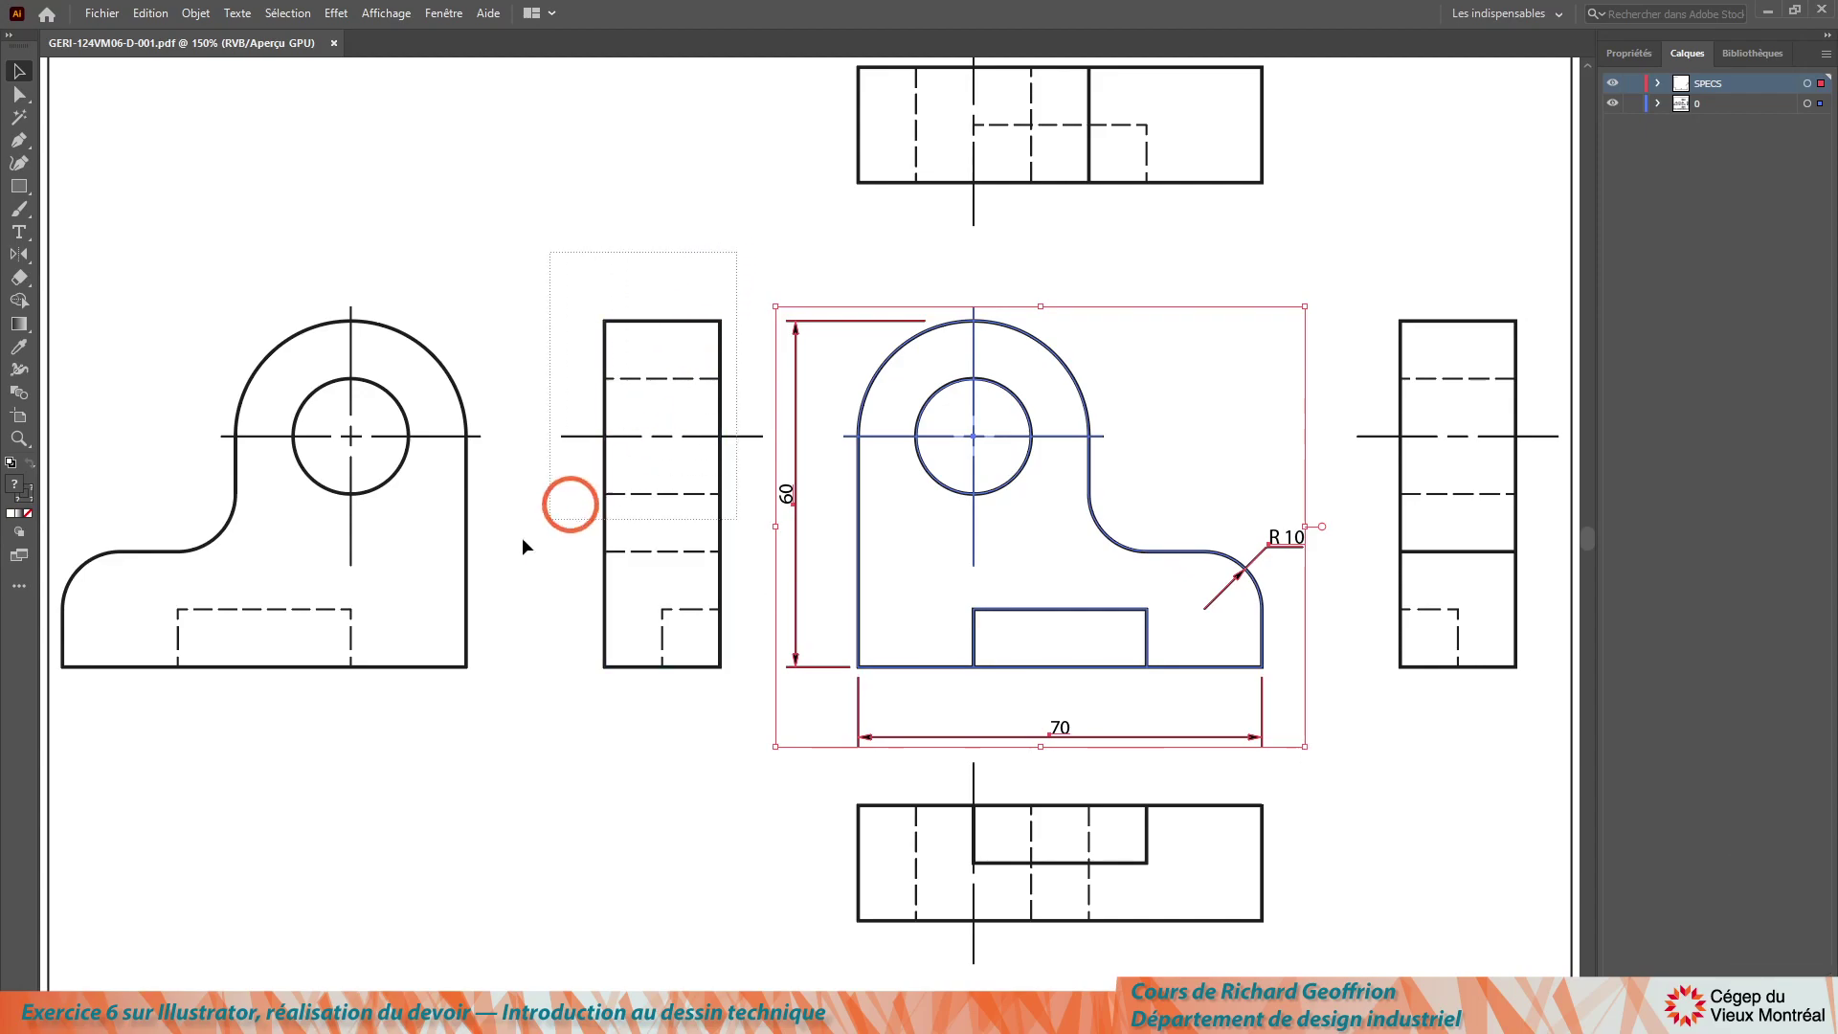
click(102, 731)
key(ctrl+3)
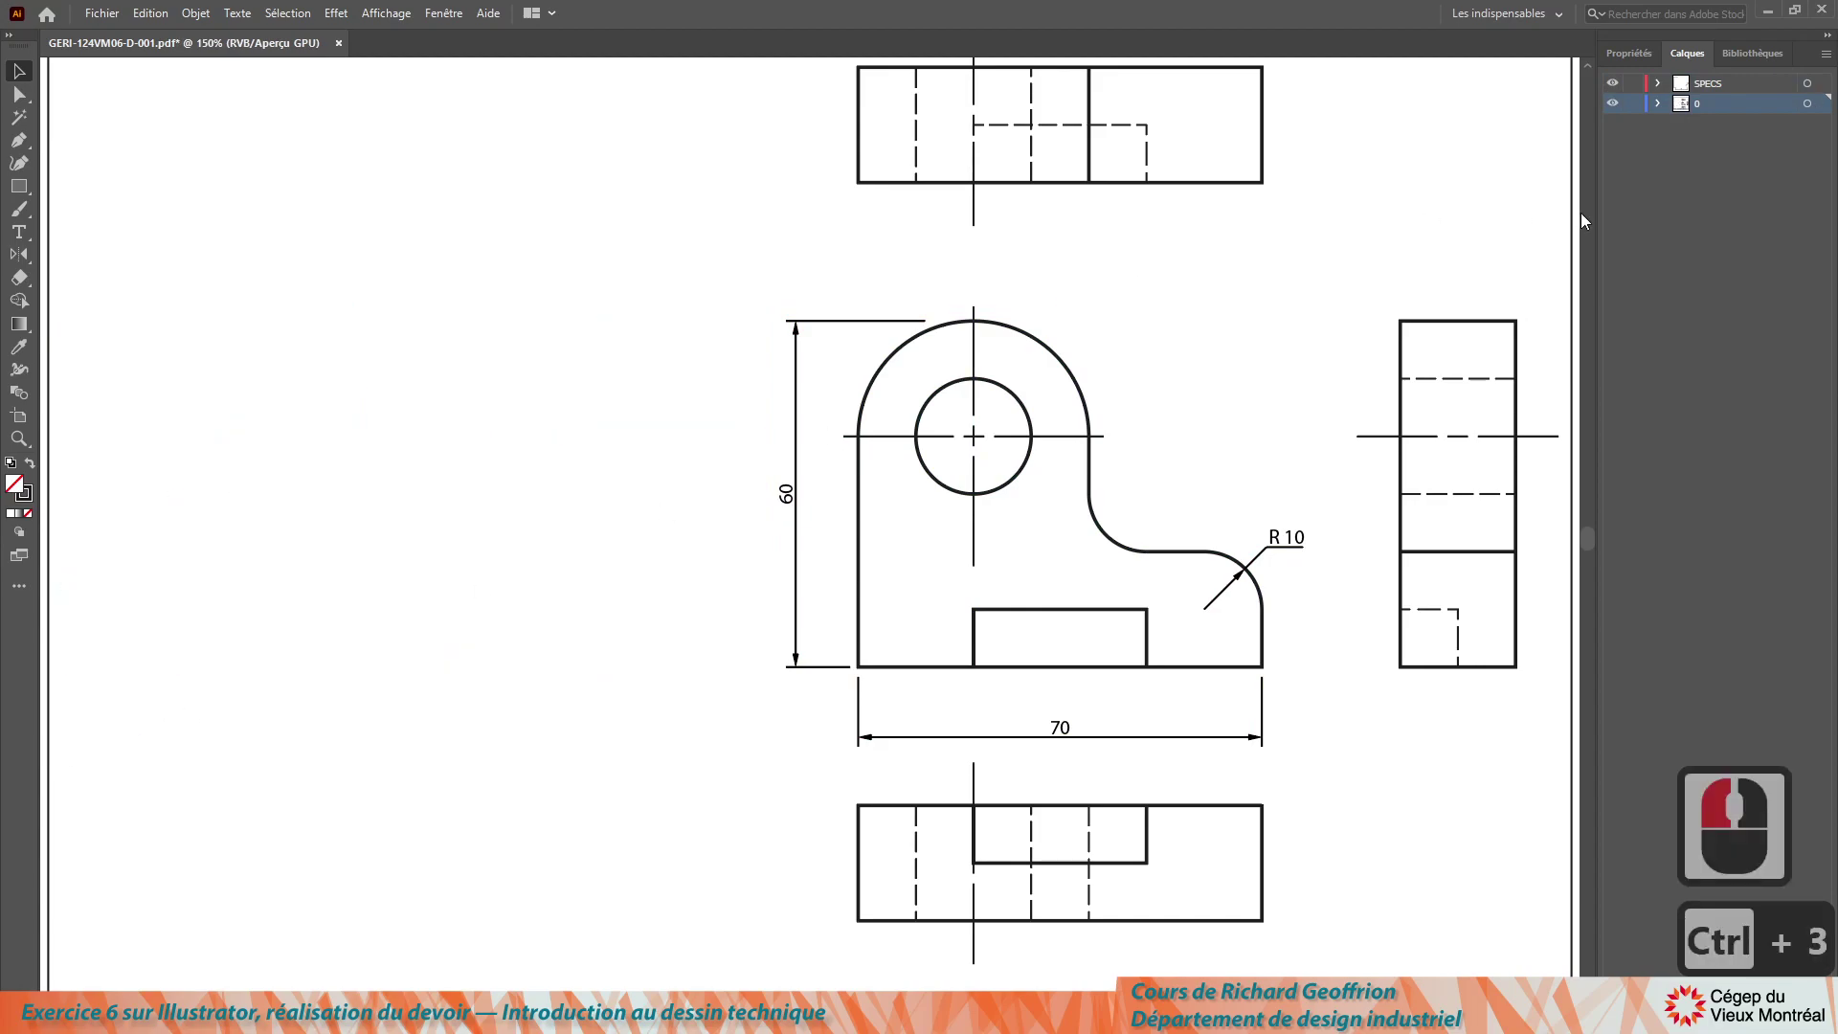
Step: Delete the right-hand side view and the bottom view, leaving the front and top views
click(1554, 803)
key(ctrl+3)
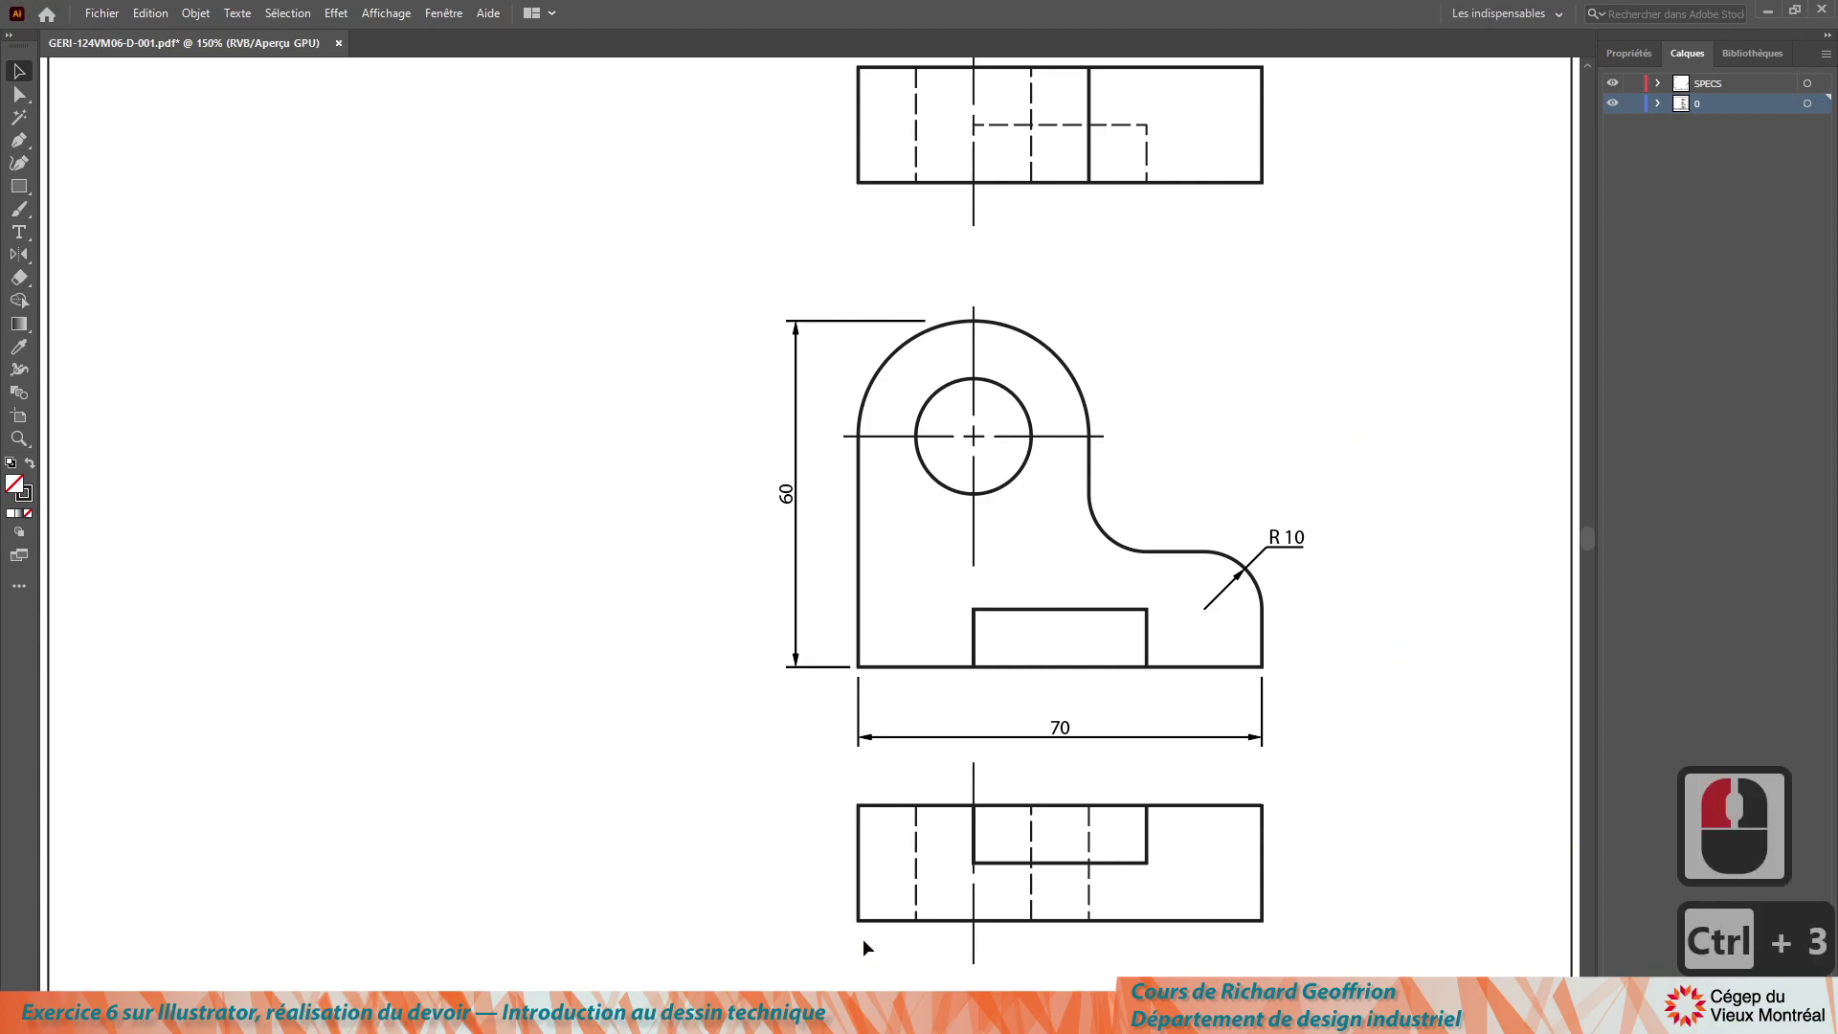
click(1343, 795)
key(ctrl+3)
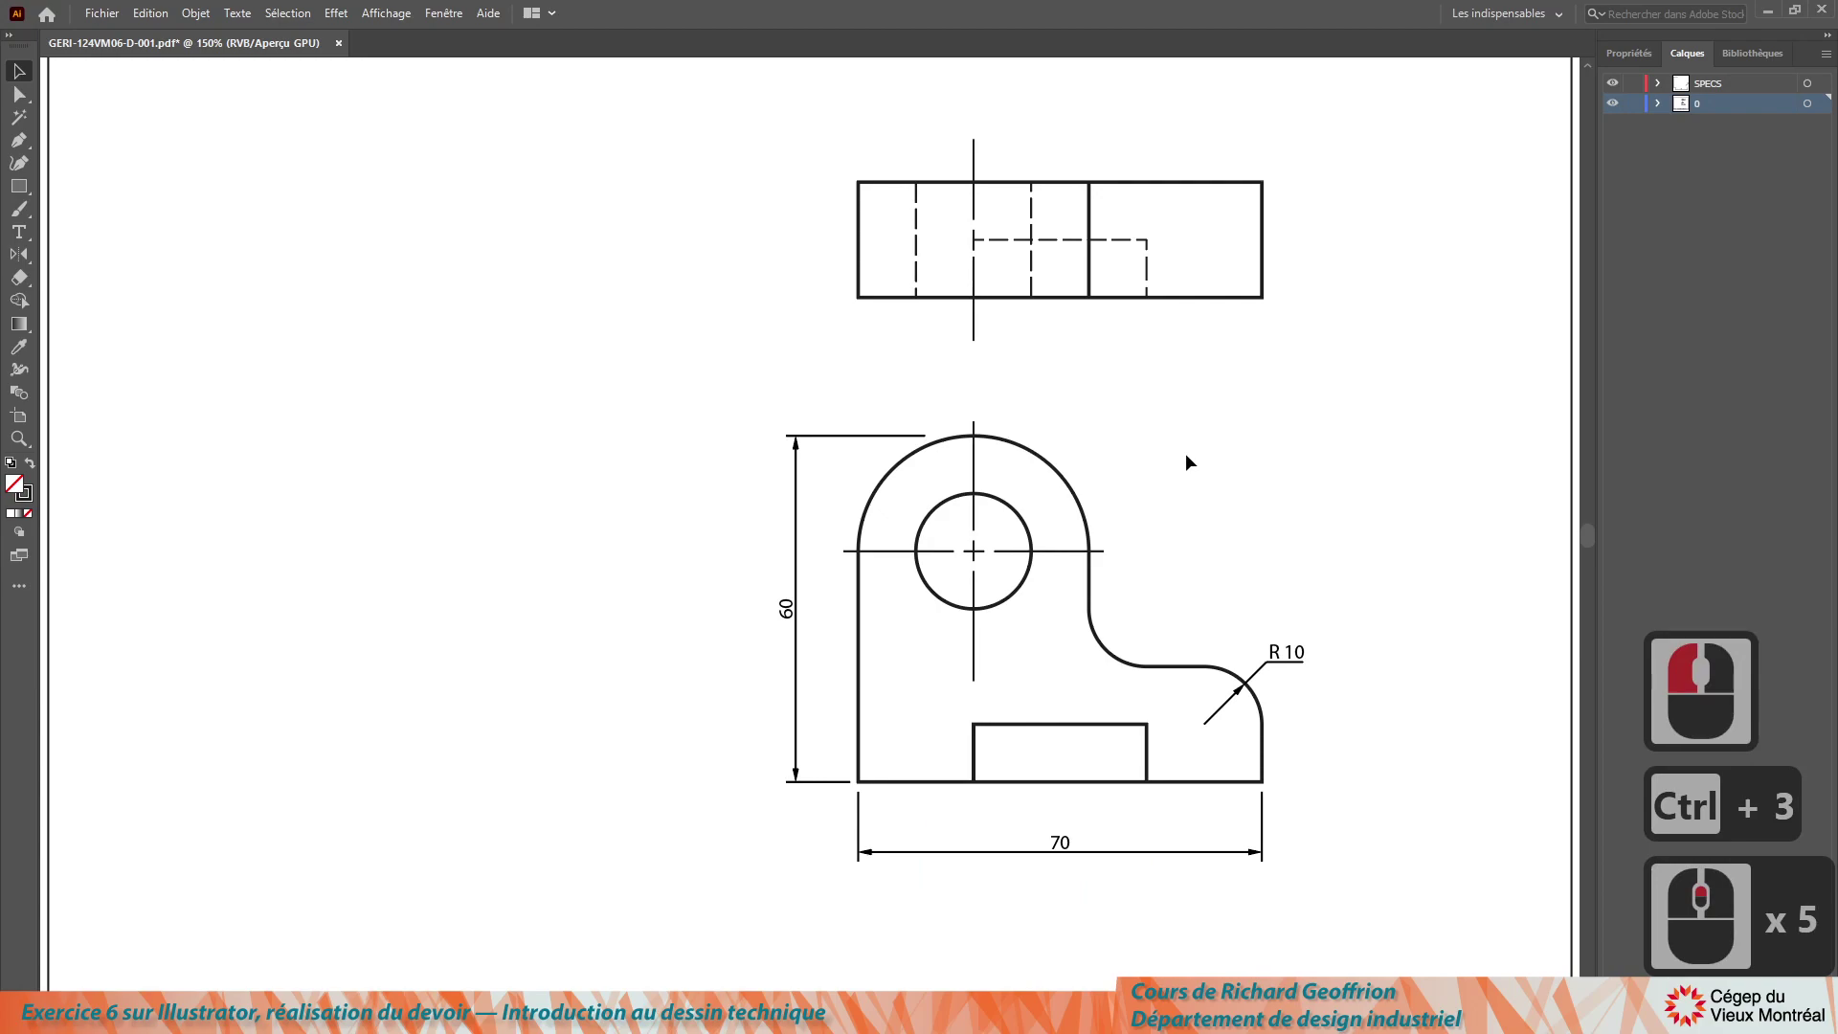
Step: Delete the top view, check the sheet, and zoom back onto the dimensioned front view
click(1344, 396)
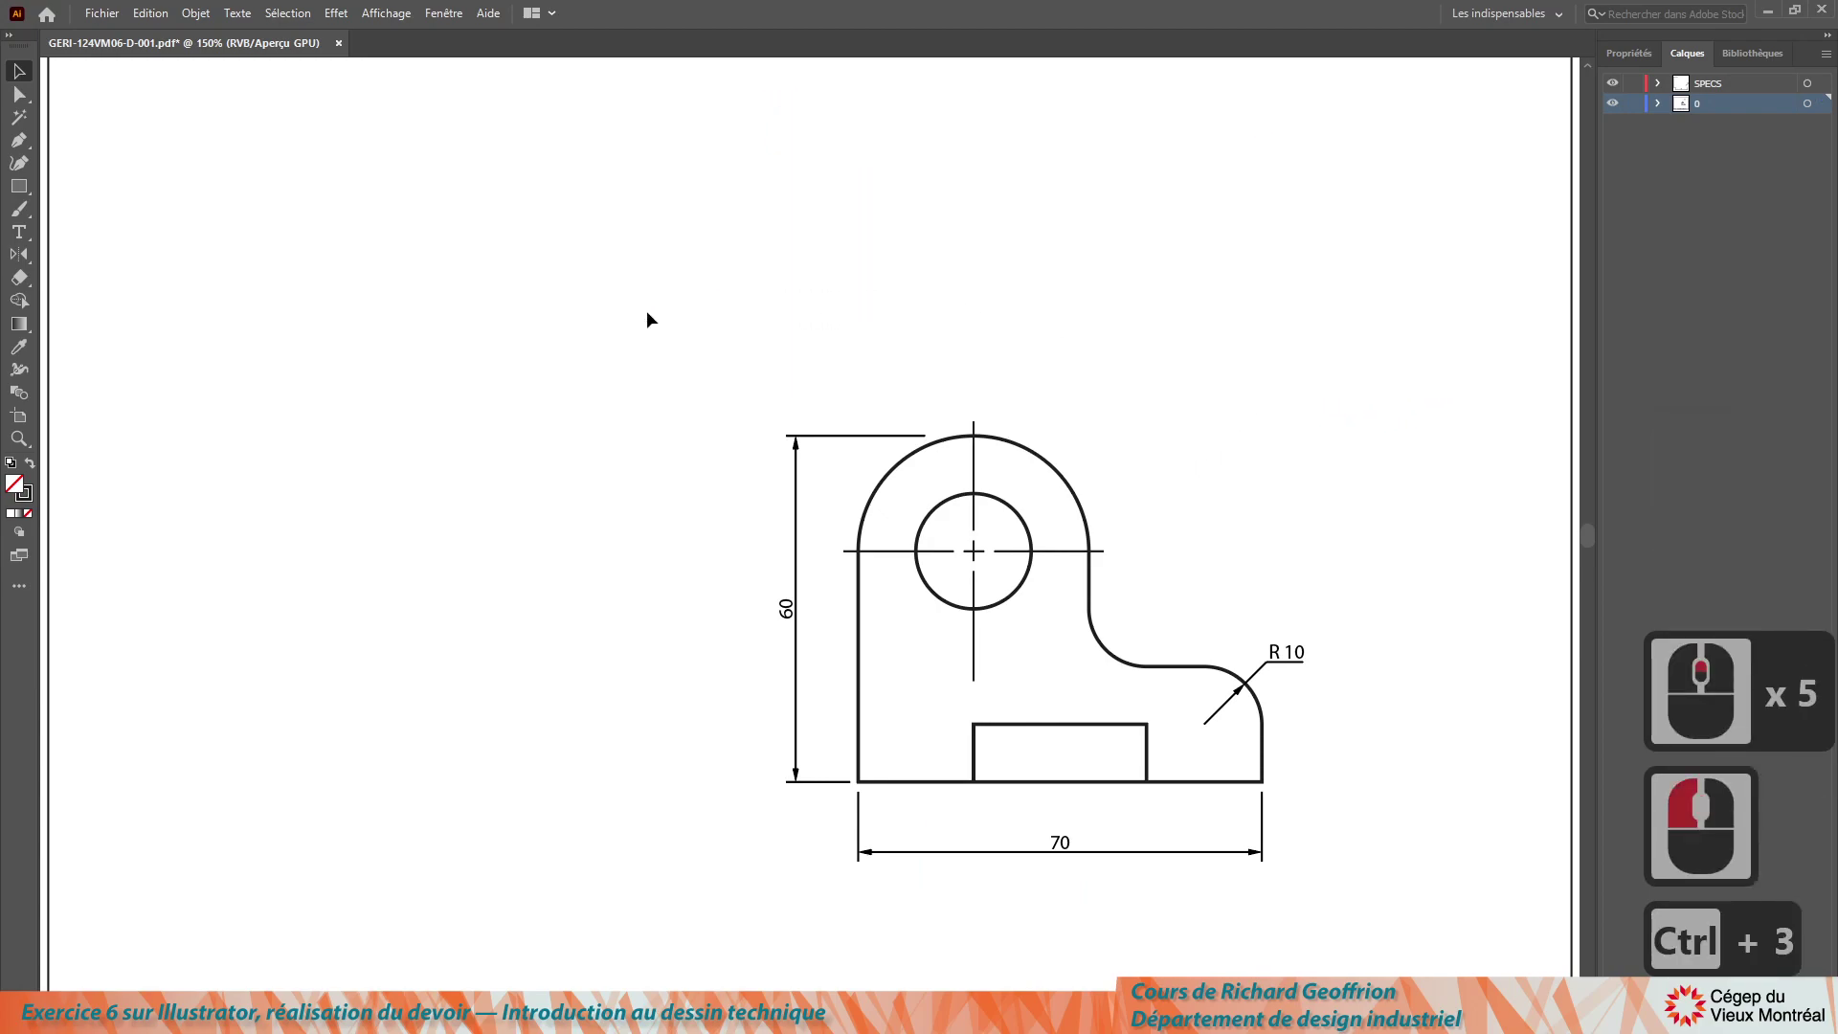
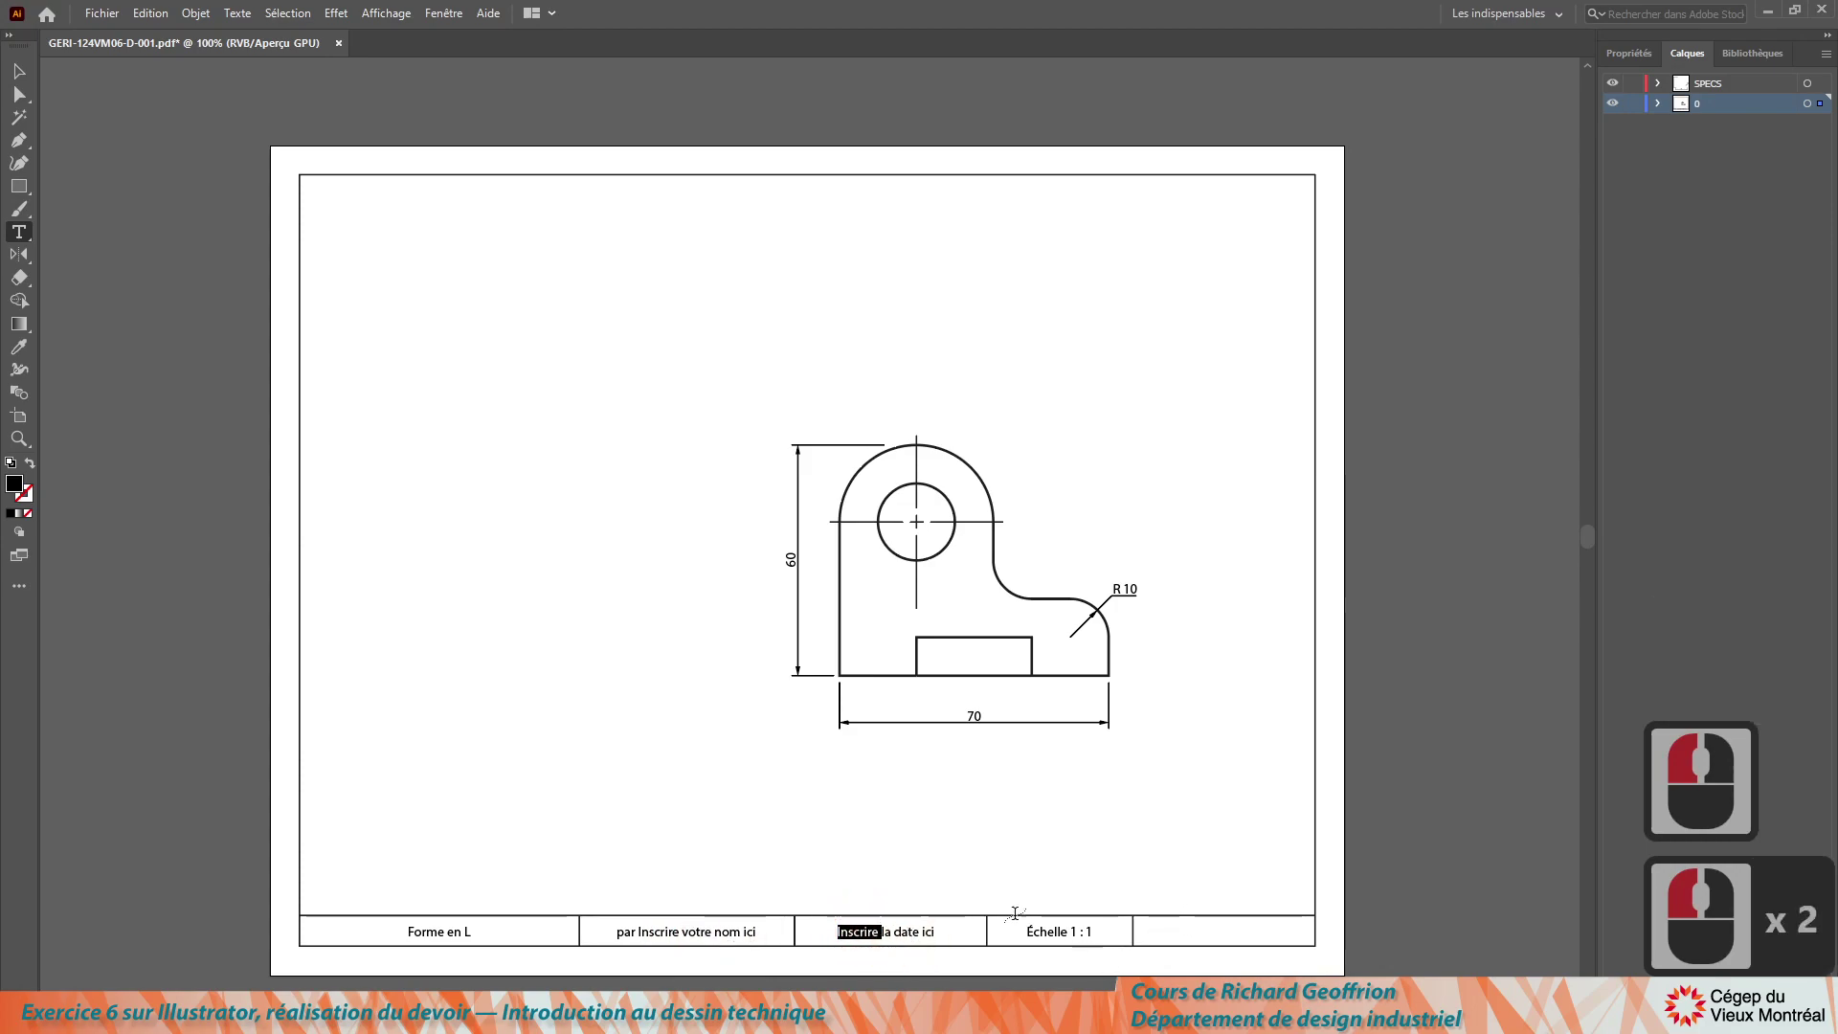
click(58, 91)
click(557, 515)
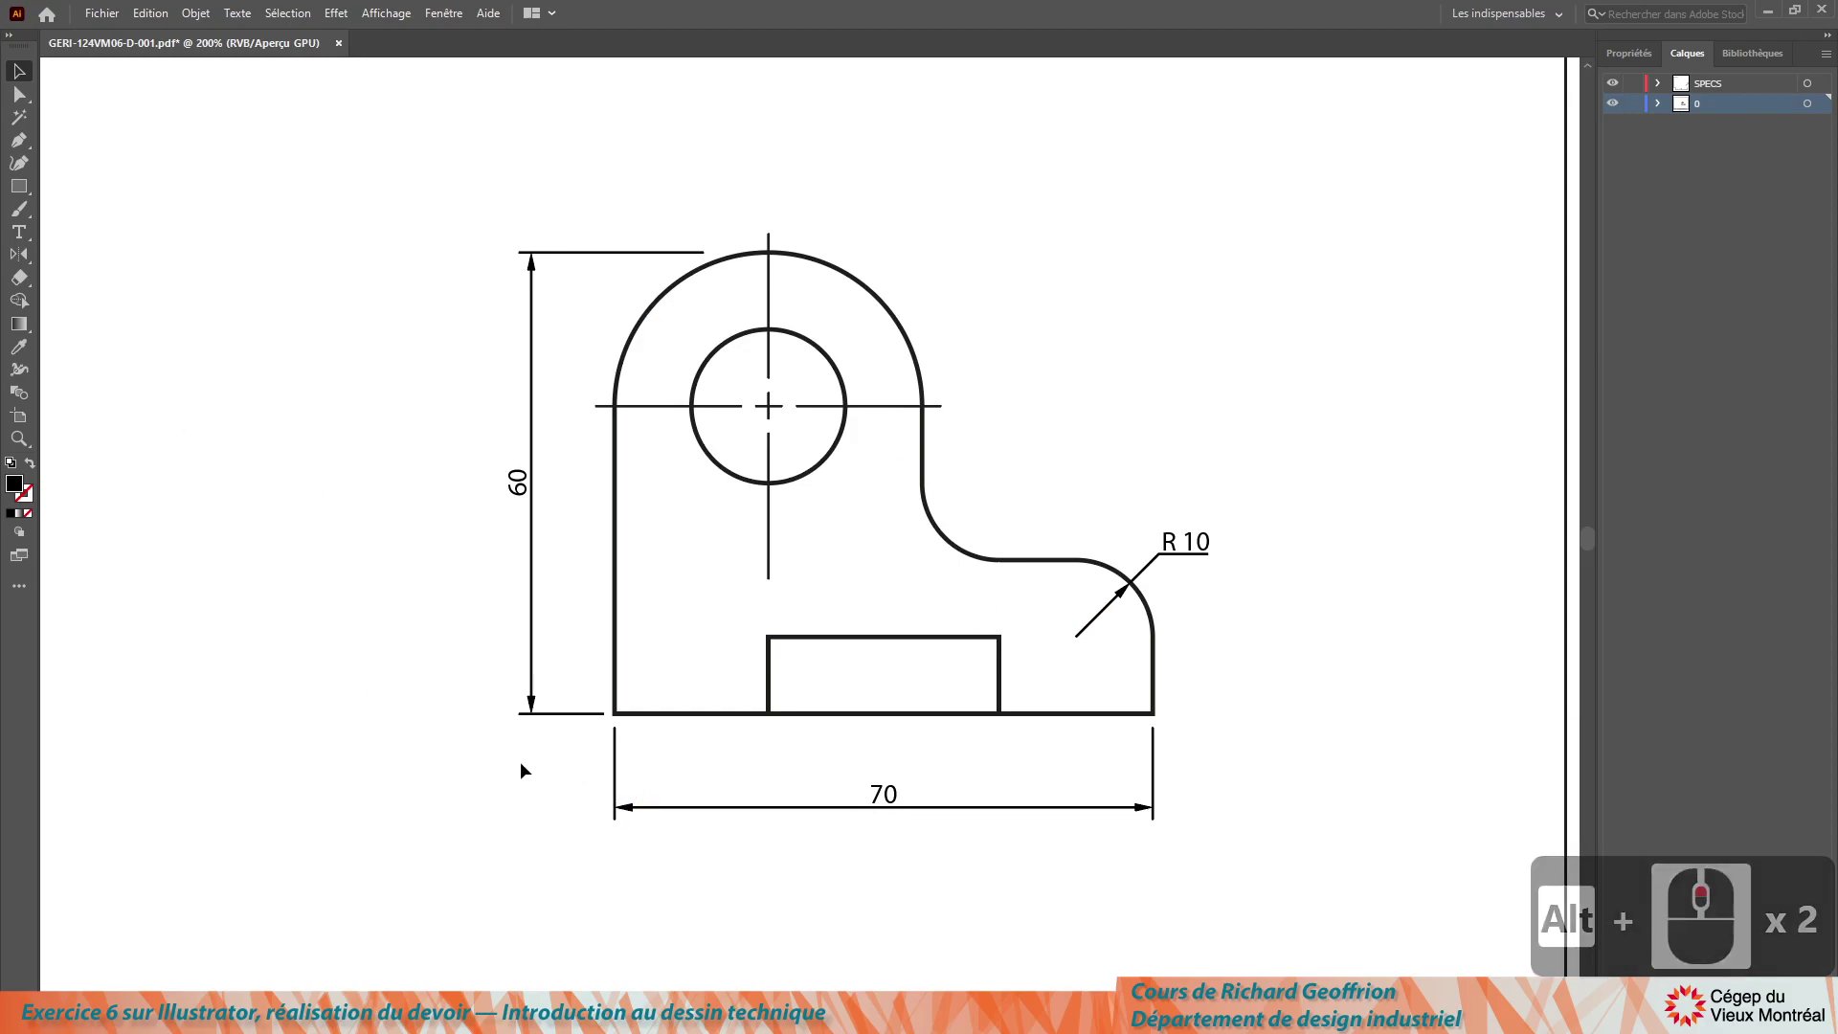
Step: Select the rectangular notch at the bottom of the front view for dimensioning
click(1259, 887)
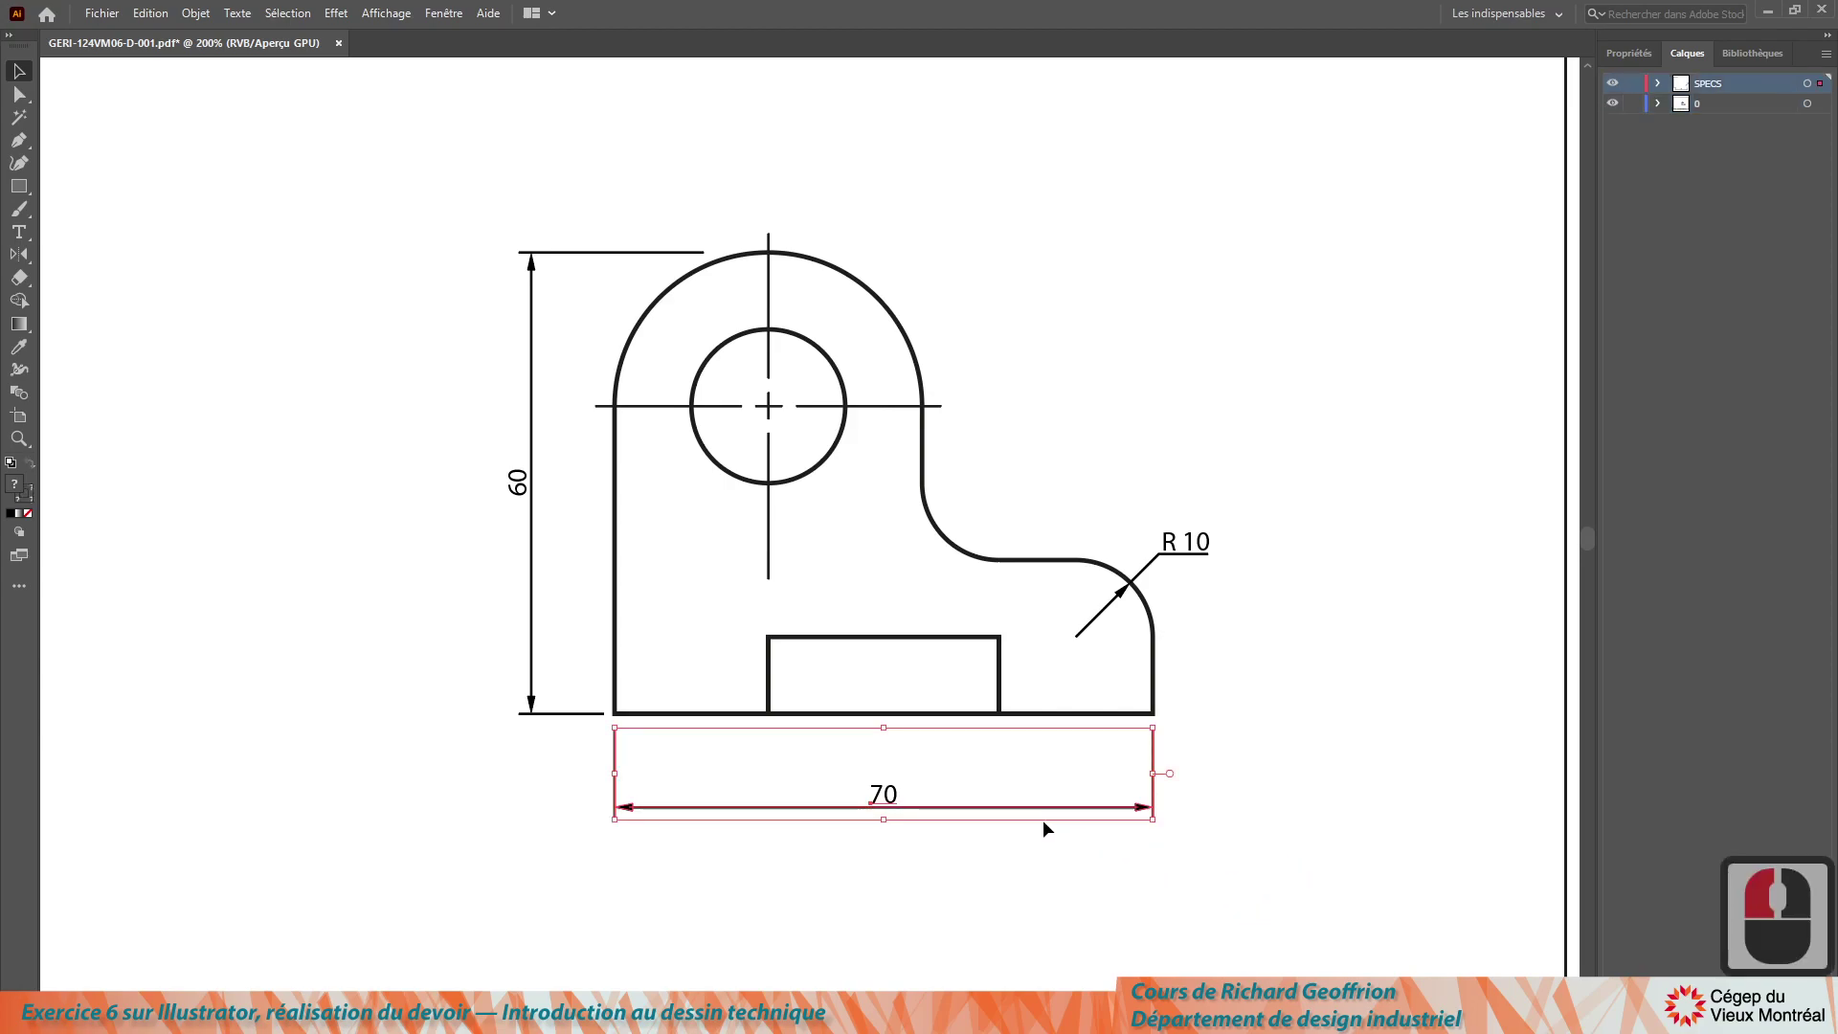
click(317, 310)
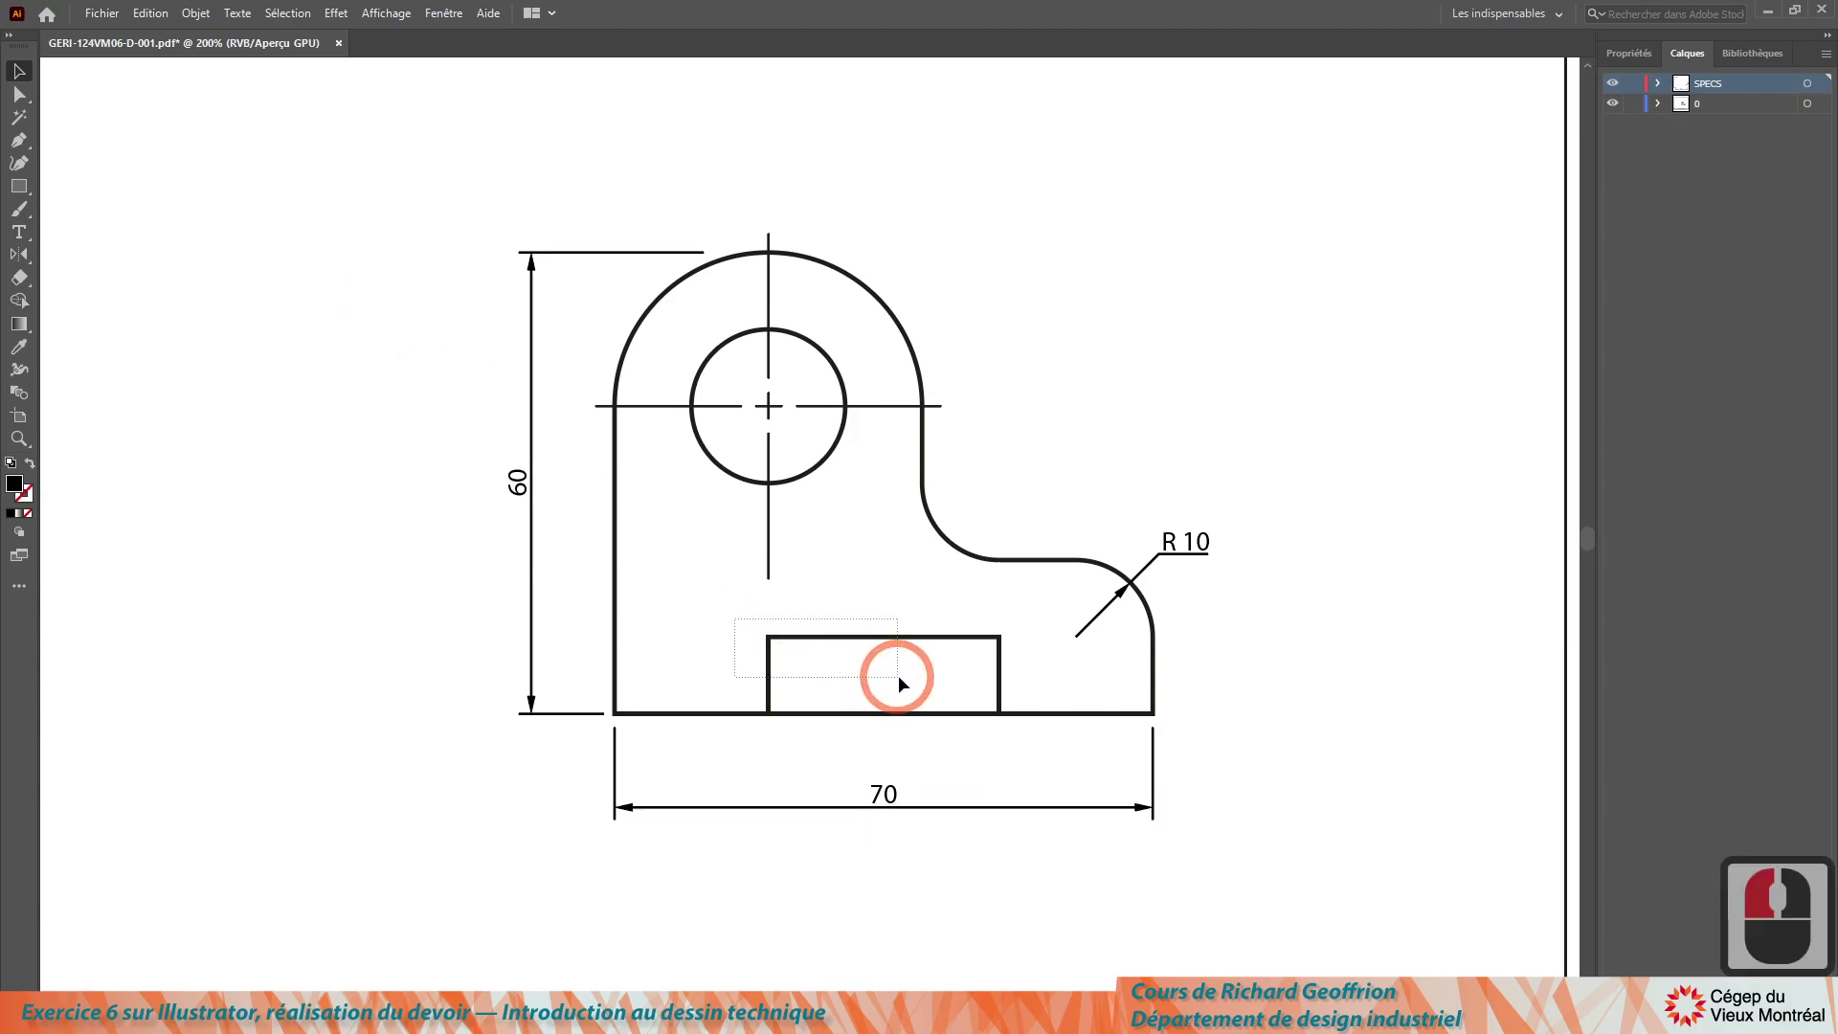
click(905, 681)
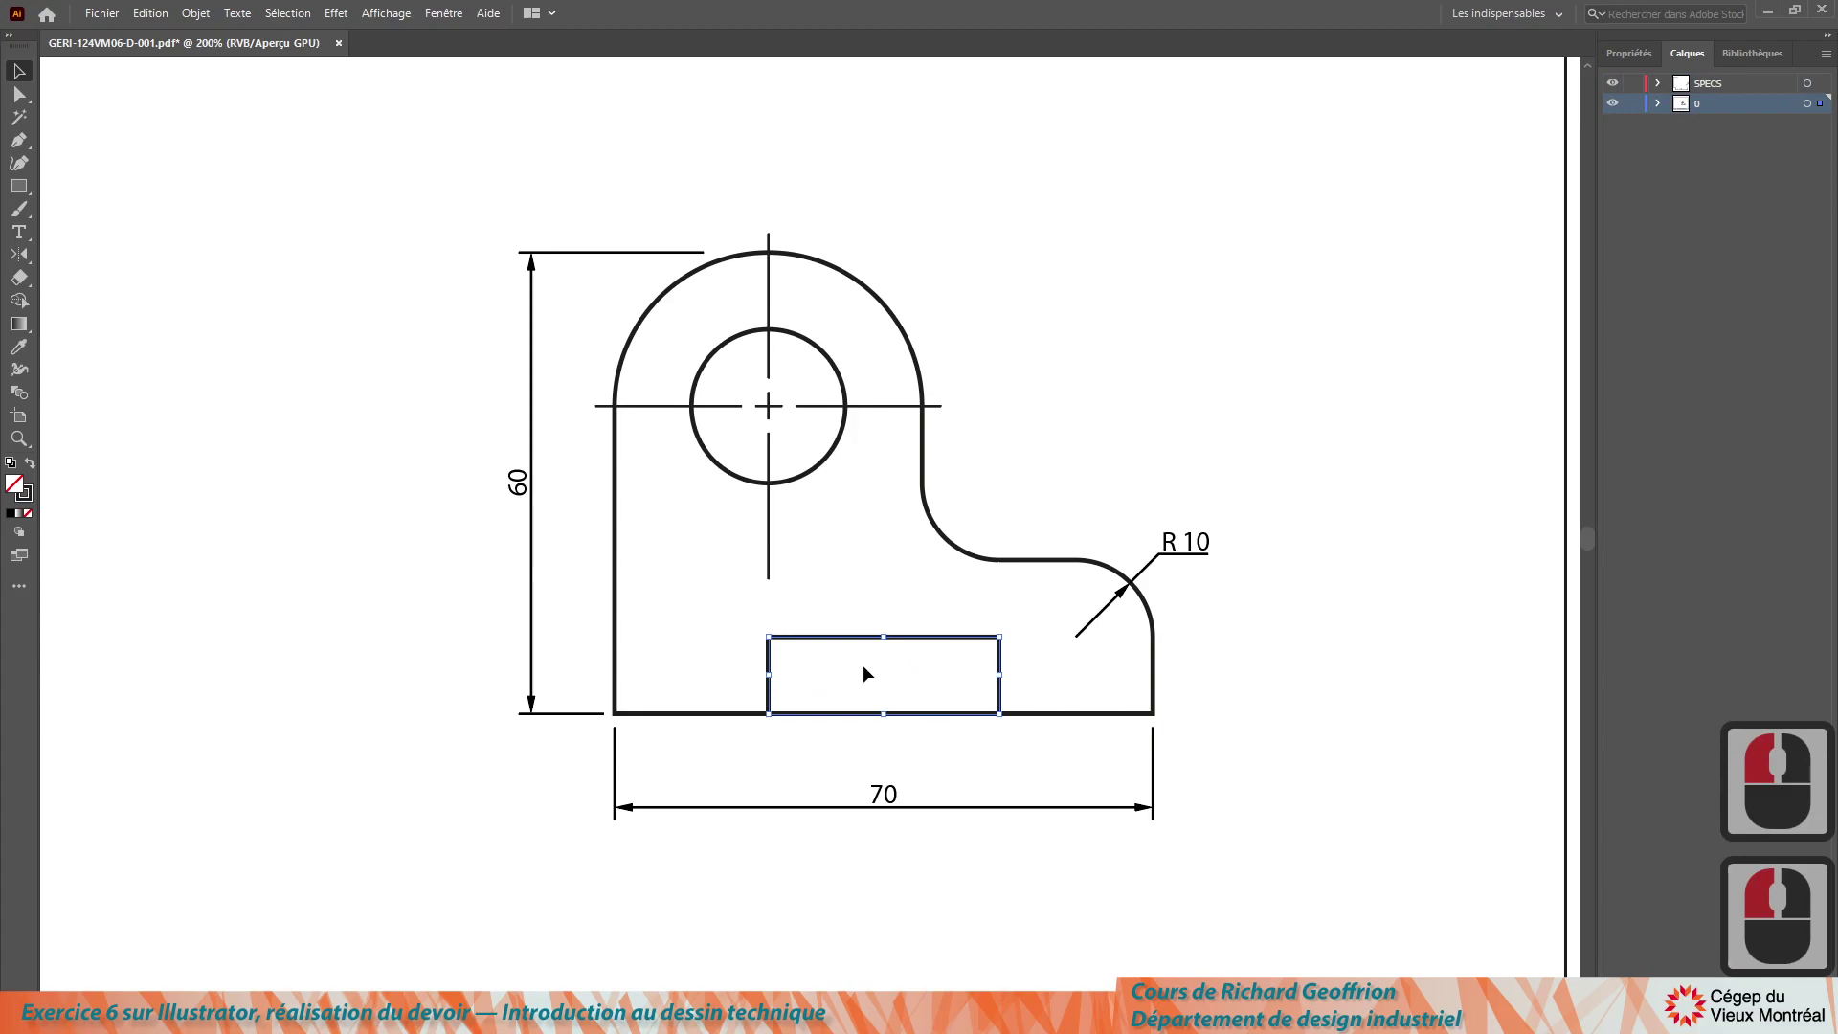
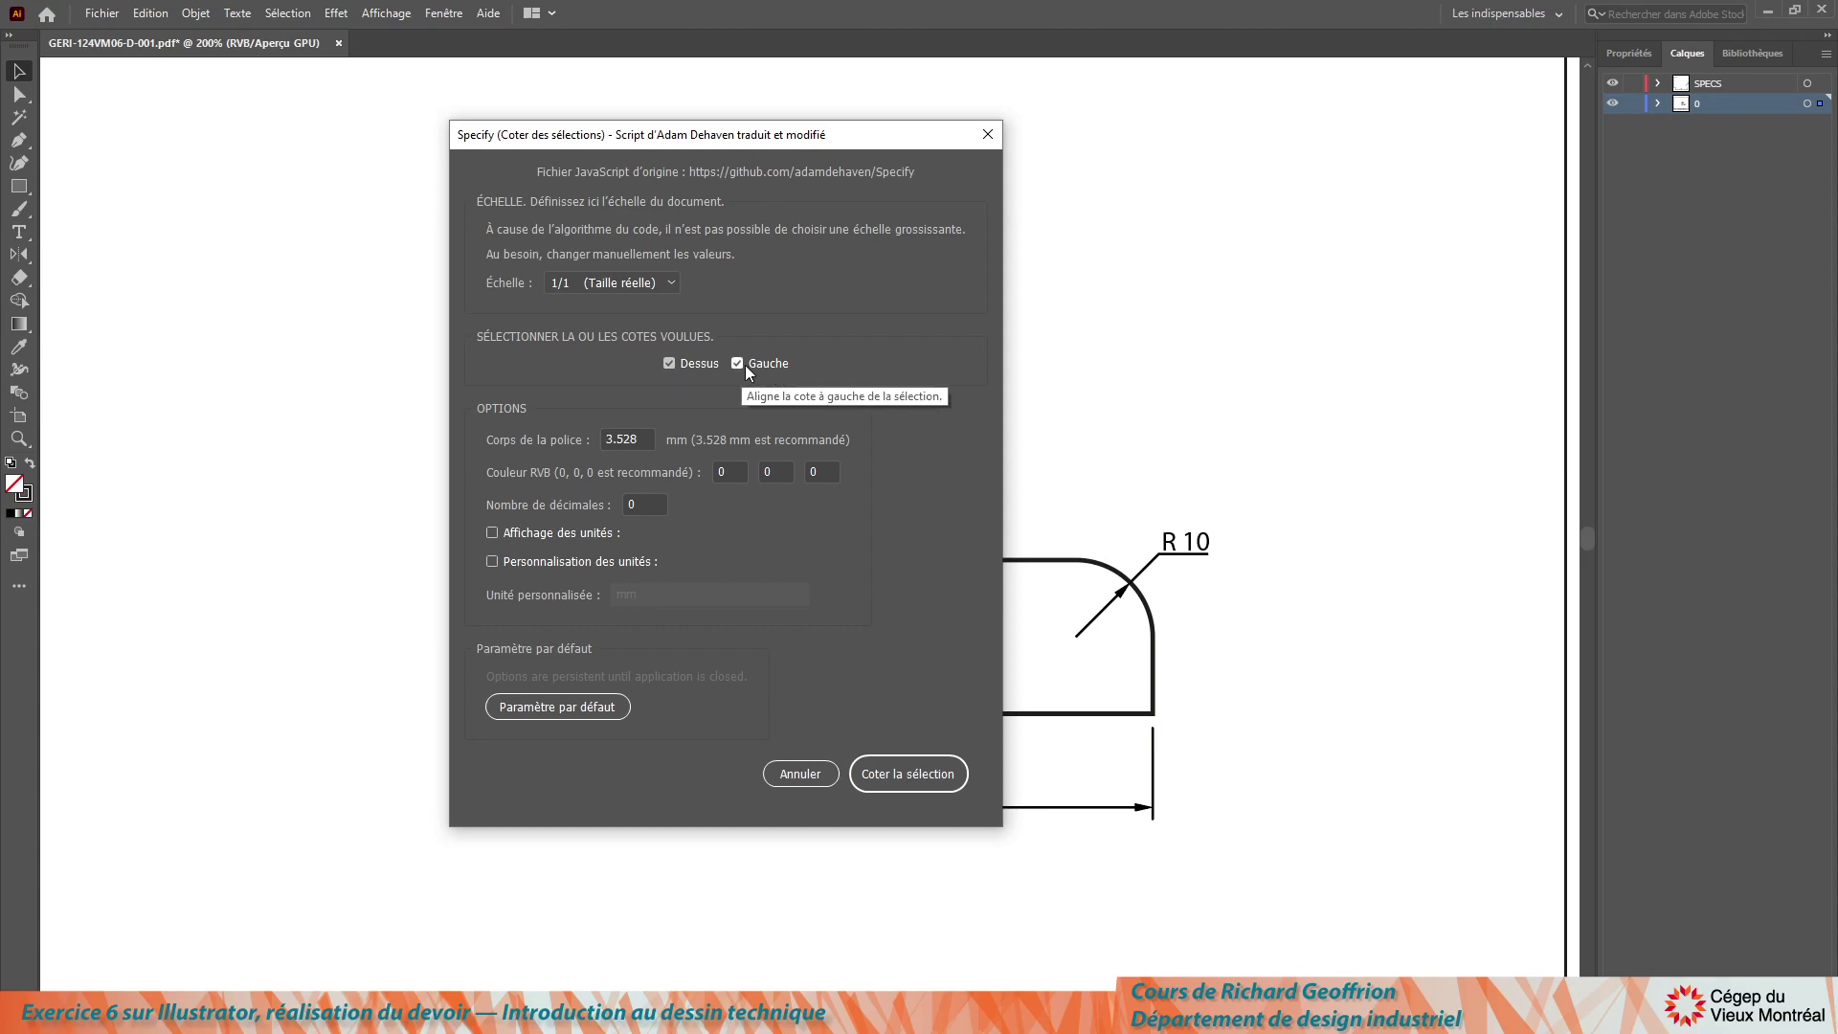
Step: Run the Specify script with only 'Dessus' checked and units off to create the 30 dimension
click(749, 366)
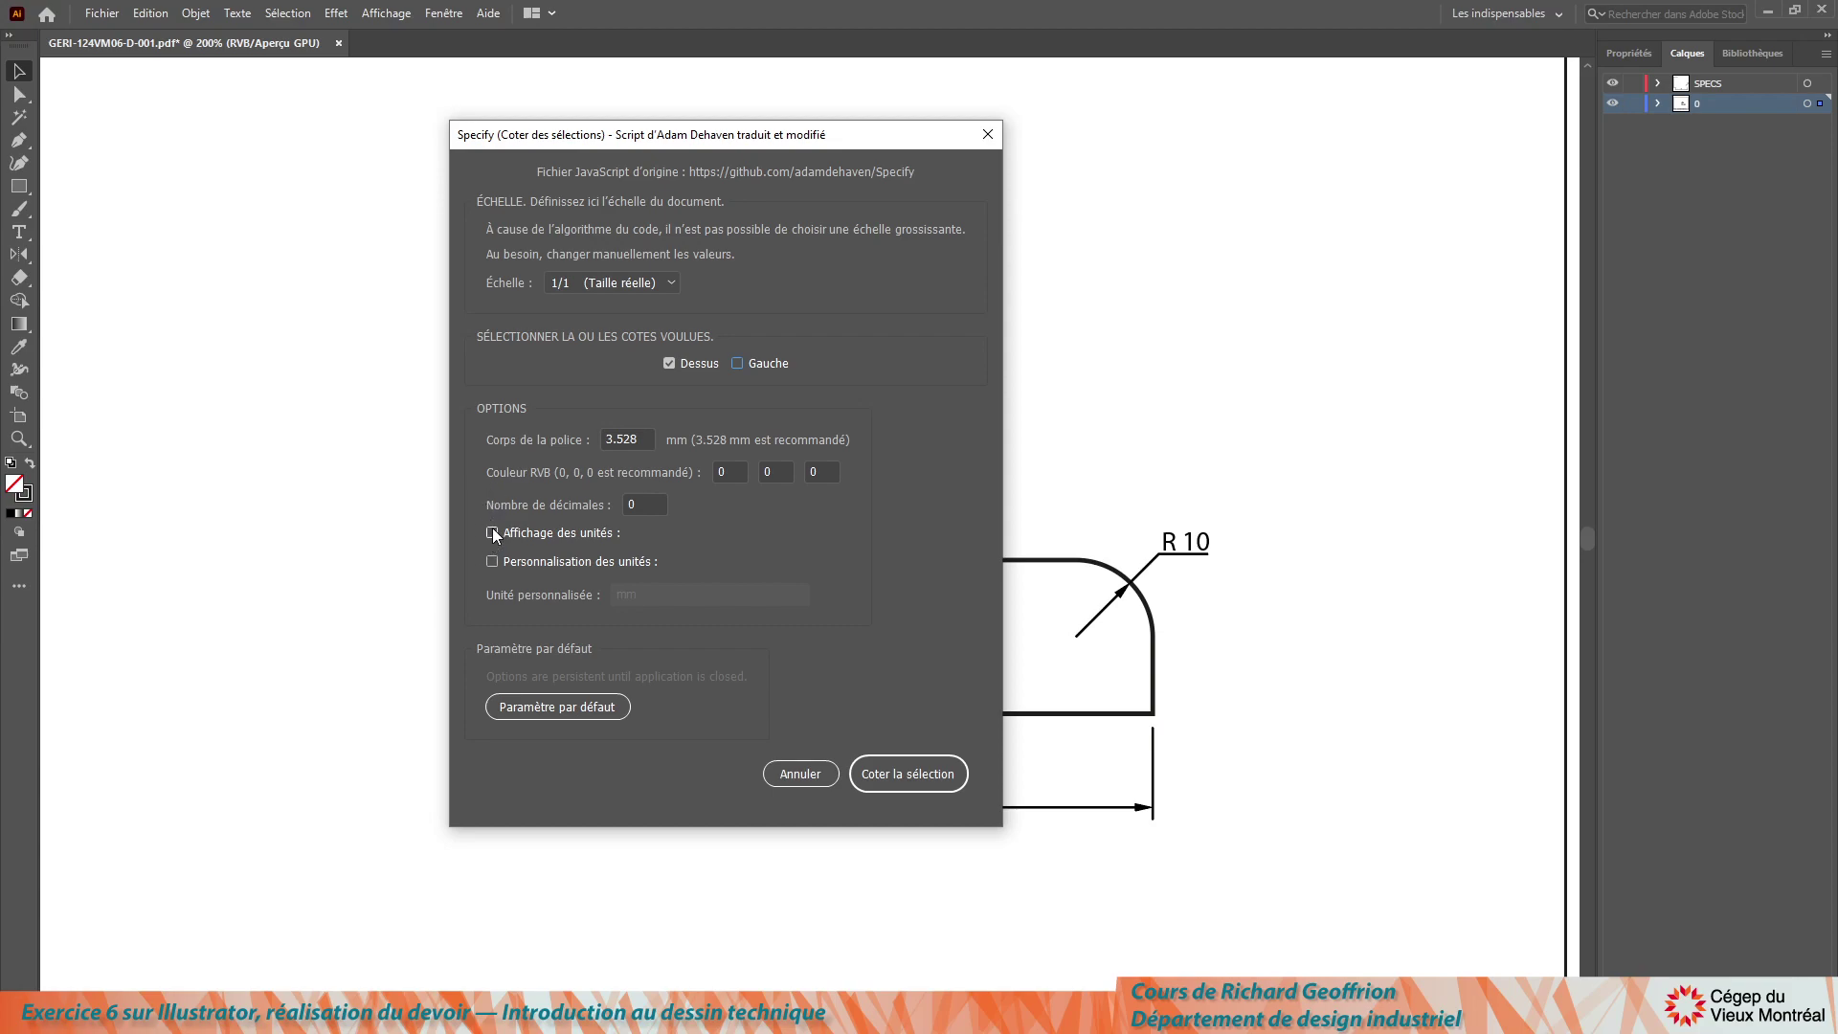
click(500, 533)
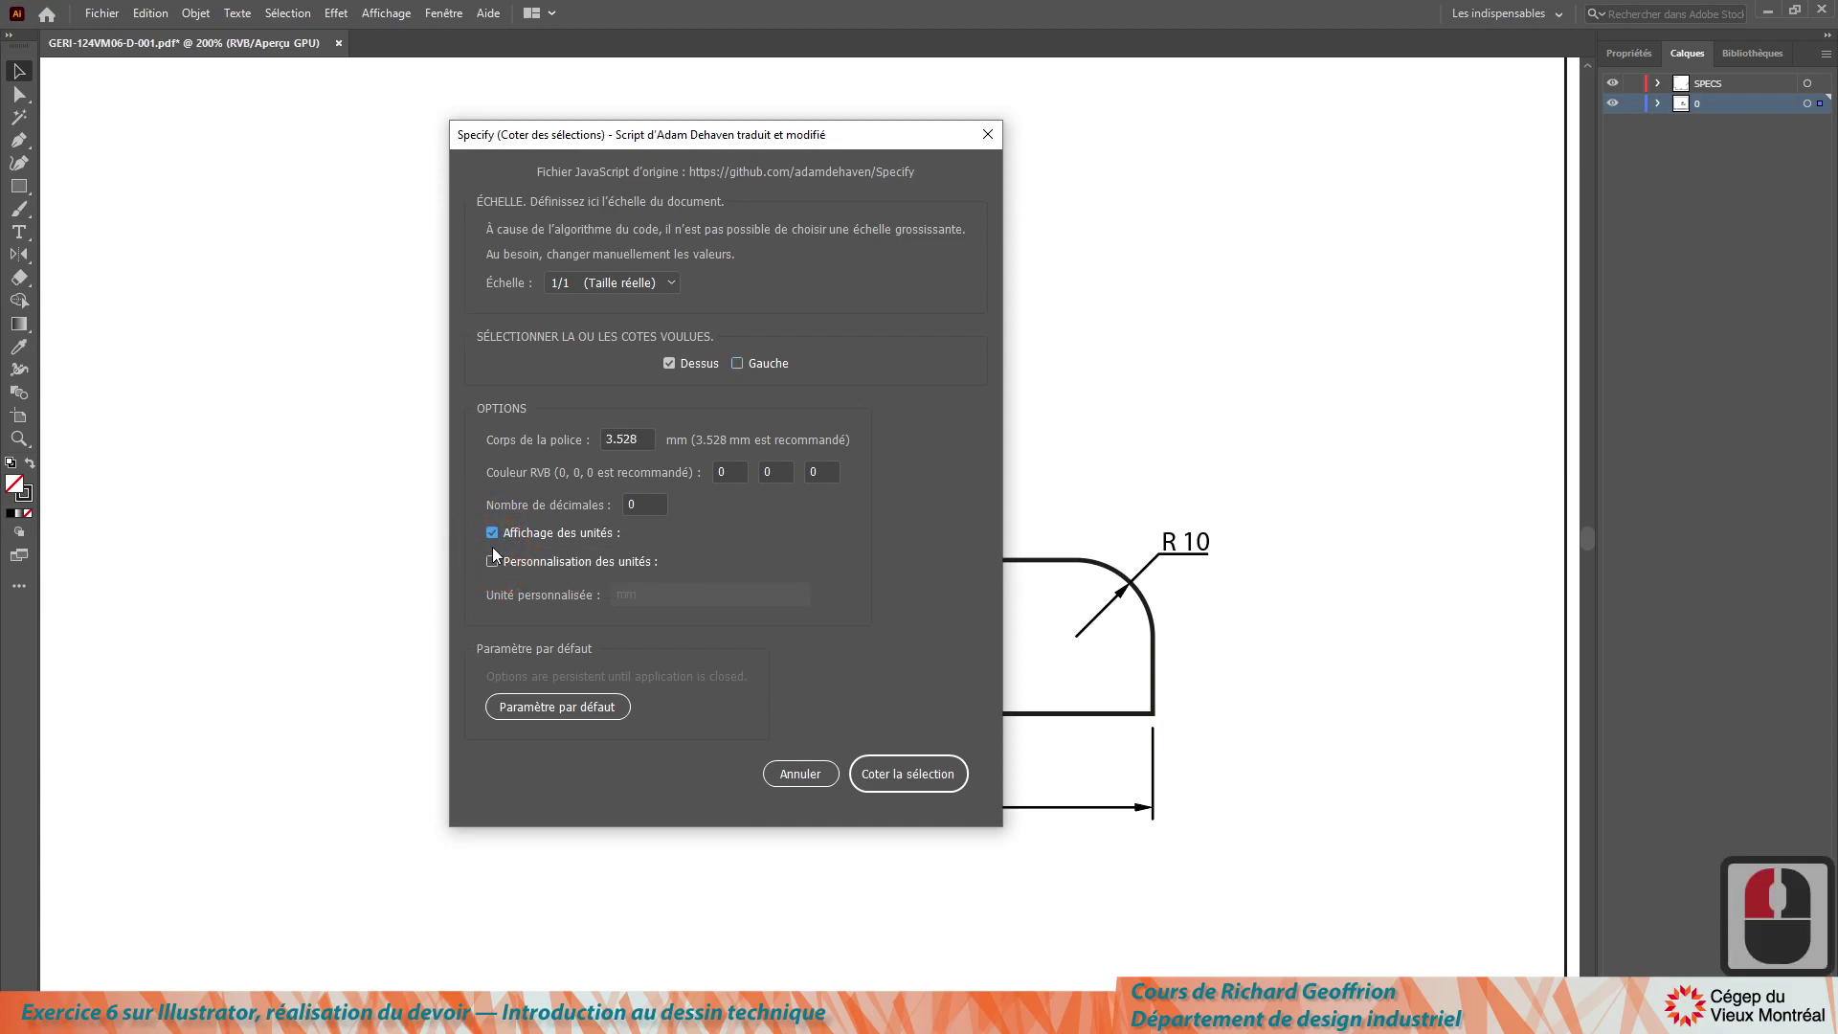
click(498, 535)
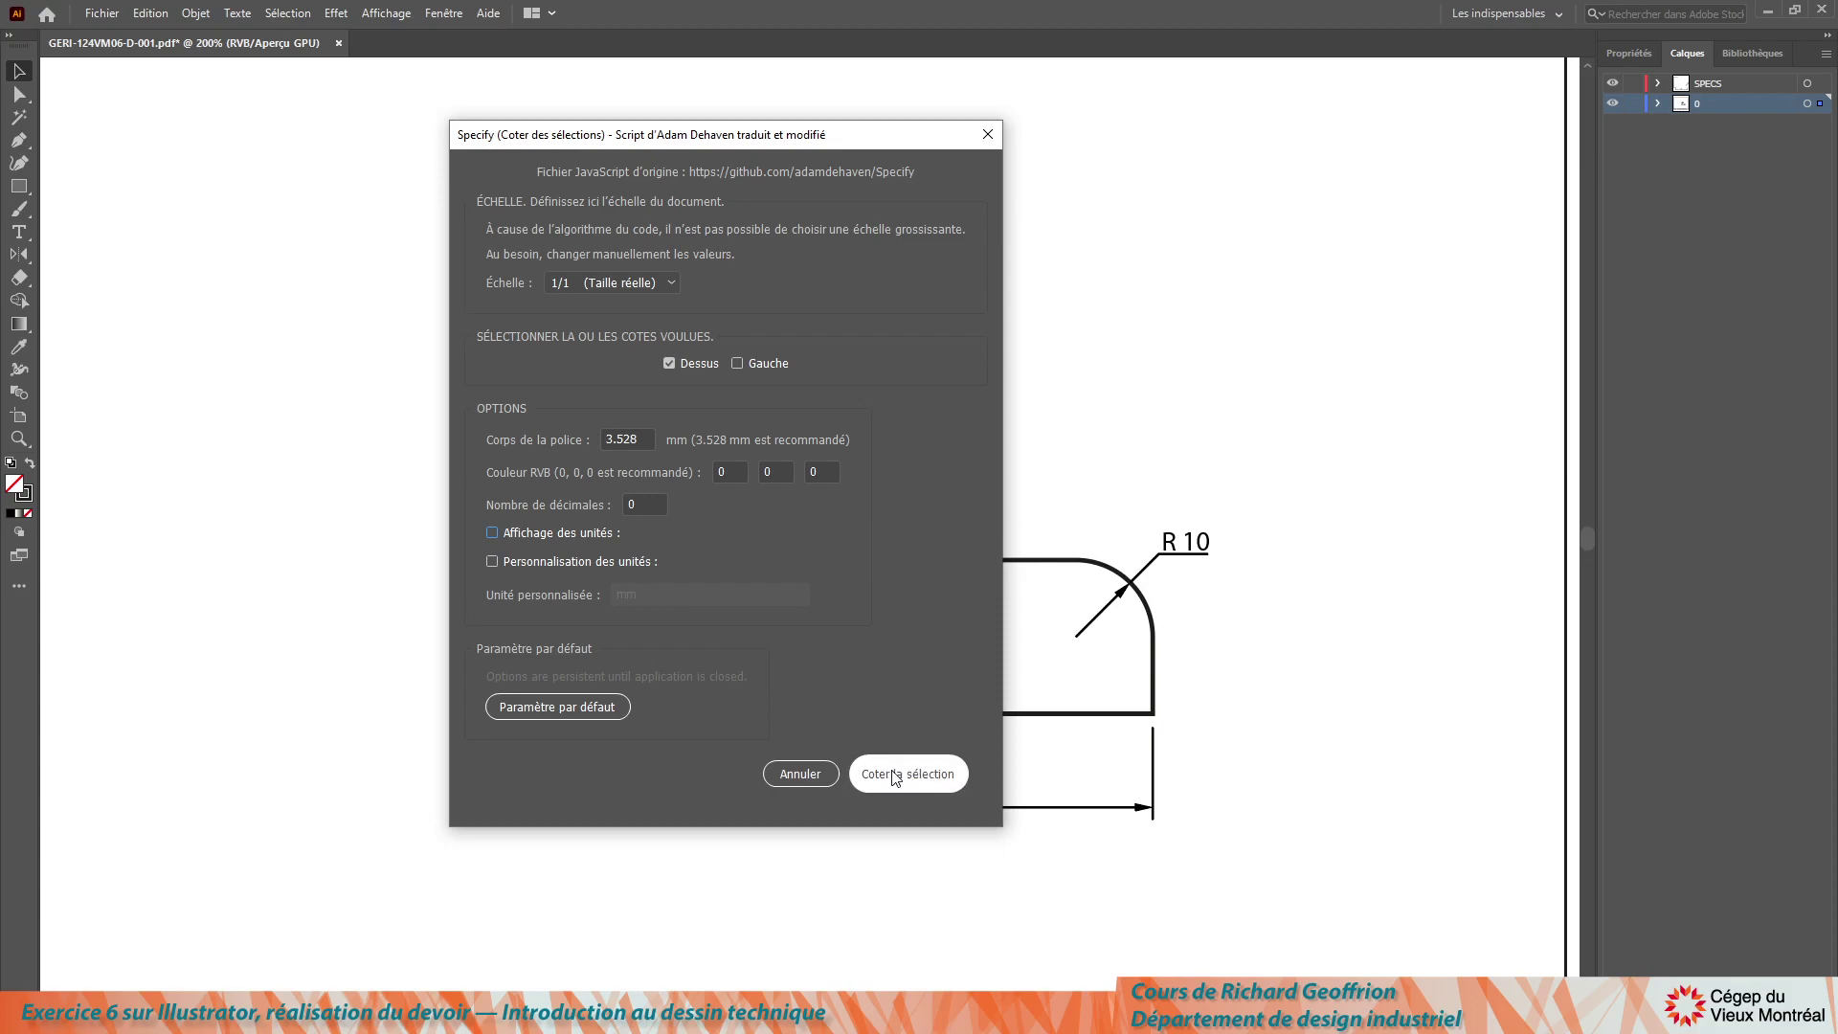
click(899, 774)
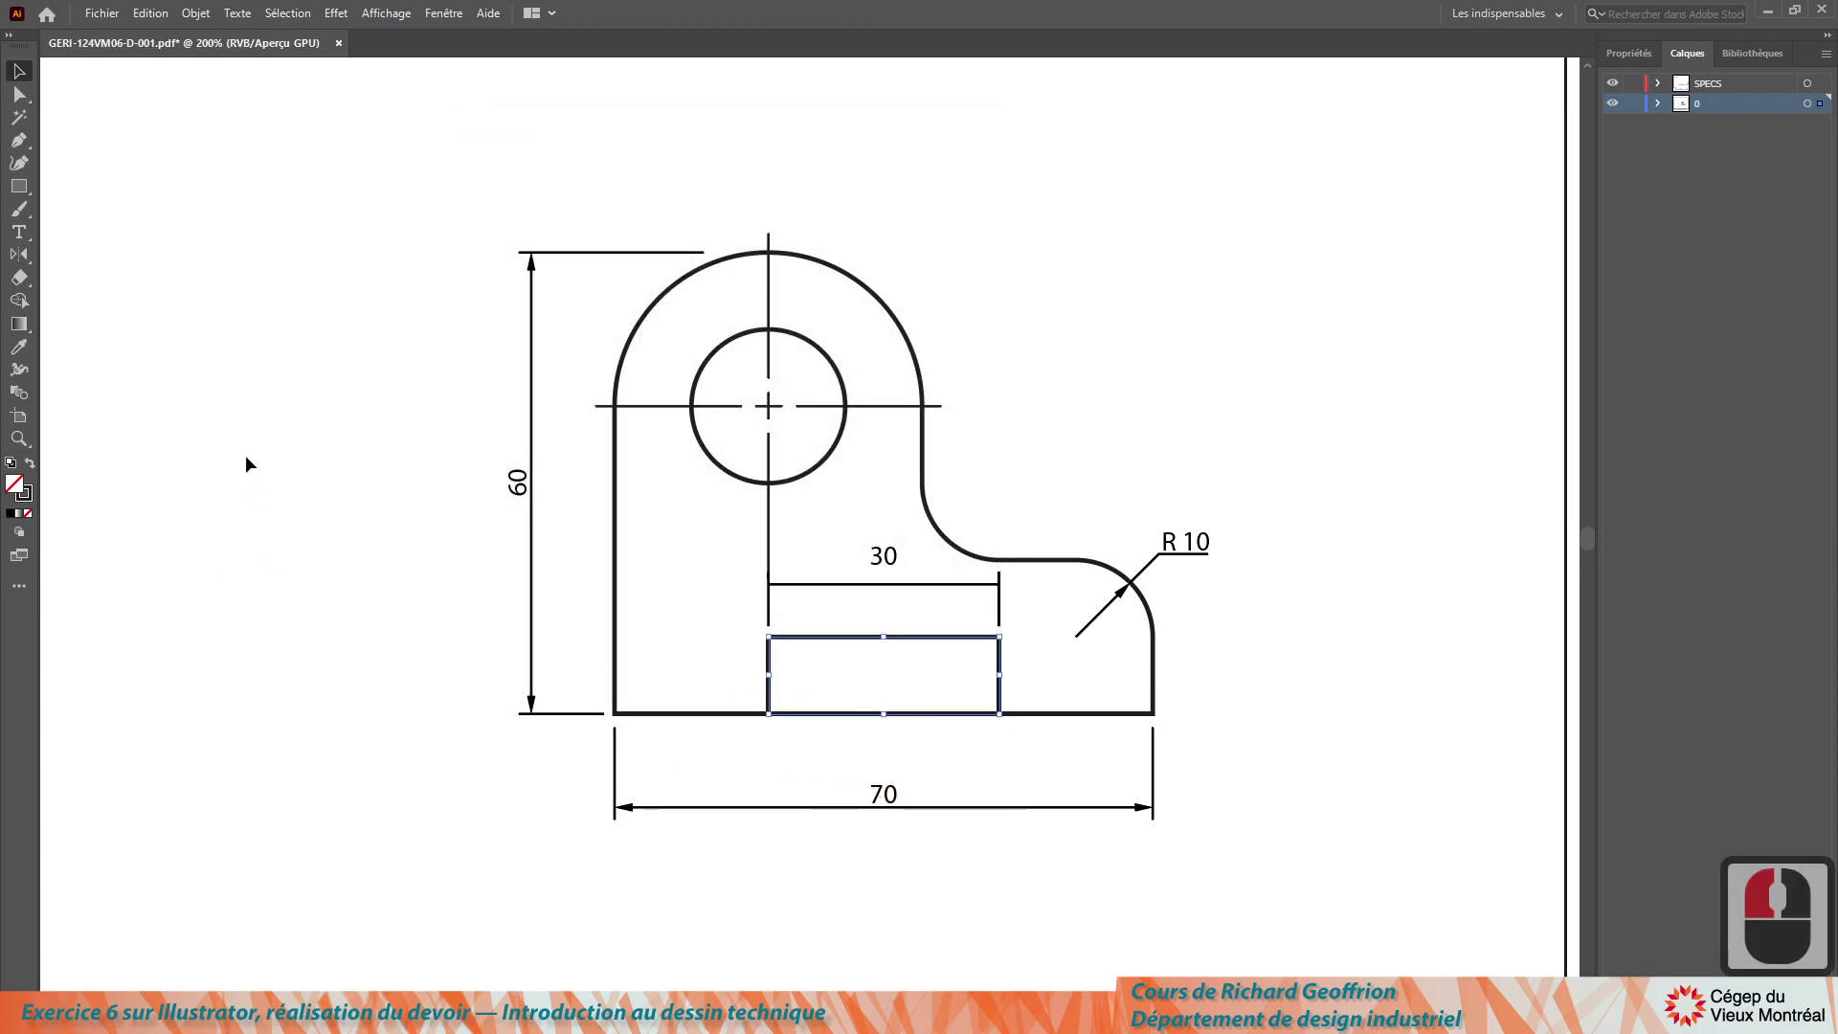
Step: Nudge the new 30 dimension upward so it sits above the top of the part
click(23, 80)
click(337, 546)
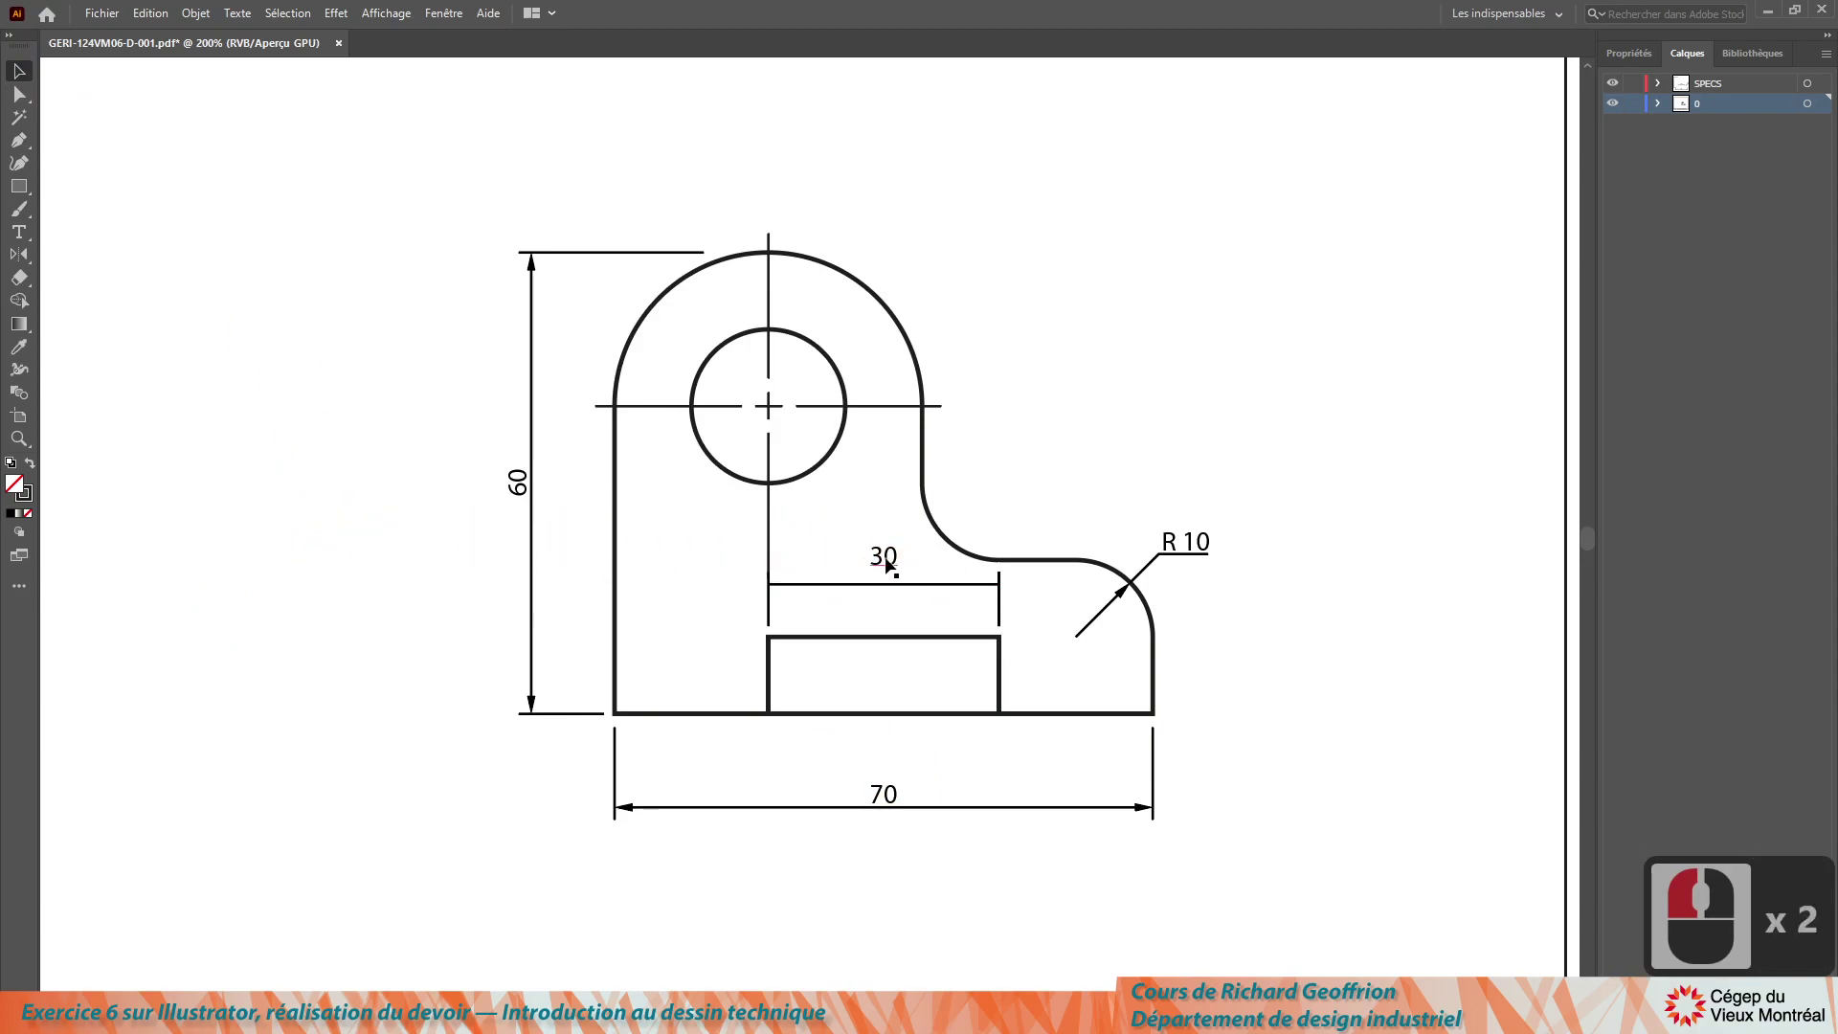
click(892, 563)
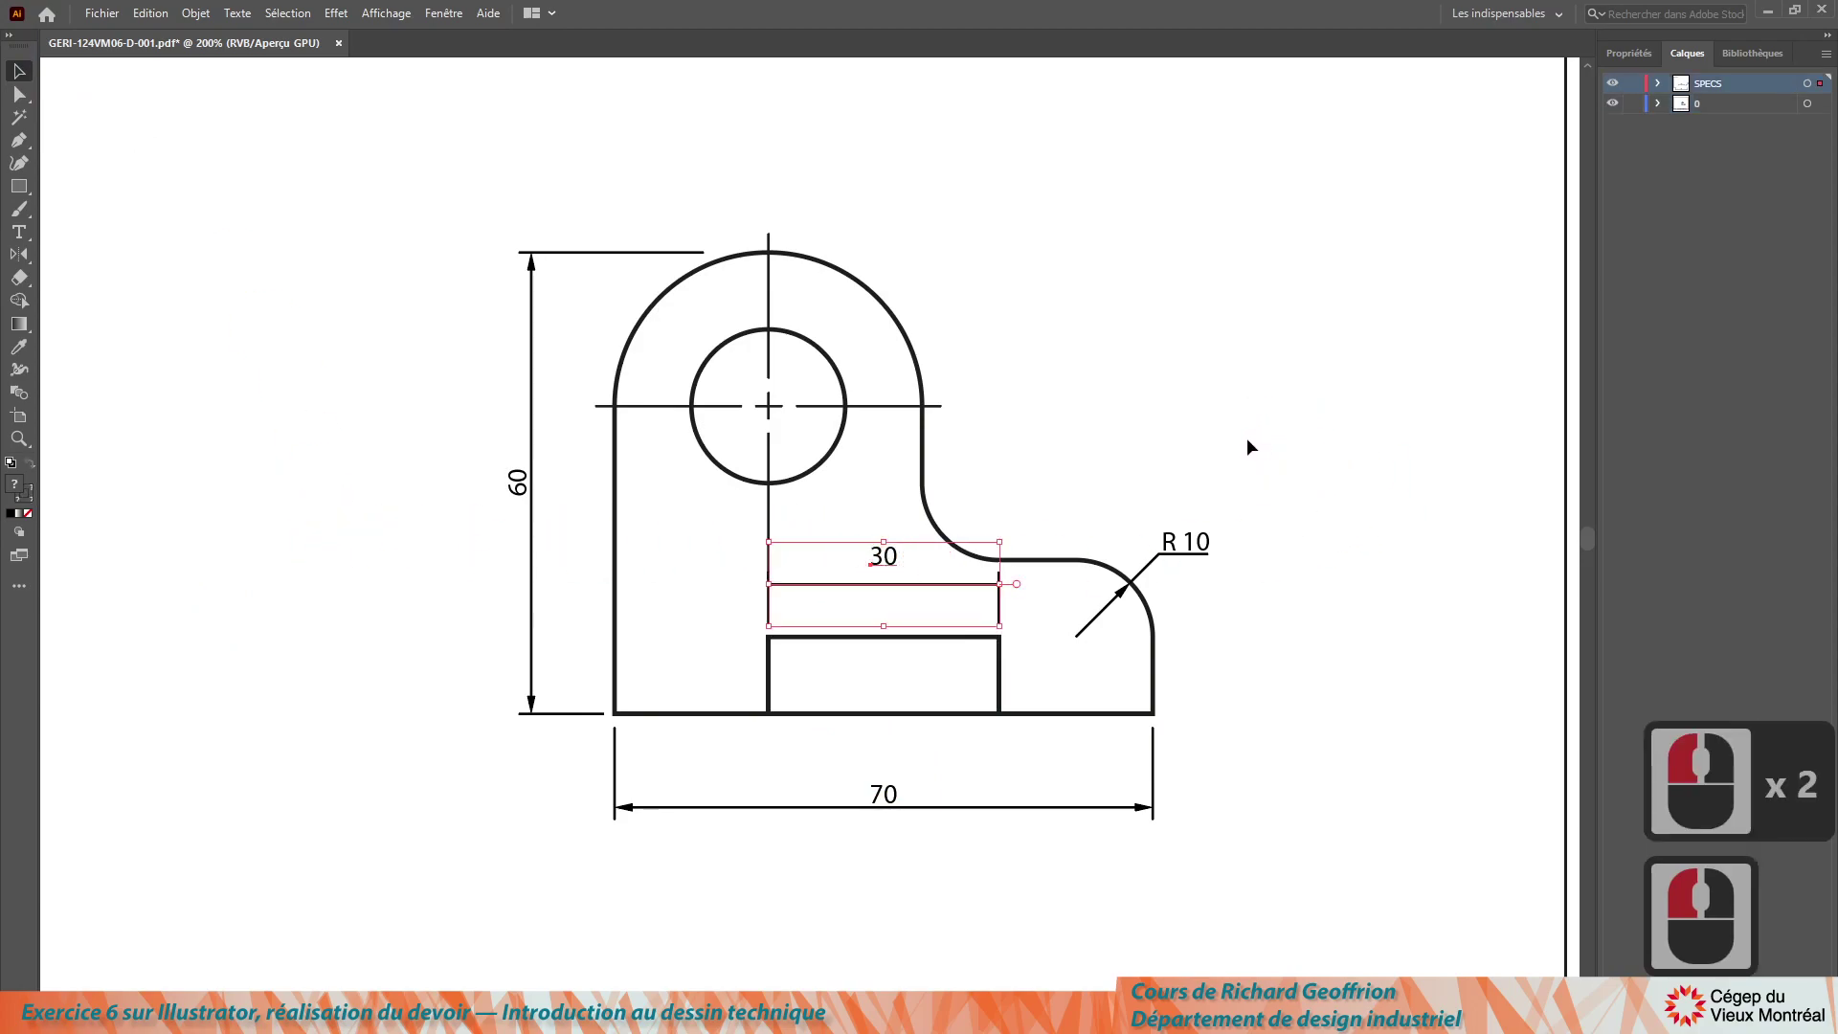
key(Up)
key(Up)
key(Up)
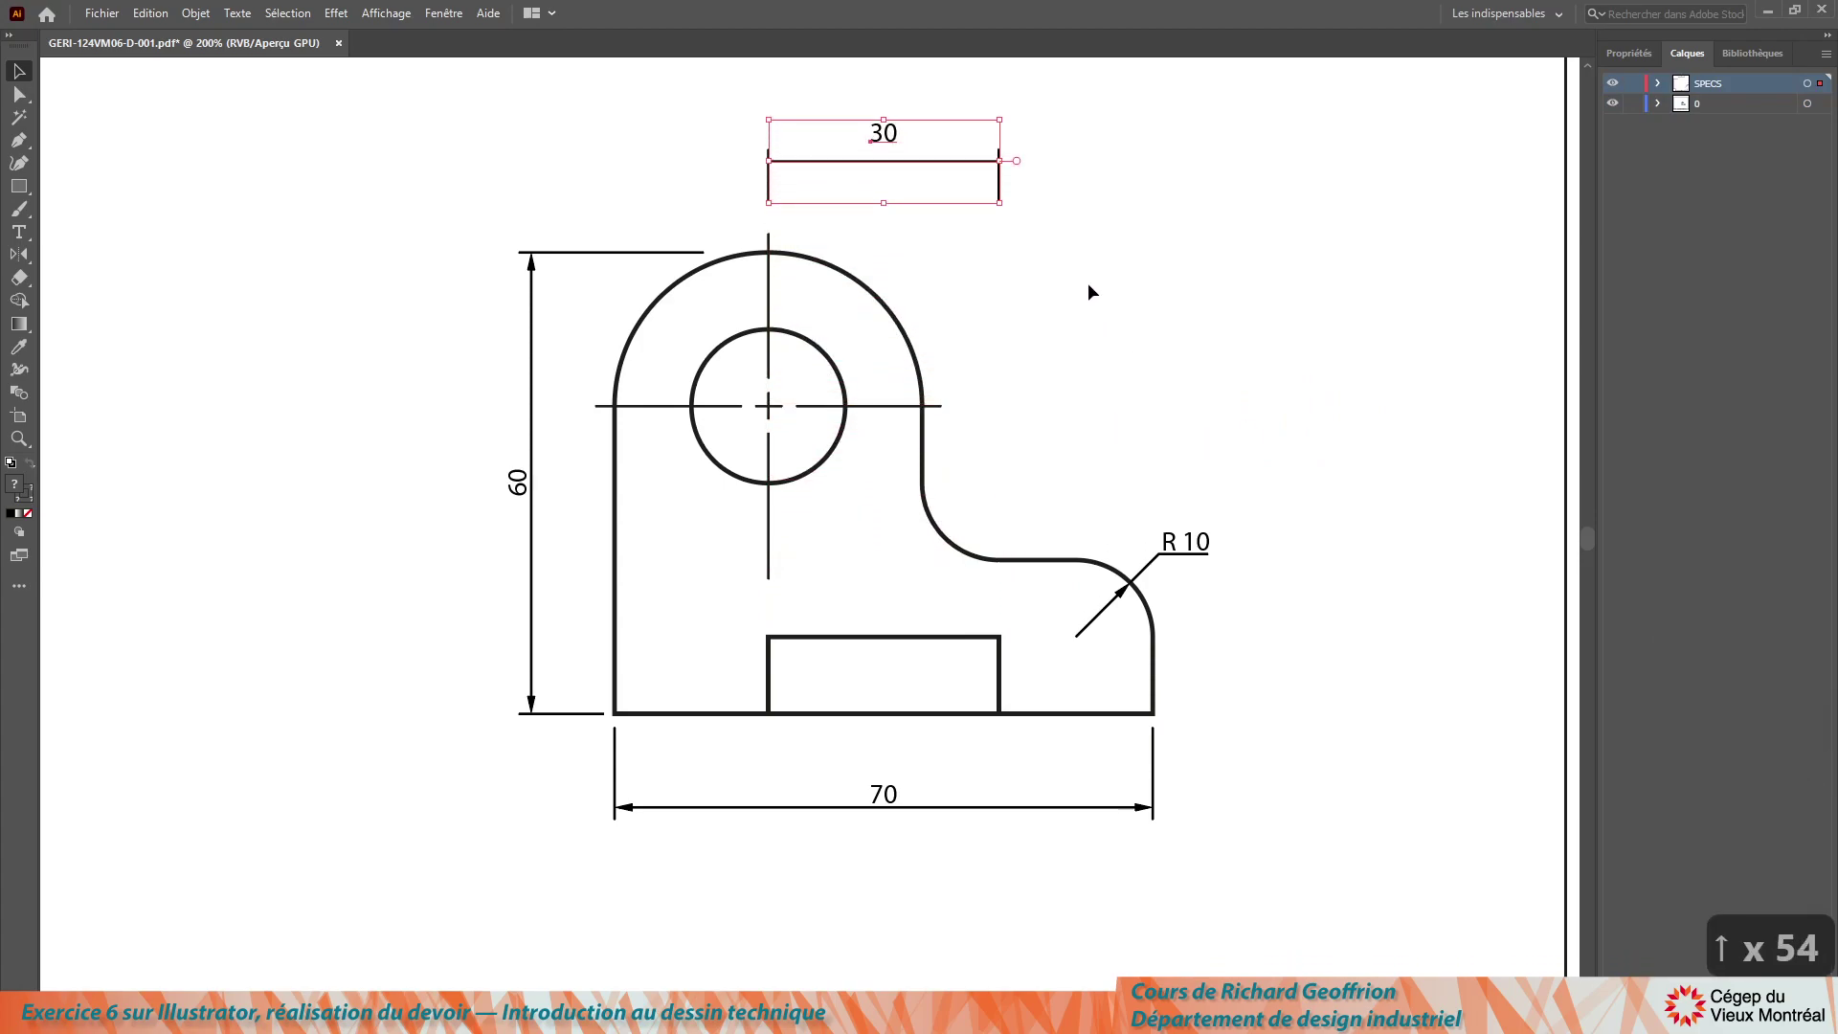
key(Up)
click(1064, 263)
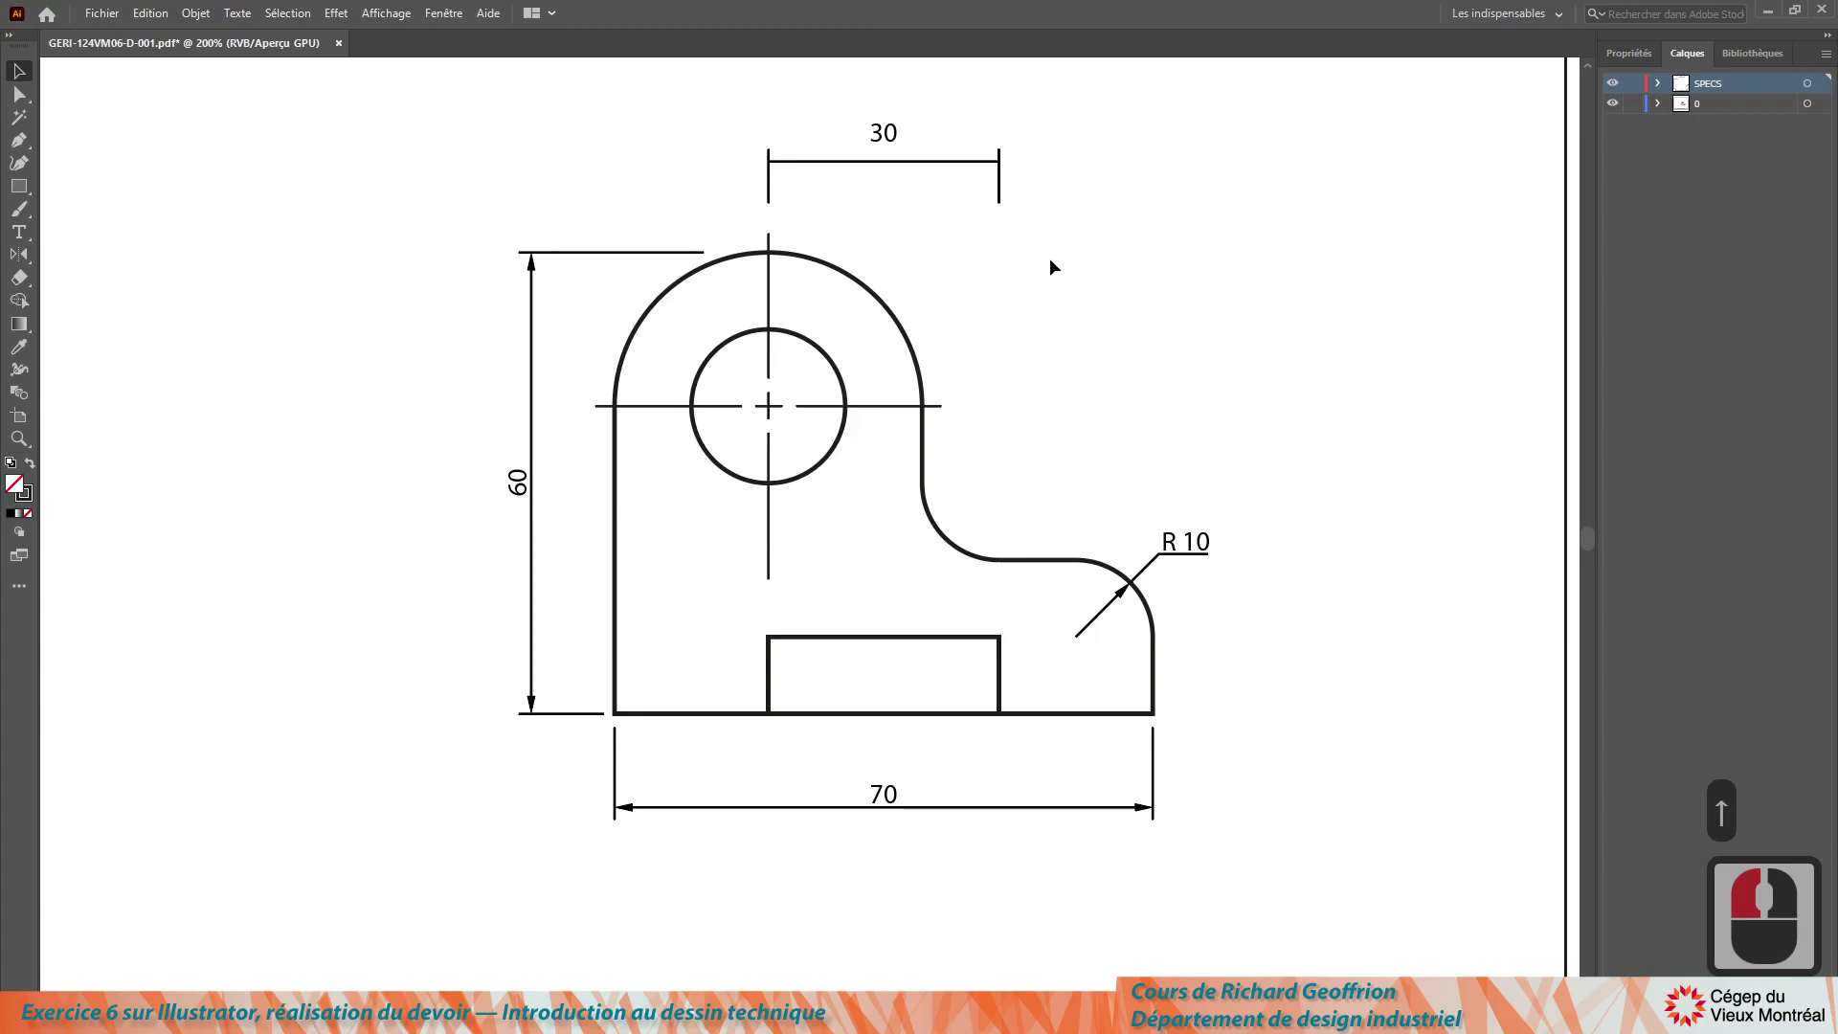
Step: Switch to the Cours 6 exercise page in Chrome
key(alt+Tab)
key(alt+Tab)
Step: Review the exercise page about the Cotes and Arrow-A scripts, then return to Illustrator
key(alt+Tab)
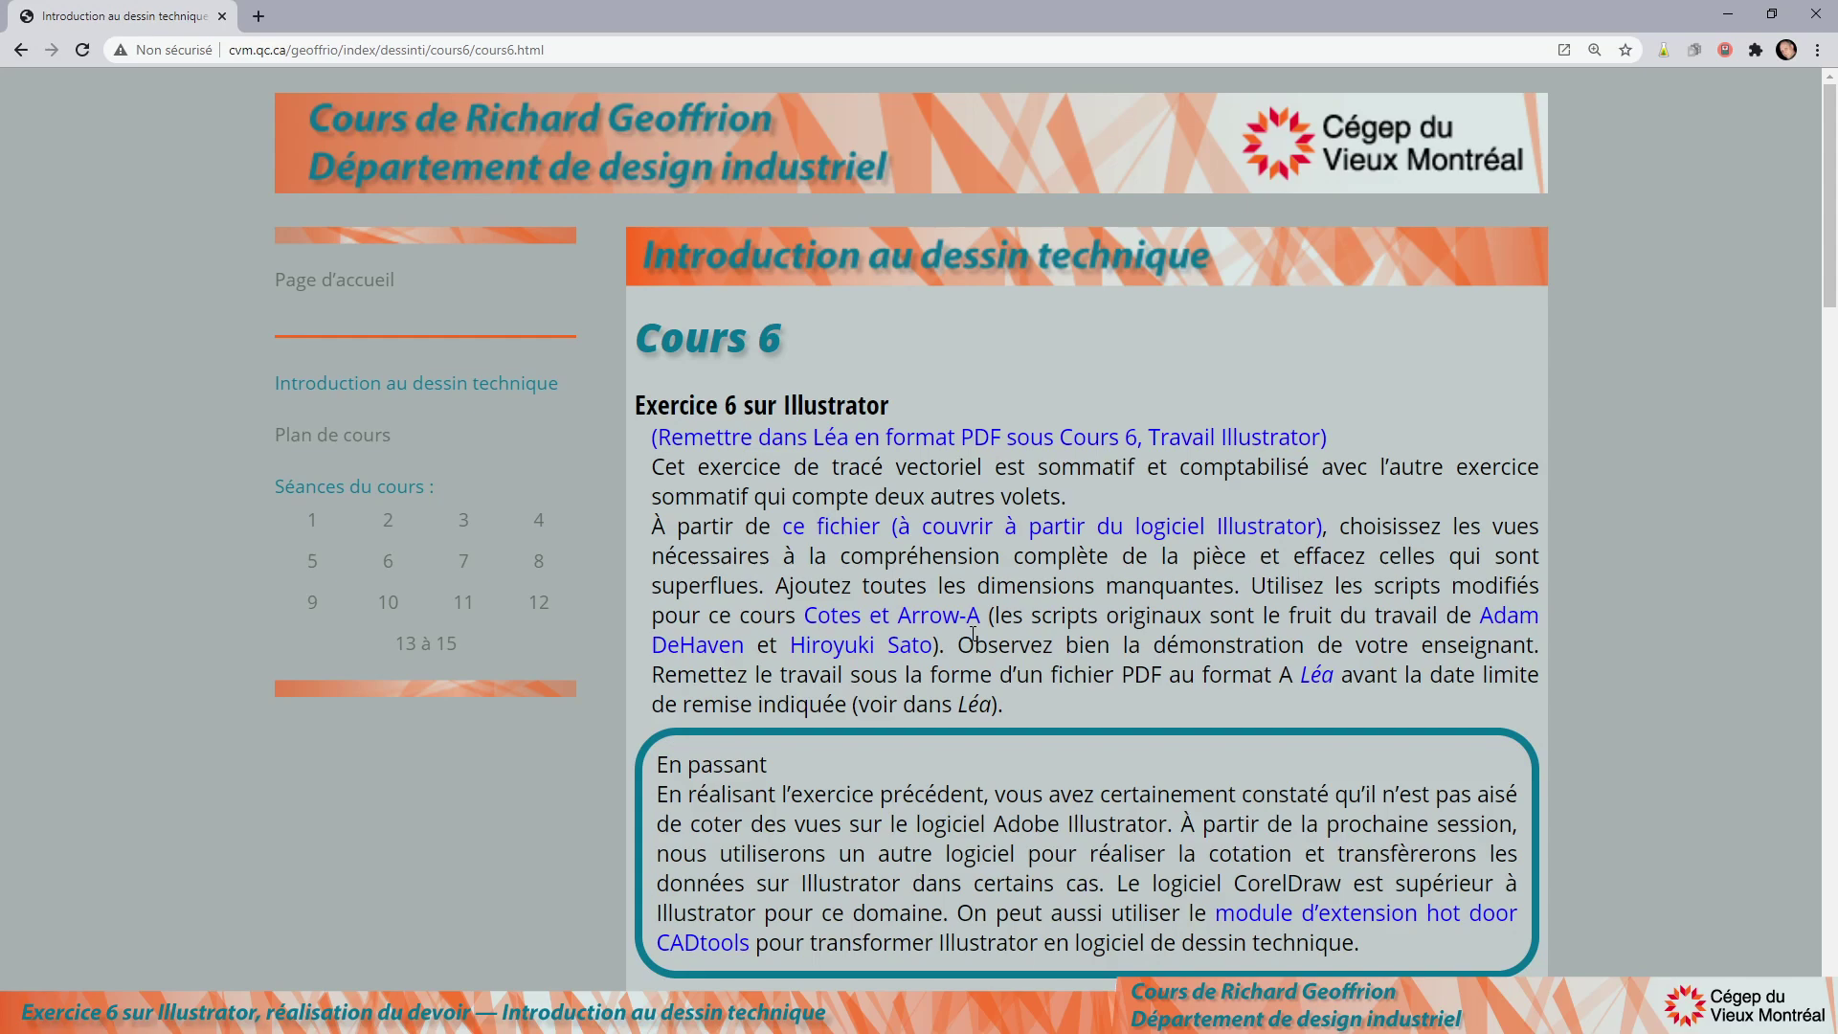
key(alt+Tab)
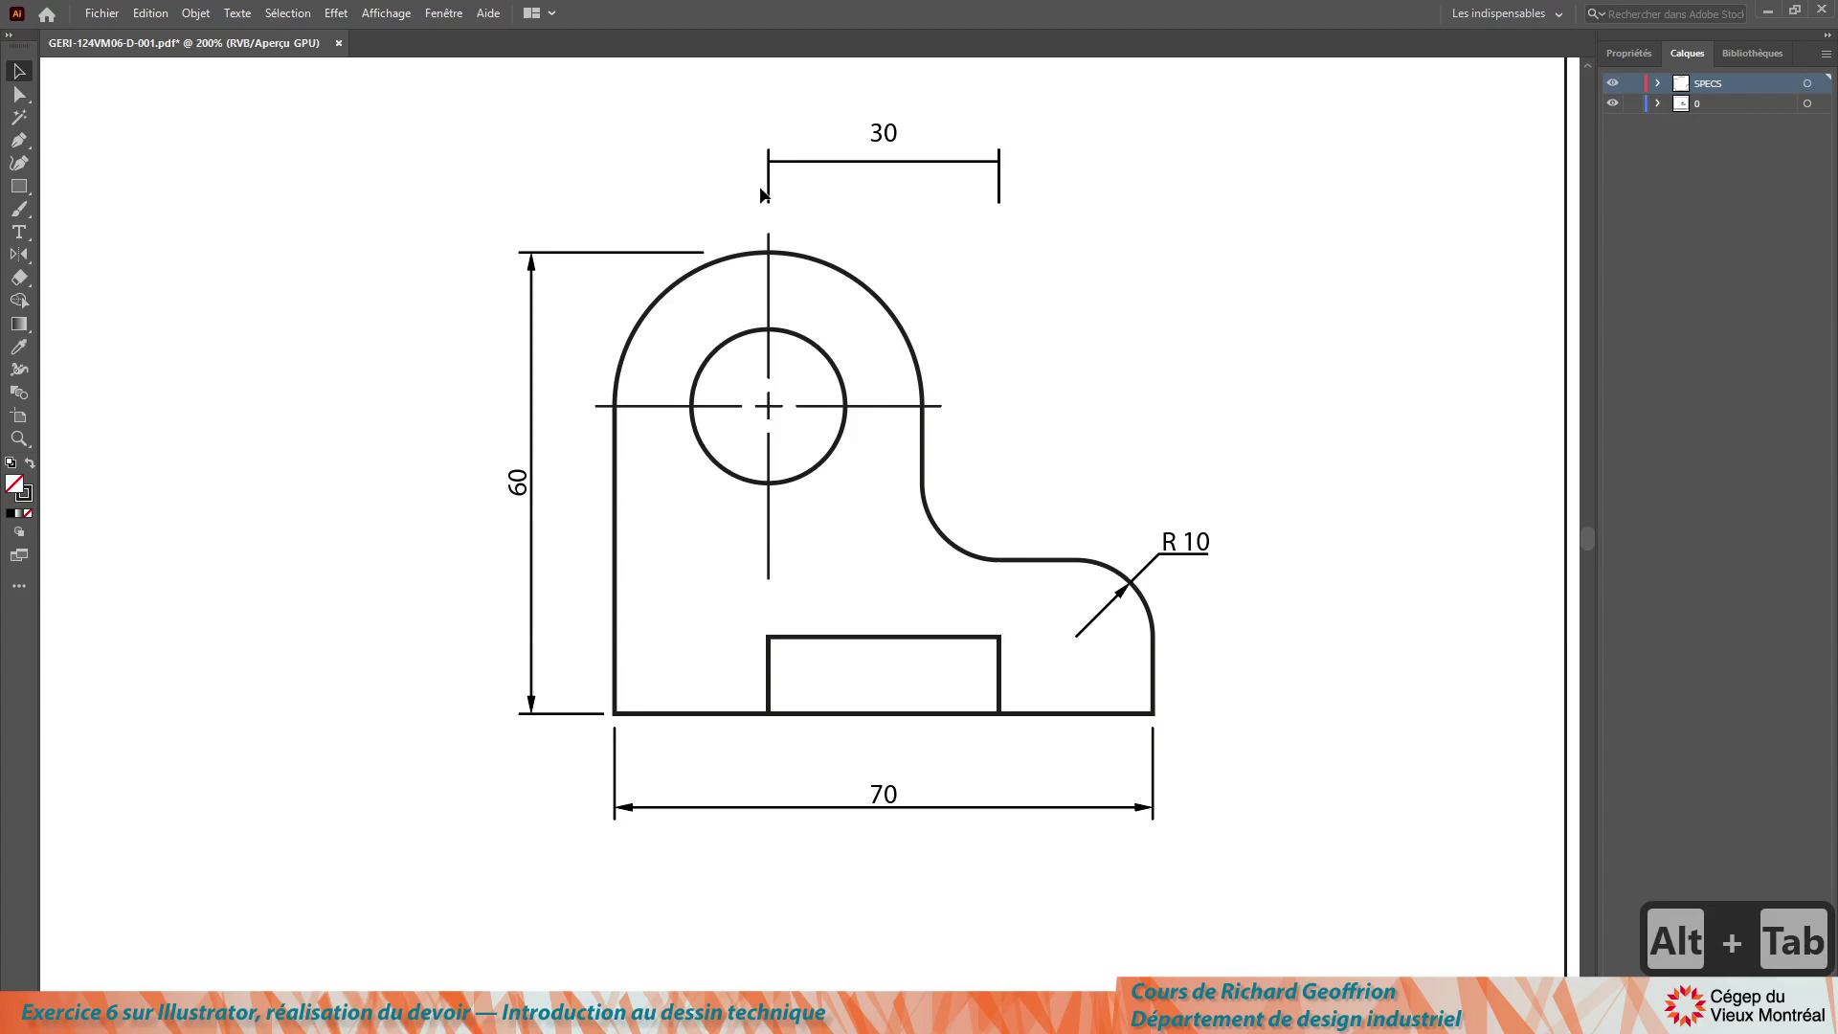
Step: Select the 30 dimension's extension ticks, undoing an accidental skew
click(26, 95)
click(22, 77)
click(796, 198)
click(1109, 161)
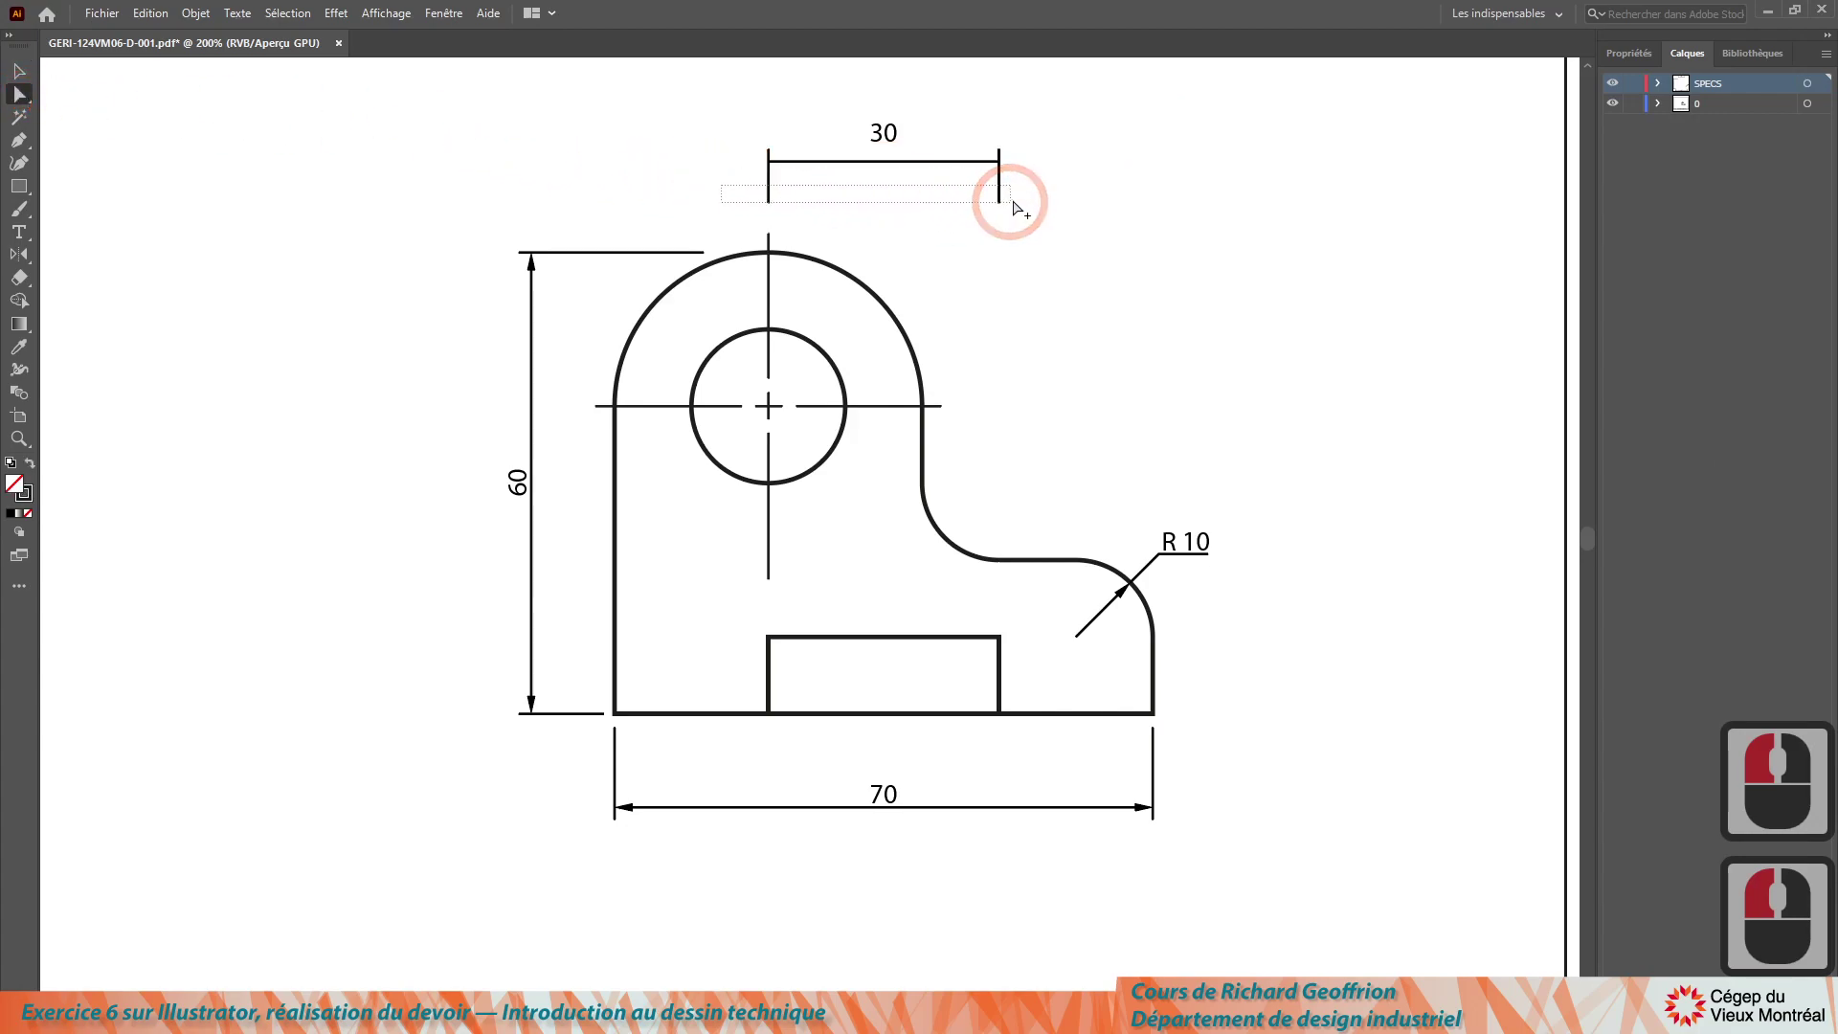
click(1039, 199)
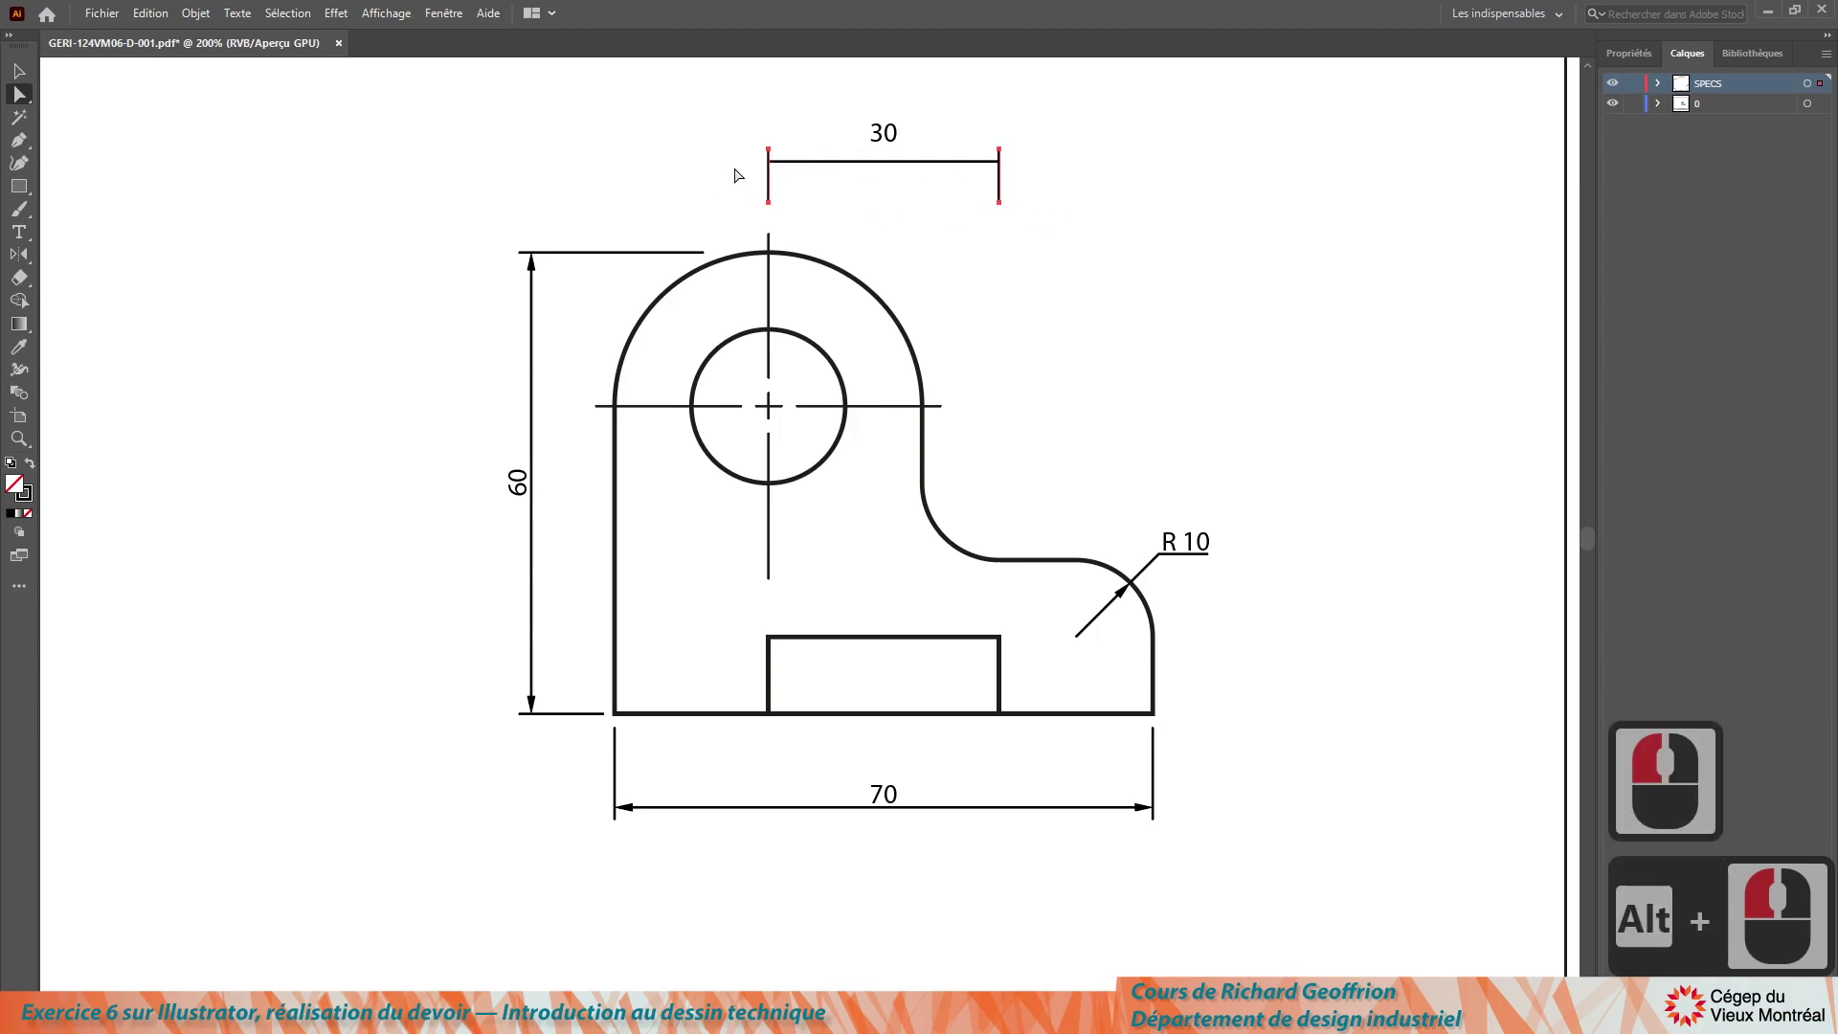
click(729, 176)
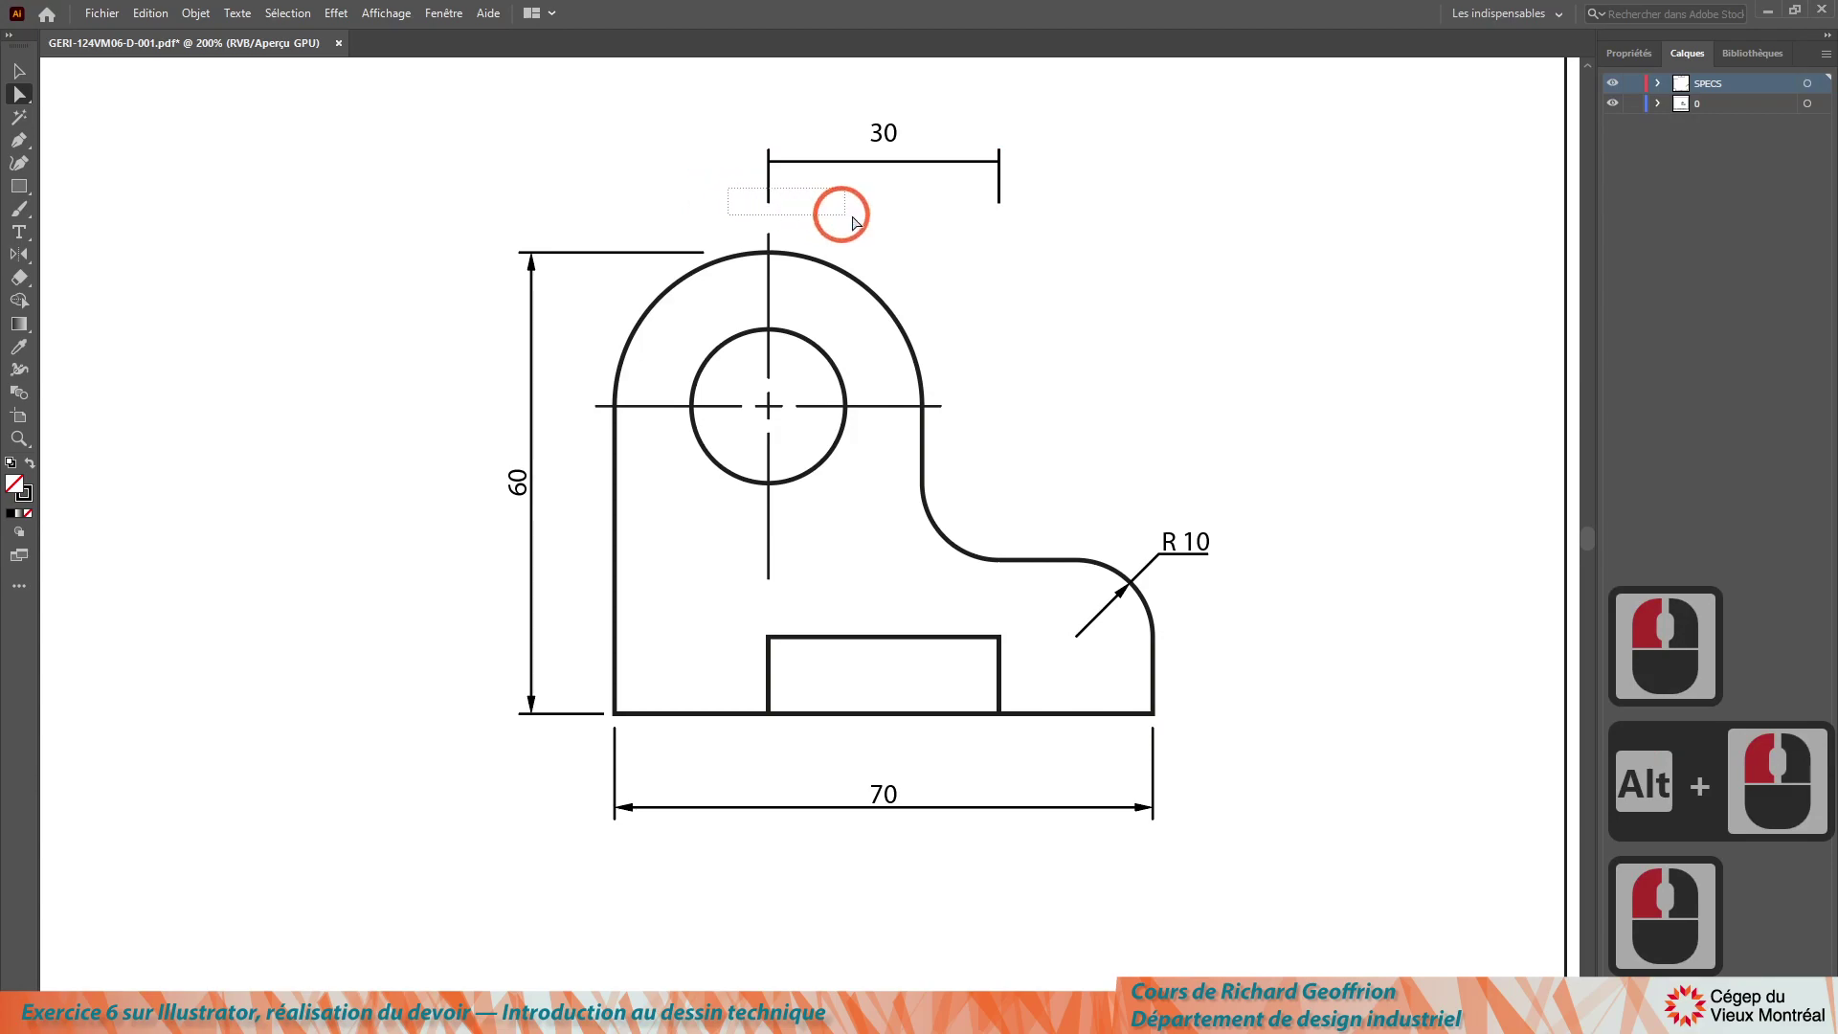
click(1046, 213)
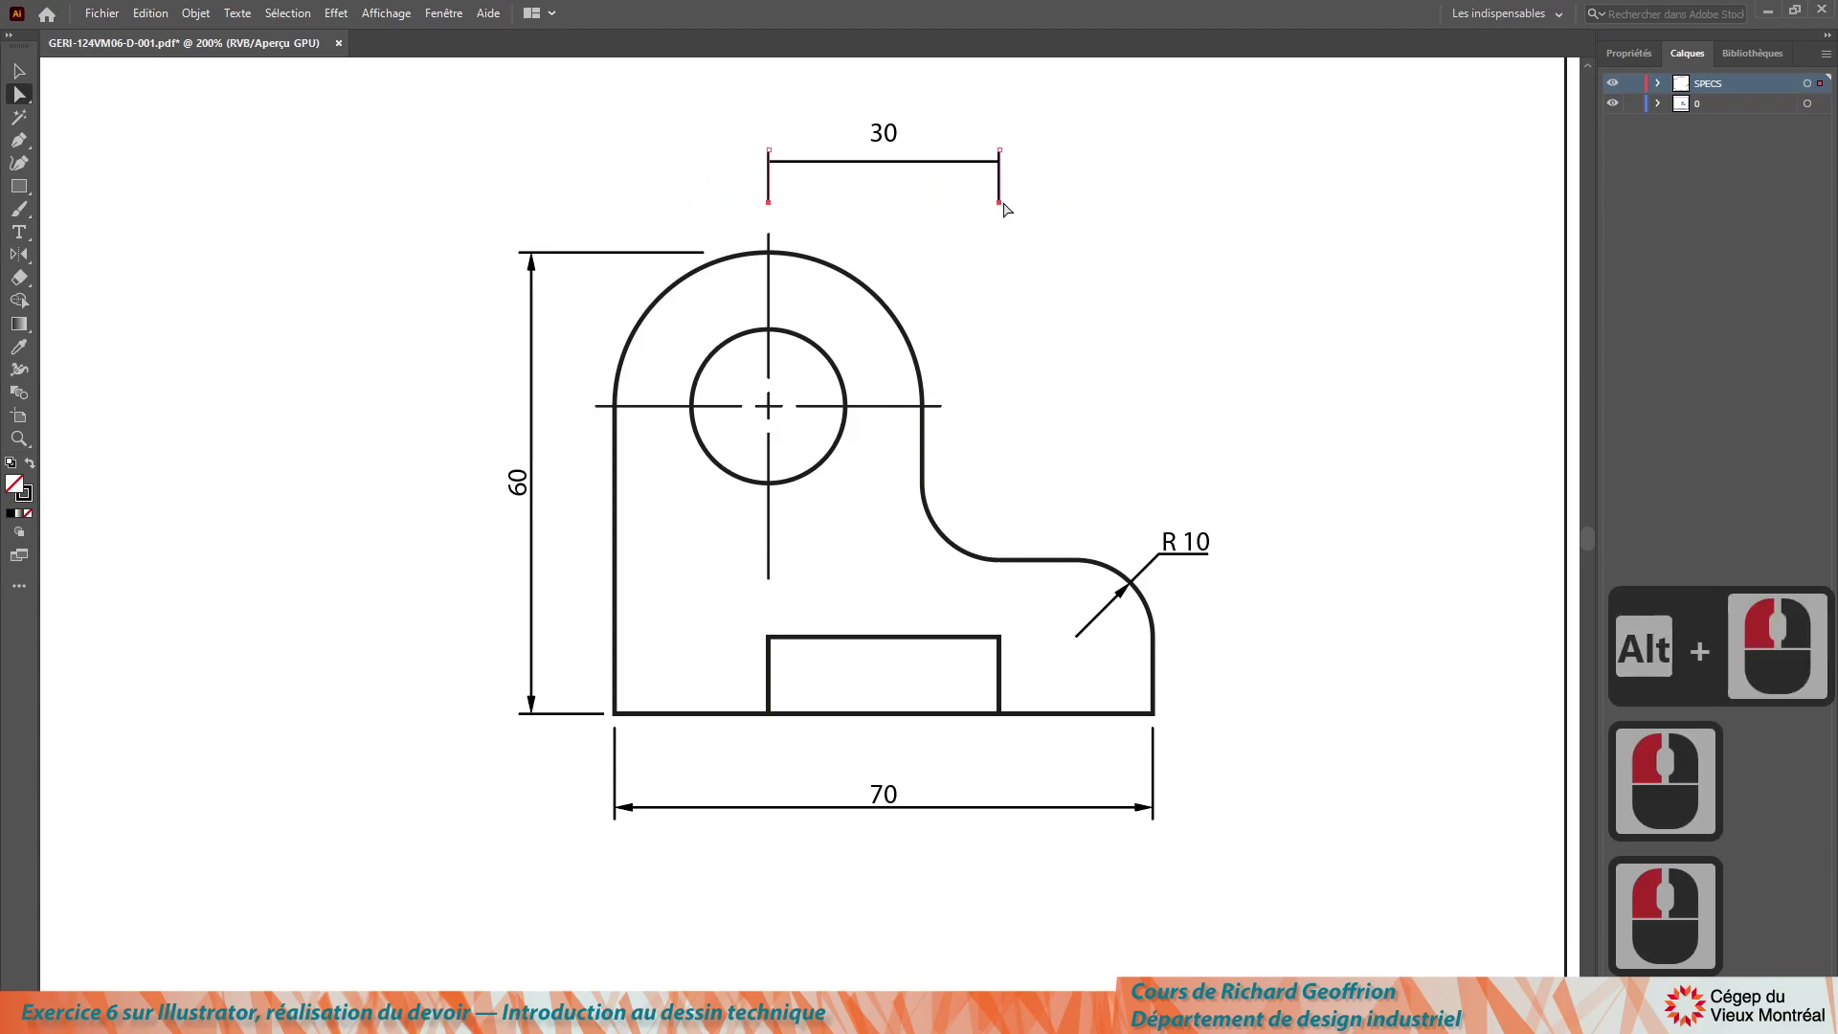
click(1099, 198)
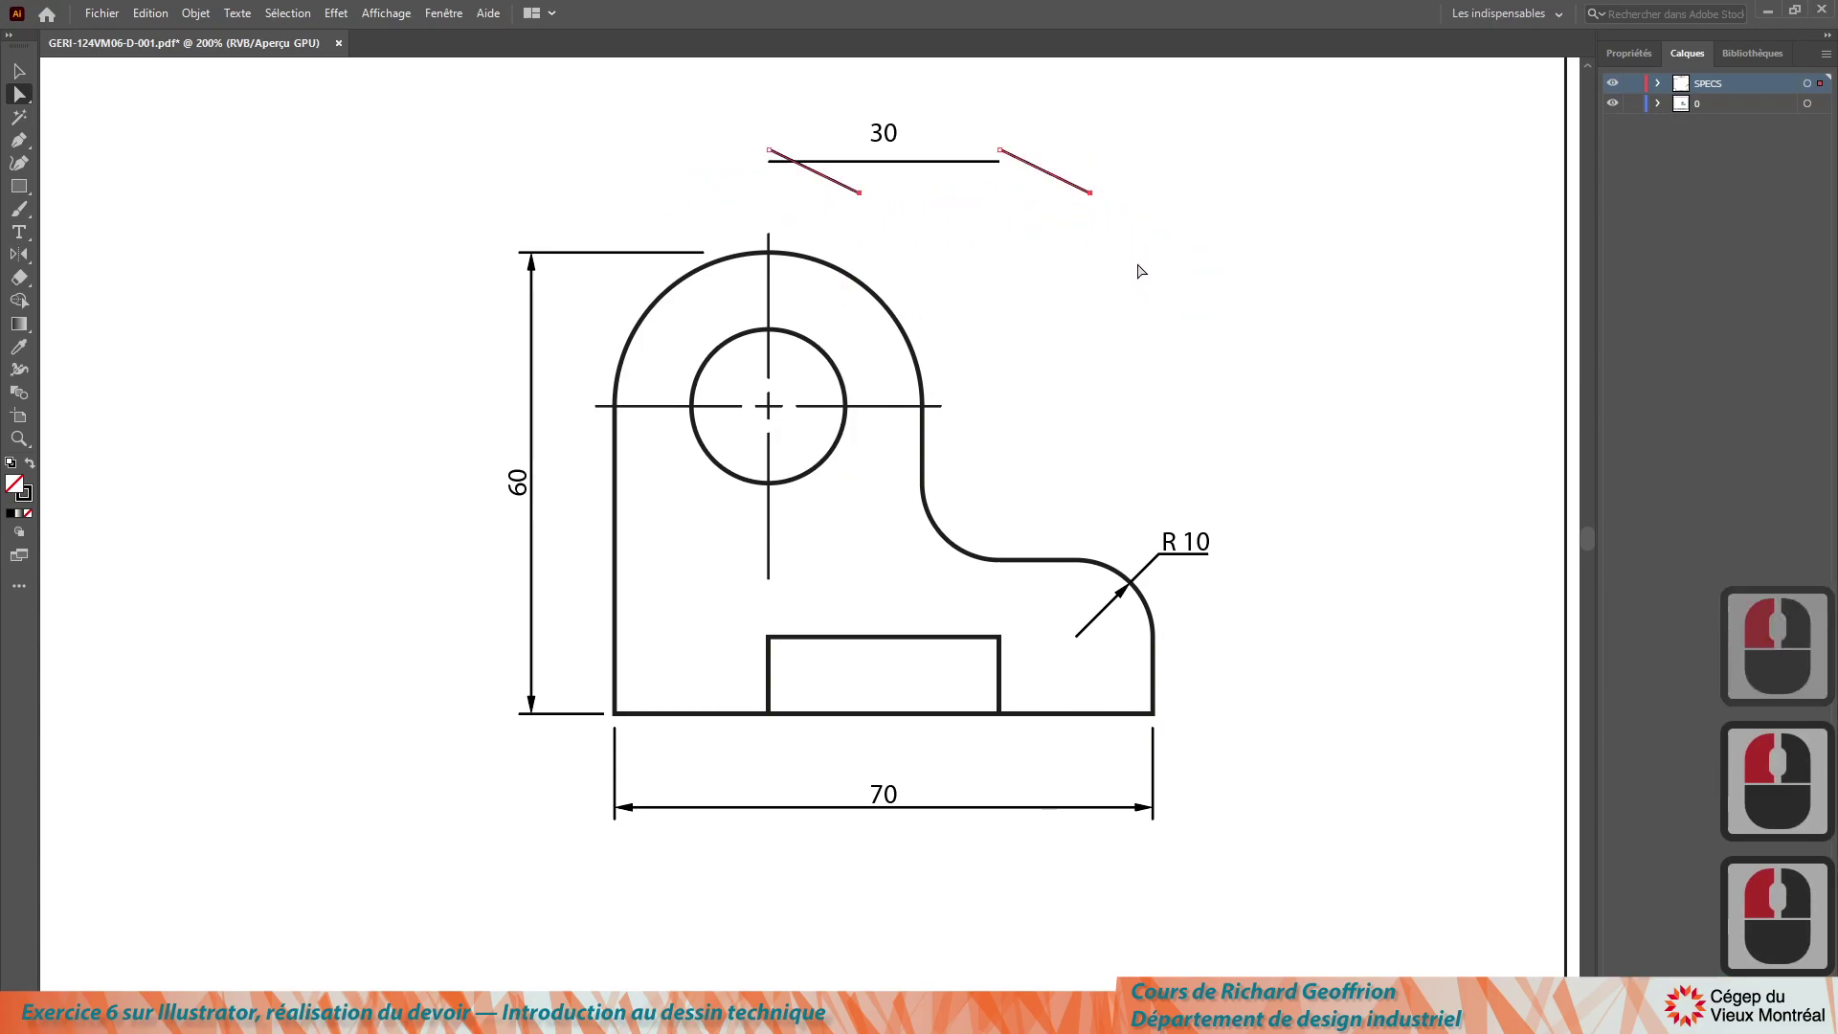
key(ctrl+z)
Step: Mirror both extension ticks of the 30 dimension across a horizontal axis with the Reflect tool
click(1091, 214)
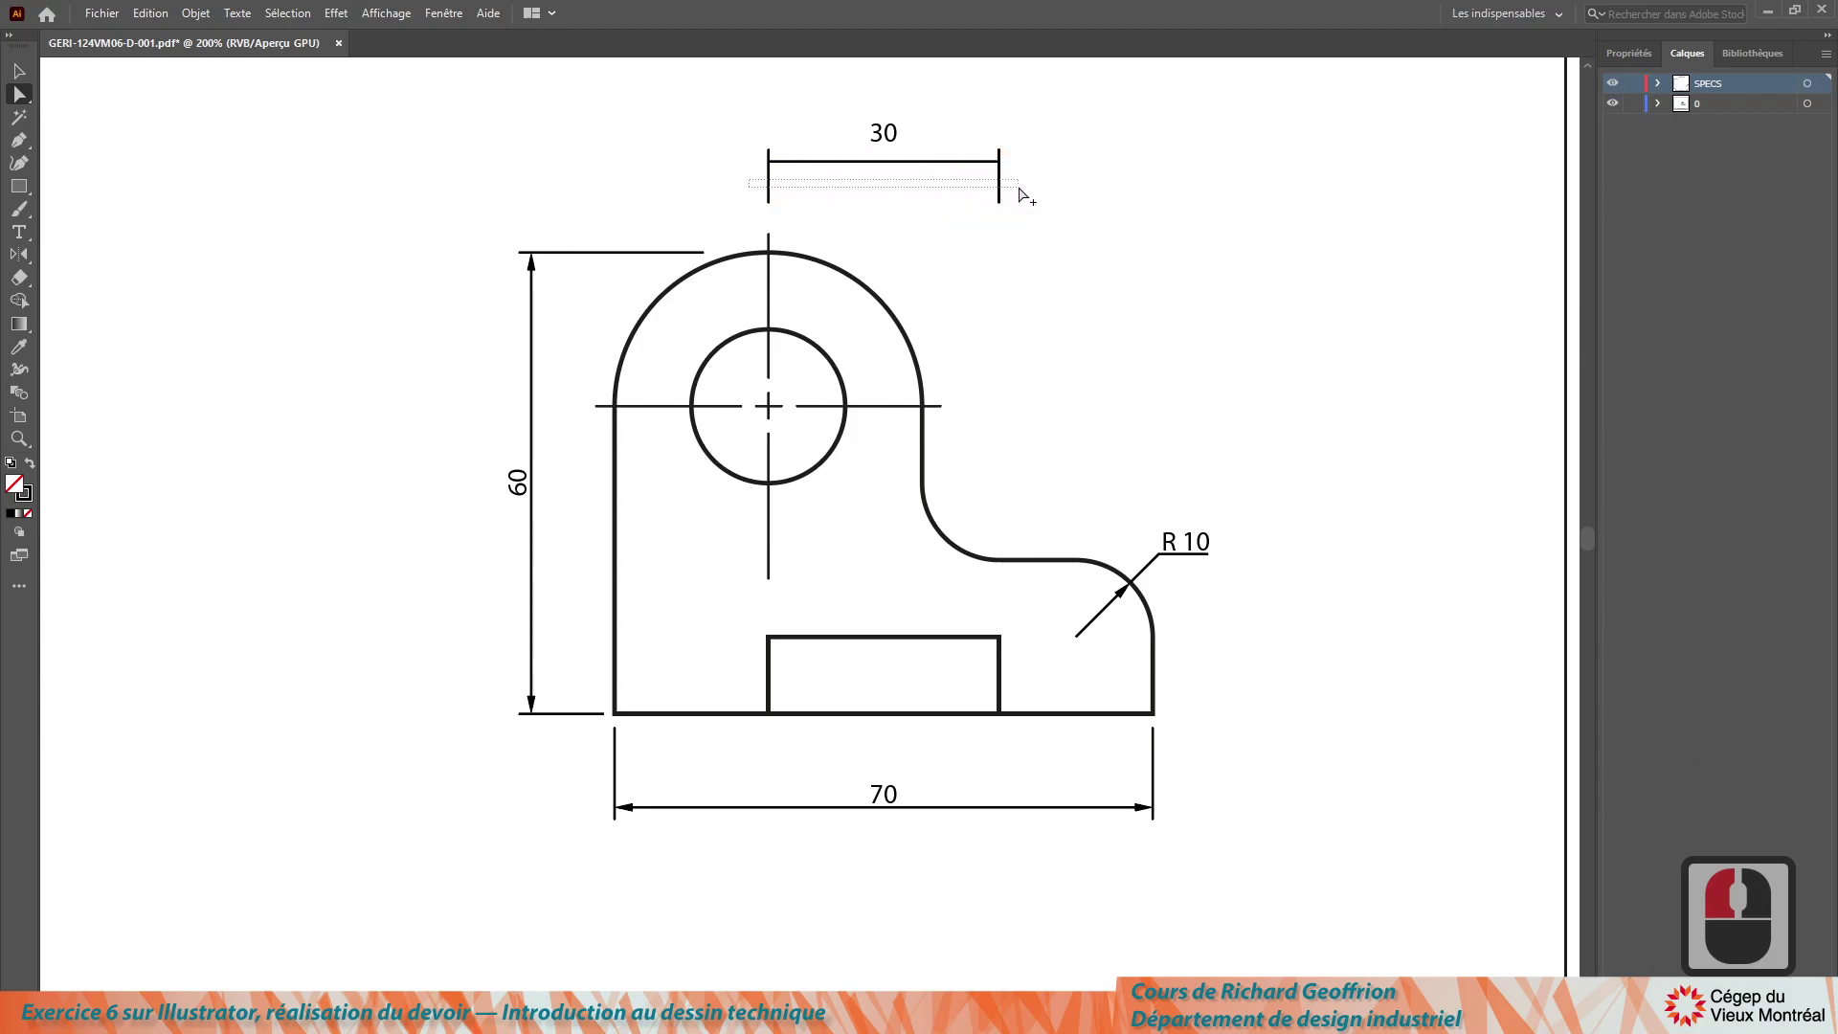
click(1026, 194)
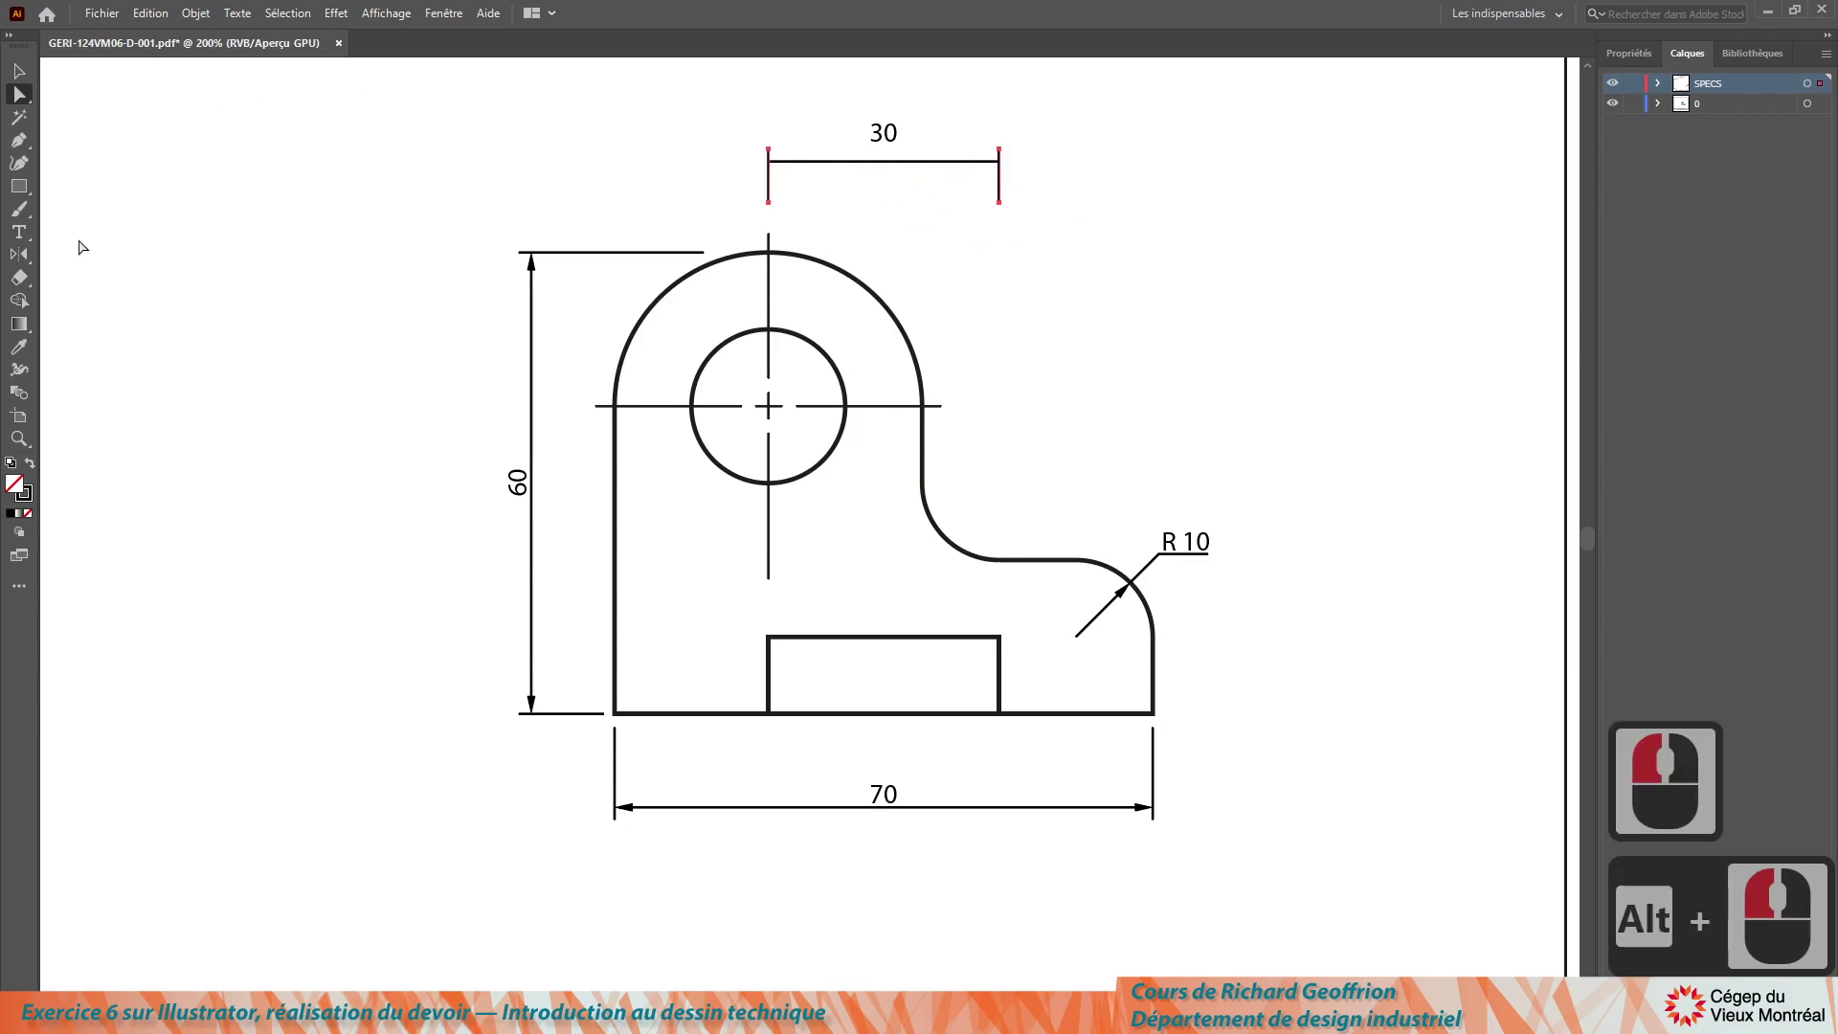
key(o)
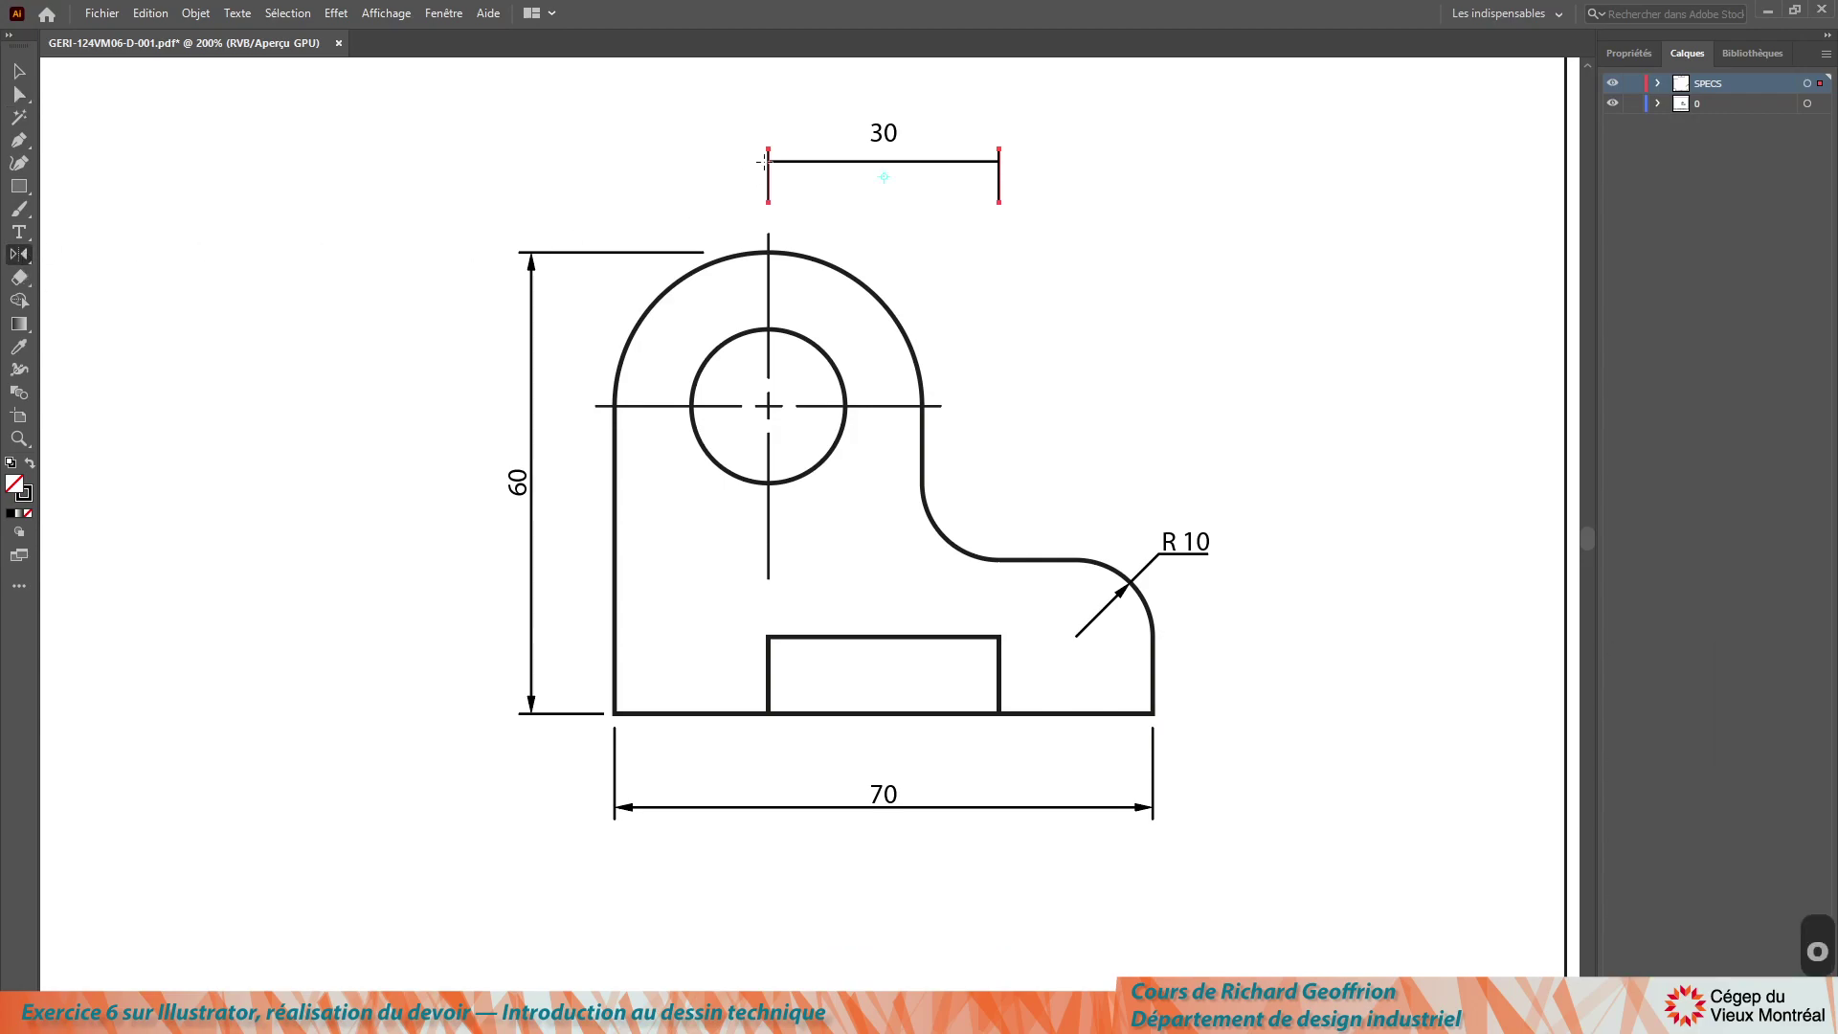
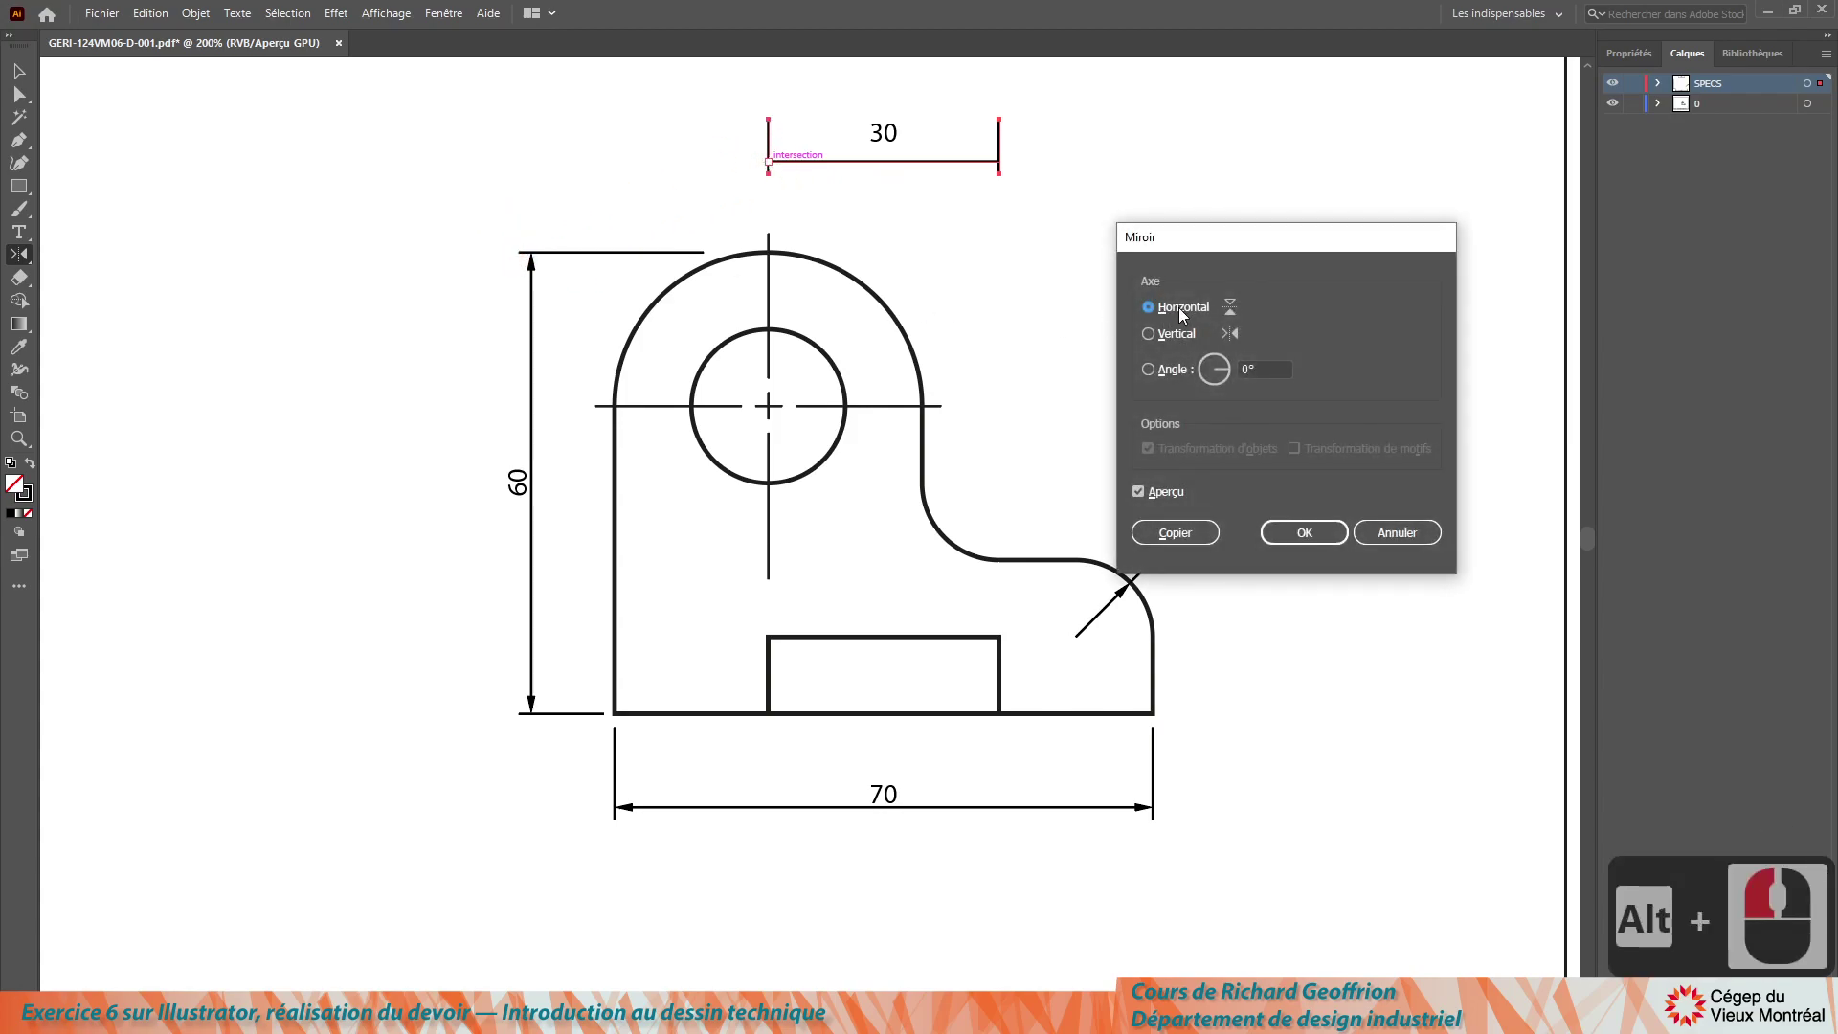
click(1324, 535)
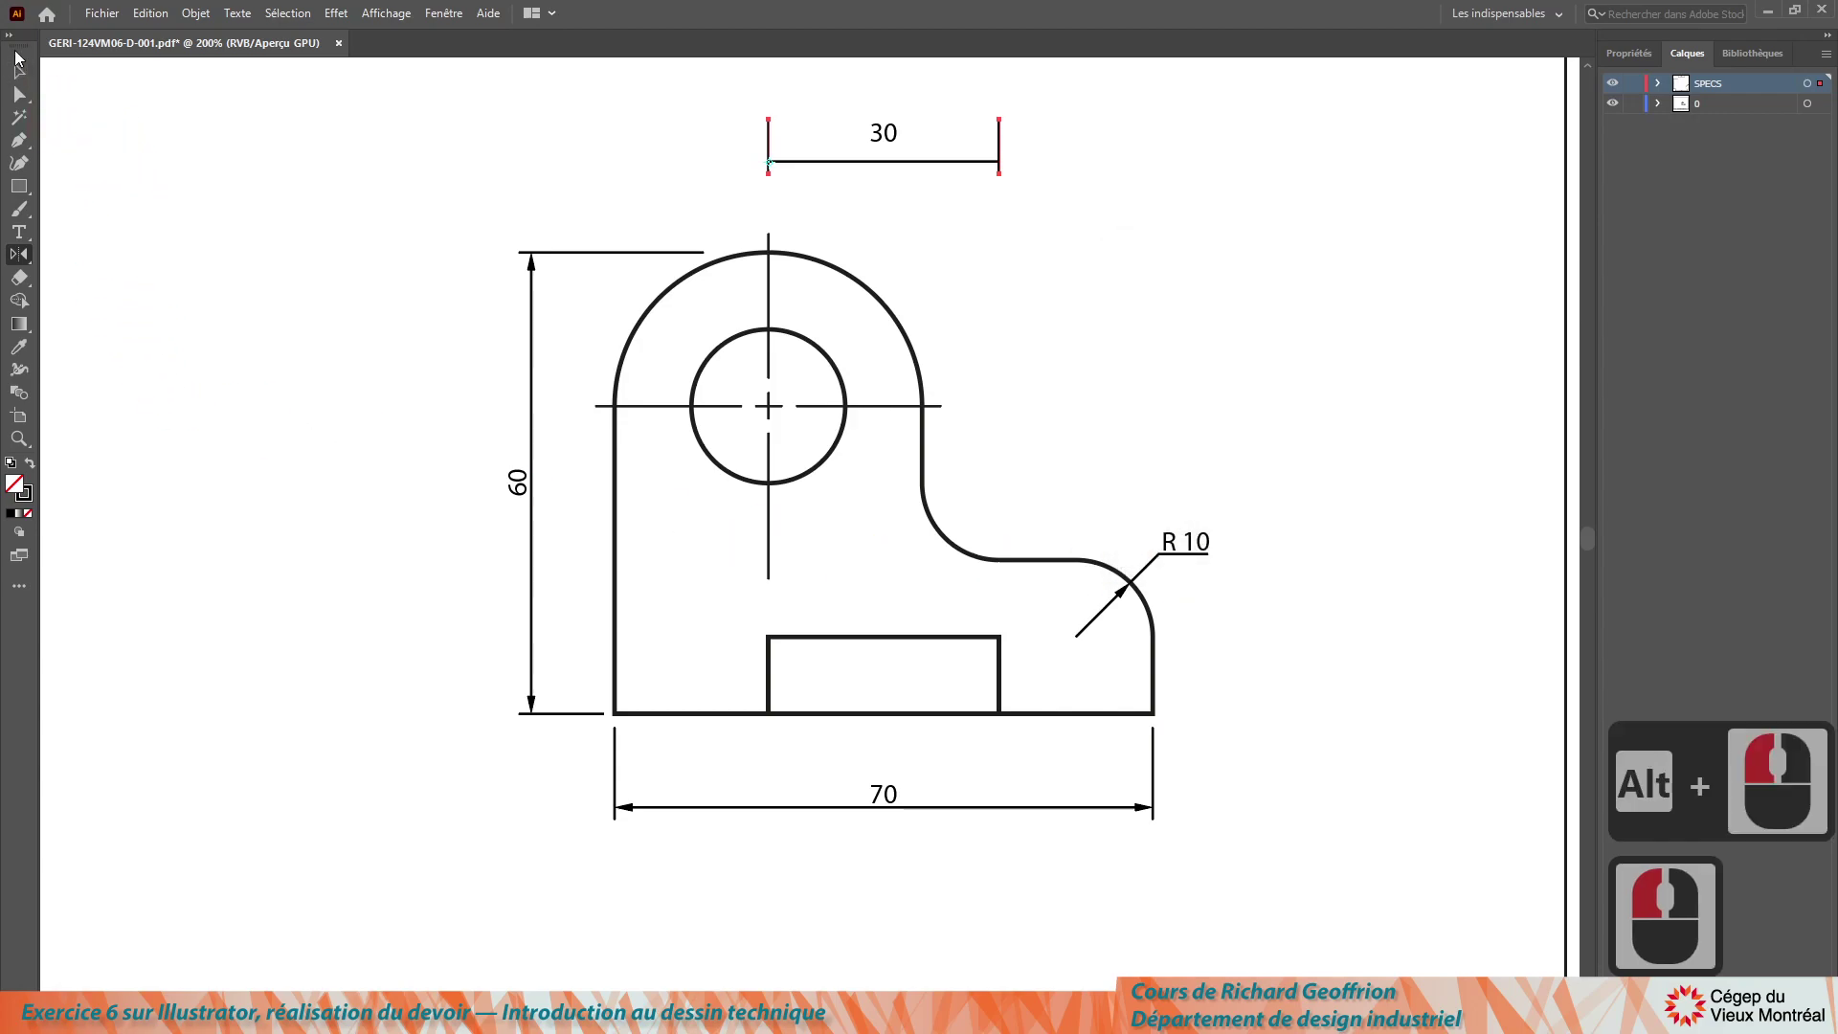
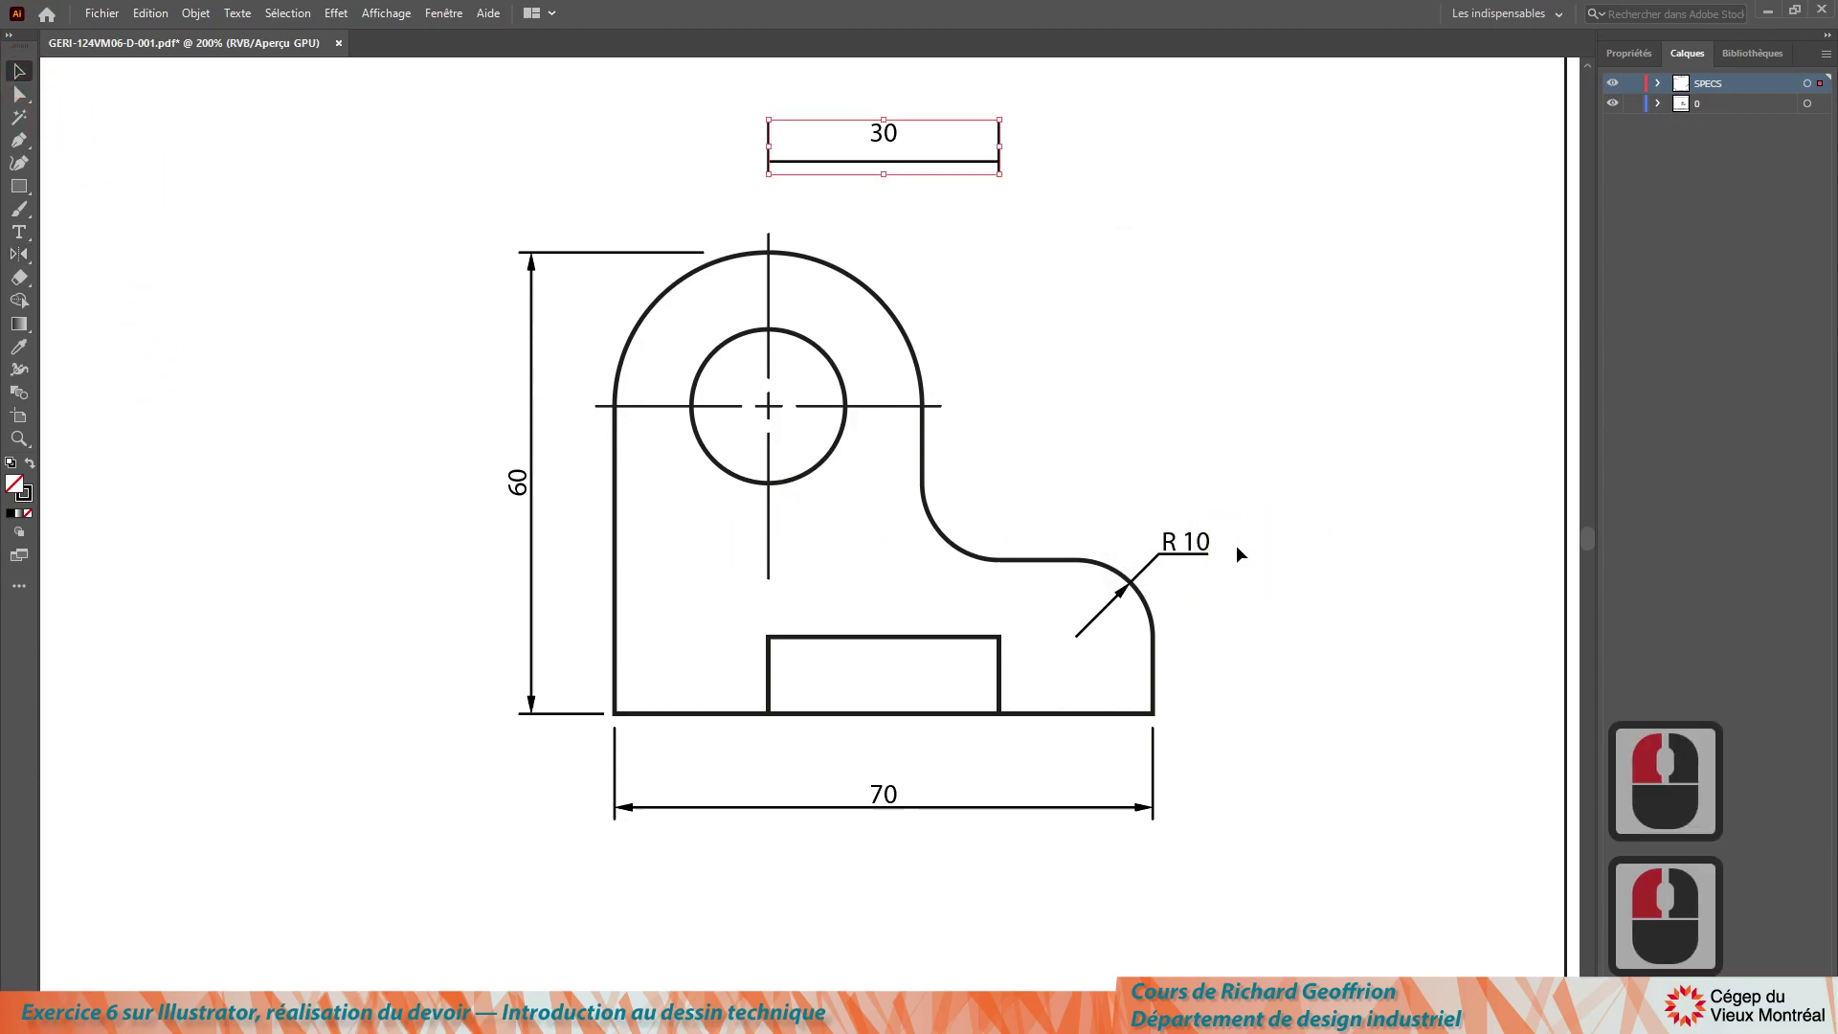
Step: Nudge the whole 30 dimension with the arrow keys to adjust its height above the part
click(664, 124)
click(925, 194)
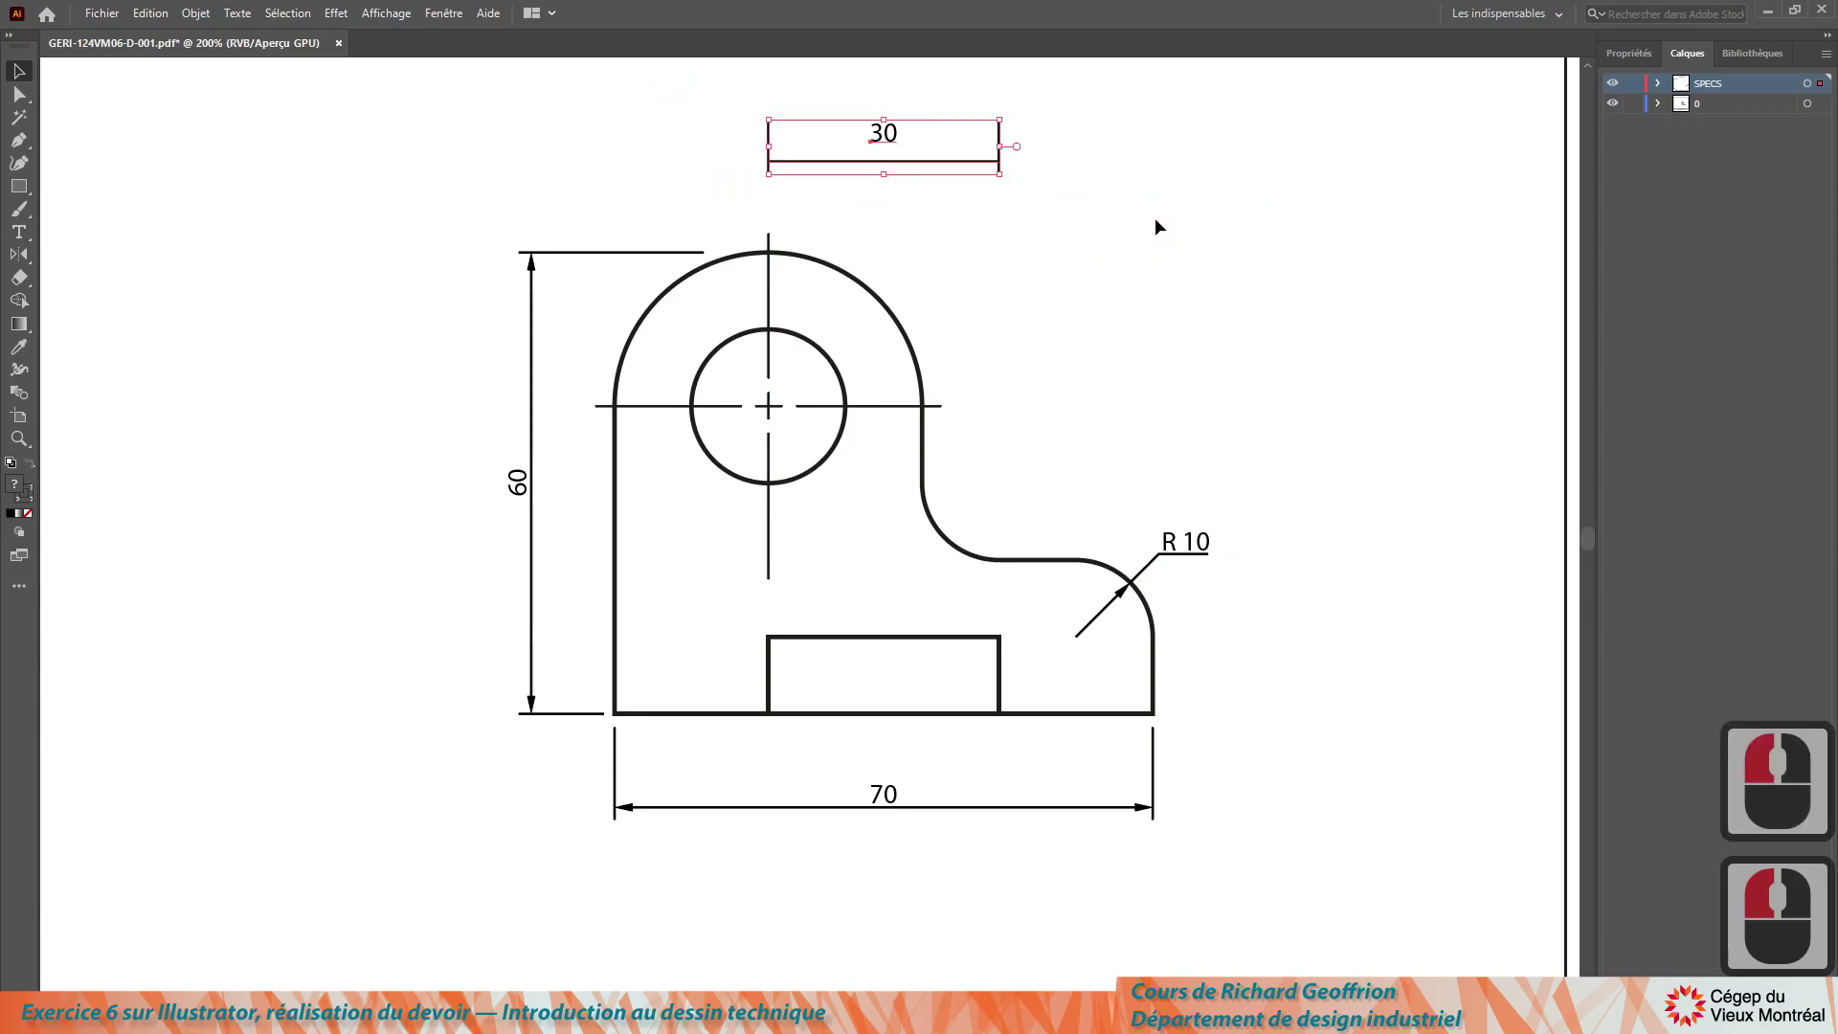
scroll(down, 3)
scroll(down, 3)
key(Down)
key(Down)
key(Down)
key(Down)
key(Down)
key(Down)
key(Up)
key(Up)
key(Up)
scroll(down, 3)
scroll(down, 3)
scroll(up, 3)
key(Up)
key(Up)
key(Up)
scroll(down, 3)
scroll(up, 3)
Step: Check the 1 mm keyboard increment in General Preferences and confirm
key(ctrl+k)
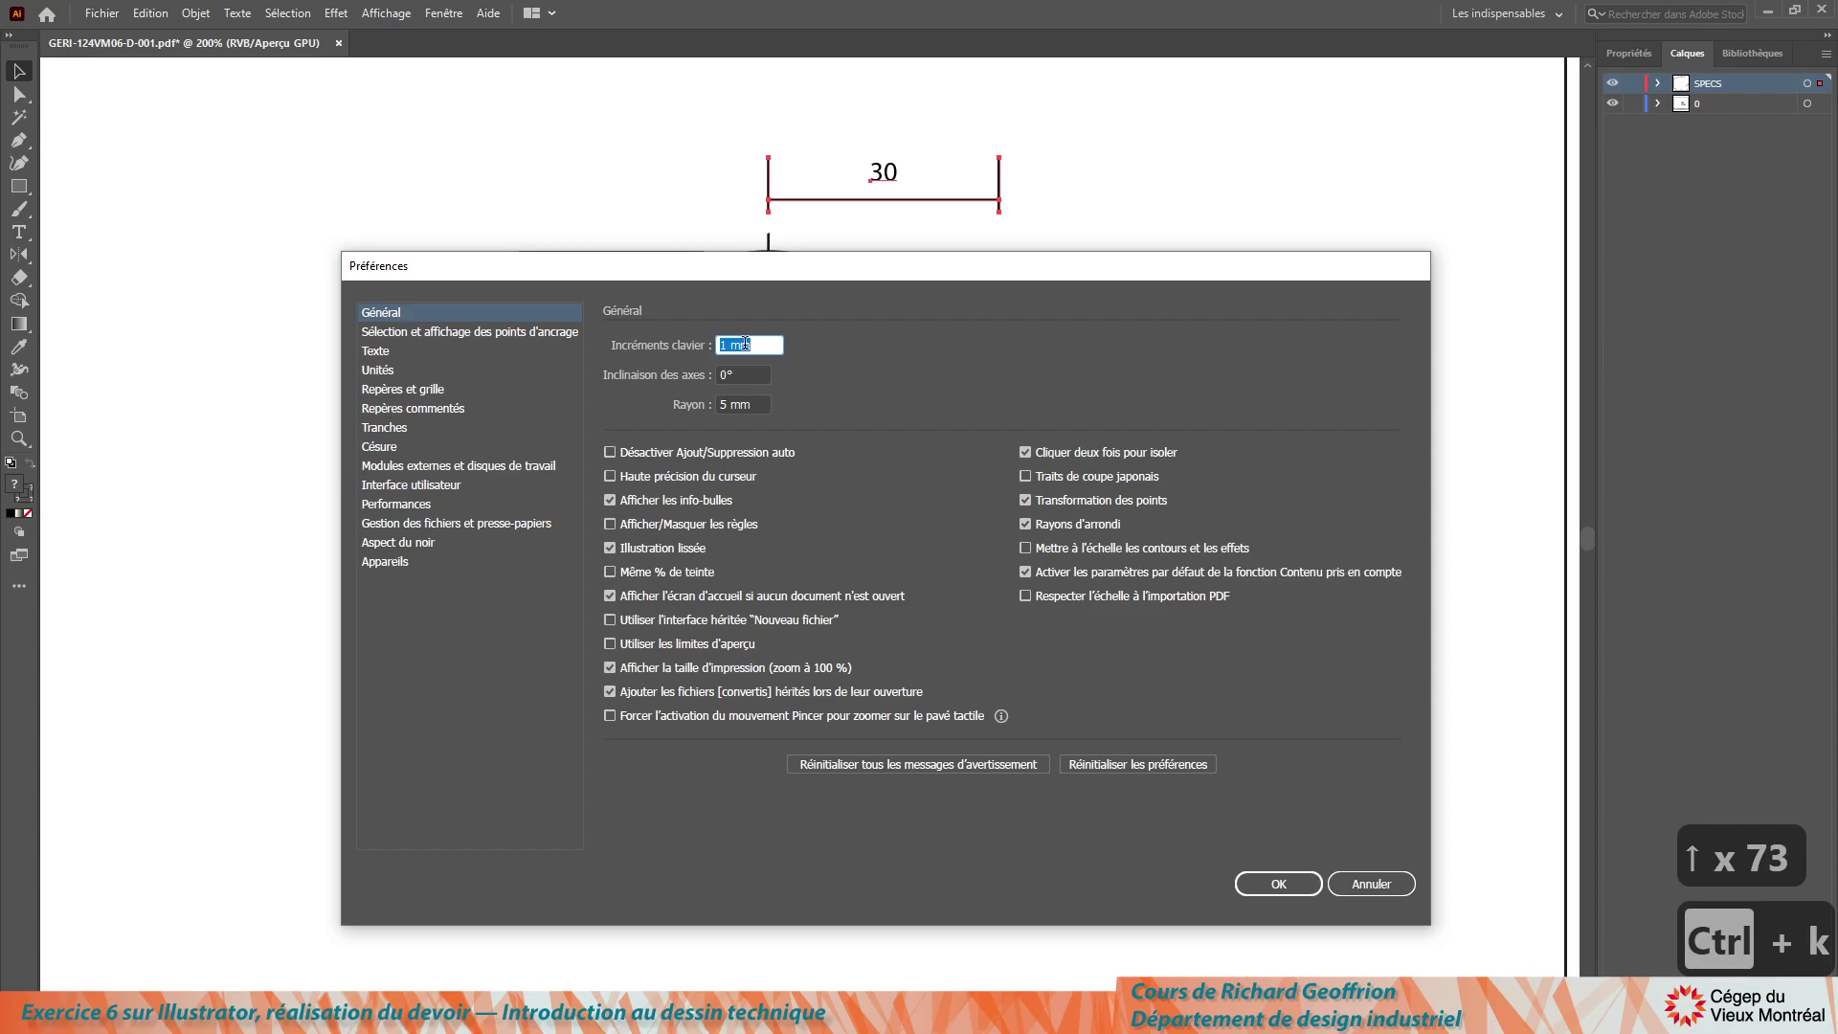
click(1296, 894)
Step: Move the 70 dimension further down below the part
click(32, 97)
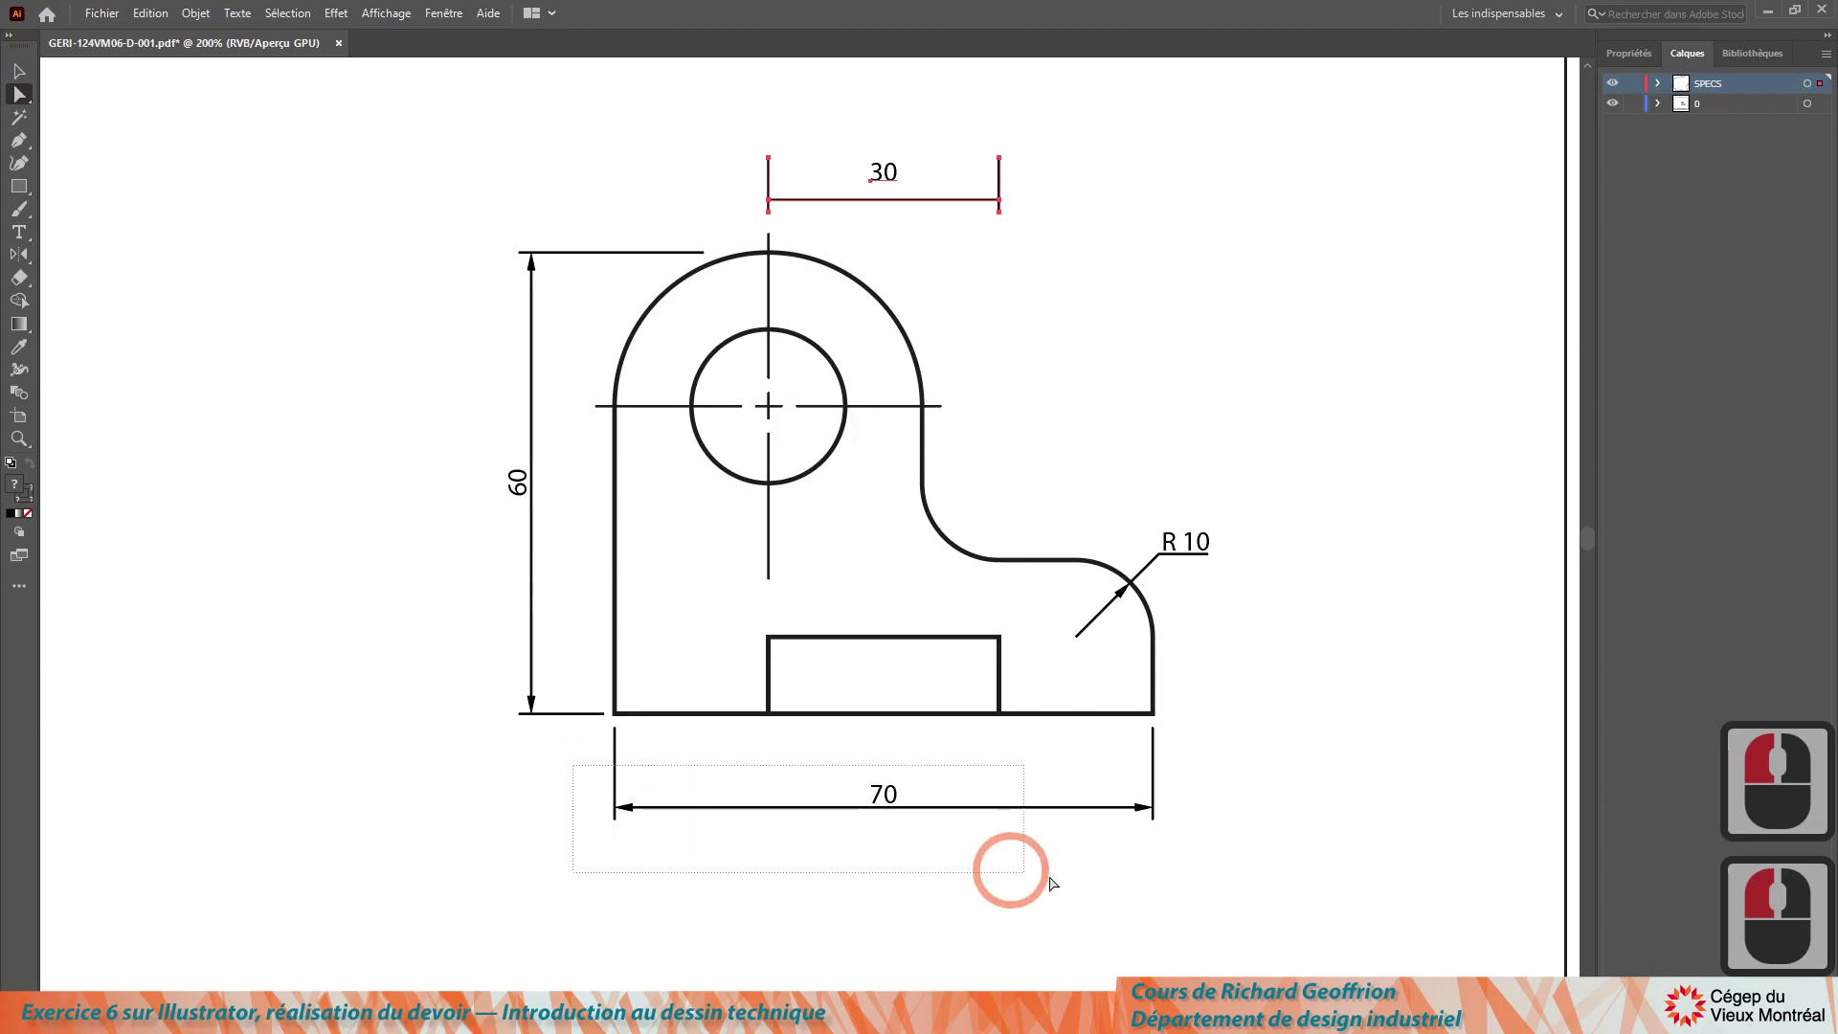
click(1227, 899)
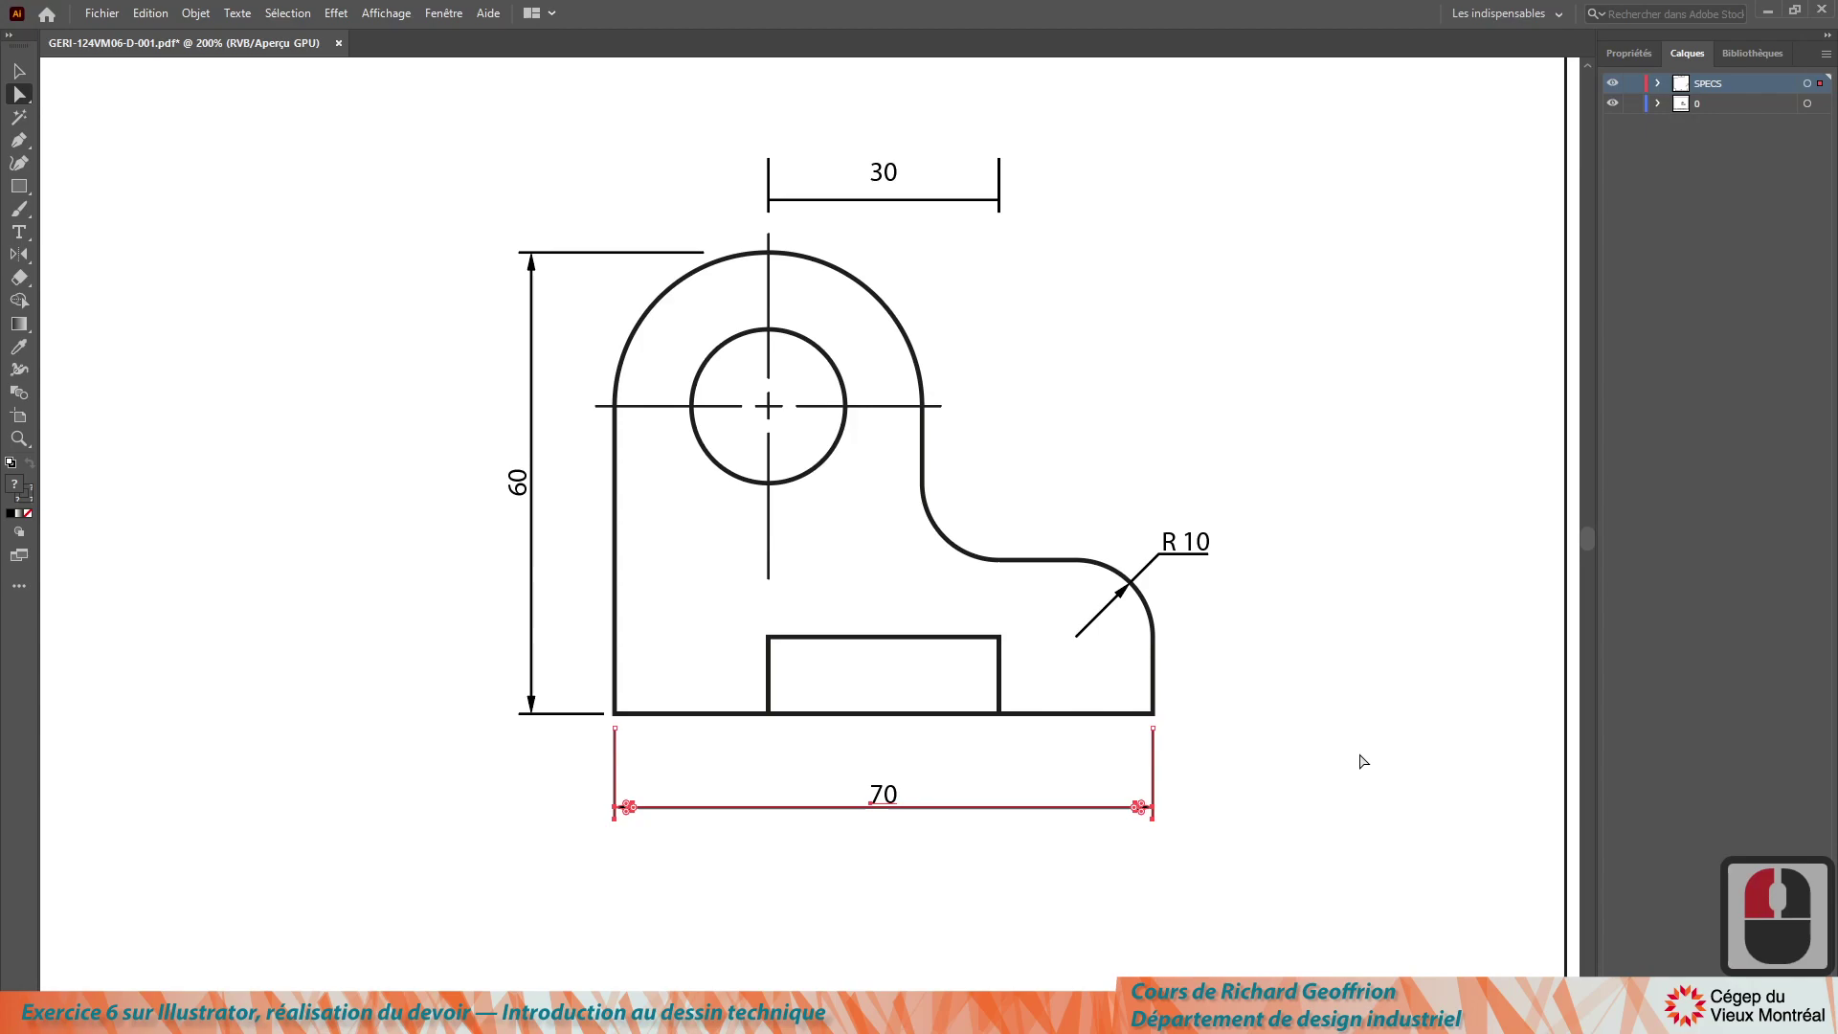
key(Down)
key(Down)
key(Down)
key(Down)
key(Down)
scroll(down, 3)
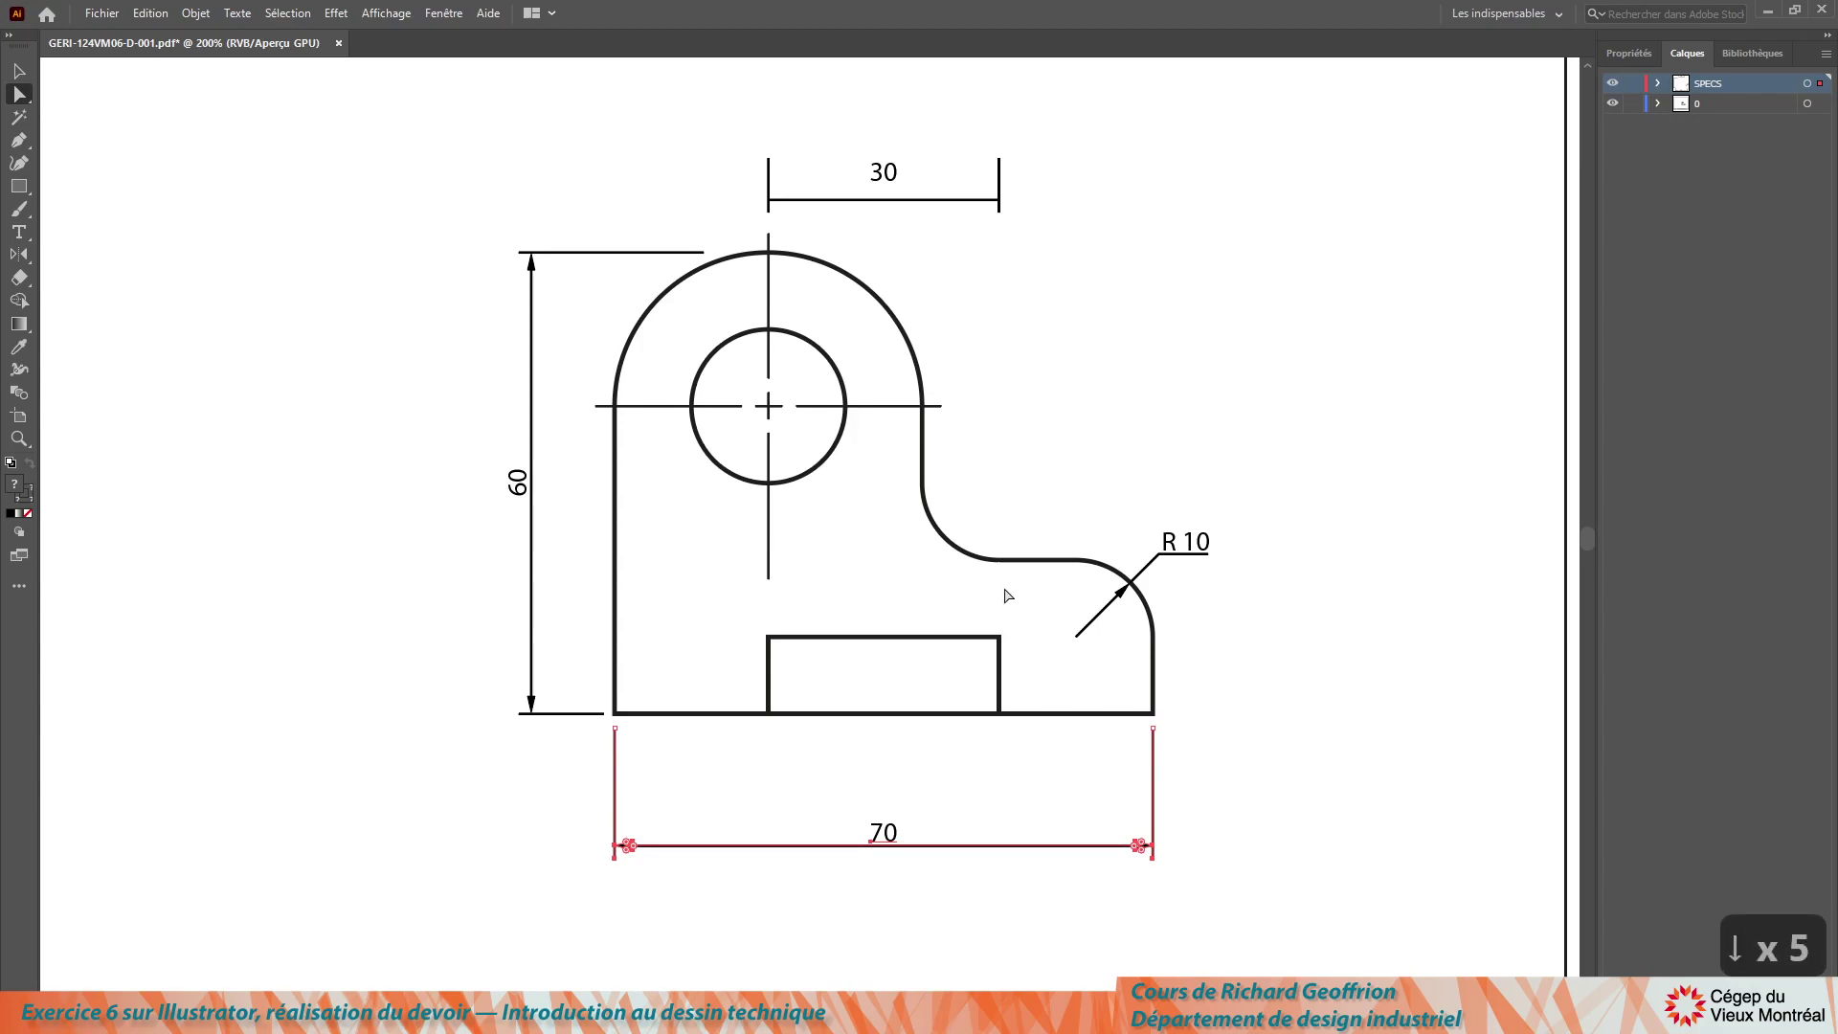
click(27, 75)
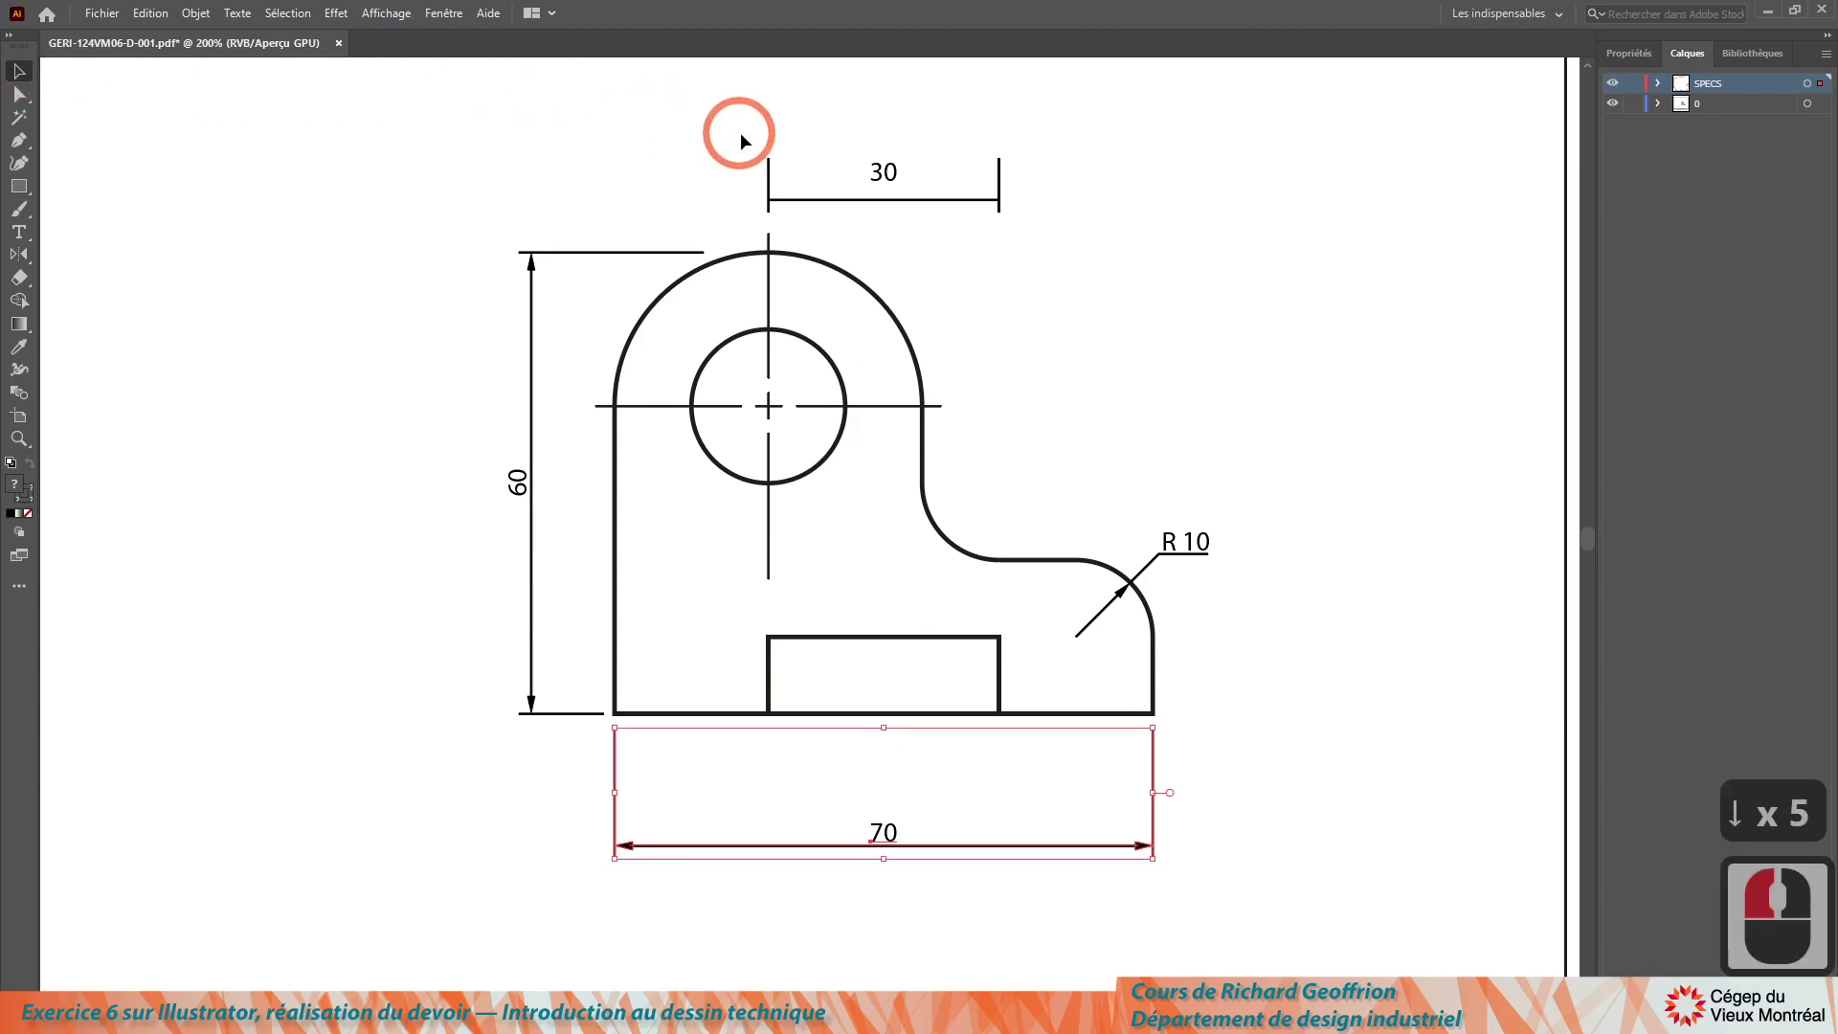
Step: Move the 30 dimension down beneath the rectangular slot, just above the 70 dimension
click(1090, 226)
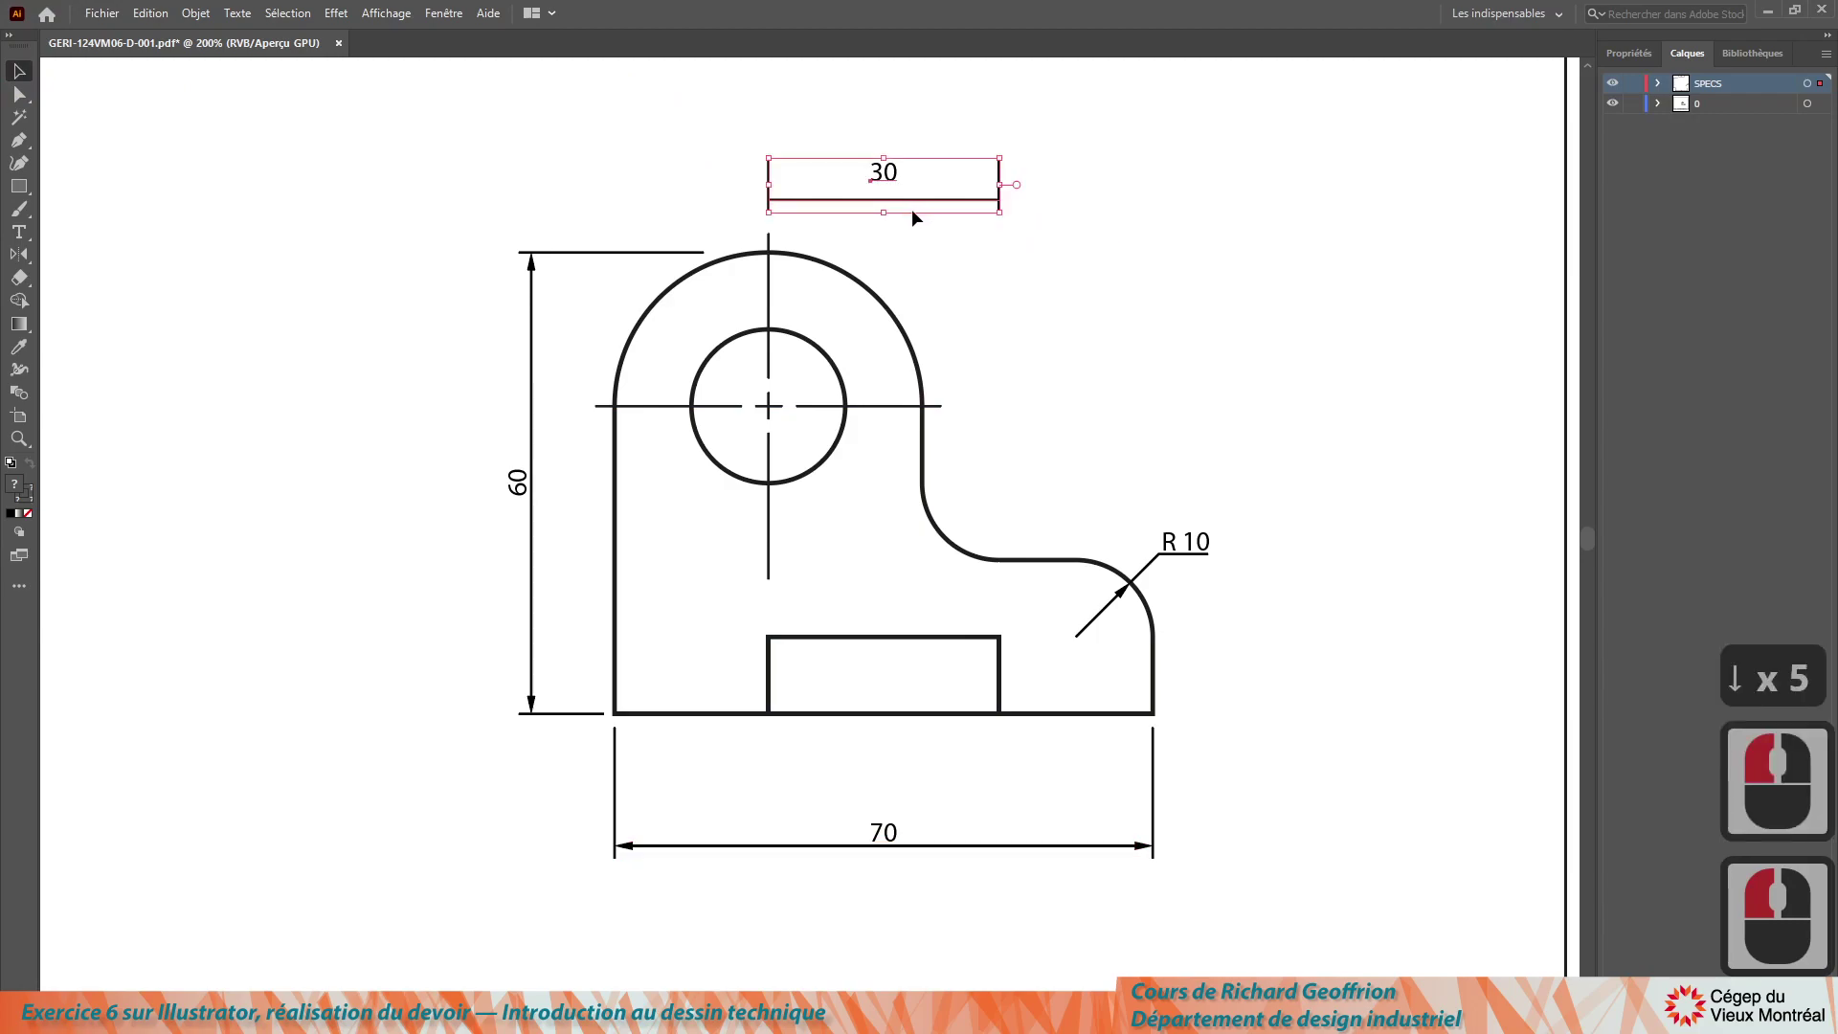
scroll(down, 3)
key(Down)
key(Down)
key(Down)
scroll(down, 3)
key(Down)
key(Down)
click(30, 104)
scroll(down, 3)
Step: Nudge the 30 label down onto its dimension line
click(349, 743)
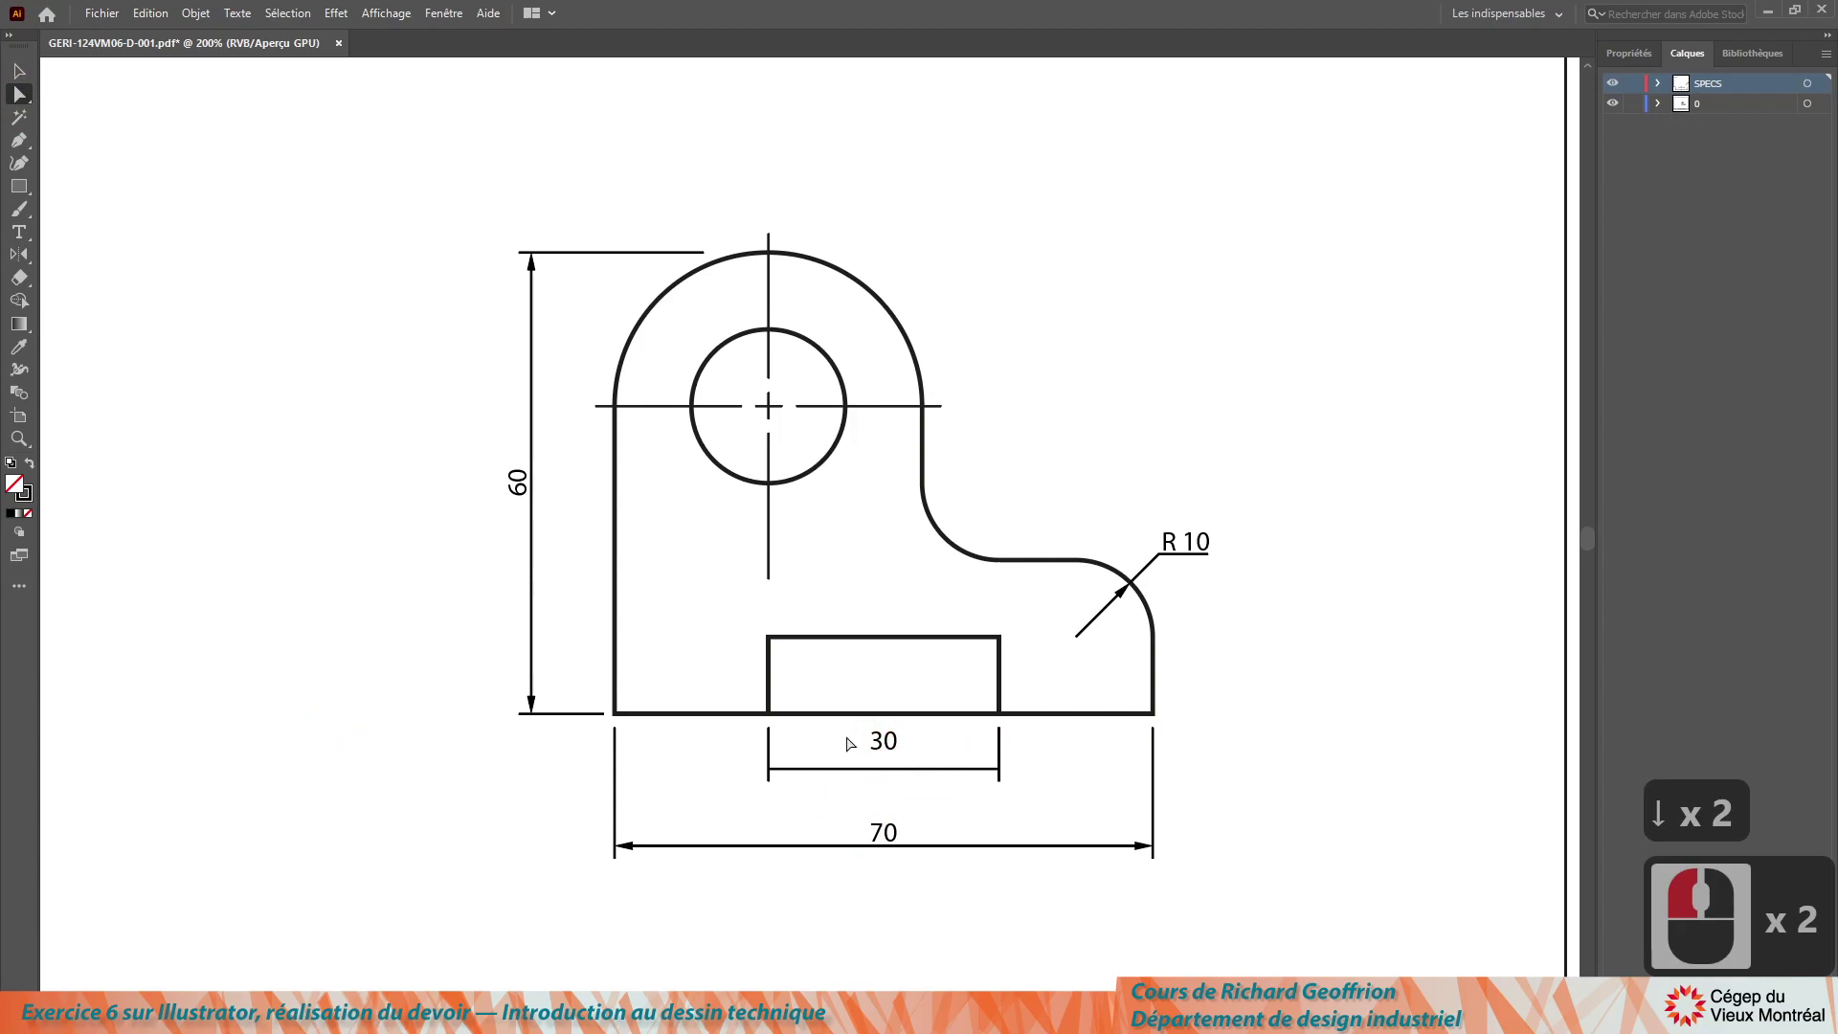
click(915, 763)
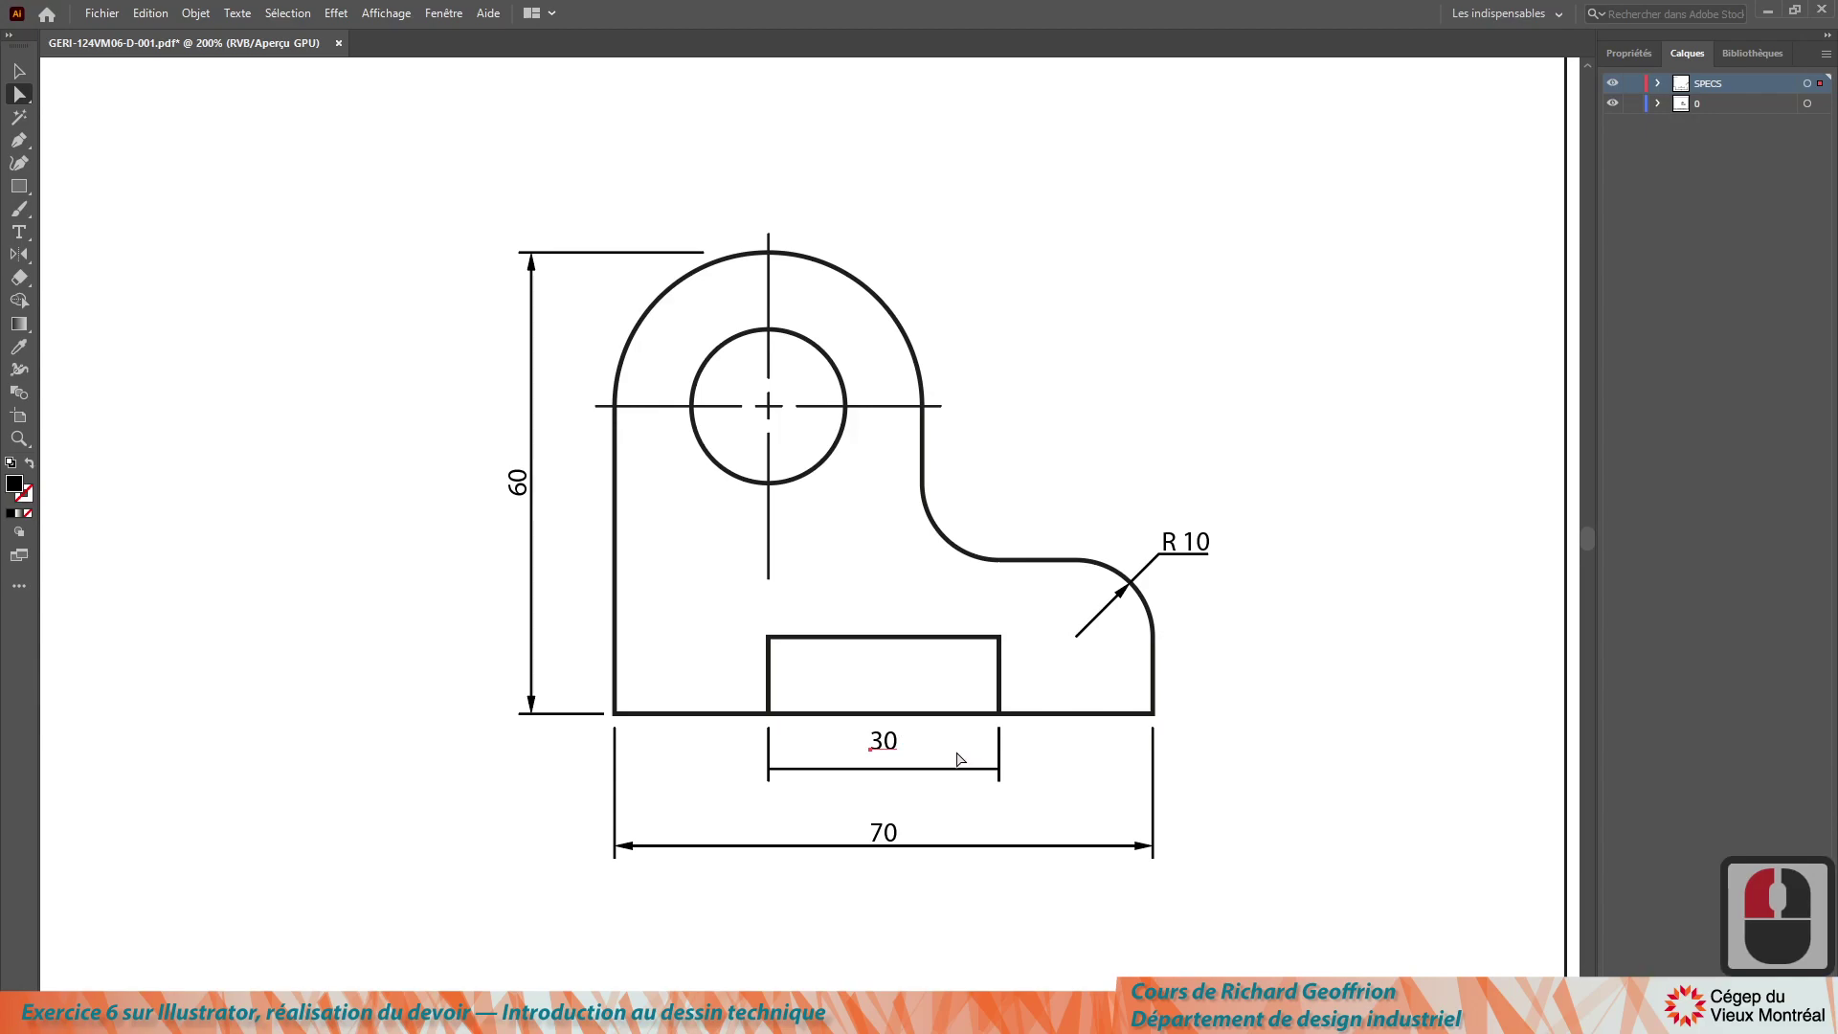
key(Down)
key(Down)
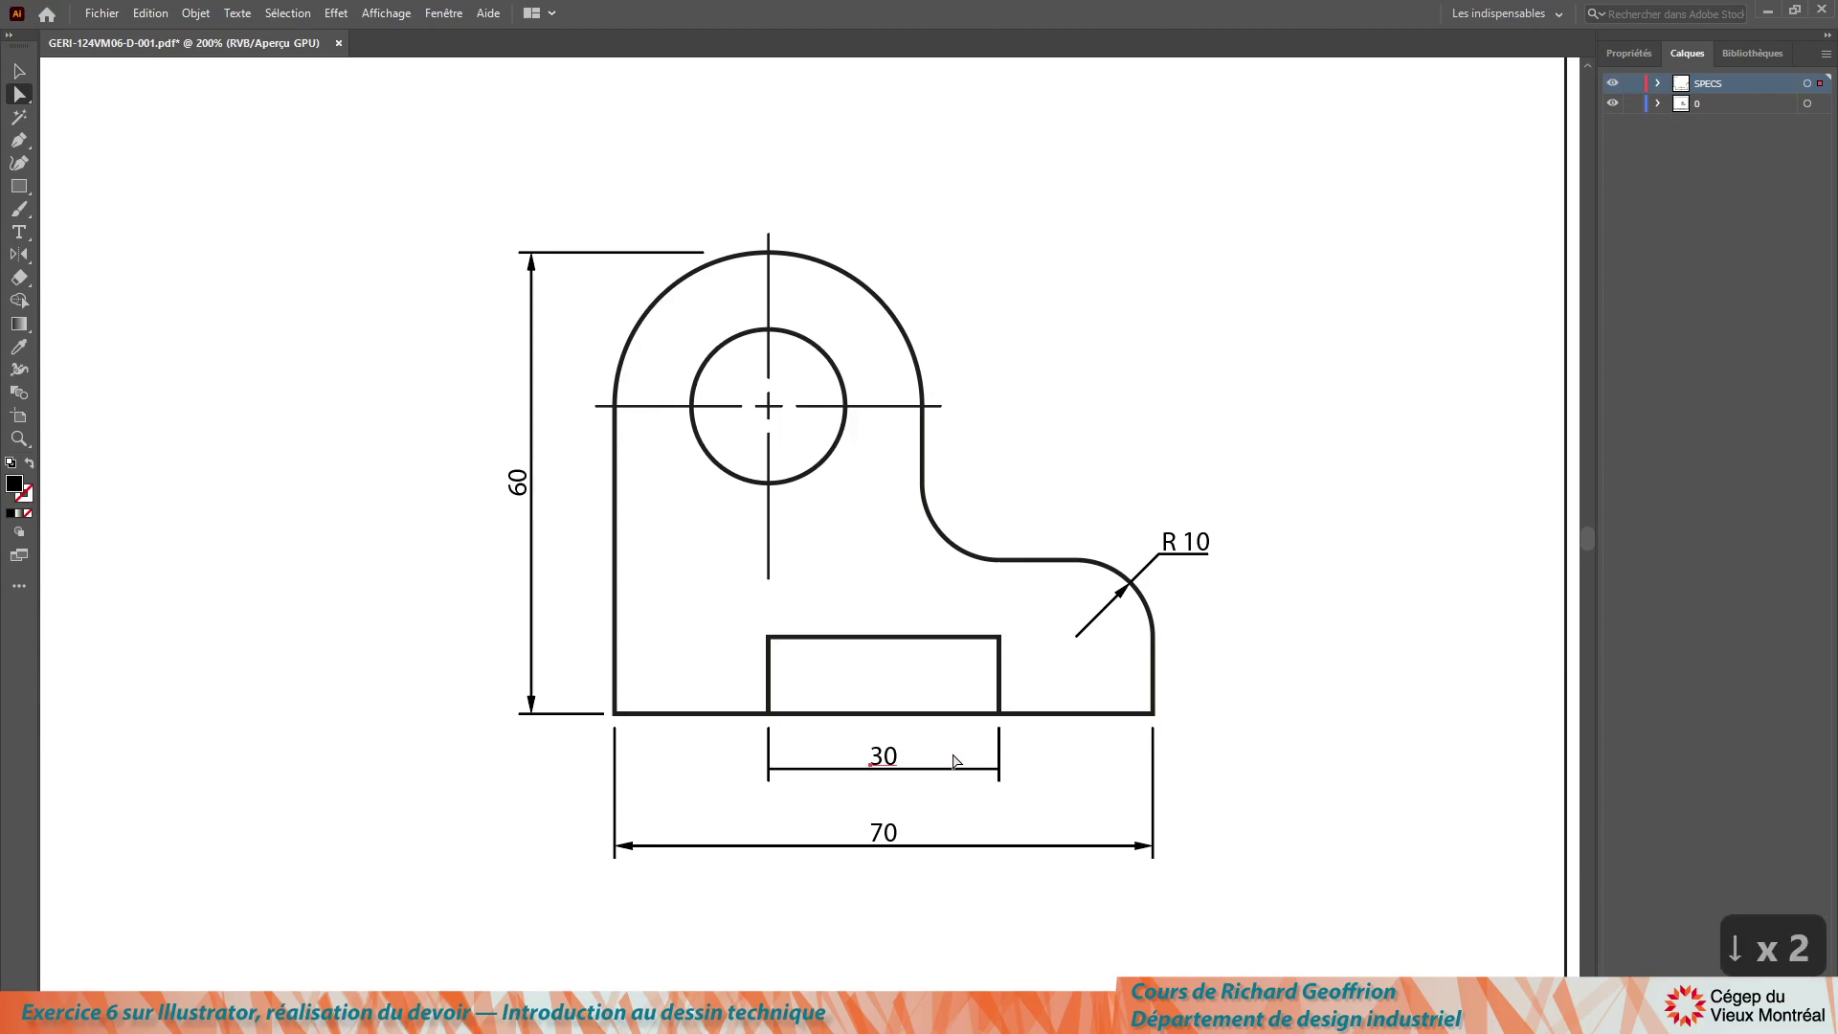
click(284, 815)
scroll(down, 3)
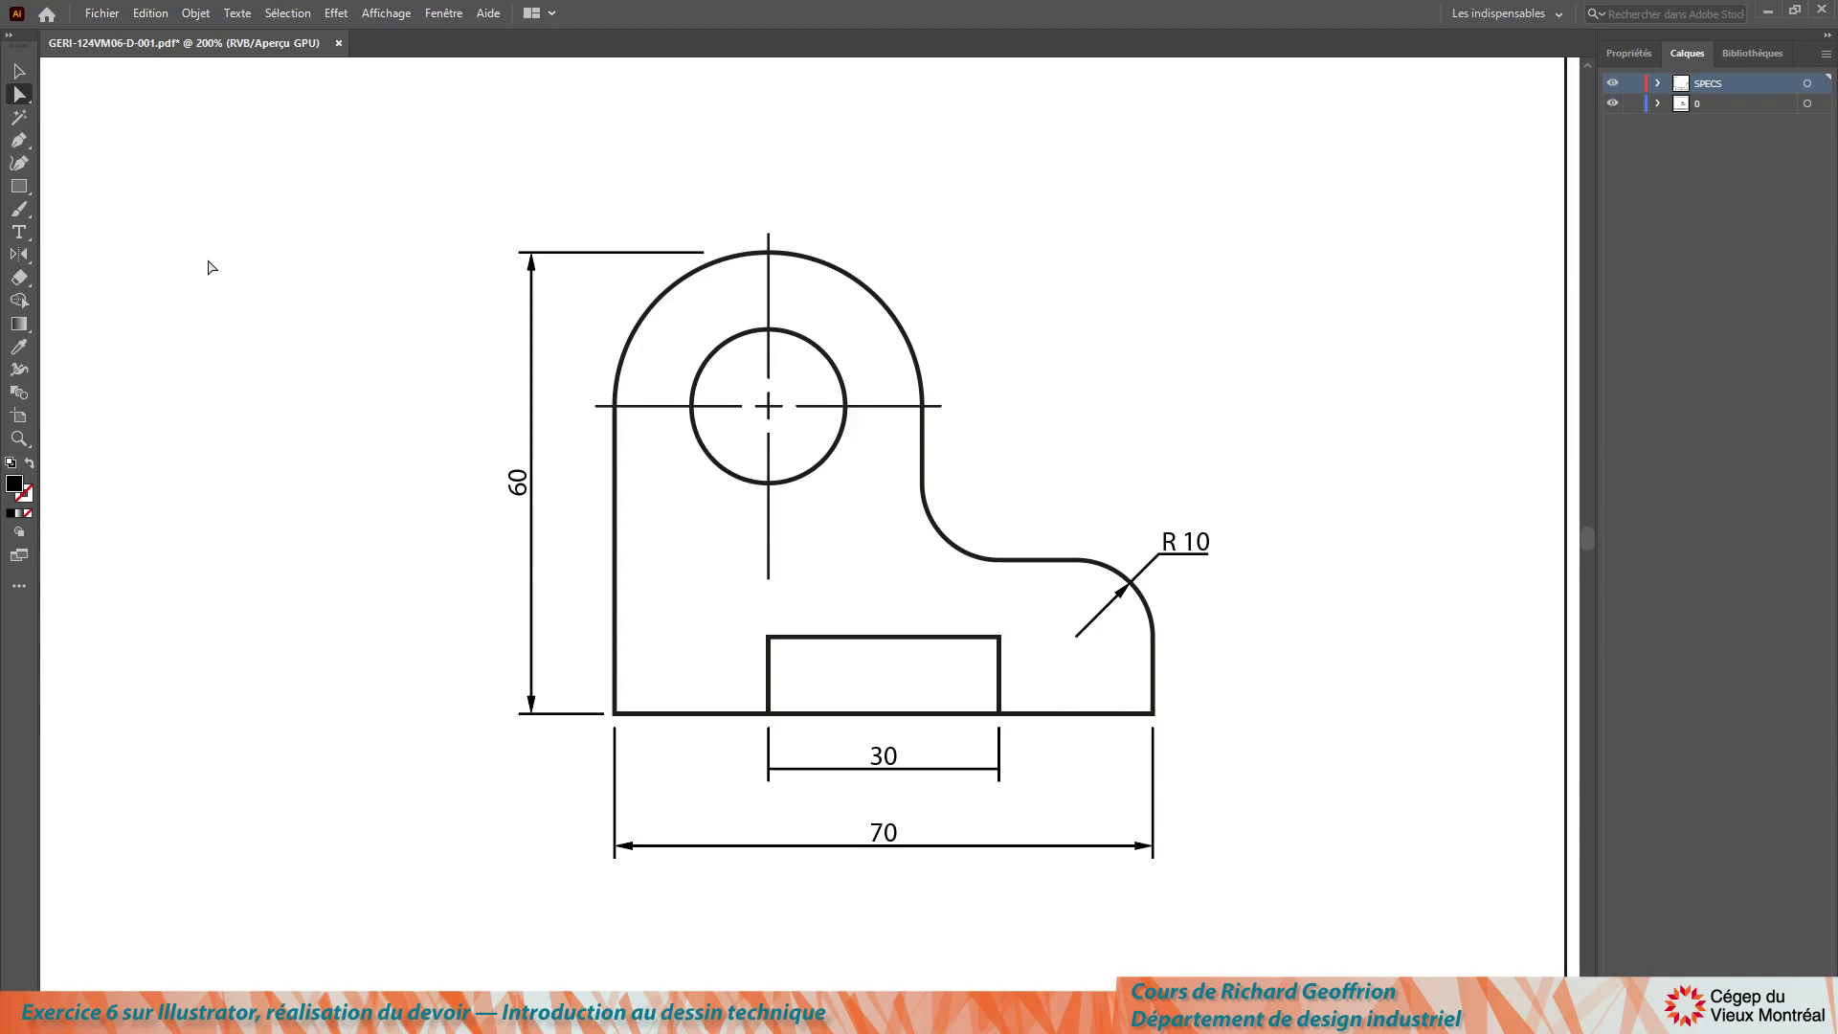
Step: Dimension a helper rectangle over the lower-left section with the Specify script (20 and 10), then delete the rectangle
click(23, 187)
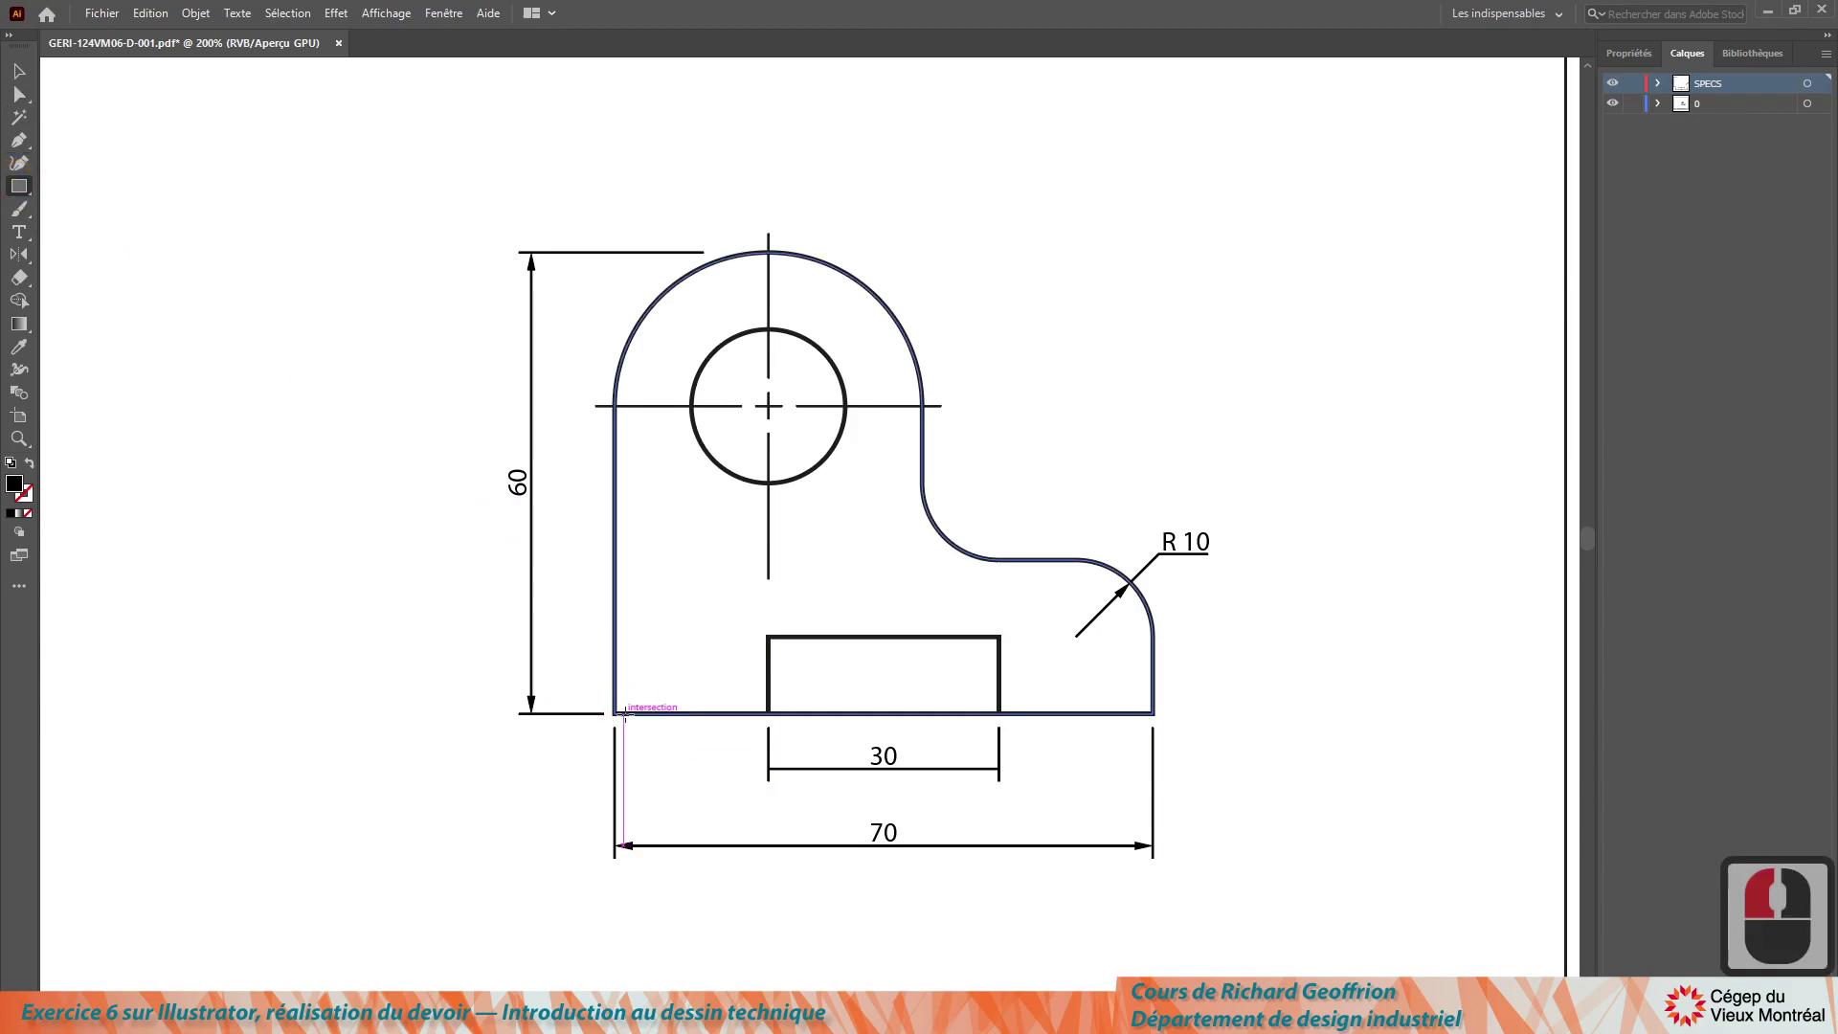
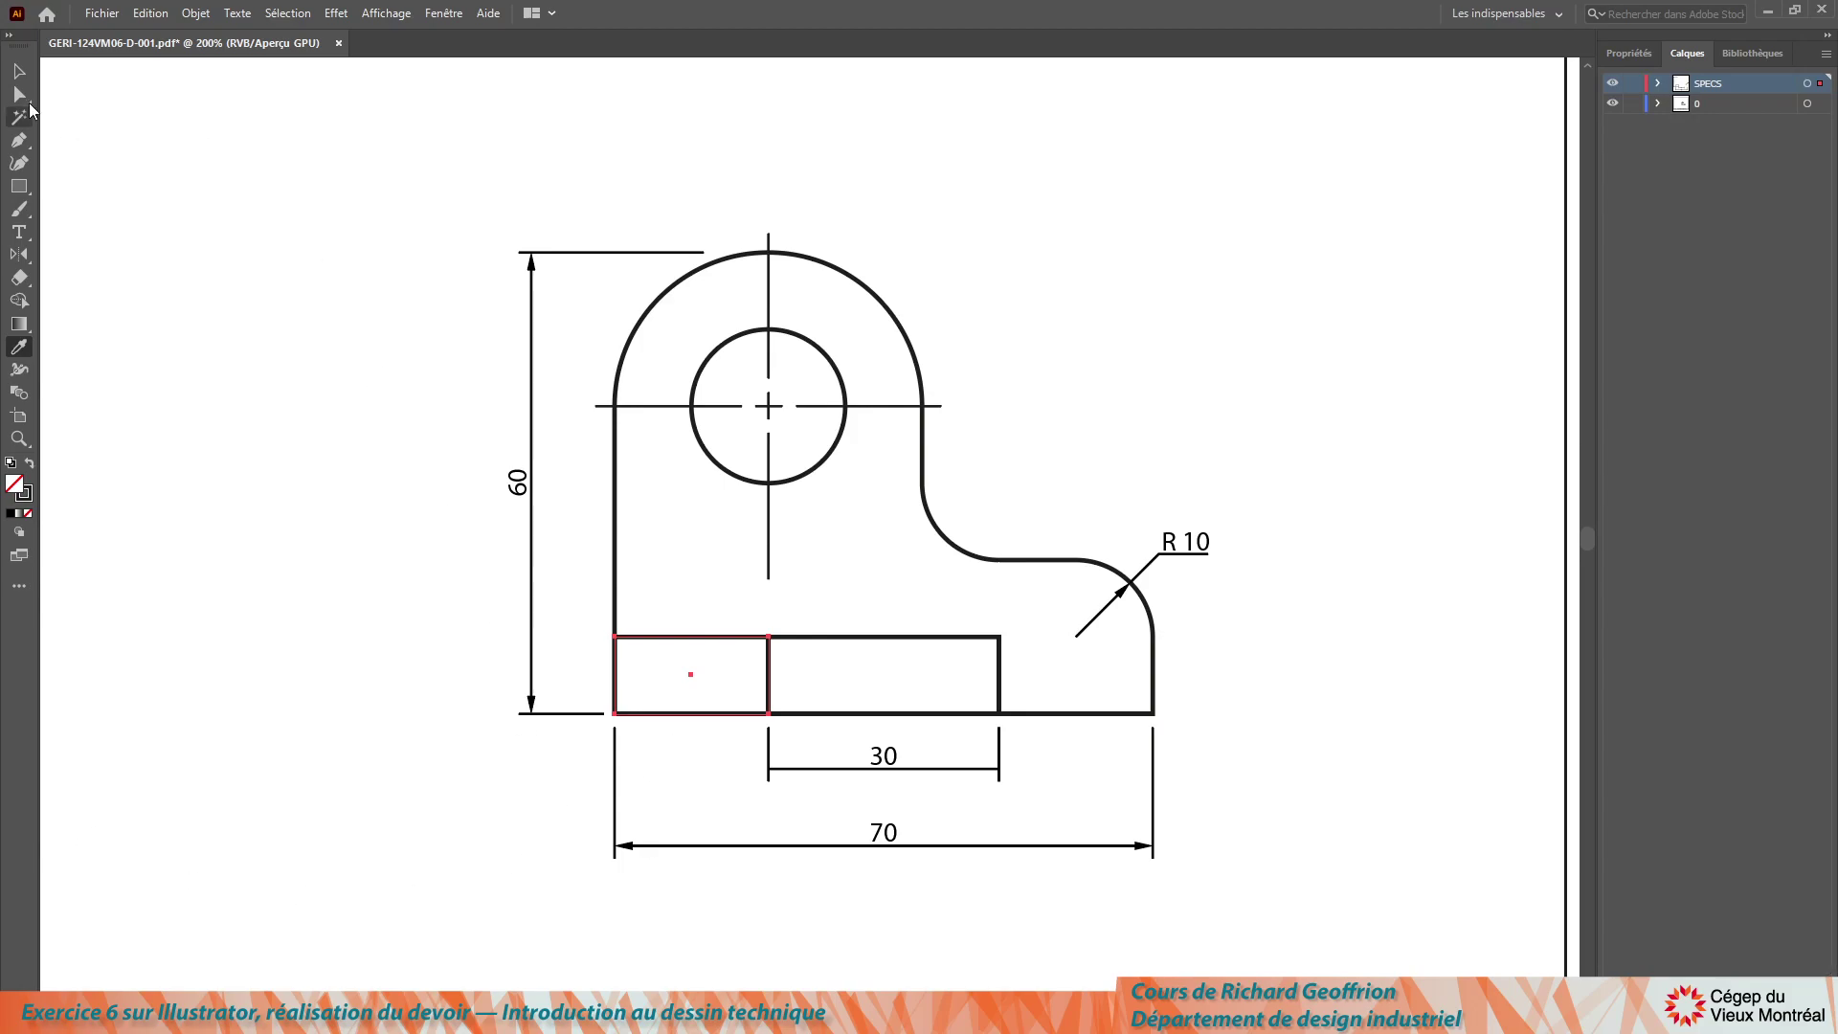
click(167, 33)
key(ctrl+F12)
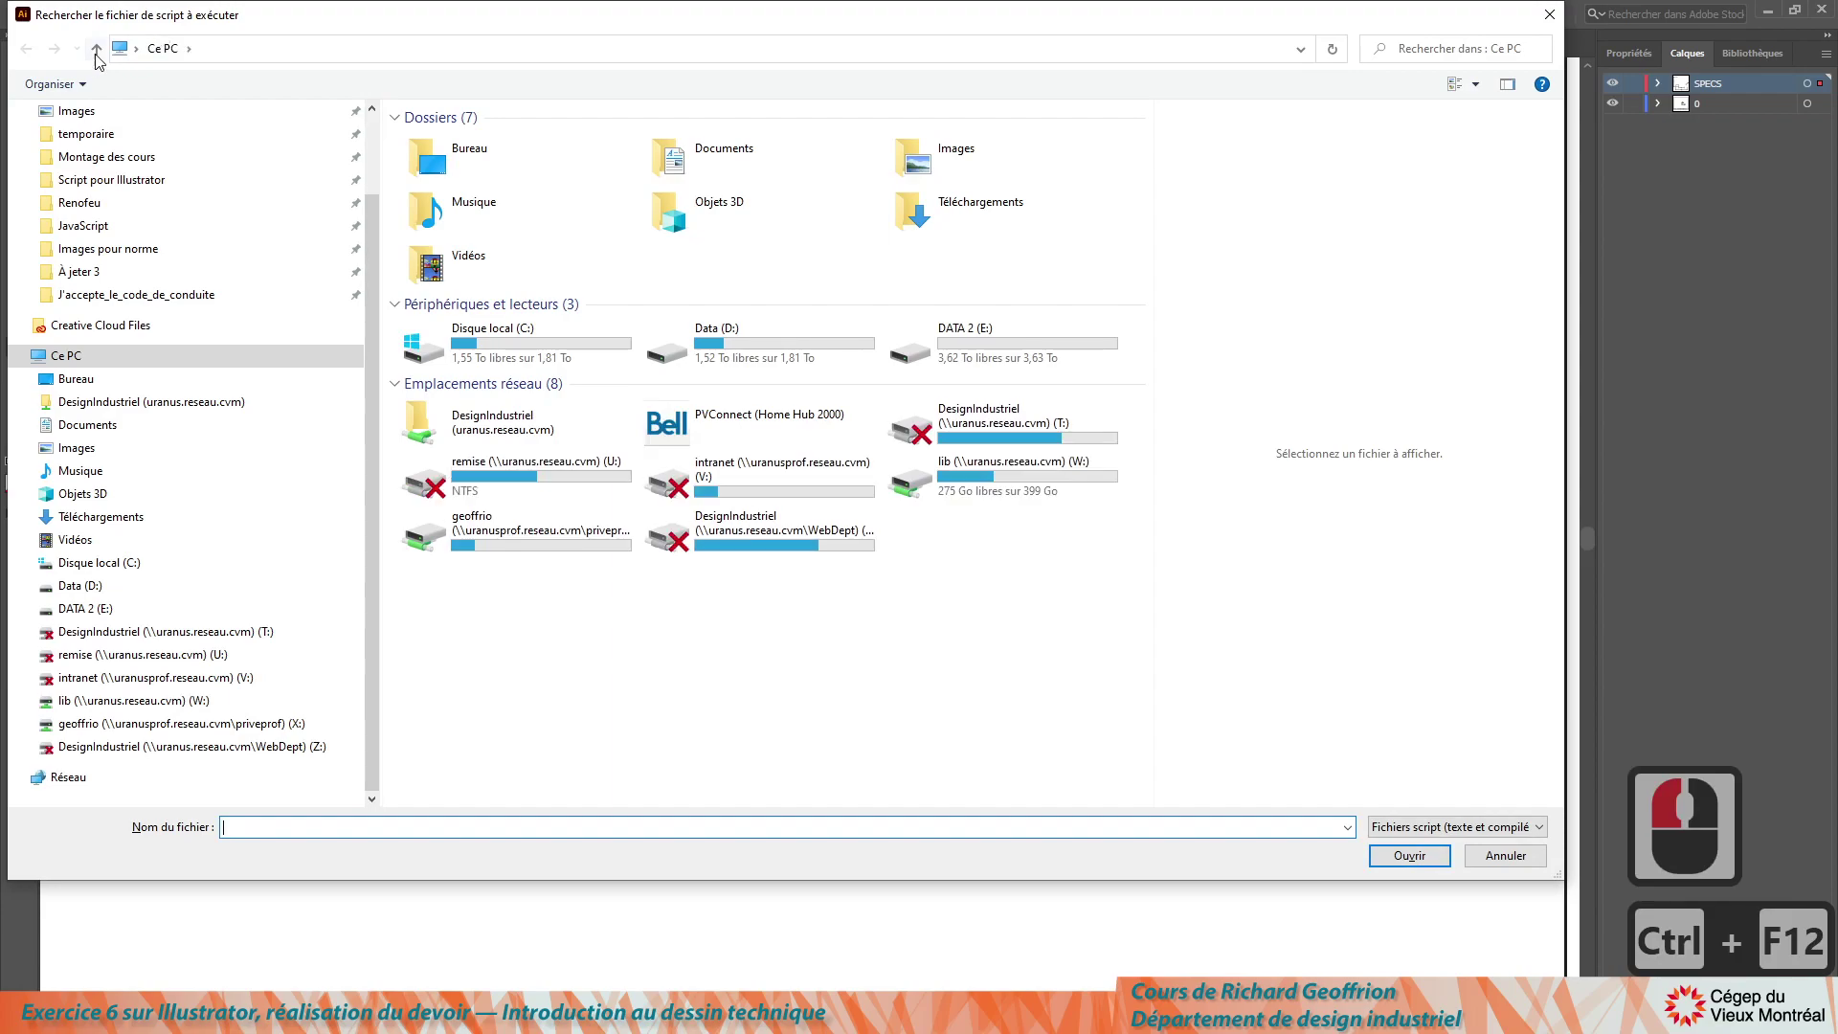
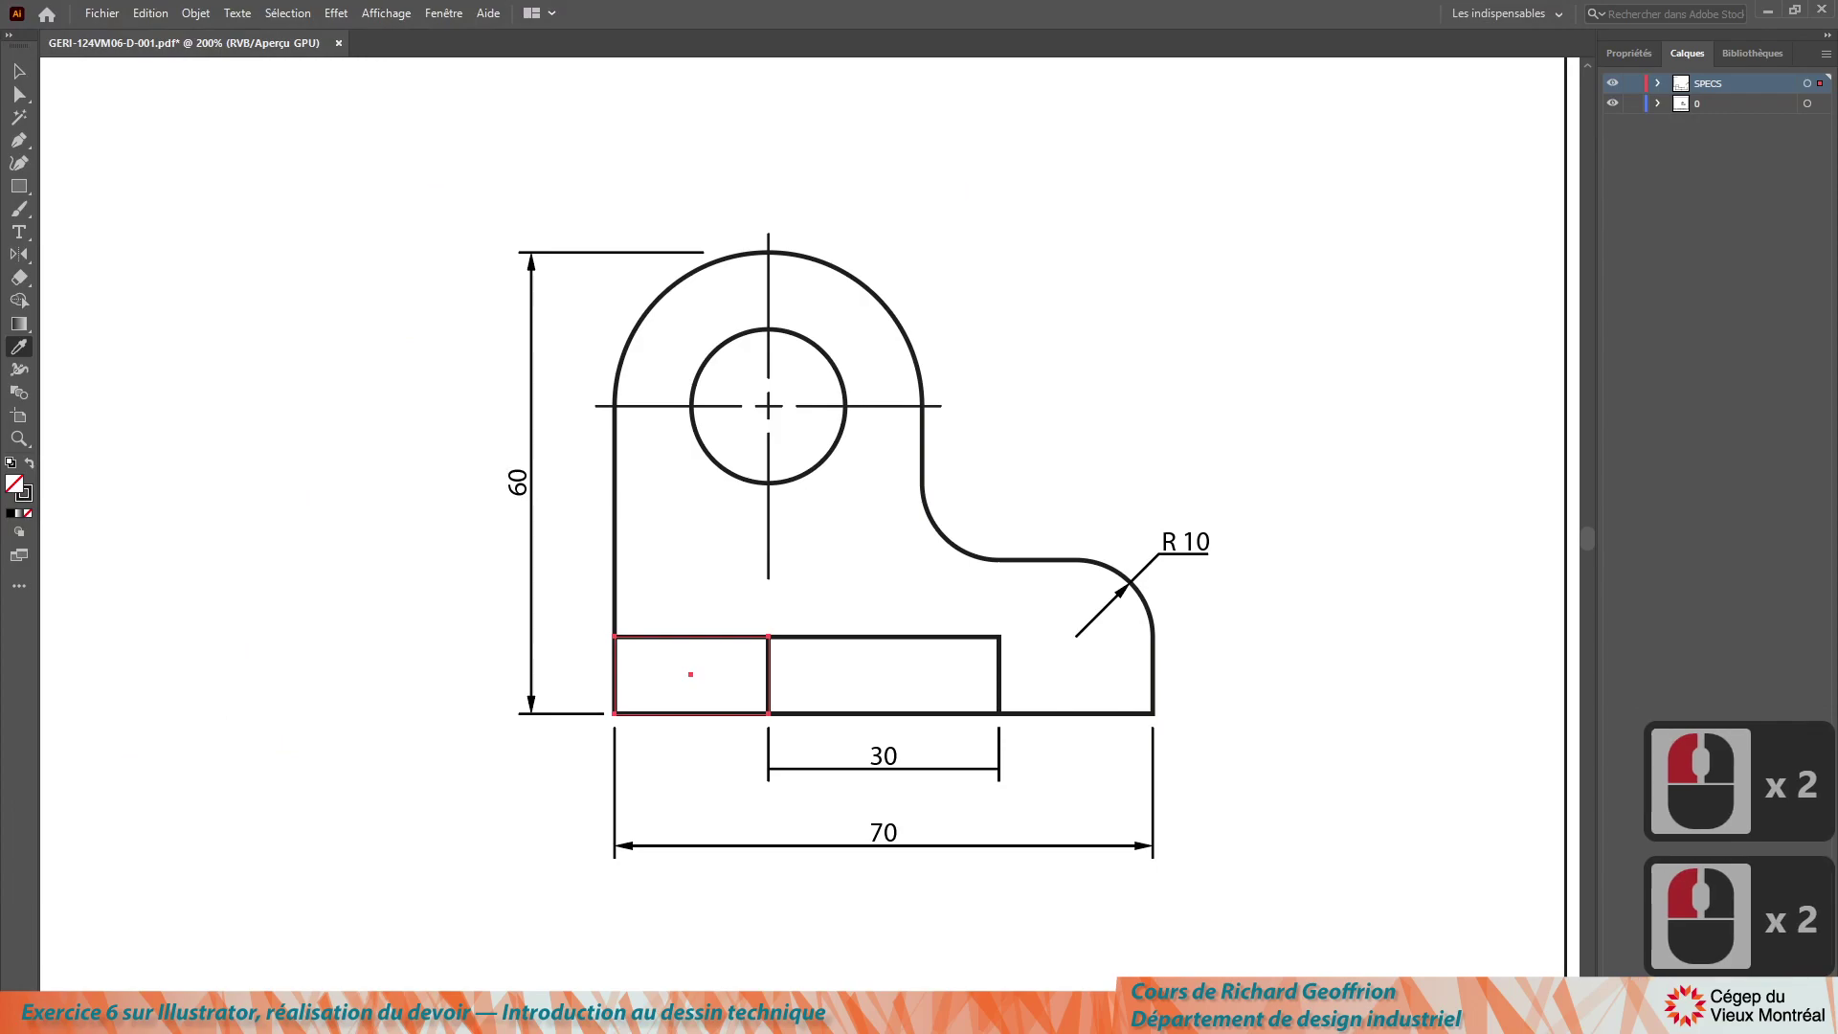
click(500, 123)
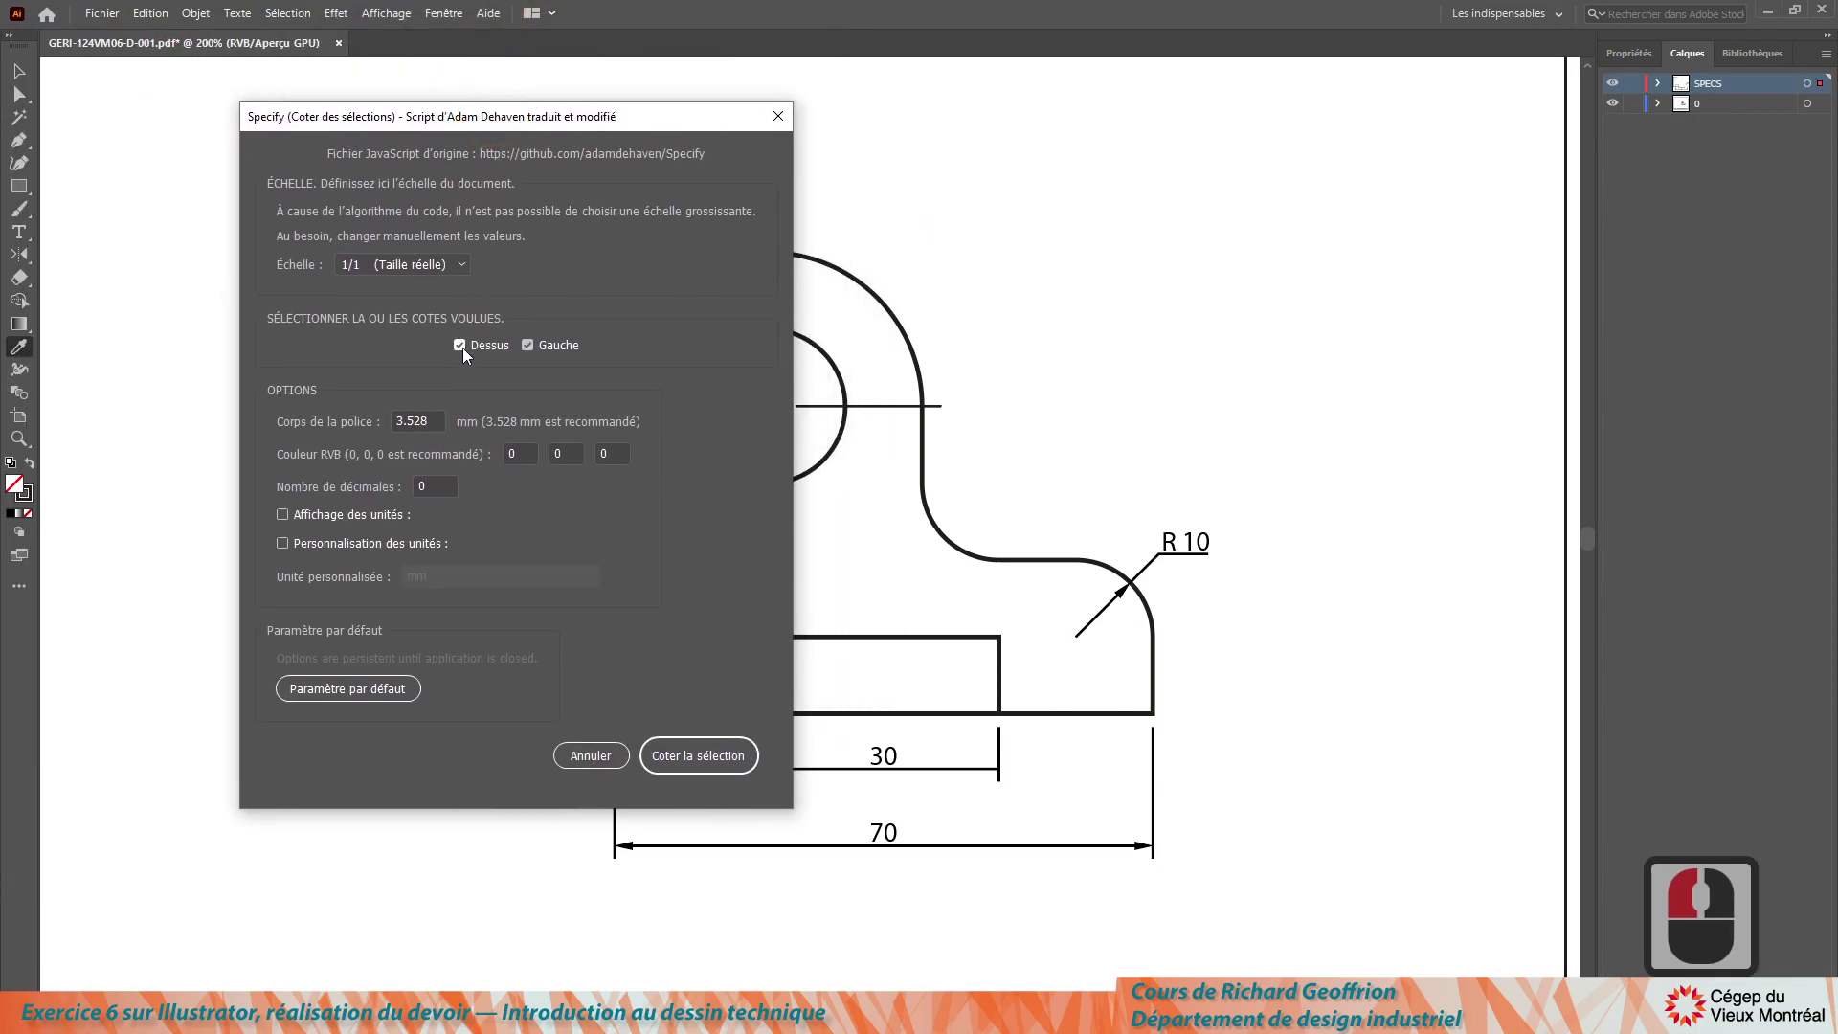
click(689, 764)
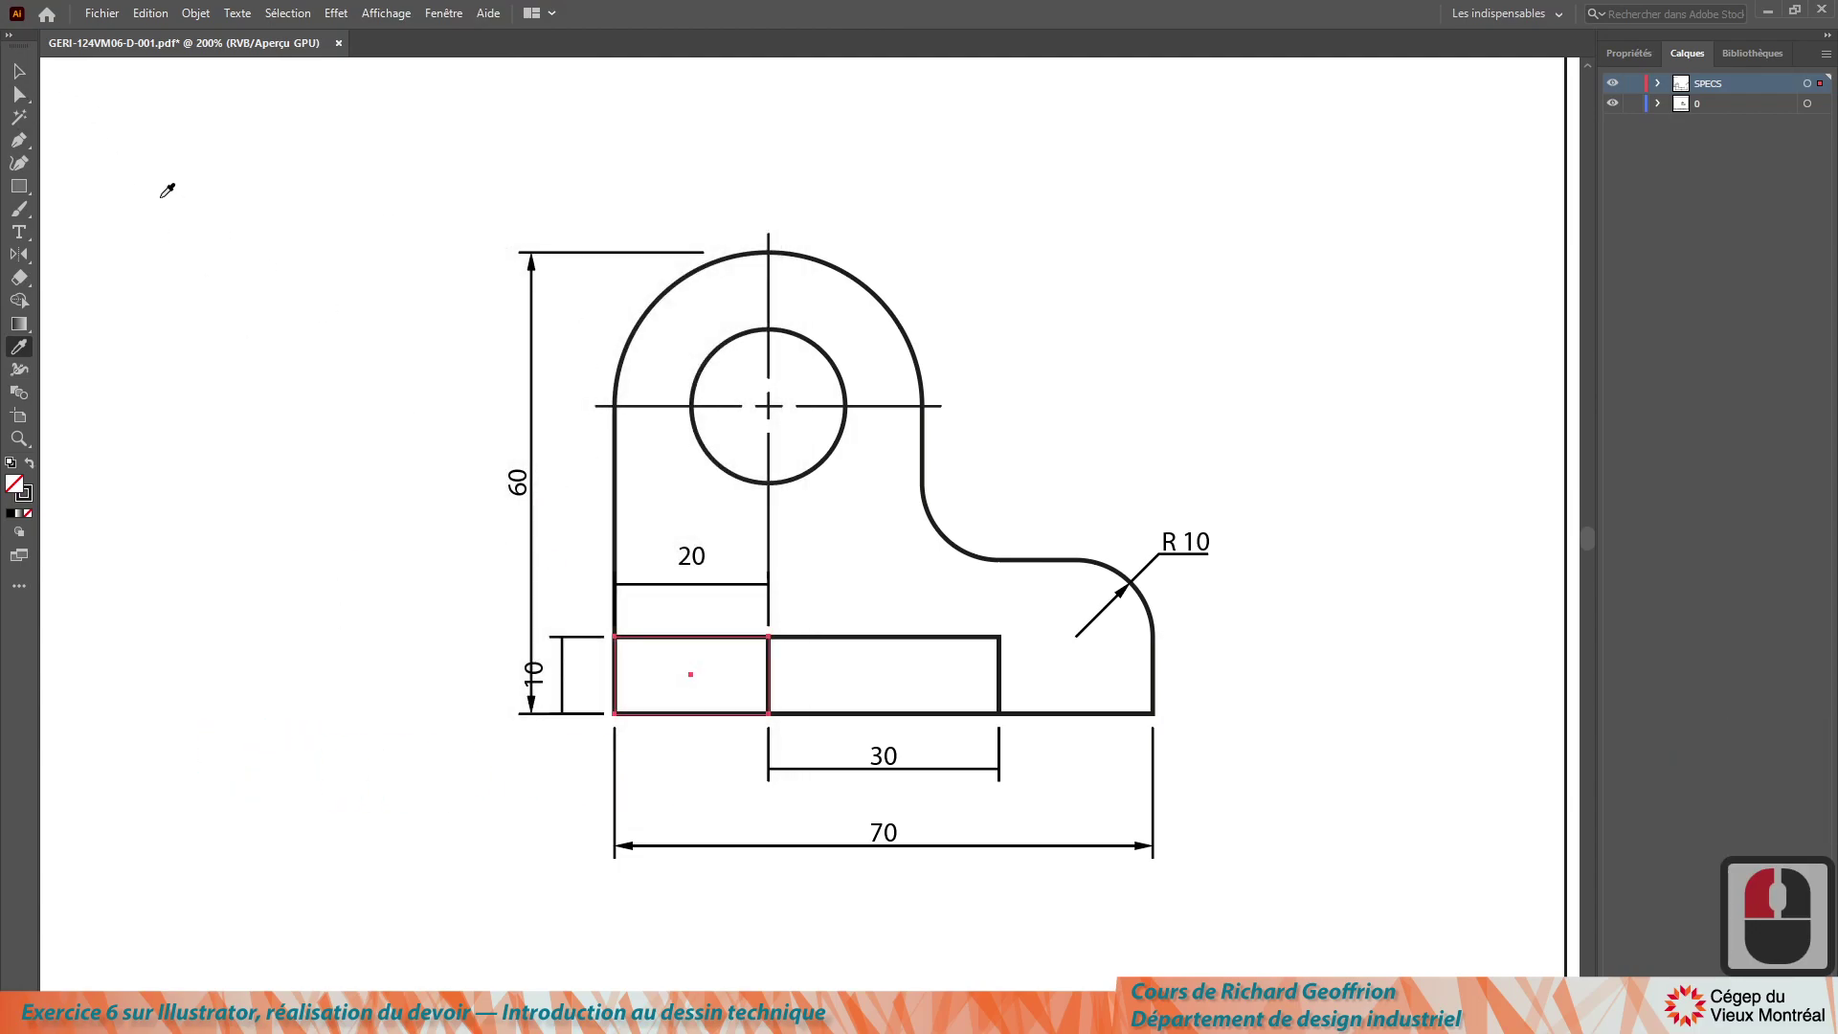
key(Delete)
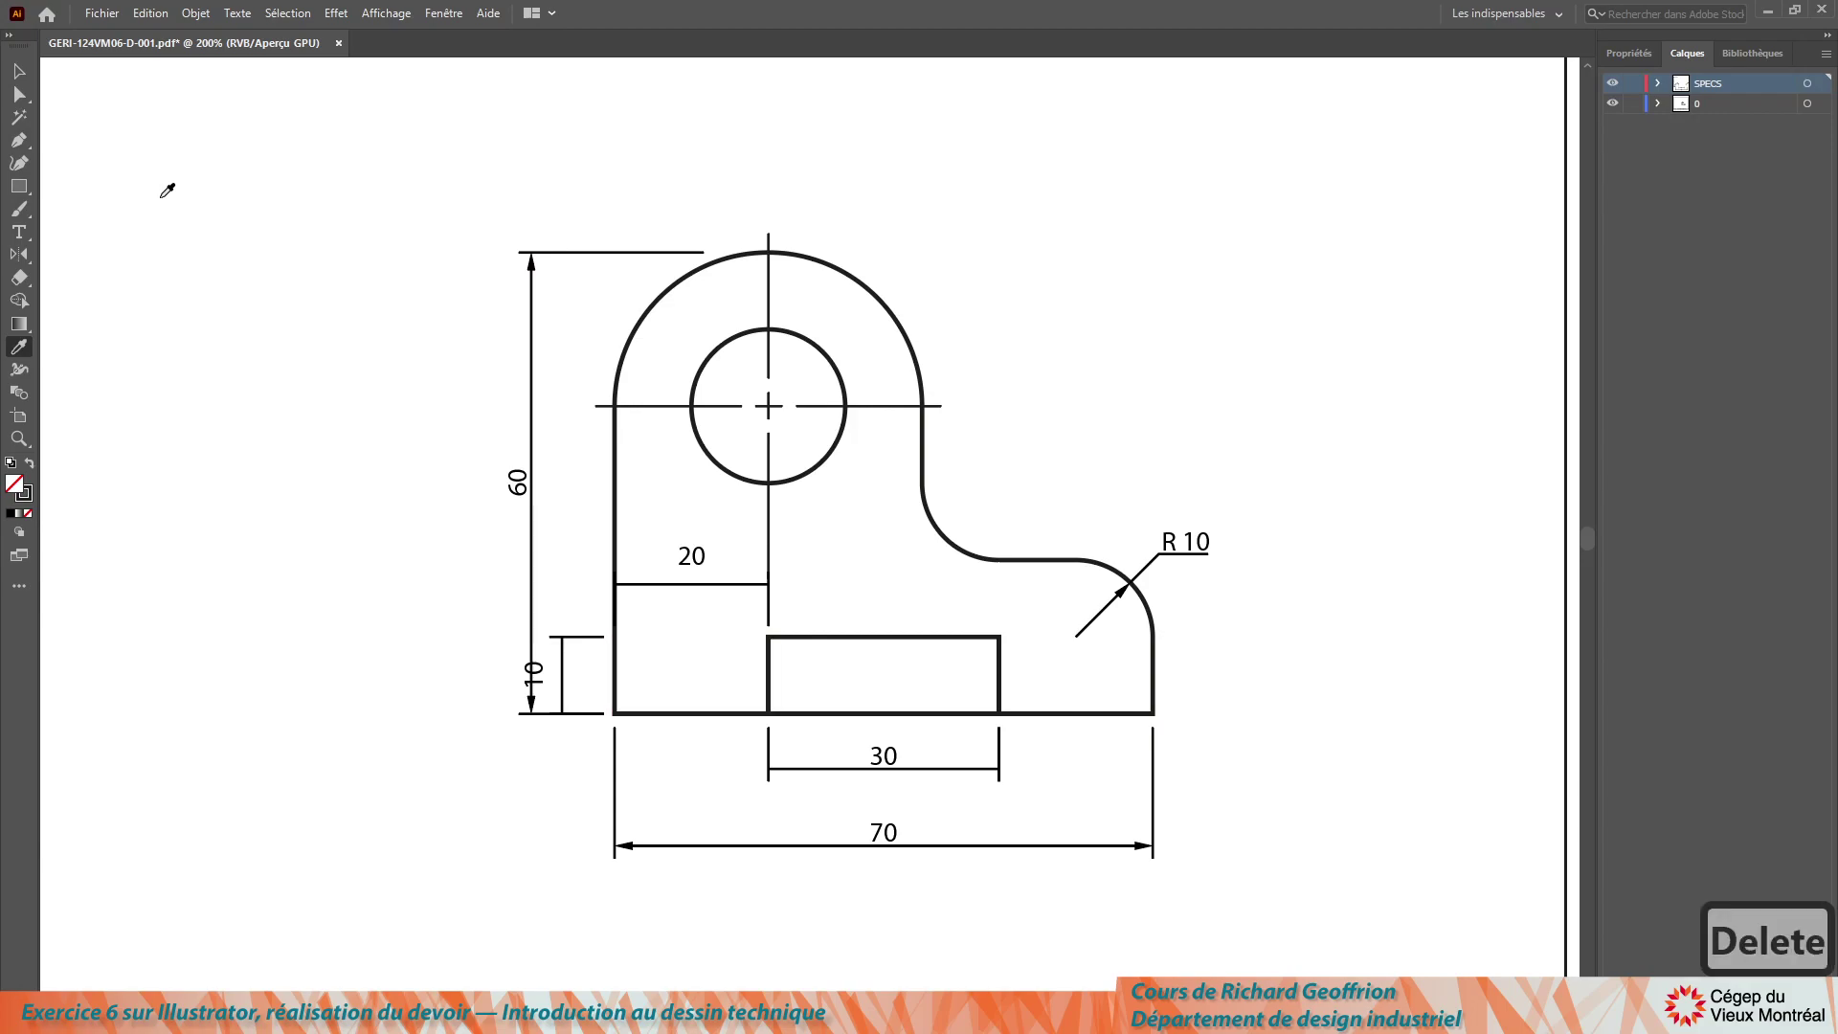
key(Delete)
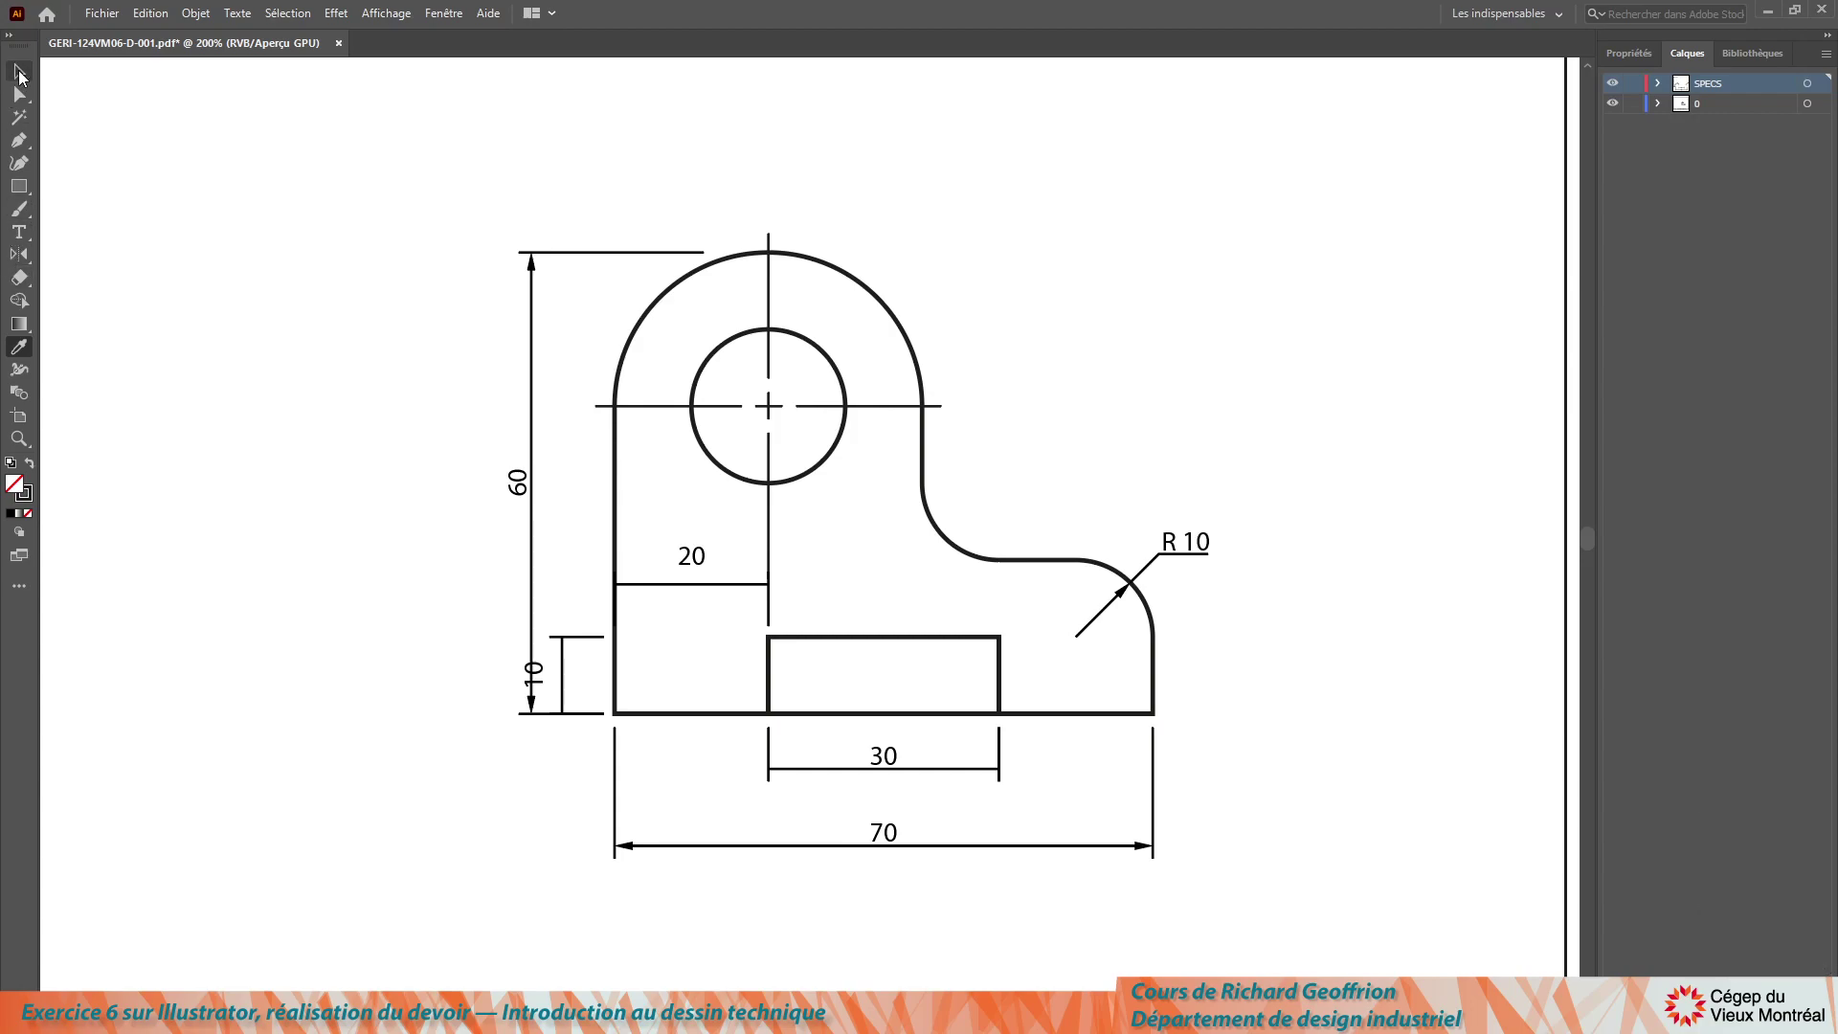
click(26, 73)
click(696, 561)
key(Down)
key(Down)
key(Down)
scroll(down, 3)
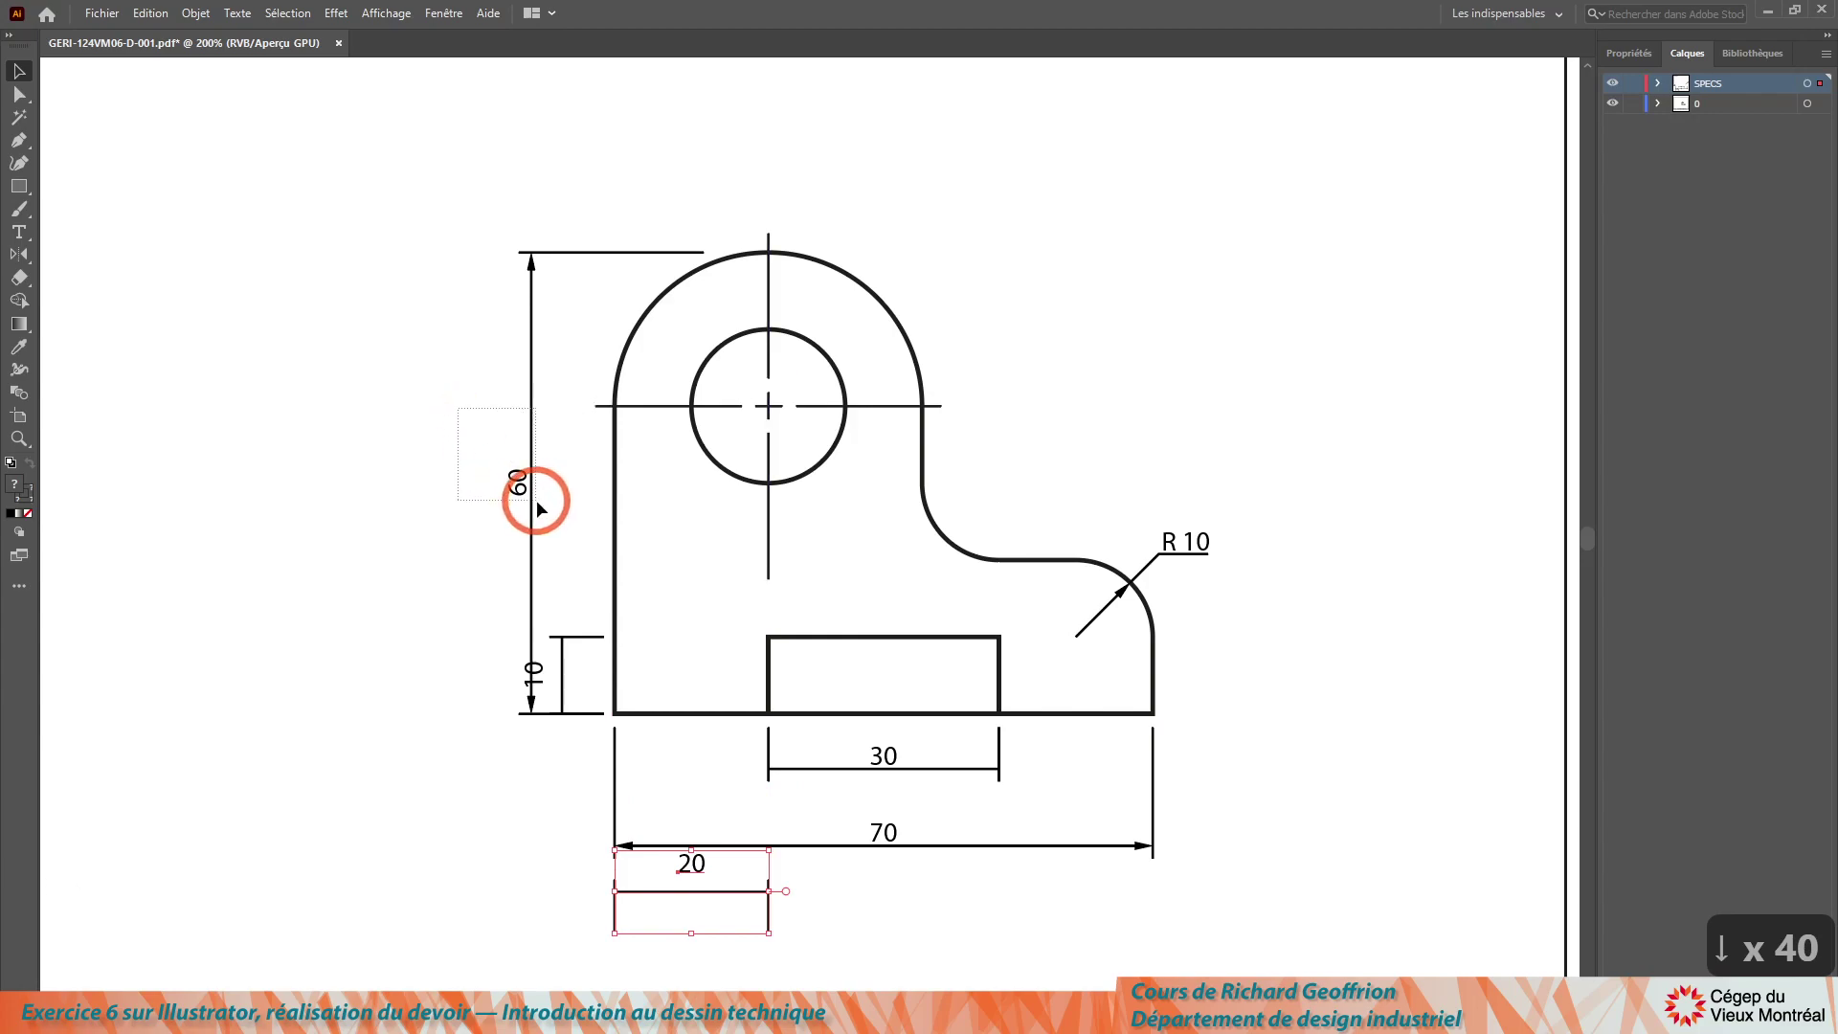
click(557, 510)
key(Left)
key(Left)
key(Left)
click(542, 840)
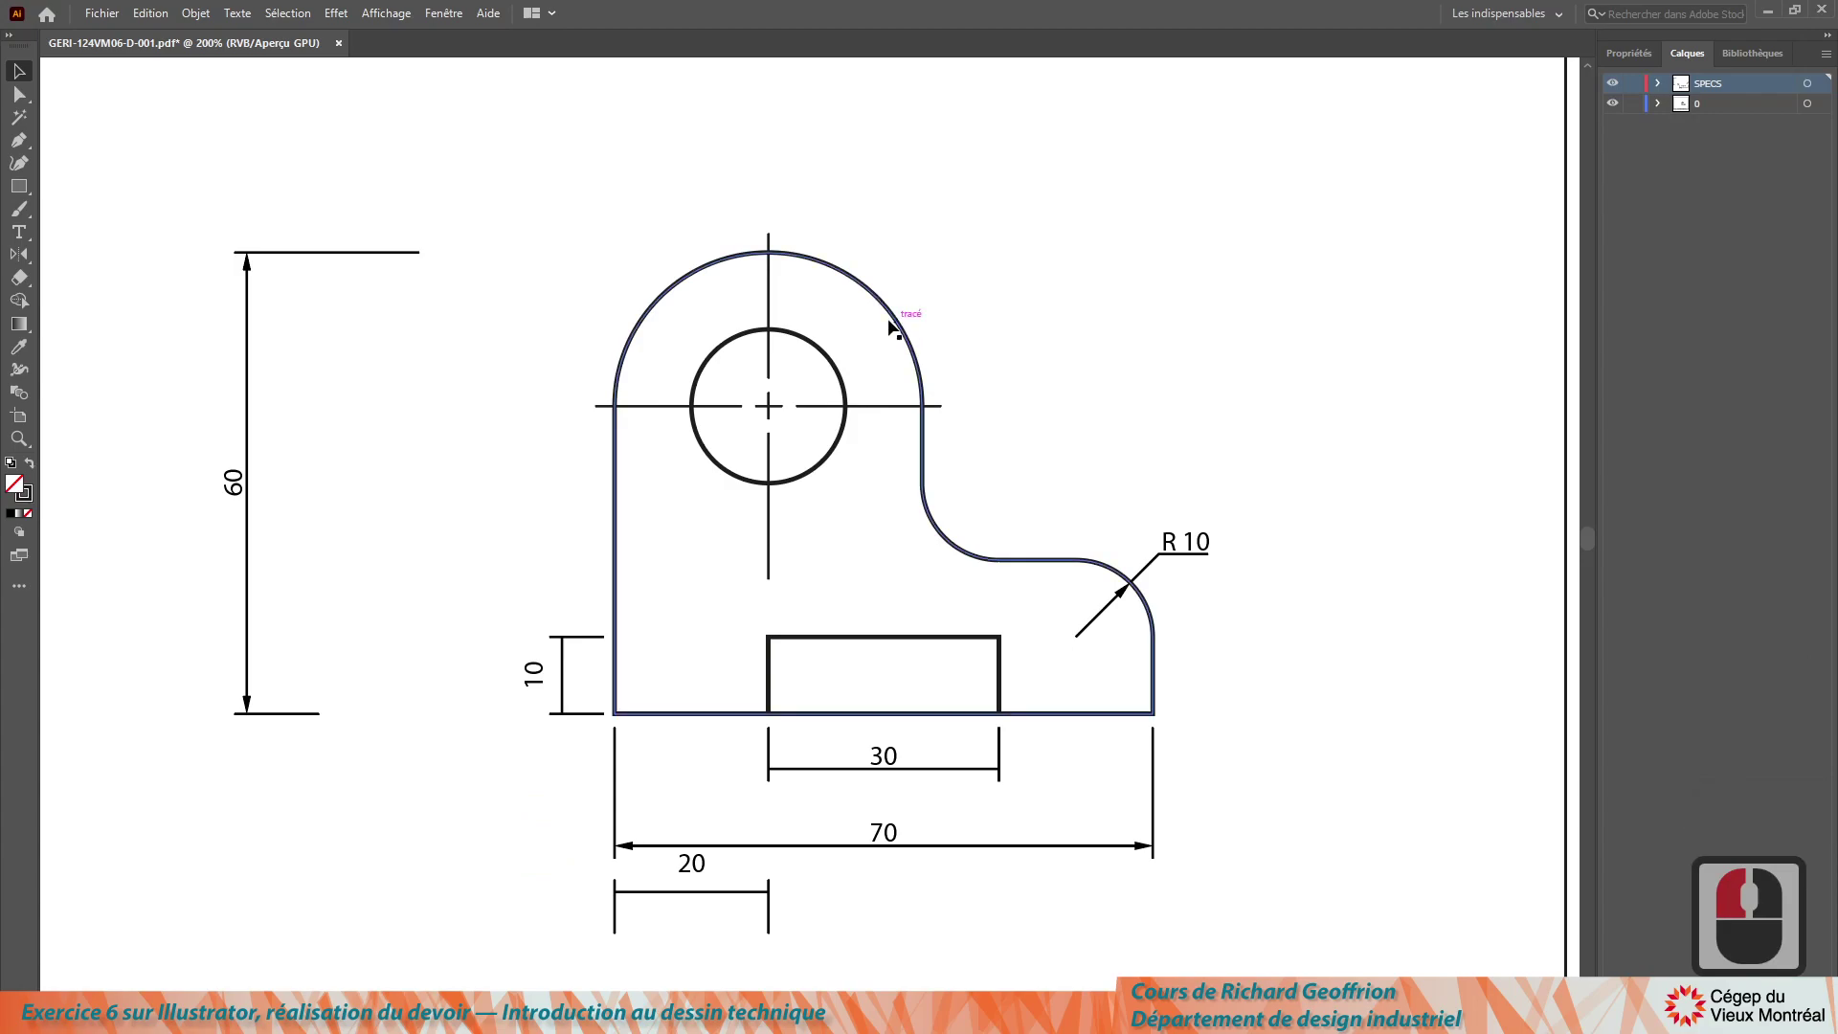
Step: Copy the part outline in place and strip extra points to make a temporary measuring path
drag(634, 316, 620, 628)
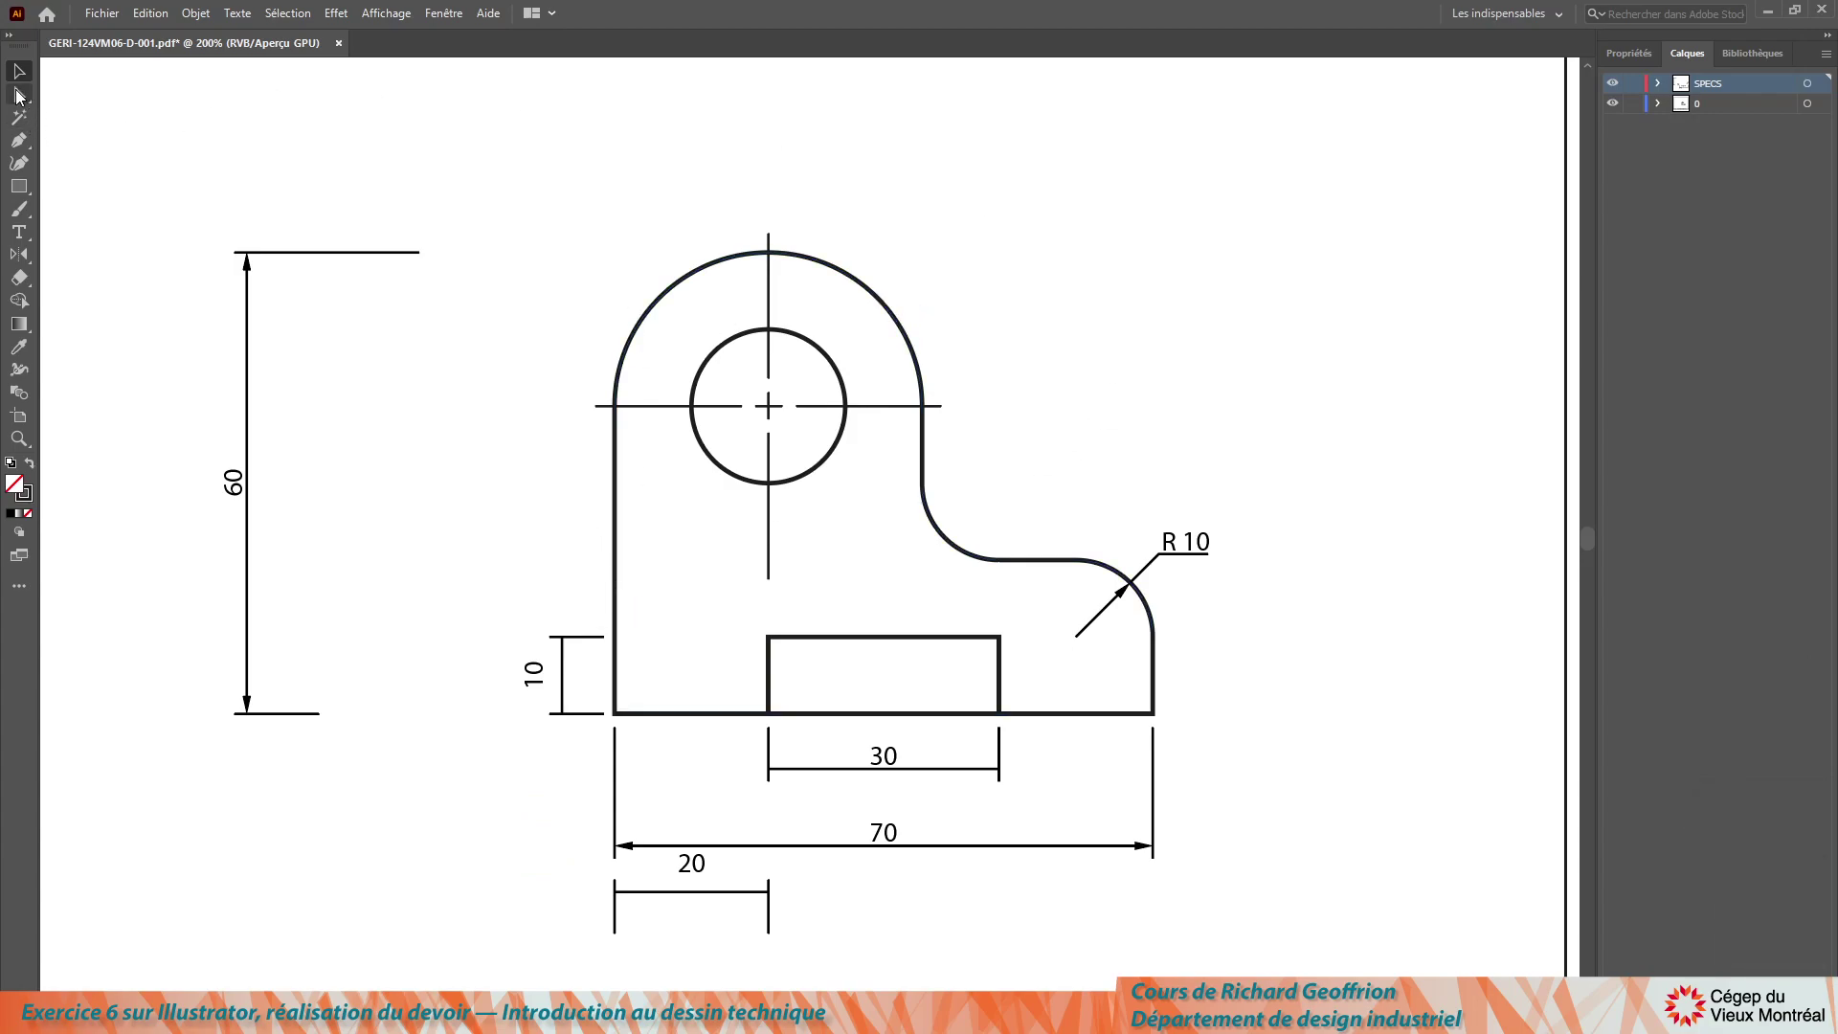
drag(30, 97, 1059, 734)
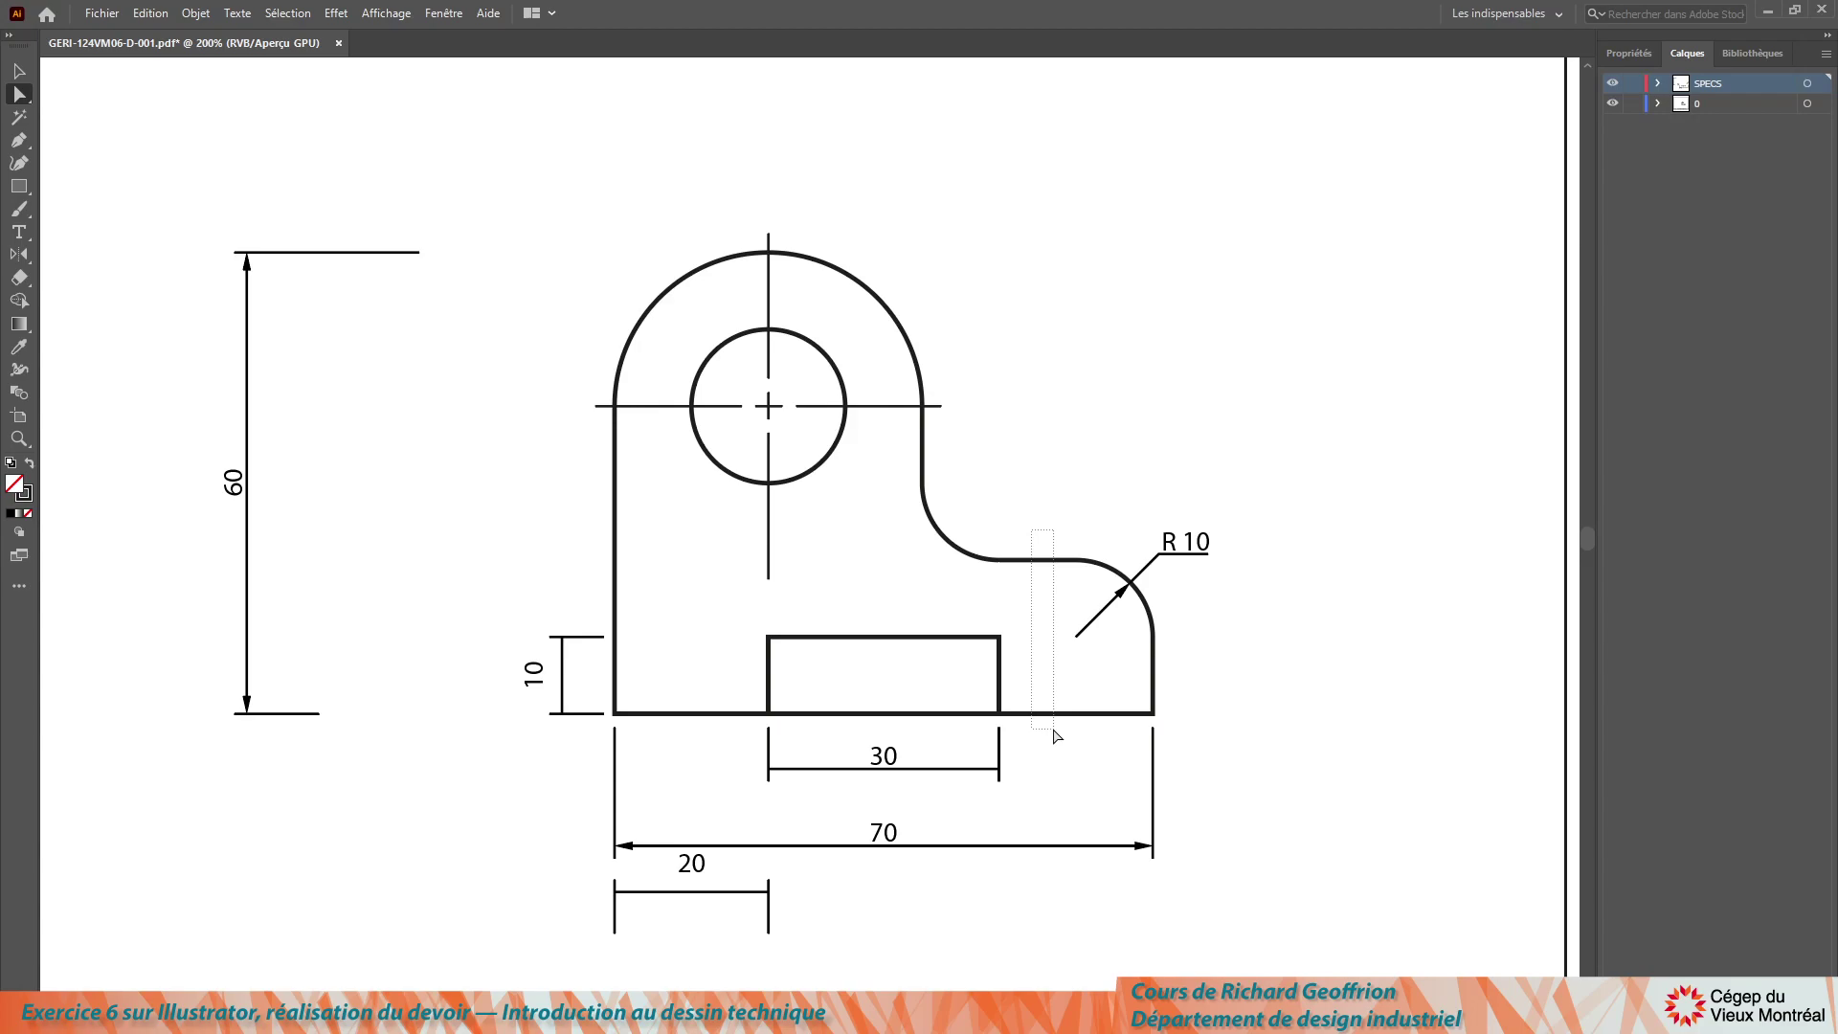
drag(1060, 734, 616, 722)
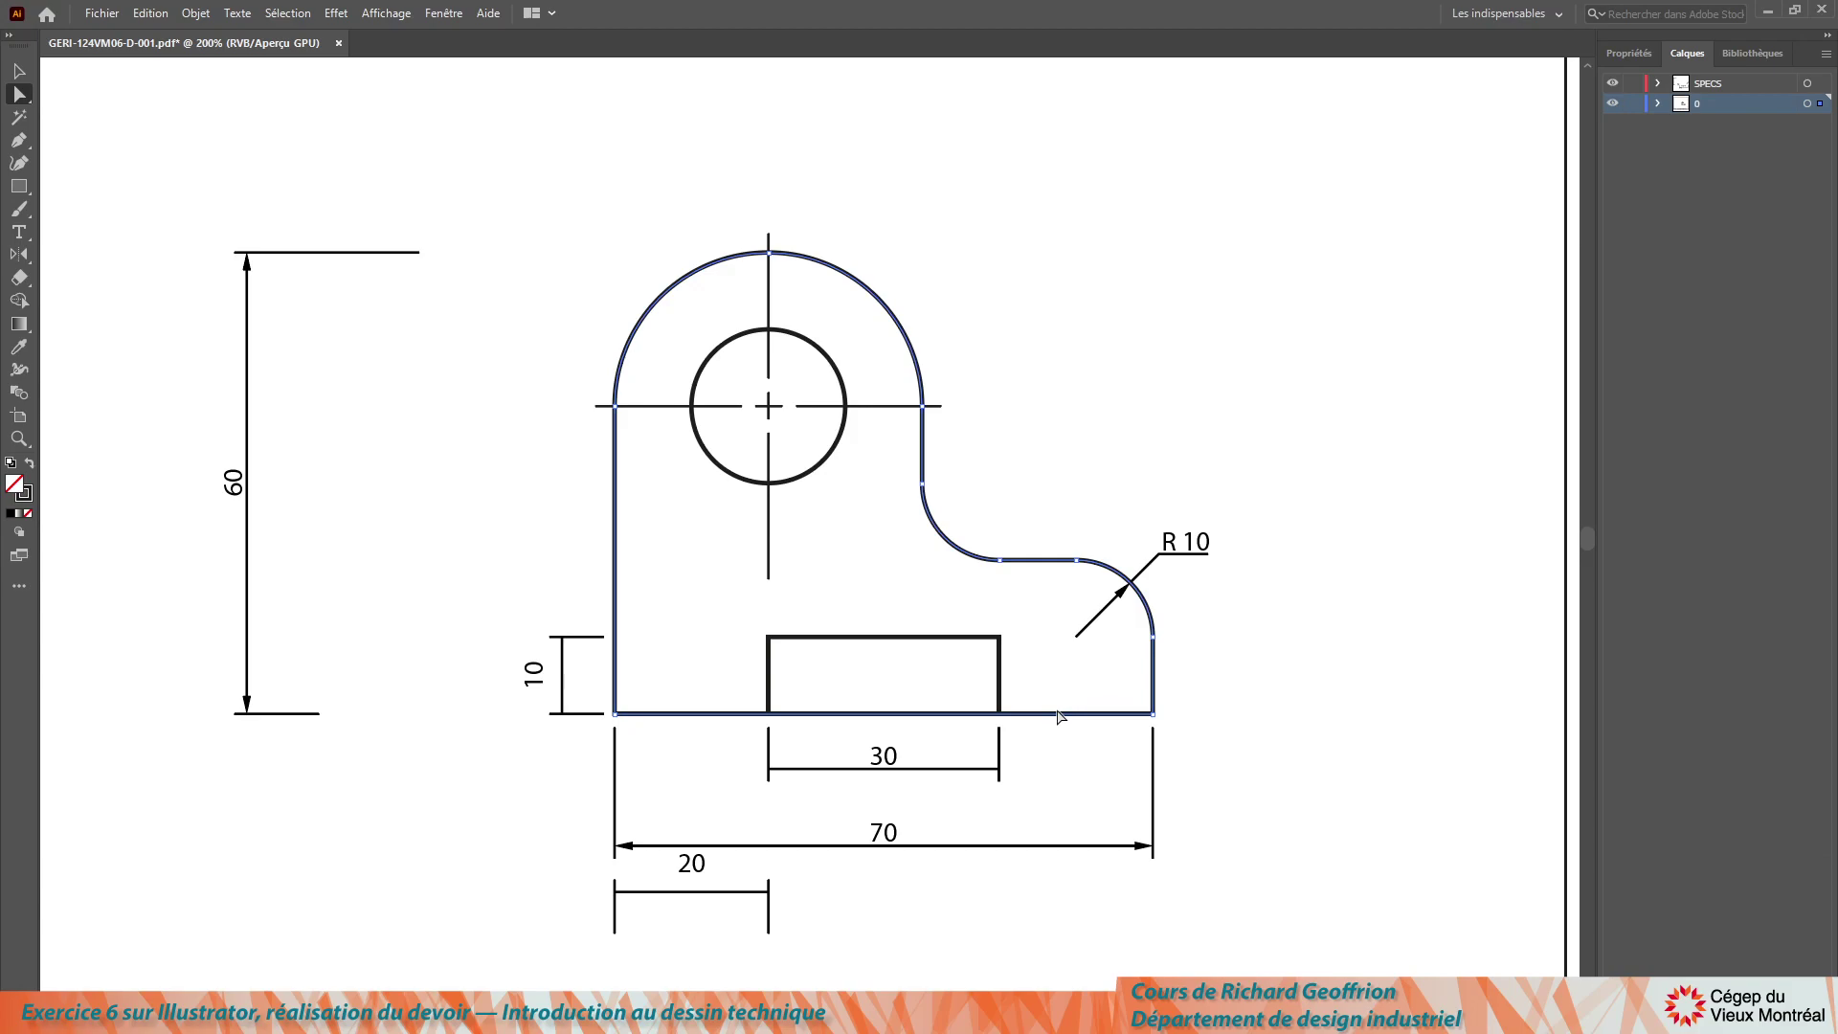
click(1063, 714)
key(ctrl+c)
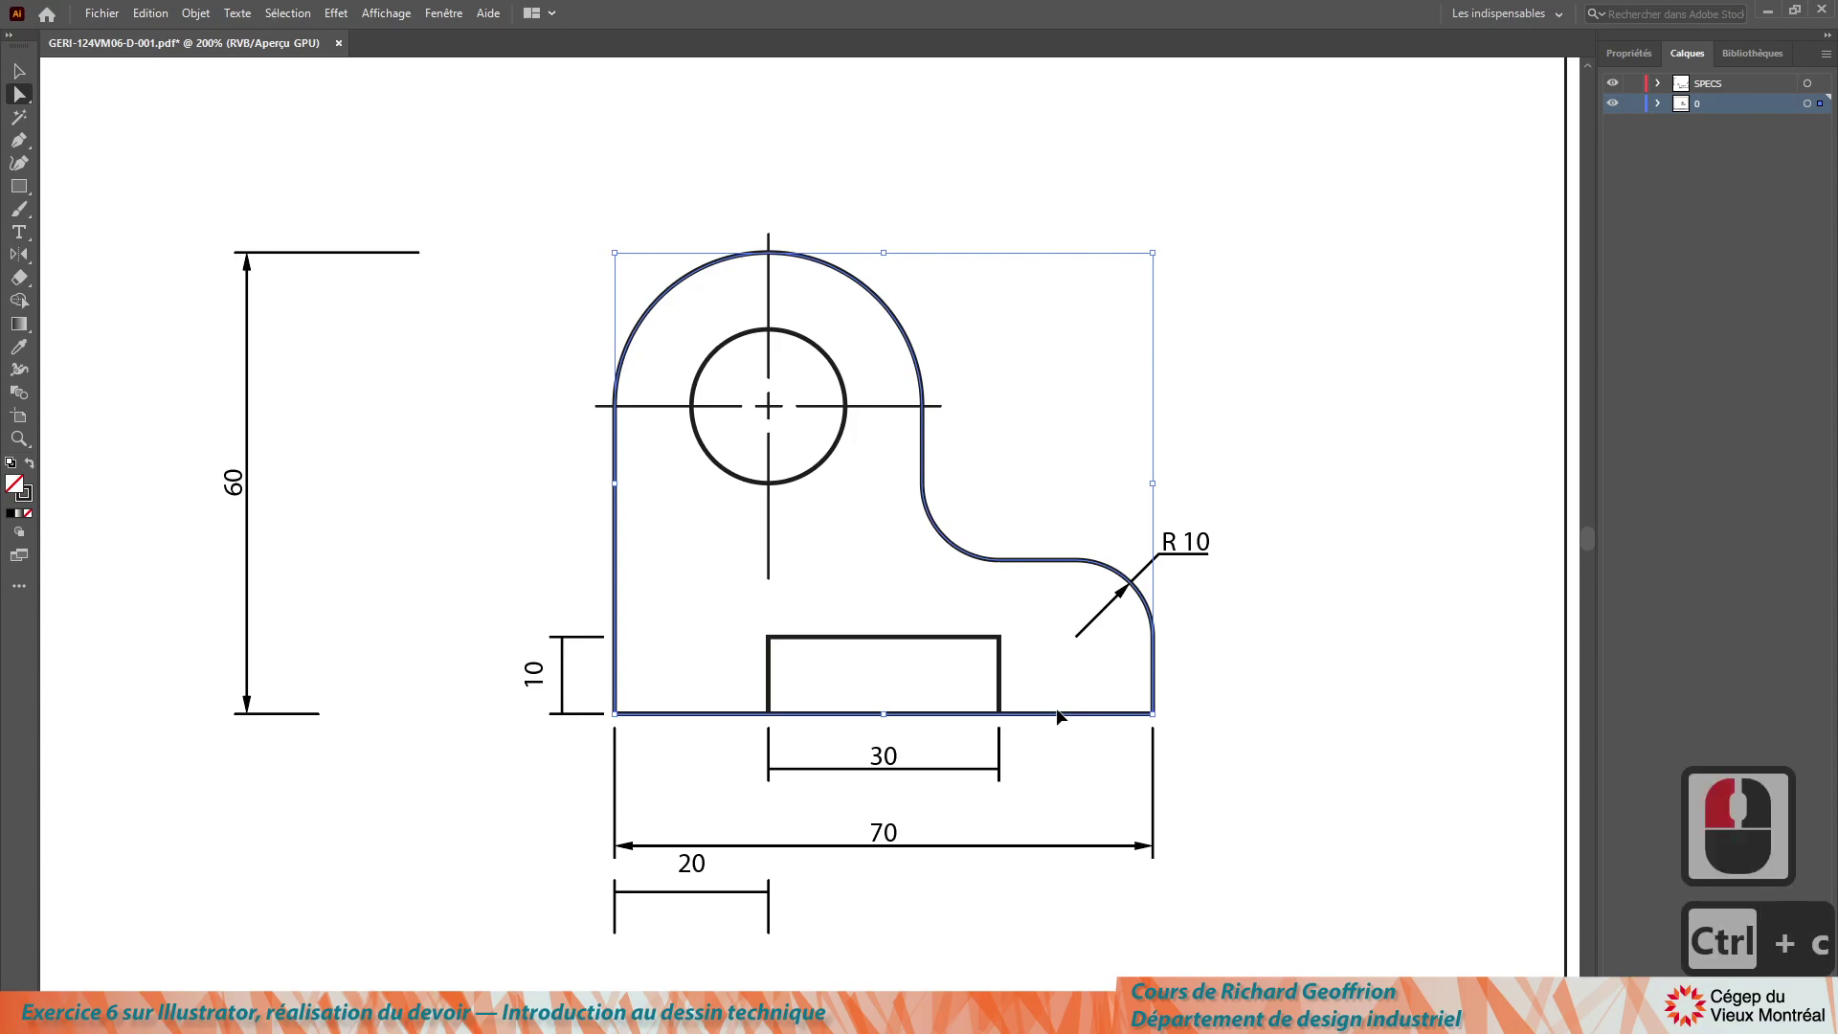
key(ctrl+f)
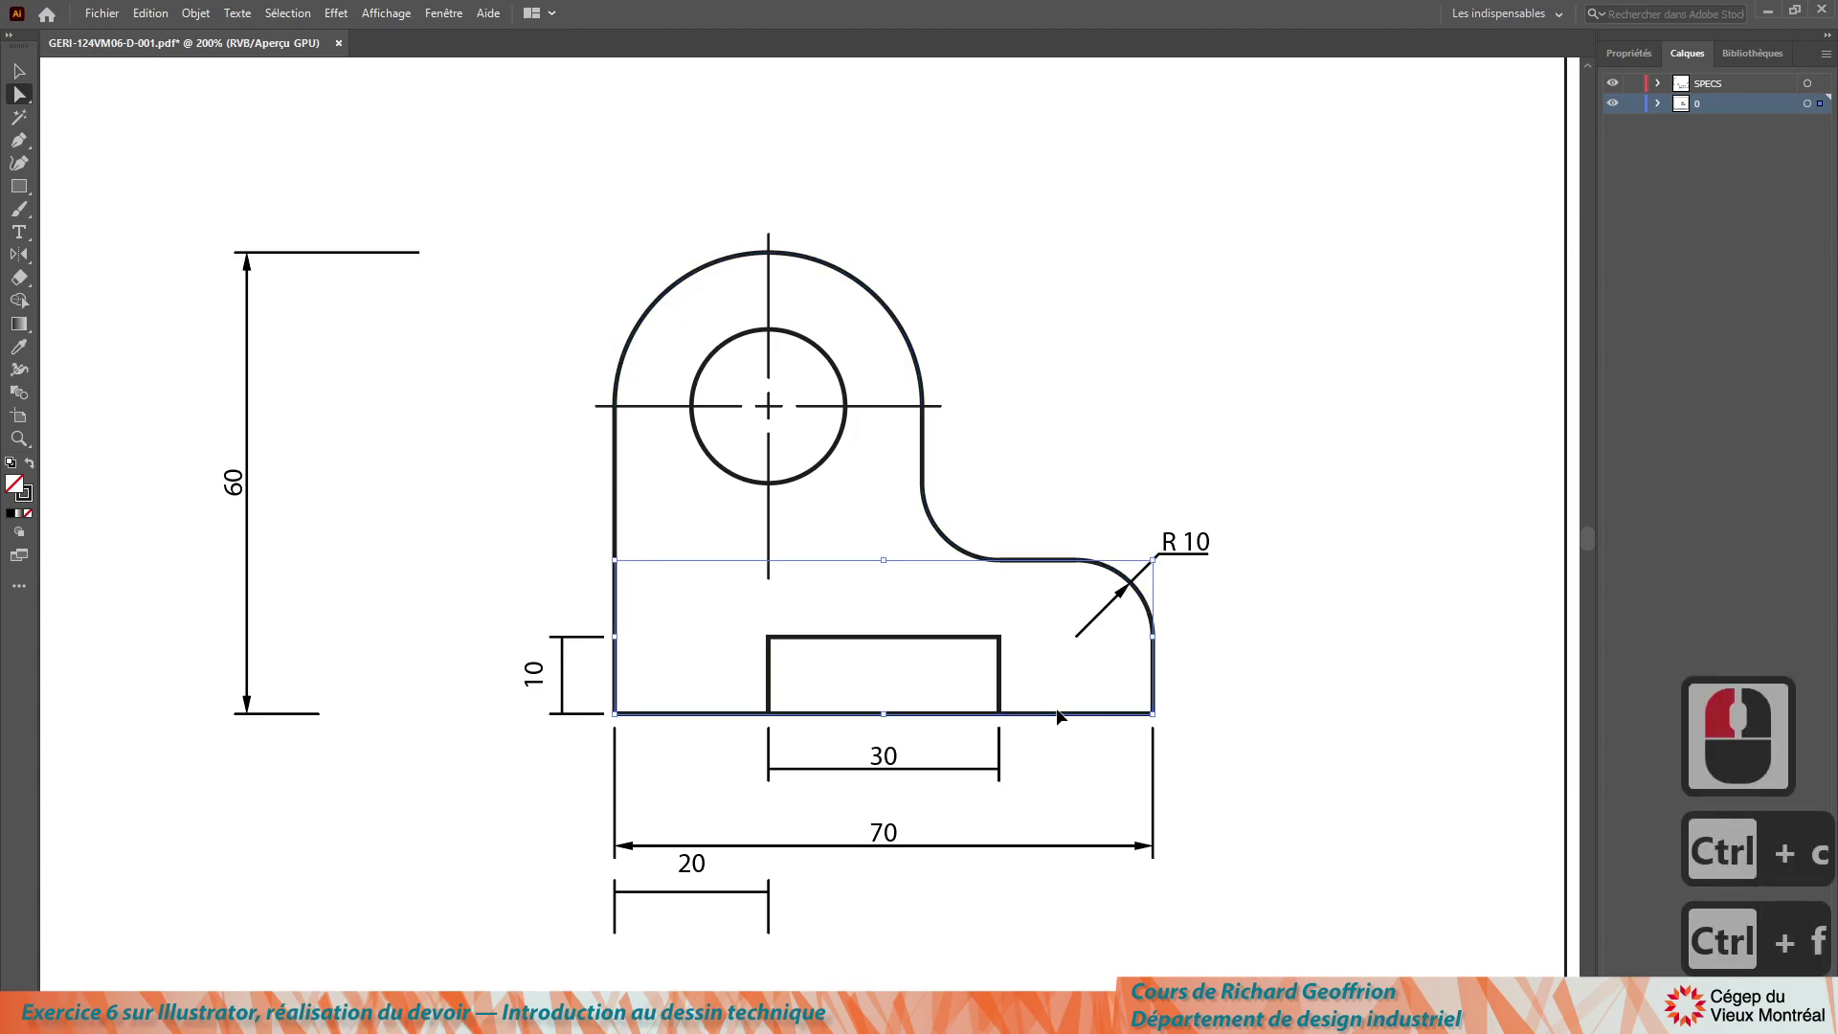
key(ctrl+j)
key(ctrl+j)
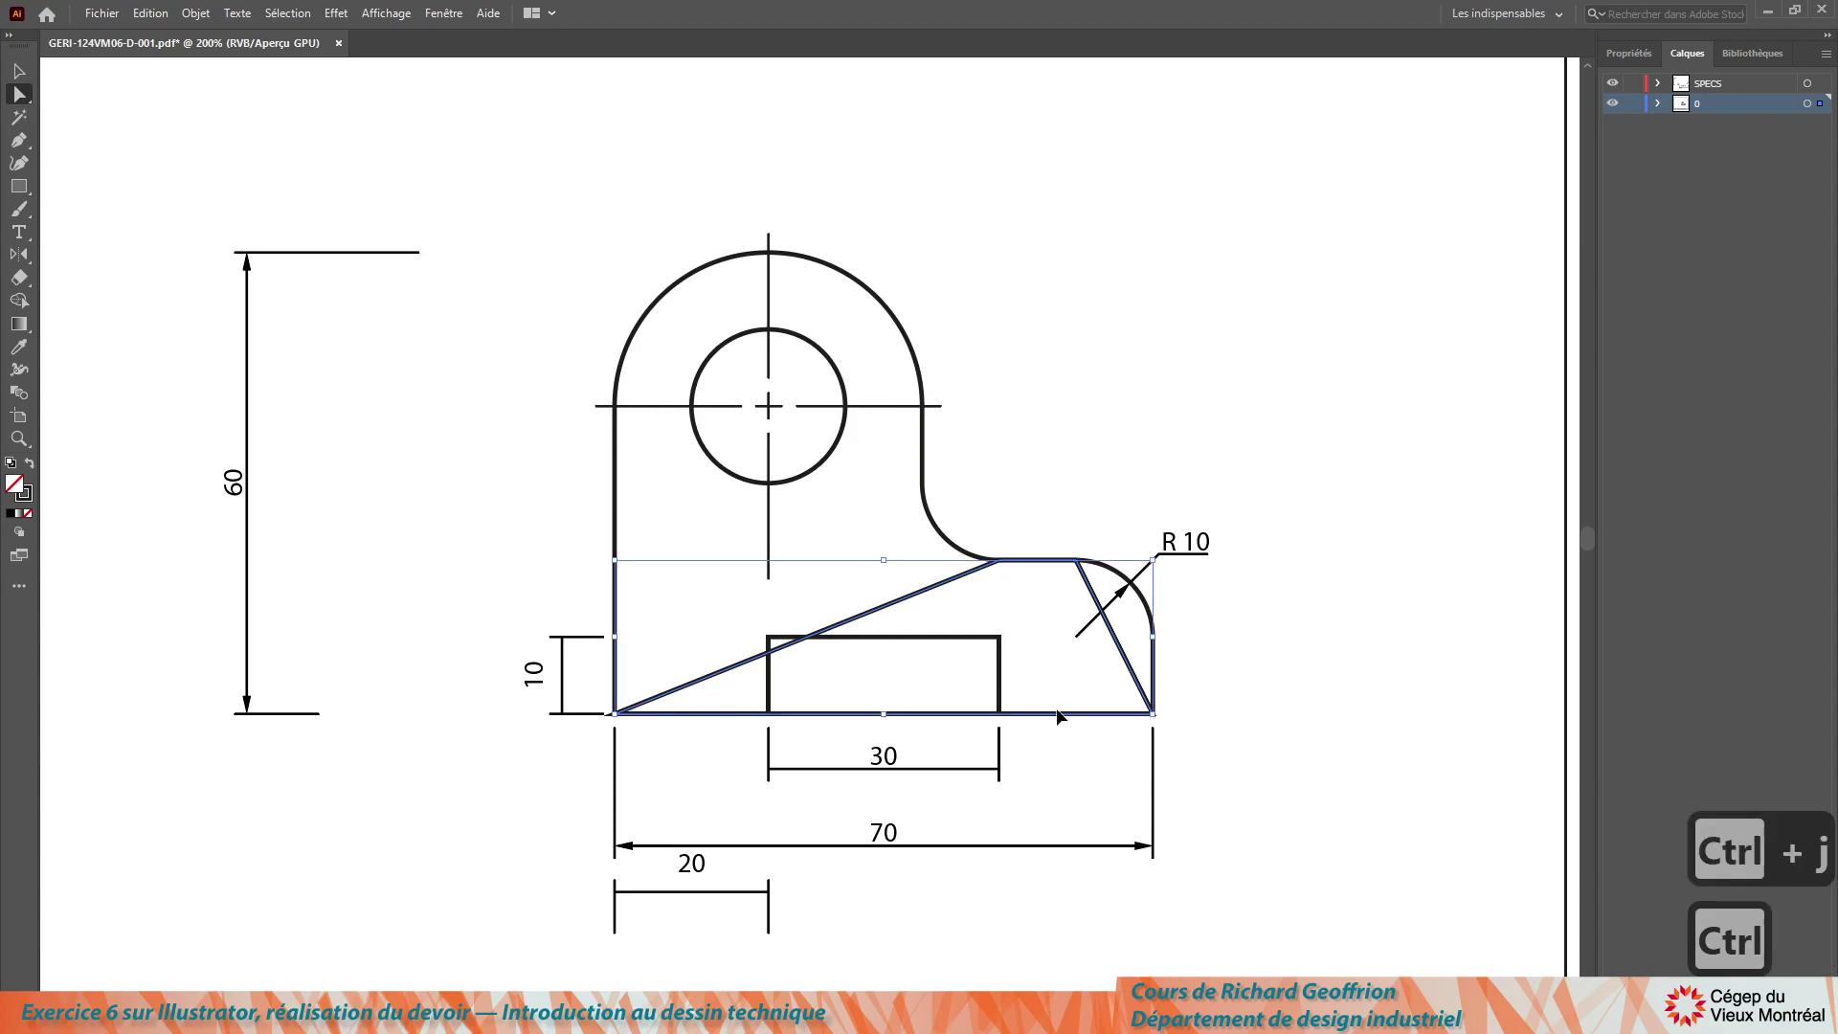
Step: Run the Specify script with only 'Gauche' checked to add the vertical 20 dimension, then delete the path
key(ctrl+F12)
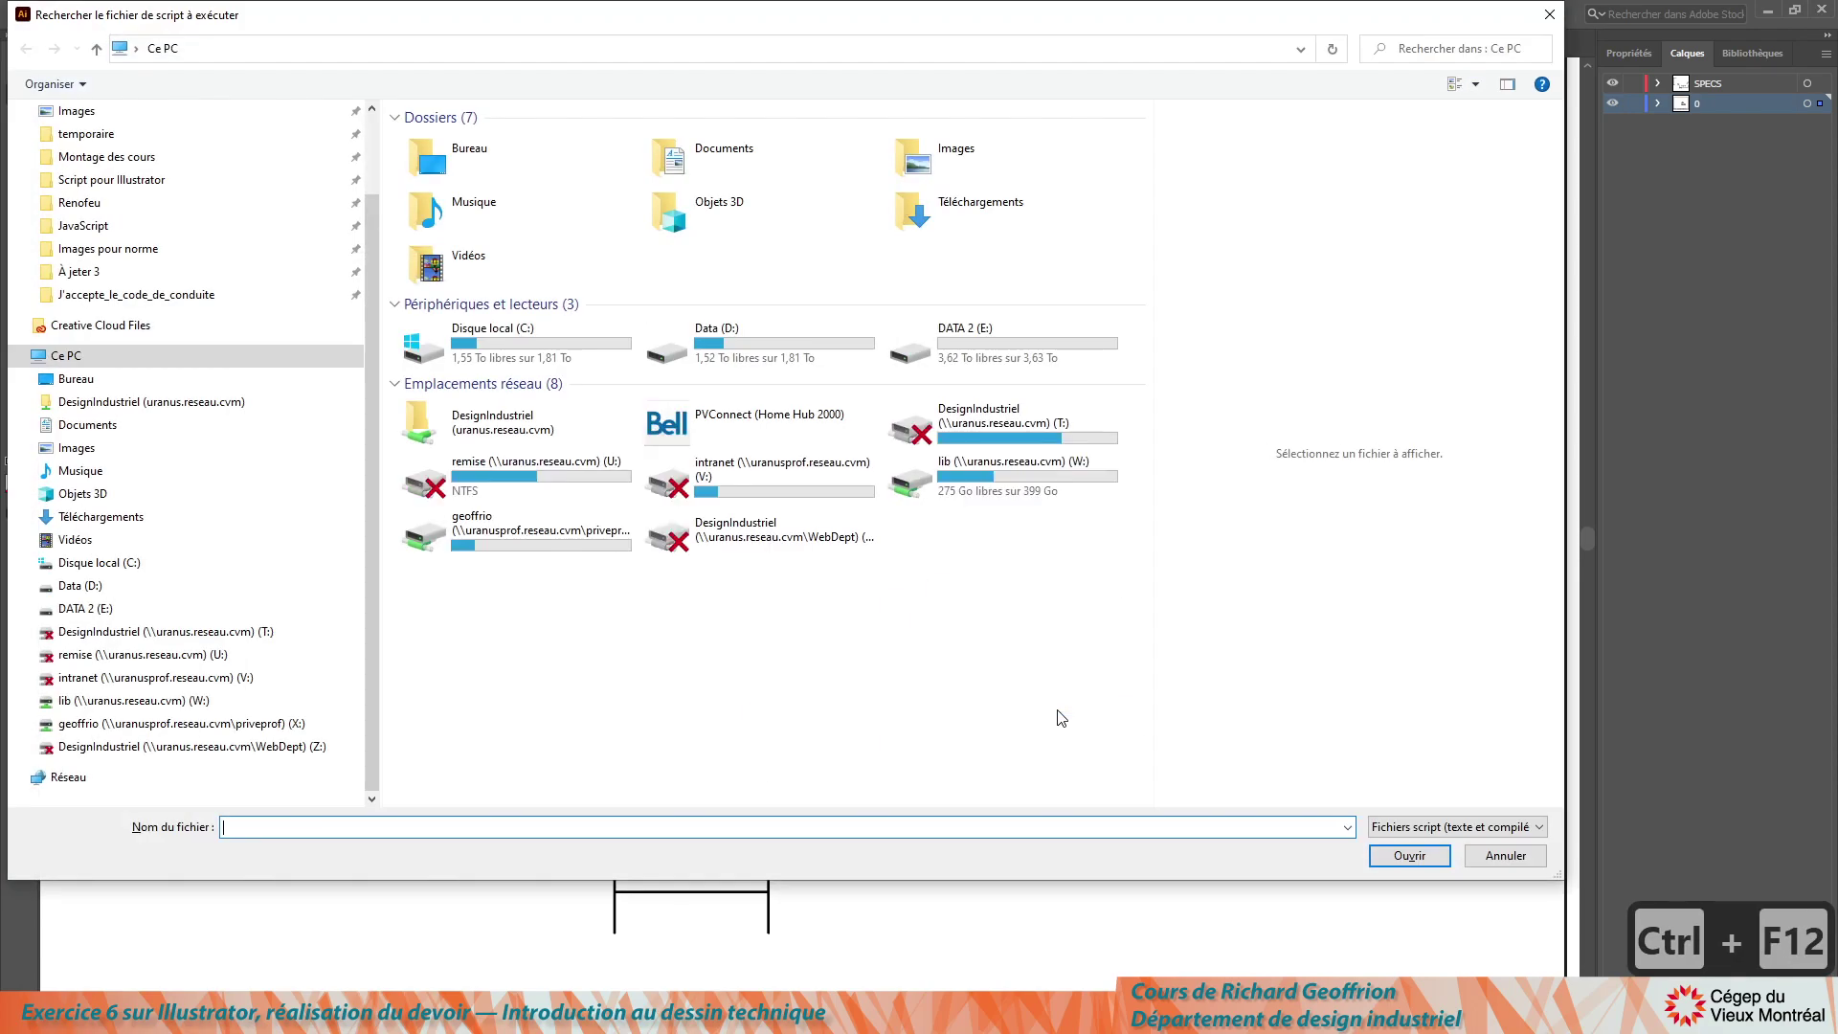
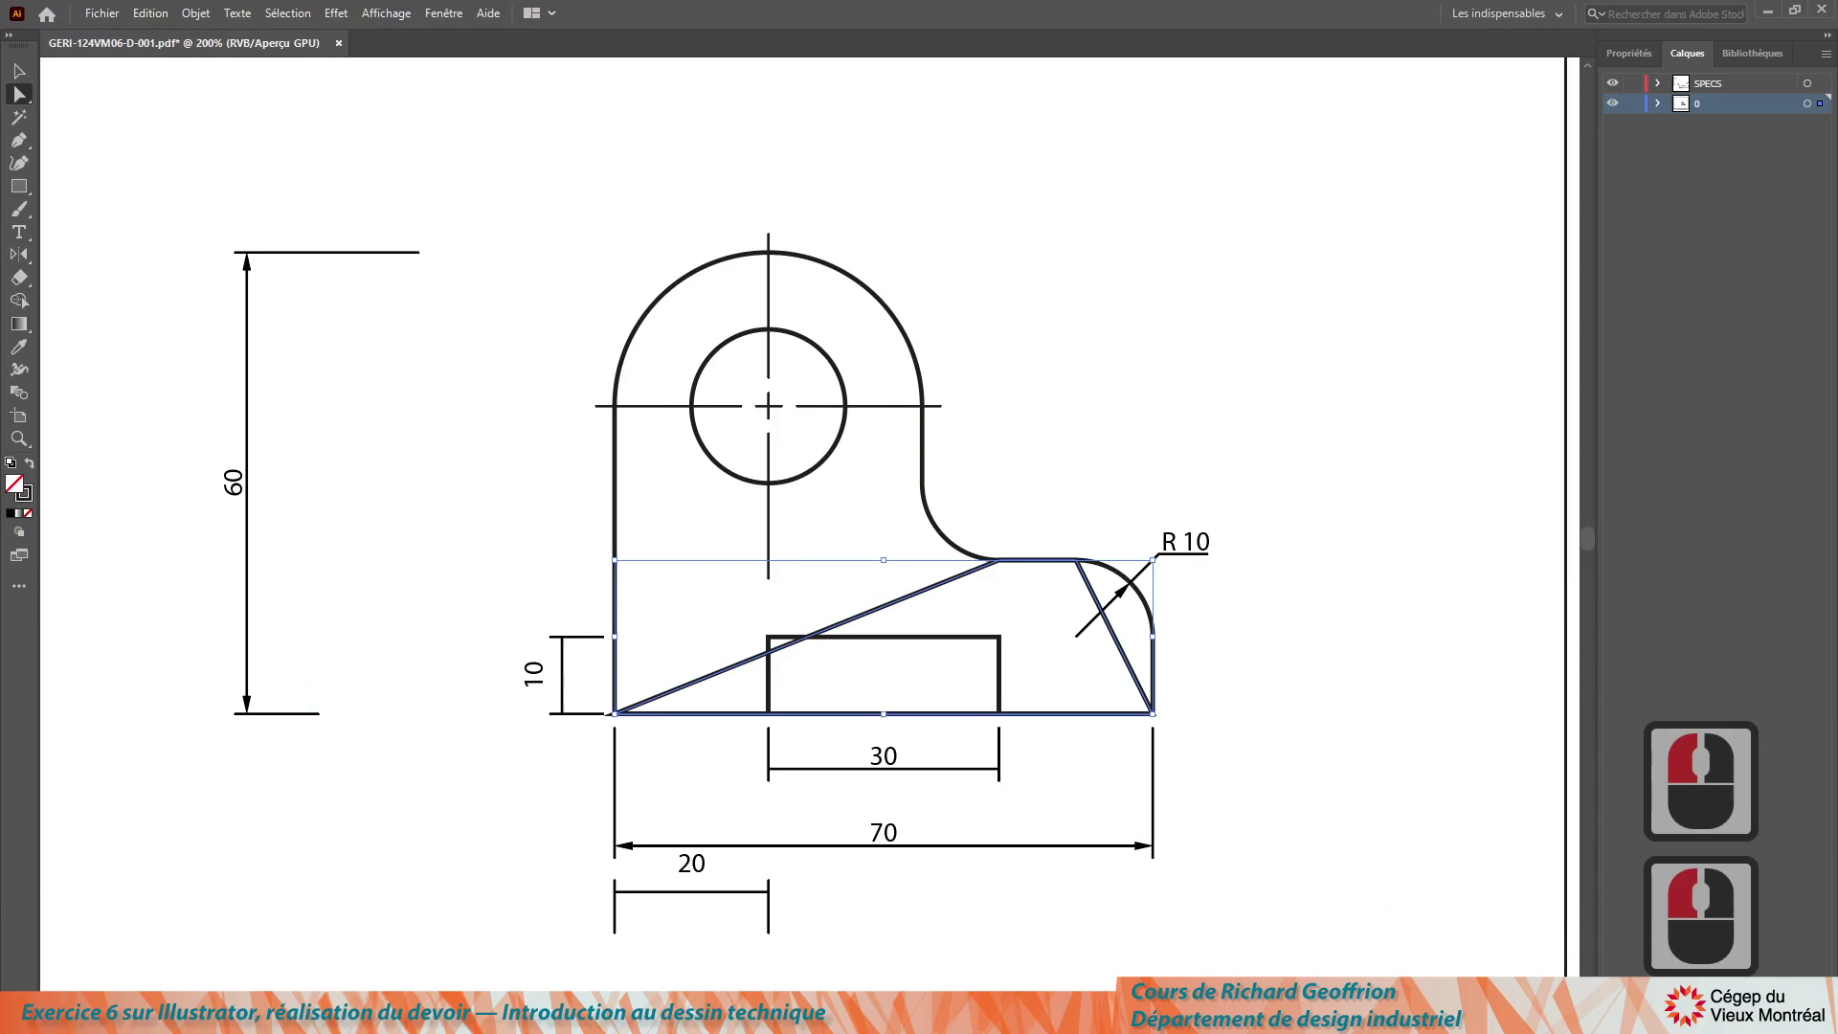
click(495, 146)
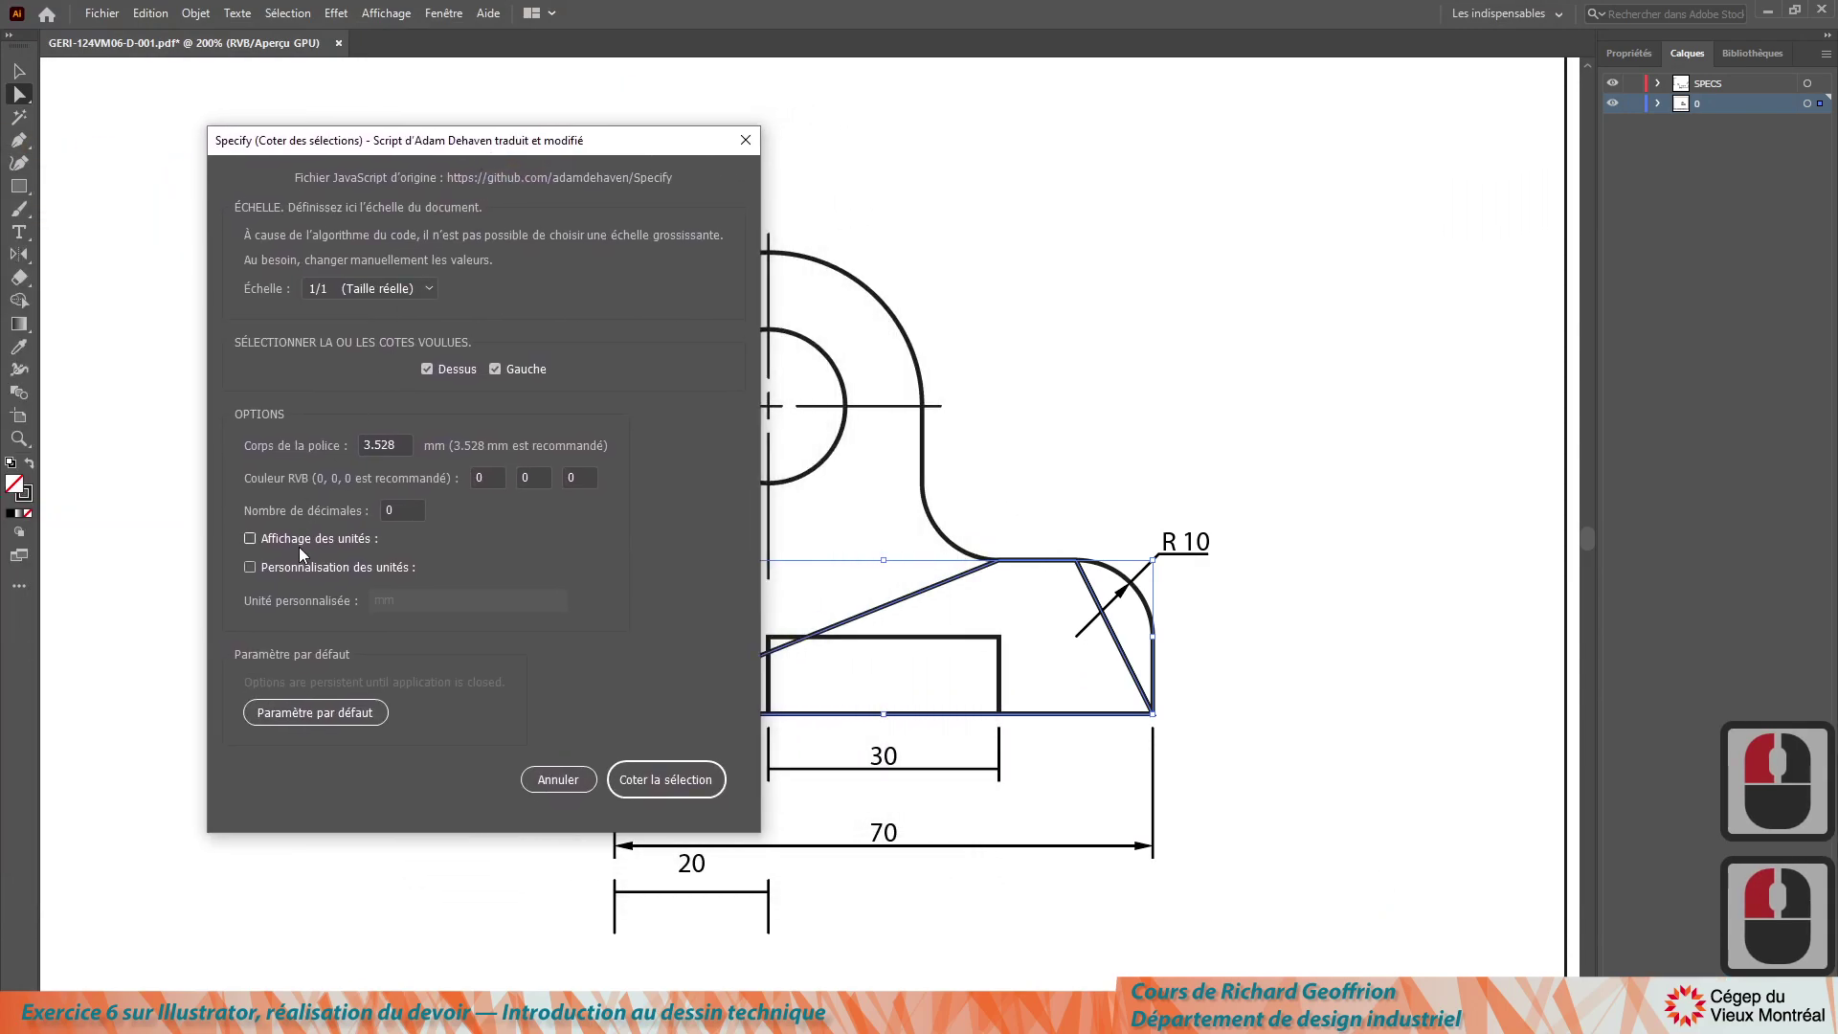
click(431, 370)
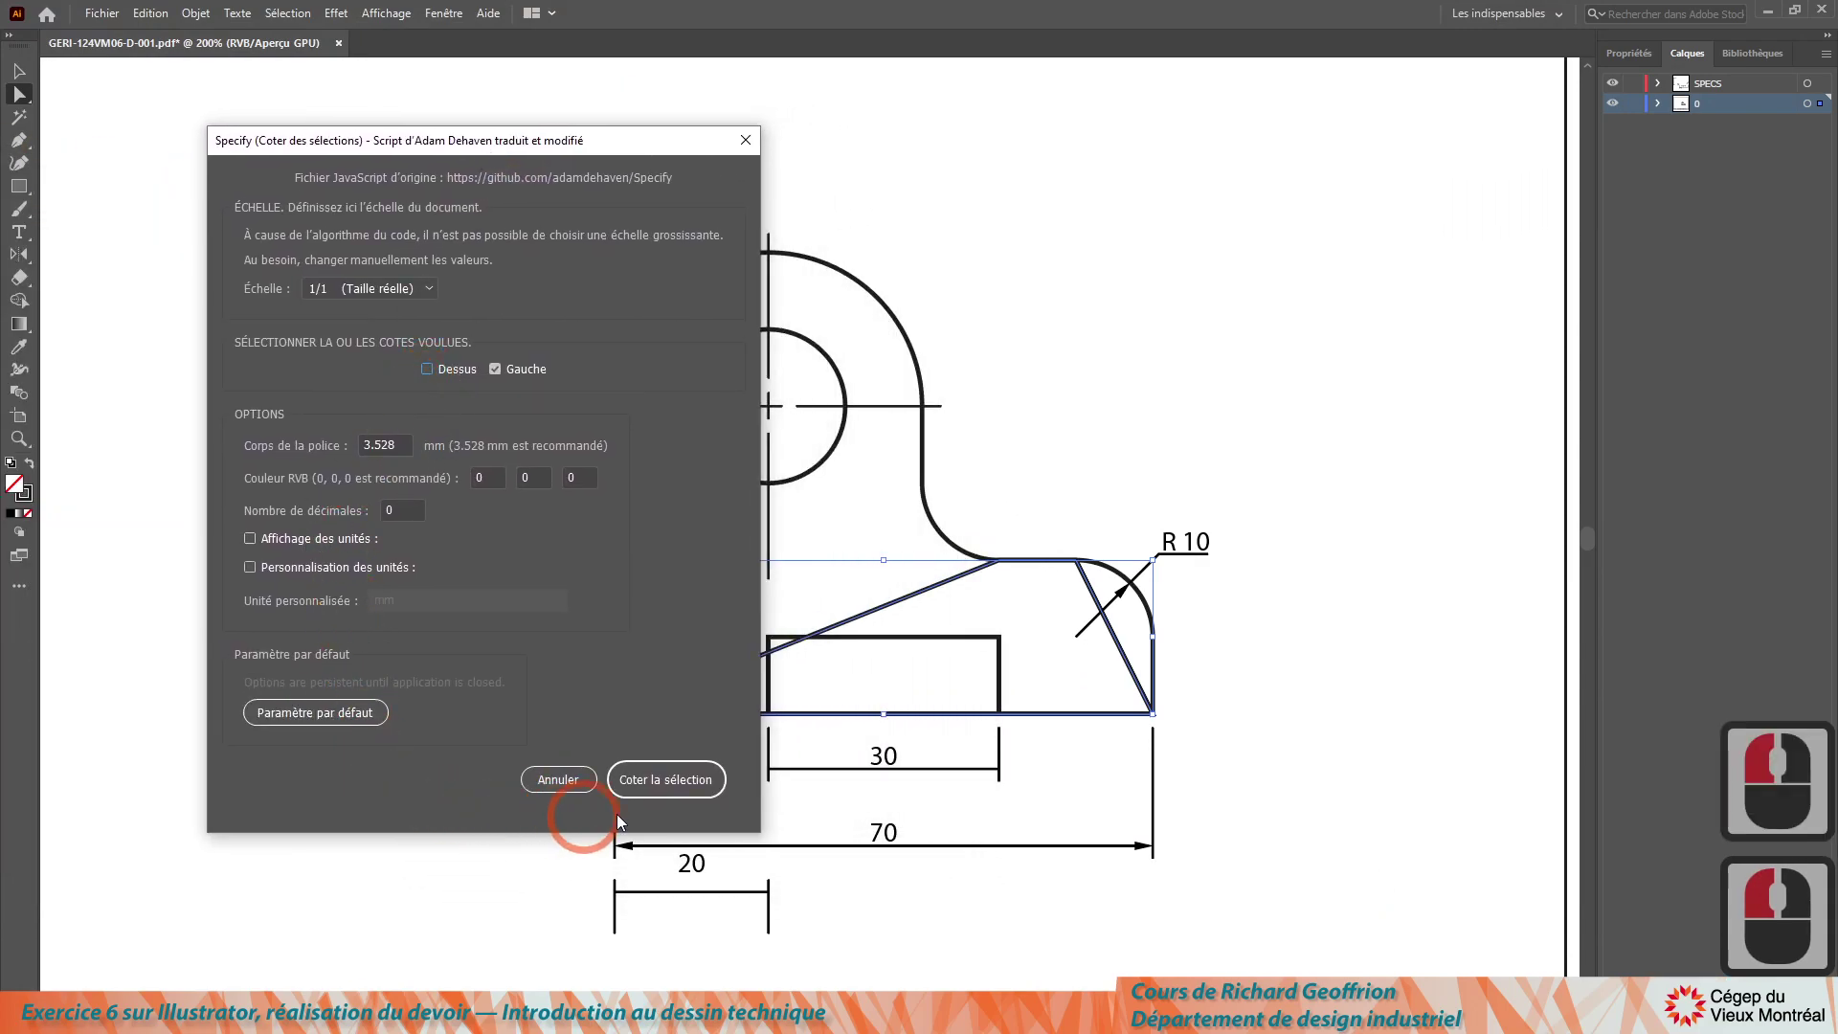
click(666, 784)
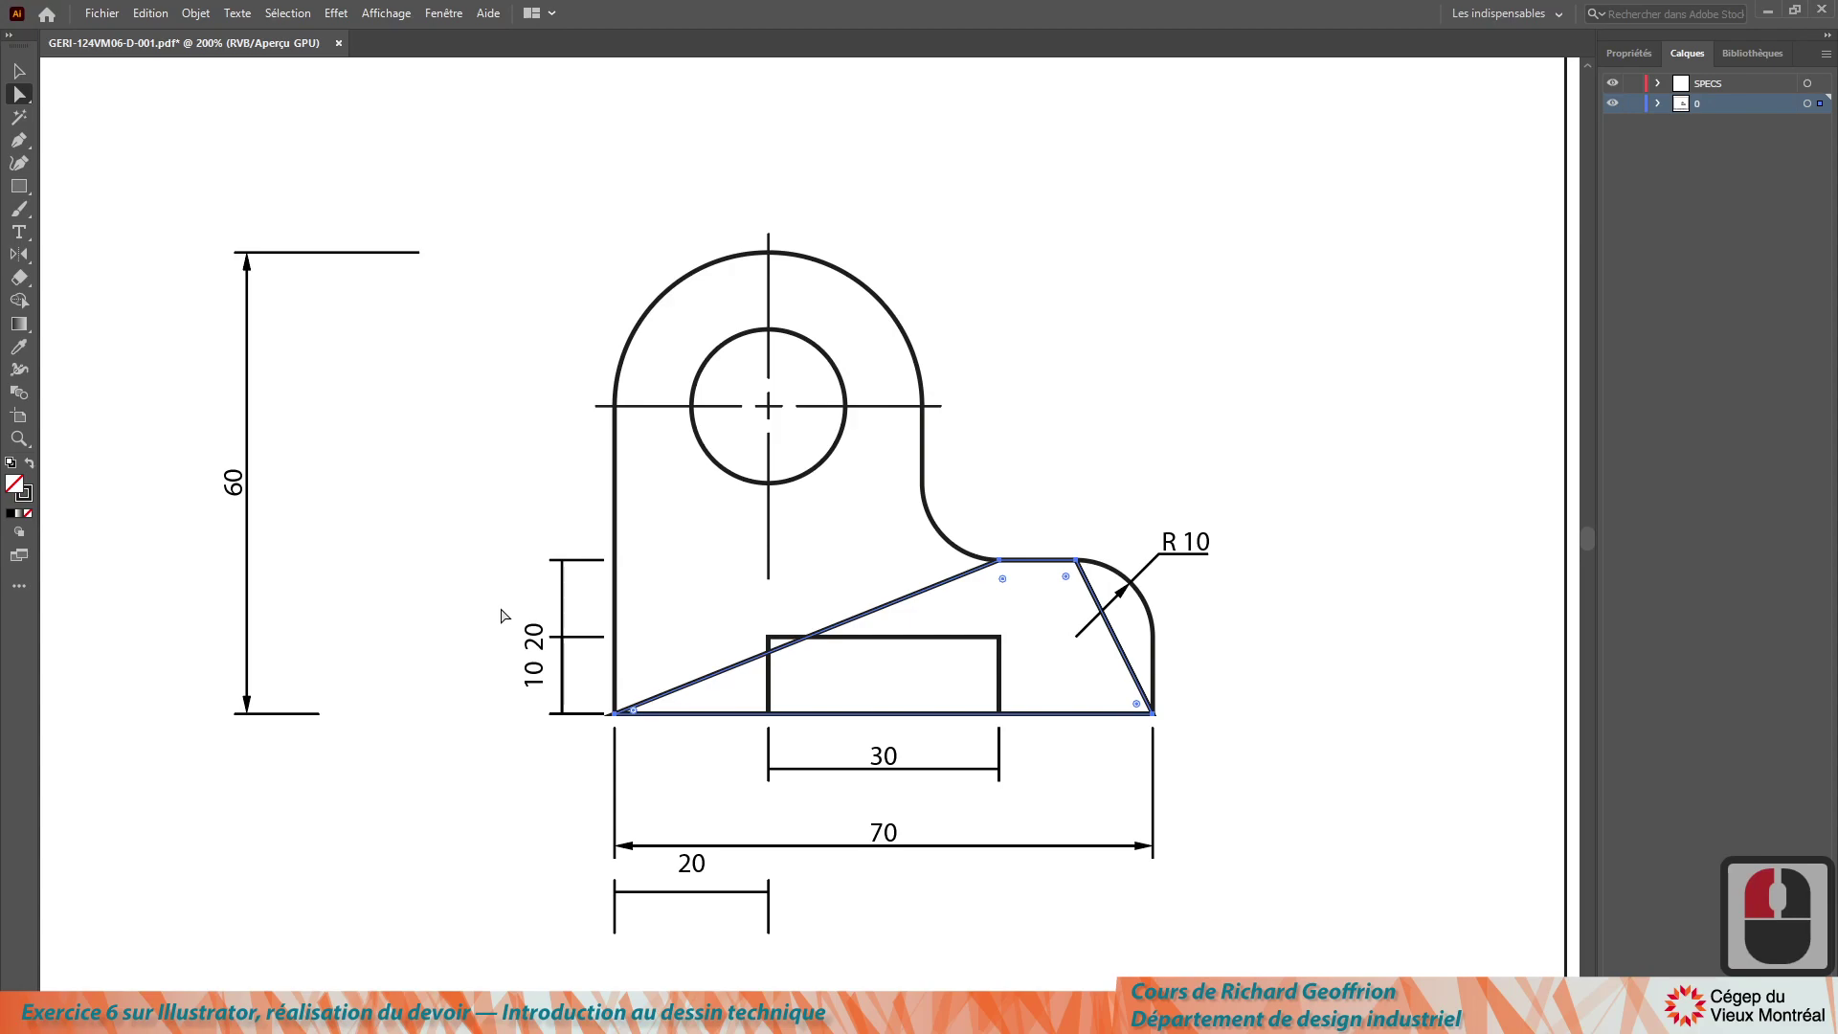
key(Delete)
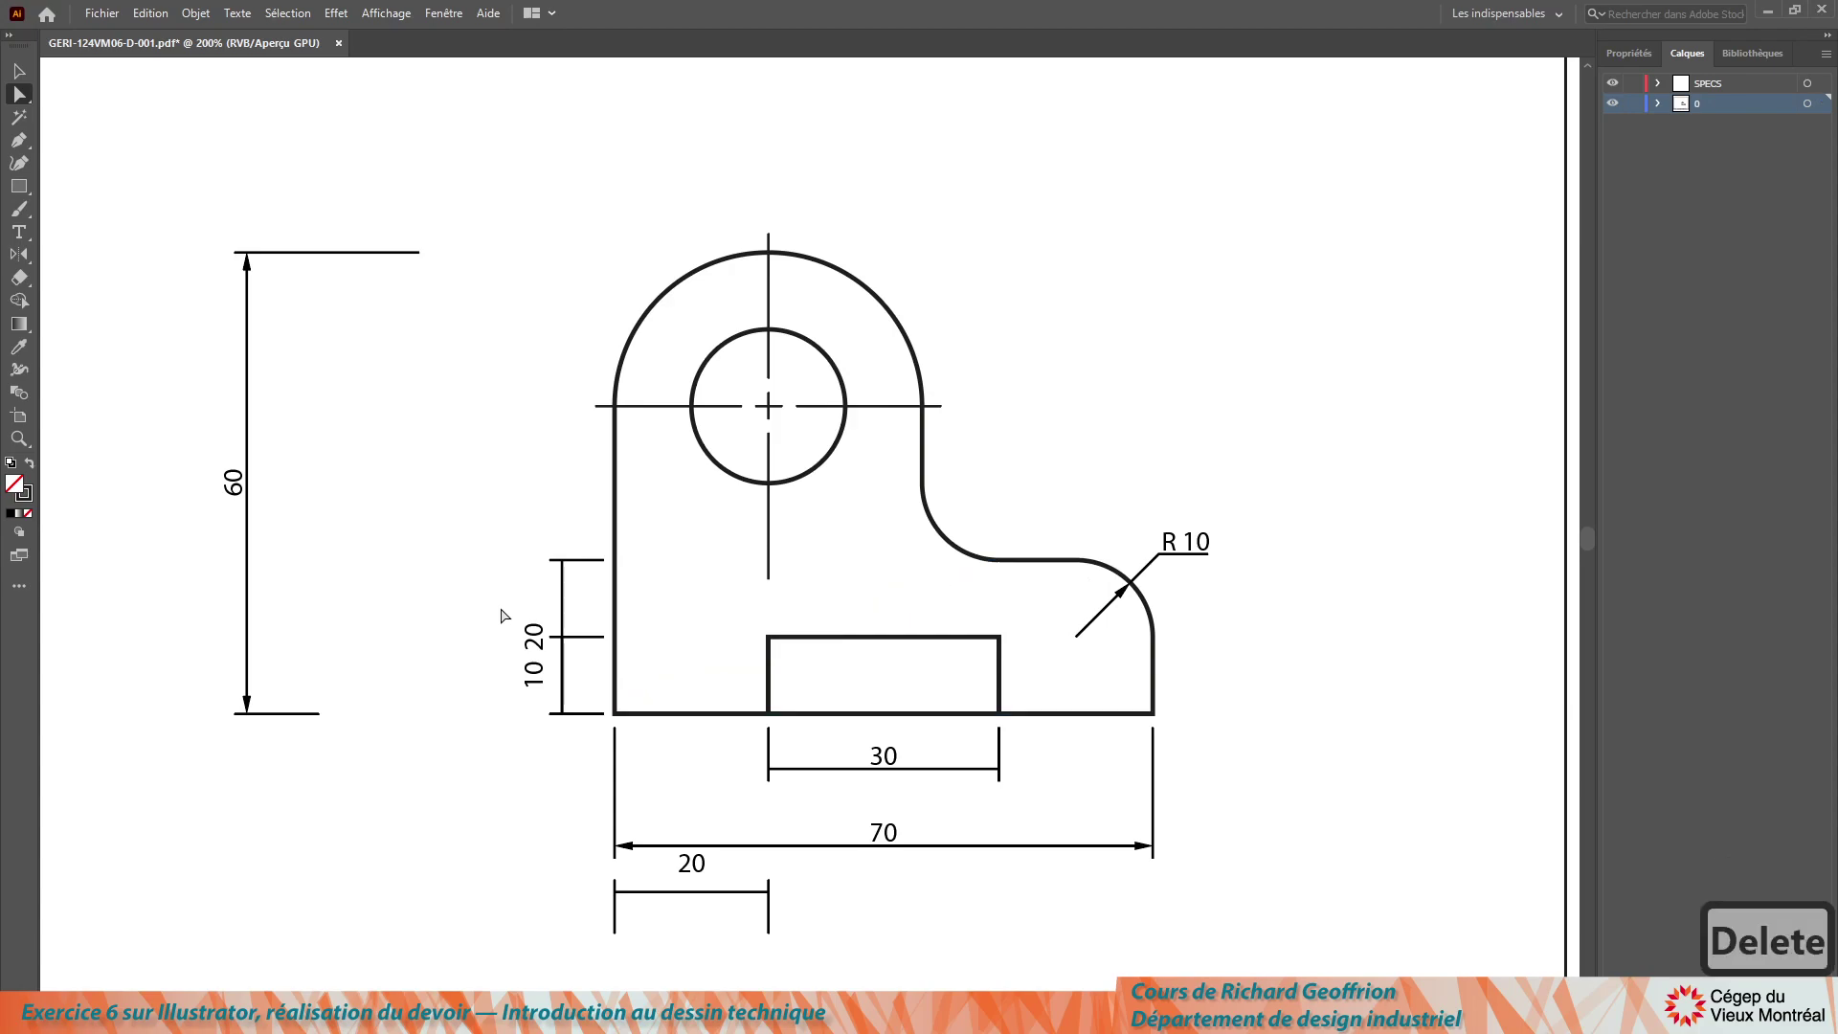
Step: Nudge the 20 dimension leftward to sit between the 60 dimension and the part
key(Delete)
click(31, 69)
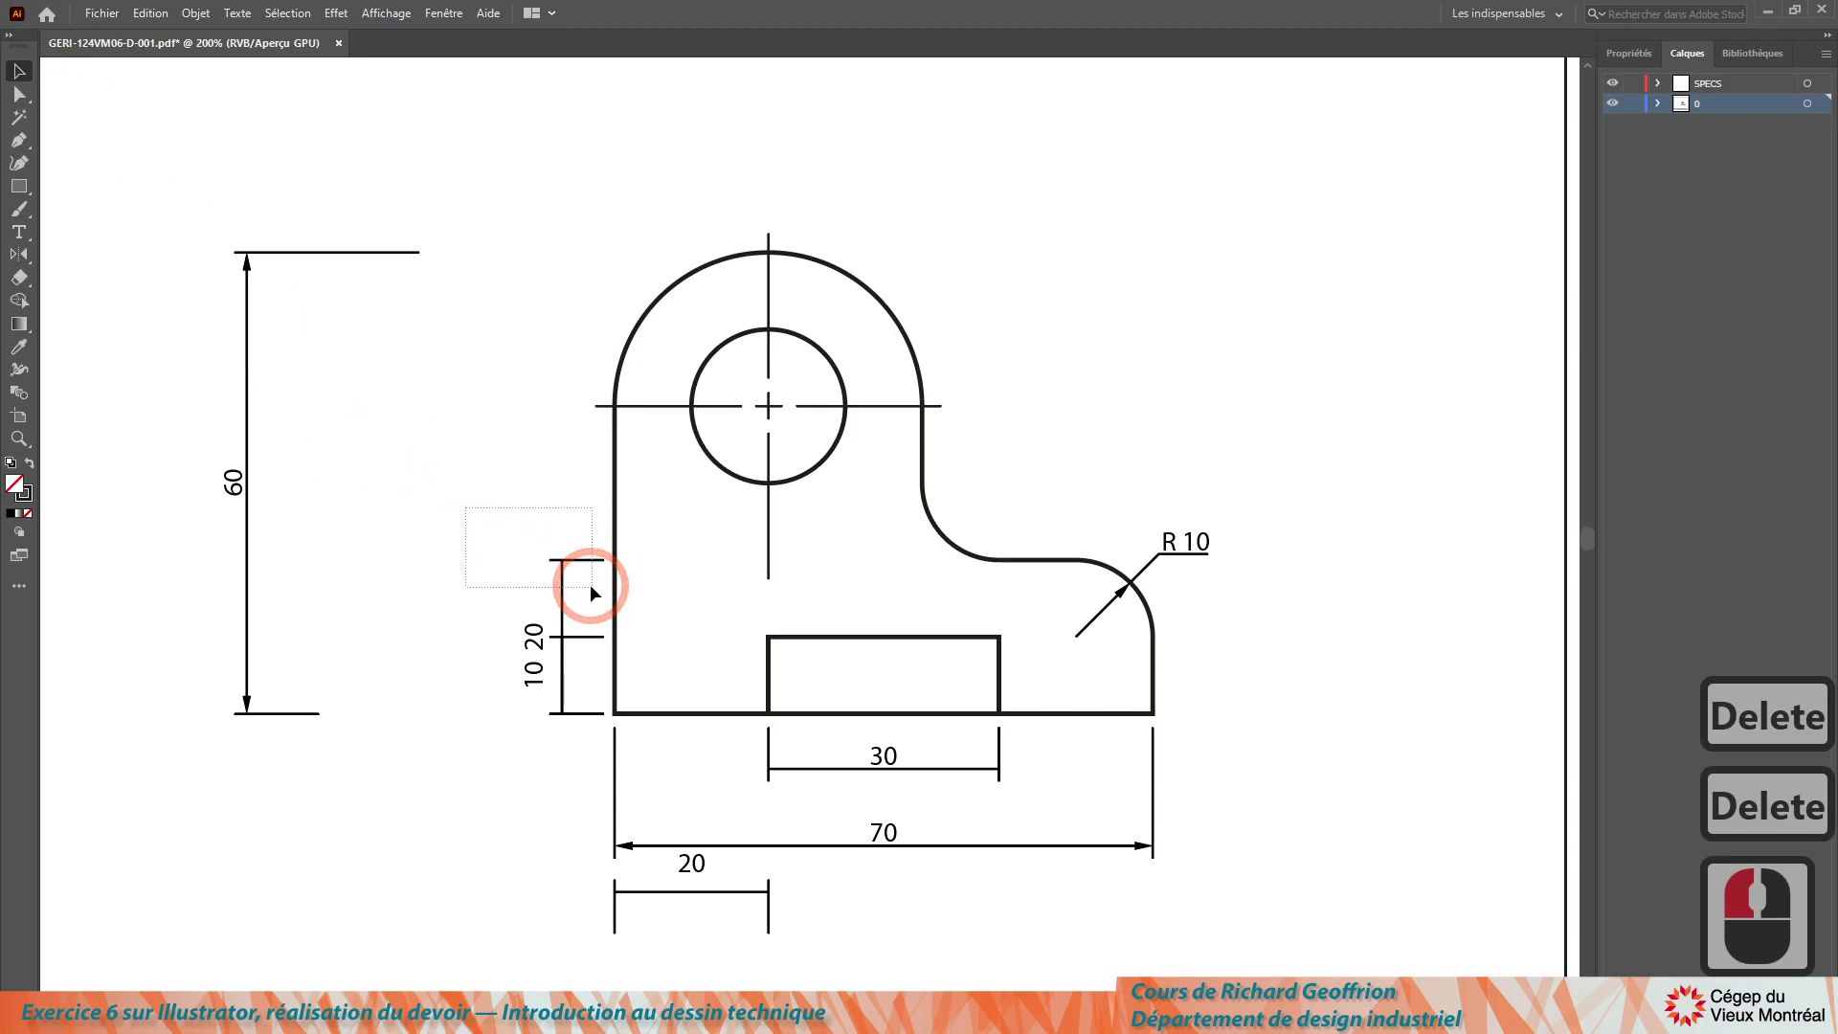
click(590, 593)
key(Left)
key(Left)
key(Left)
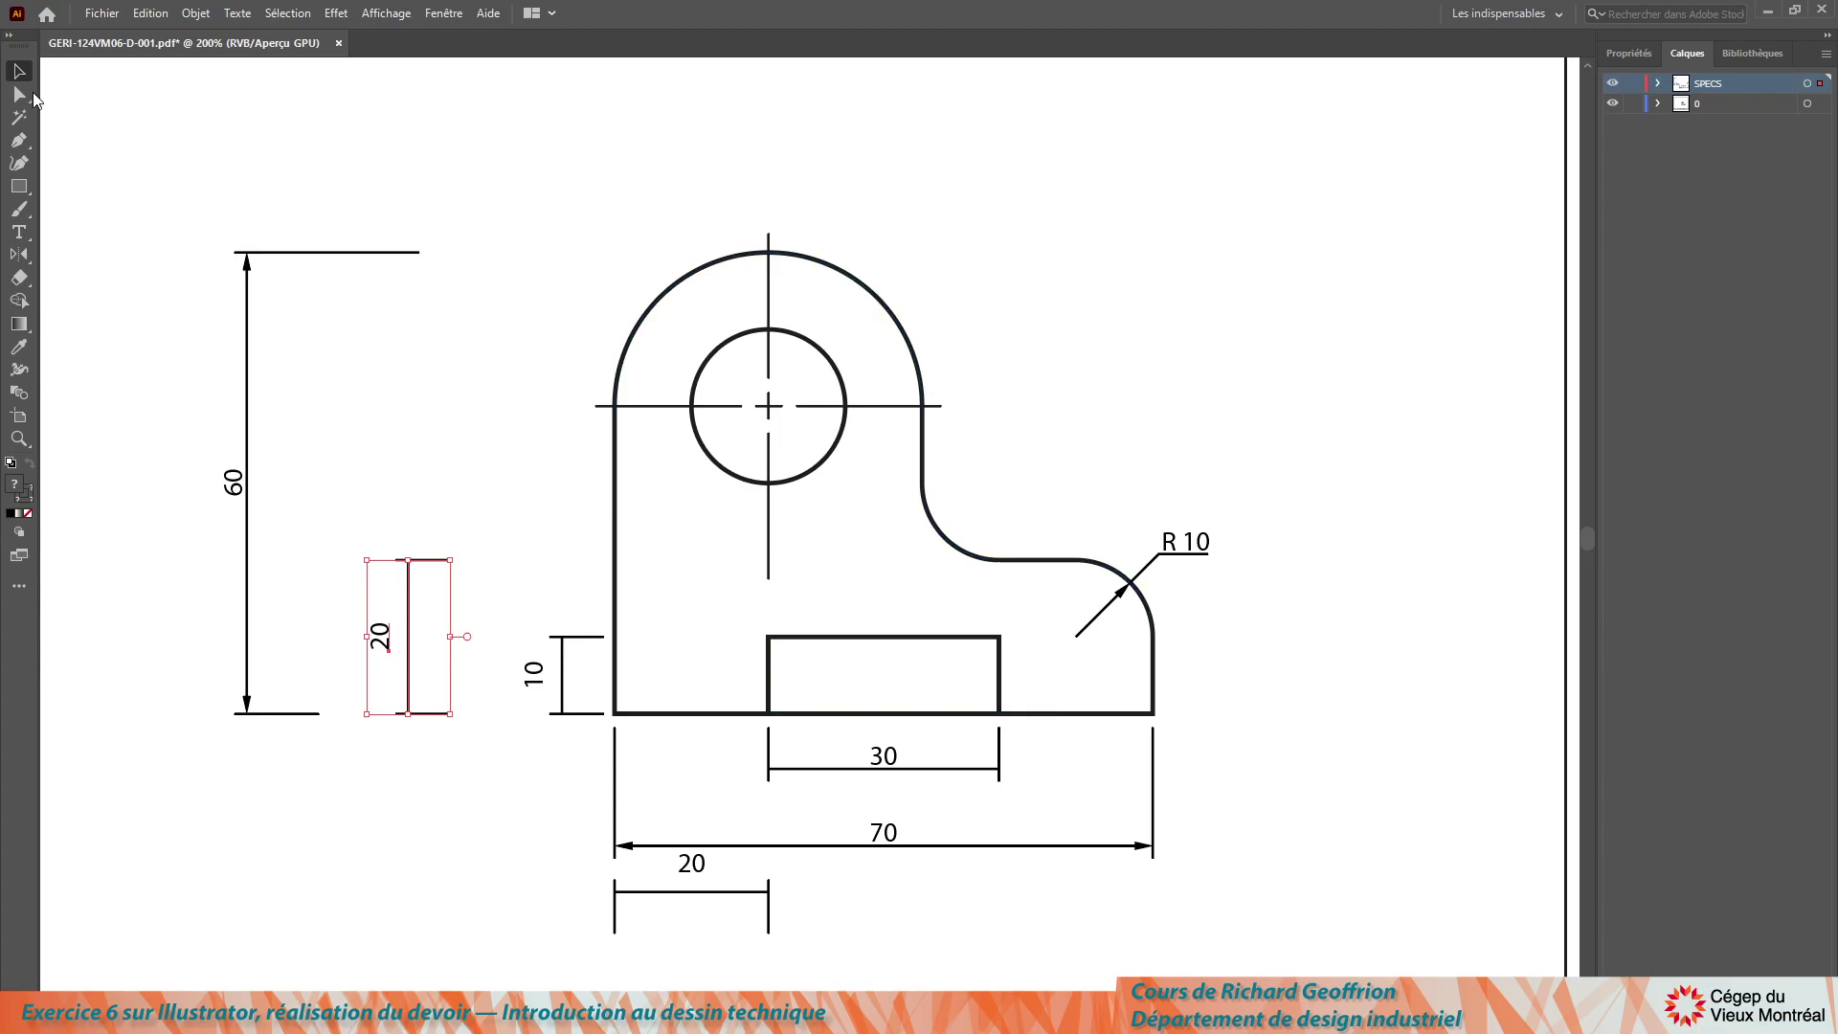
click(70, 119)
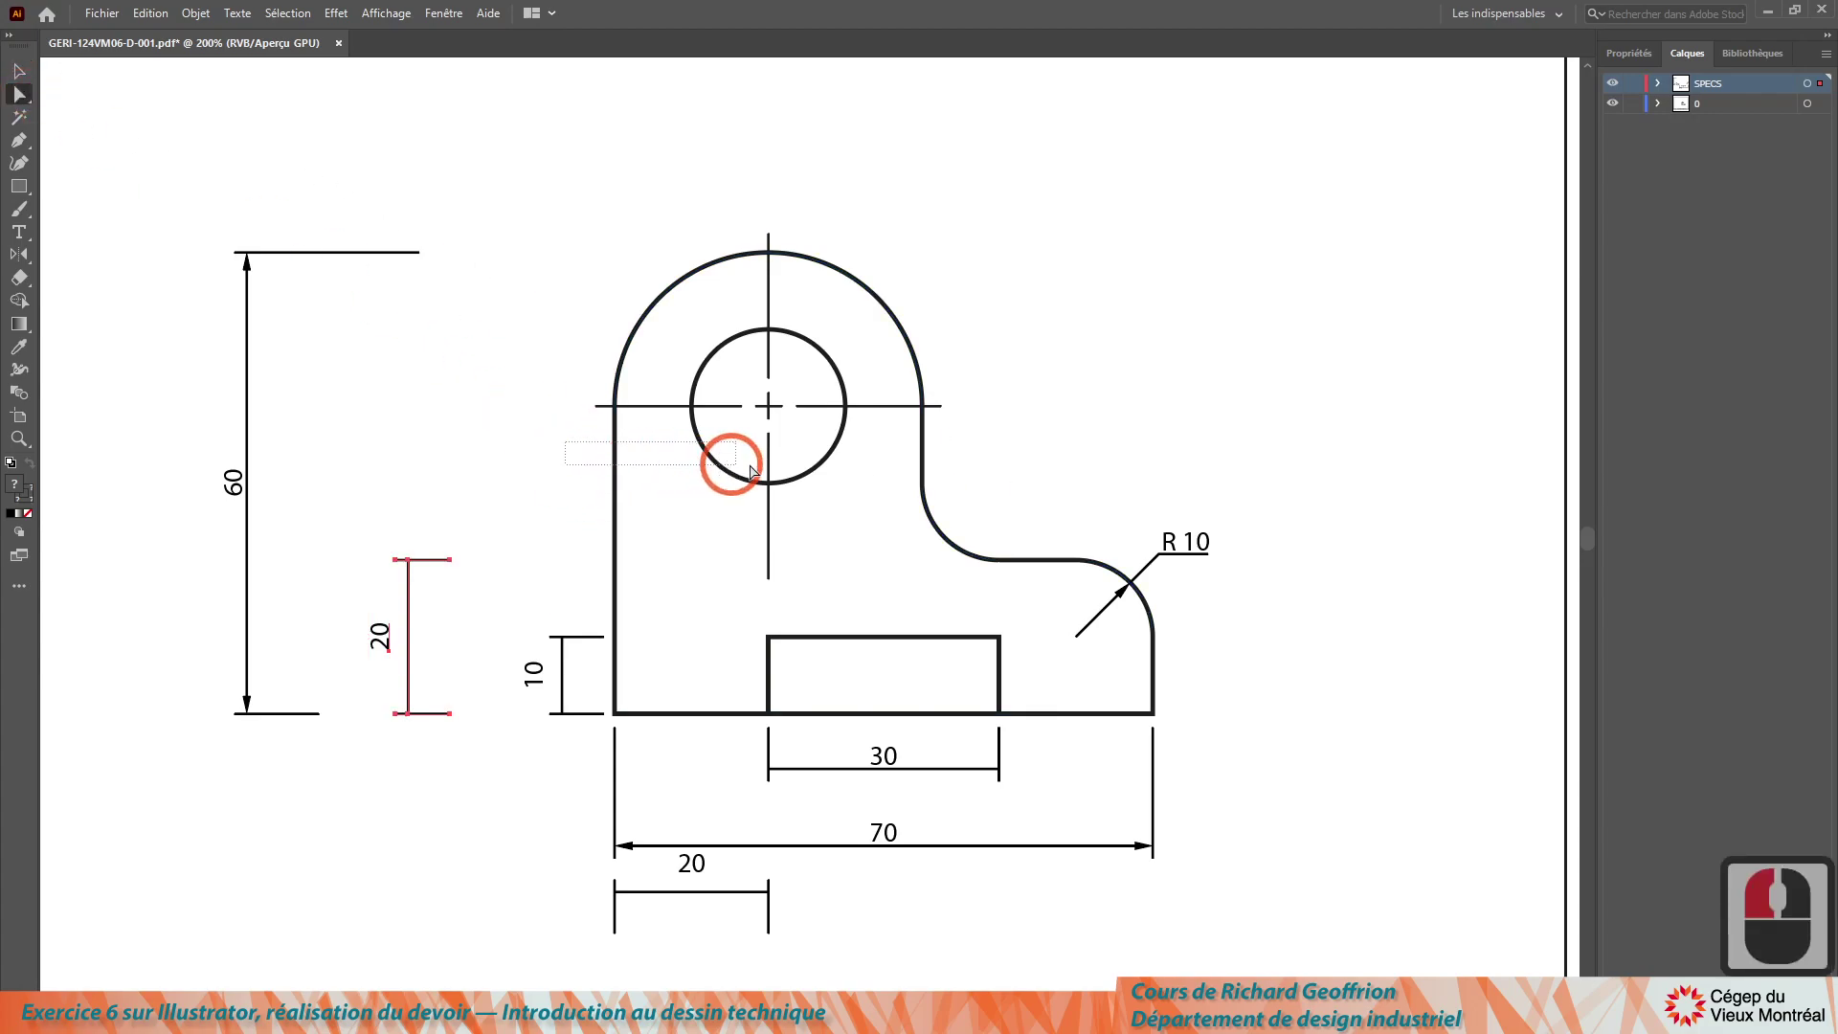
Step: Select anchor points of the part outline for the next dimension
click(983, 470)
click(490, 452)
click(657, 471)
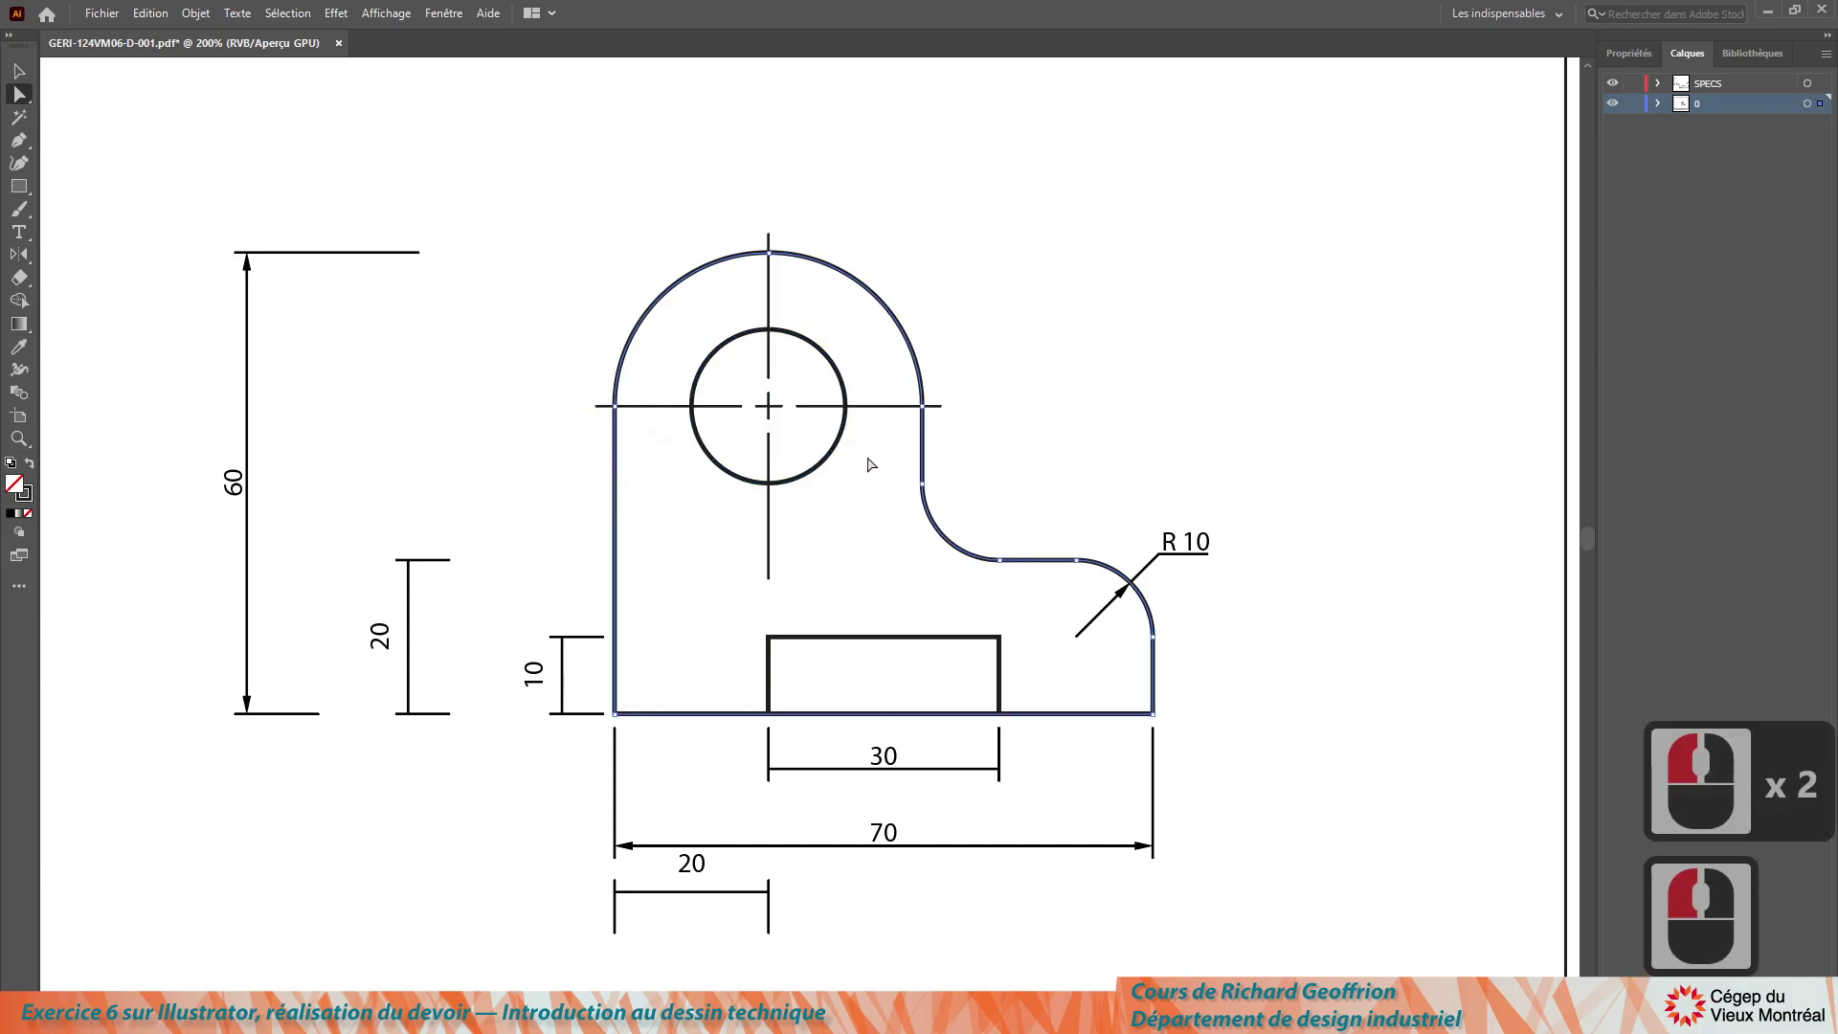
click(953, 456)
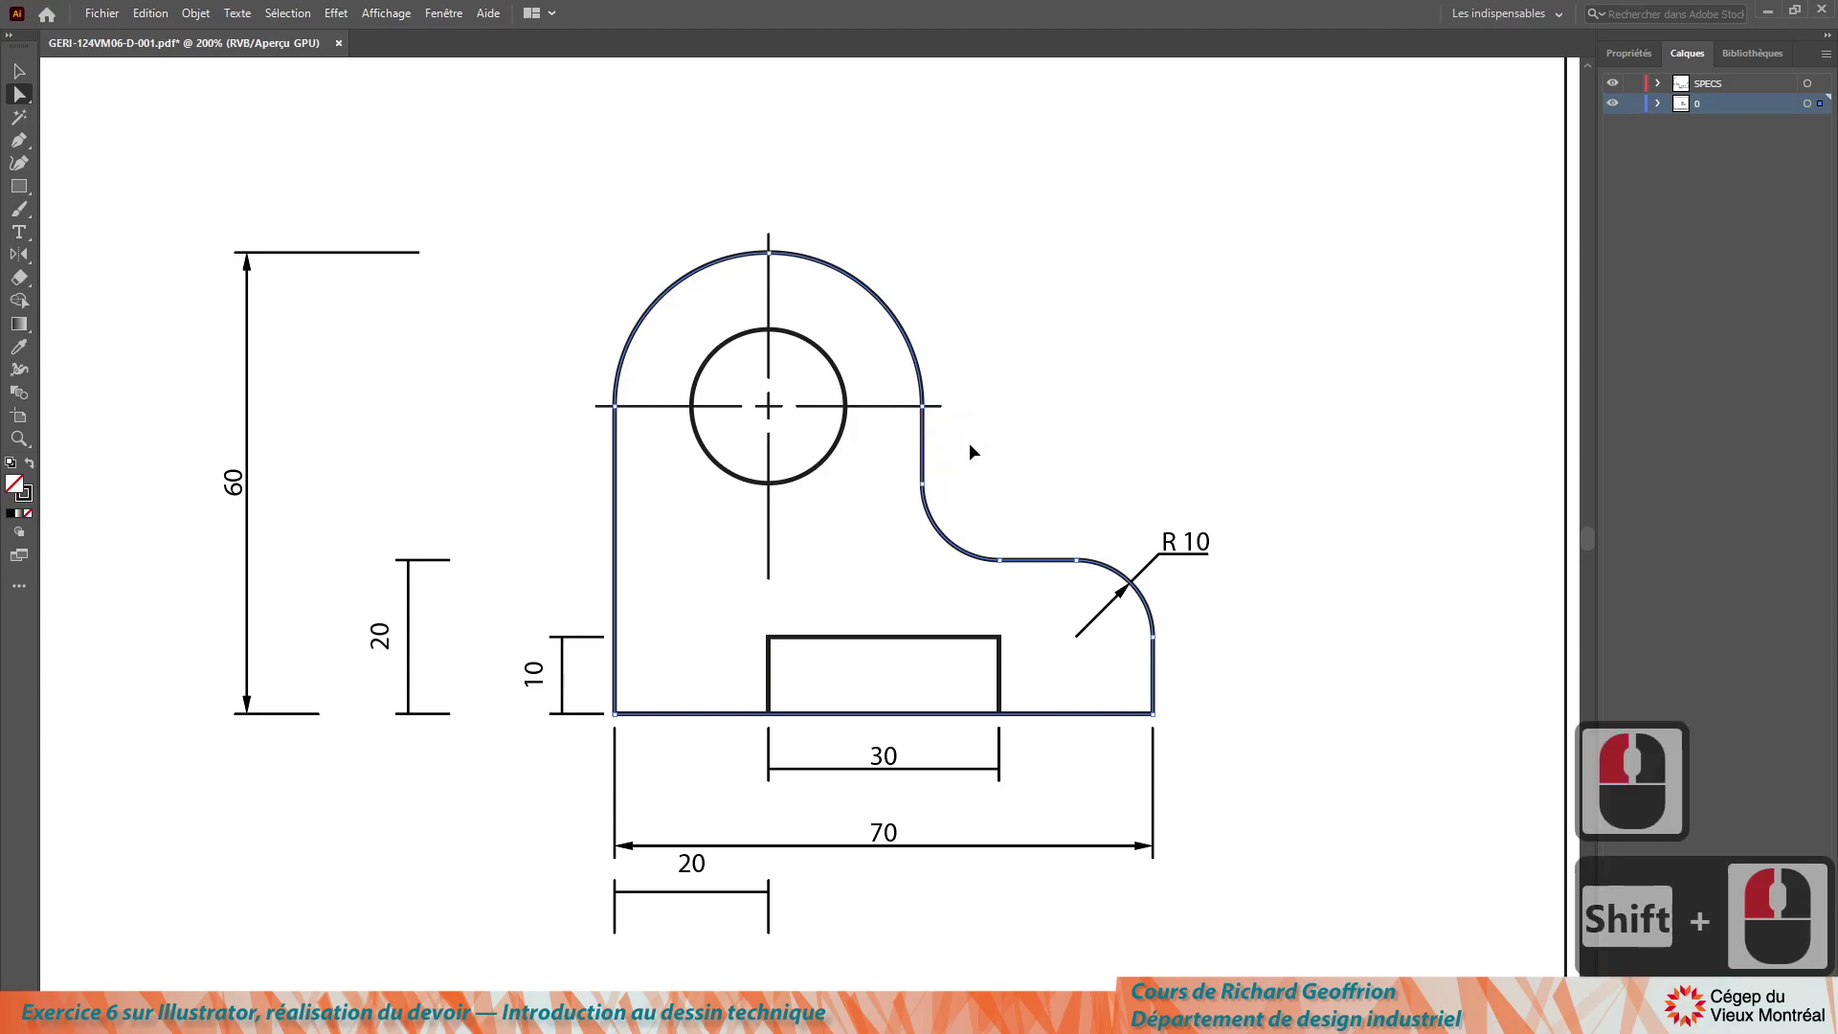
Step: Create the 40 top-width dimension with the Specify script (Dessus) and delete the helper path
key(ctrl+c)
key(ctrl+f)
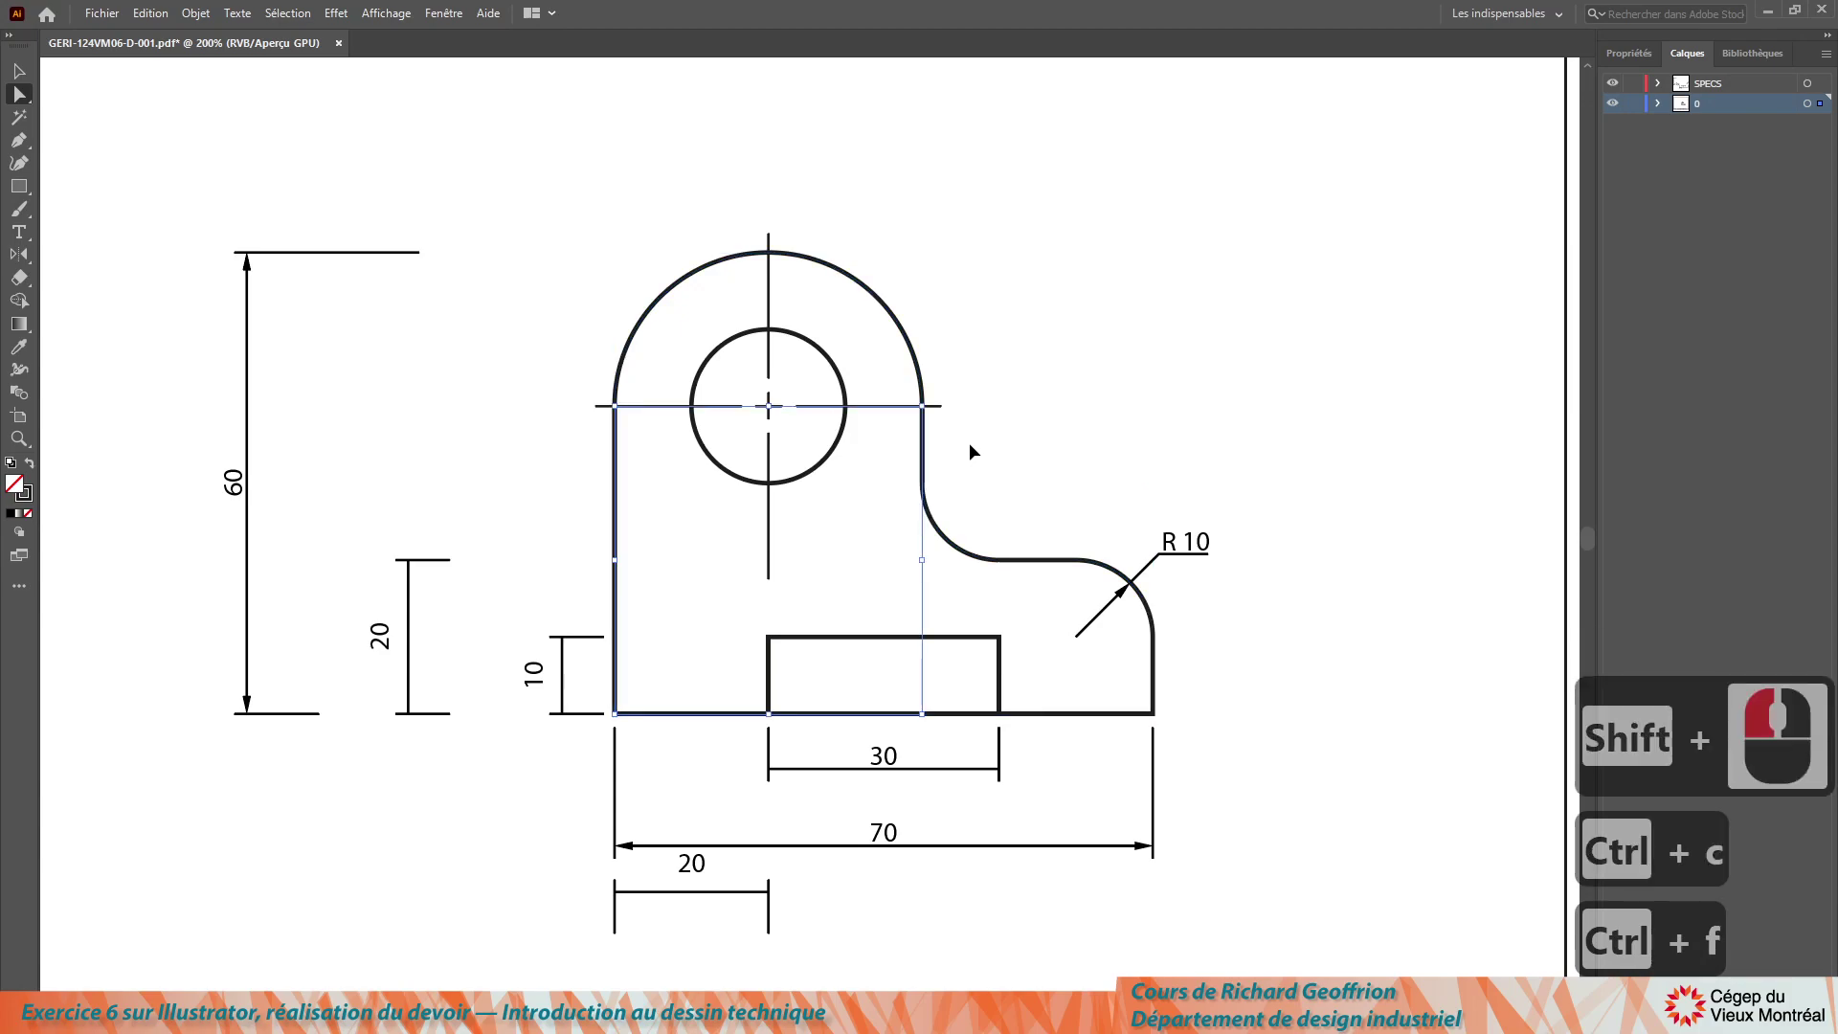
key(ctrl+j)
key(ctrl+j)
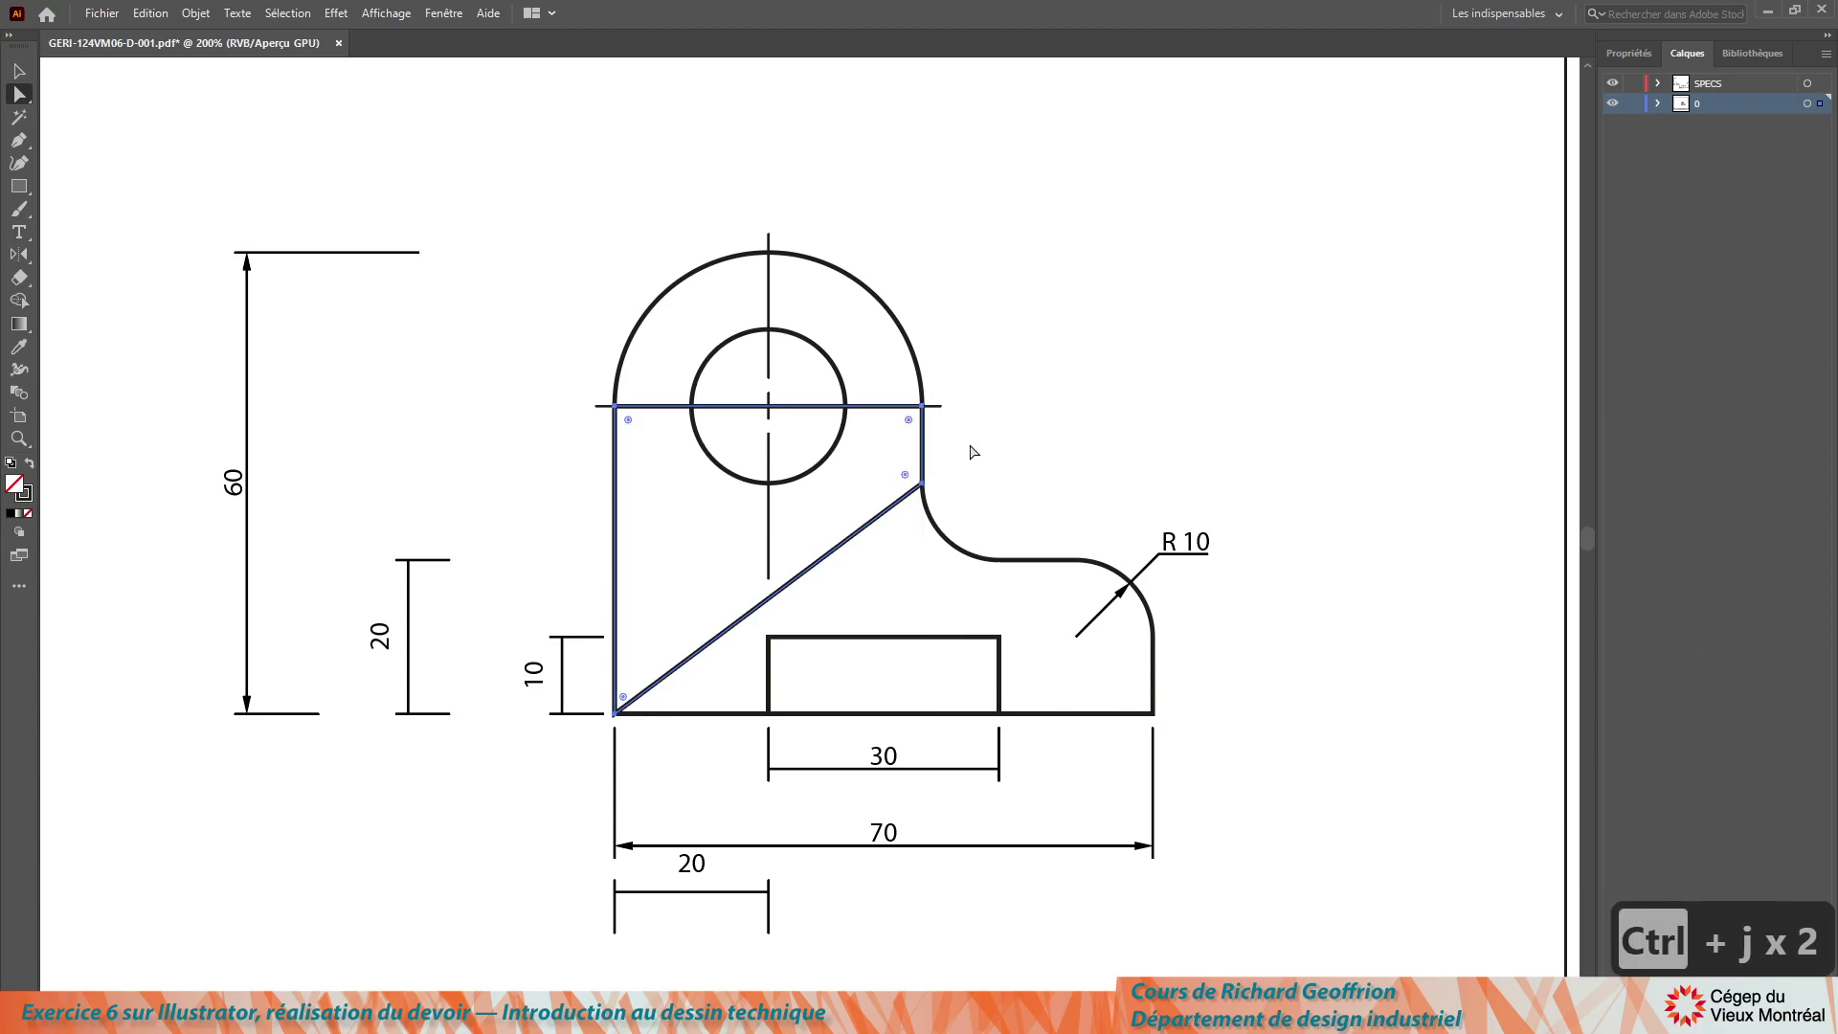
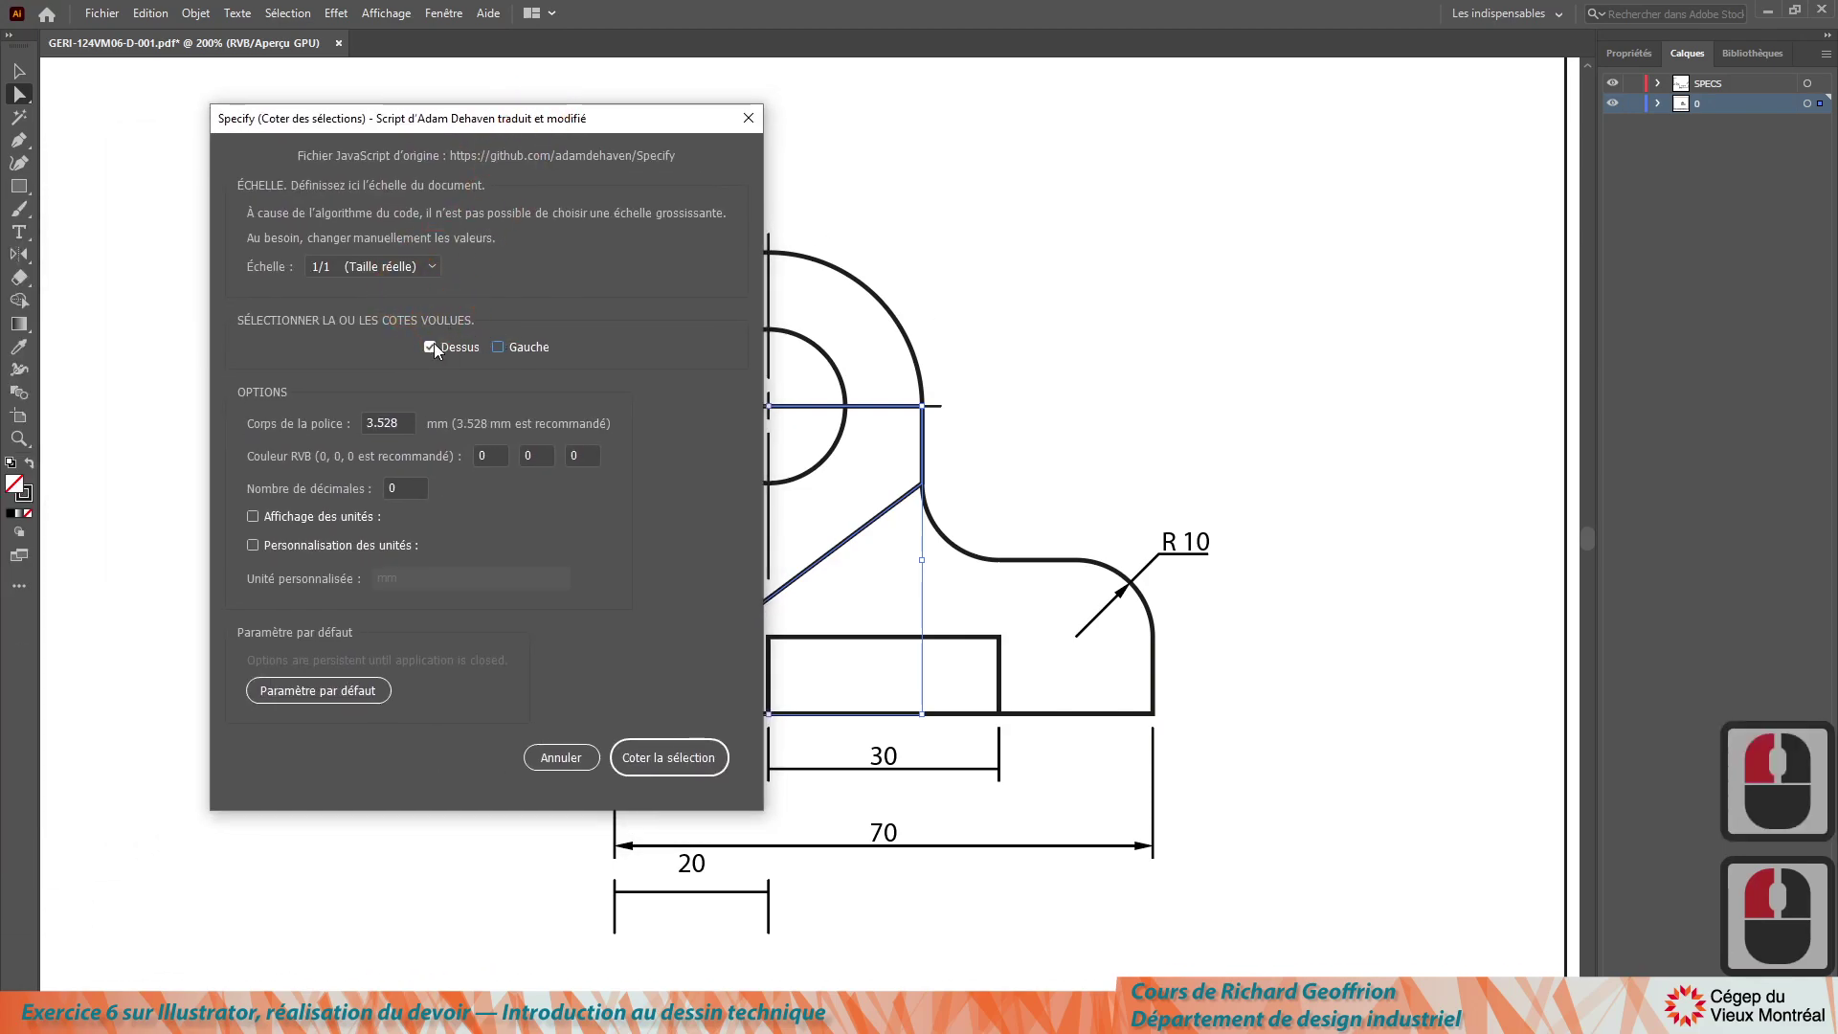
click(665, 773)
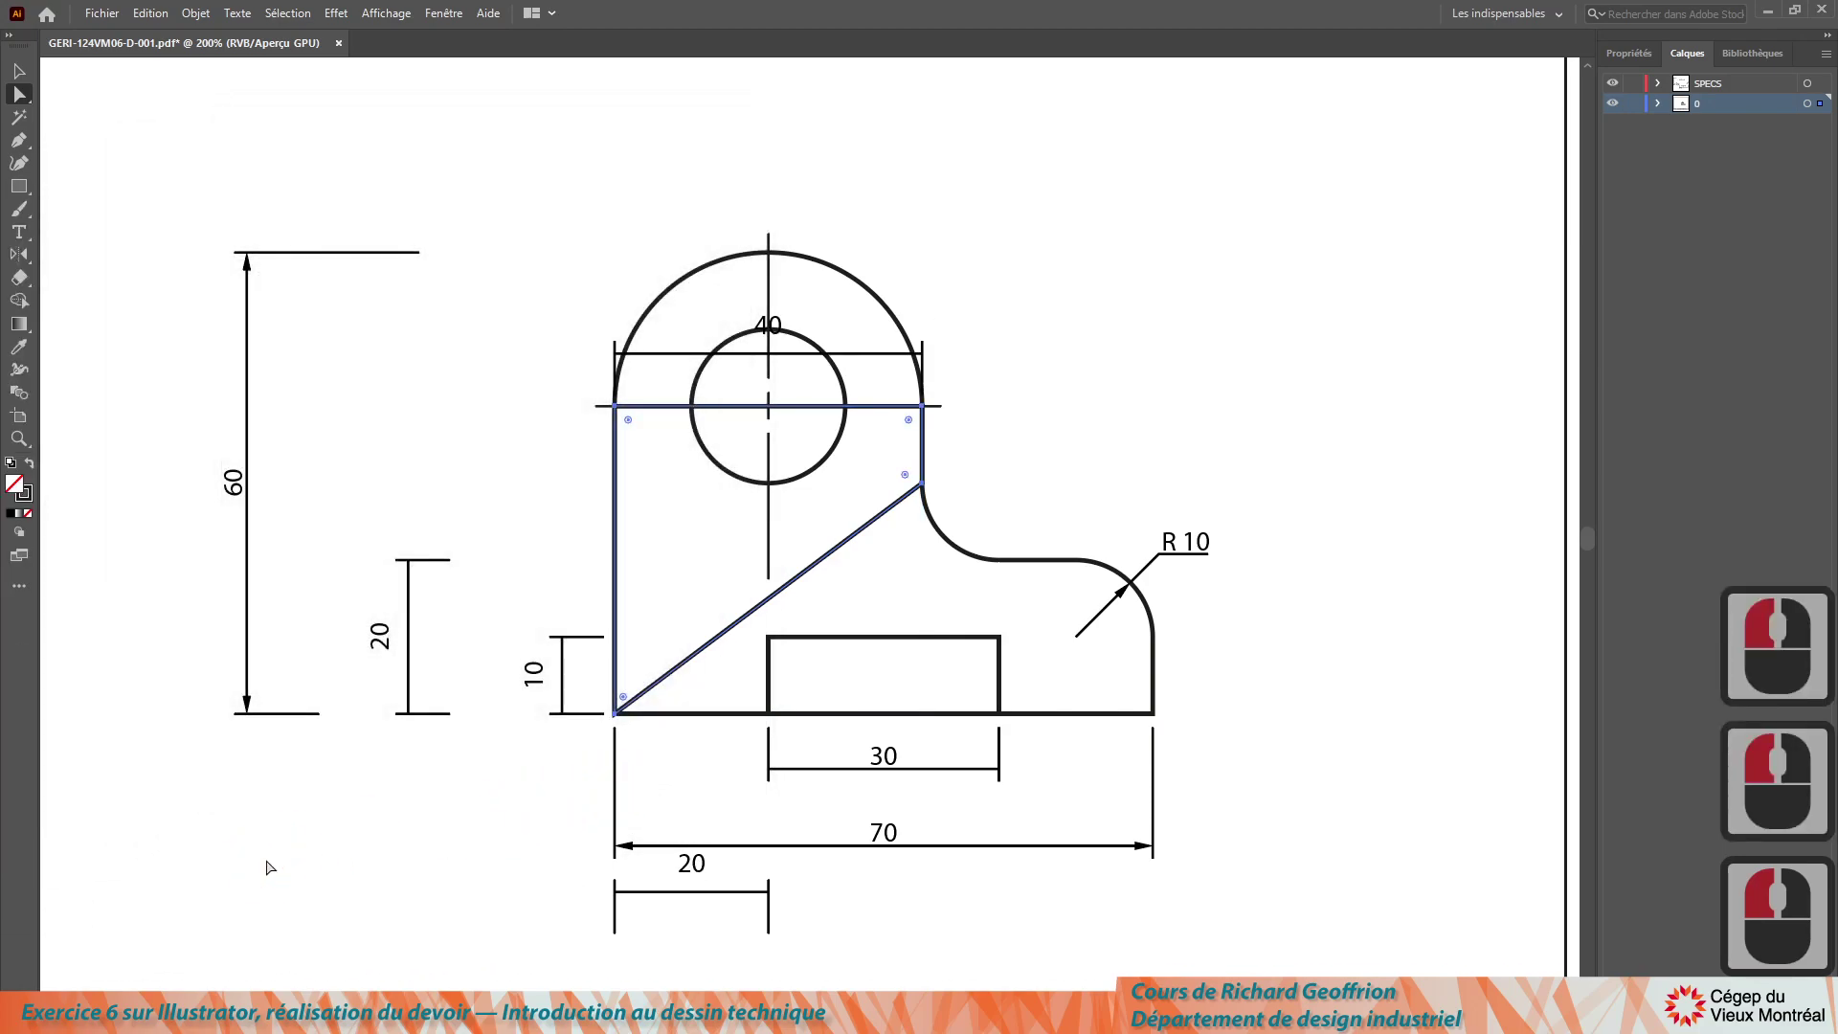
key(Delete)
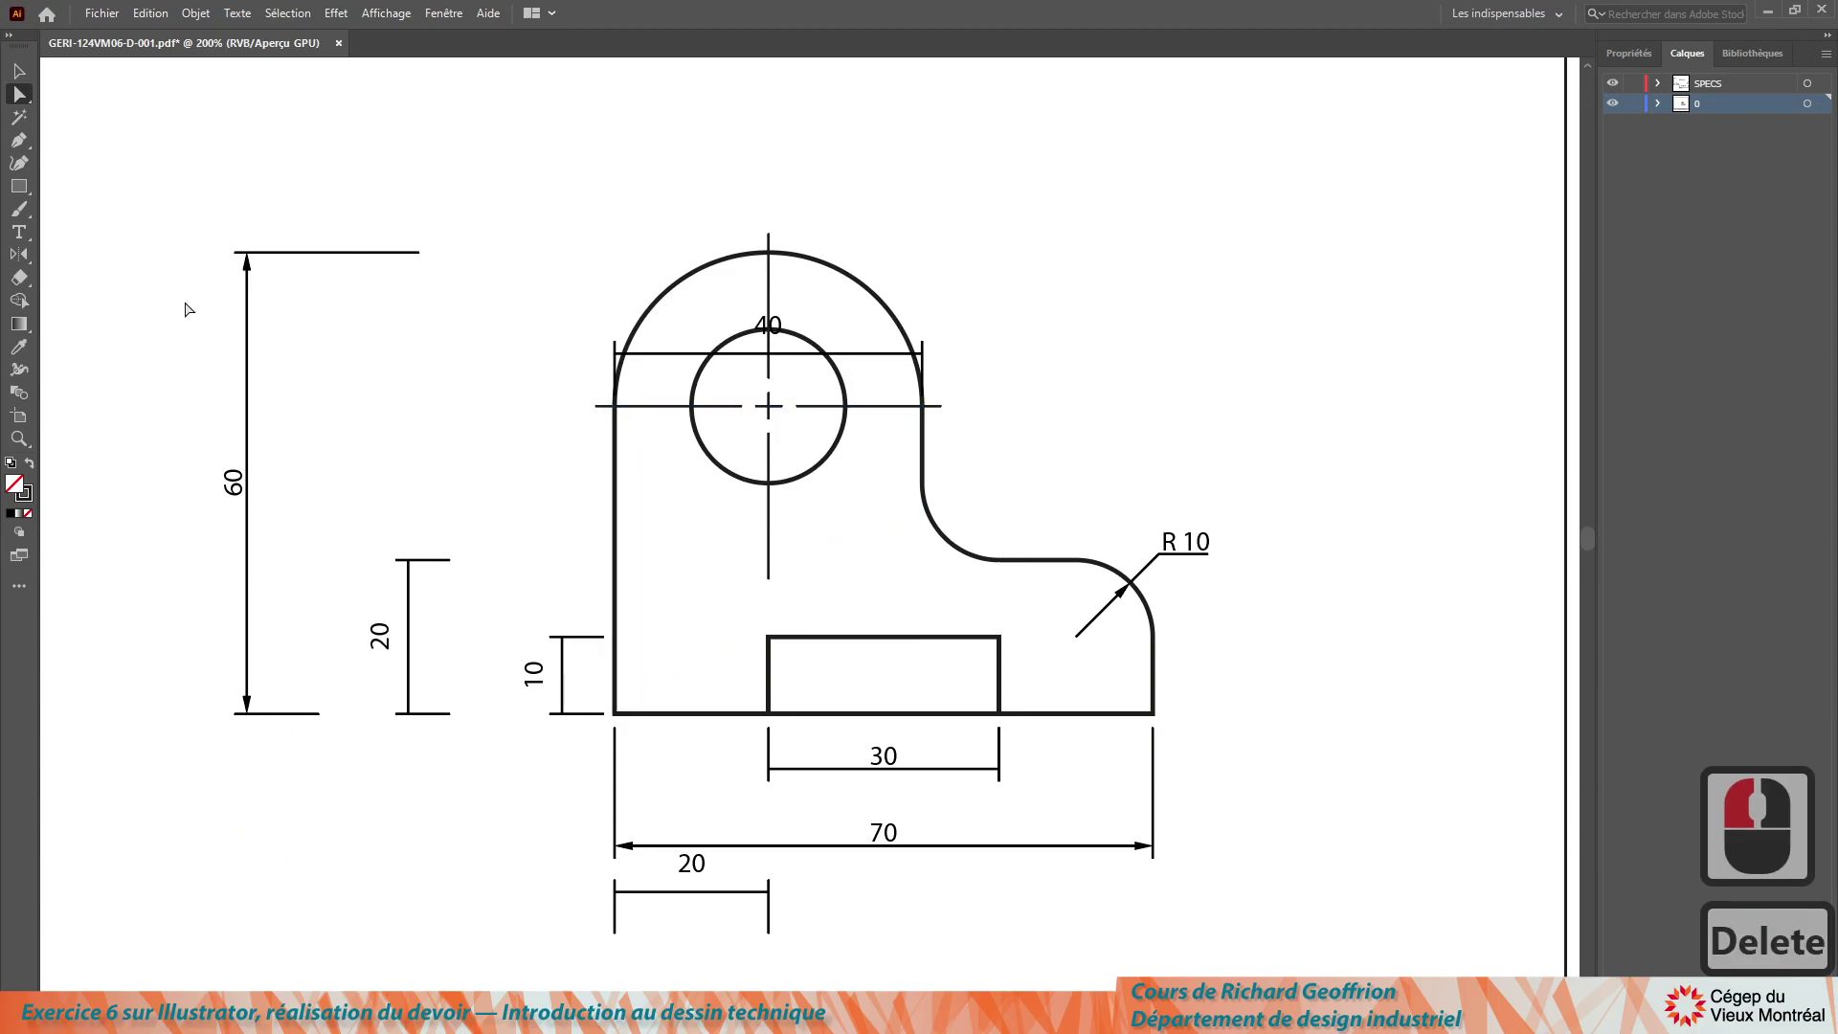
Step: Nudge the 40 dimension upward above the rounded top, clear of the hole
click(68, 79)
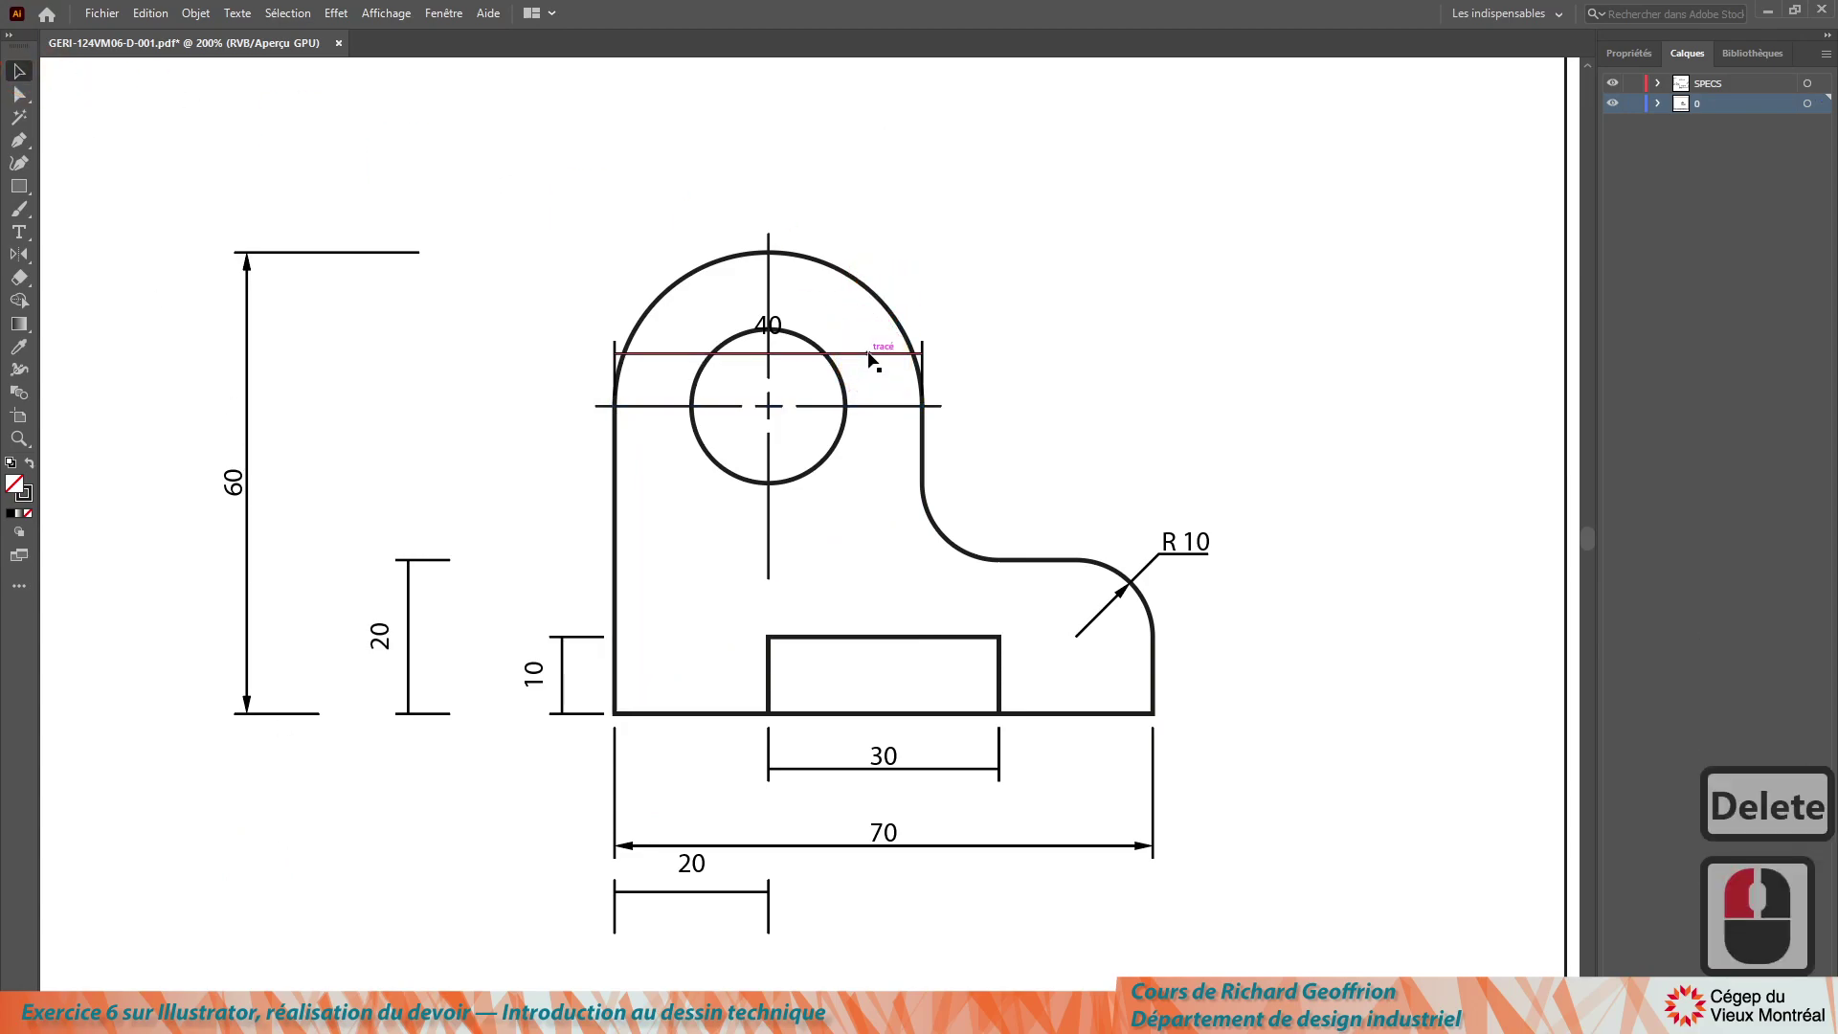
click(890, 365)
key(Up)
key(Up)
key(Up)
key(Up)
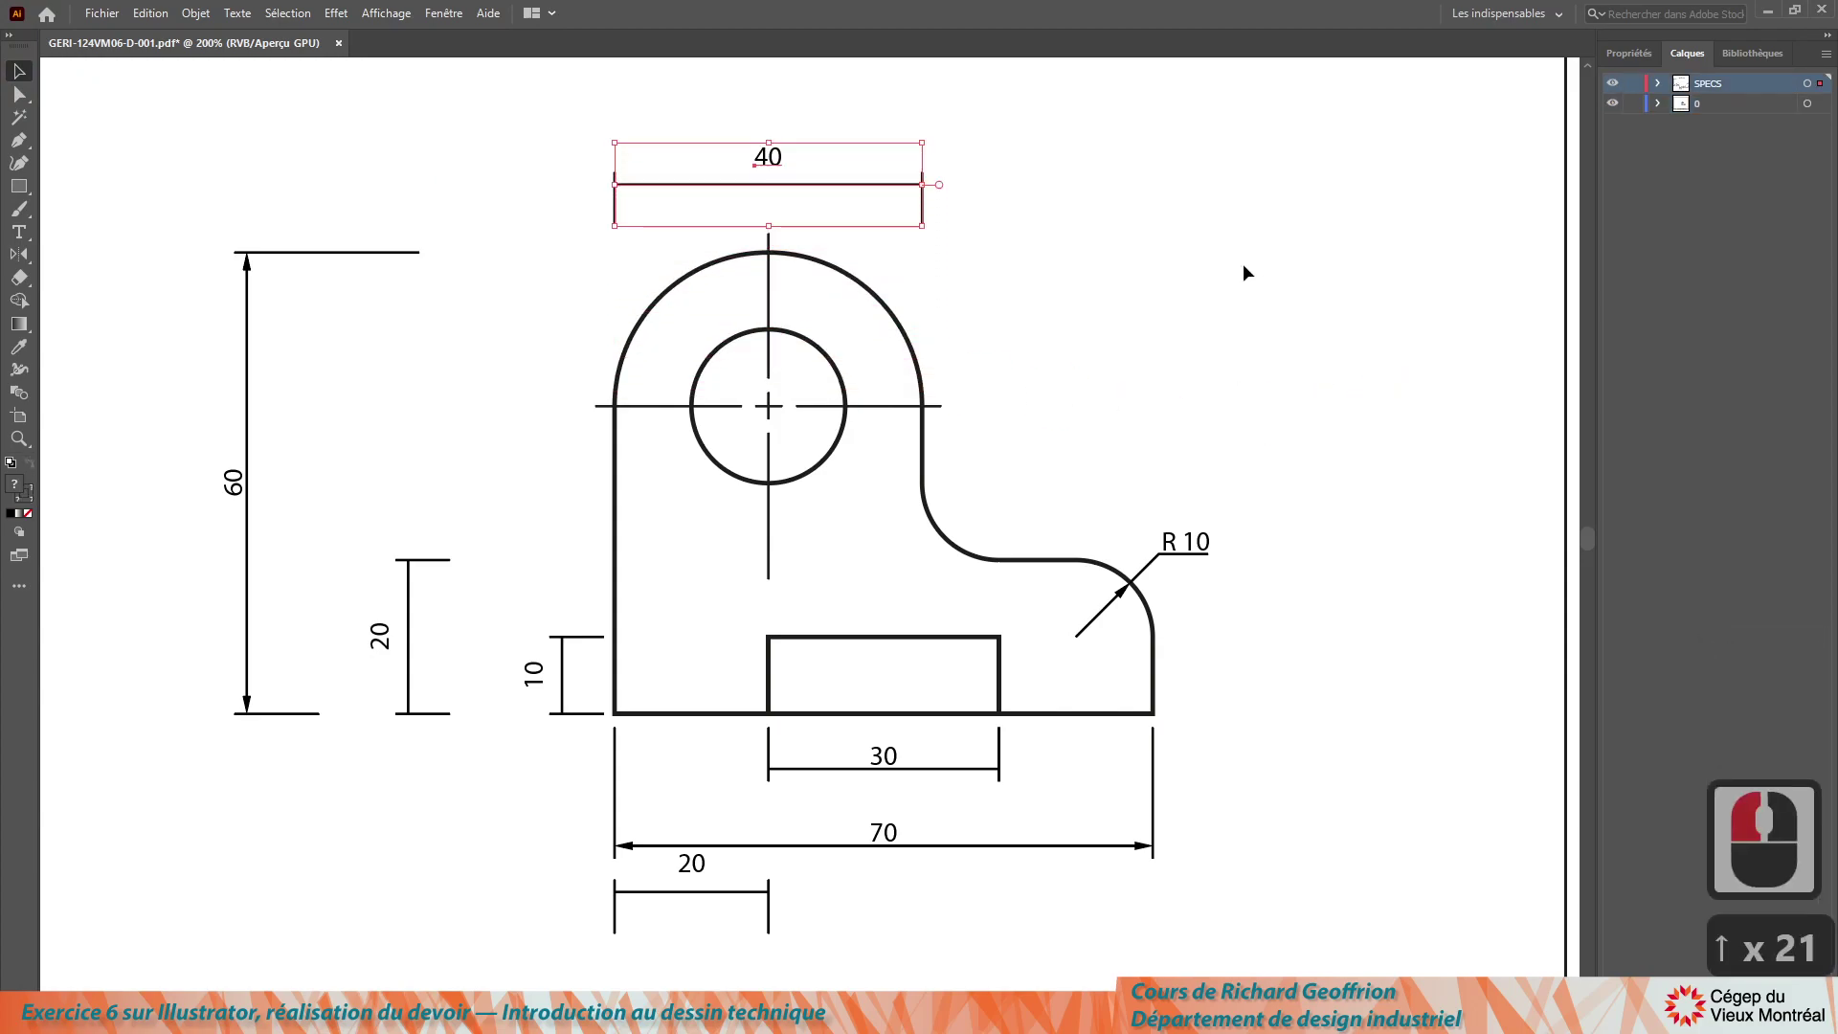
key(Up)
click(1098, 295)
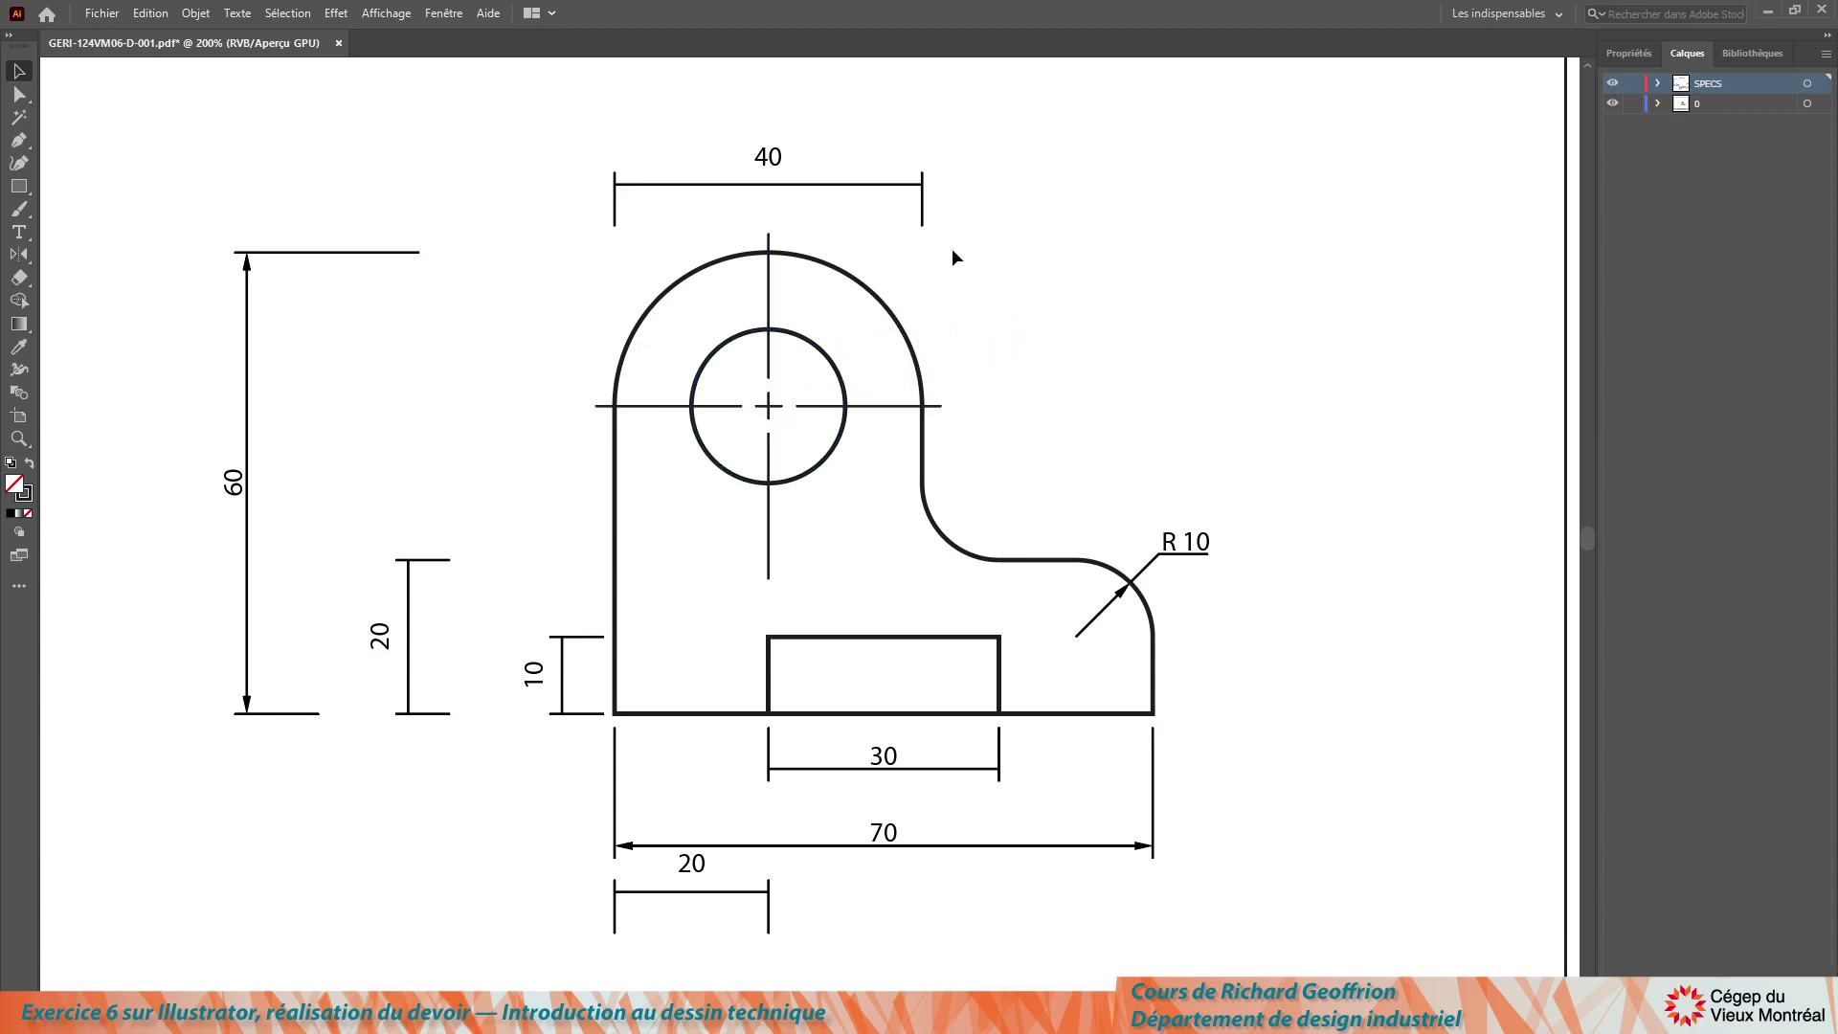
Step: Draw a 45° diagonal leader line with the Pen tool
click(33, 147)
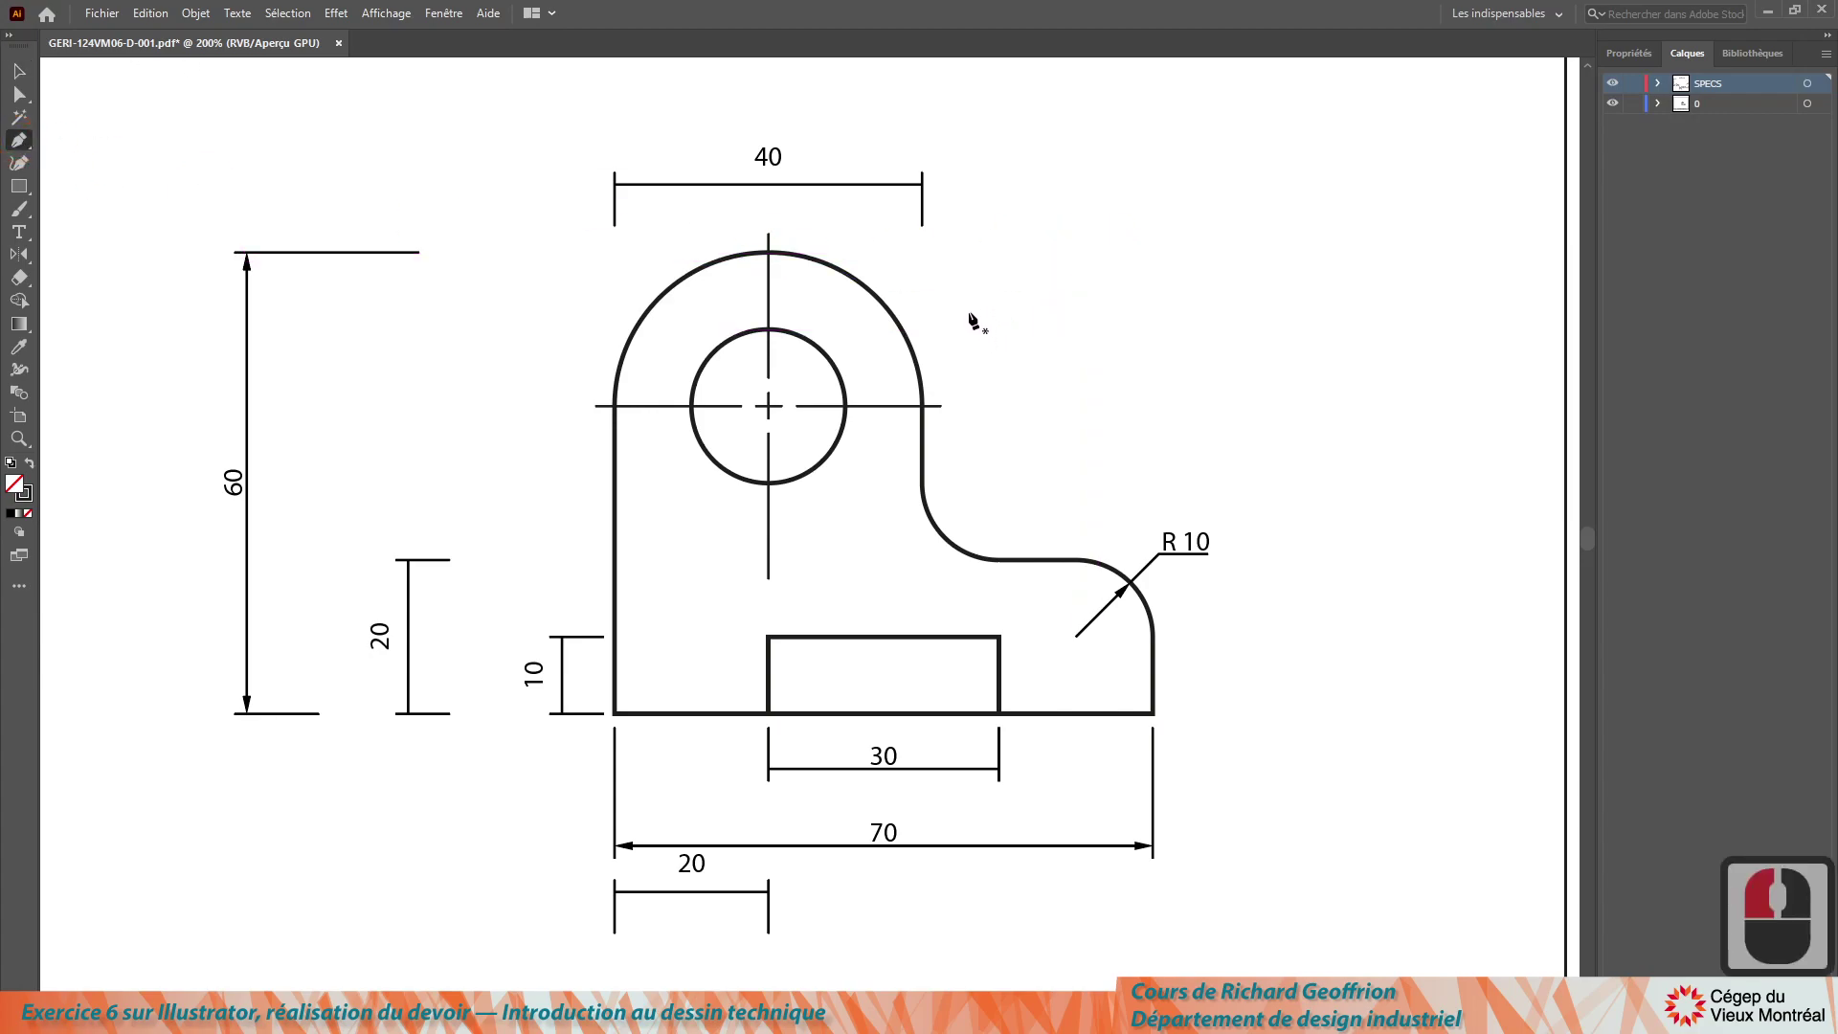
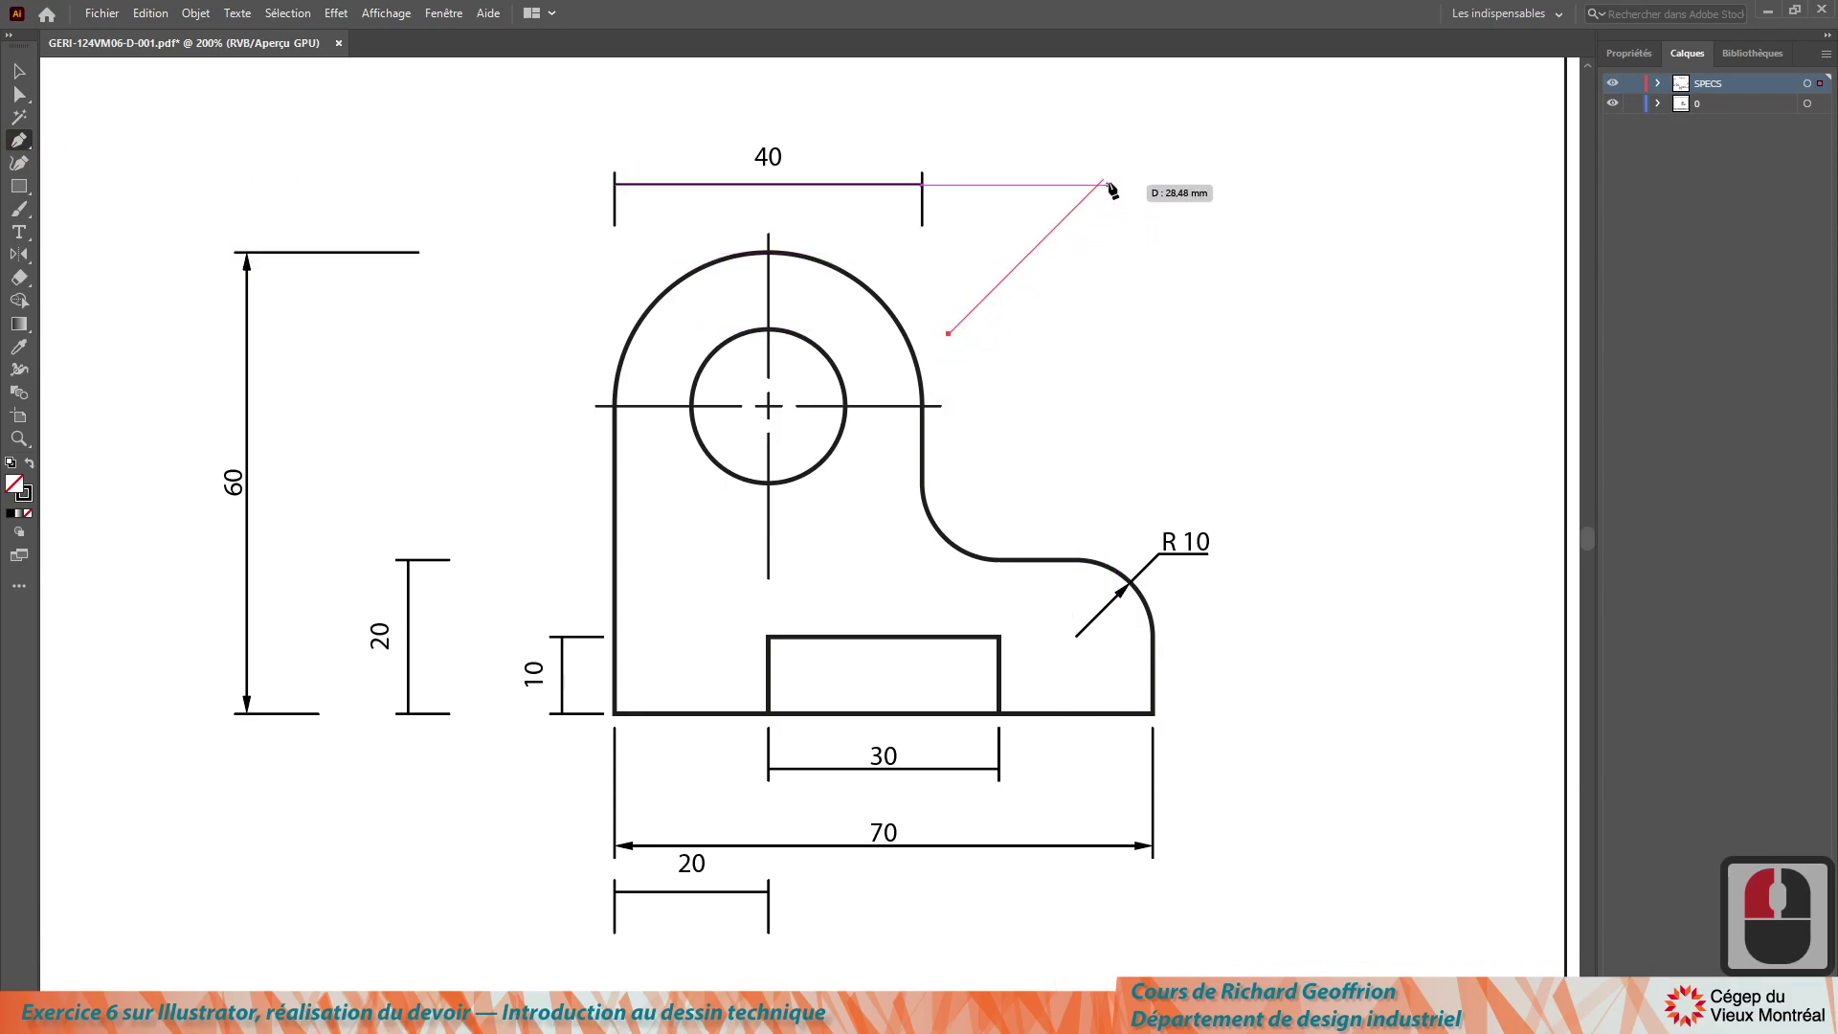
click(1113, 187)
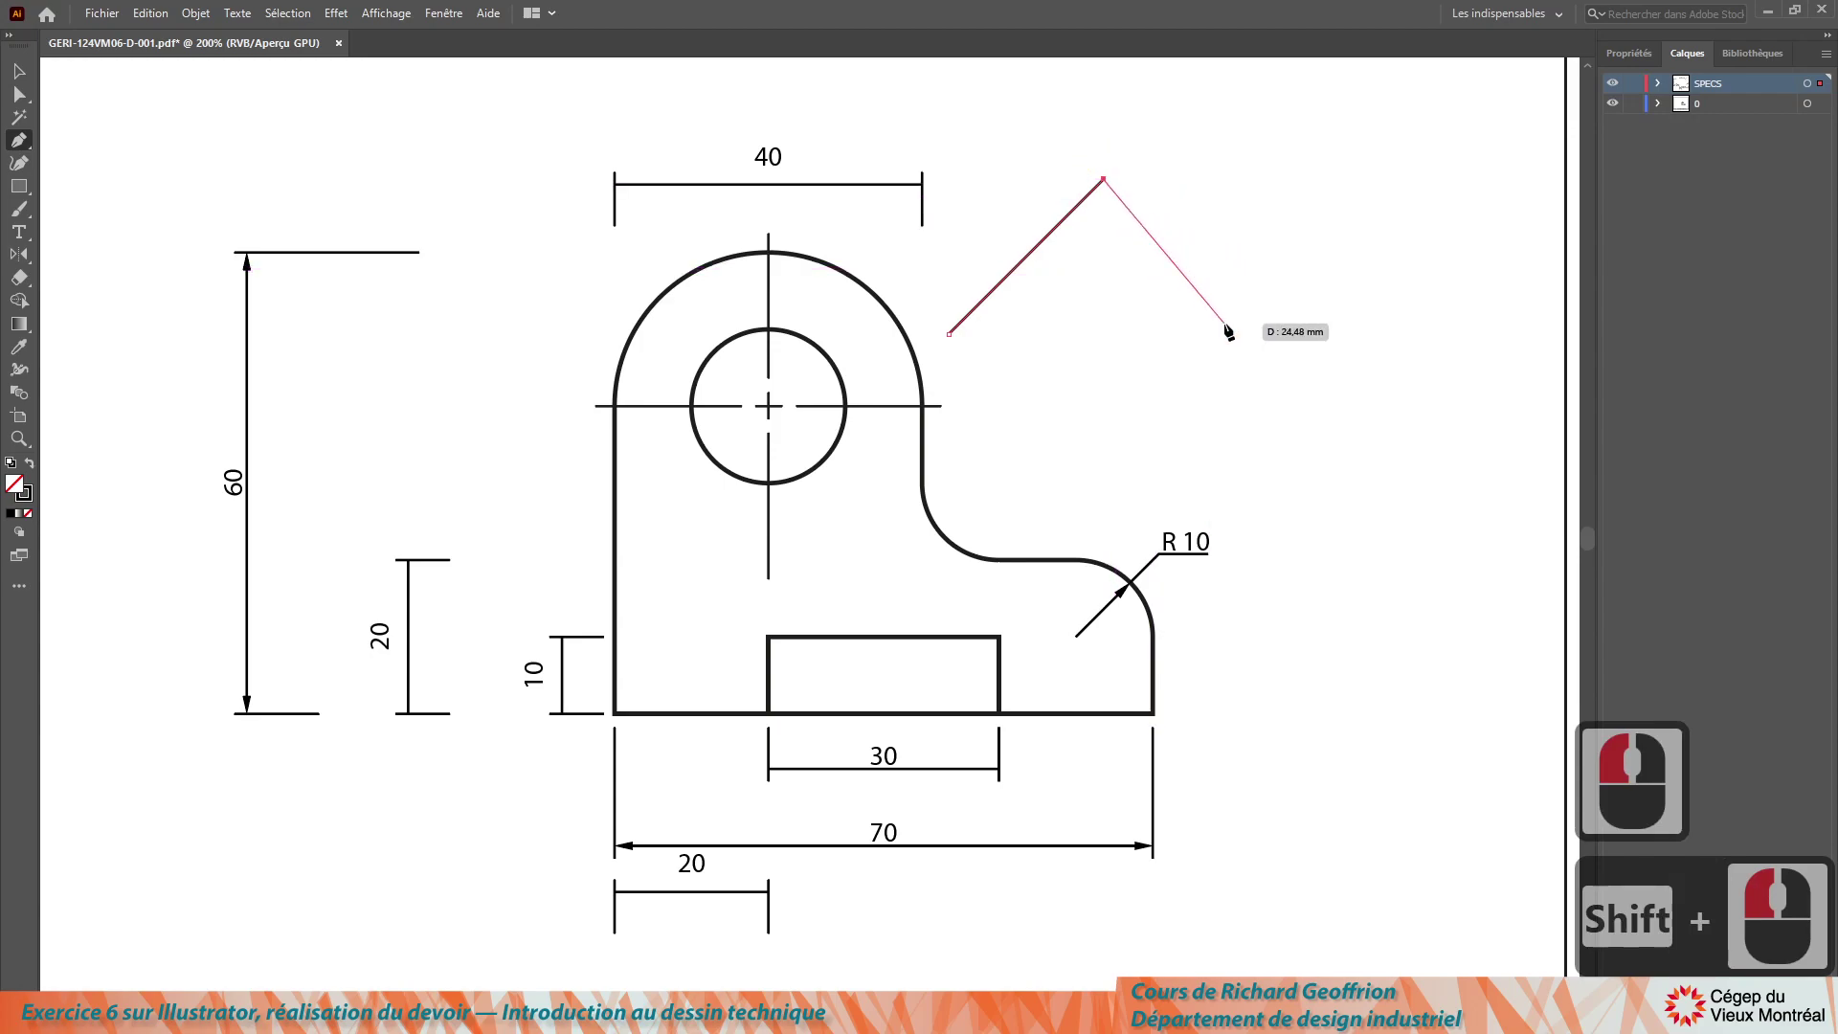
key(Escape)
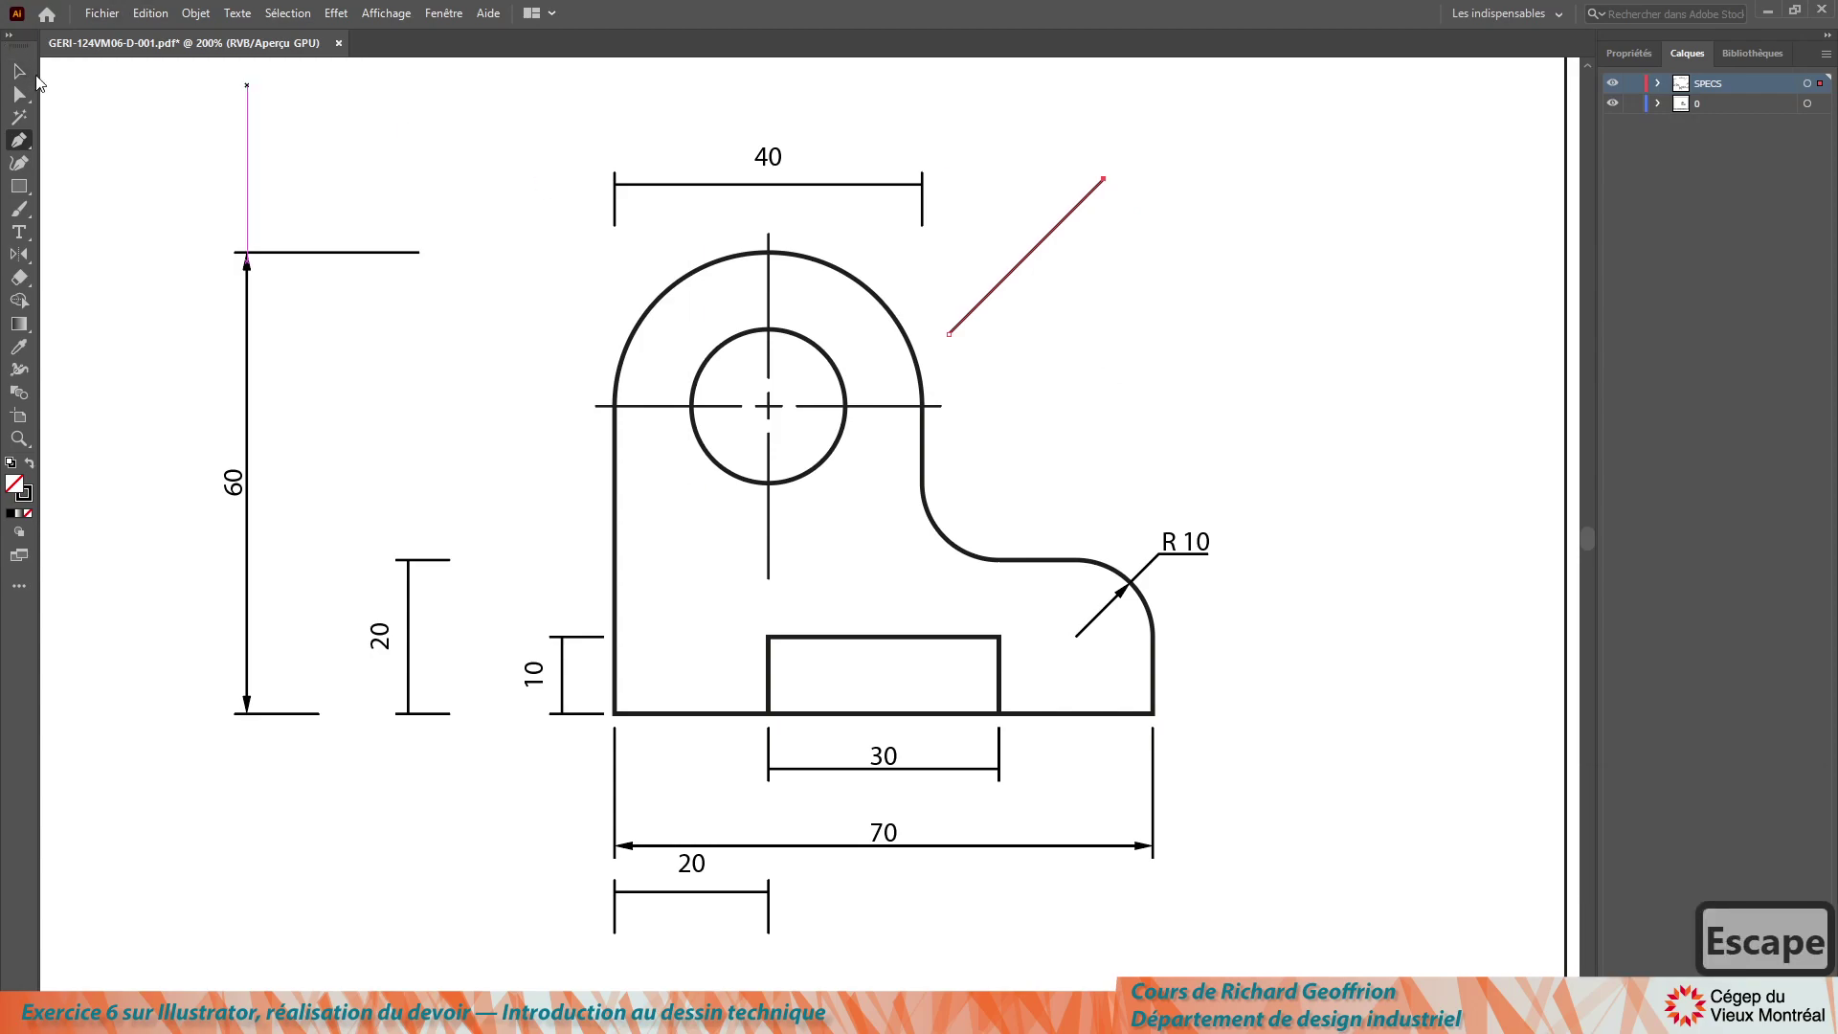
Step: Move the diagonal line so its lower end snaps to the hole's centre
click(31, 74)
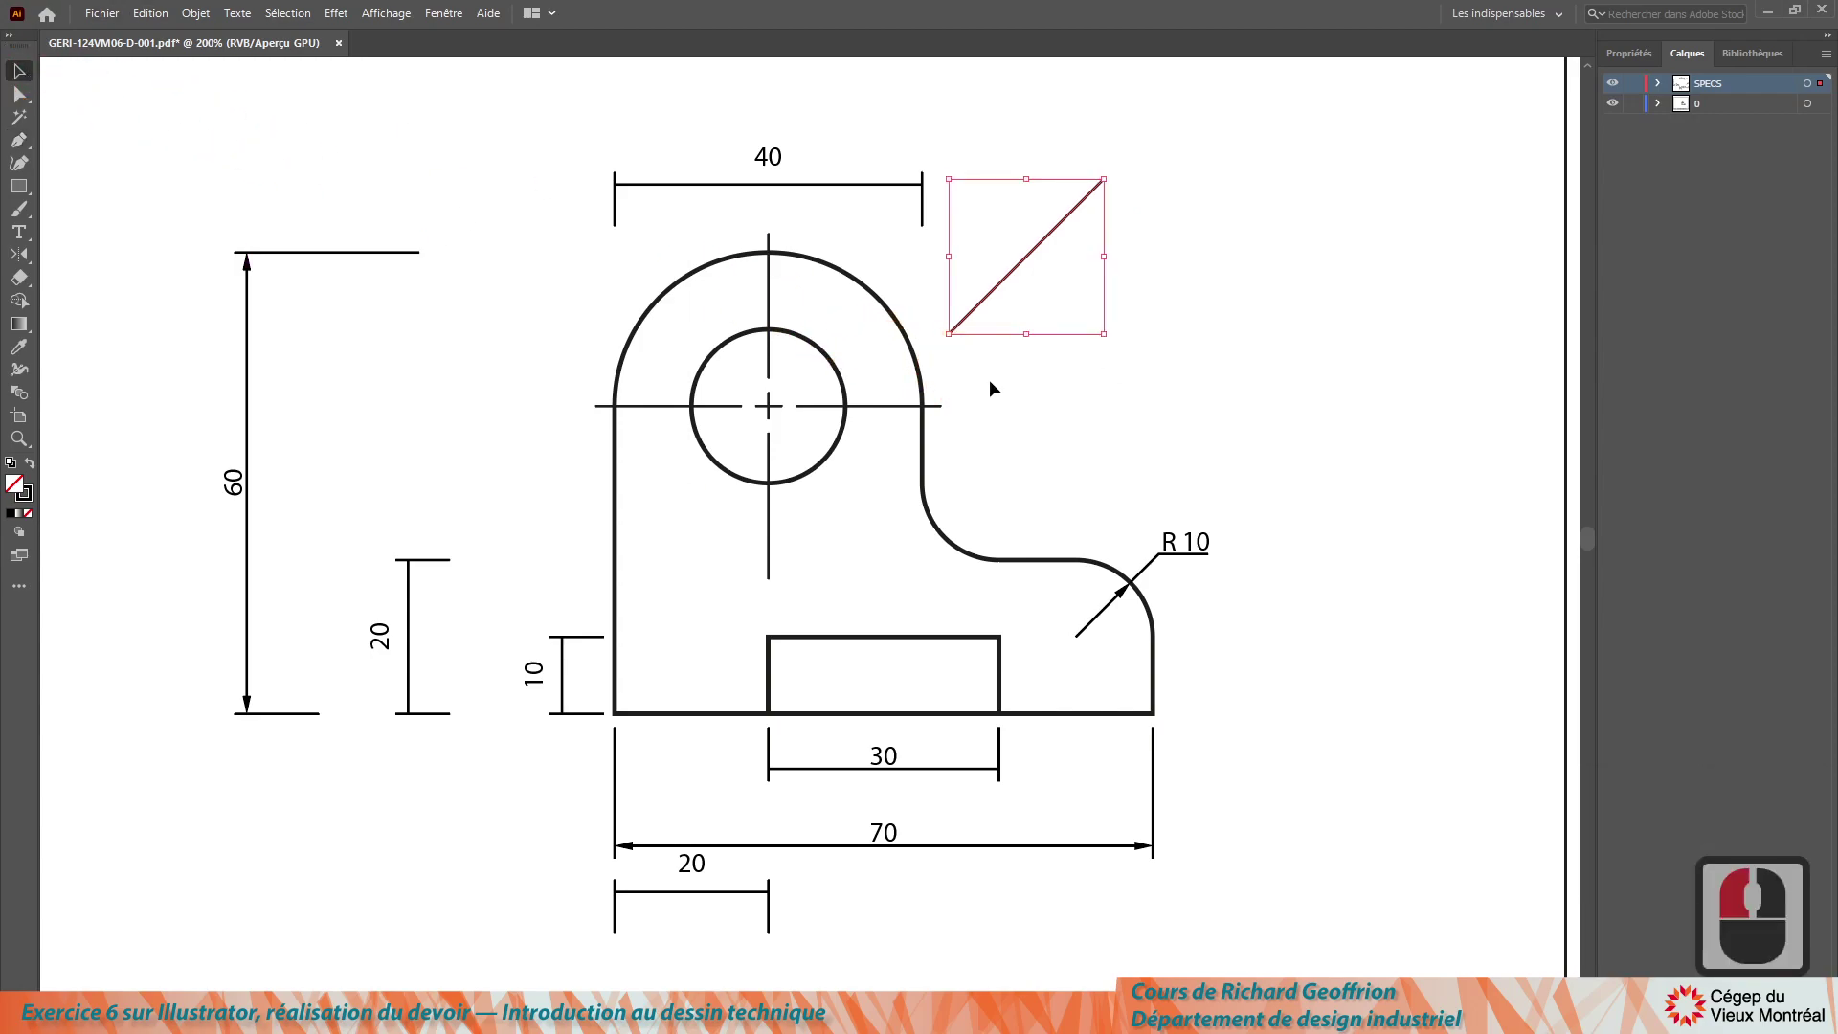
click(1007, 391)
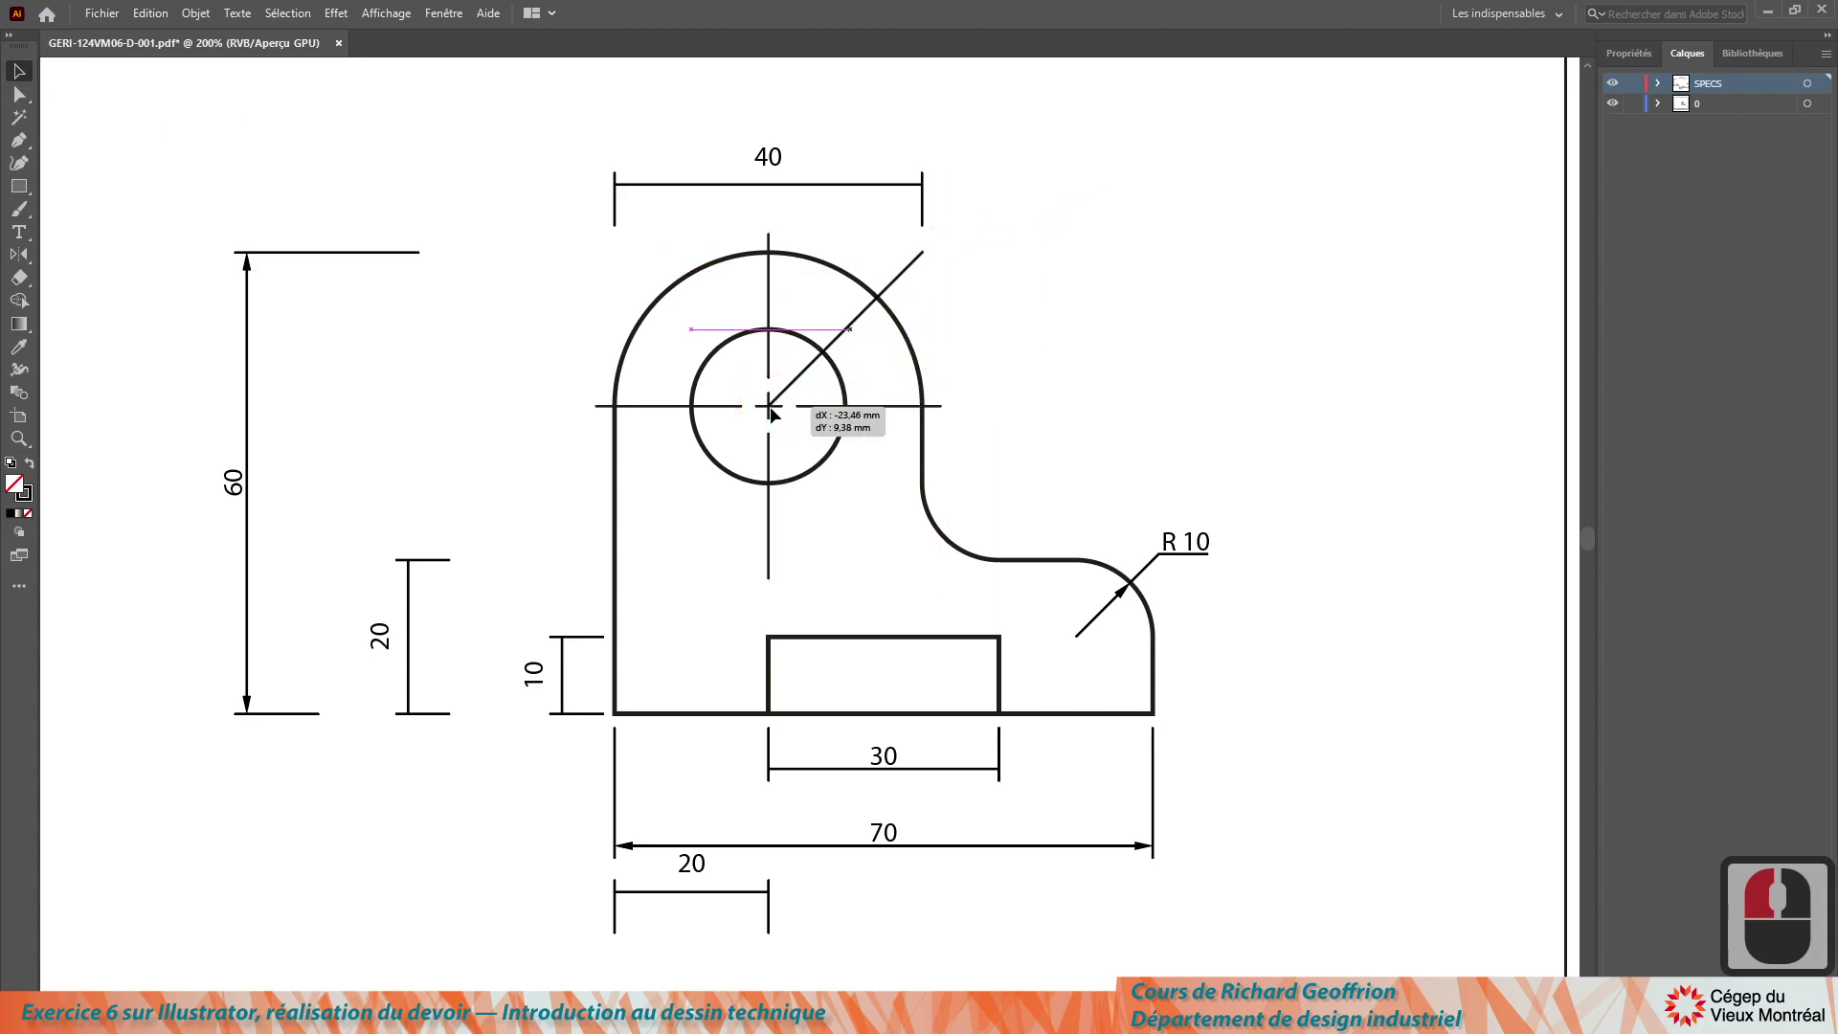
click(777, 413)
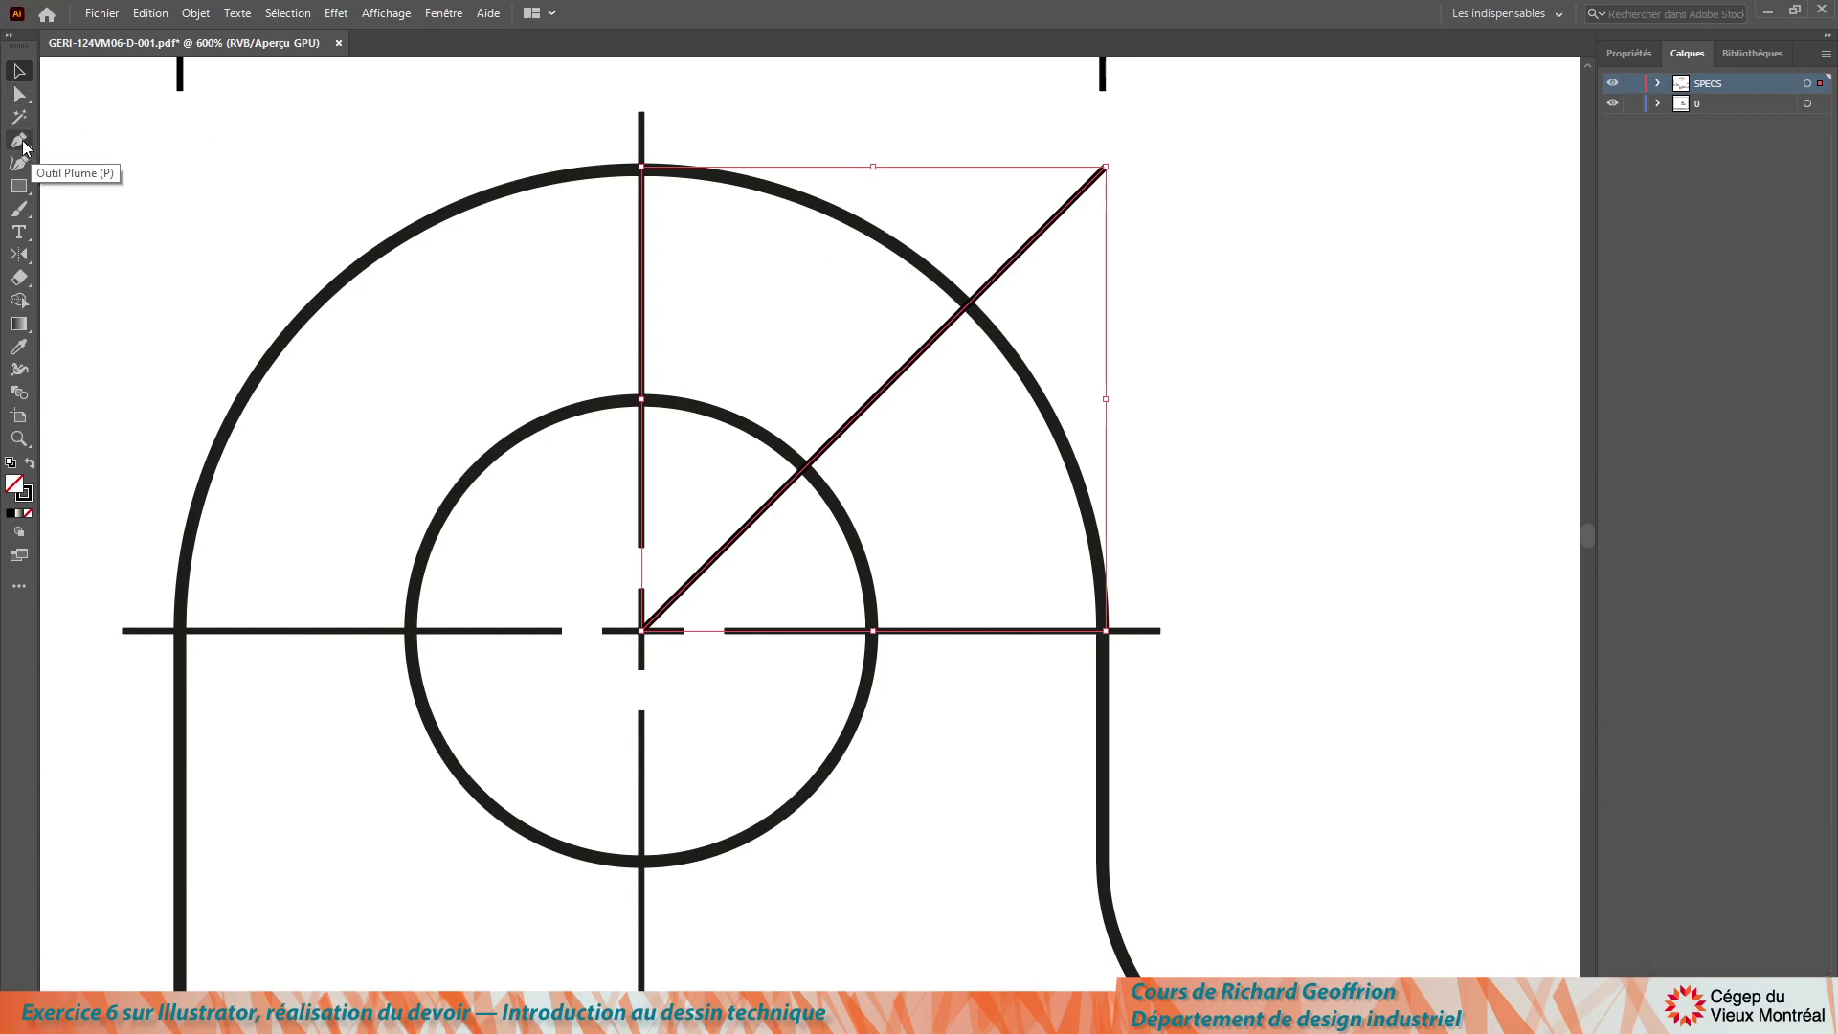
Step: Add an anchor where the leader meets the hole and delete the part inside the hole
click(28, 142)
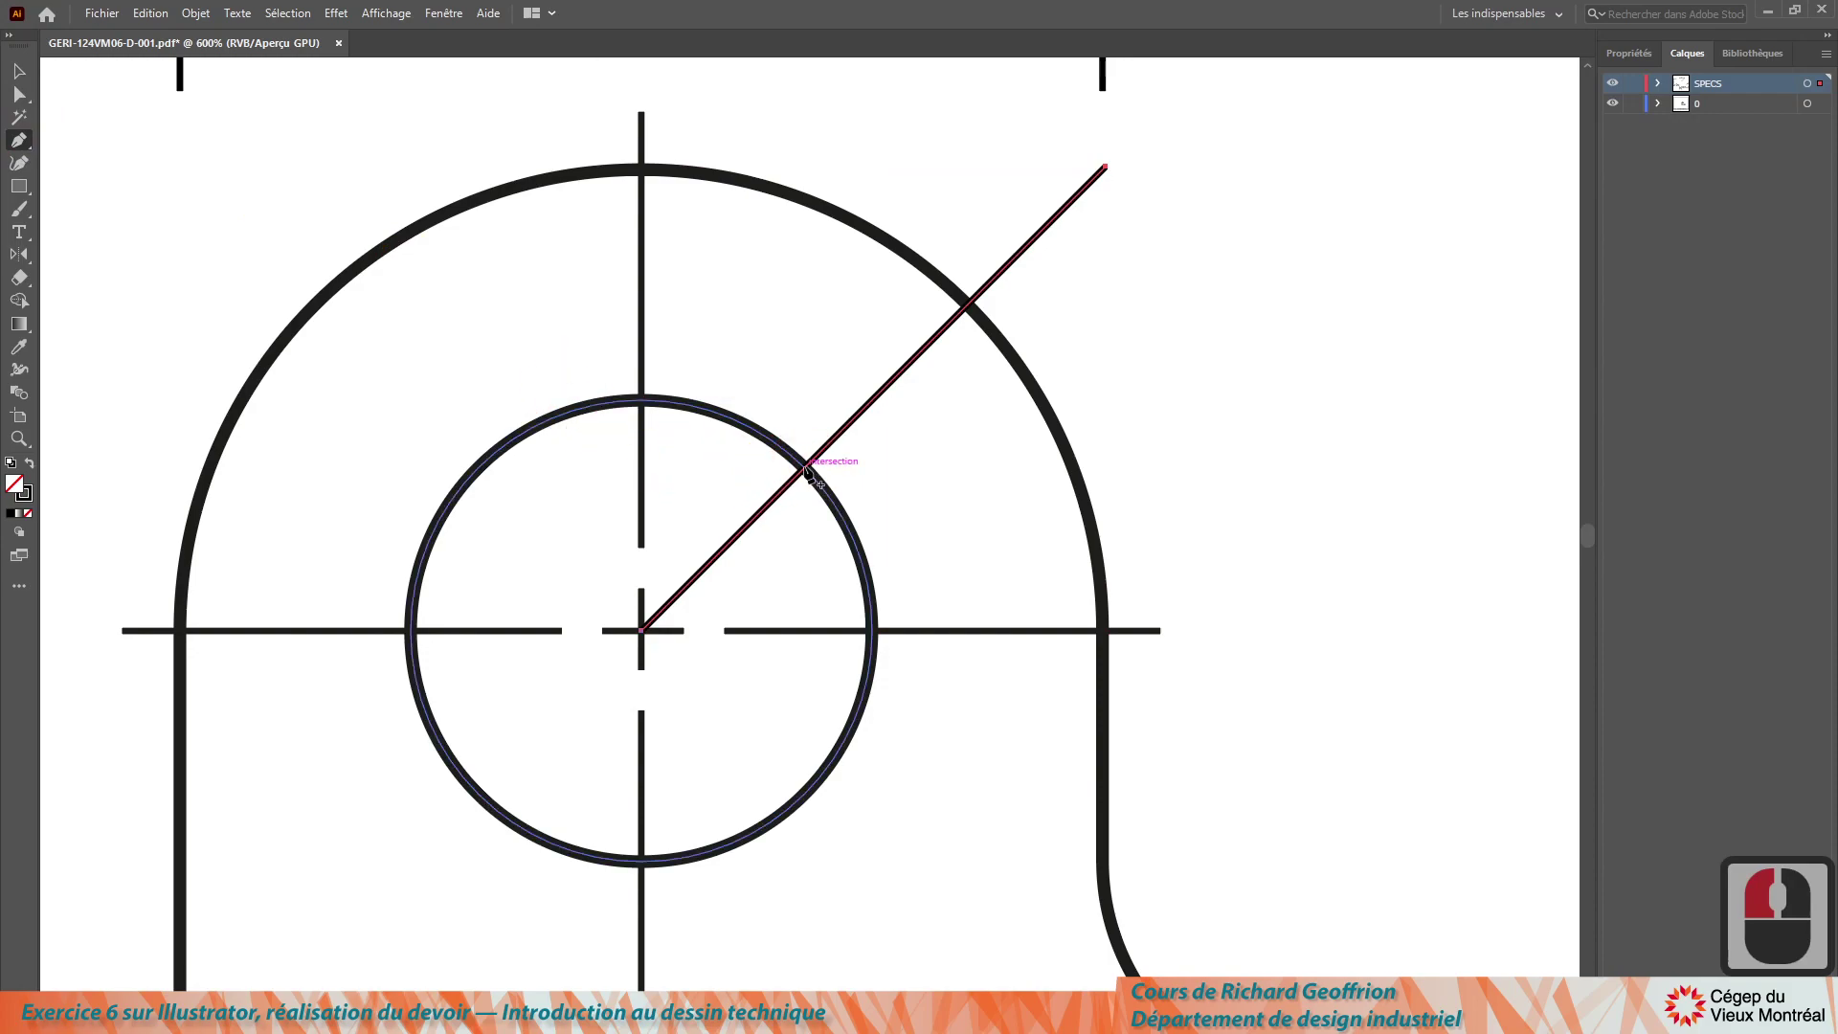
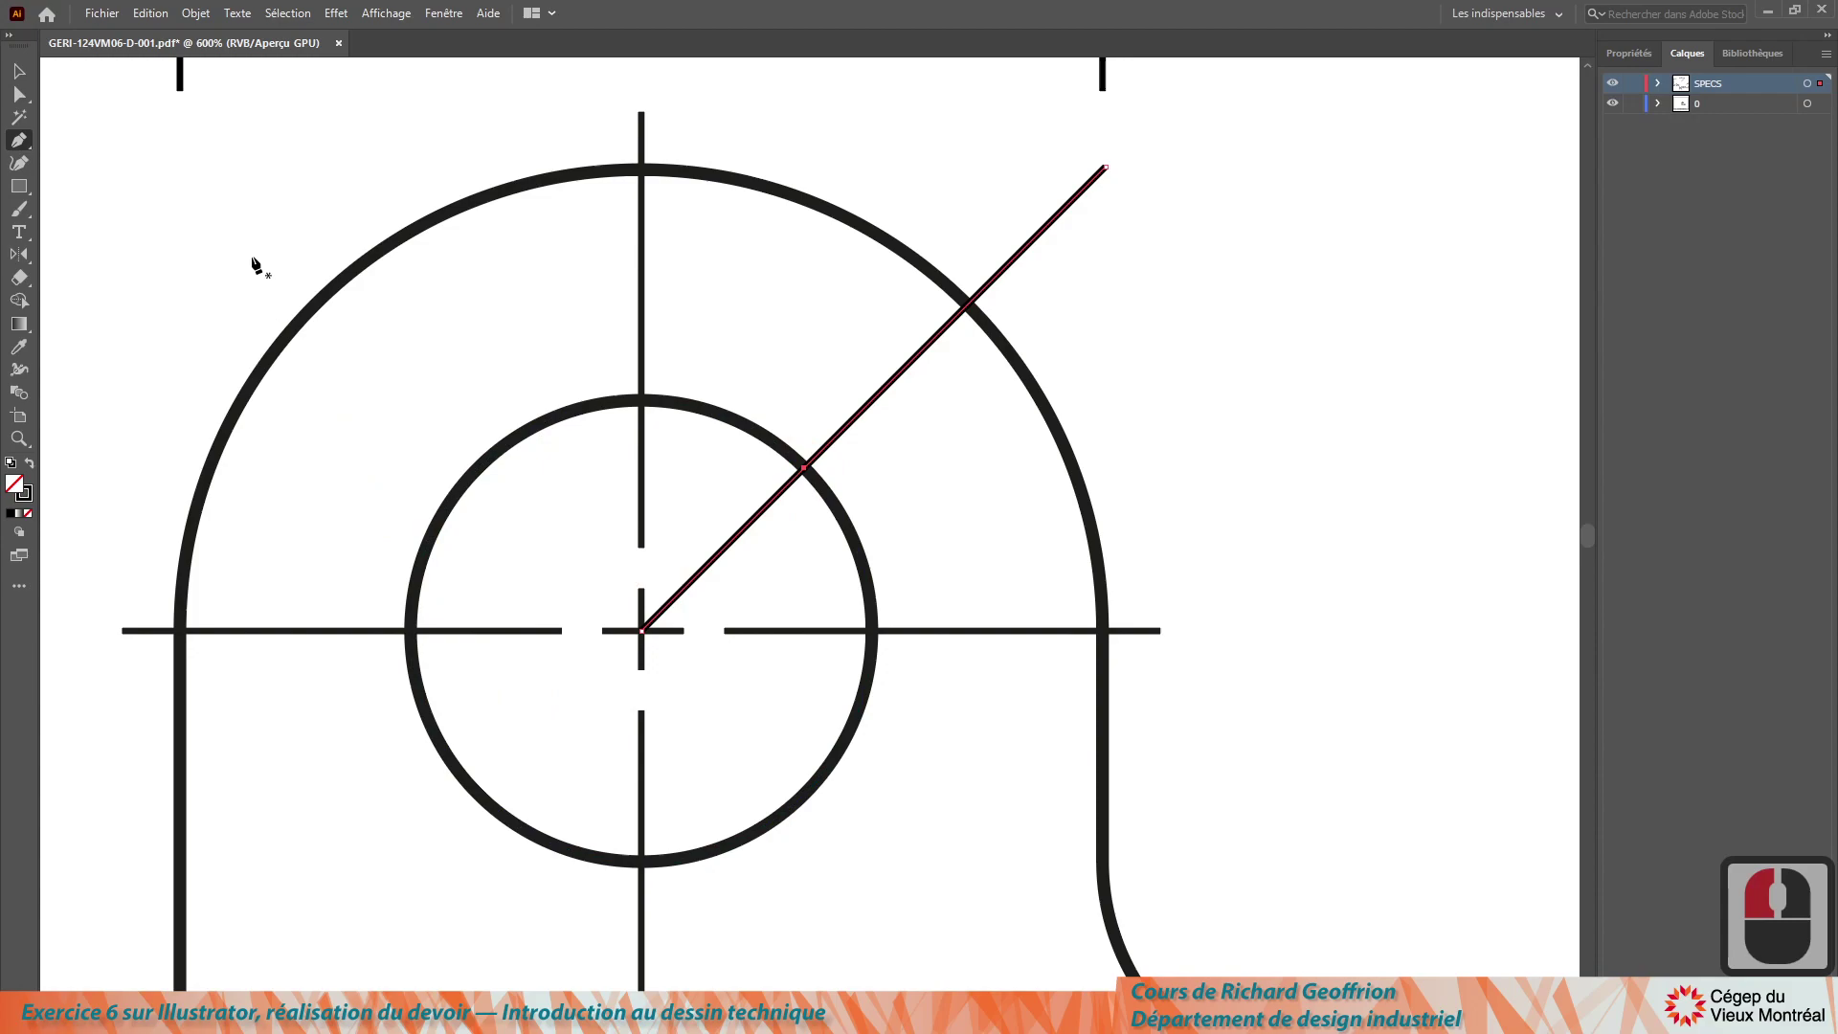
click(24, 99)
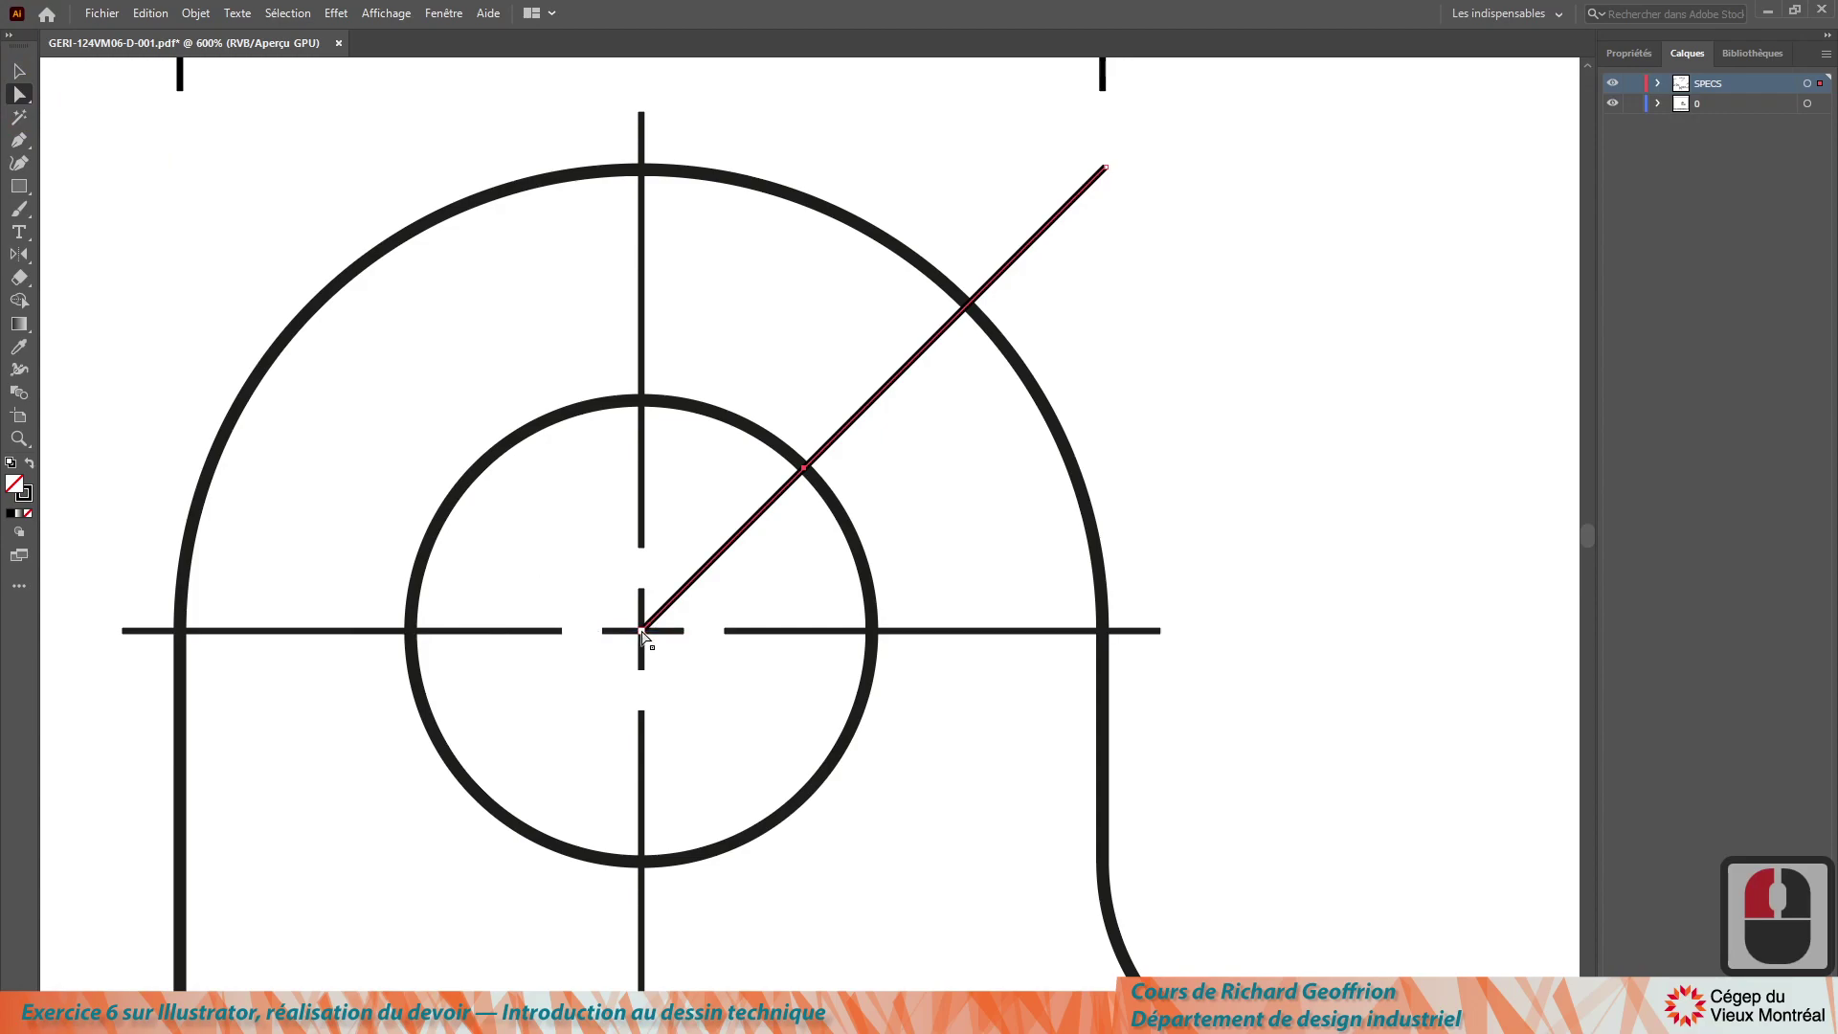
click(649, 635)
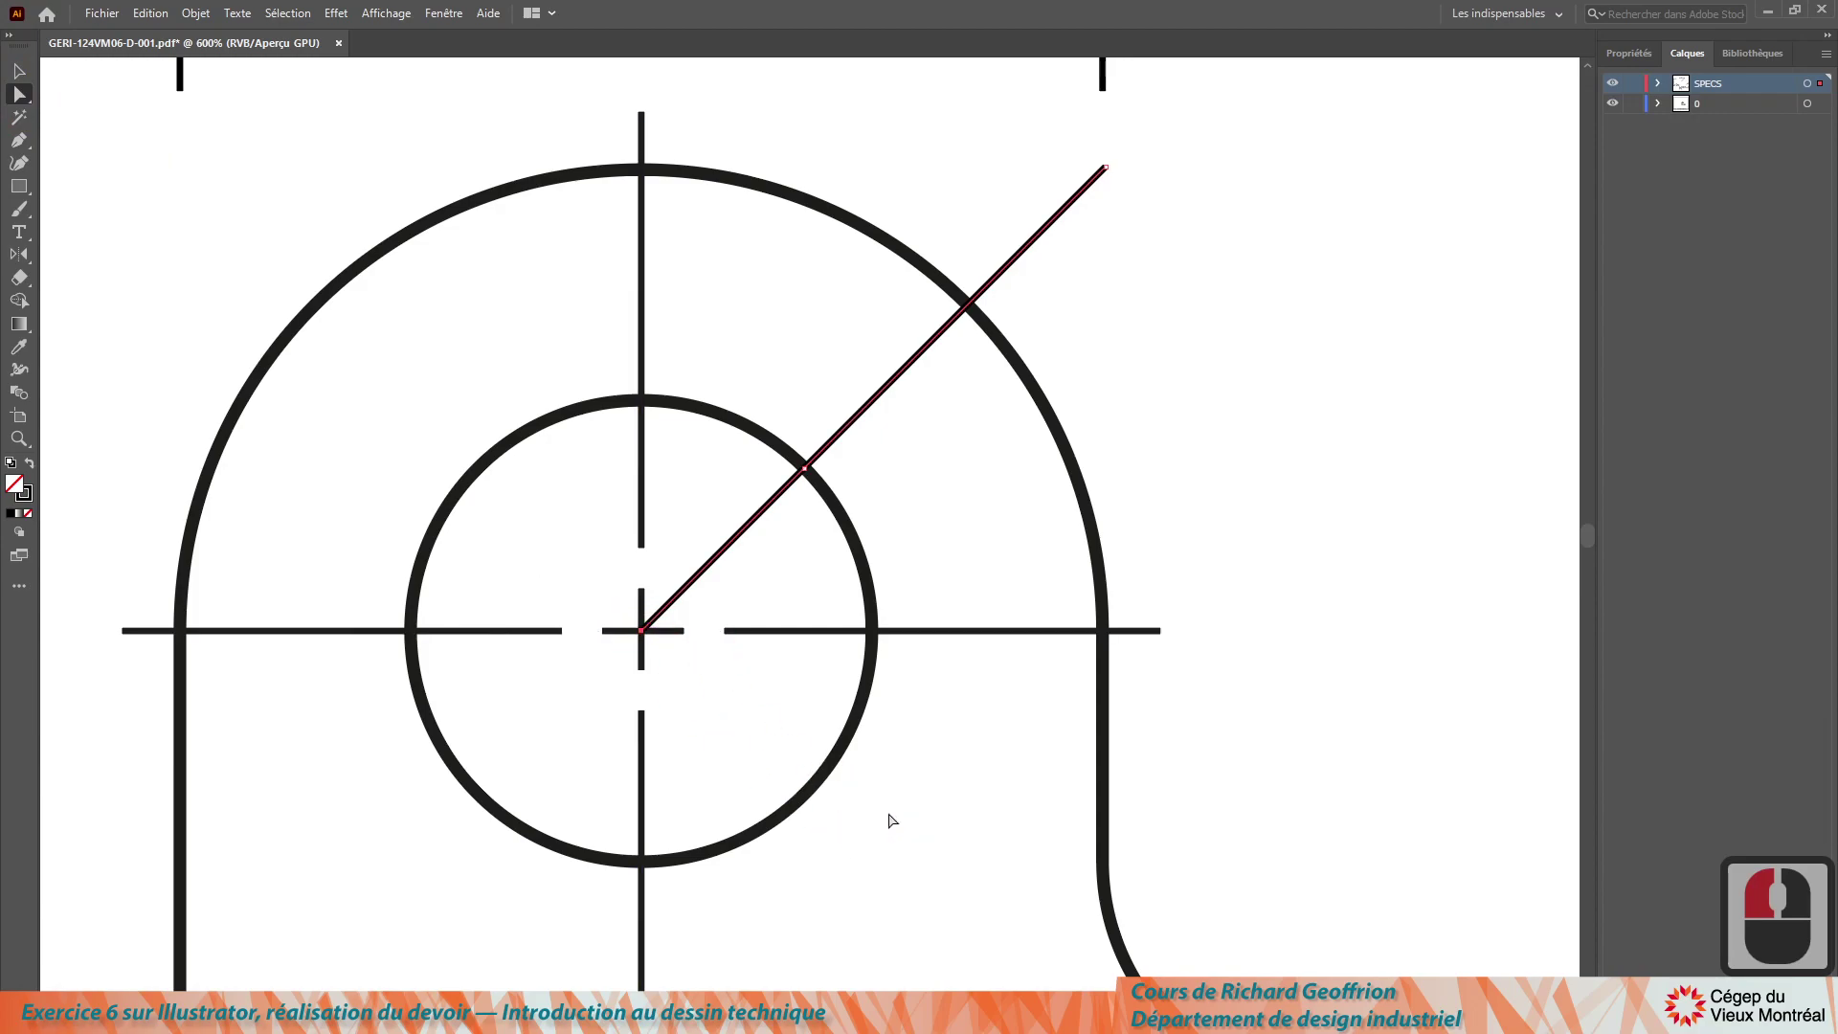
key(Delete)
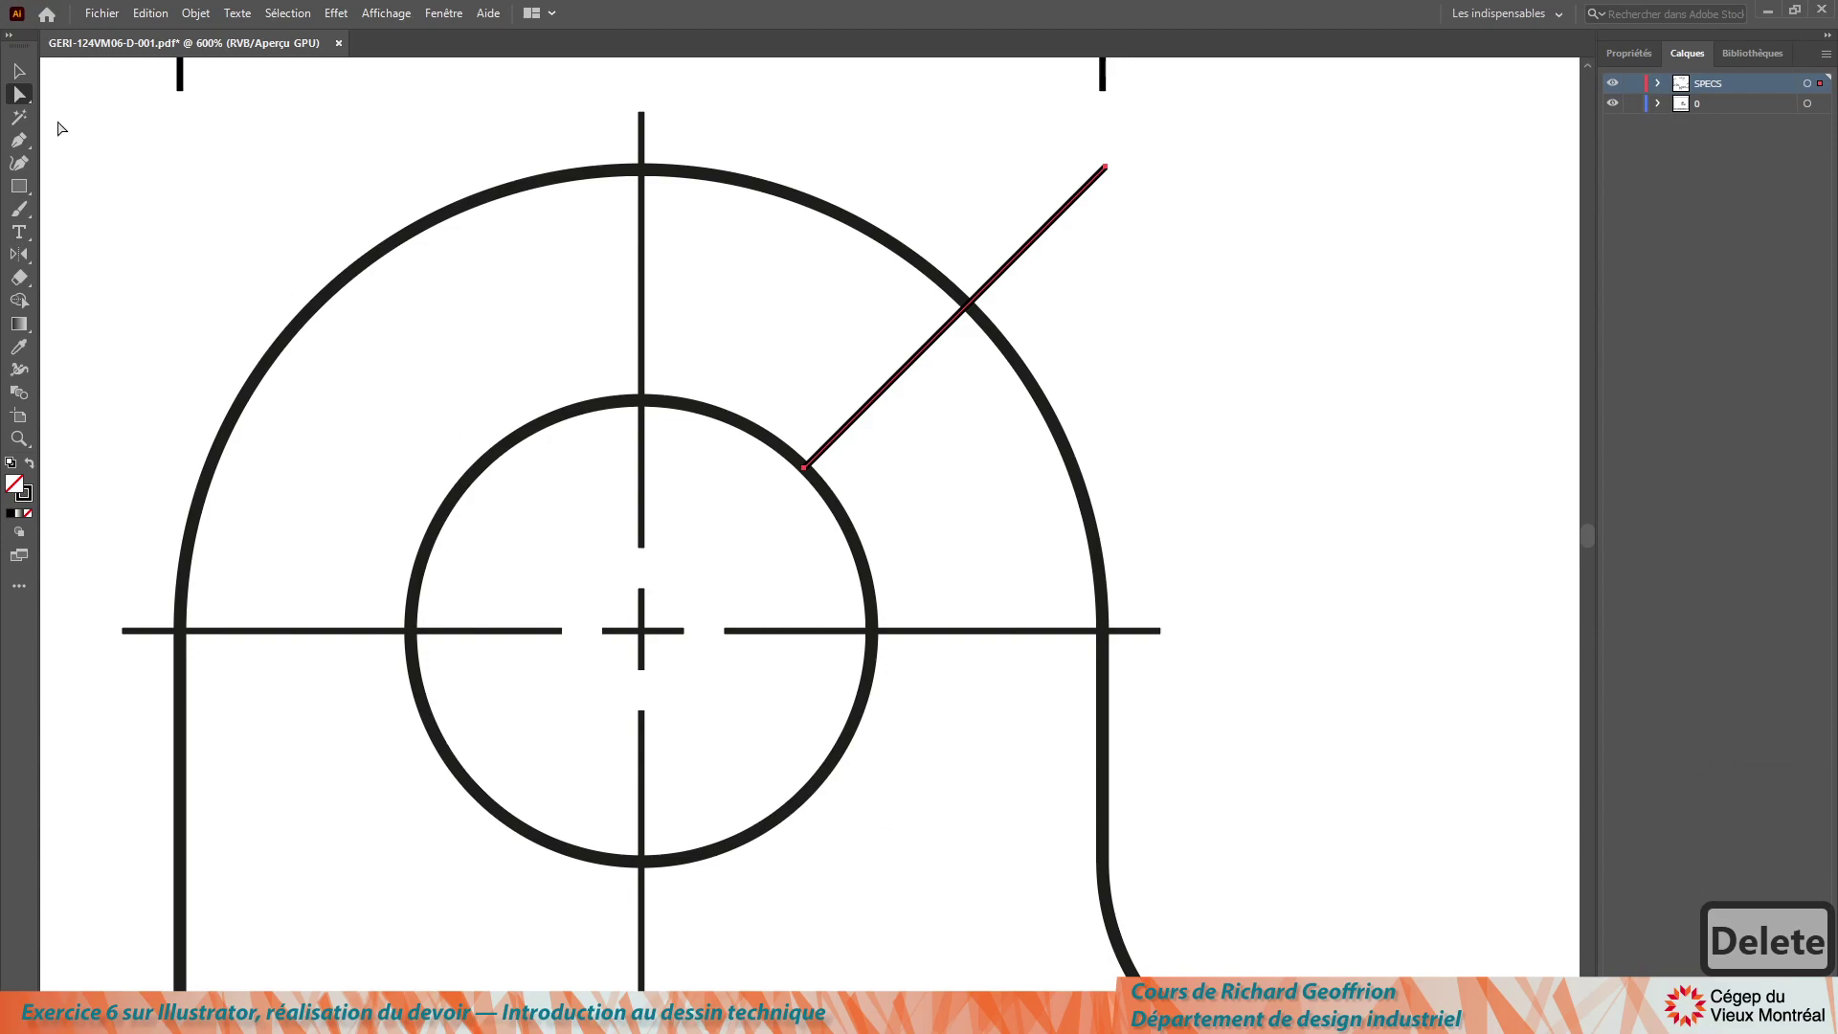
Step: Extend the leader with a short horizontal shoulder to the right from its upper end
click(37, 143)
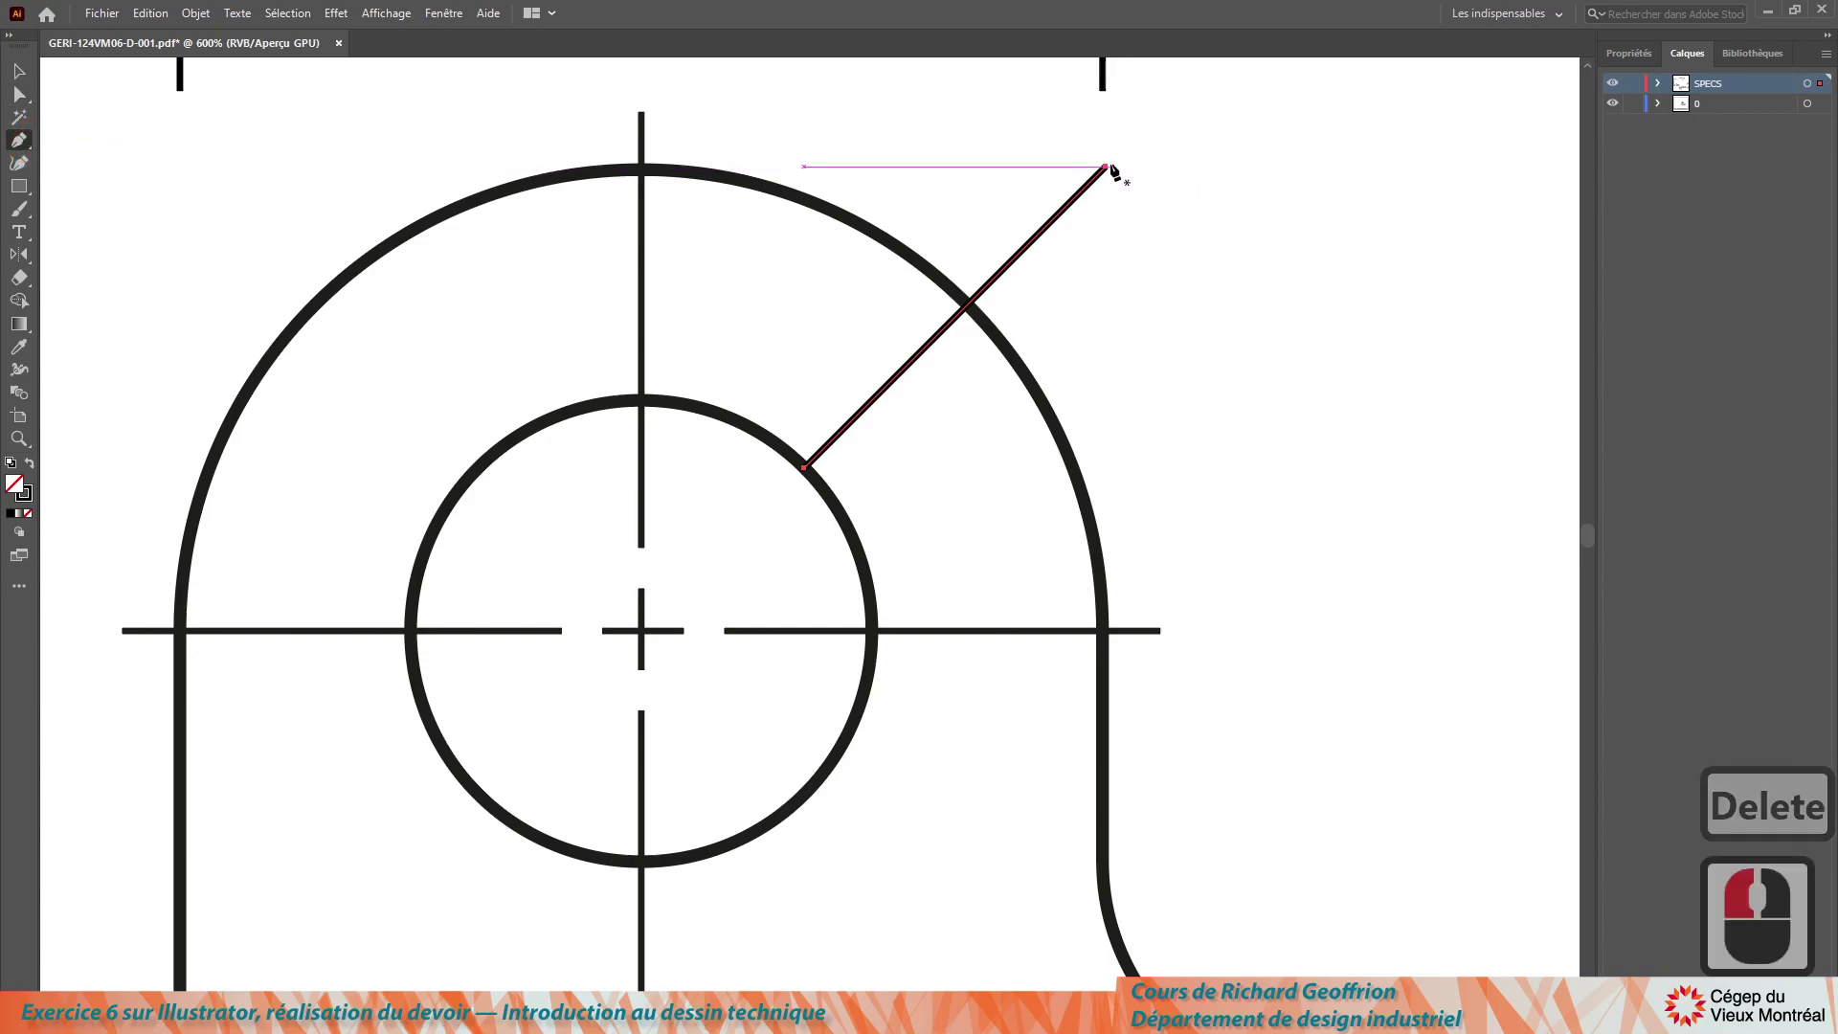
click(1109, 174)
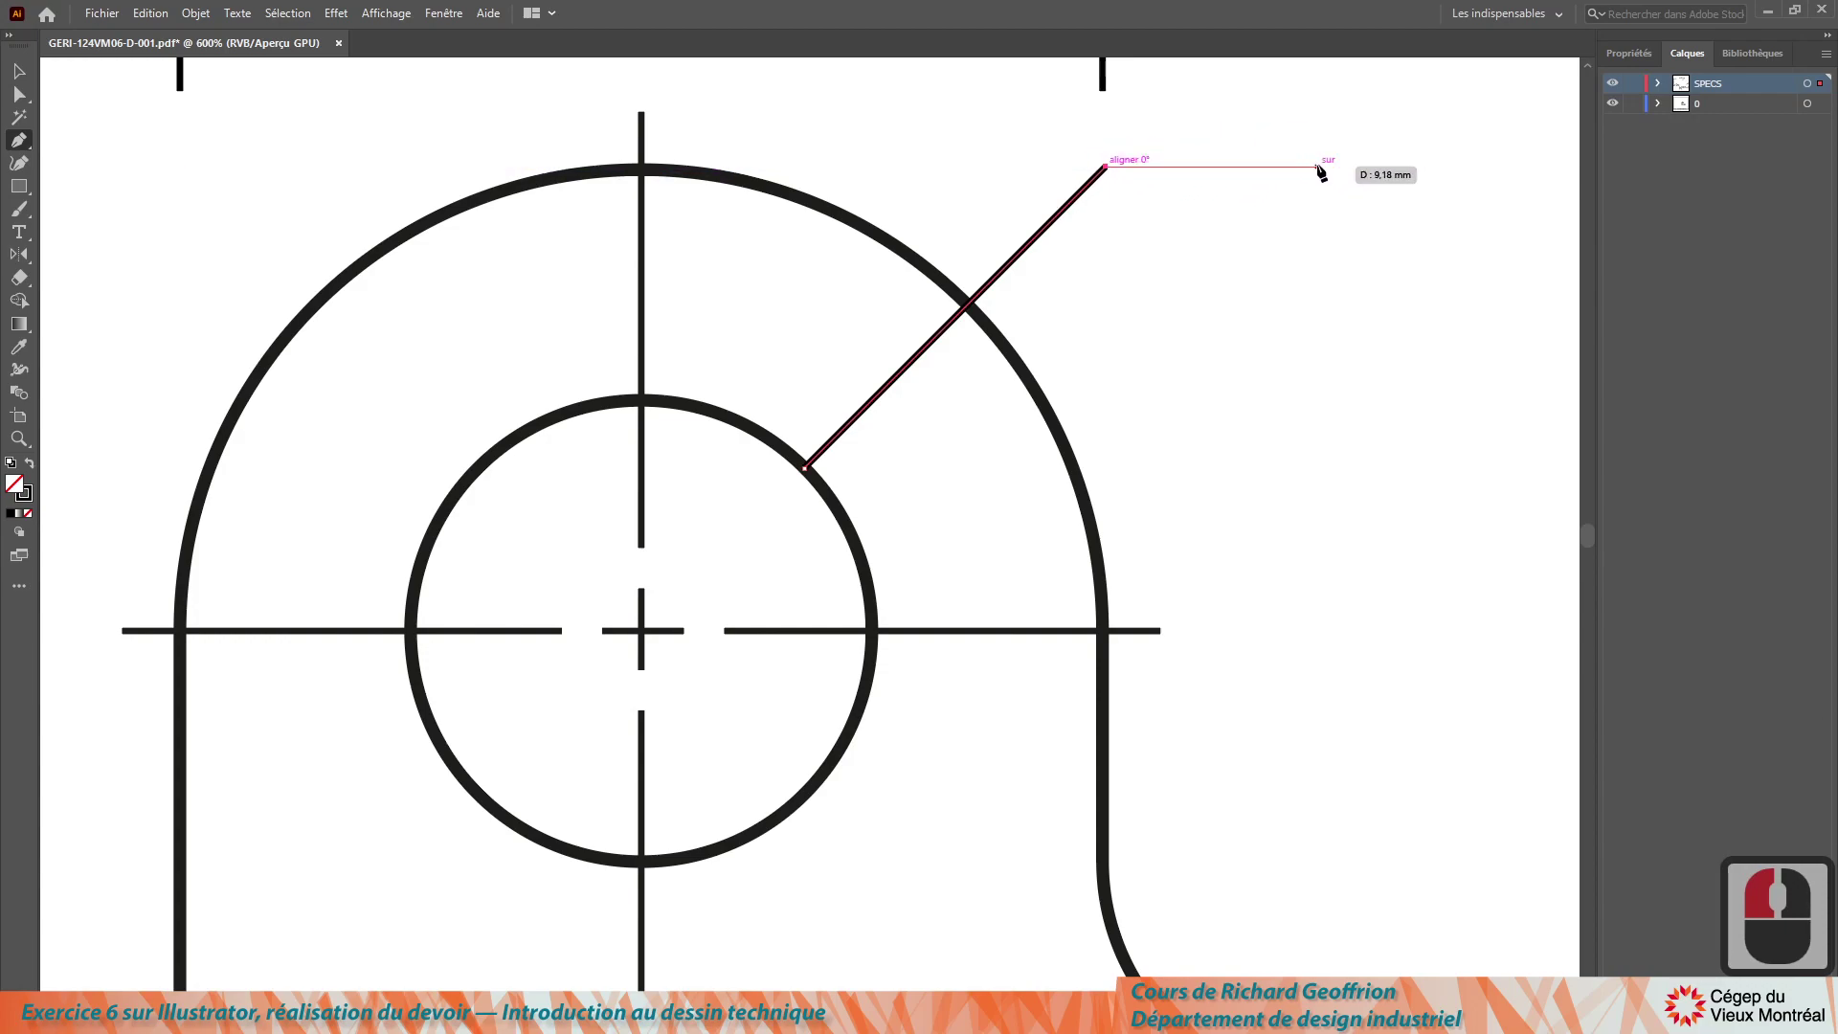
click(1321, 172)
key(Escape)
key(Escape)
key(Escape)
Step: Drag the leader's elbow point further up and outward with Direct Selection
click(31, 69)
click(199, 254)
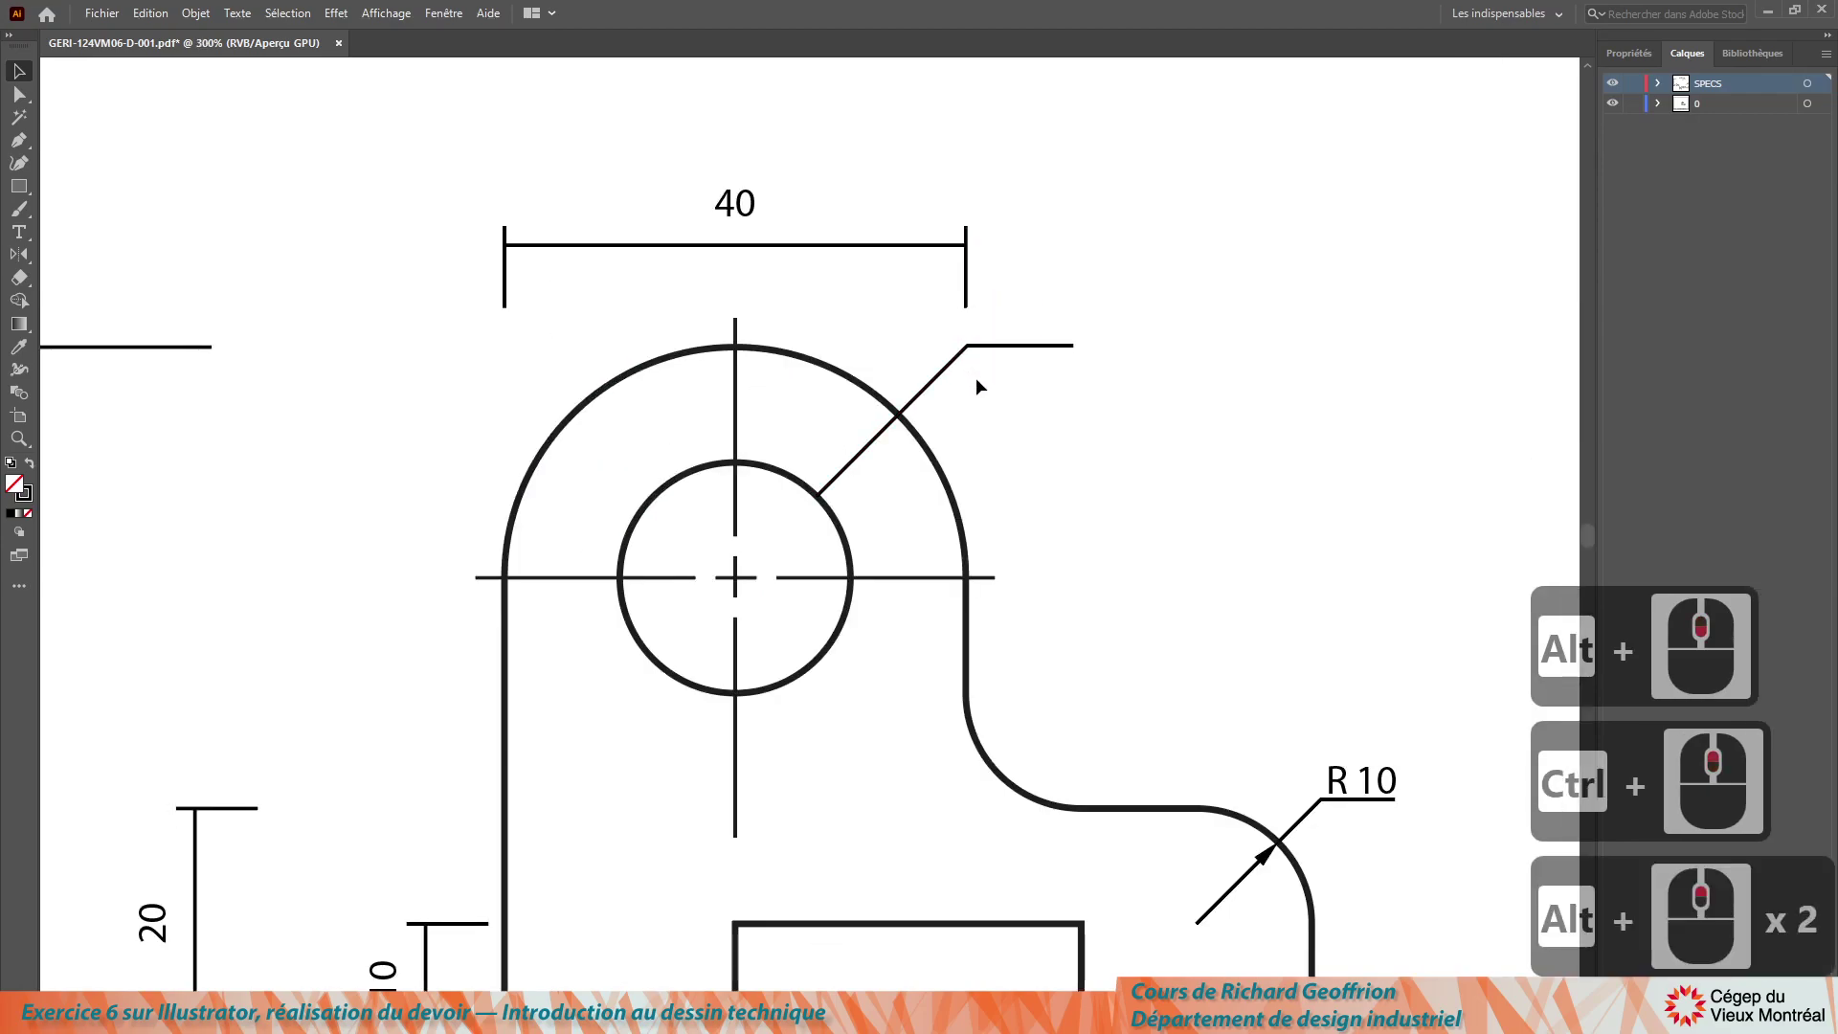
click(58, 103)
click(1010, 355)
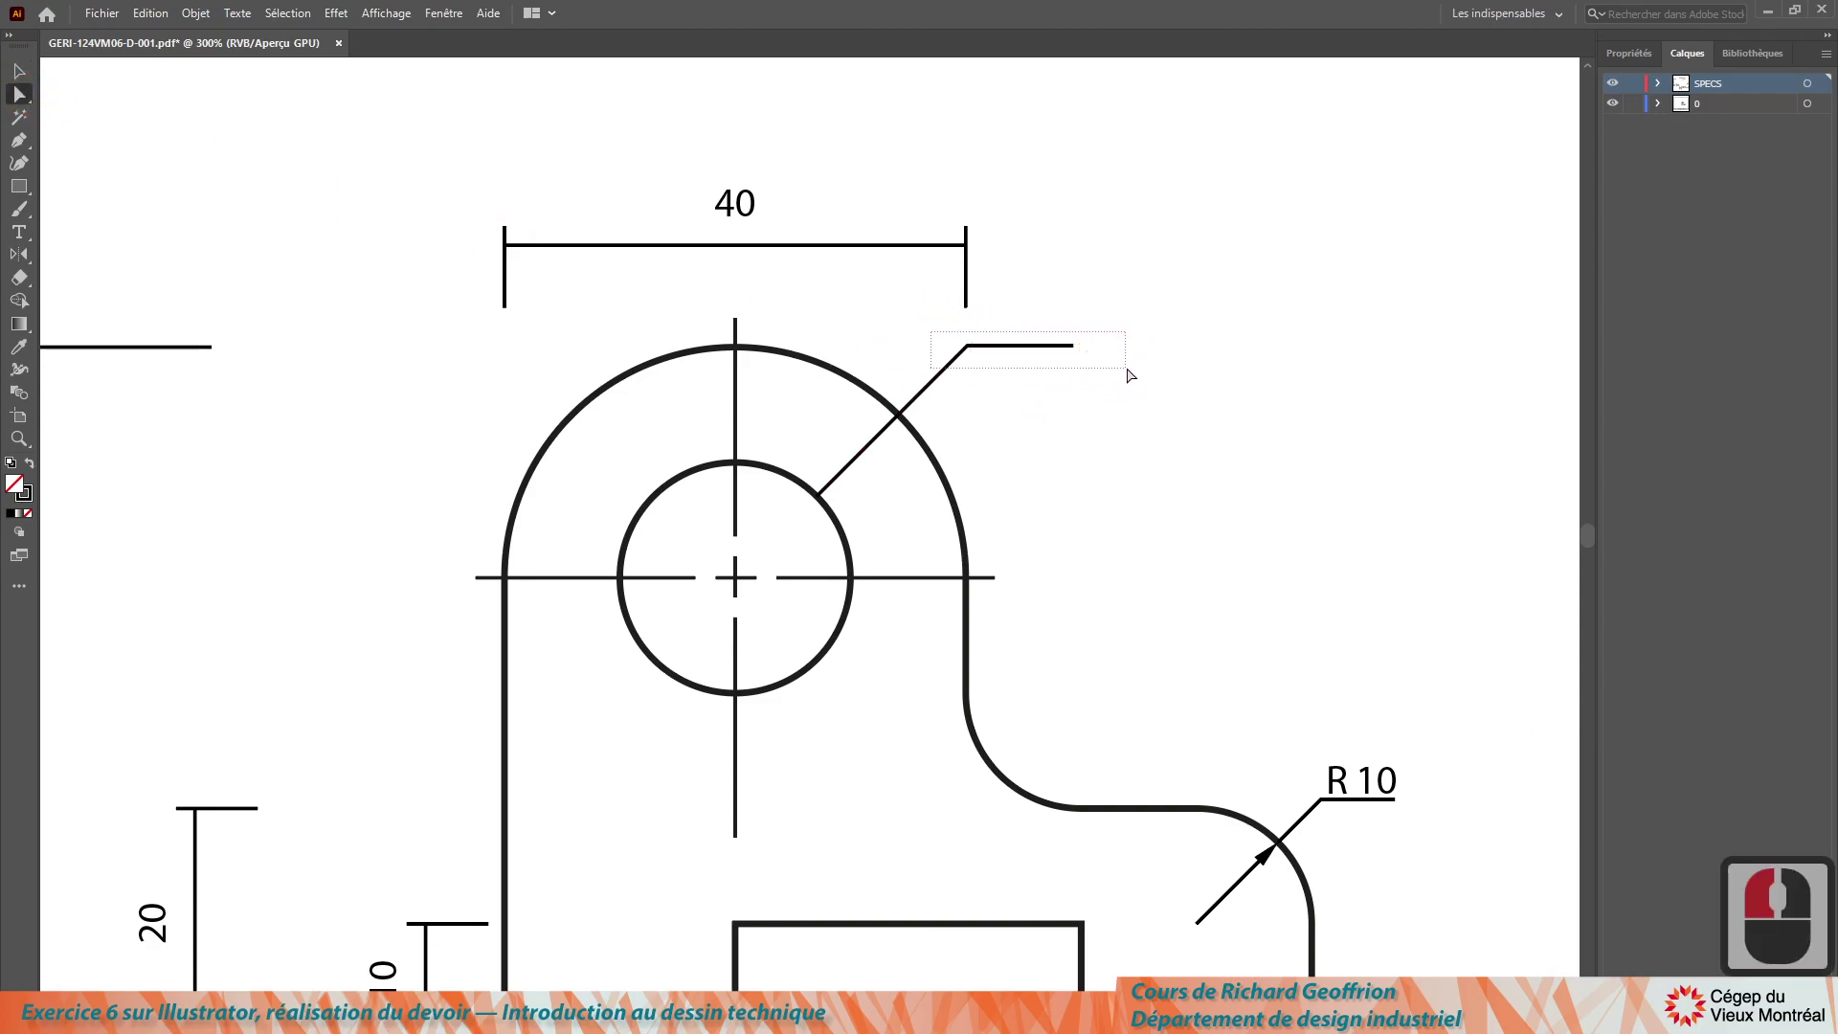
click(1134, 373)
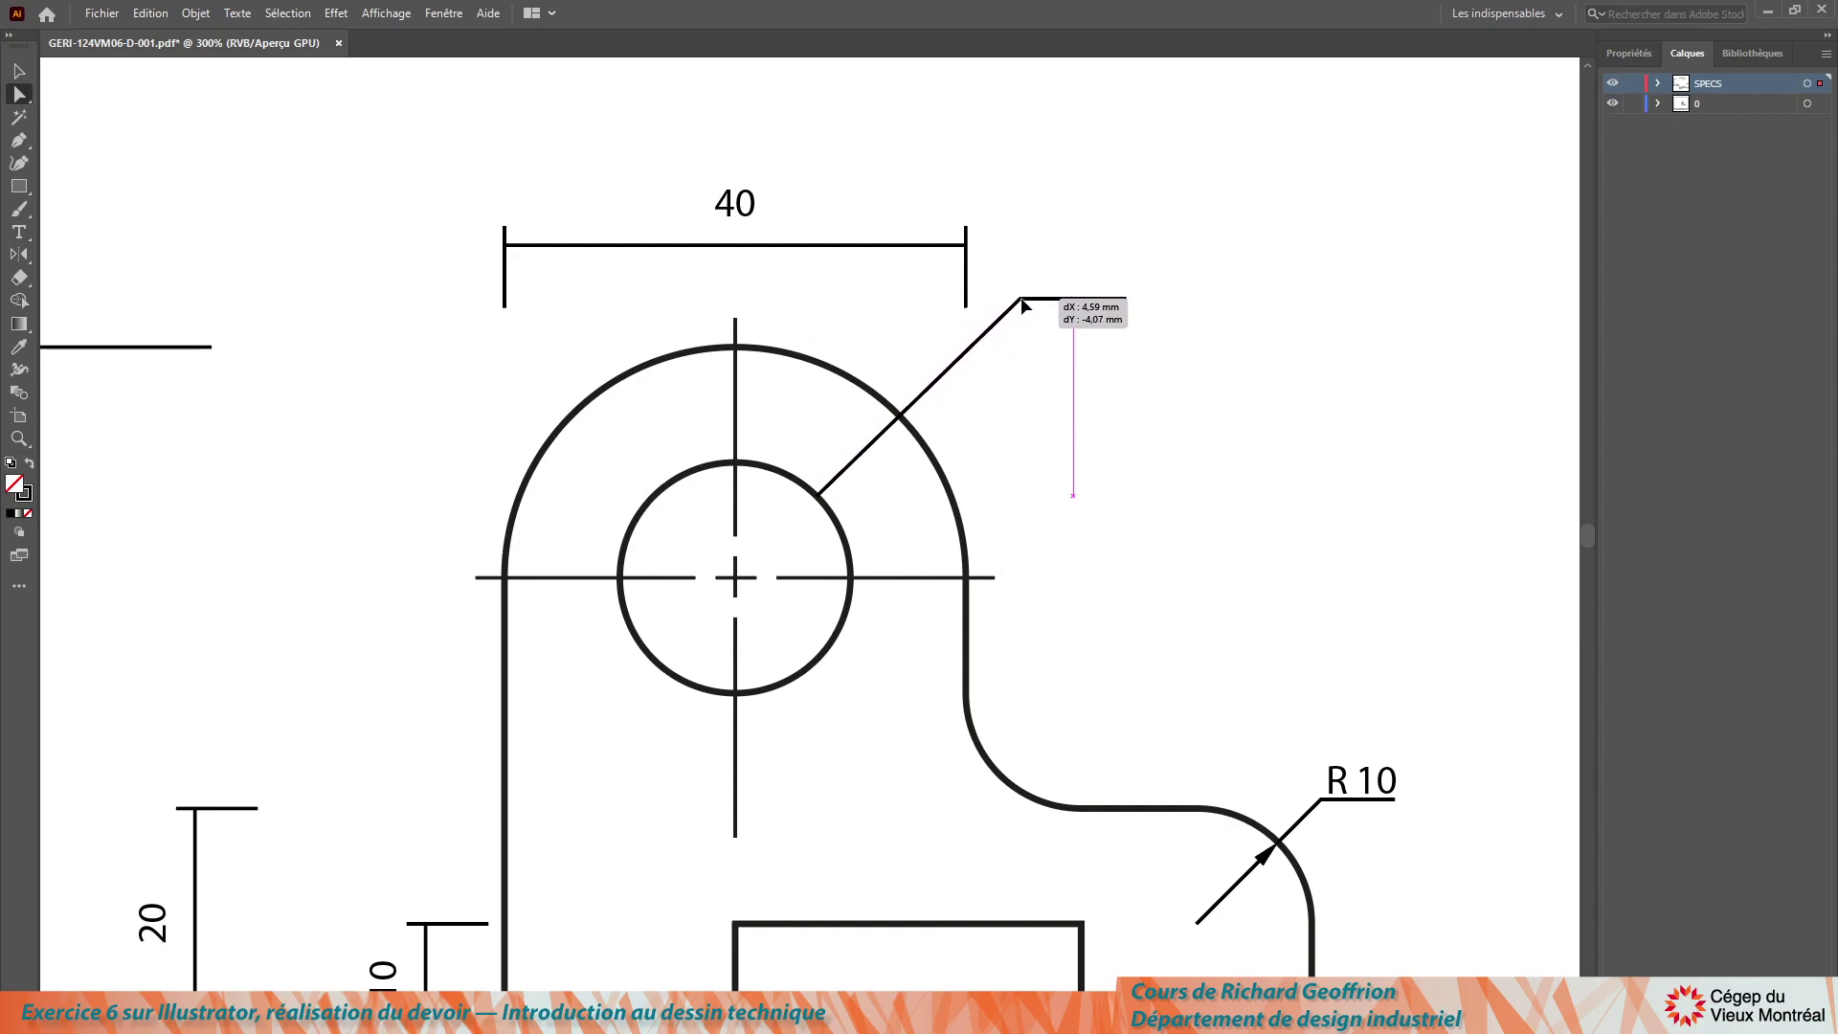
click(1028, 304)
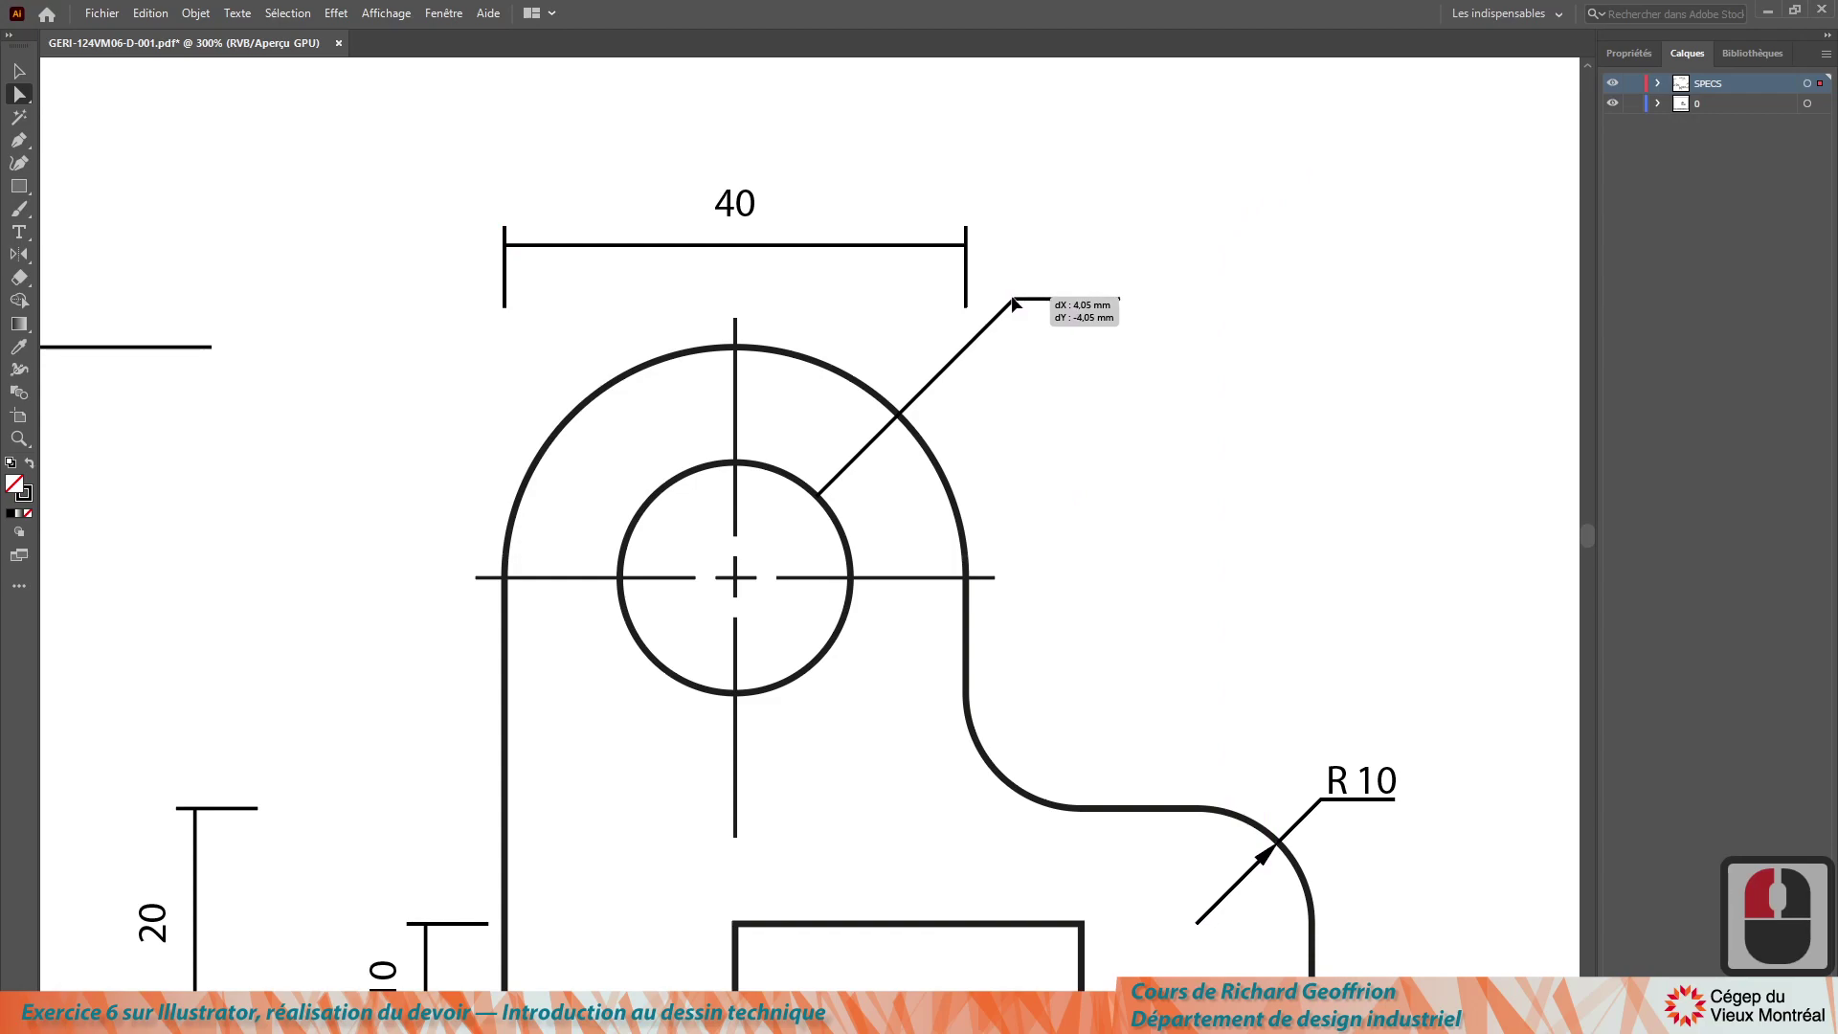
click(1018, 301)
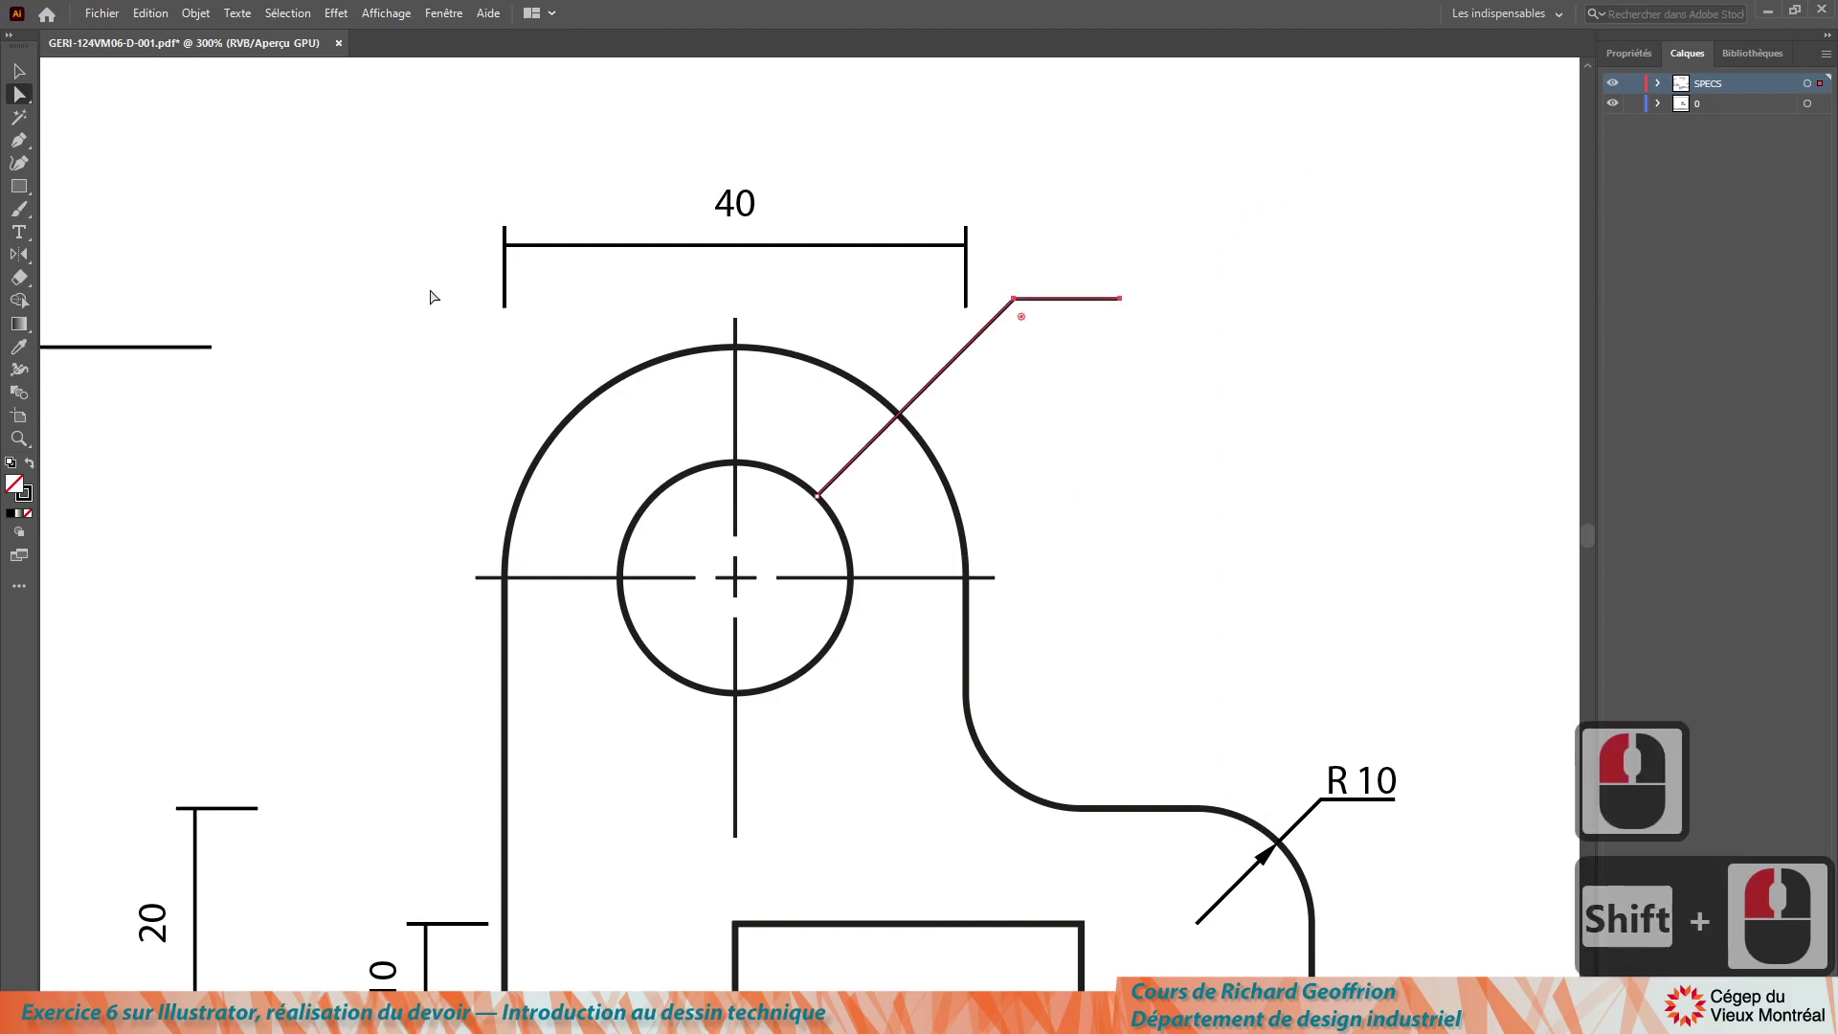
Step: Stretch both 40 extension lines' lower ends down toward the part's outline
click(566, 352)
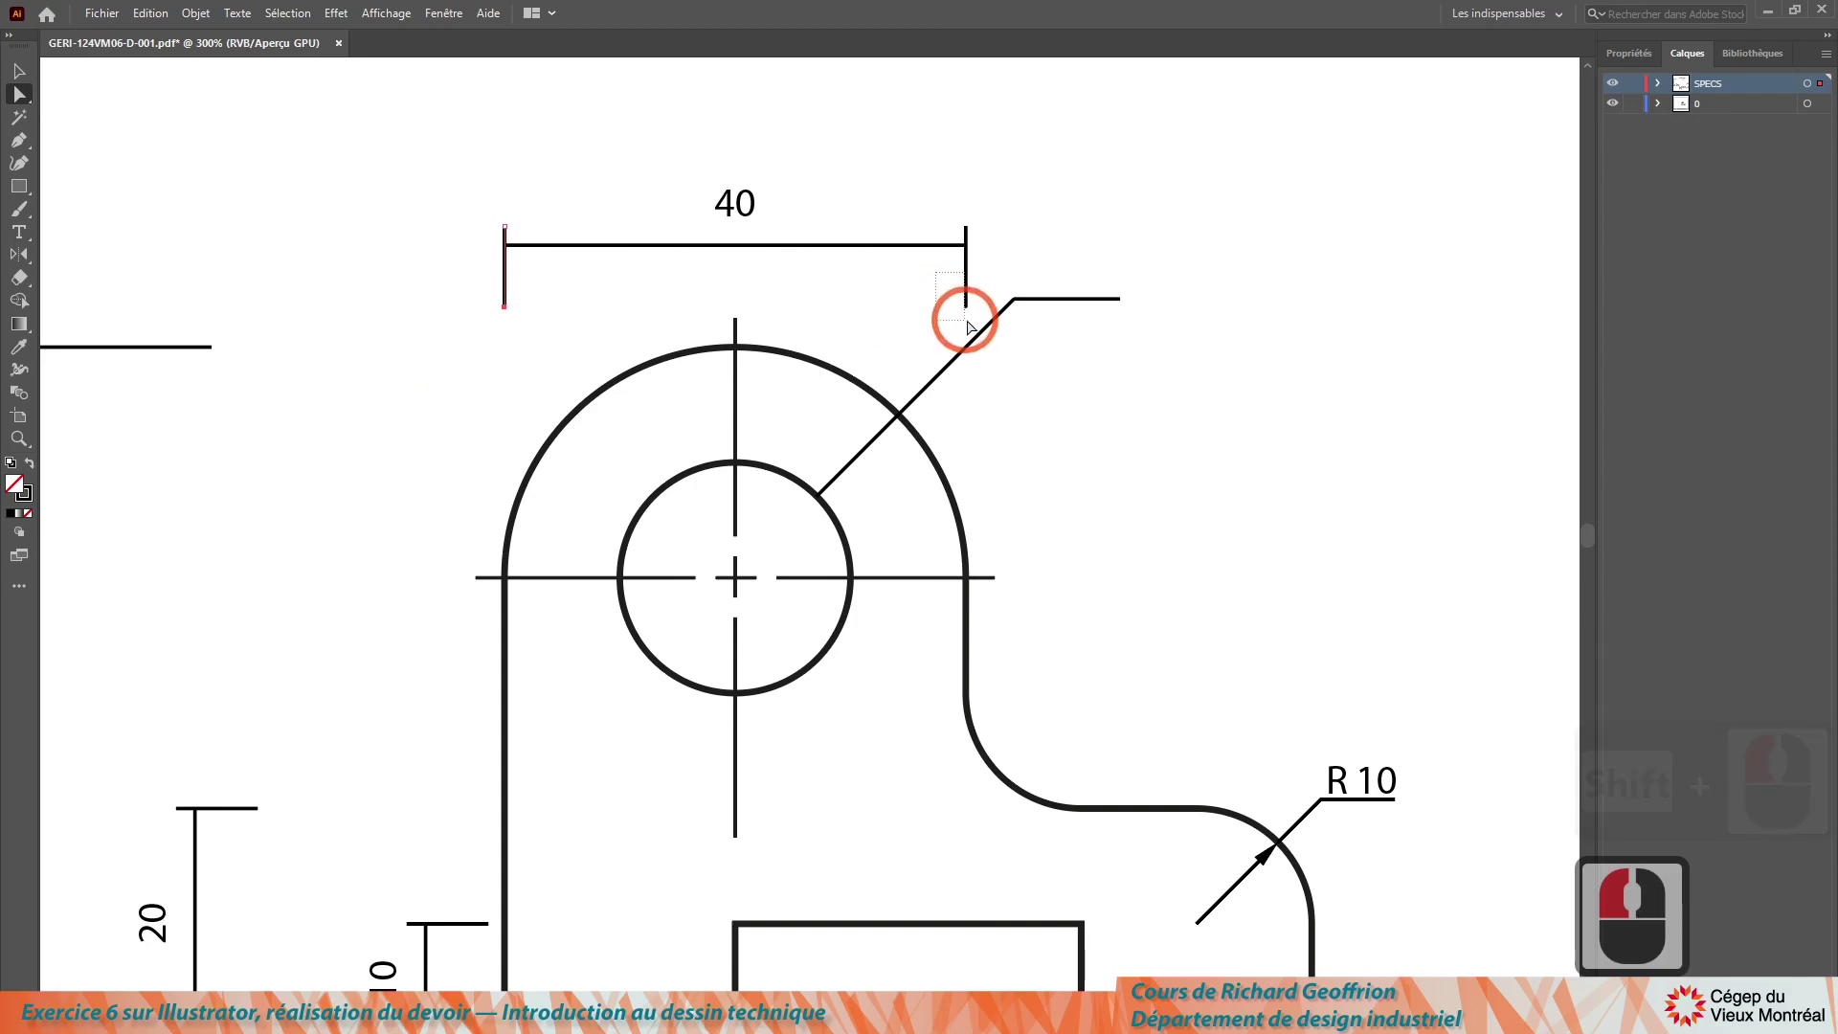
click(981, 321)
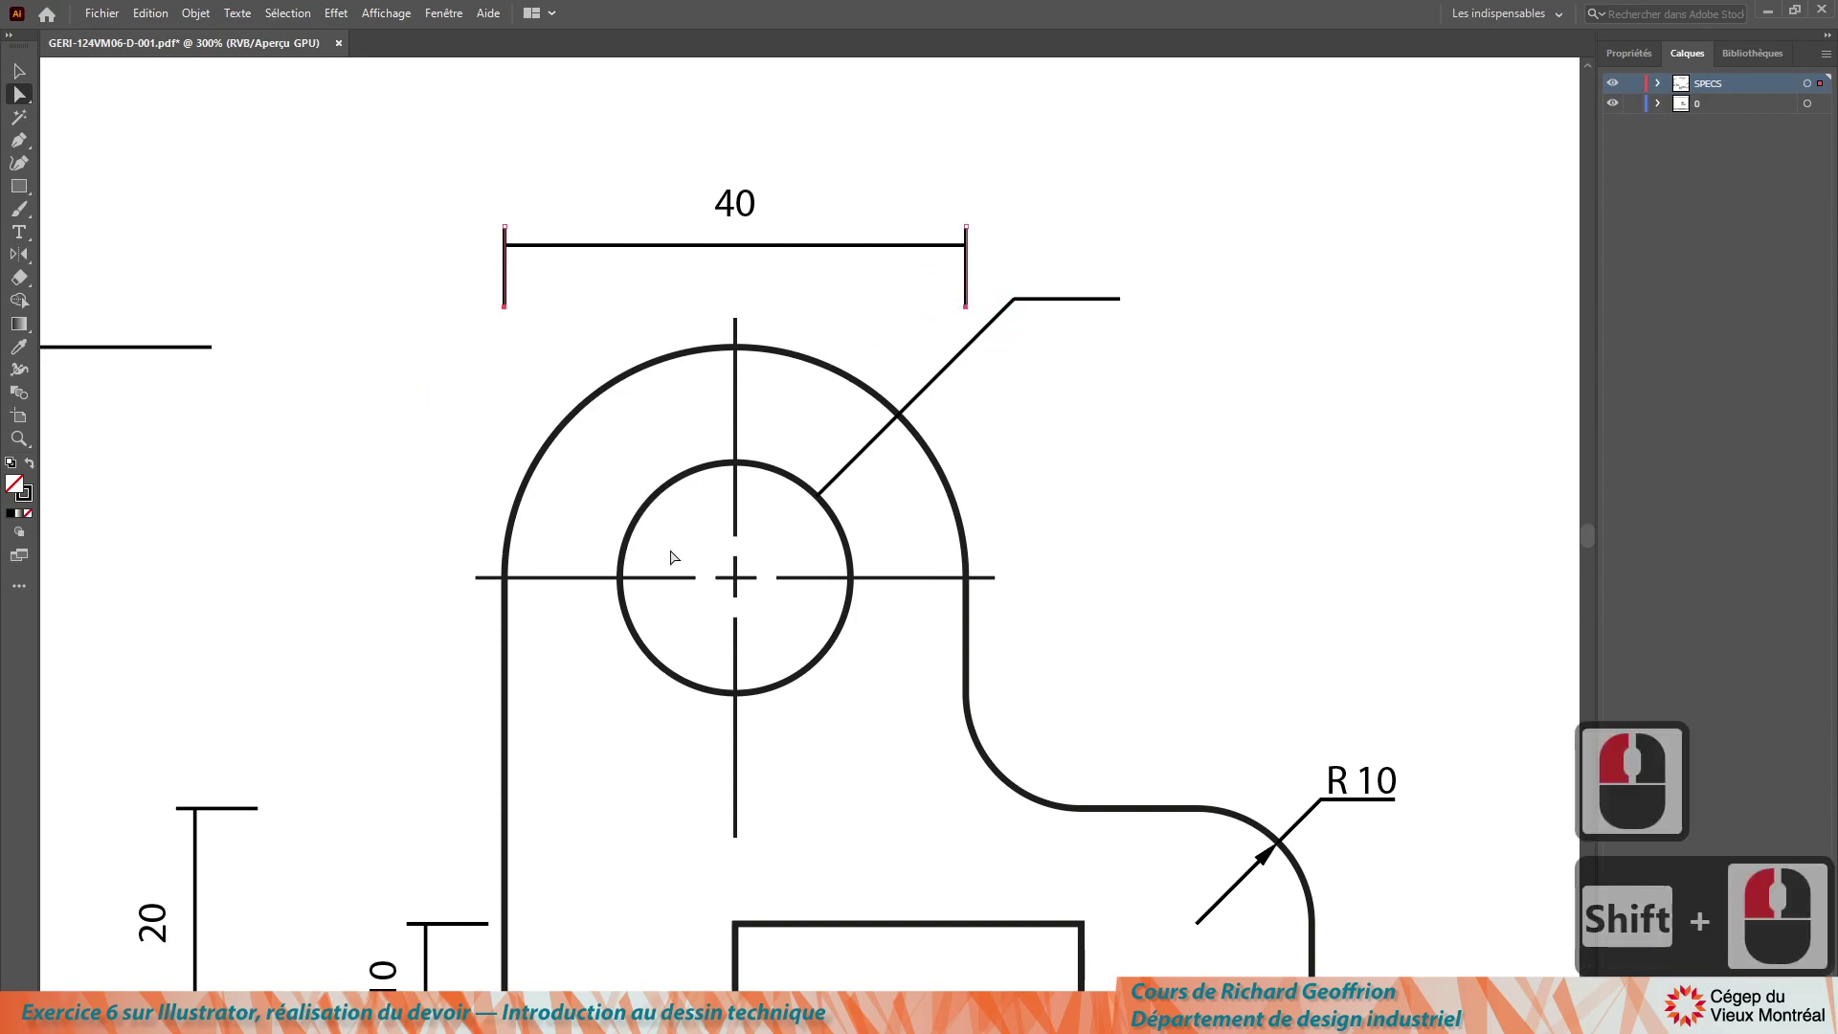
key(Down)
key(Down)
scroll(down, 3)
scroll(down, 3)
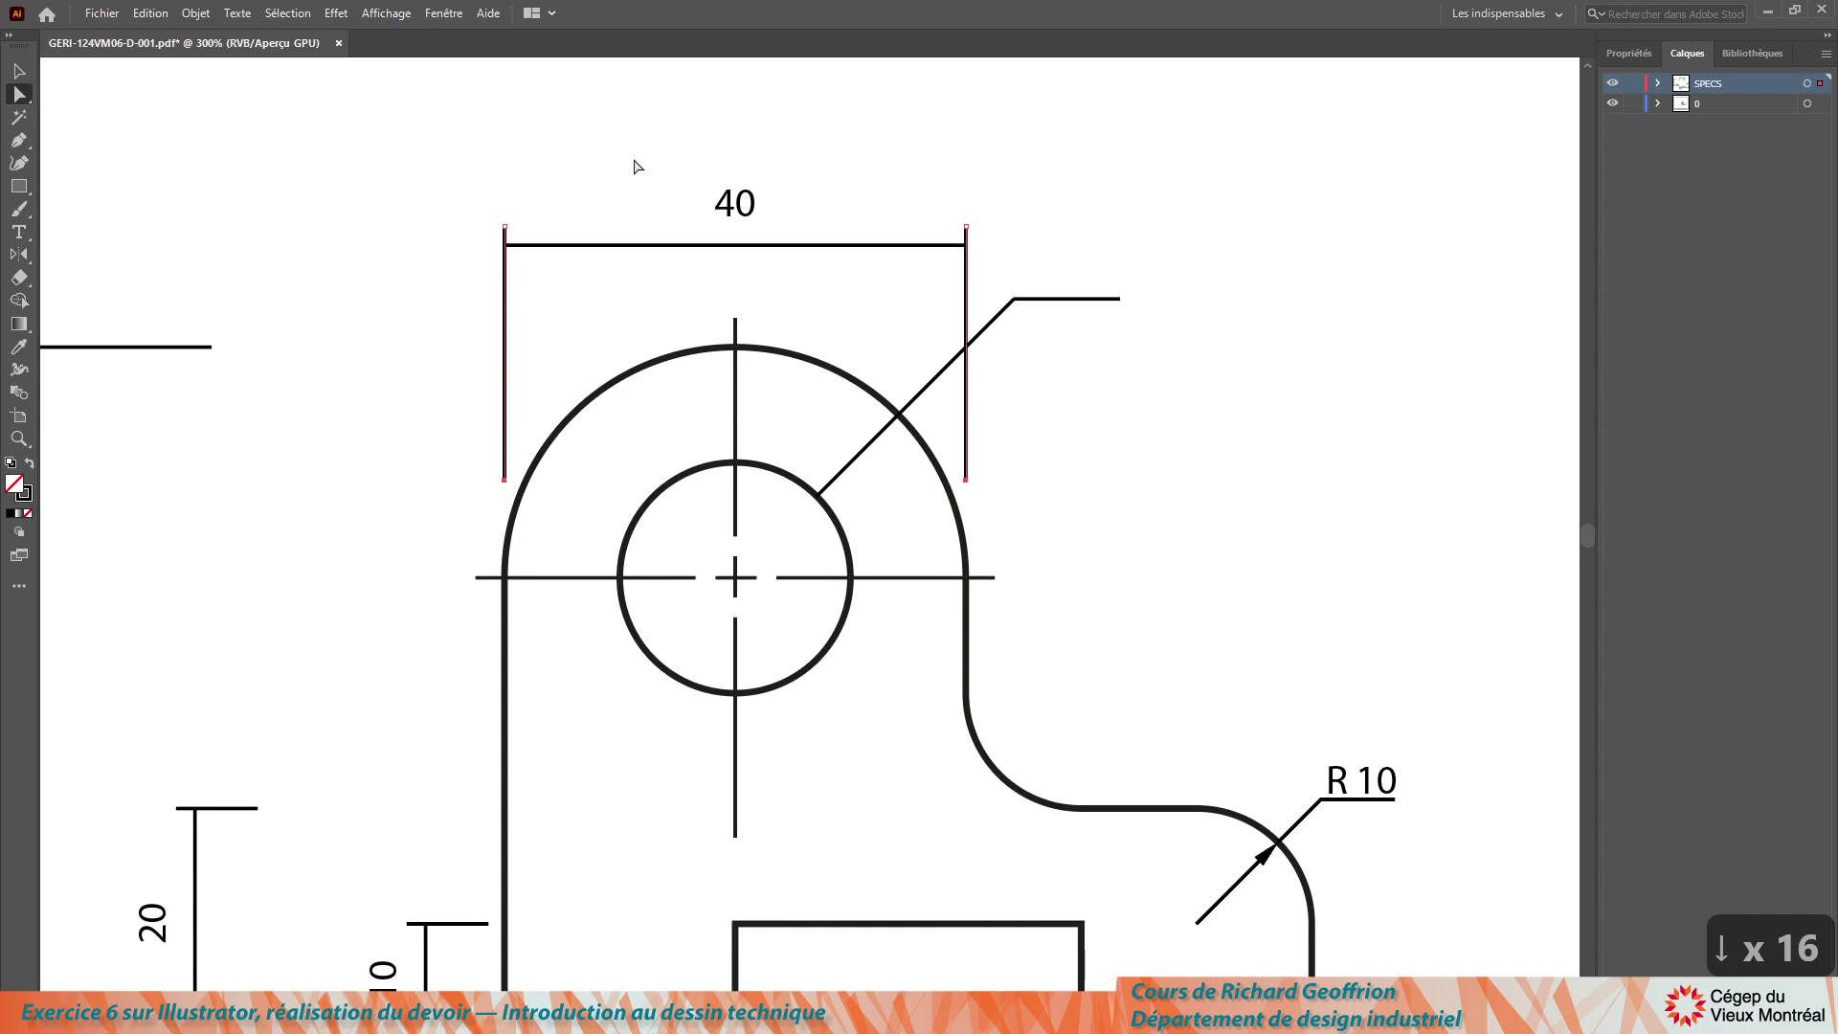
key(Up)
click(820, 231)
Step: Delete stray items selected around the lower dimensions
key(Down)
key(Down)
scroll(down, 3)
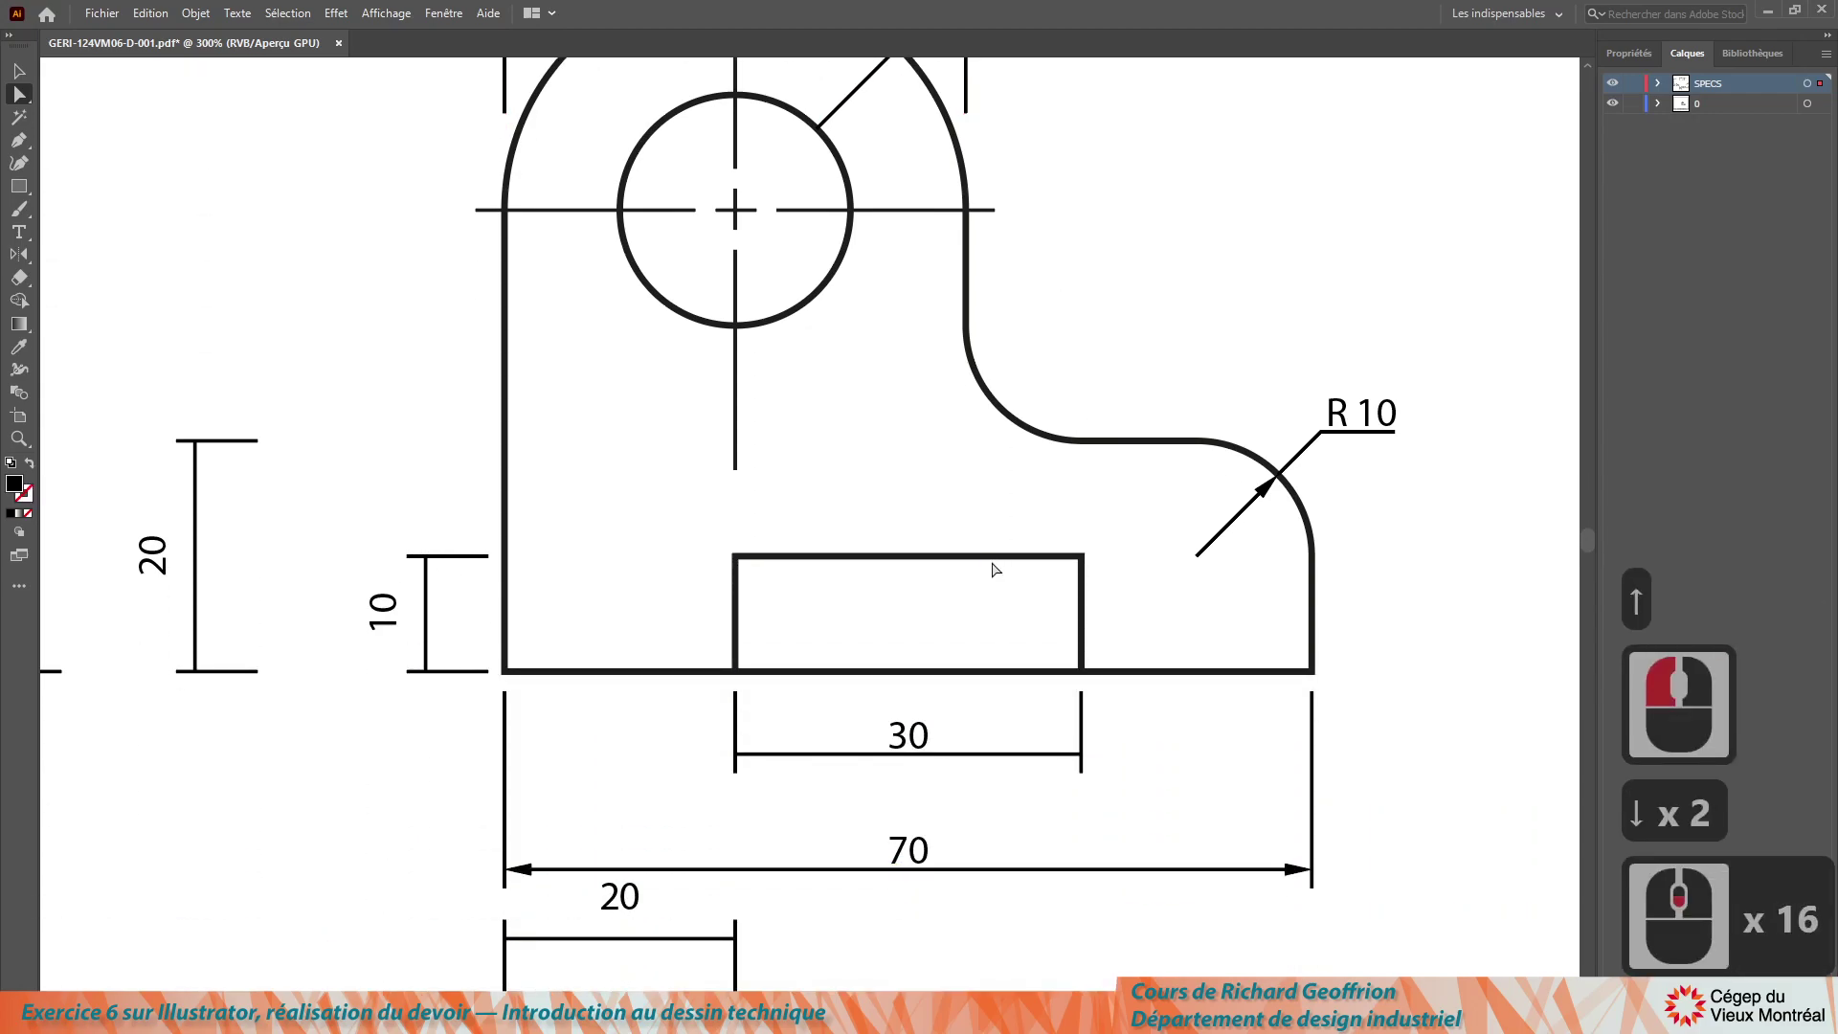
click(460, 816)
click(901, 892)
scroll(down, 3)
key(Delete)
key(Delete)
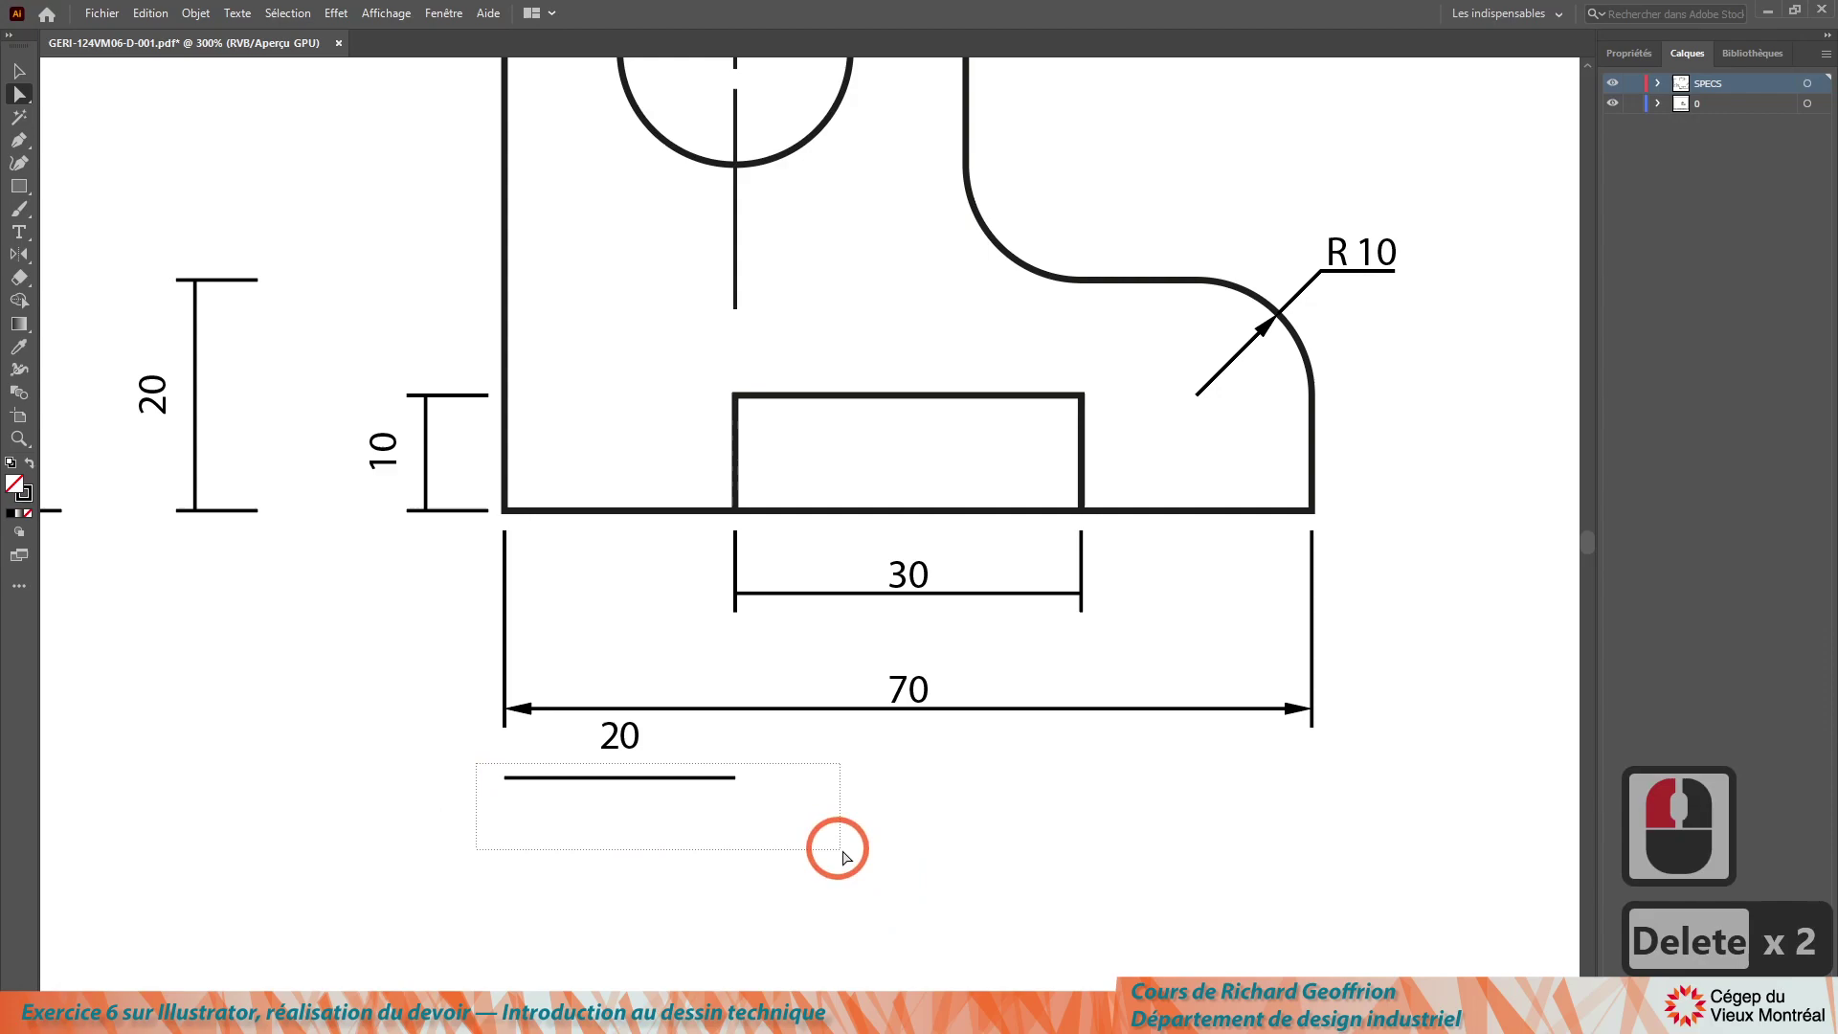
Step: Move the lower 20 dimension with its label up in line with the 30 dimension
click(808, 867)
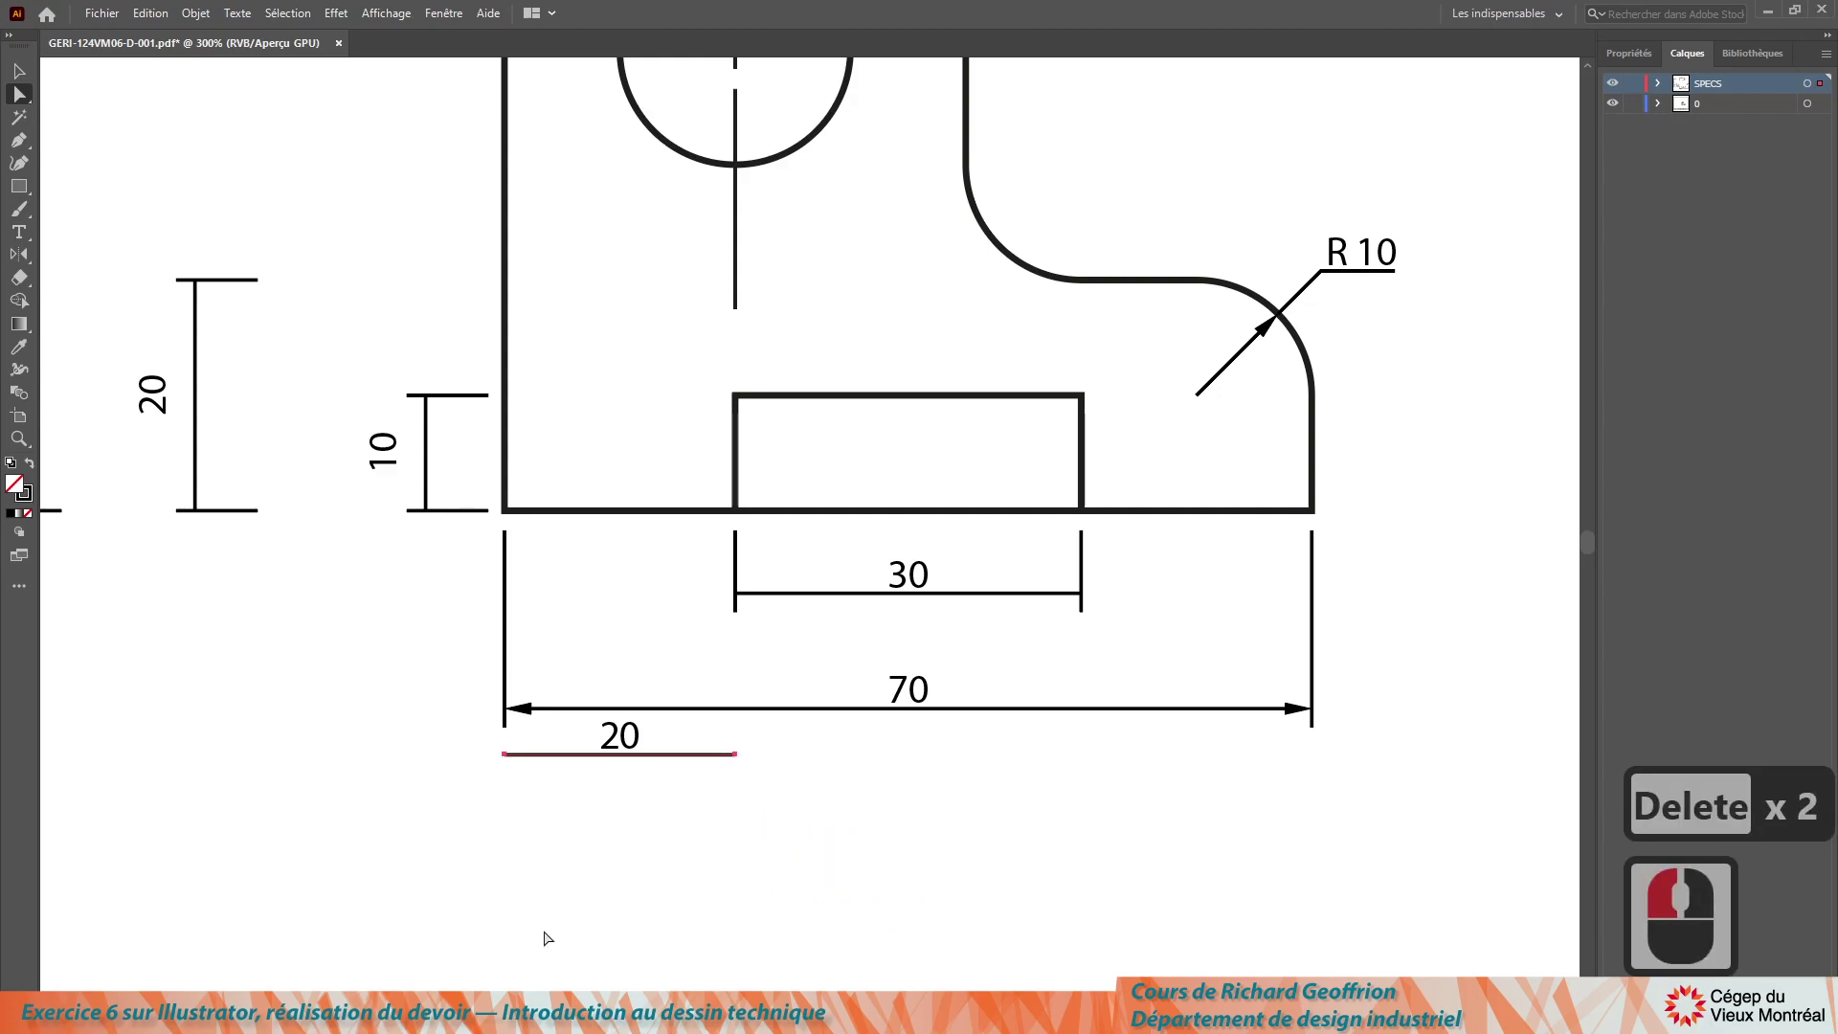
key(Up)
click(105, 117)
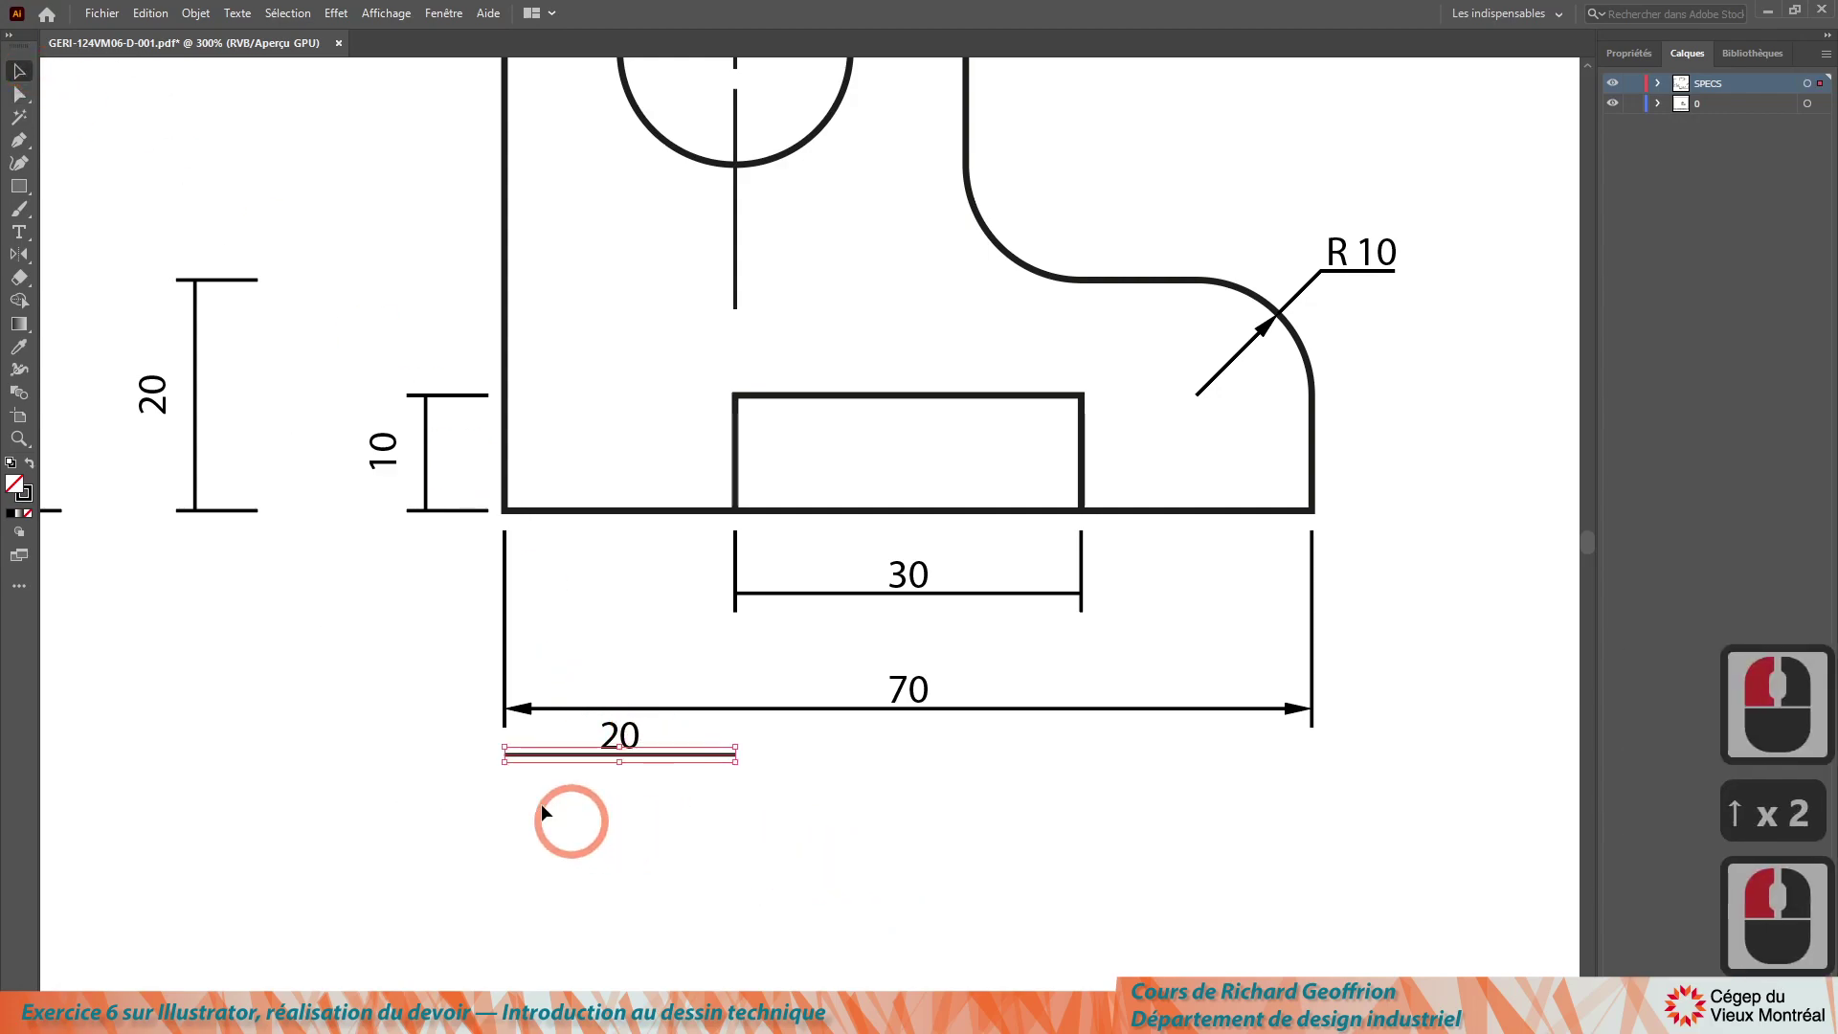
click(775, 744)
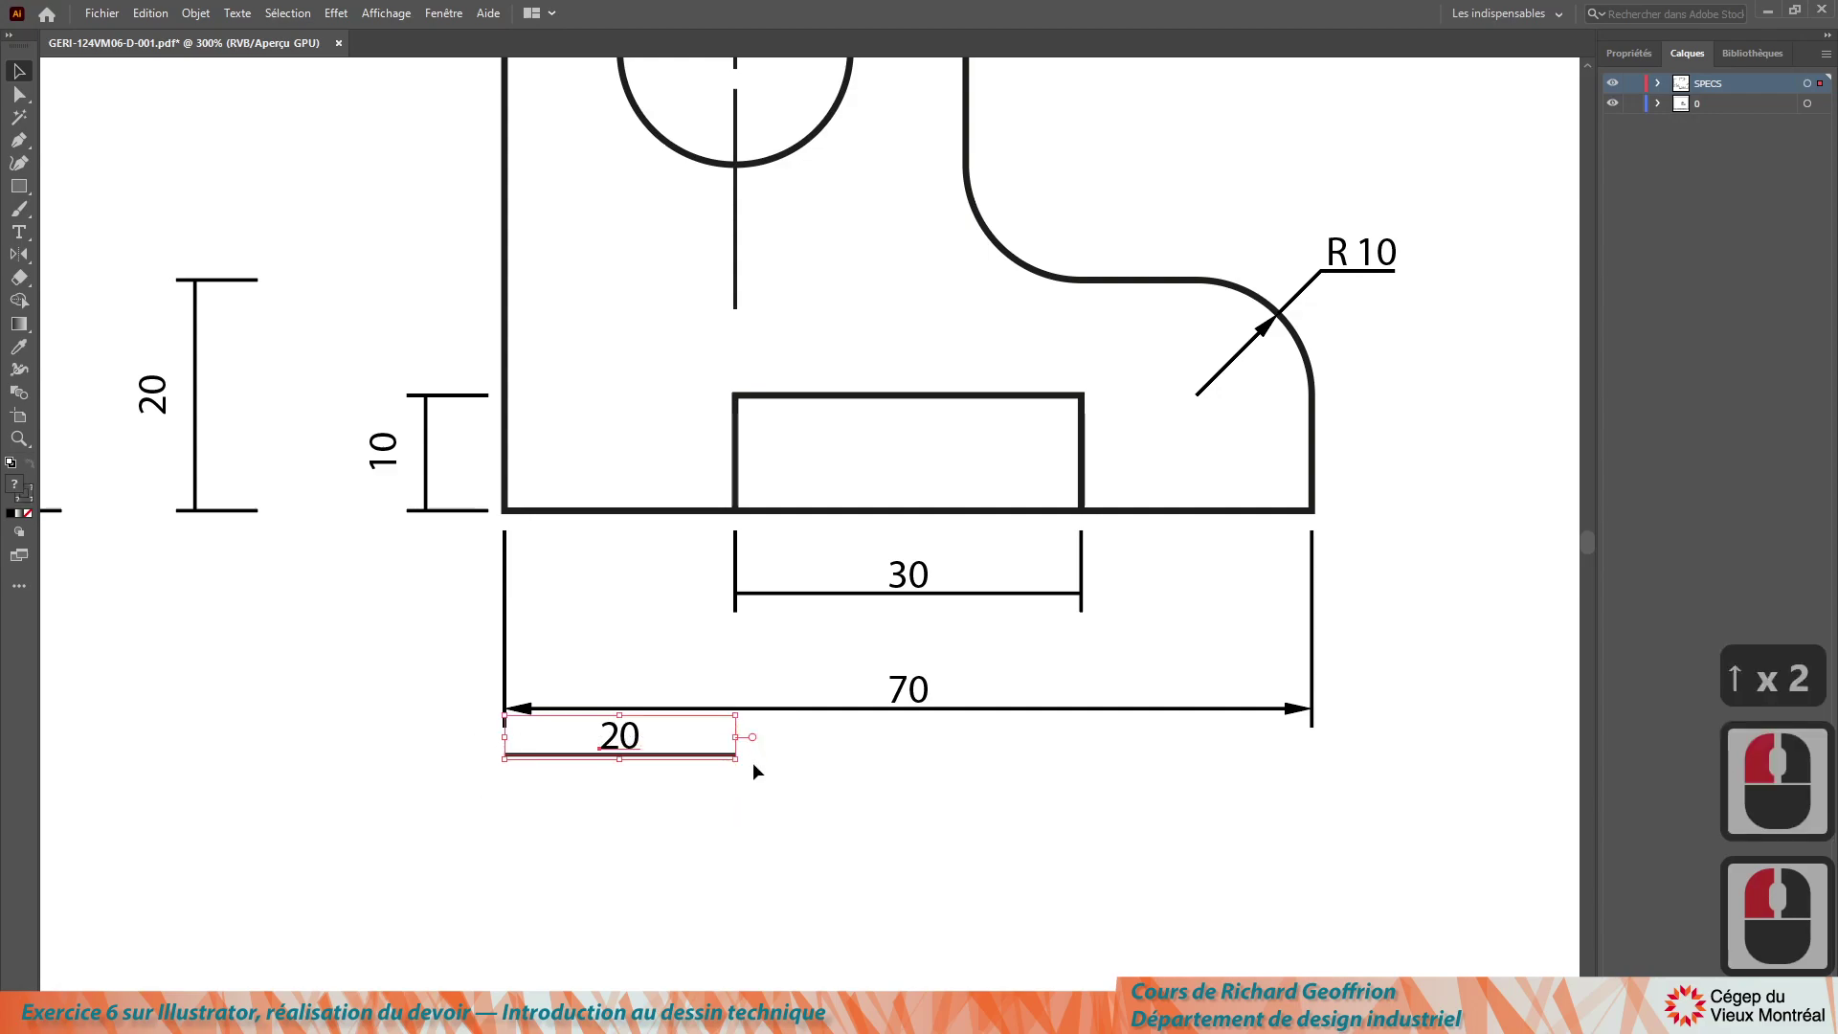
double_click(760, 769)
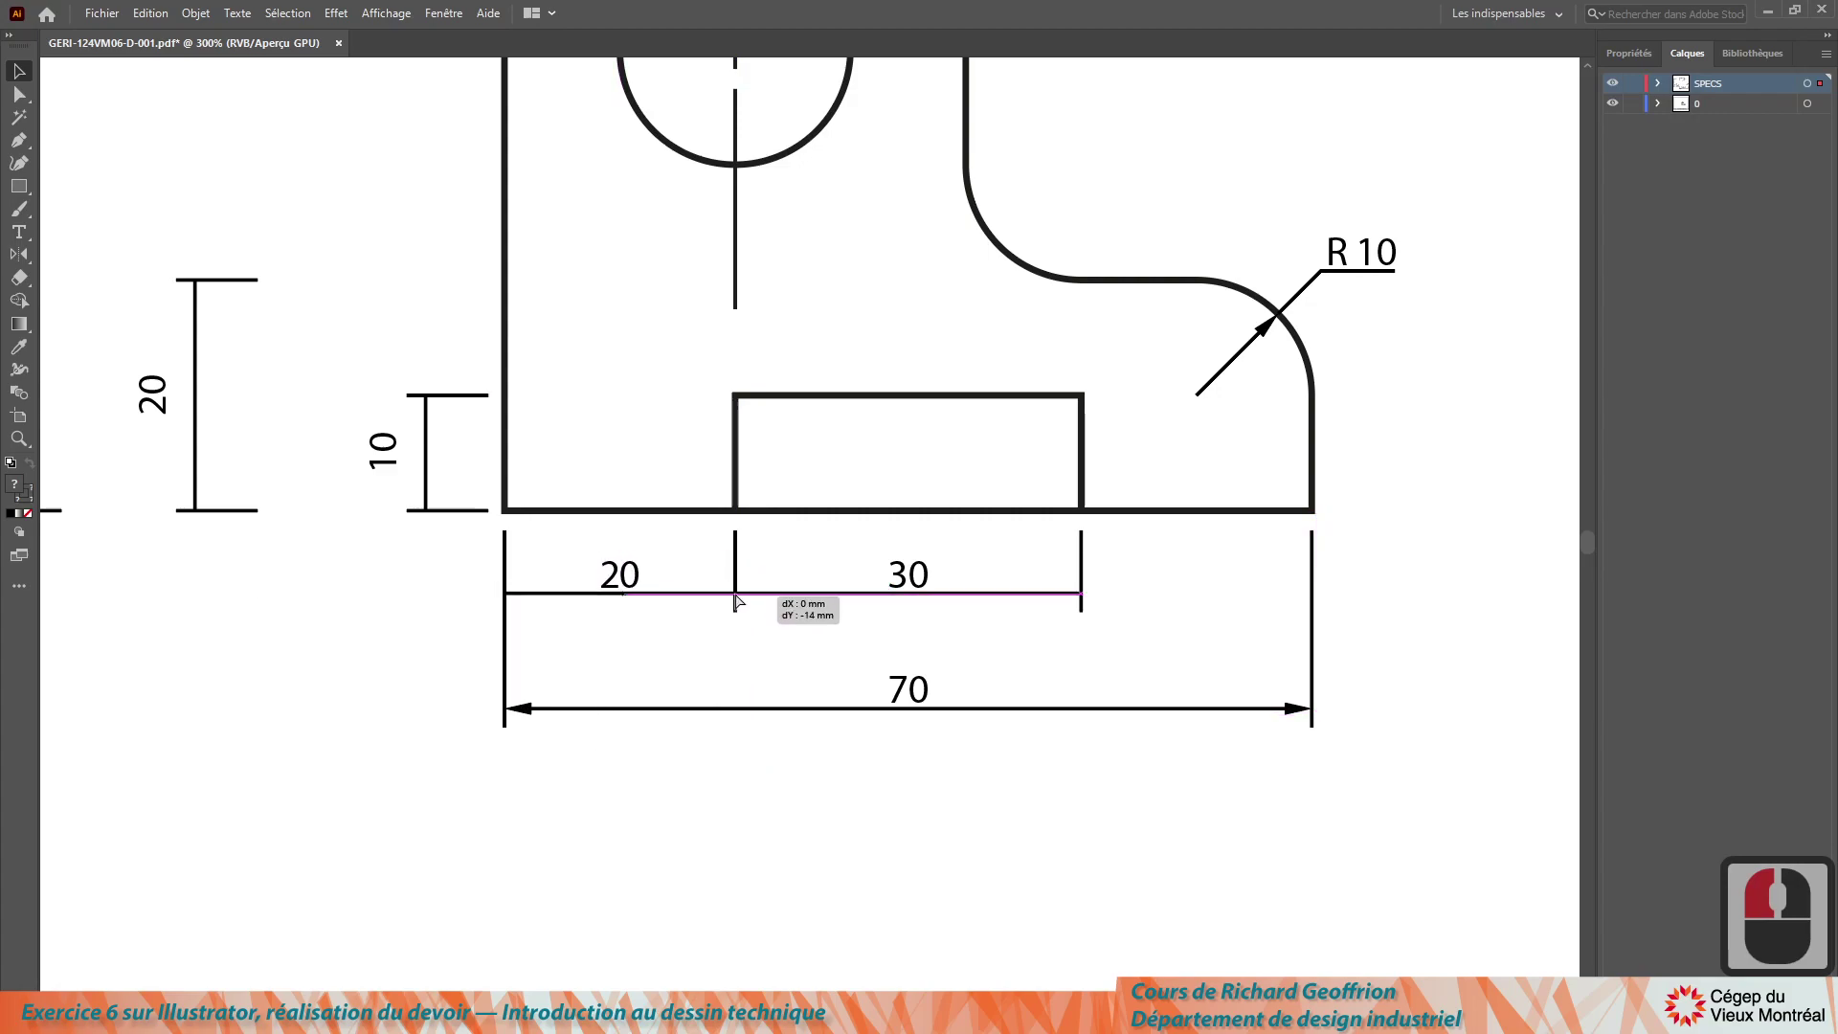
click(742, 597)
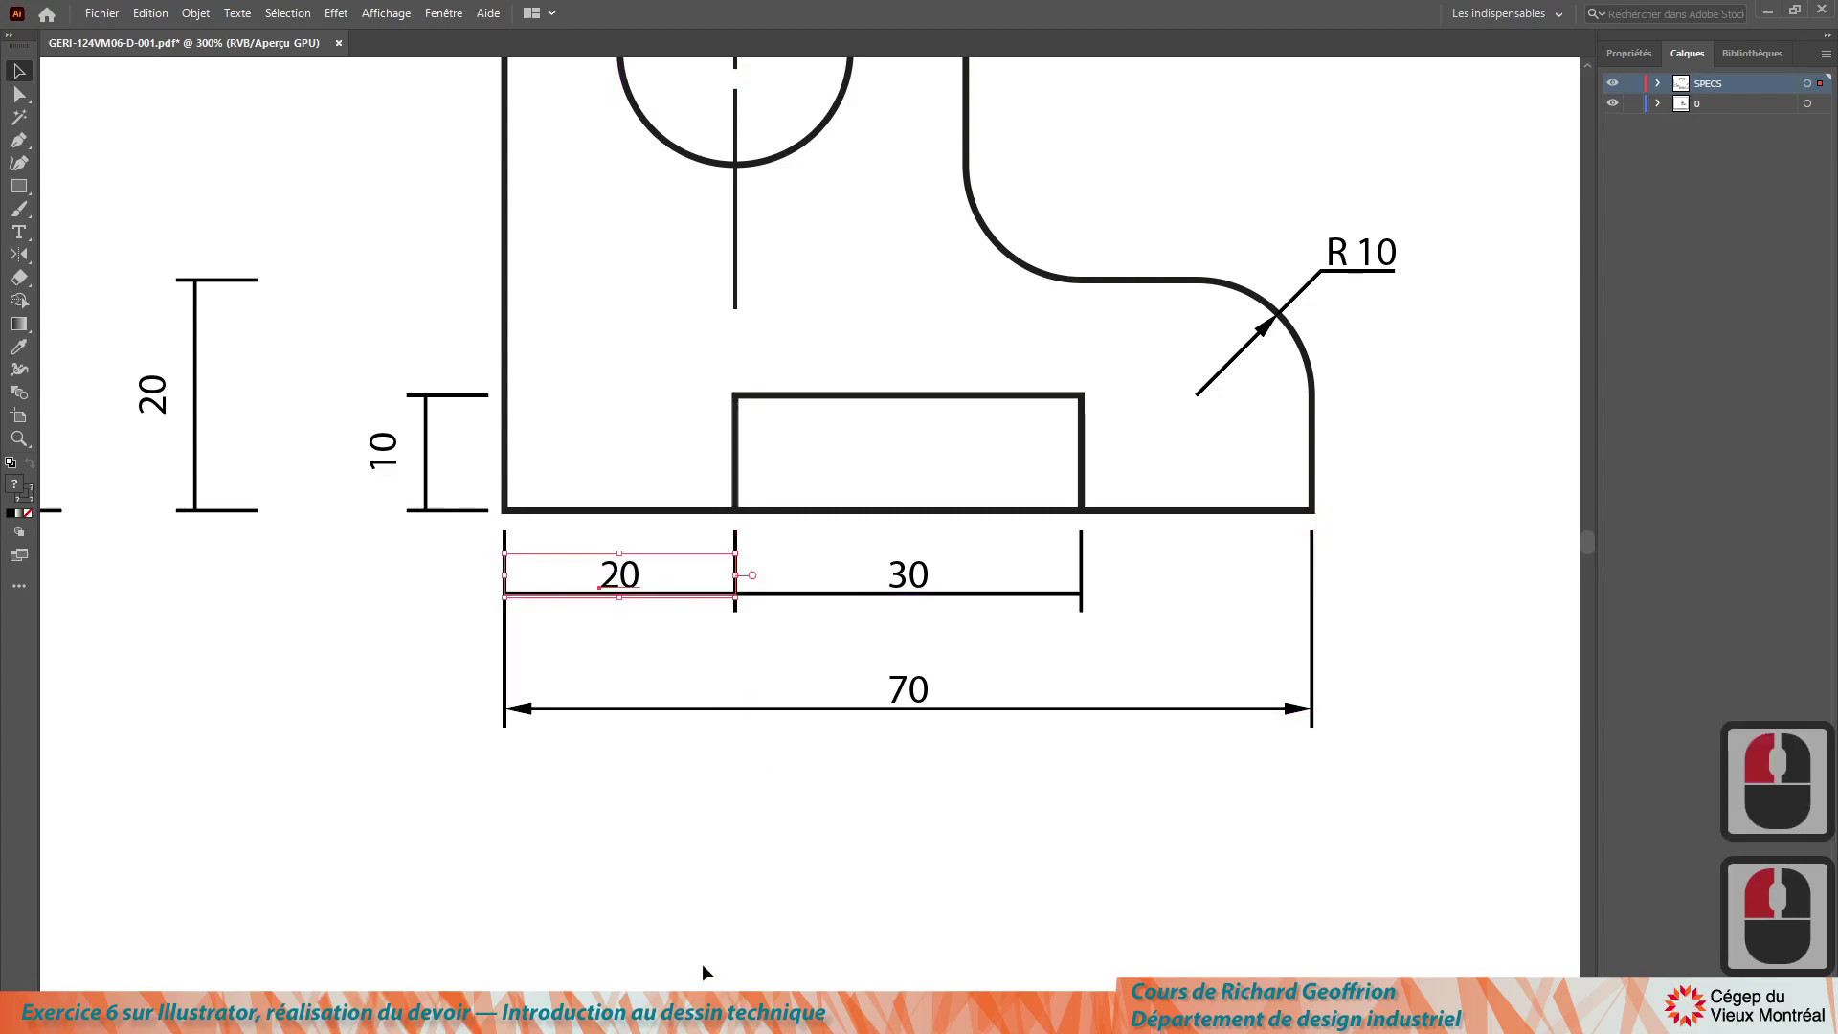
click(685, 881)
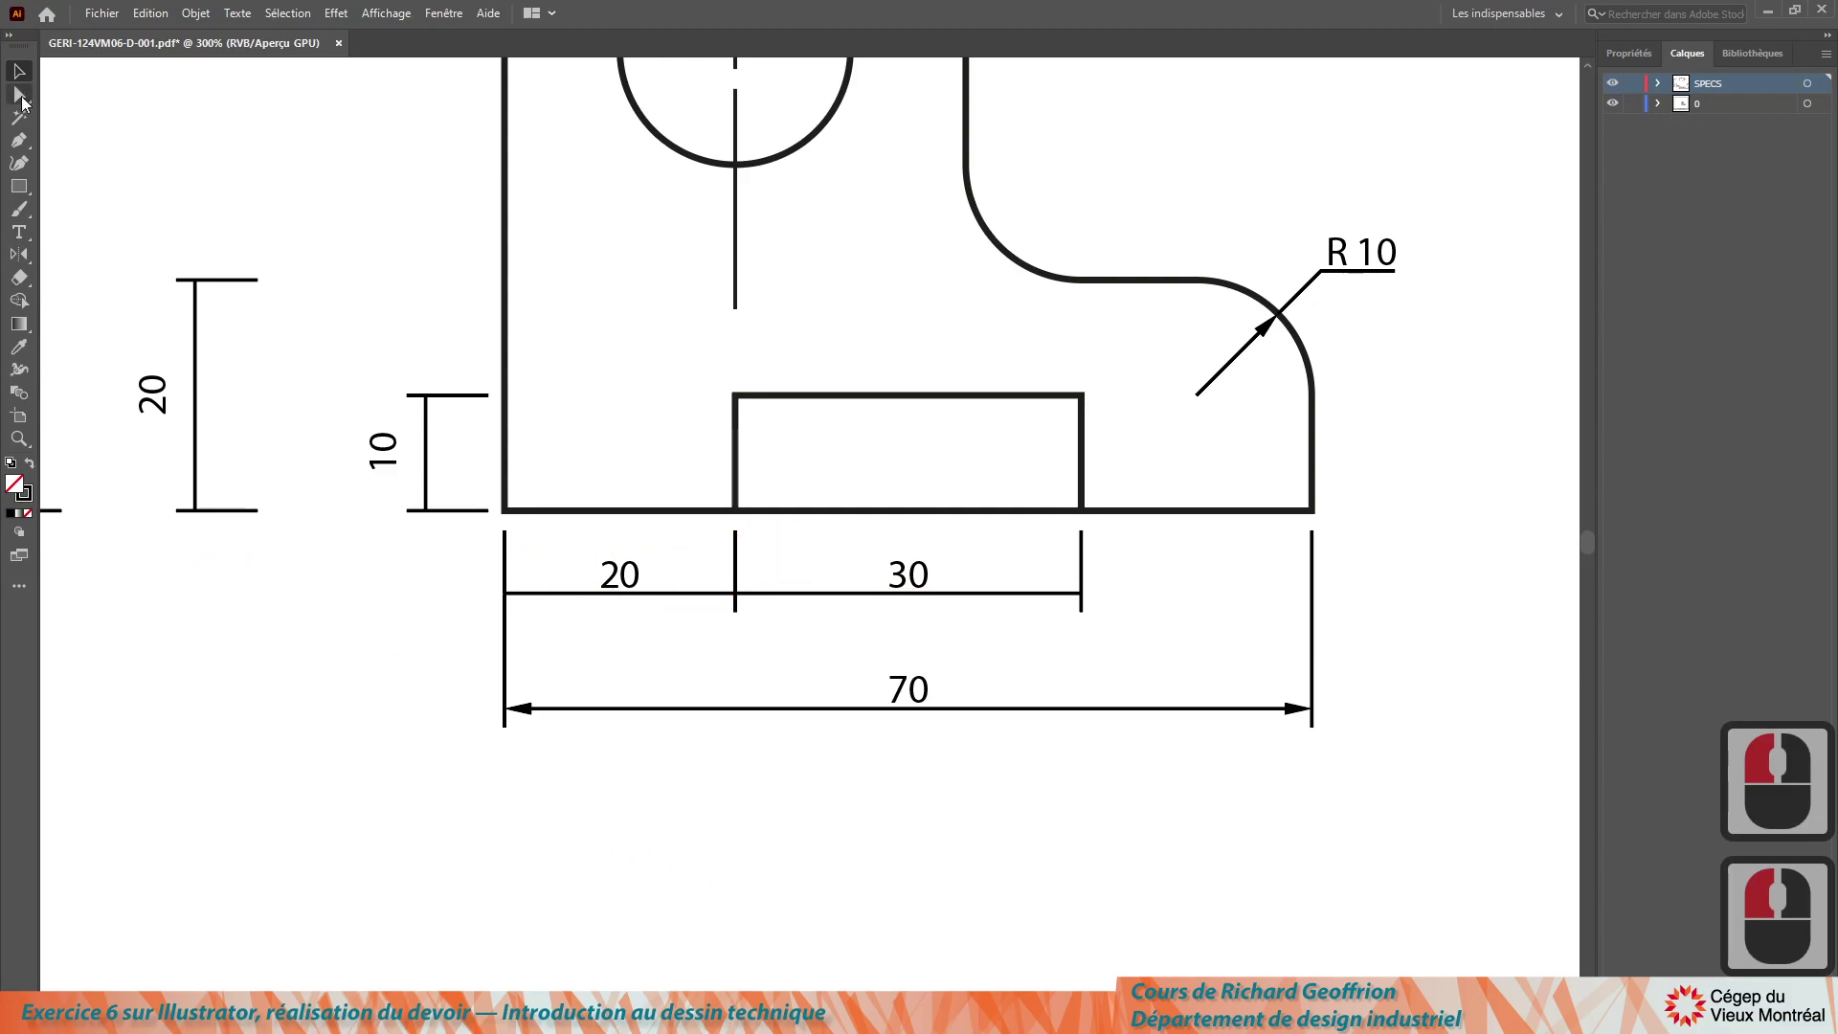
Step: Nudge the overall 70 dimension upward closer beneath the 20 and 30 dimensions
click(47, 106)
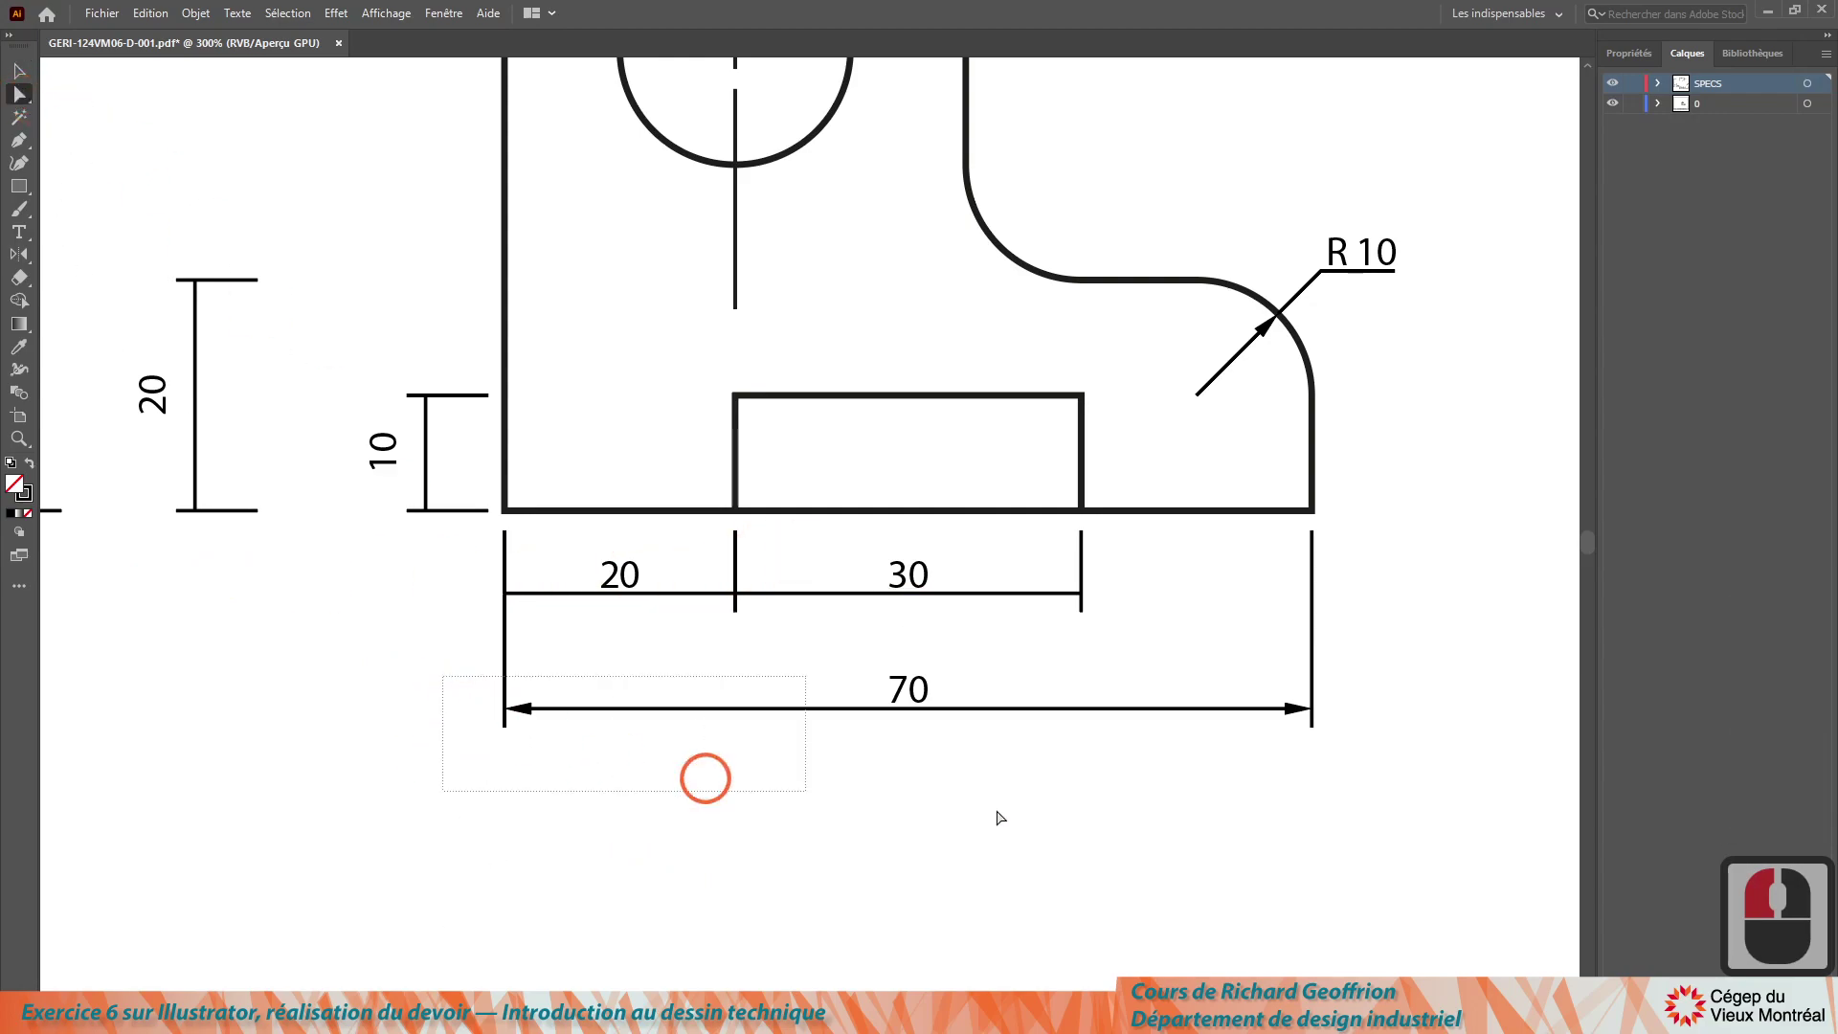
click(1417, 807)
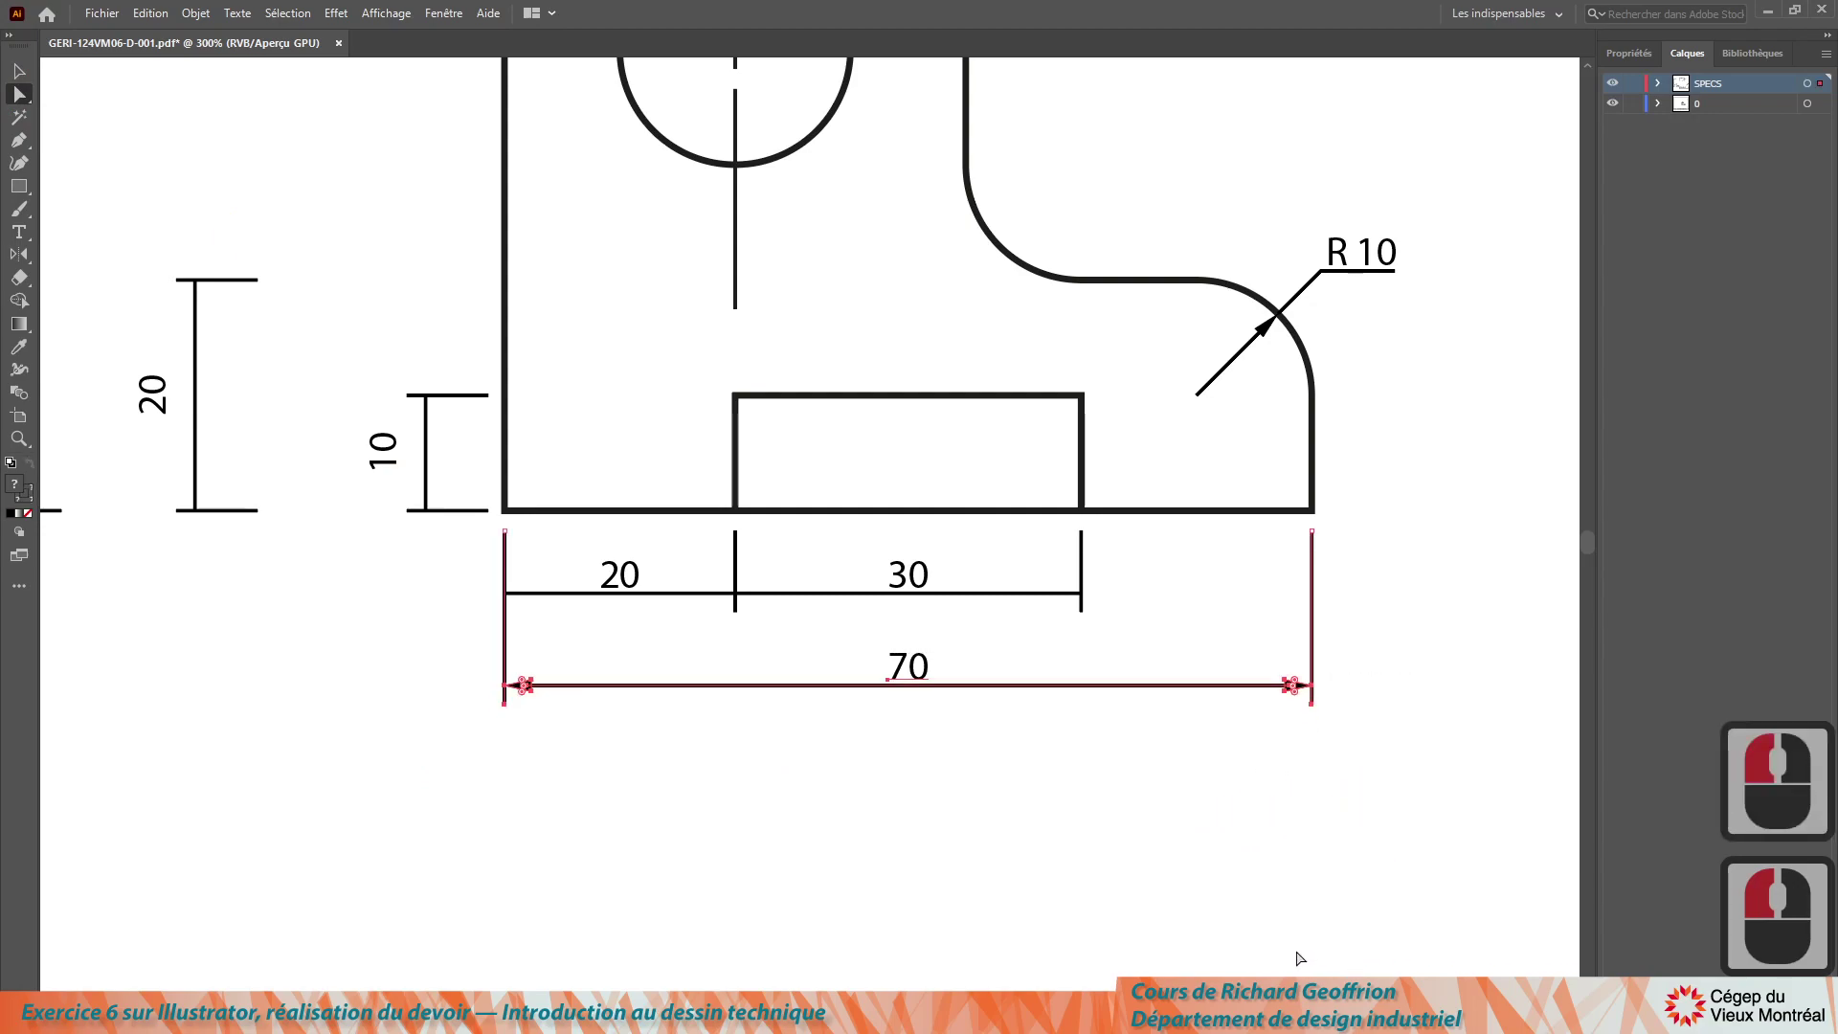
key(Up)
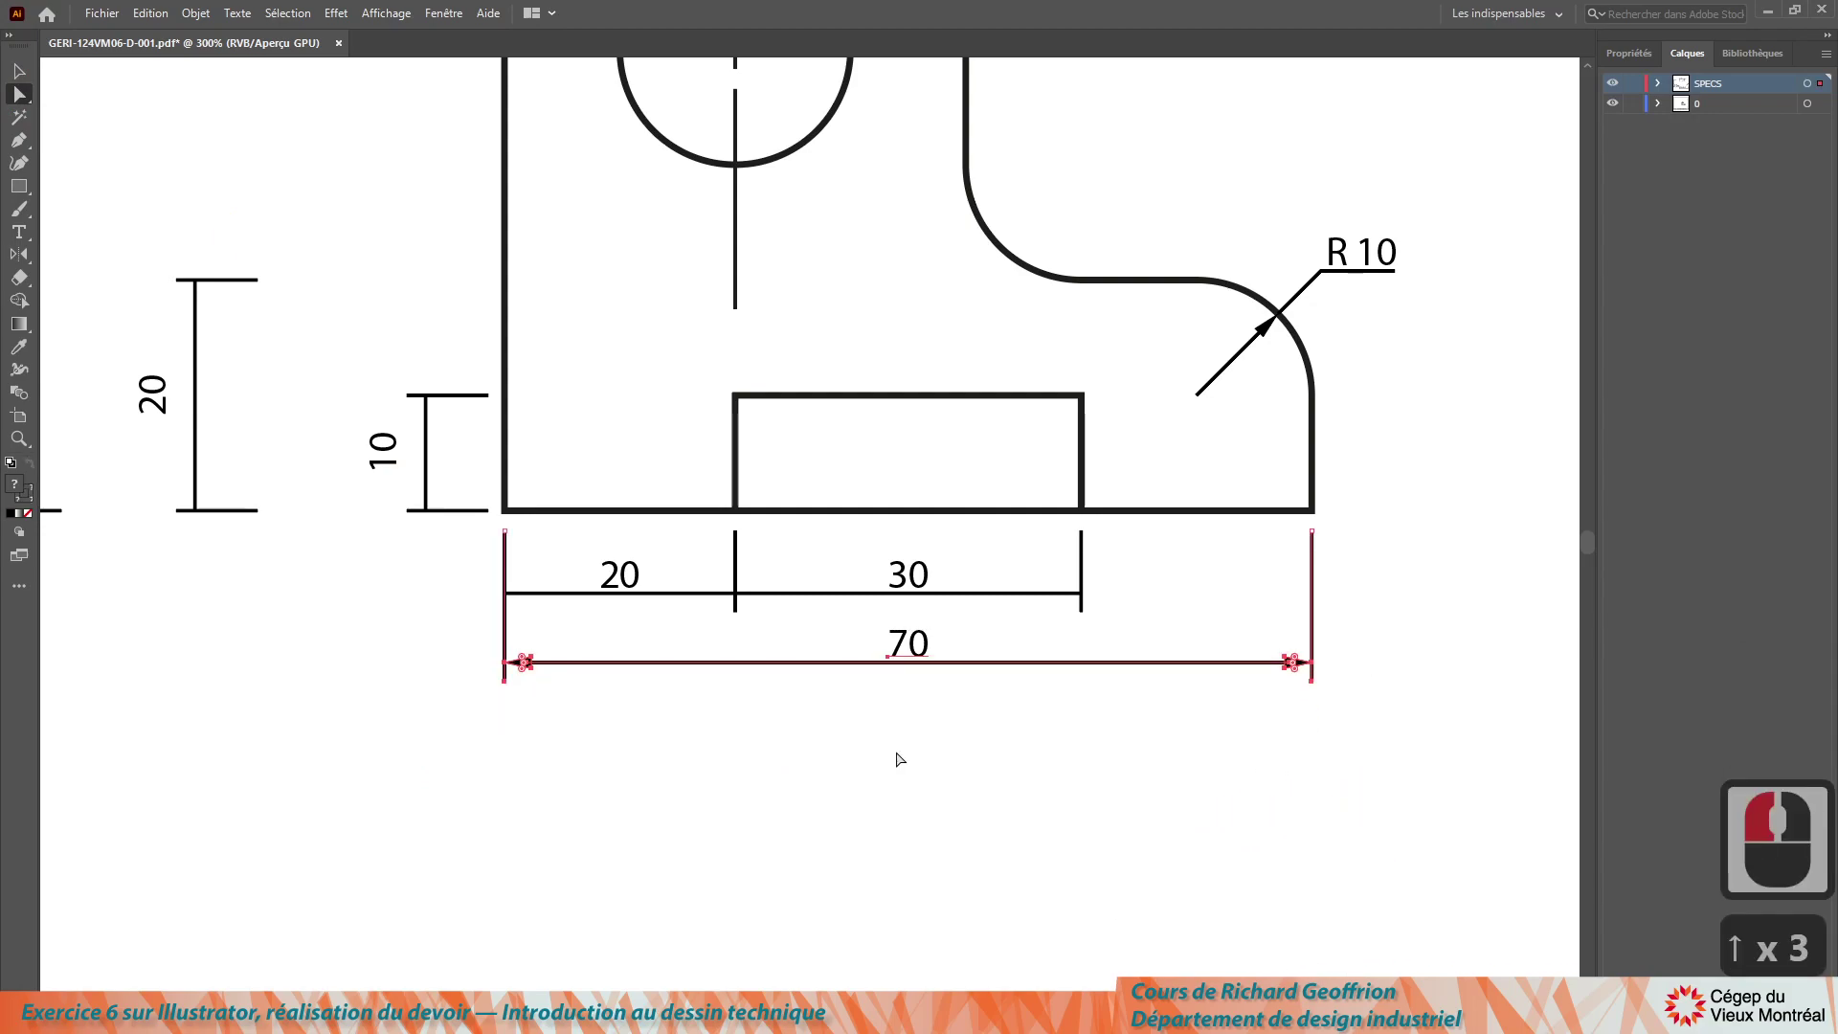
key(Up)
click(901, 755)
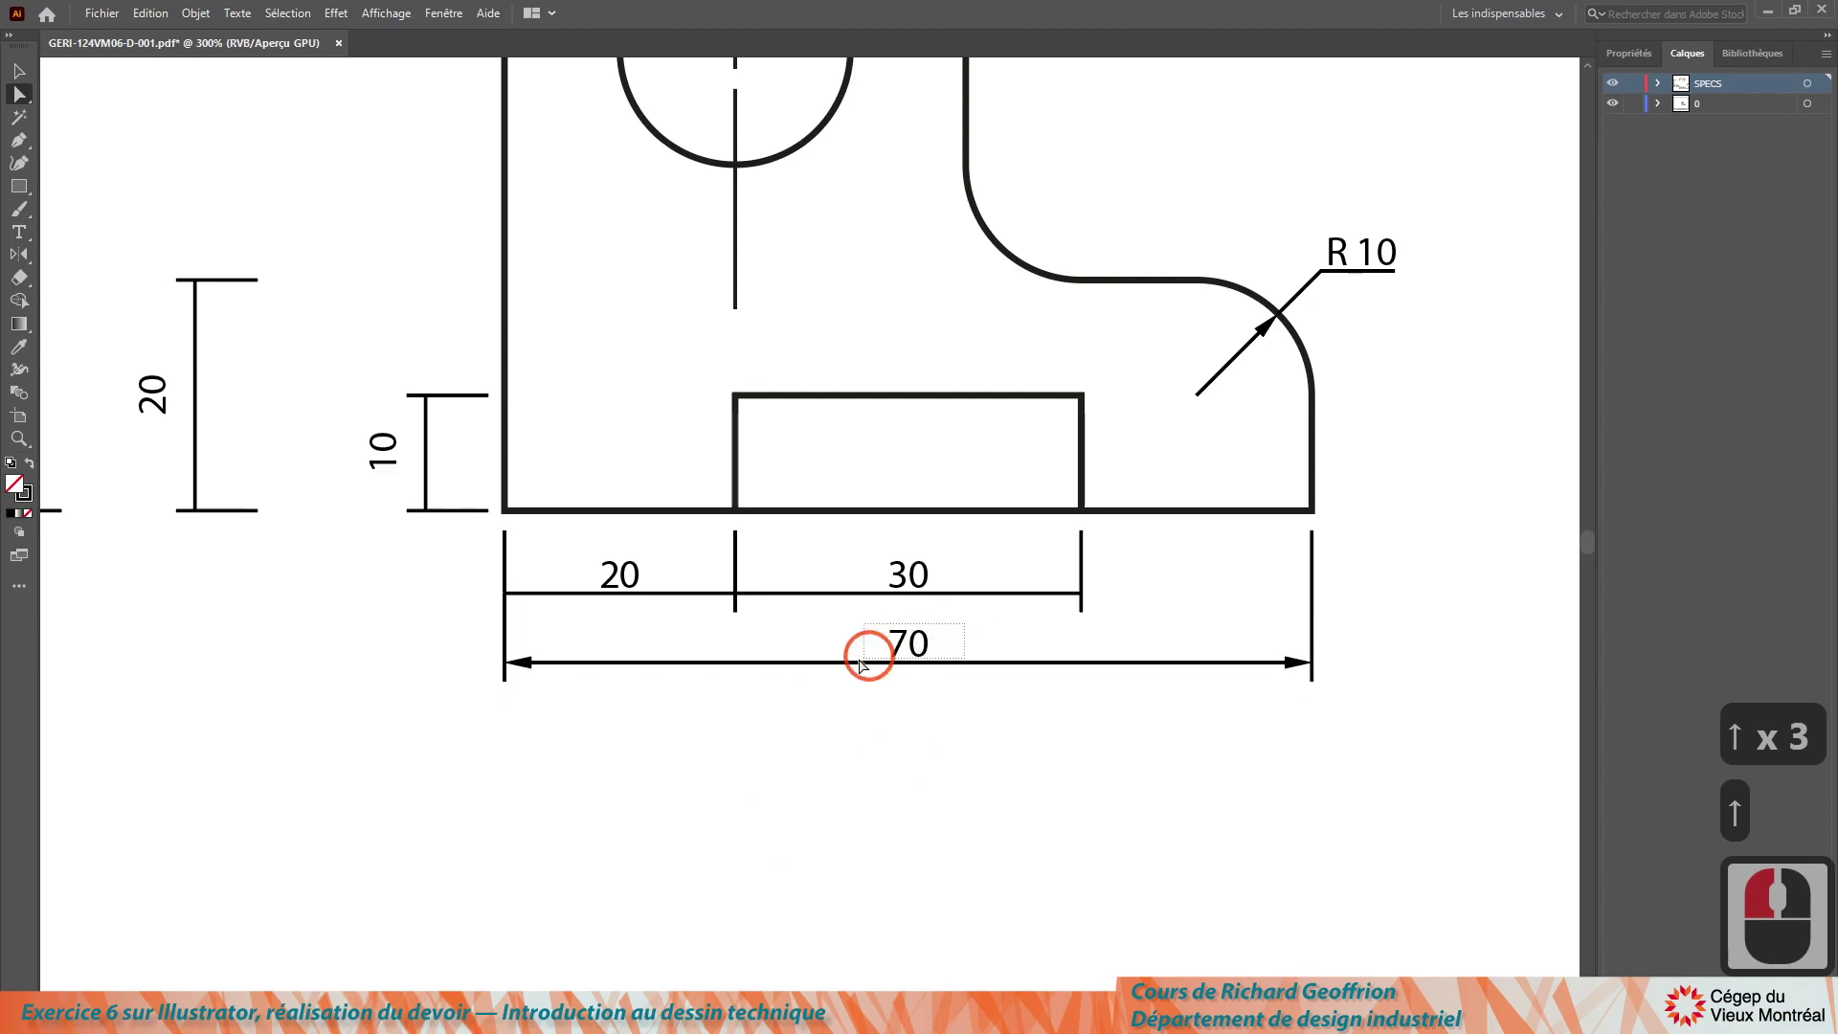
Step: Nudge the 70 label leftward and the 30 label rightward into position
click(860, 653)
key(Left)
key(Left)
key(Left)
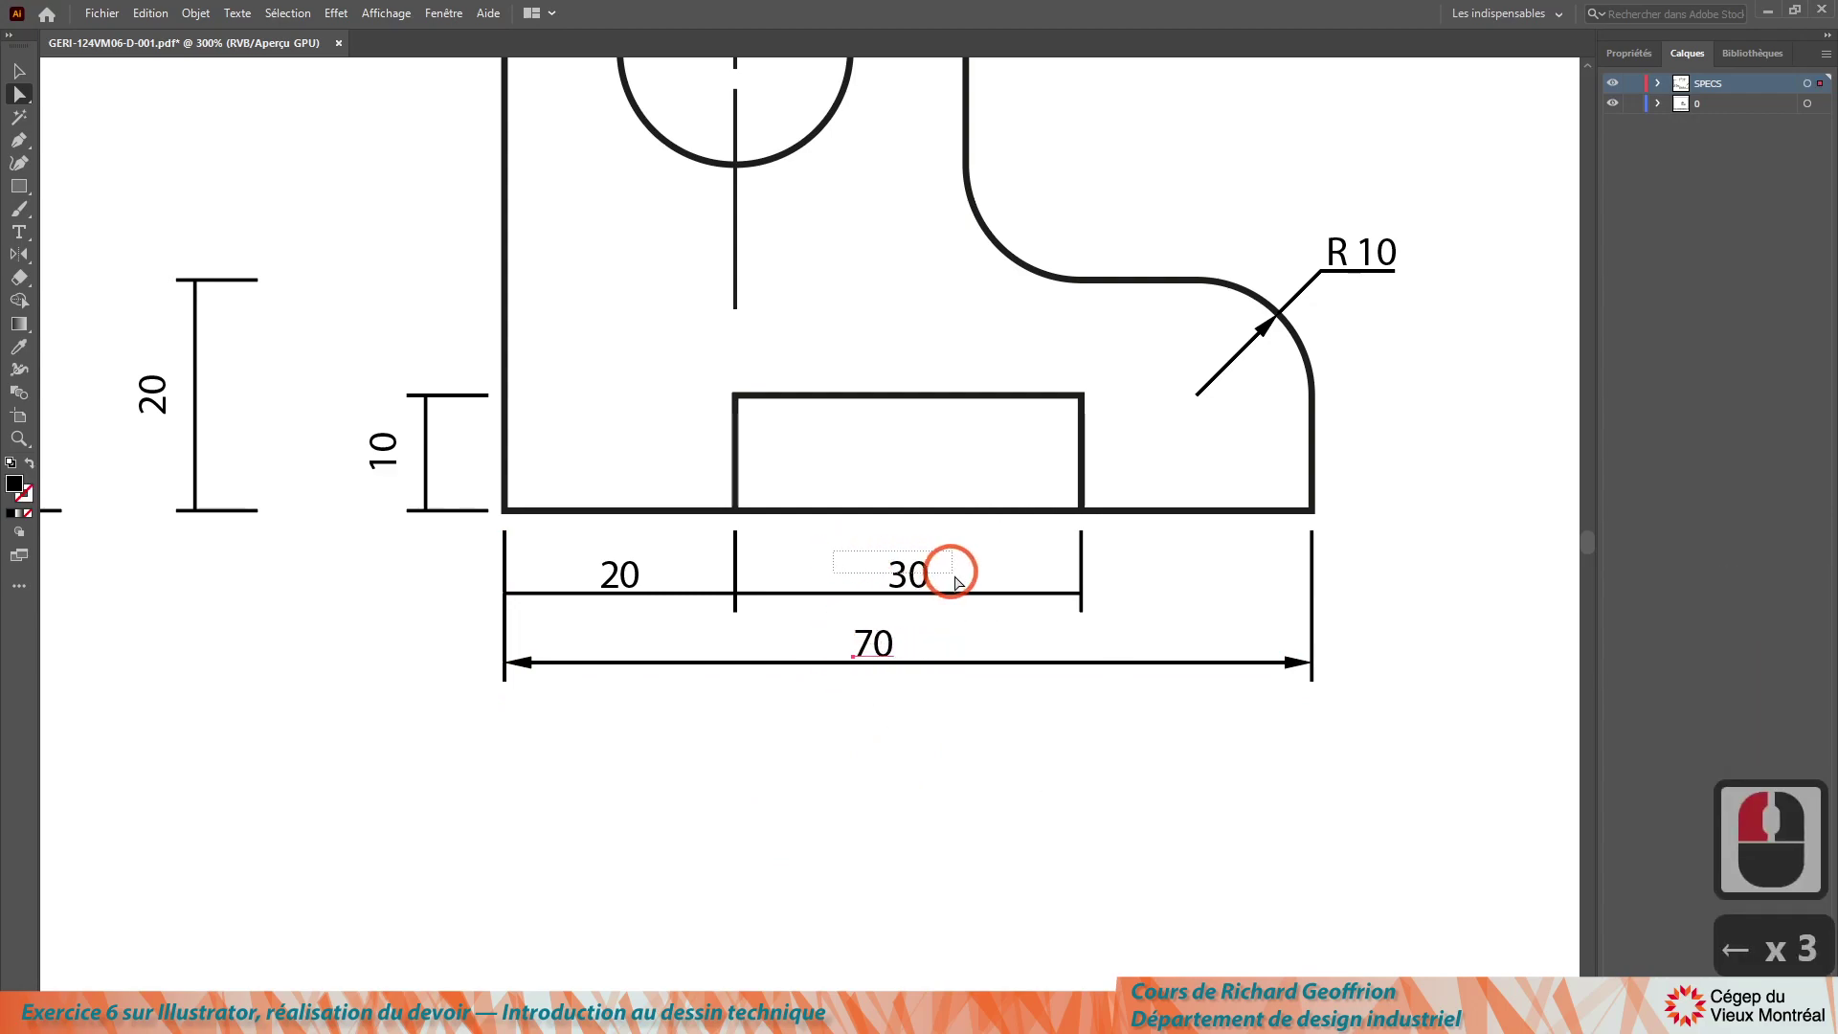
click(980, 587)
key(Right)
key(Right)
key(Right)
Step: Extend the baseline extension line endpoints toward the part outline
click(369, 761)
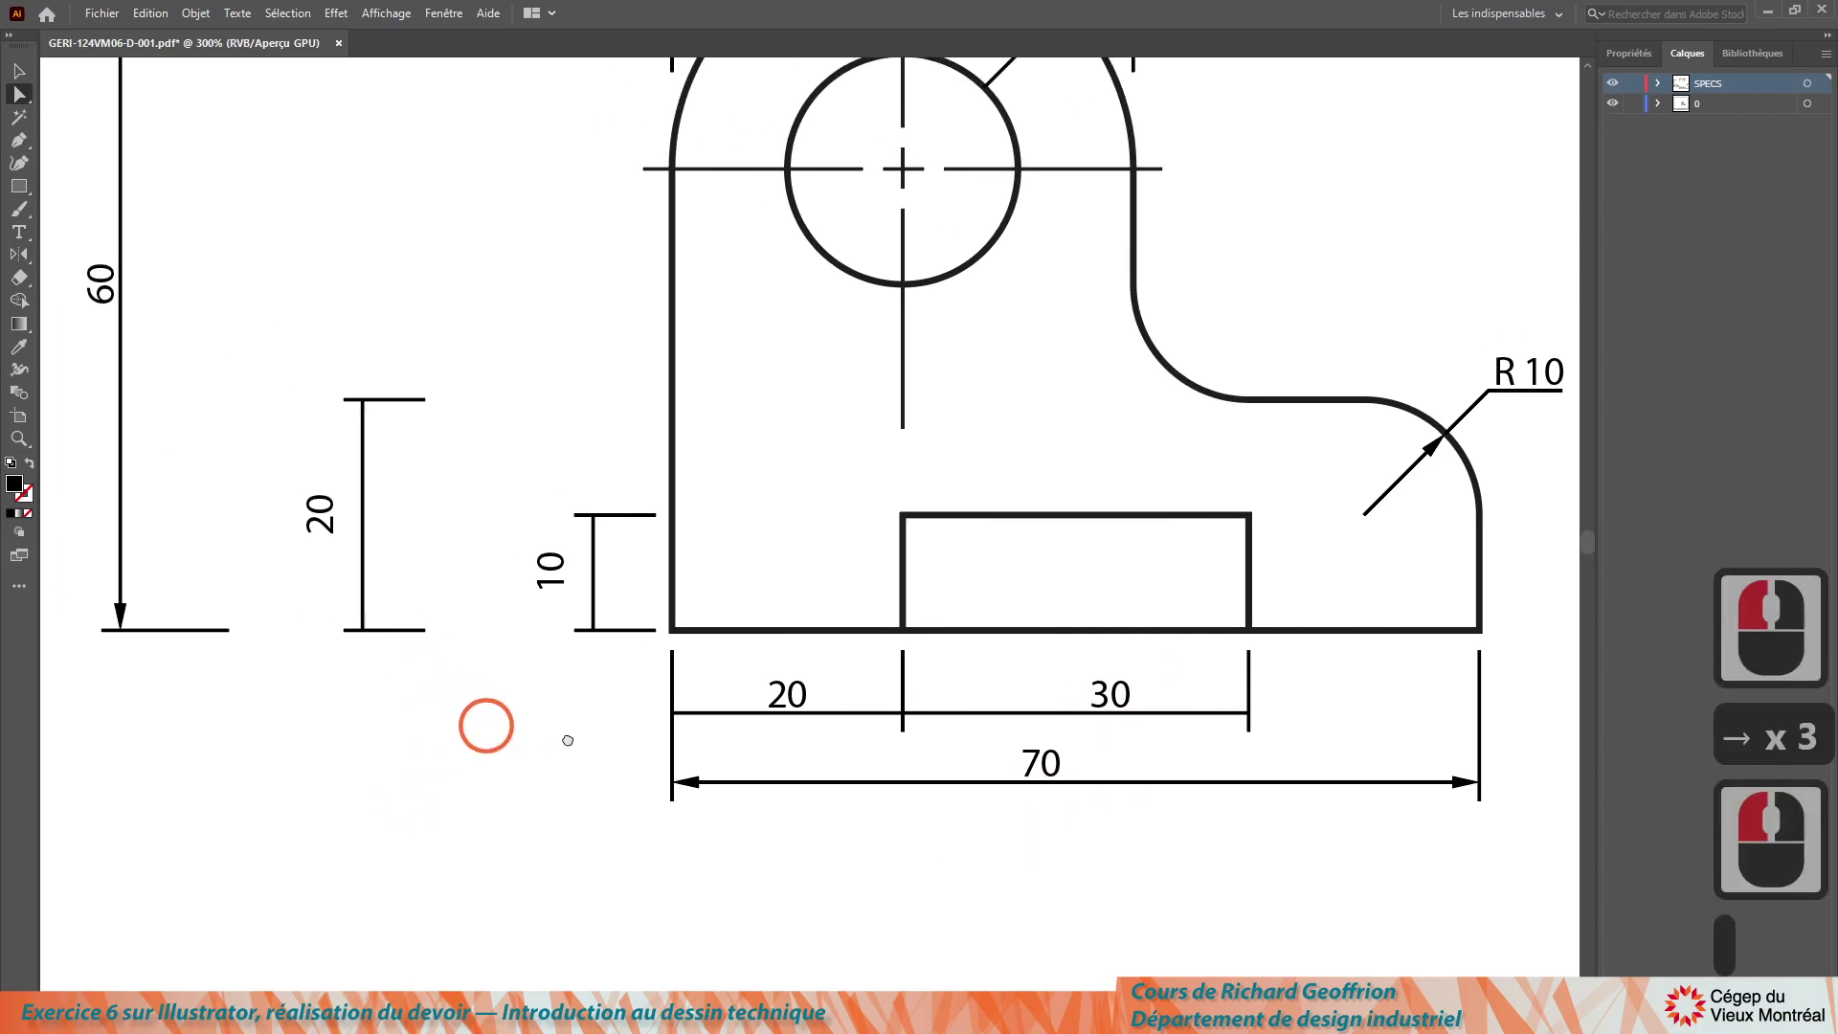
click(650, 735)
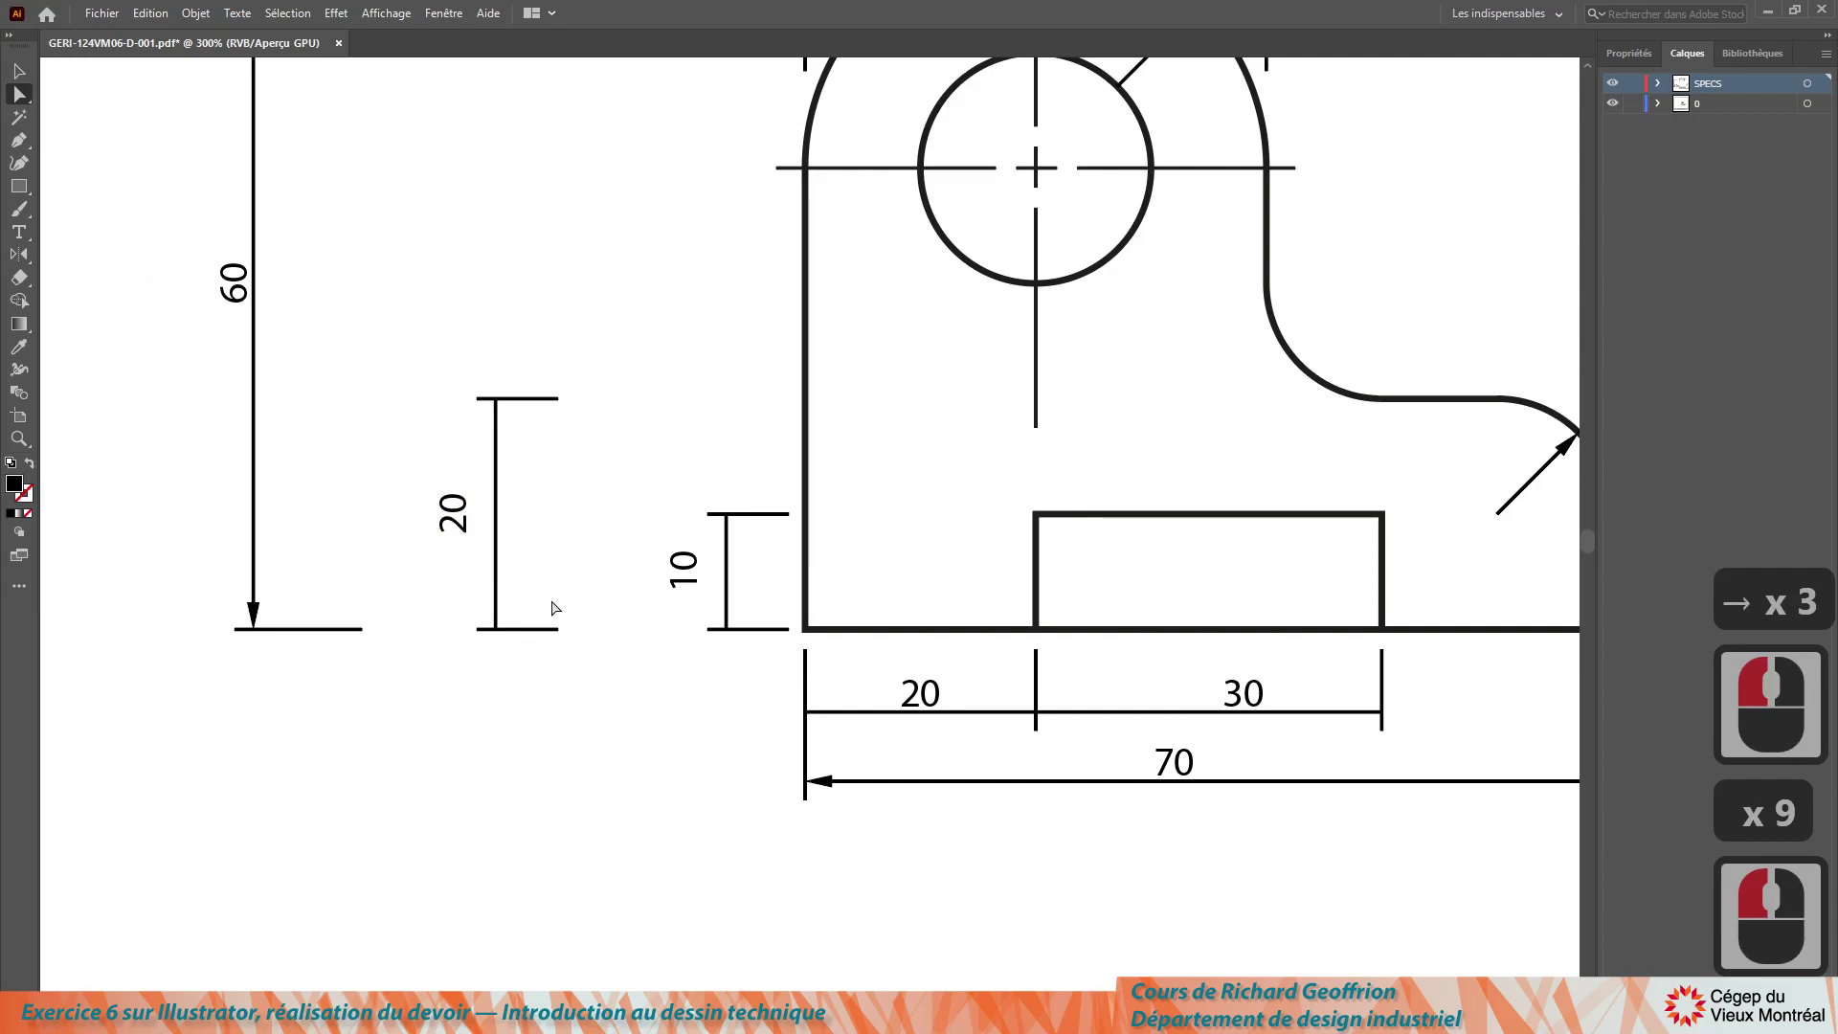
click(580, 698)
key(Delete)
key(Delete)
click(798, 684)
key(Delete)
key(Delete)
click(418, 692)
key(Right)
key(Right)
key(Right)
key(Right)
key(Right)
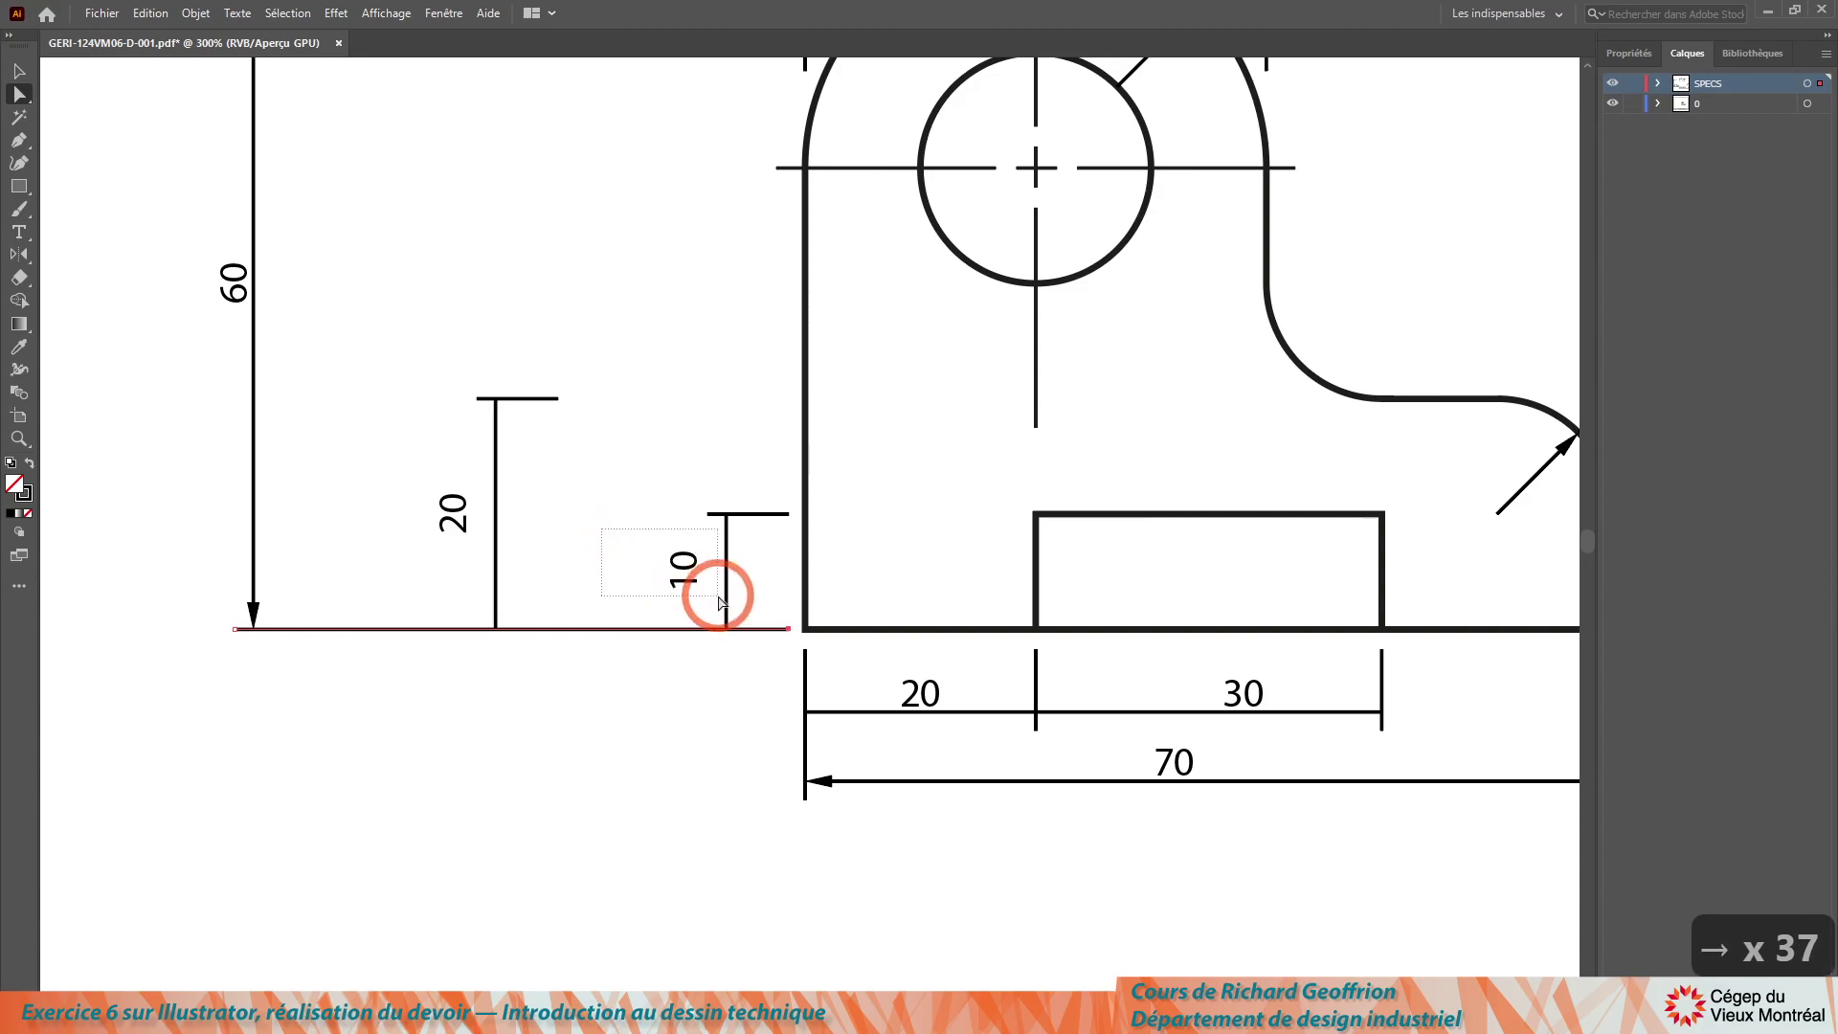
Step: Nudge the 10 and 20 labels right toward their dimension lines
click(725, 603)
key(Right)
key(Right)
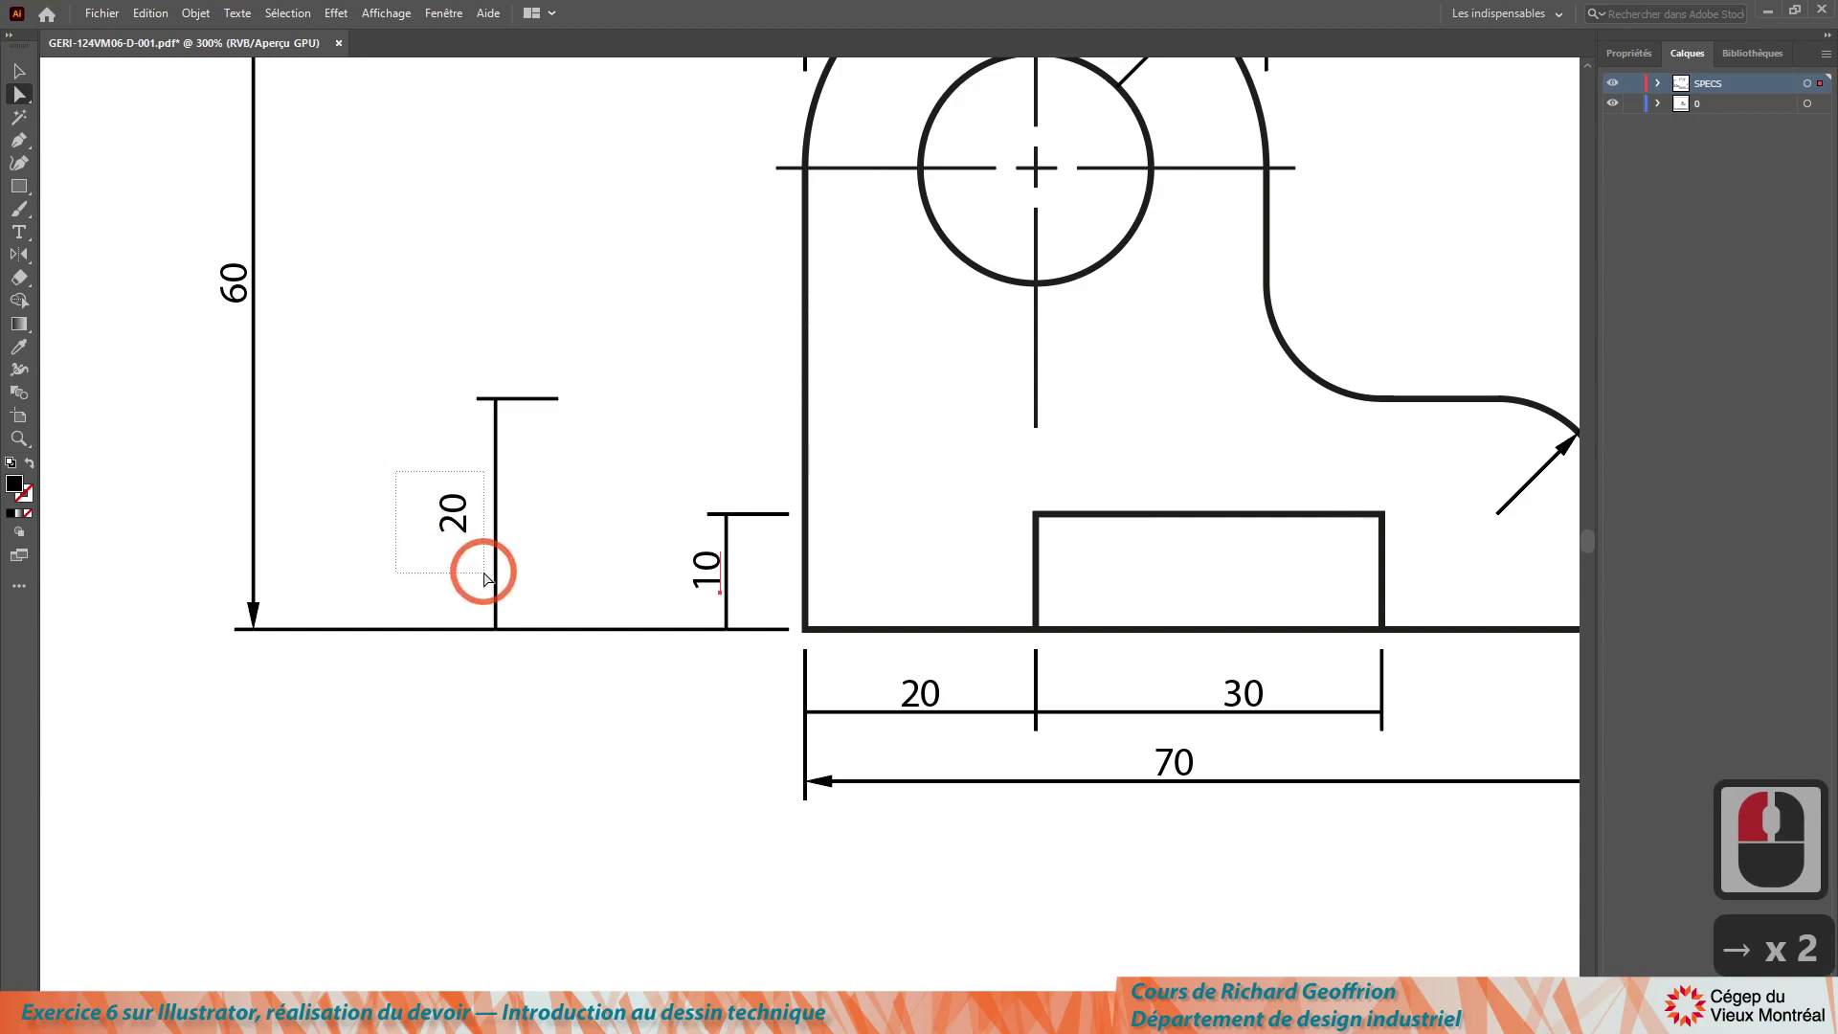
click(488, 575)
key(Right)
key(Right)
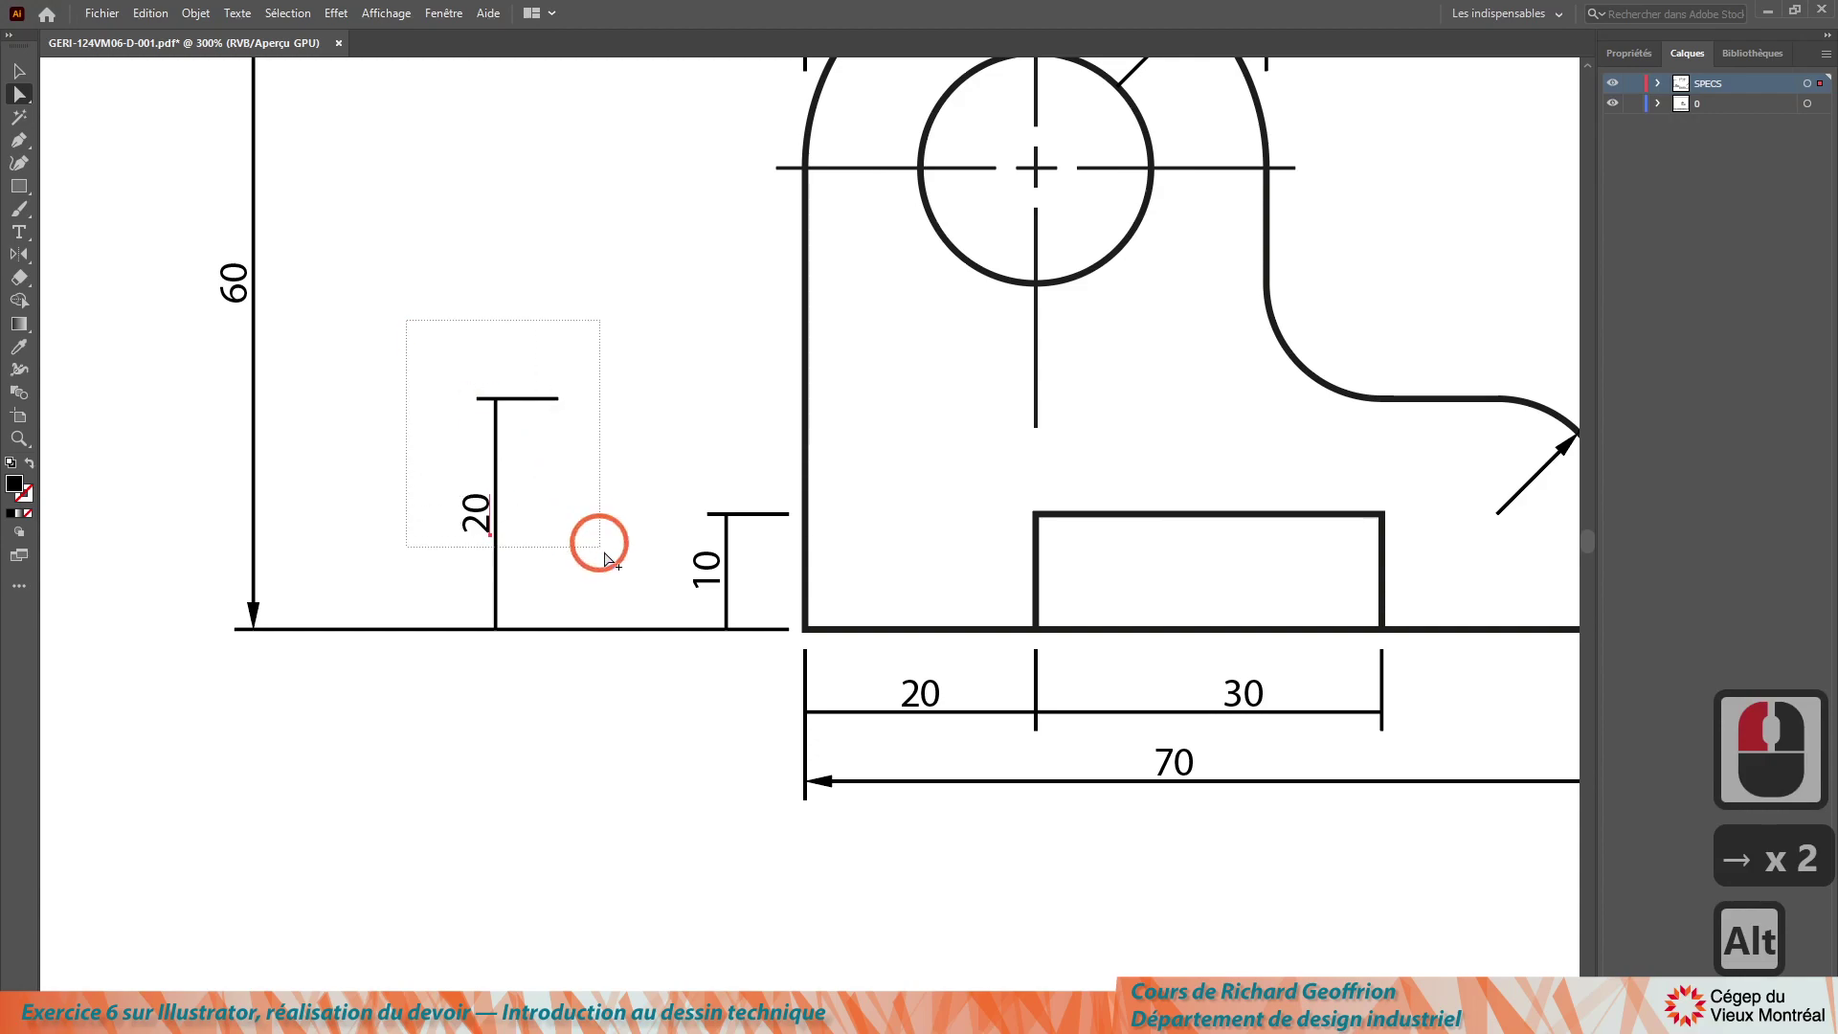
Step: Move the whole 20 height dimension right, closer to the part
click(606, 572)
key(Right)
key(Right)
key(Right)
key(Right)
key(Right)
key(Right)
key(Right)
key(Right)
key(Right)
key(Right)
key(Right)
key(Right)
key(Right)
key(Right)
key(Right)
key(Right)
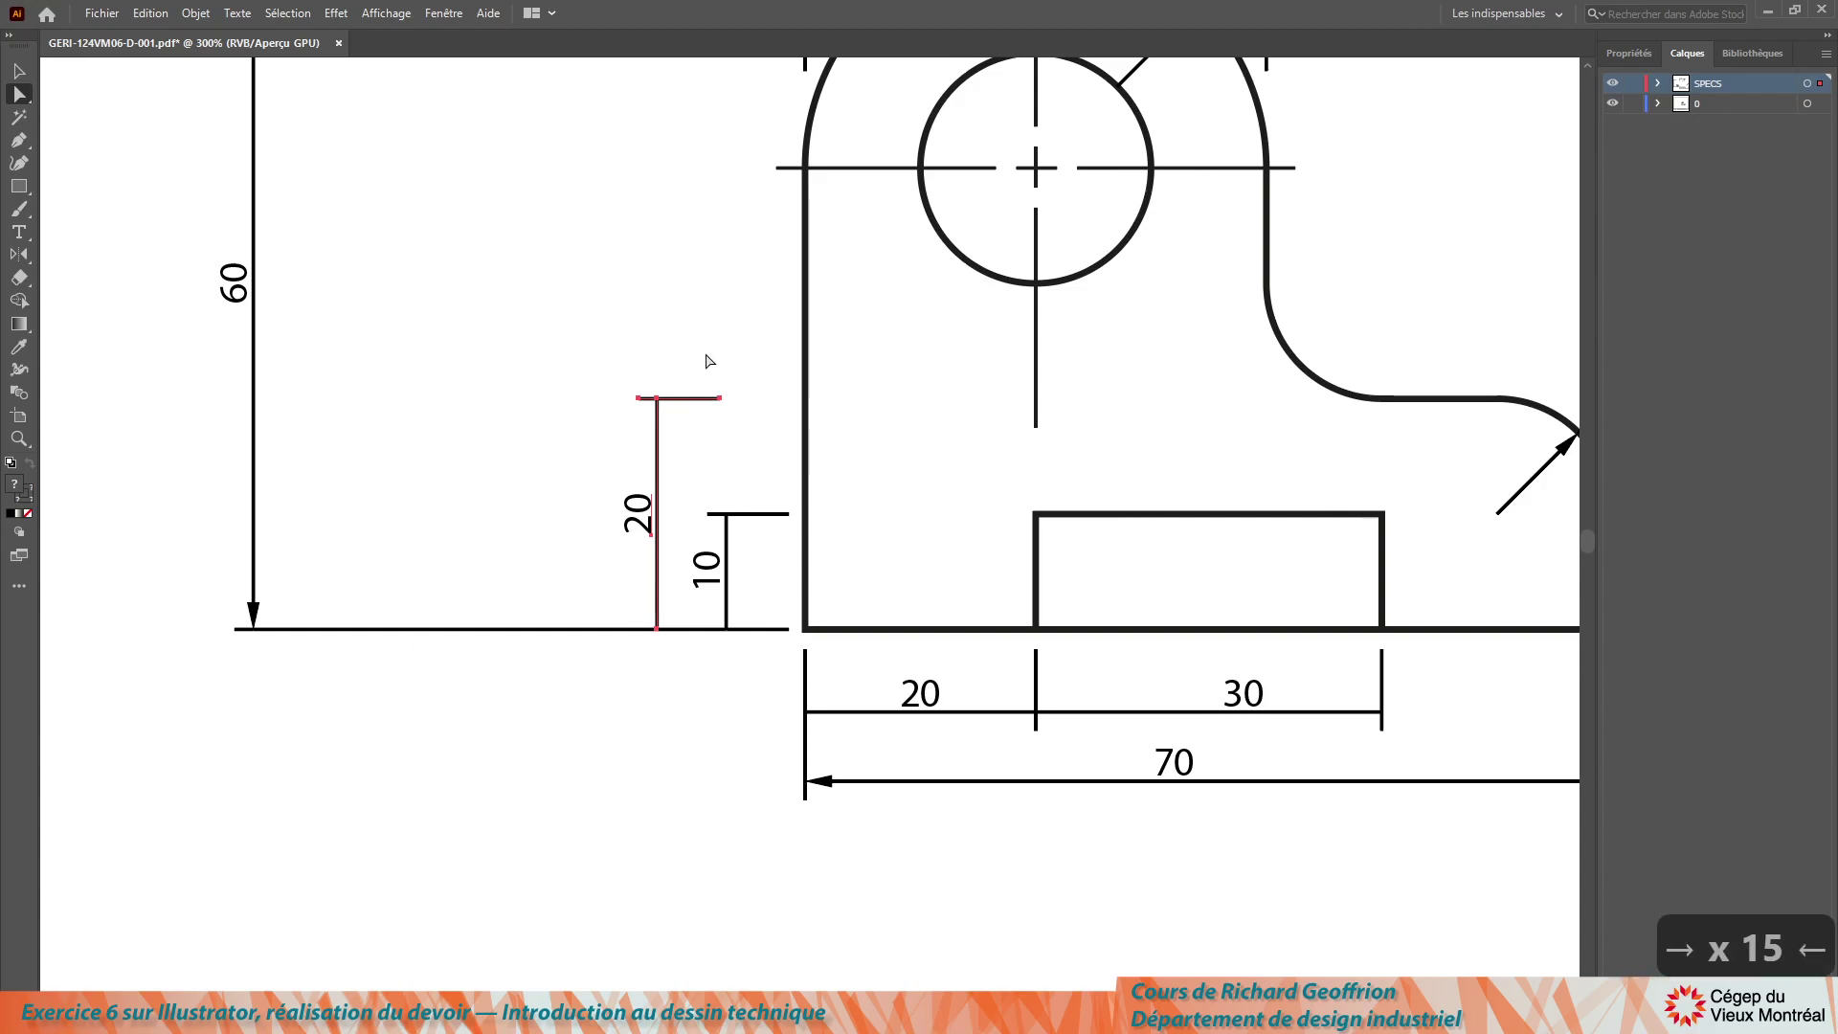
Step: Lengthen the 20 and 10 top extension lines so they reach the part outline and pocket
click(743, 441)
key(Right)
key(Right)
key(Right)
key(Right)
key(Right)
key(Right)
key(Right)
key(Right)
key(Right)
key(Right)
key(Right)
key(Right)
key(Right)
key(Right)
key(Left)
key(Right)
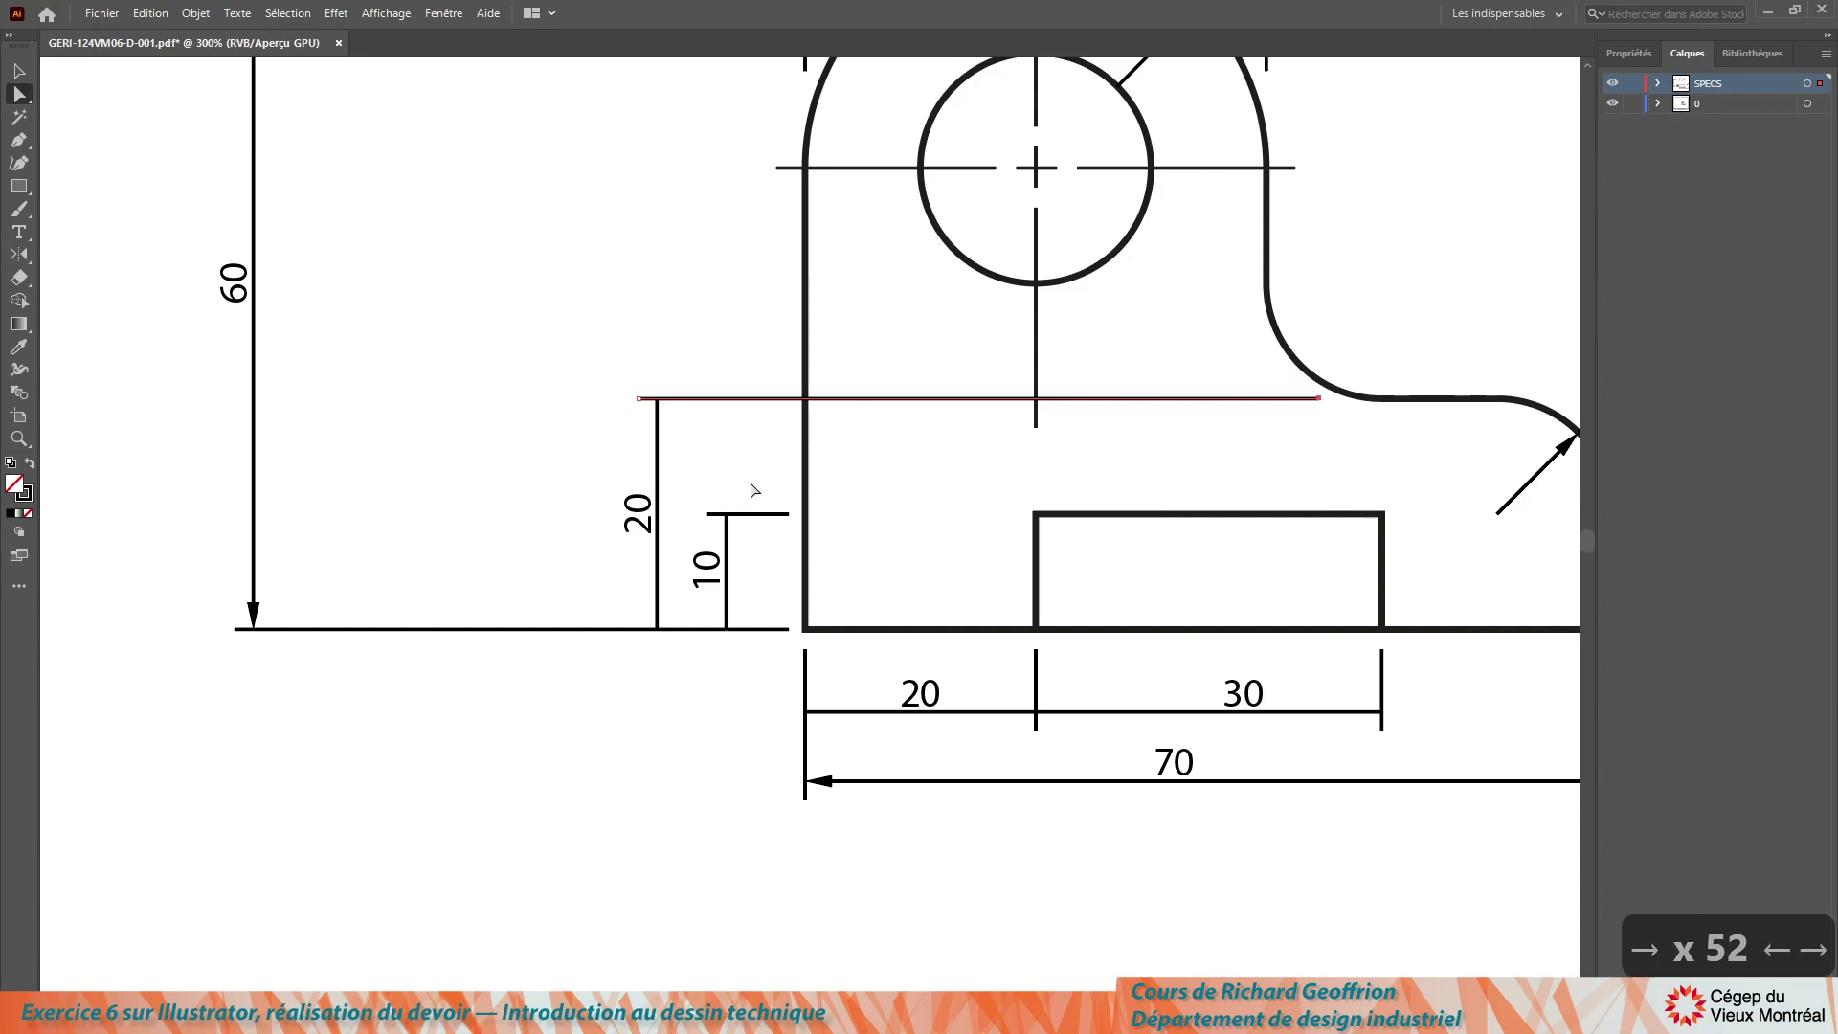
click(803, 531)
key(Right)
key(Right)
key(Right)
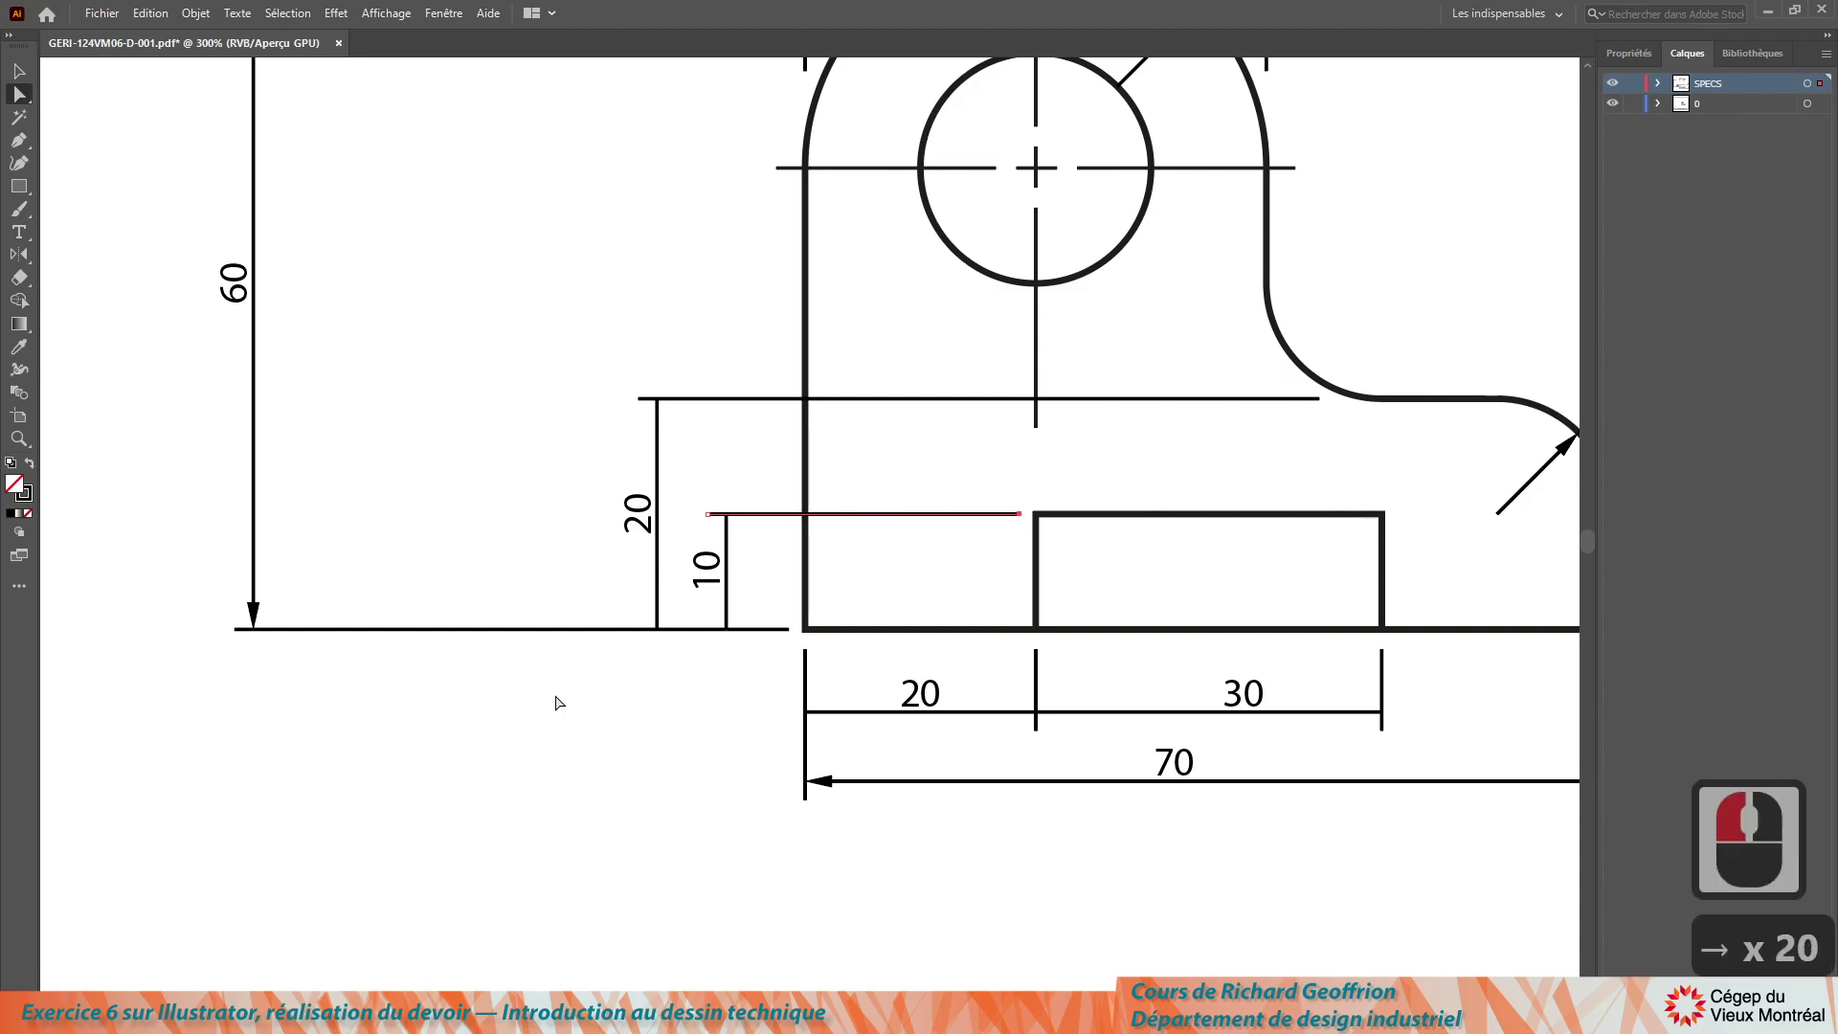
Step: Lengthen the 60 dimension's top extension line toward the part
click(522, 749)
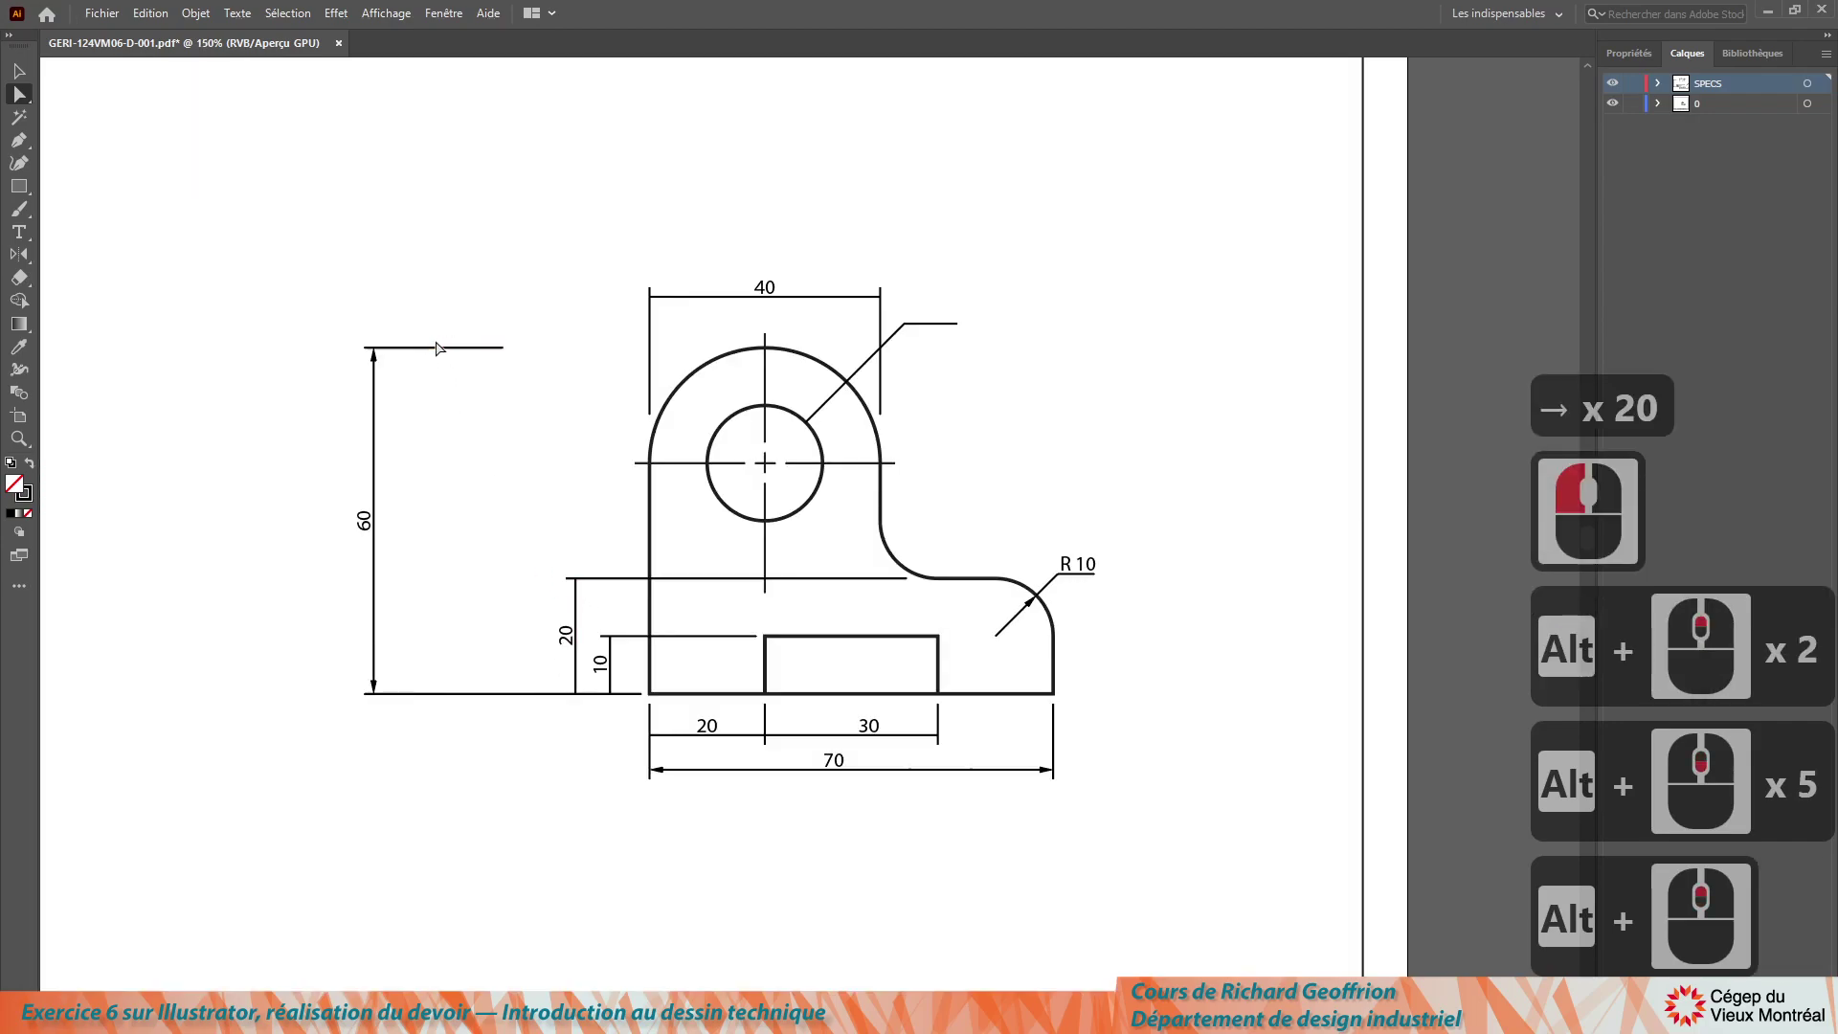
click(528, 424)
key(Right)
key(Right)
key(Right)
key(Right)
key(Right)
key(Right)
key(Right)
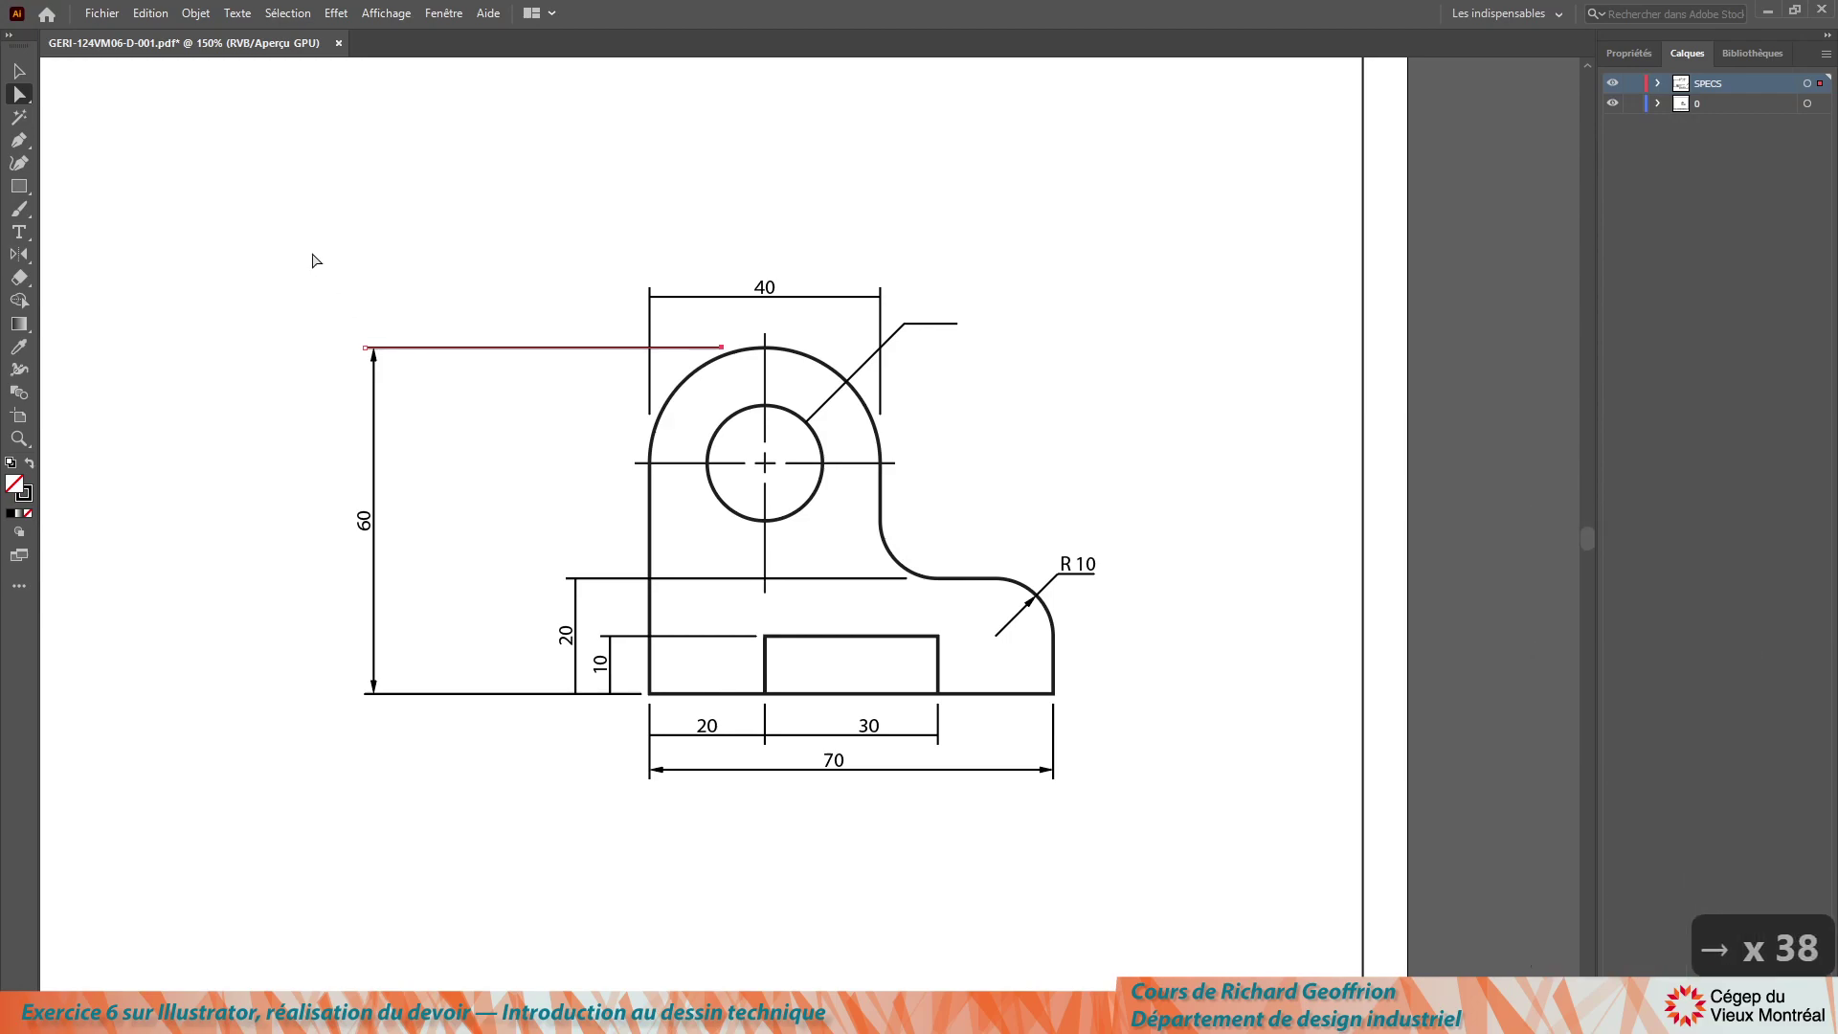
Step: Move the whole 60 height dimension right to sit just outside the 20 and 10 dimensions
click(460, 837)
key(Right)
key(Right)
key(Right)
key(Right)
key(Right)
key(Right)
key(Right)
key(Right)
key(Right)
key(Right)
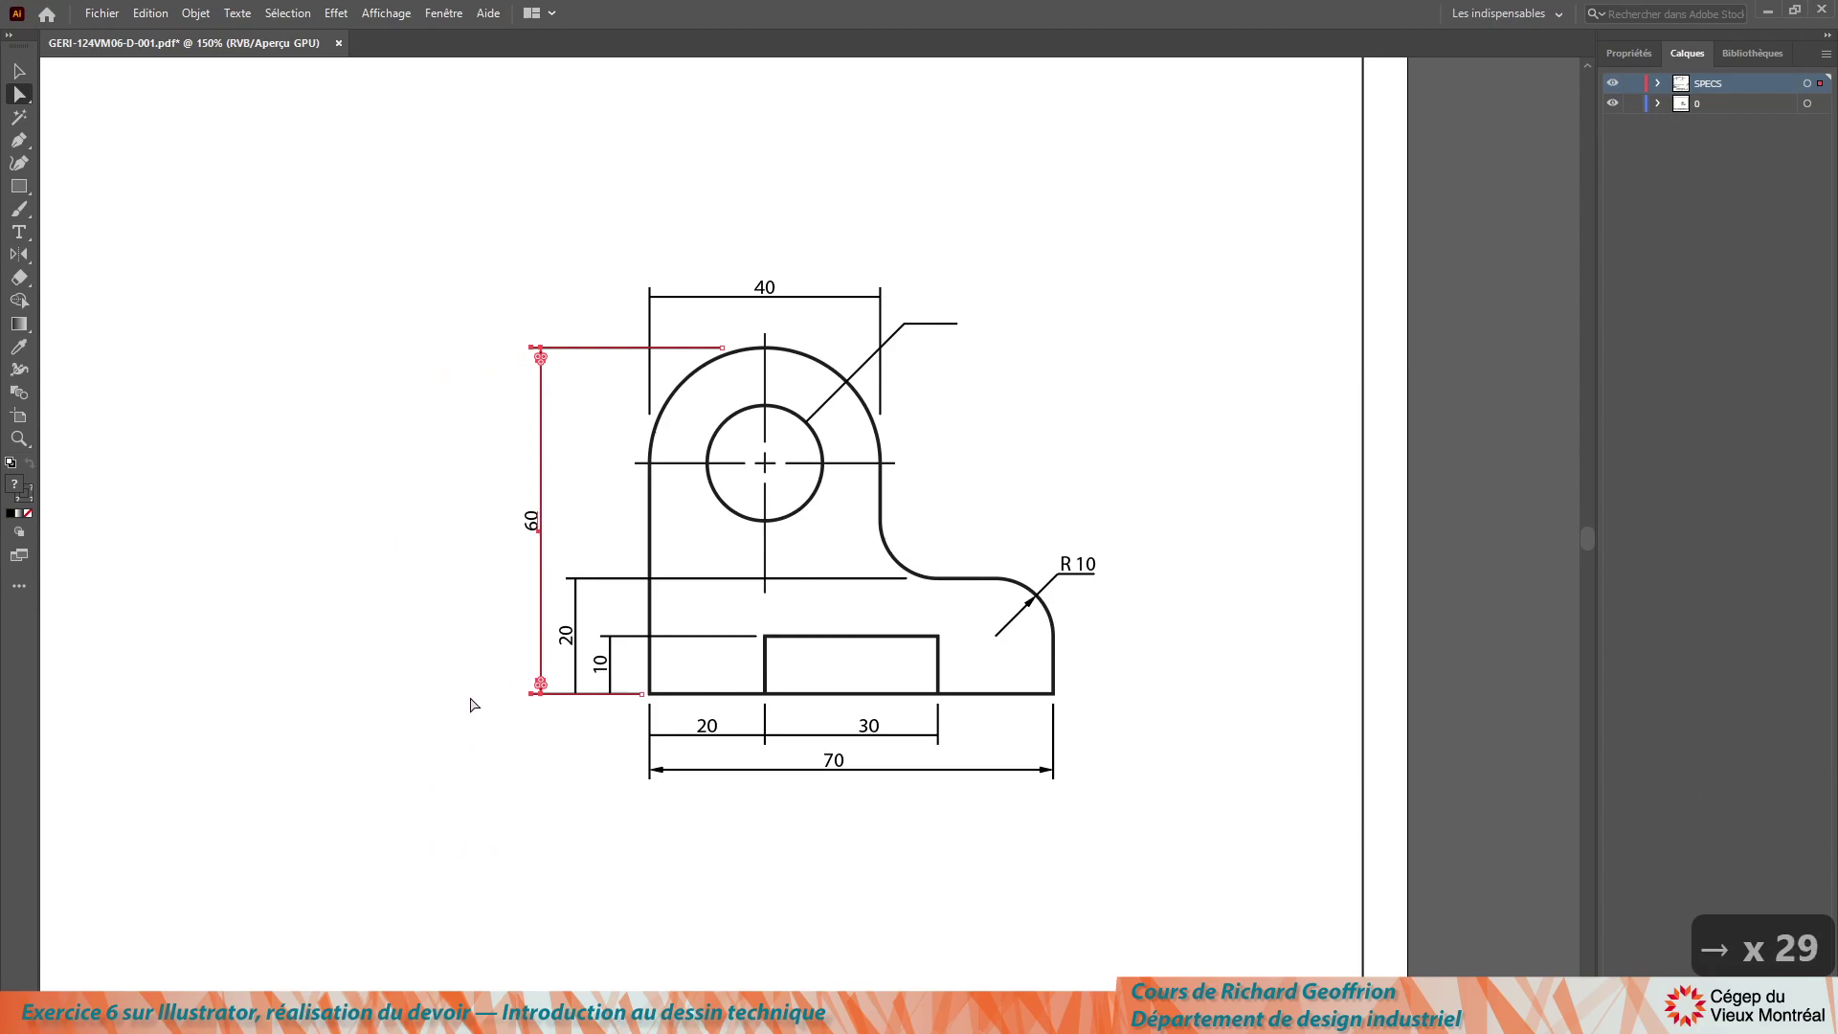
click(469, 691)
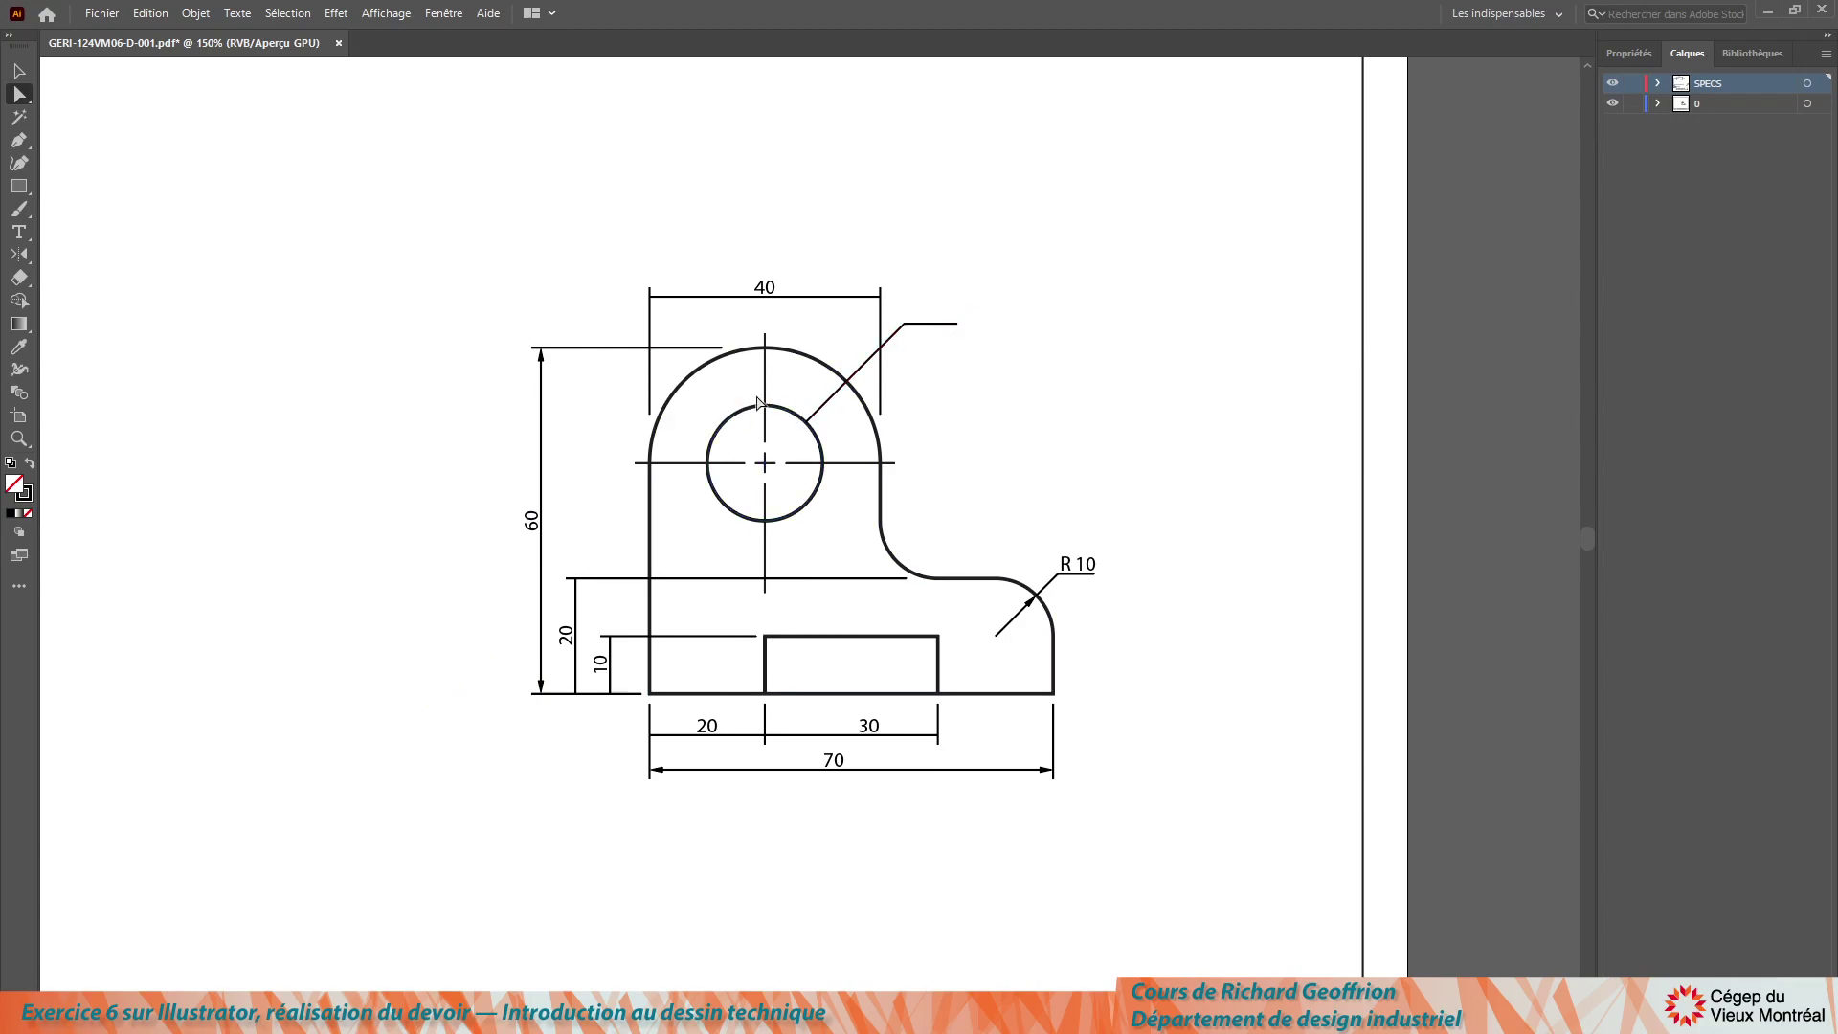
Step: Create a Ø 20 text label above the hole's leader using the Ø glyph and the digits 20
click(909, 310)
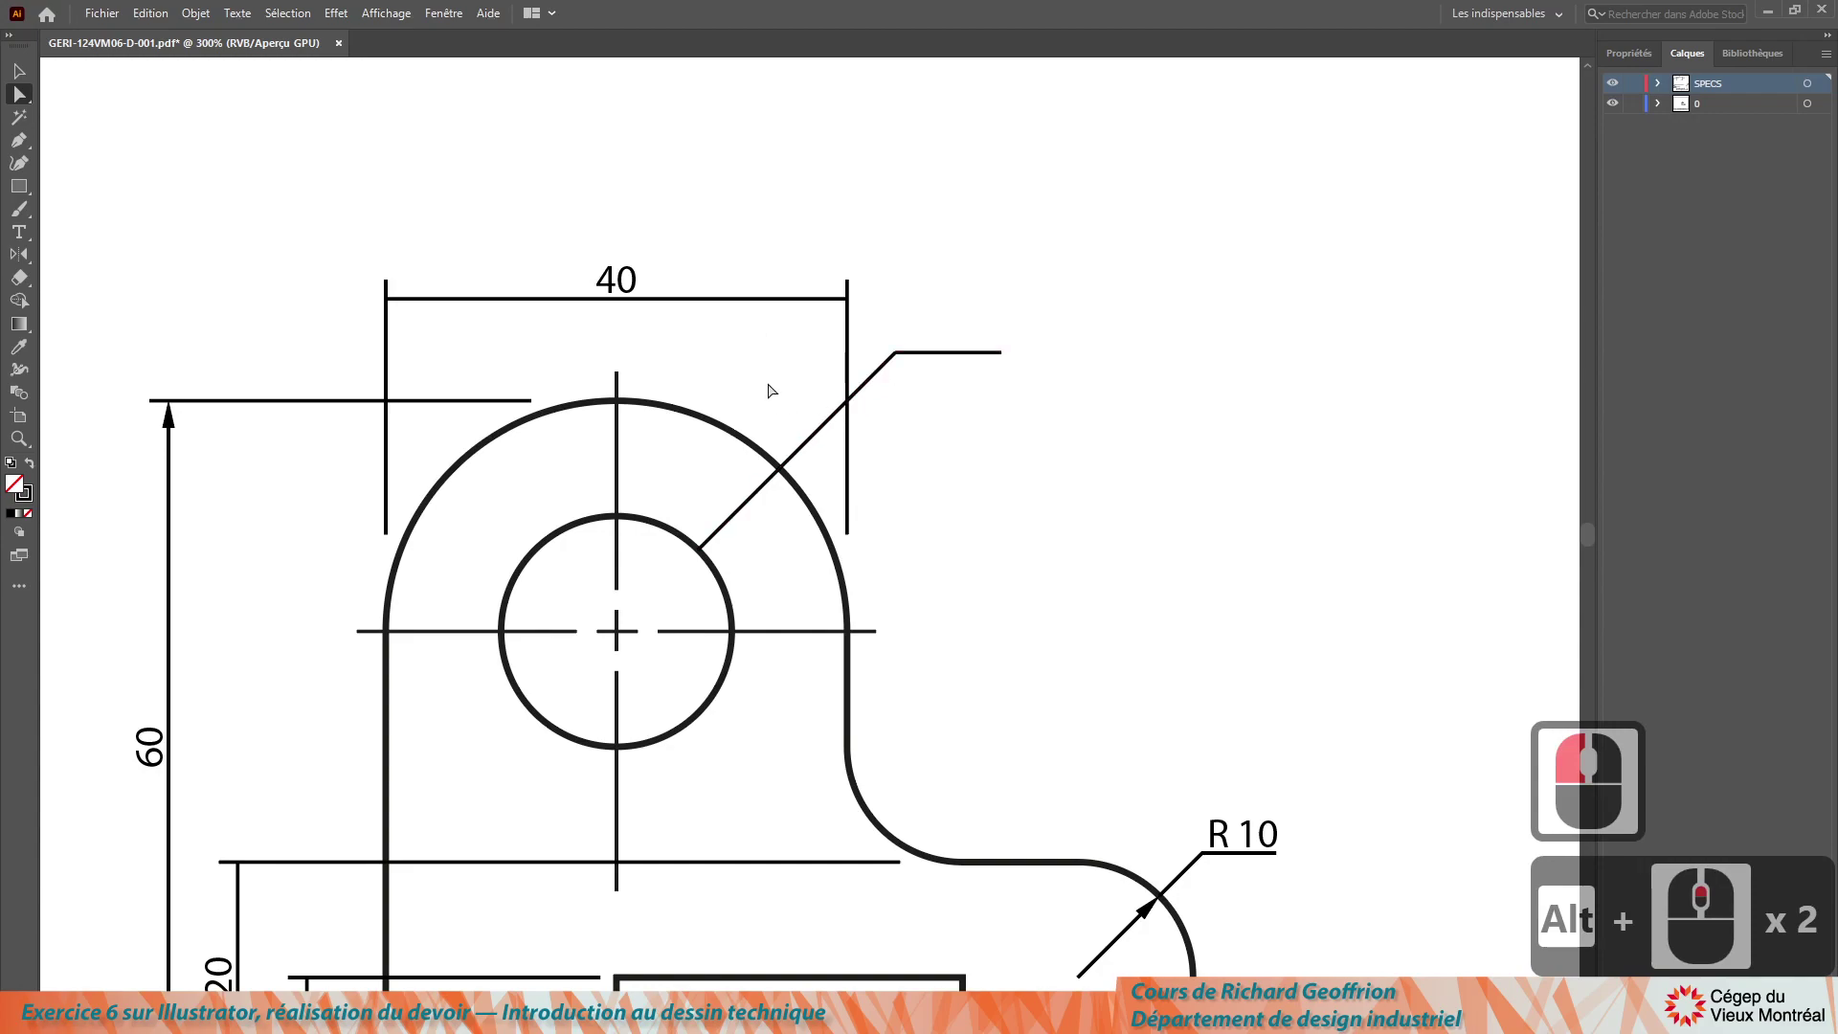
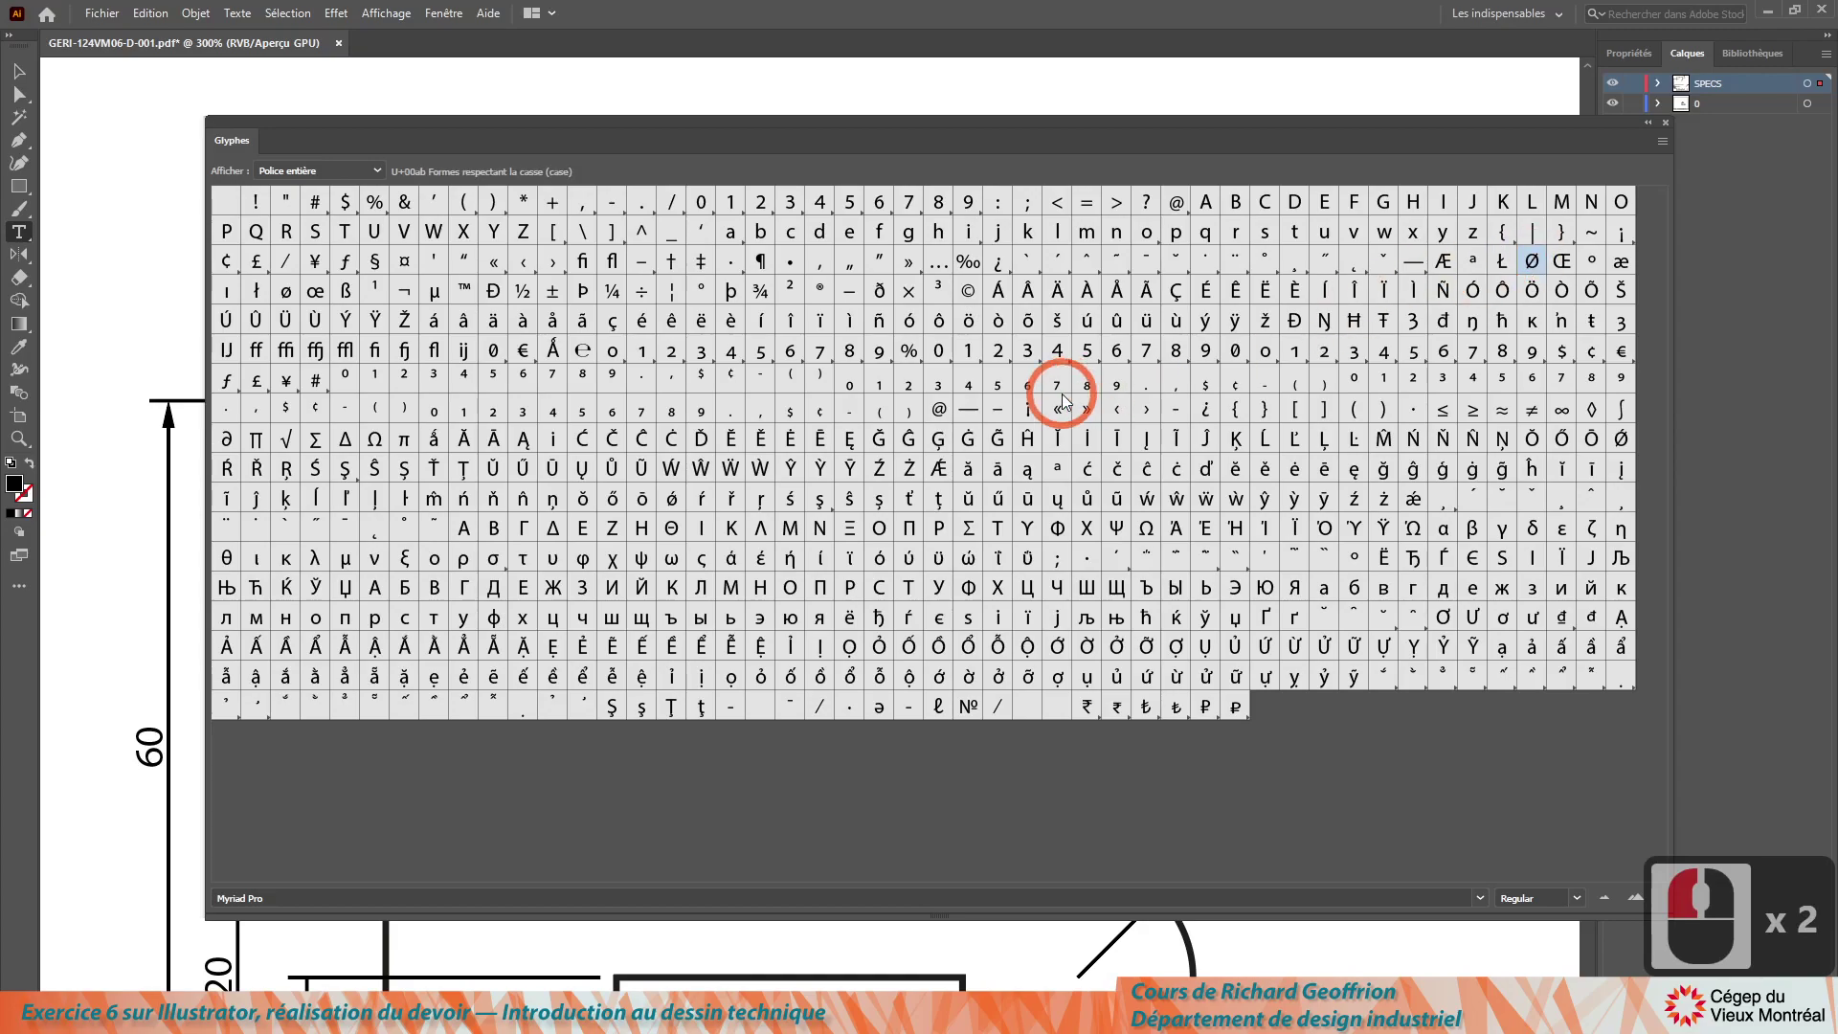
click(1672, 128)
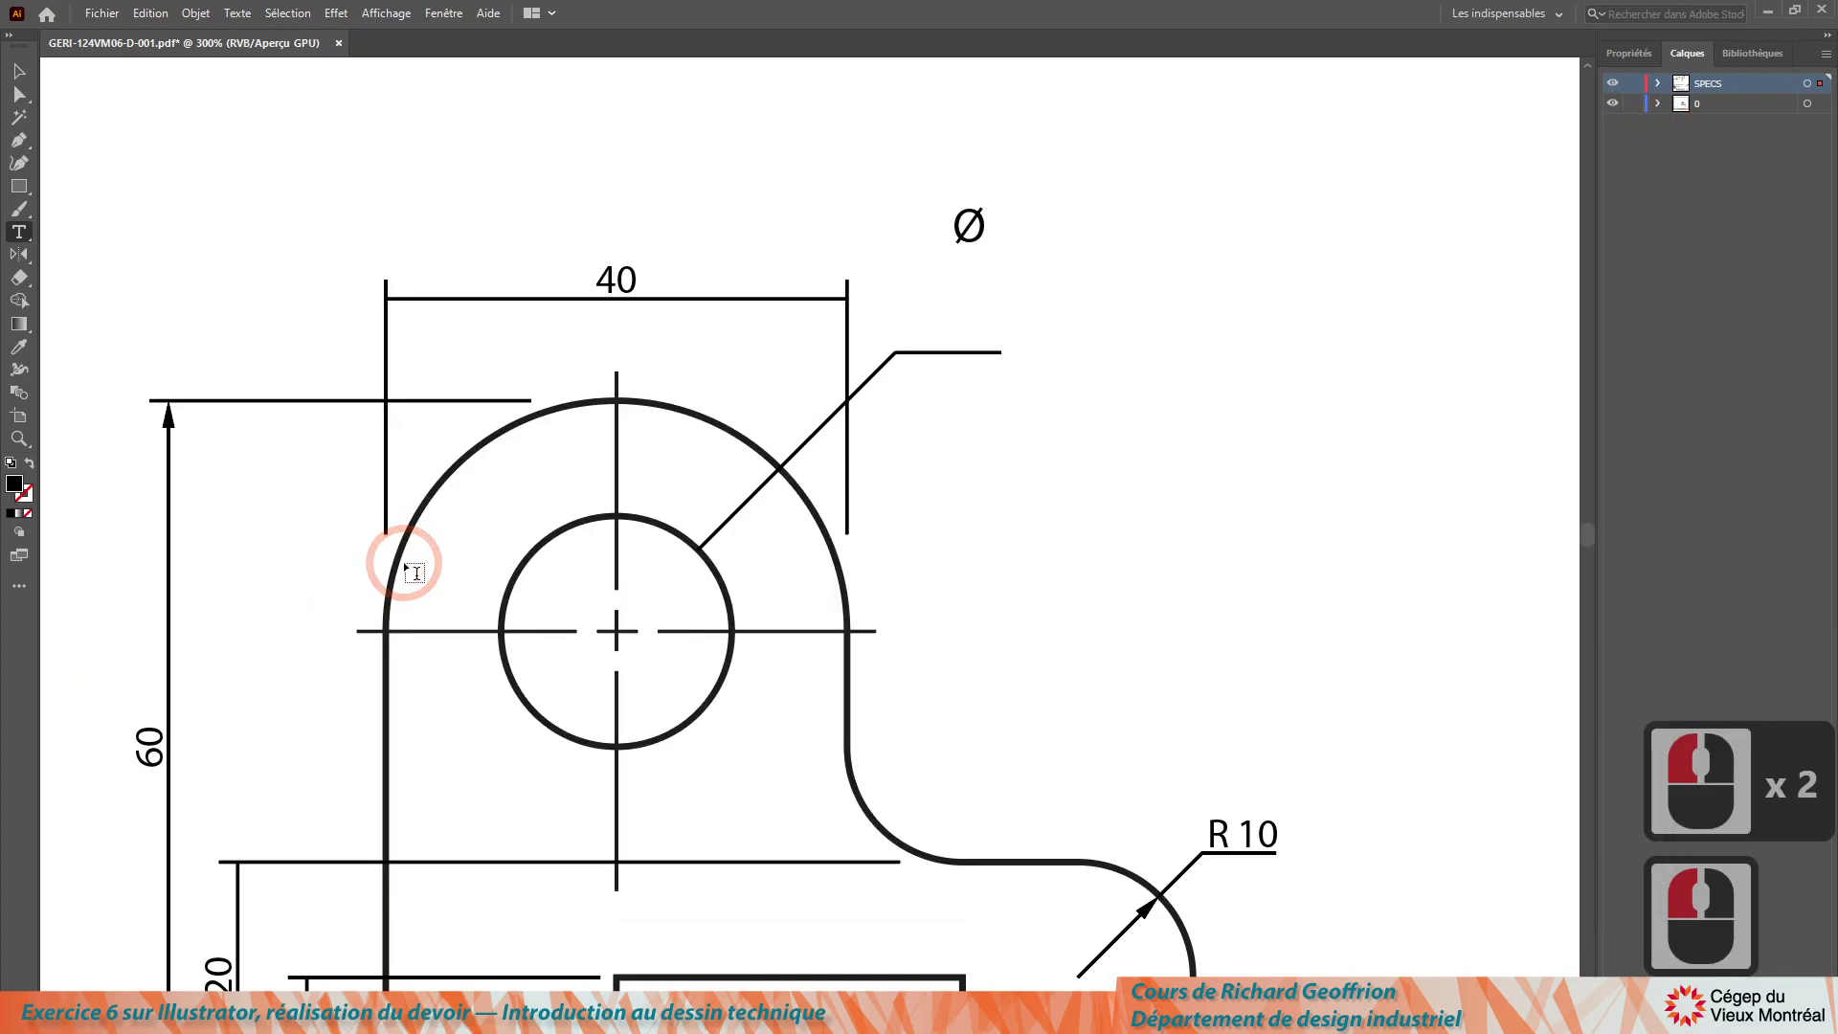
text(20)
click(34, 79)
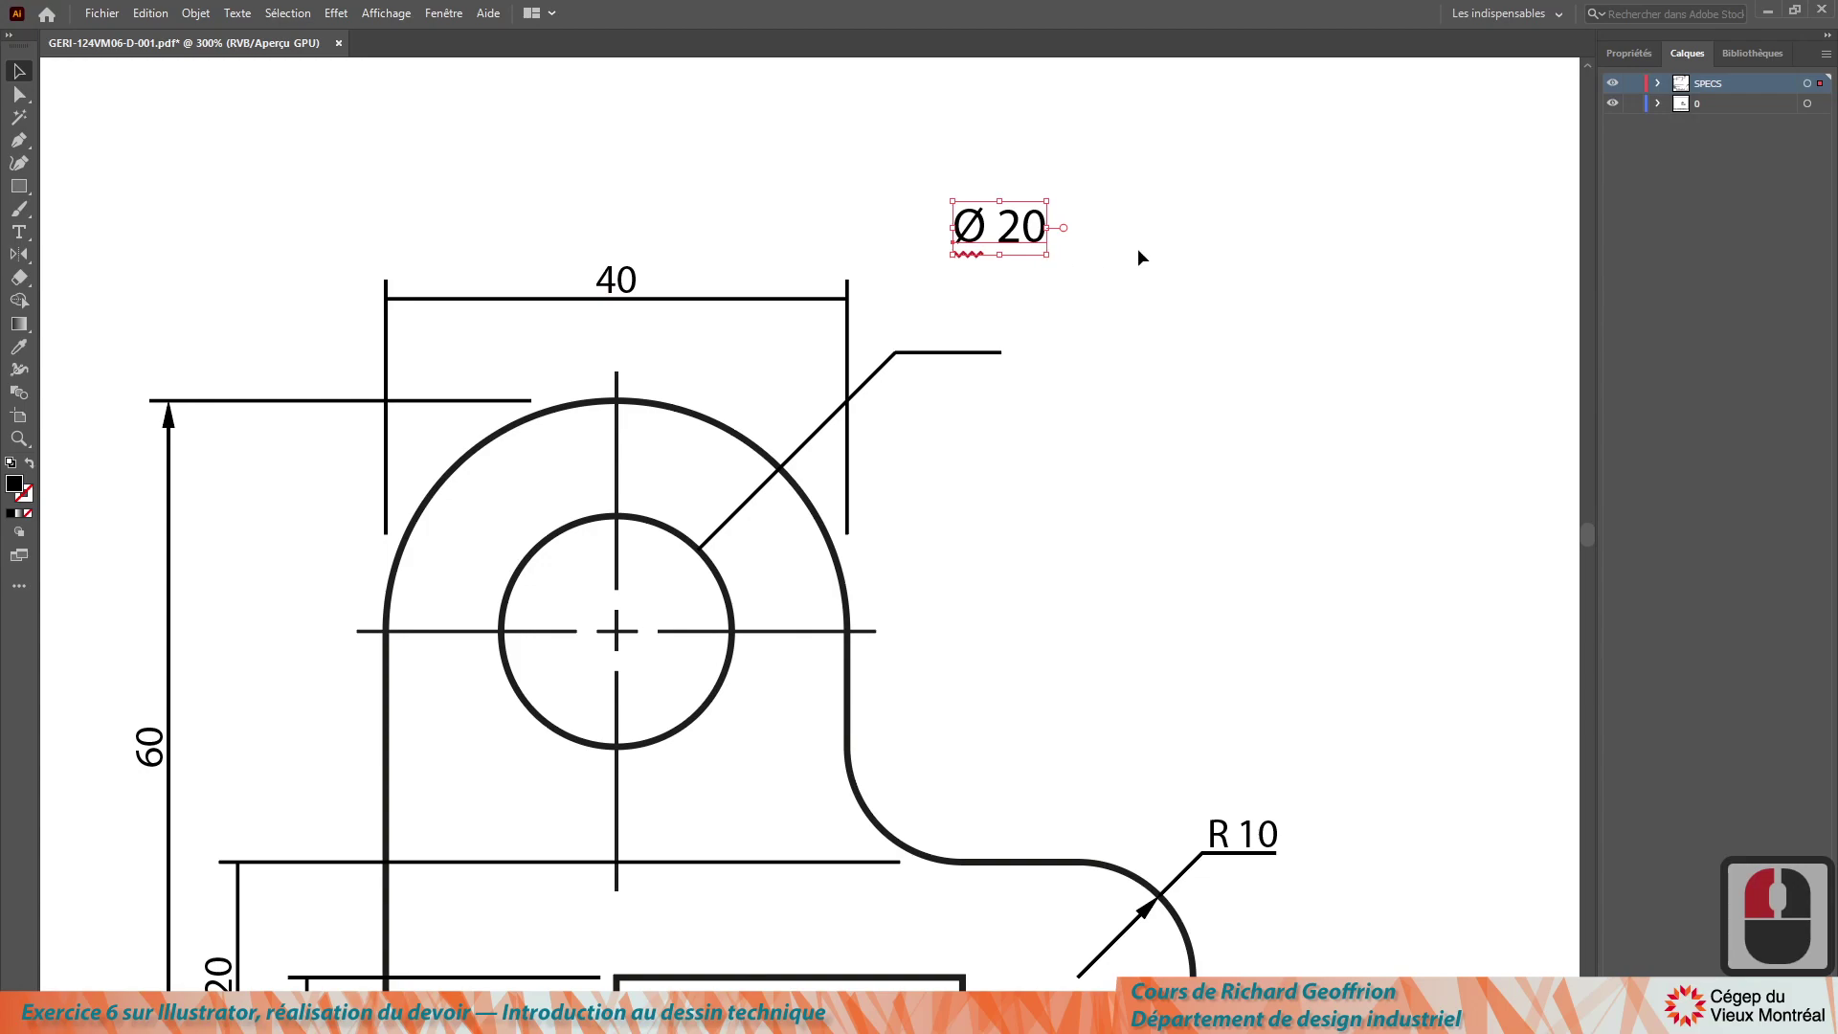
click(1135, 201)
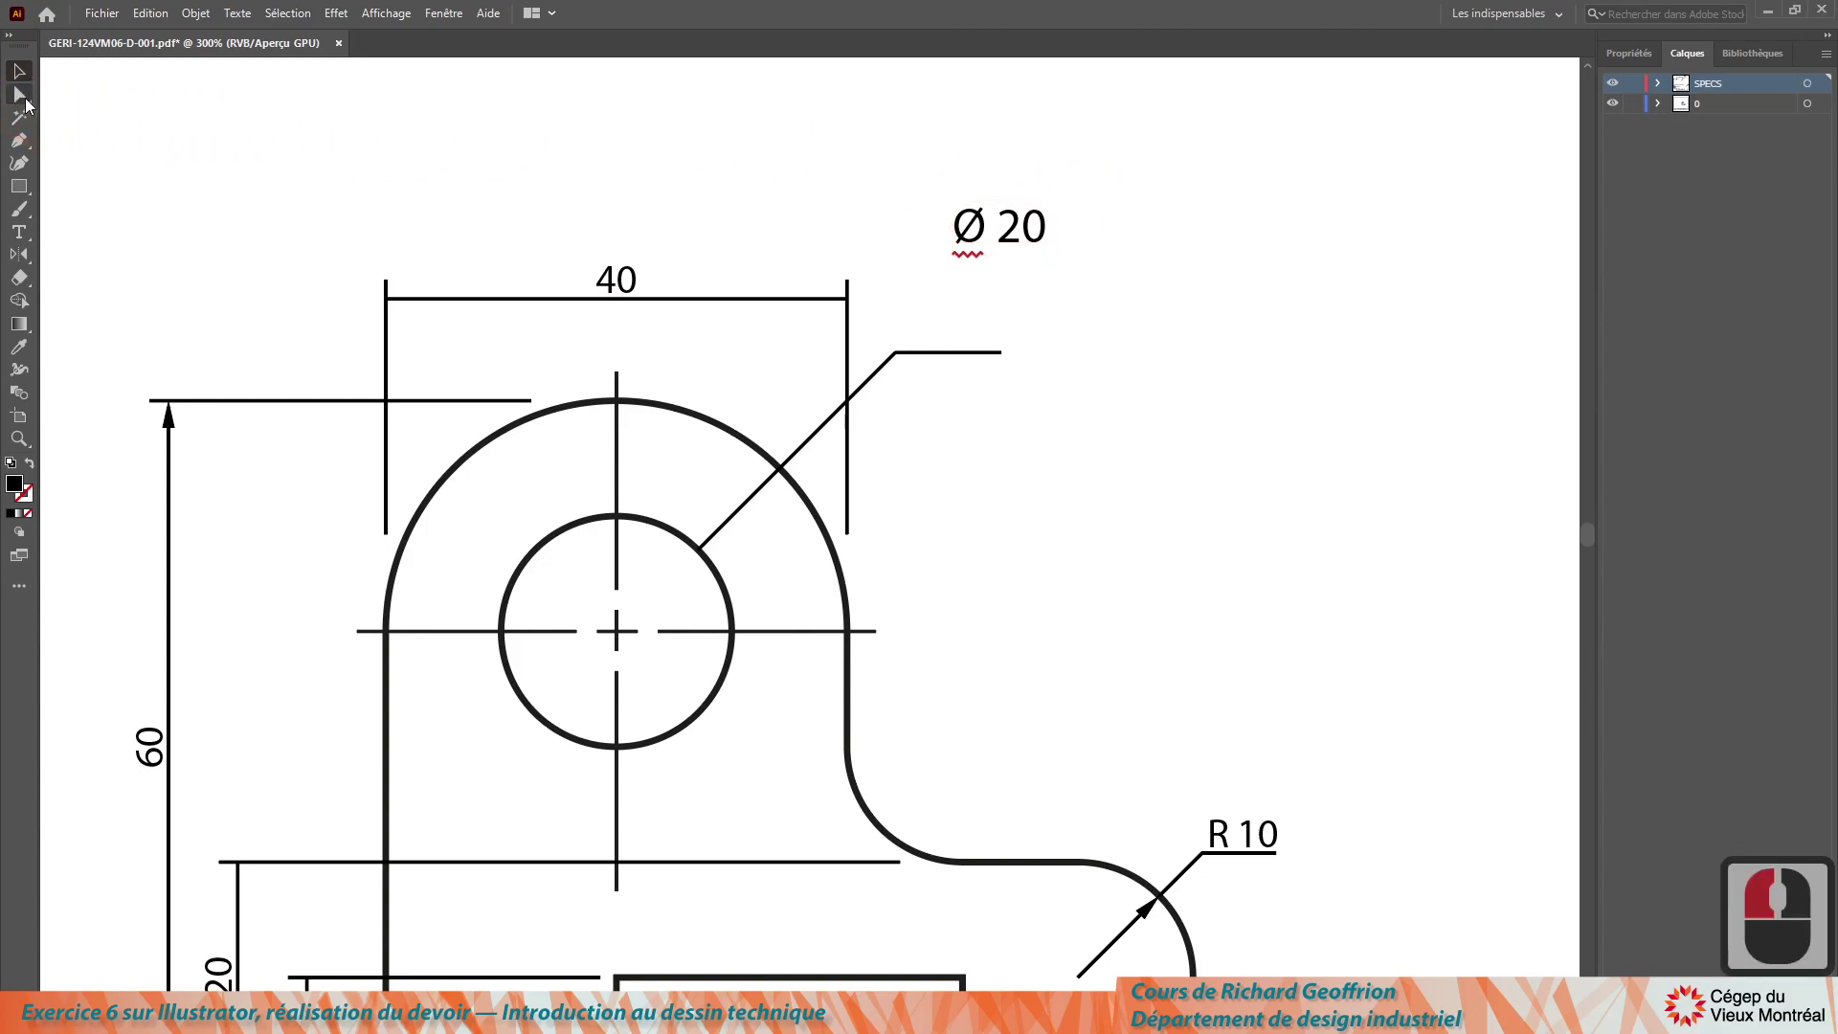
click(39, 237)
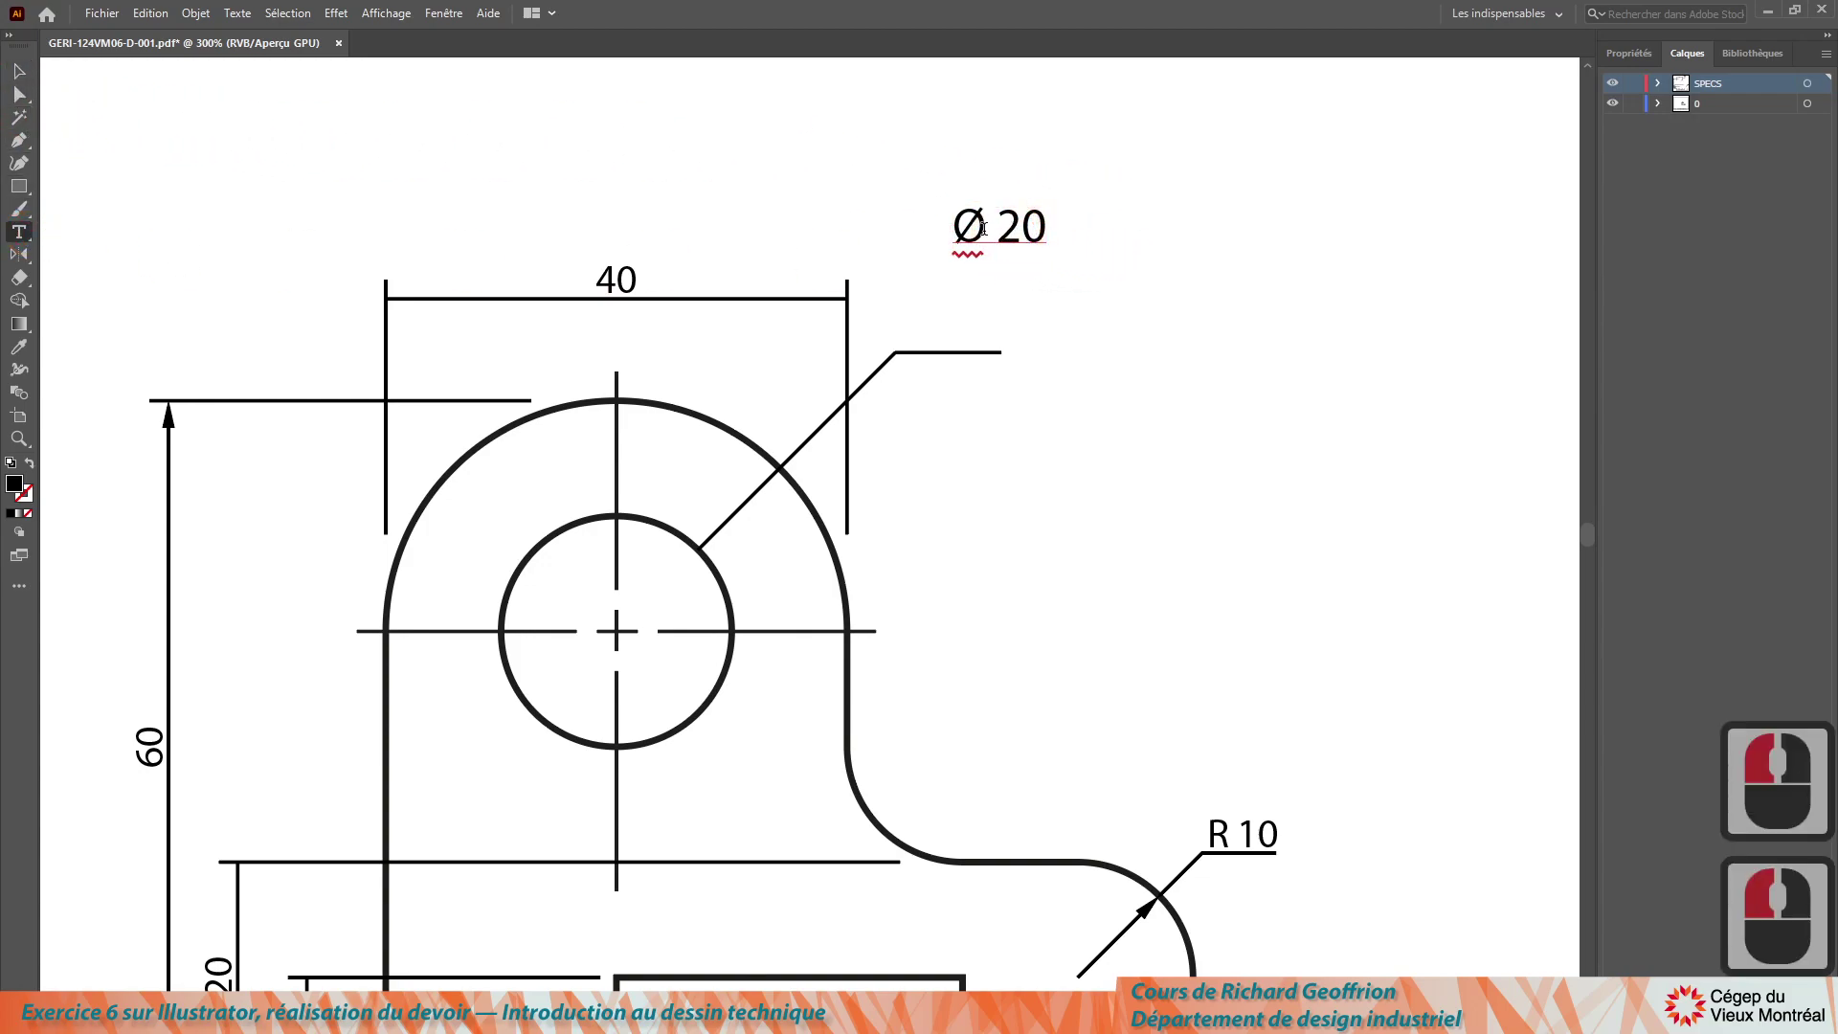
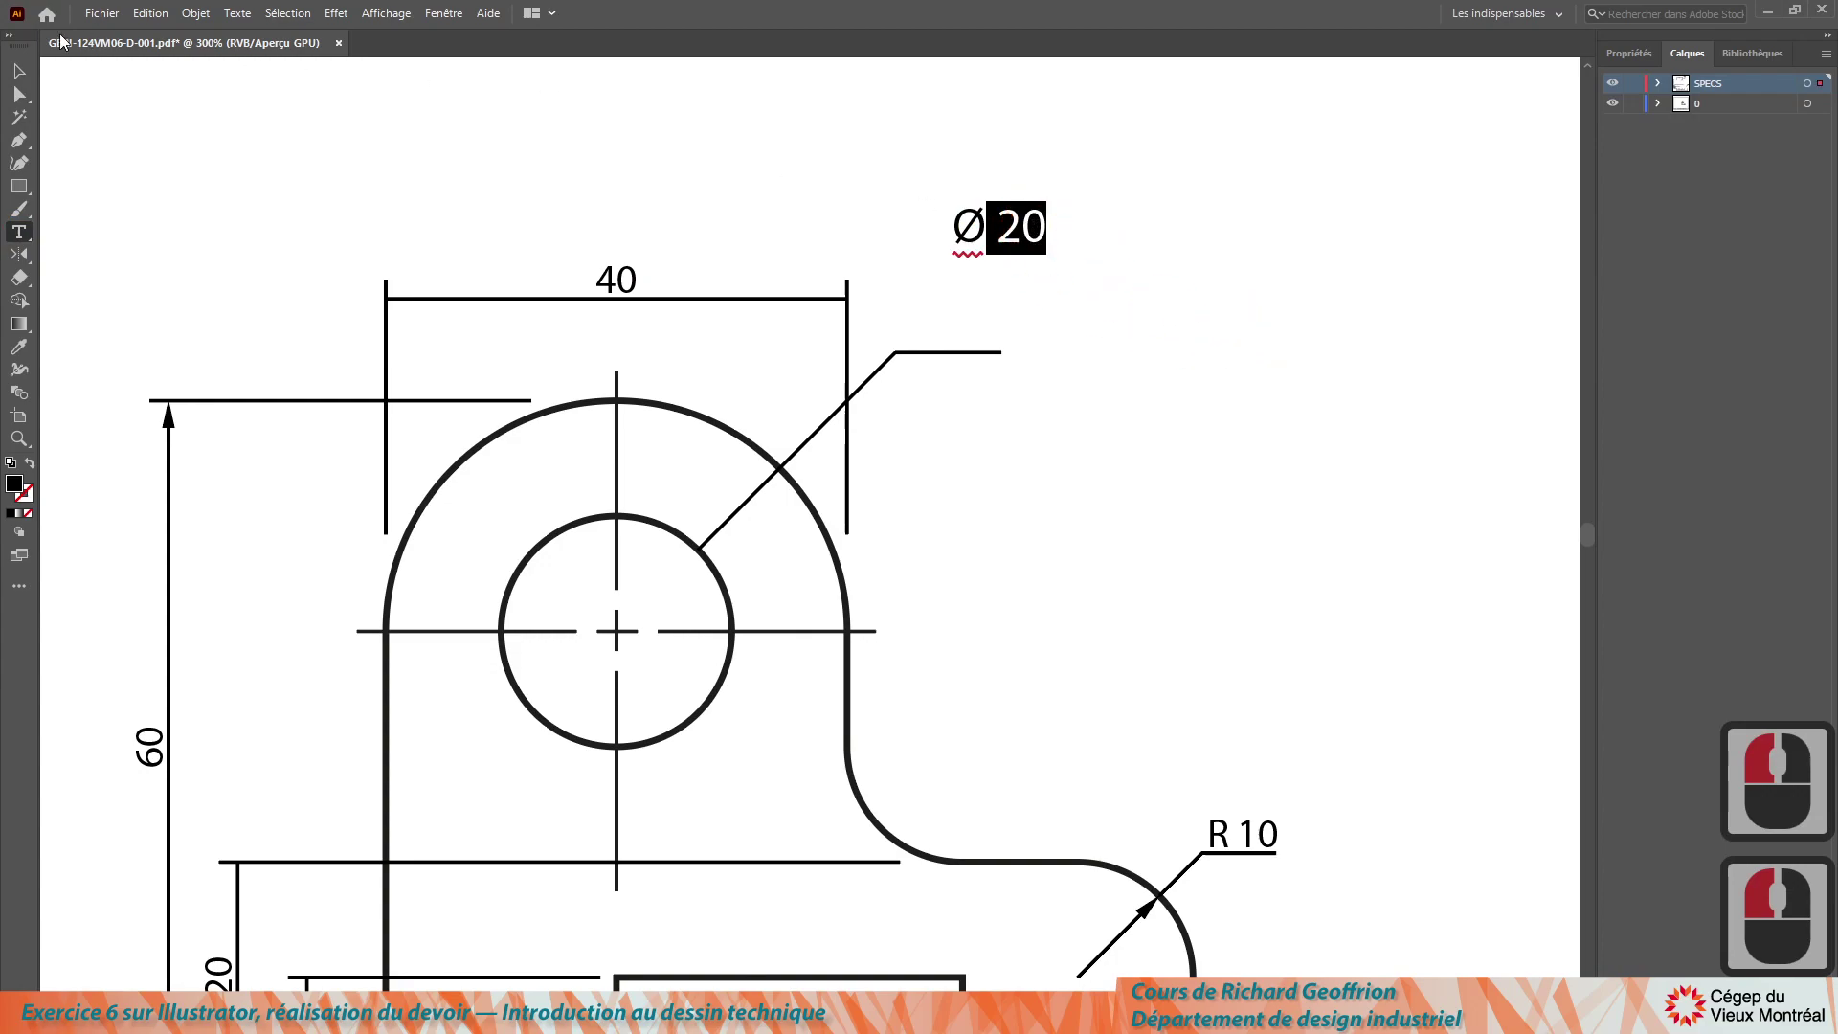
click(26, 72)
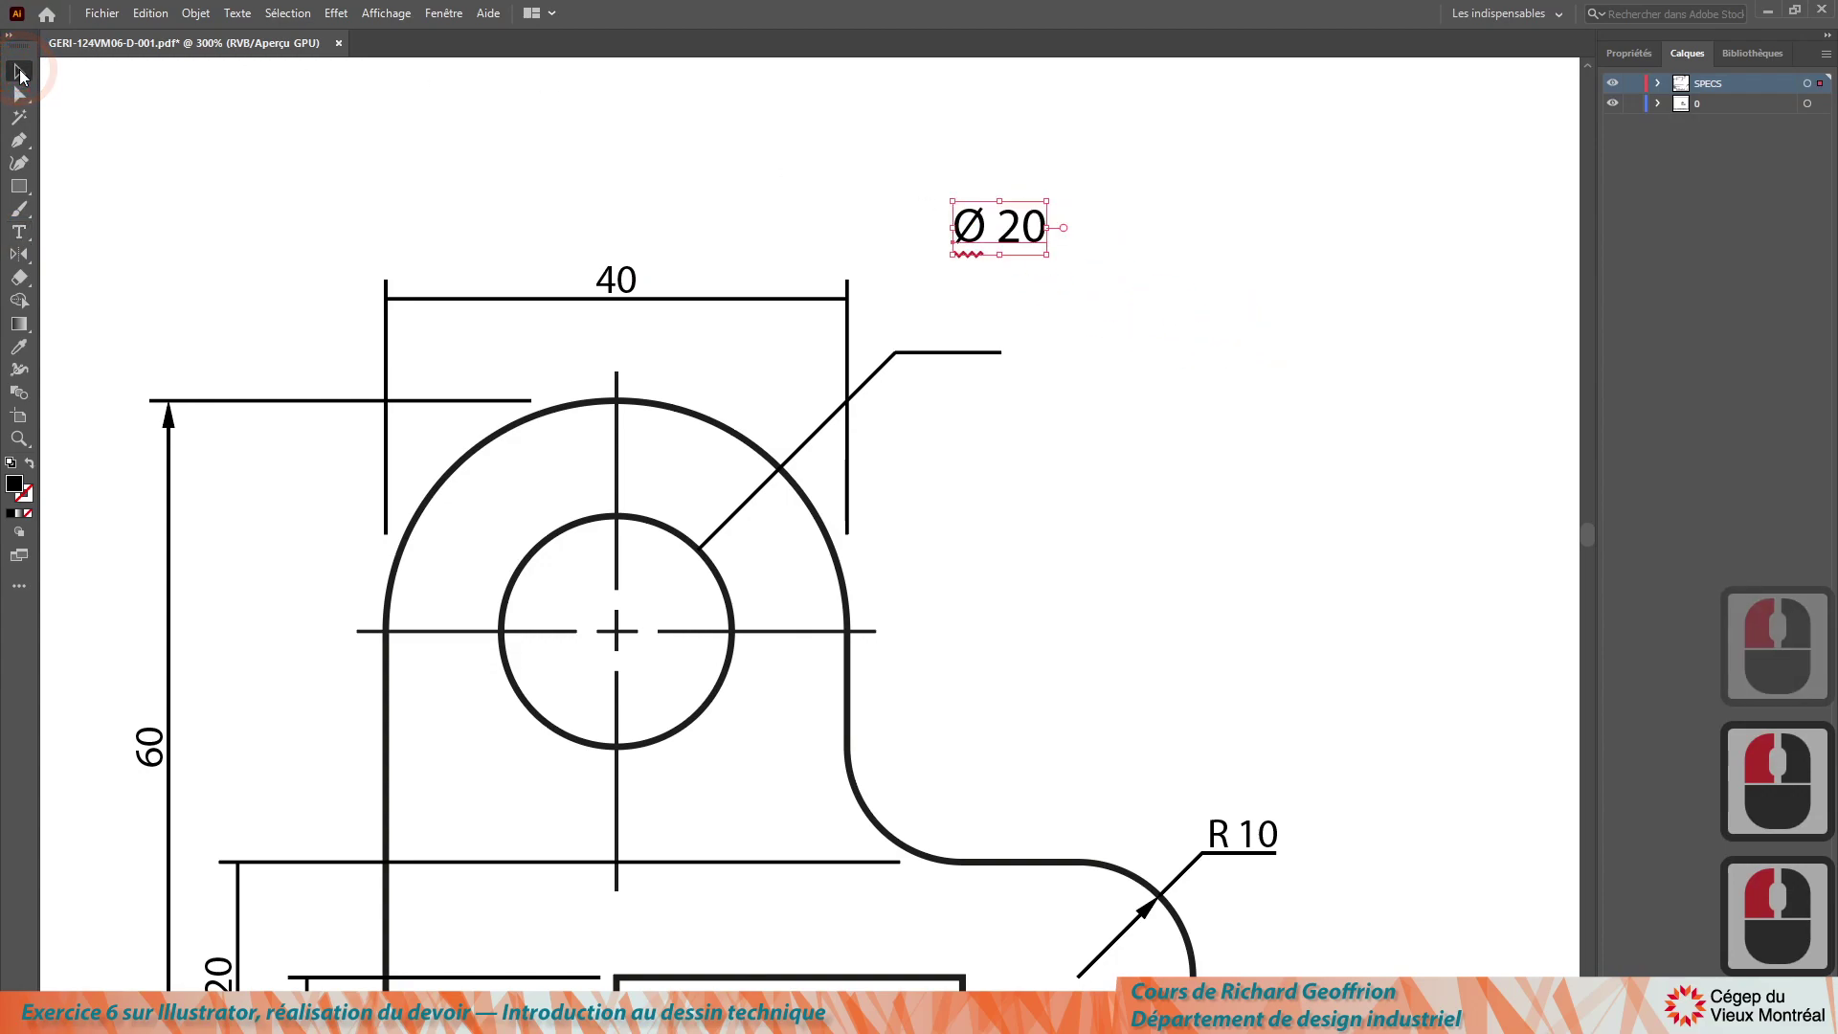
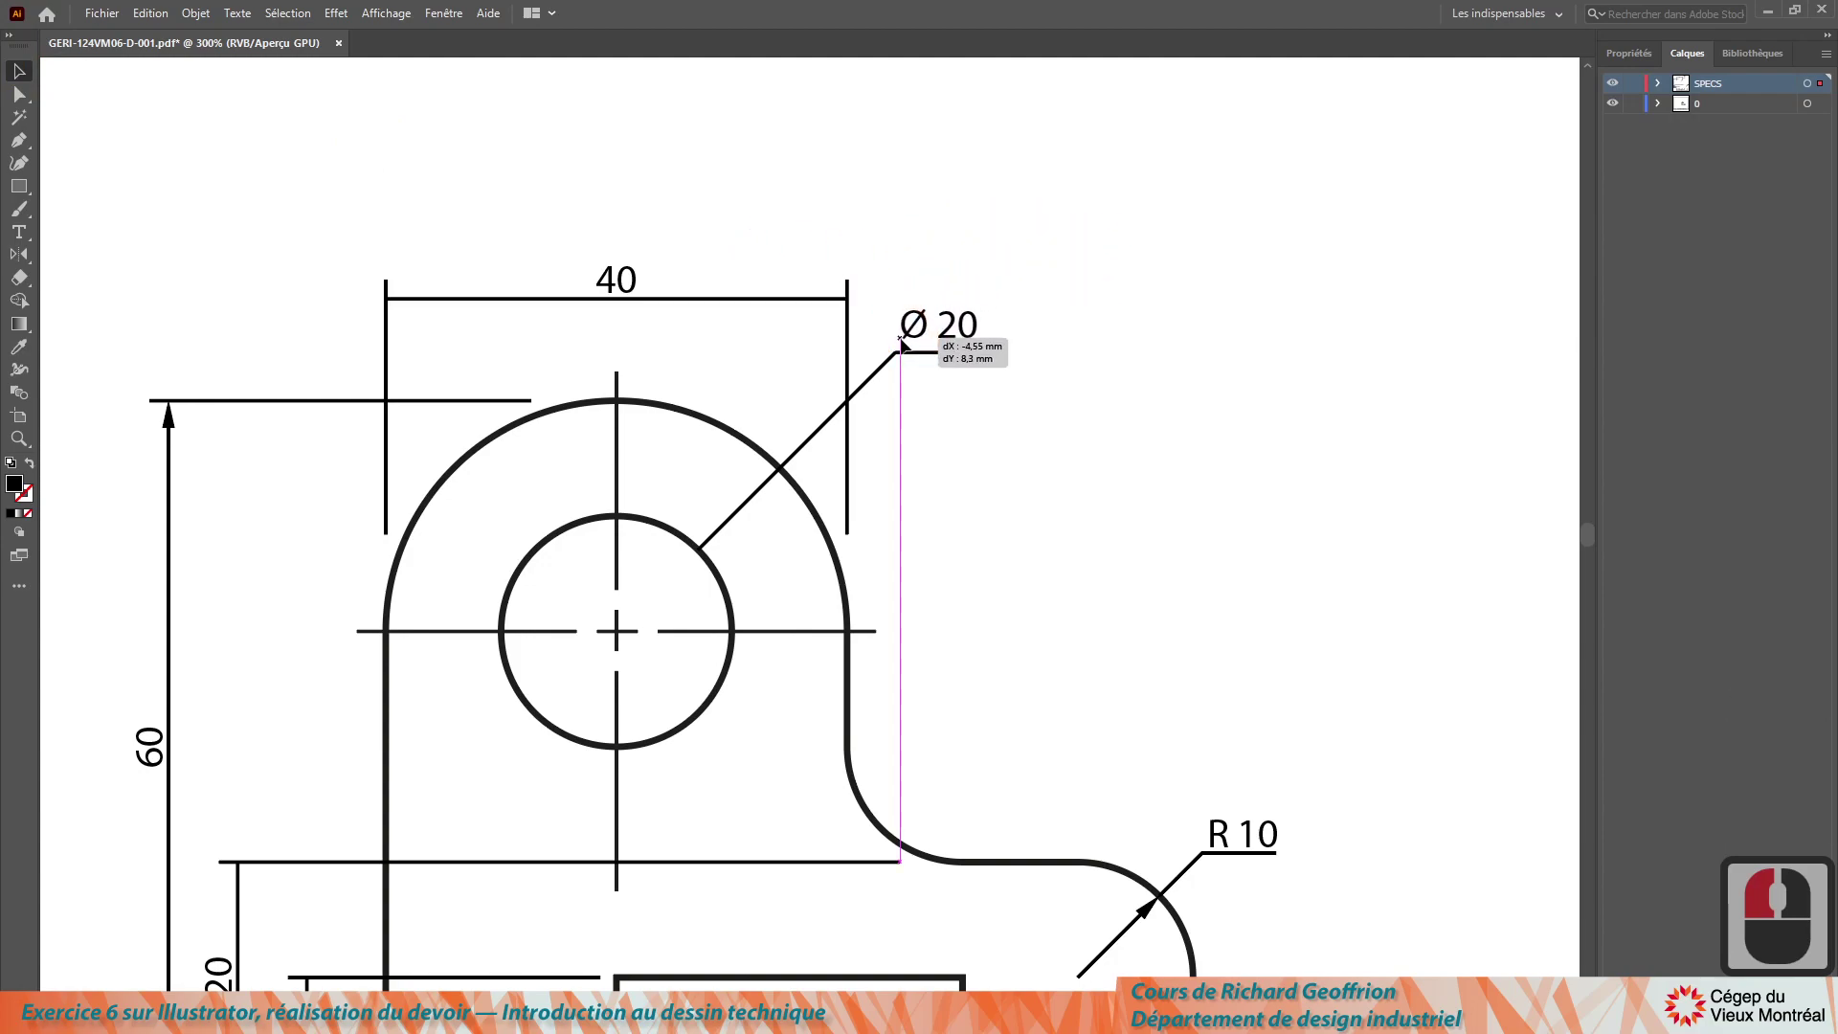
Step: Place the Ø 20 label on the leader and adjust the shoulder line end beneath it
click(905, 350)
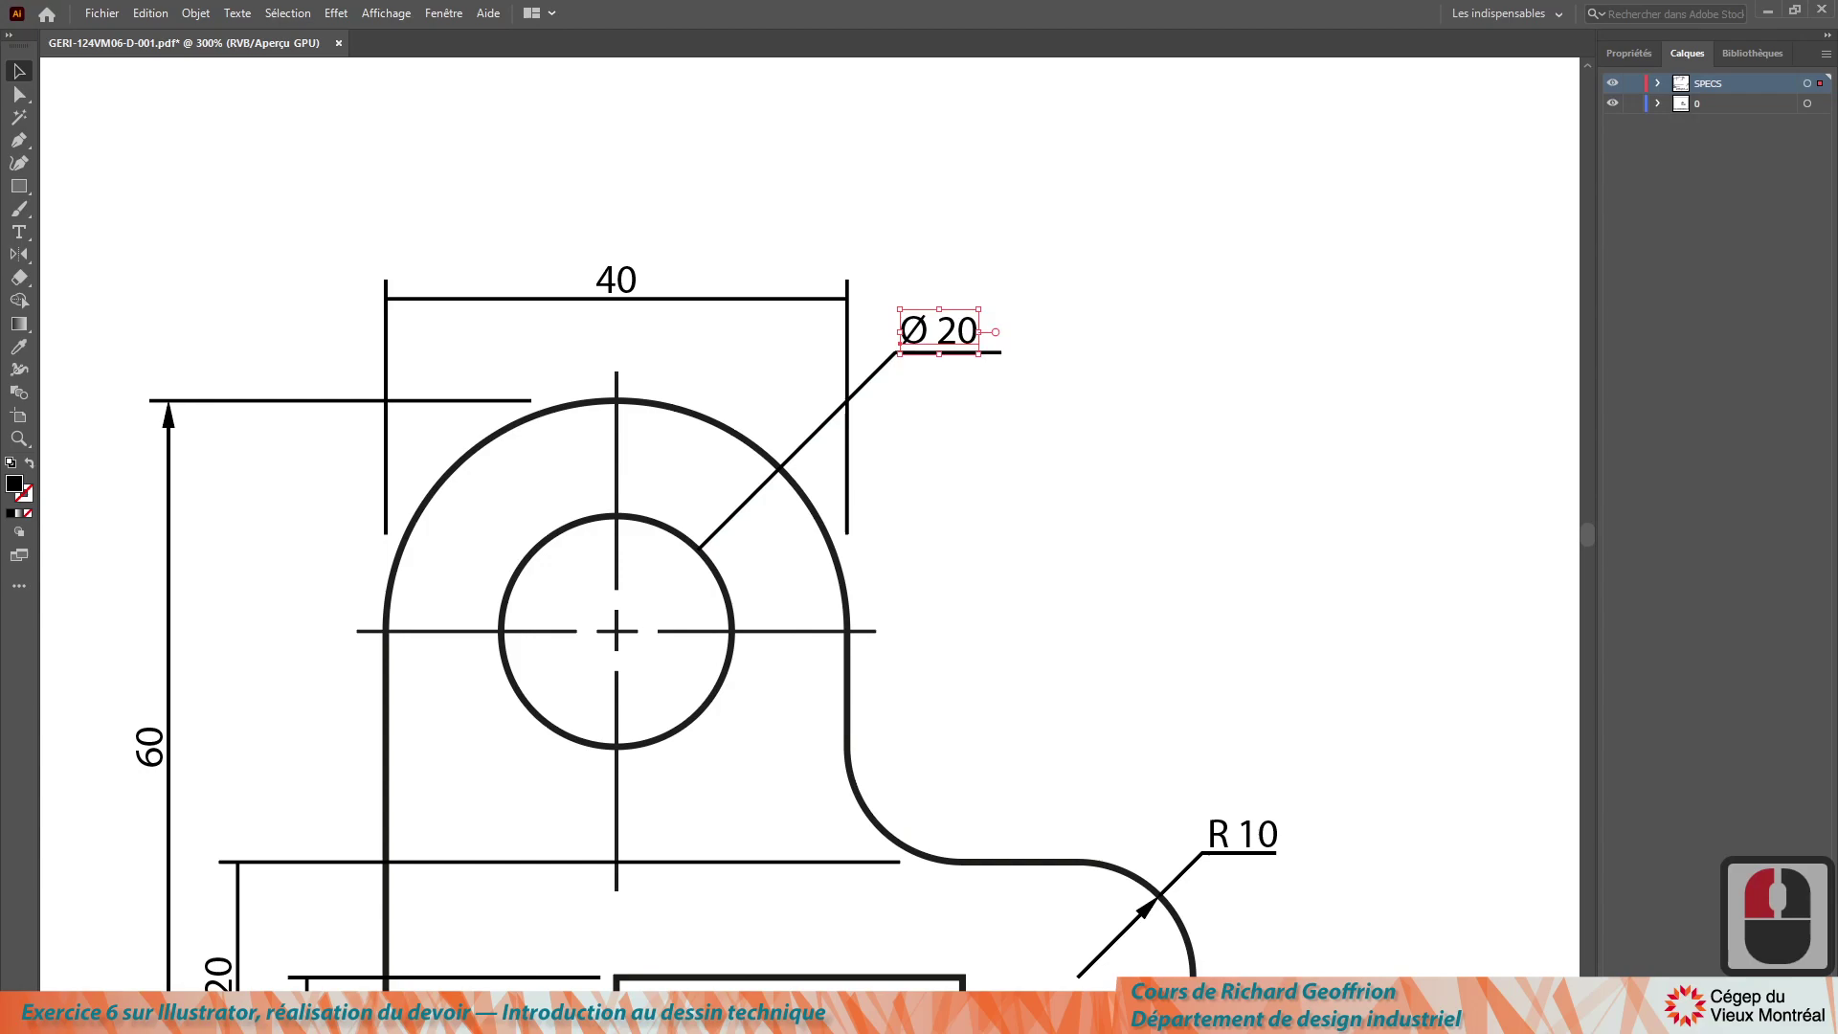
click(152, 121)
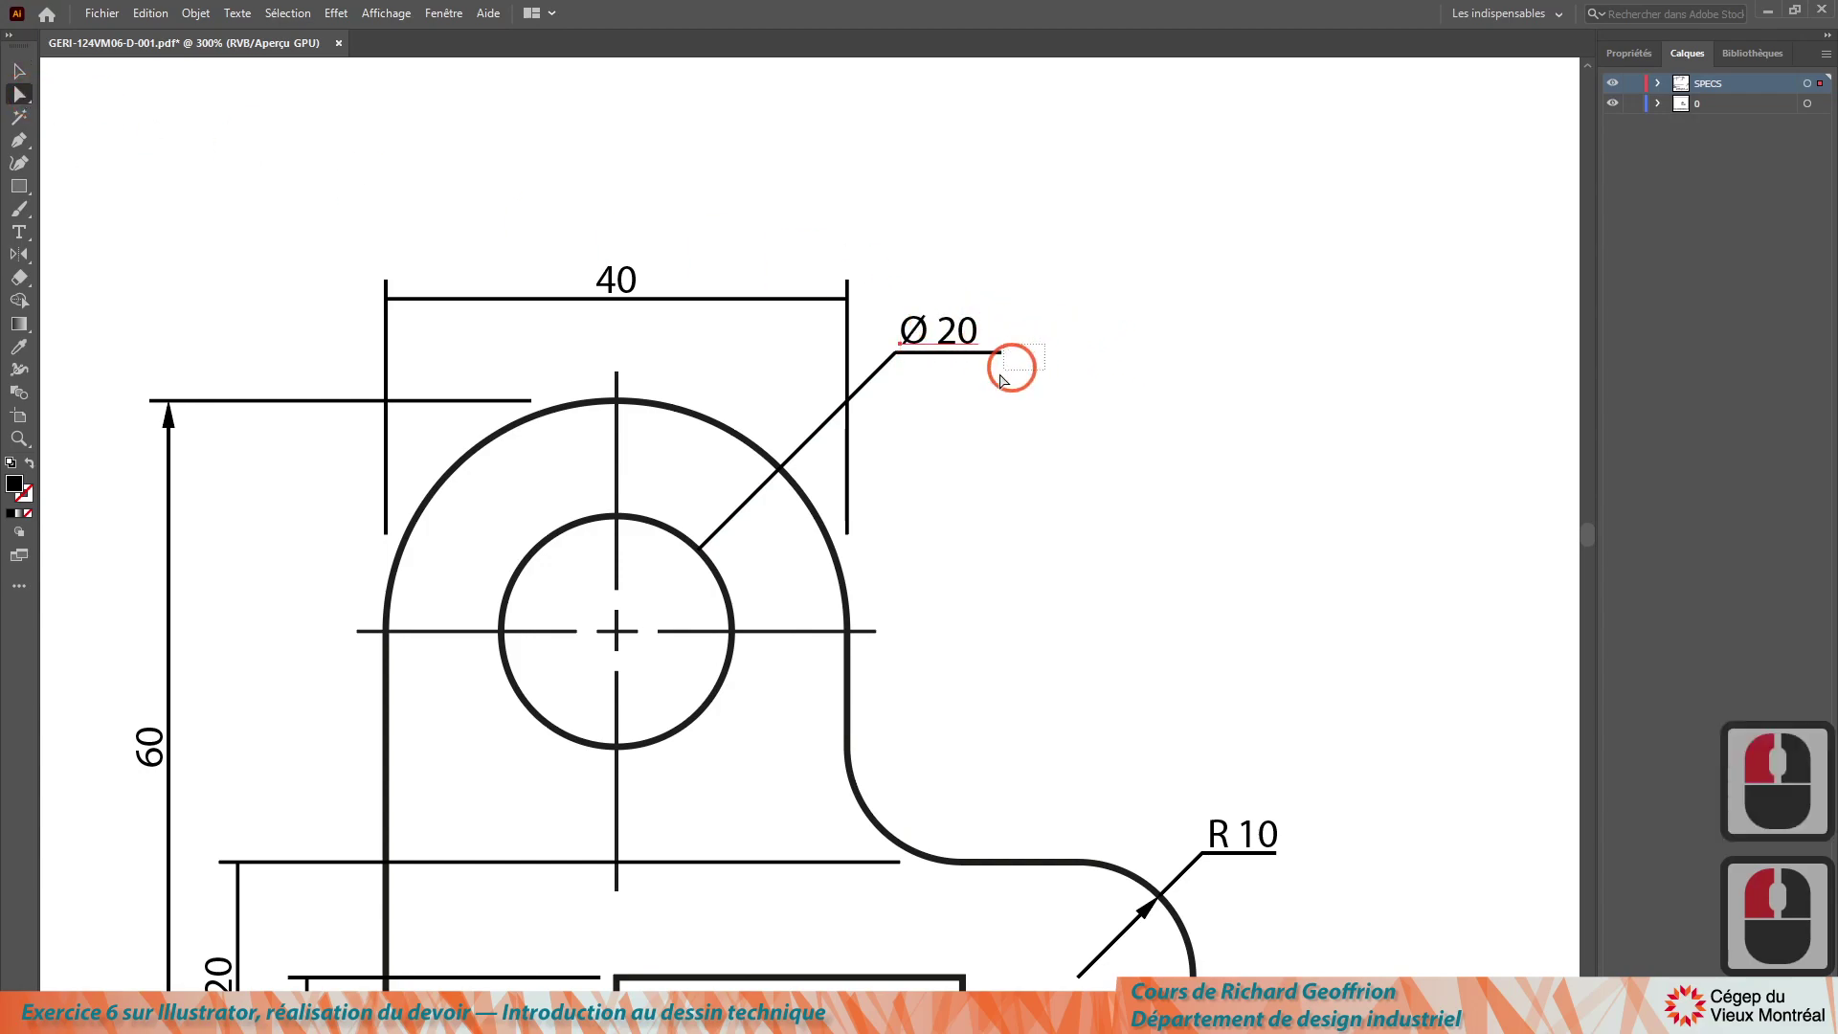
click(1002, 381)
key(Left)
key(Left)
key(Left)
key(Right)
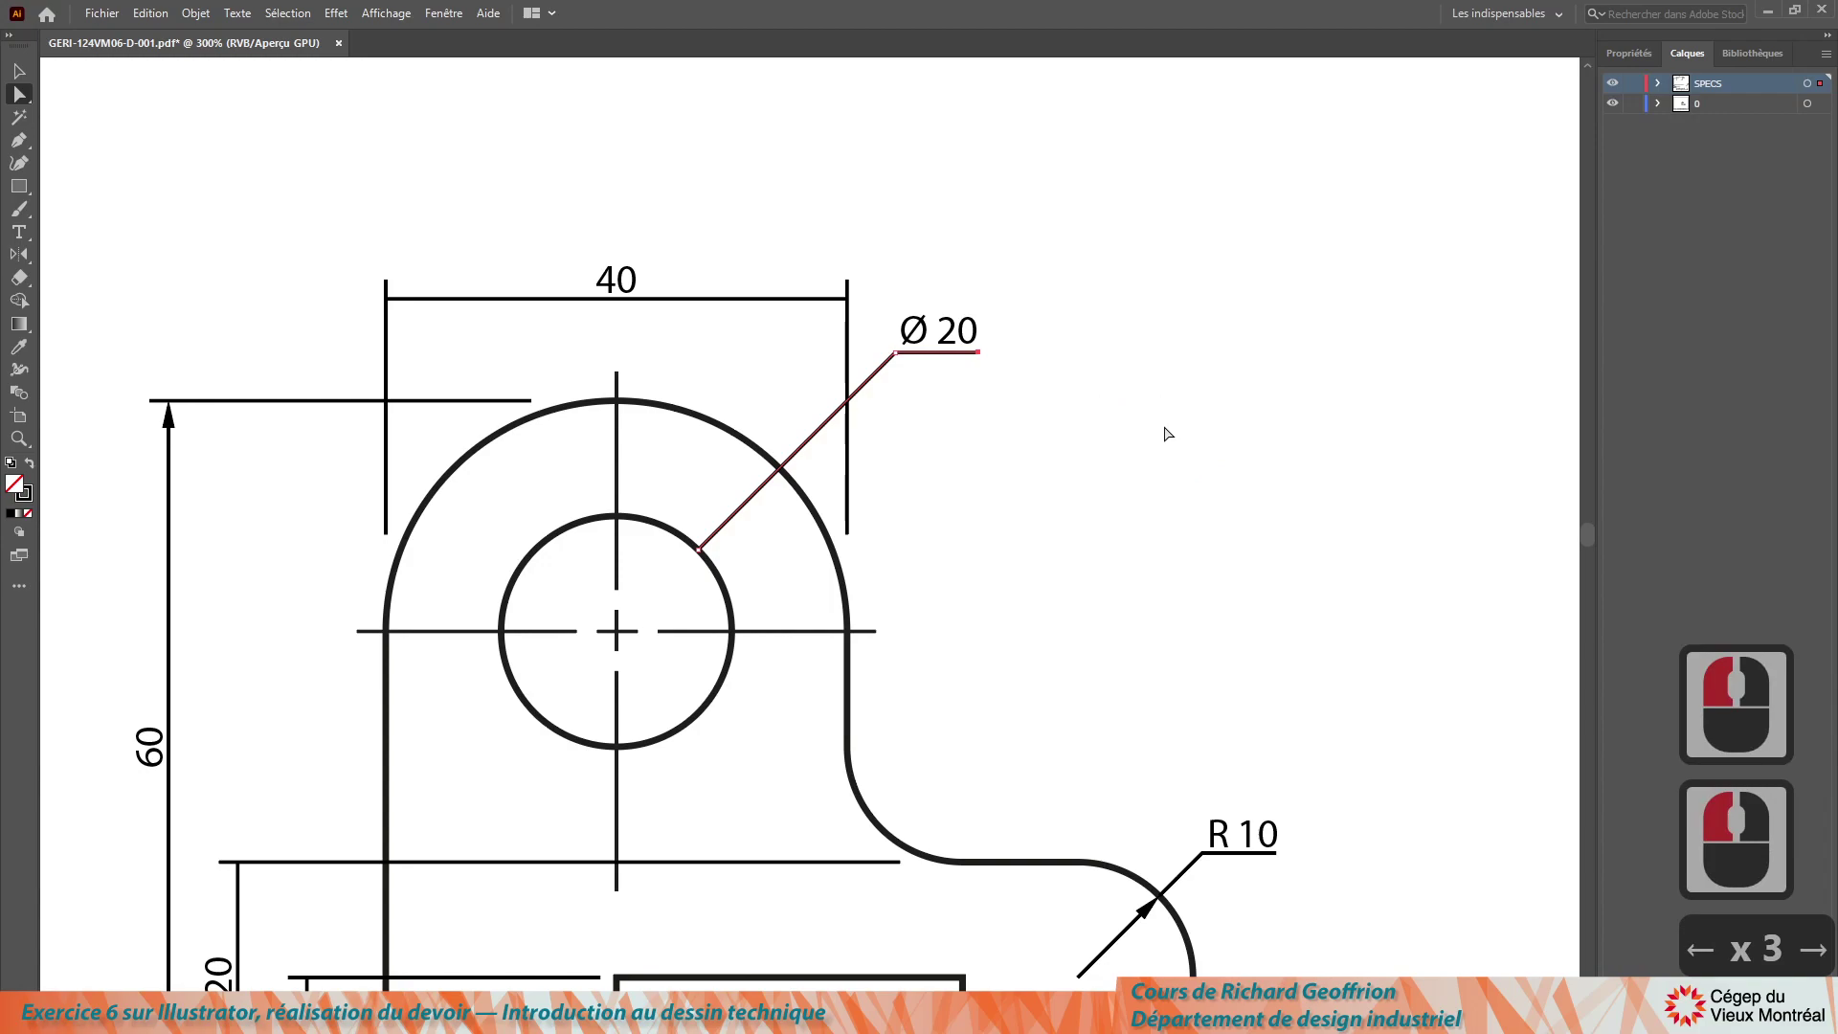
Step: Select the Ø20 leader line and add the 40 dimension line to the selection
click(1161, 431)
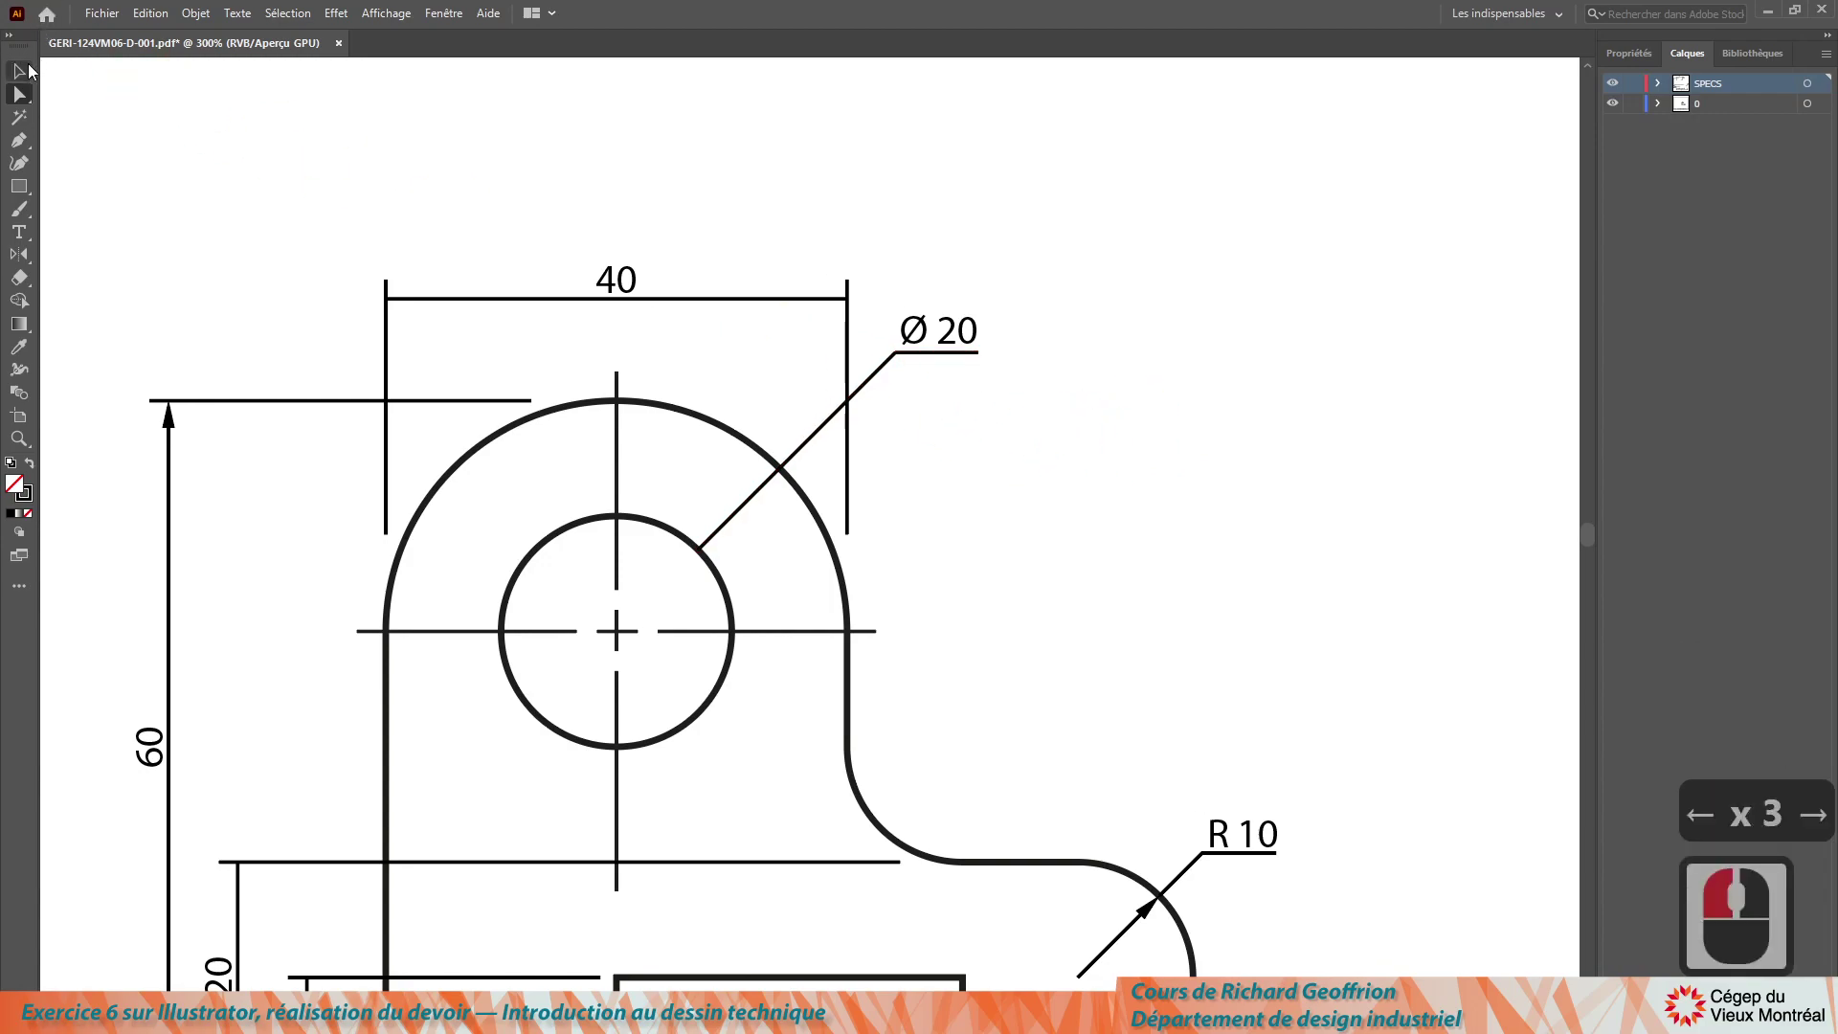
click(58, 85)
click(258, 151)
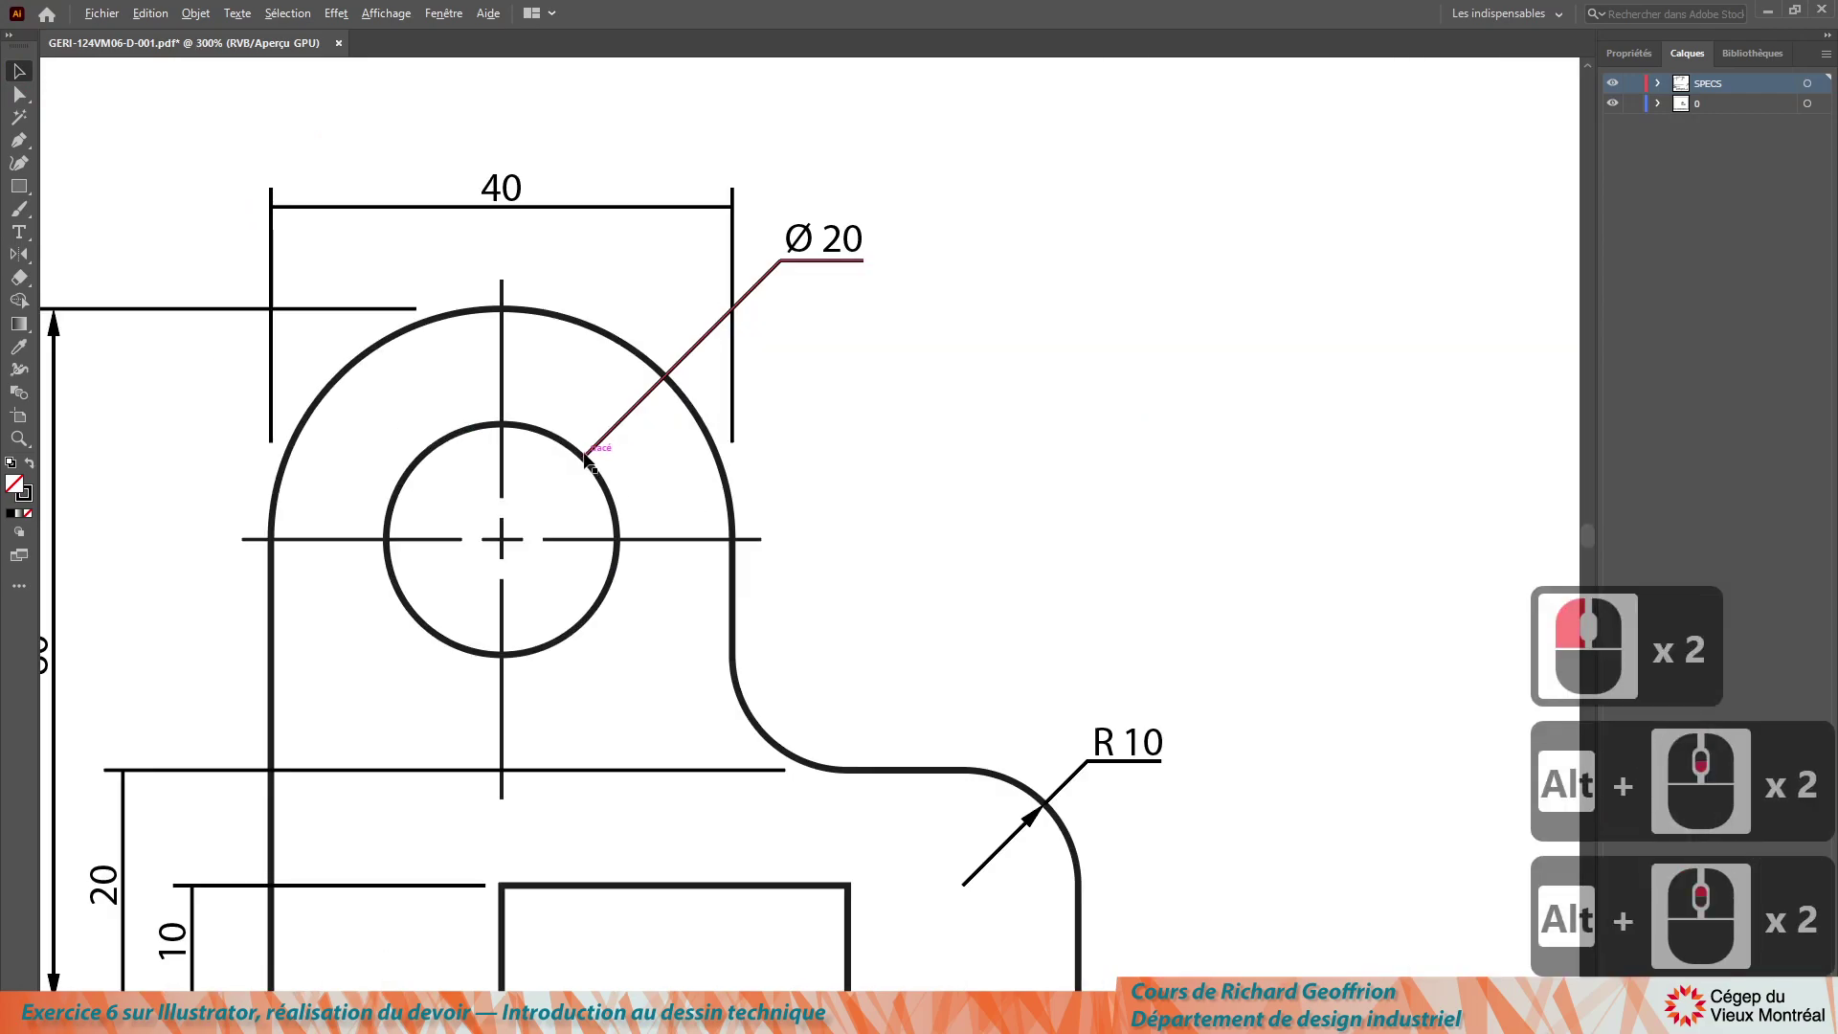
click(68, 112)
click(589, 461)
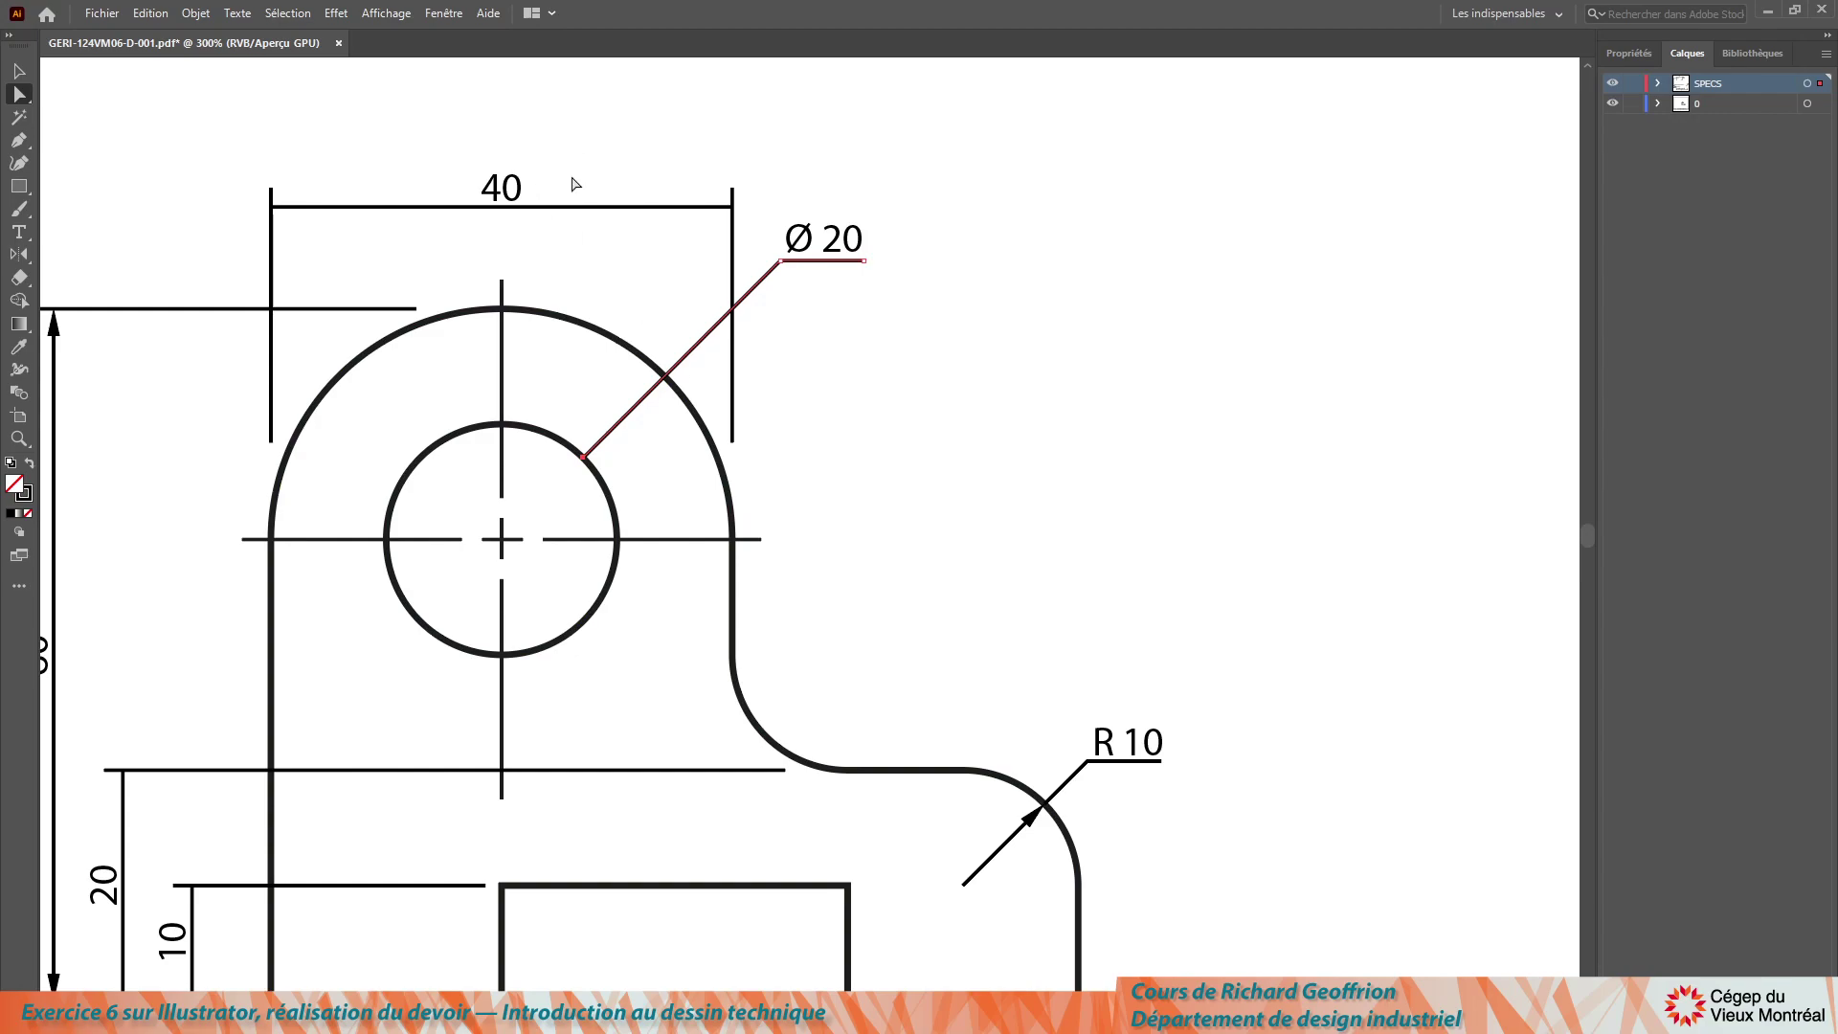
click(580, 182)
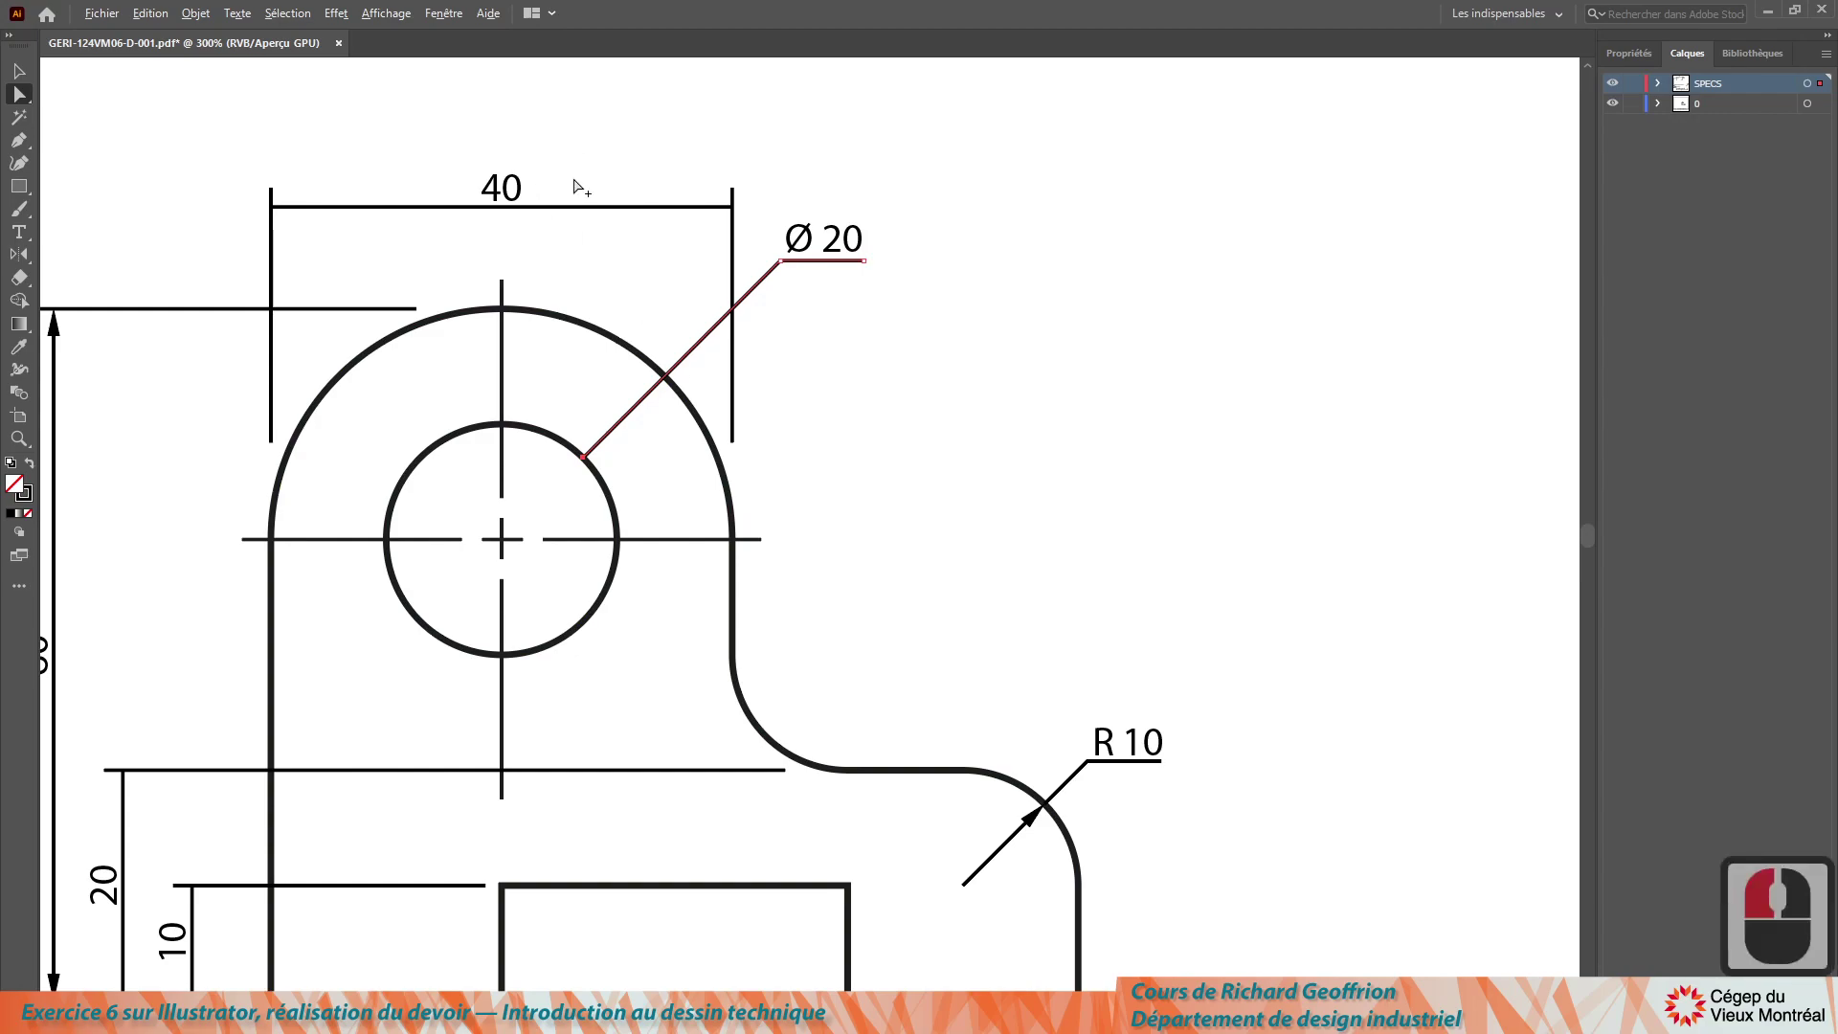
click(623, 256)
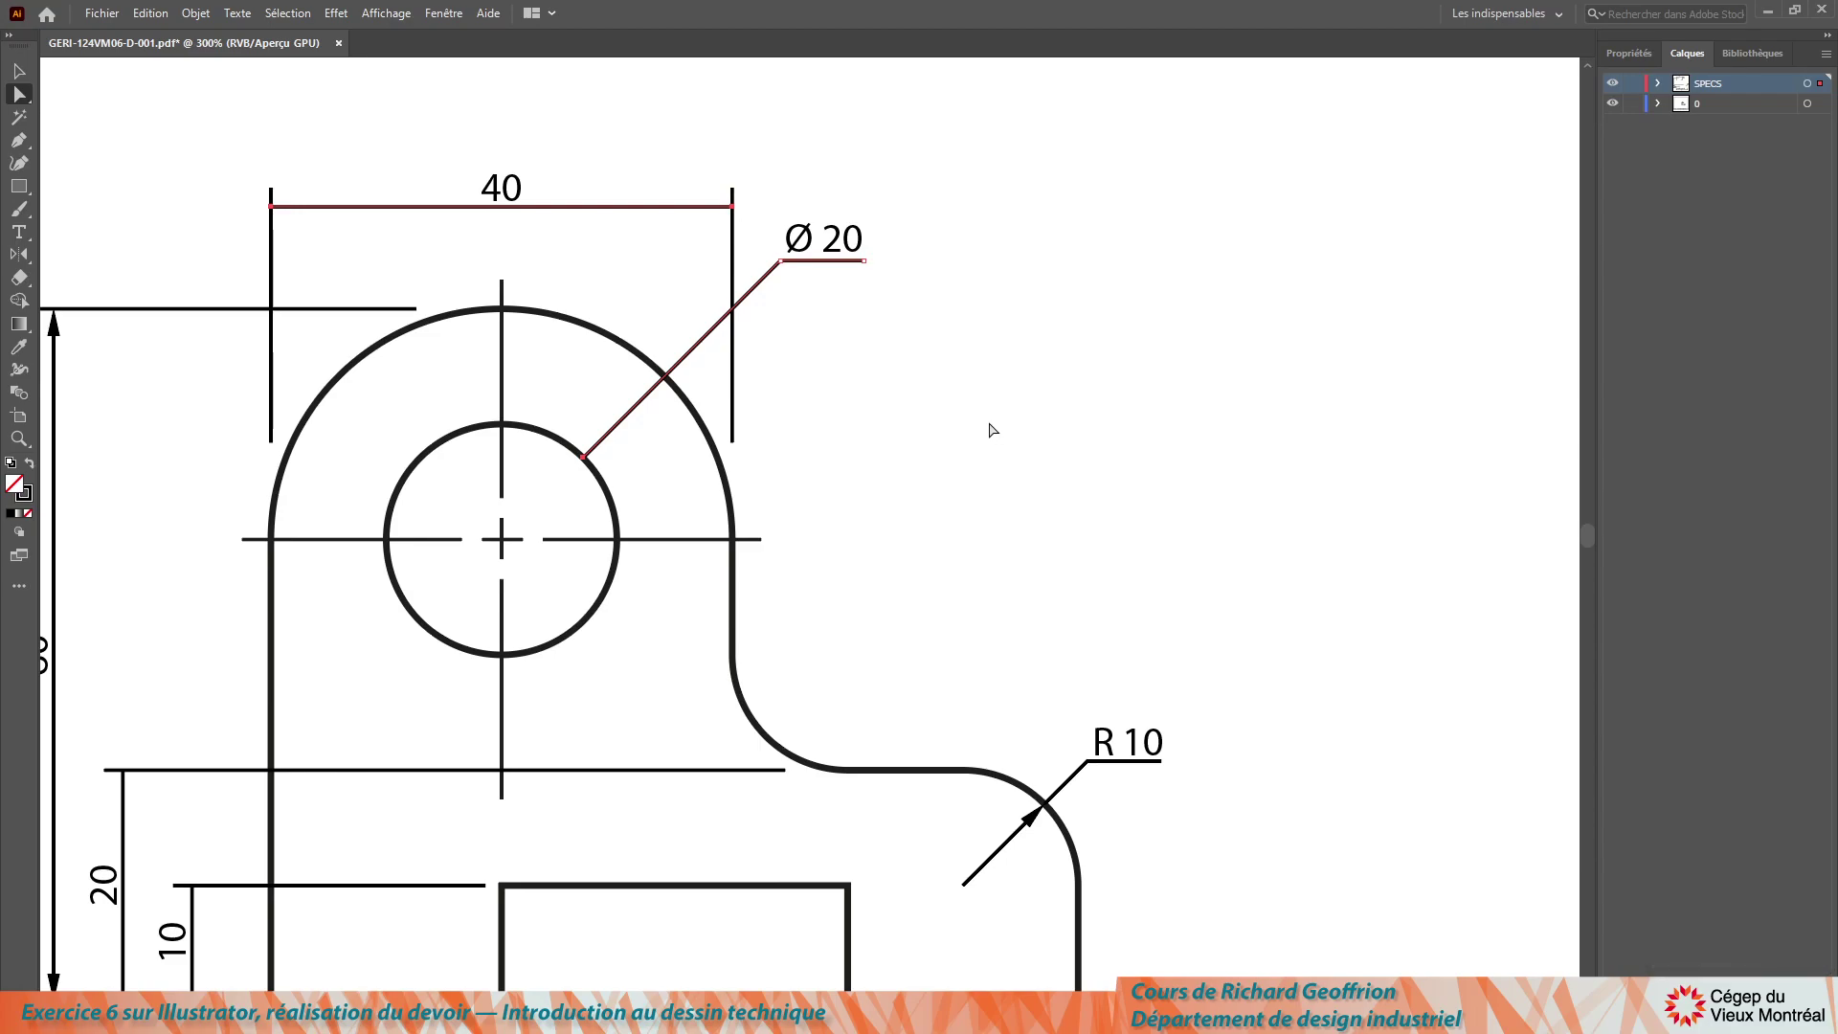
Step: Run the Arrow-A.jsx script to add arrowheads to the selected leader and dimension lines
click(995, 427)
key(ctrl+F12)
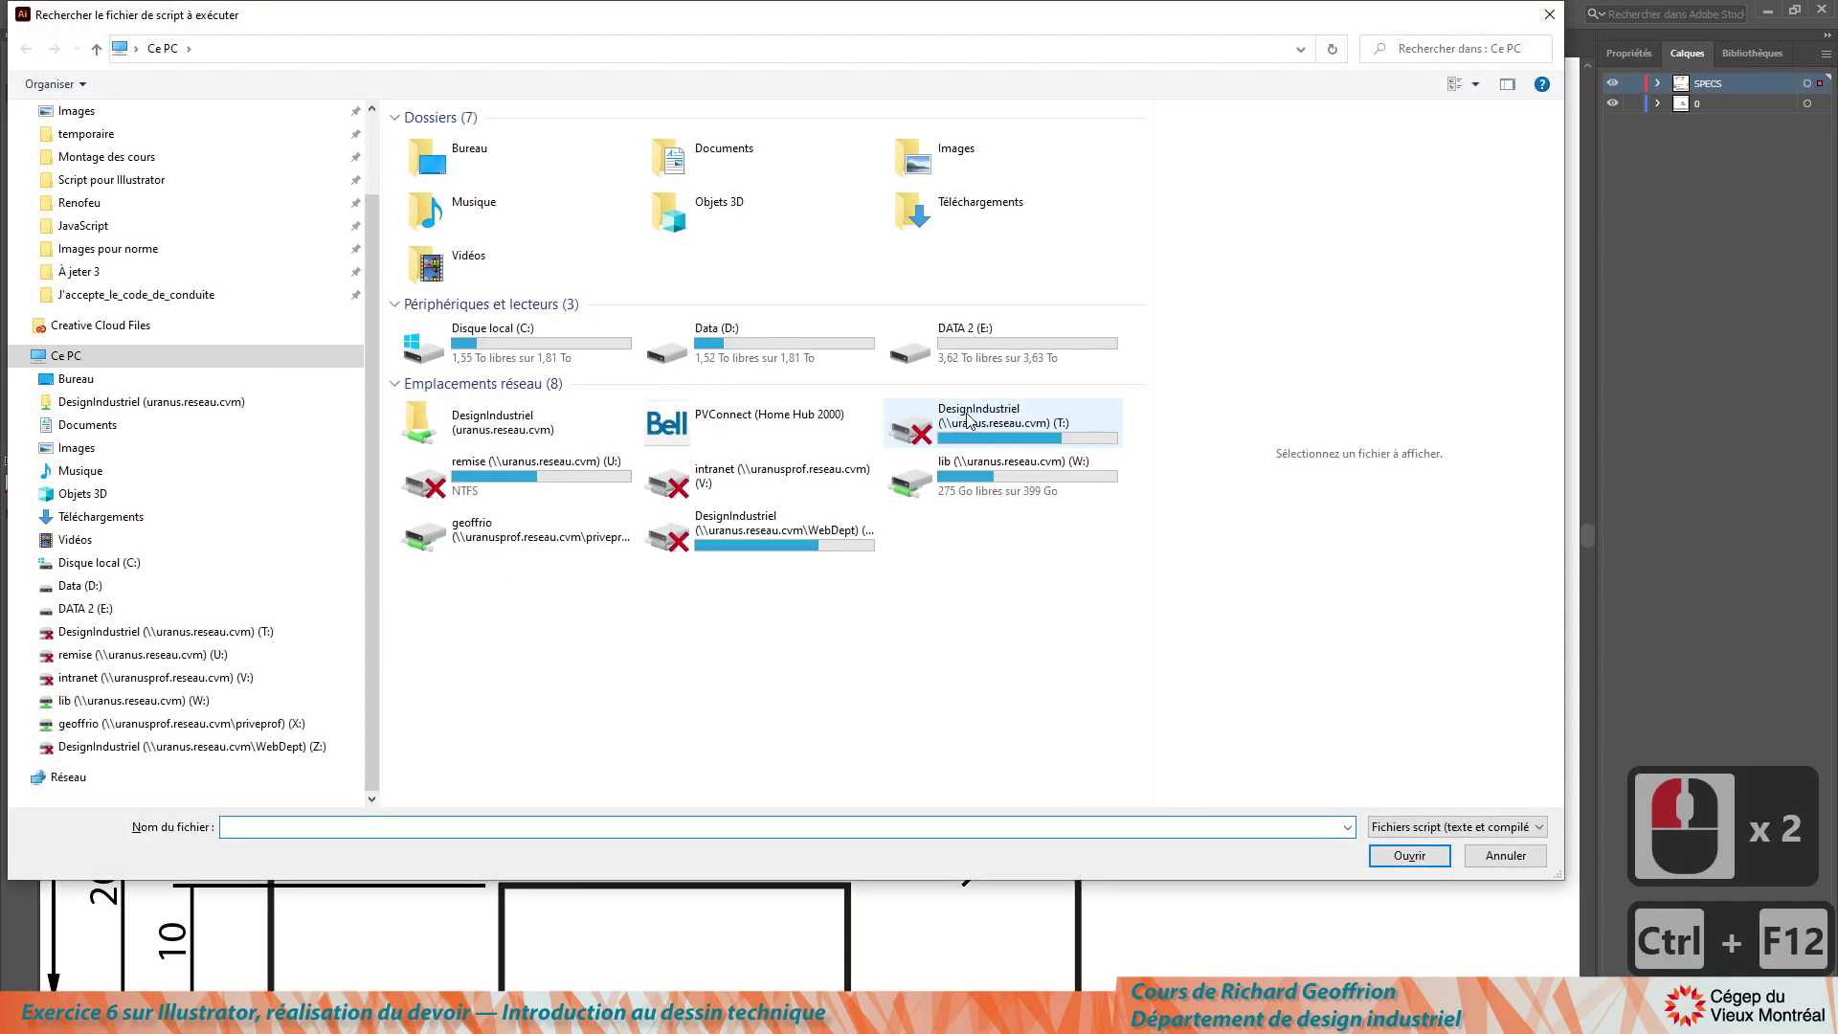
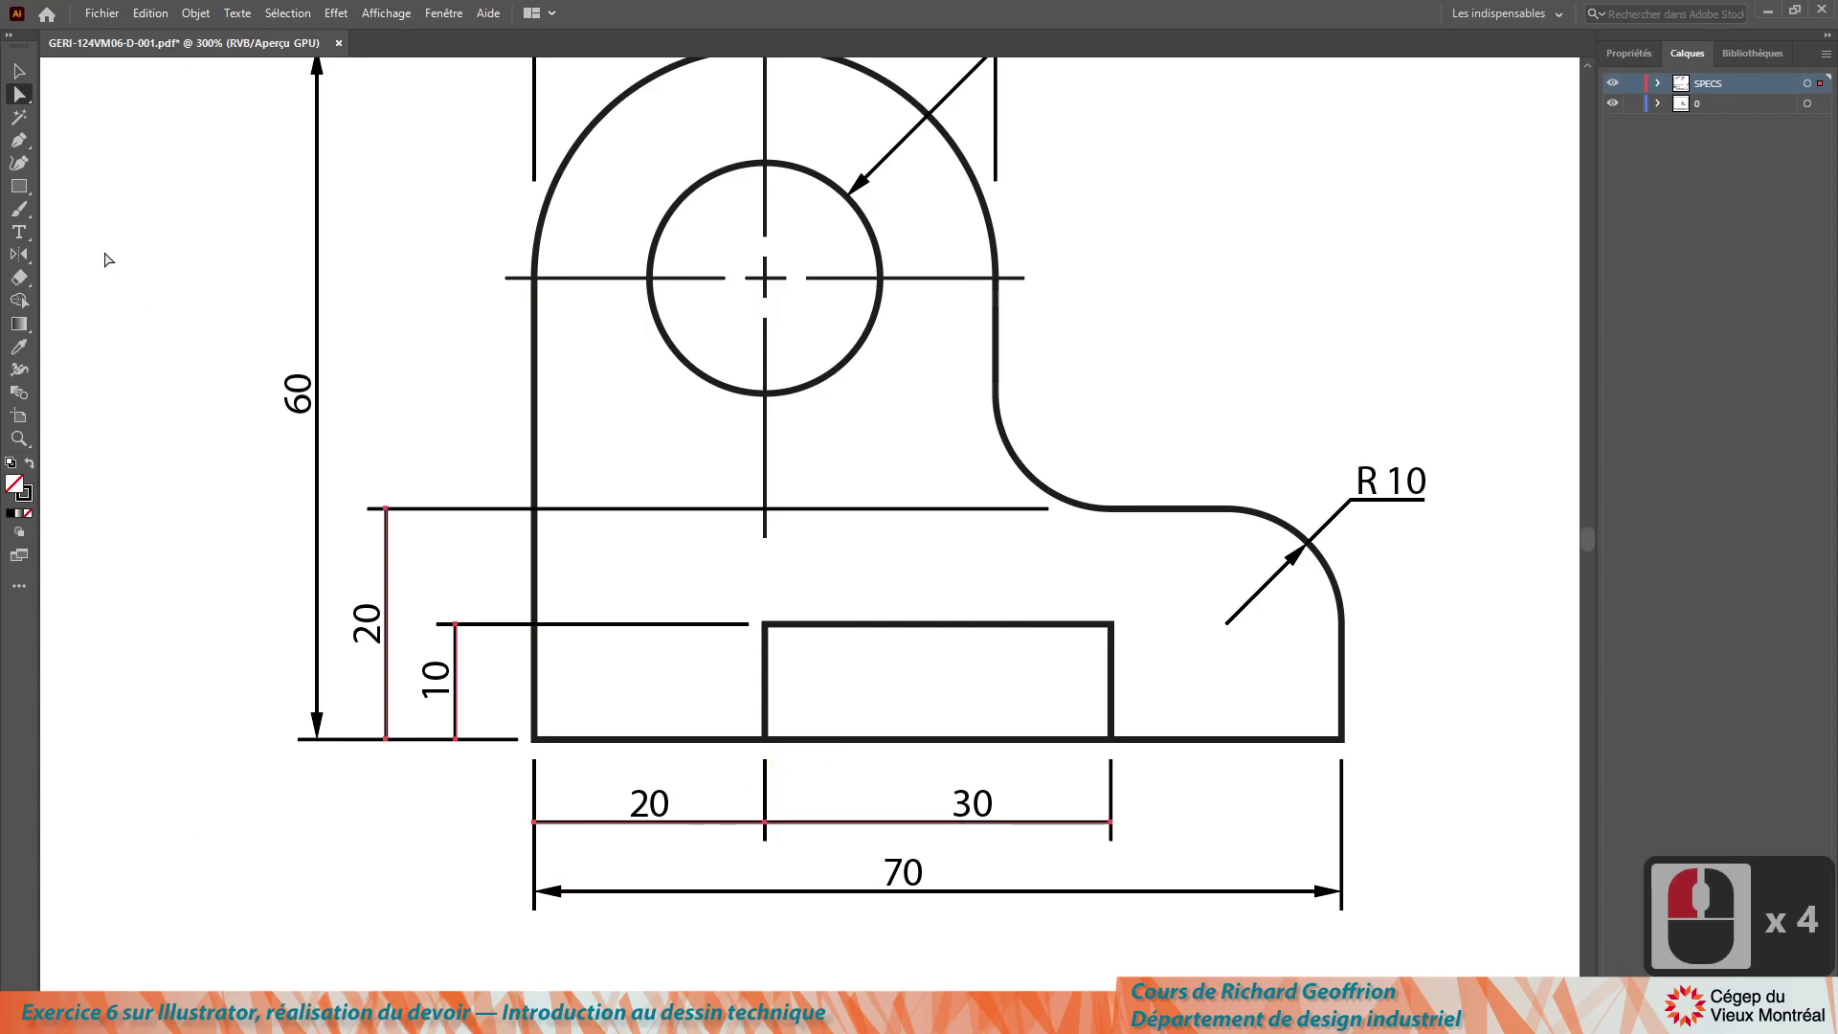
key(ctrl+F12)
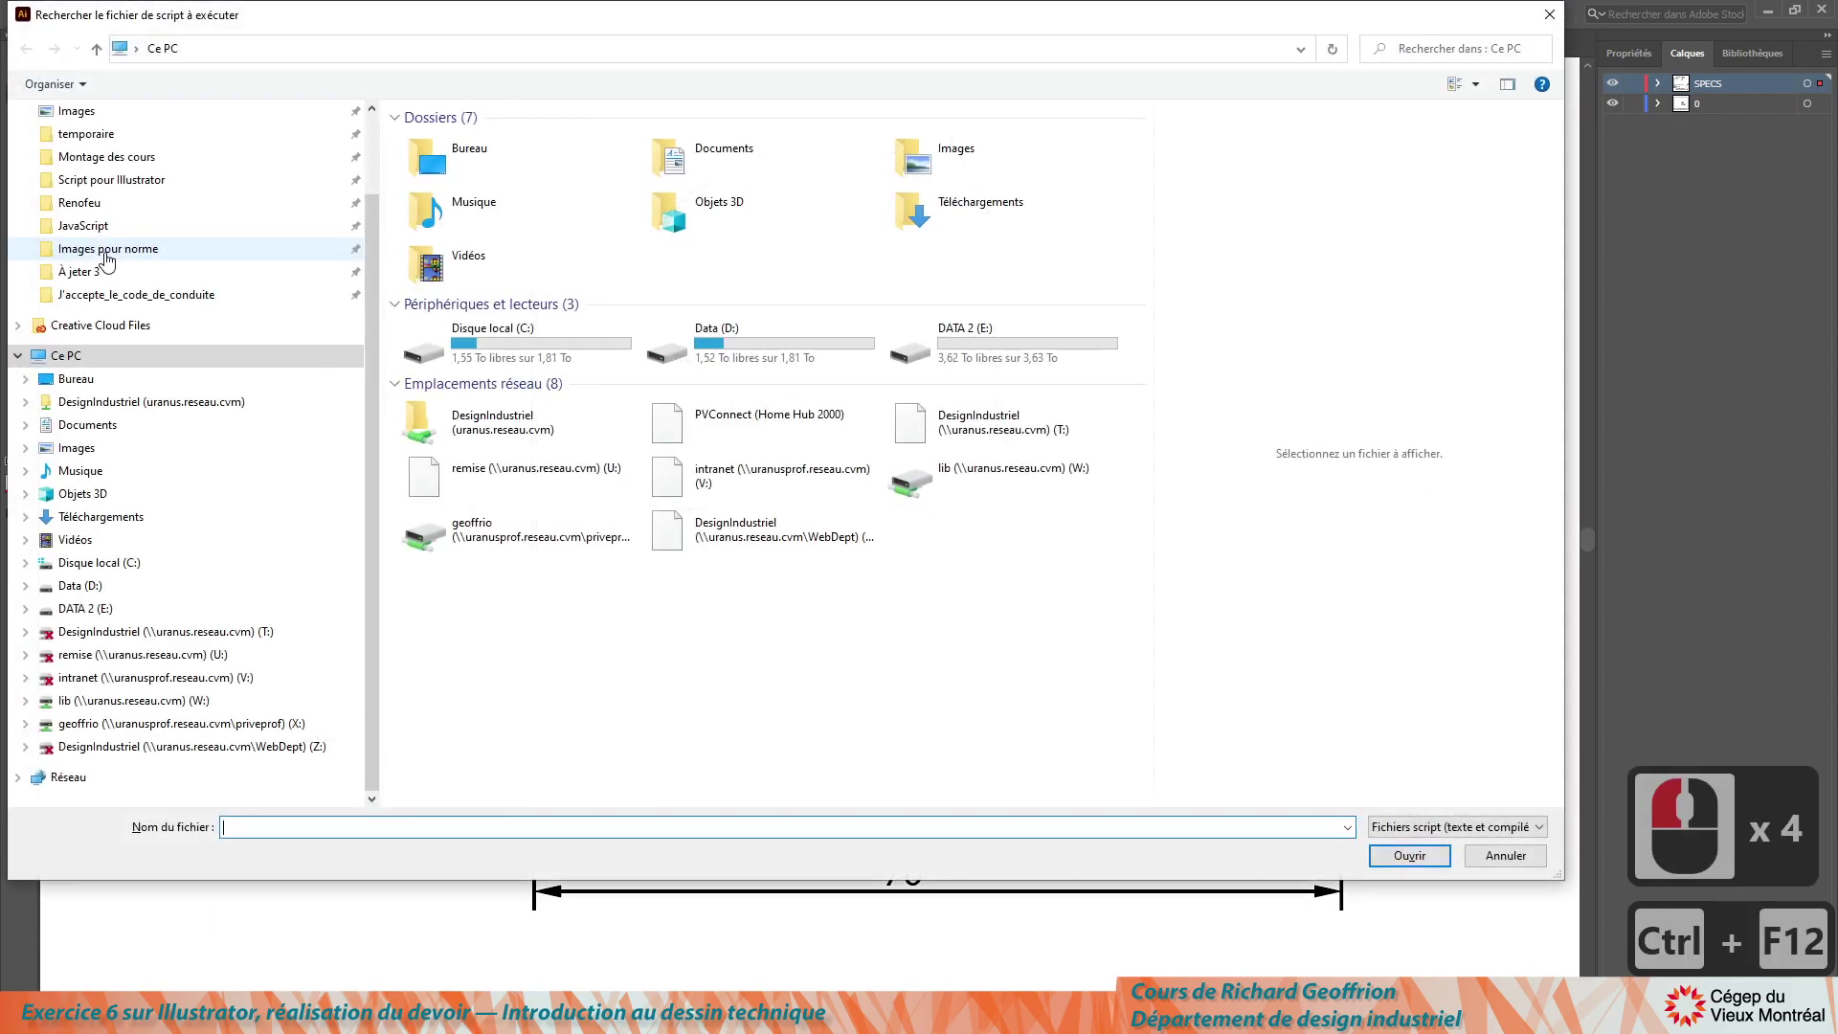
click(116, 191)
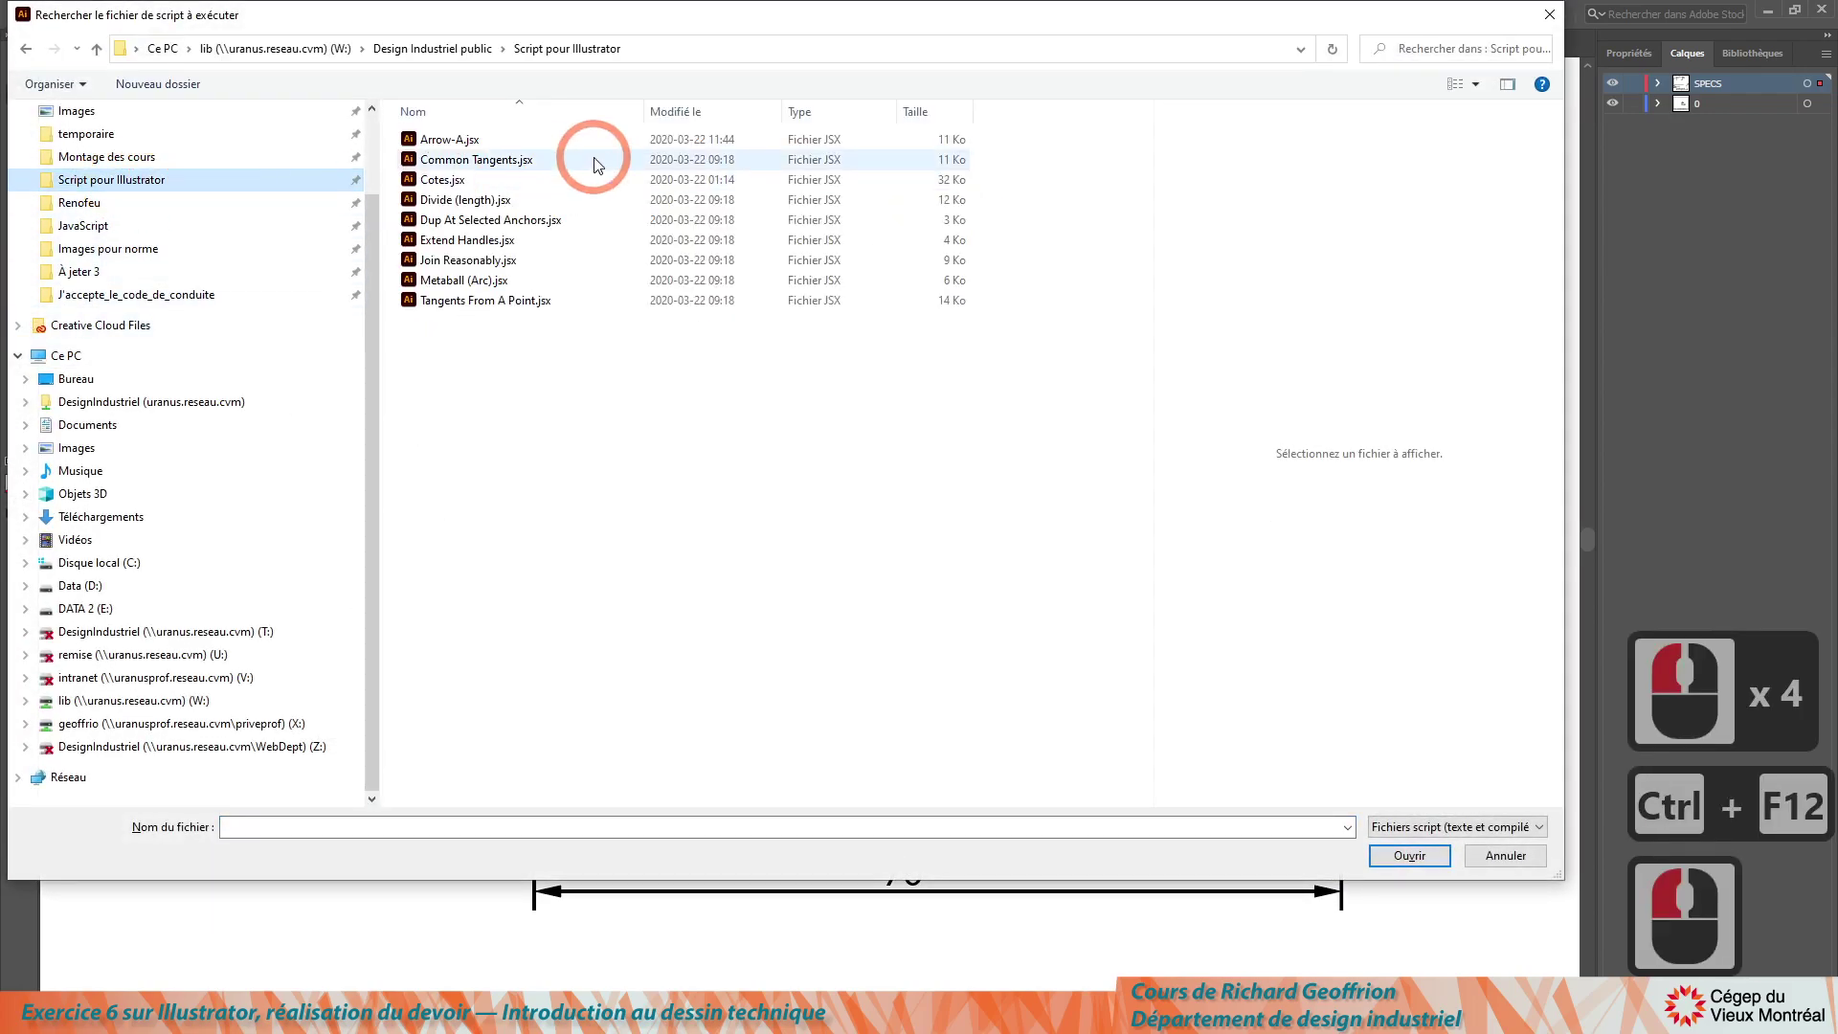
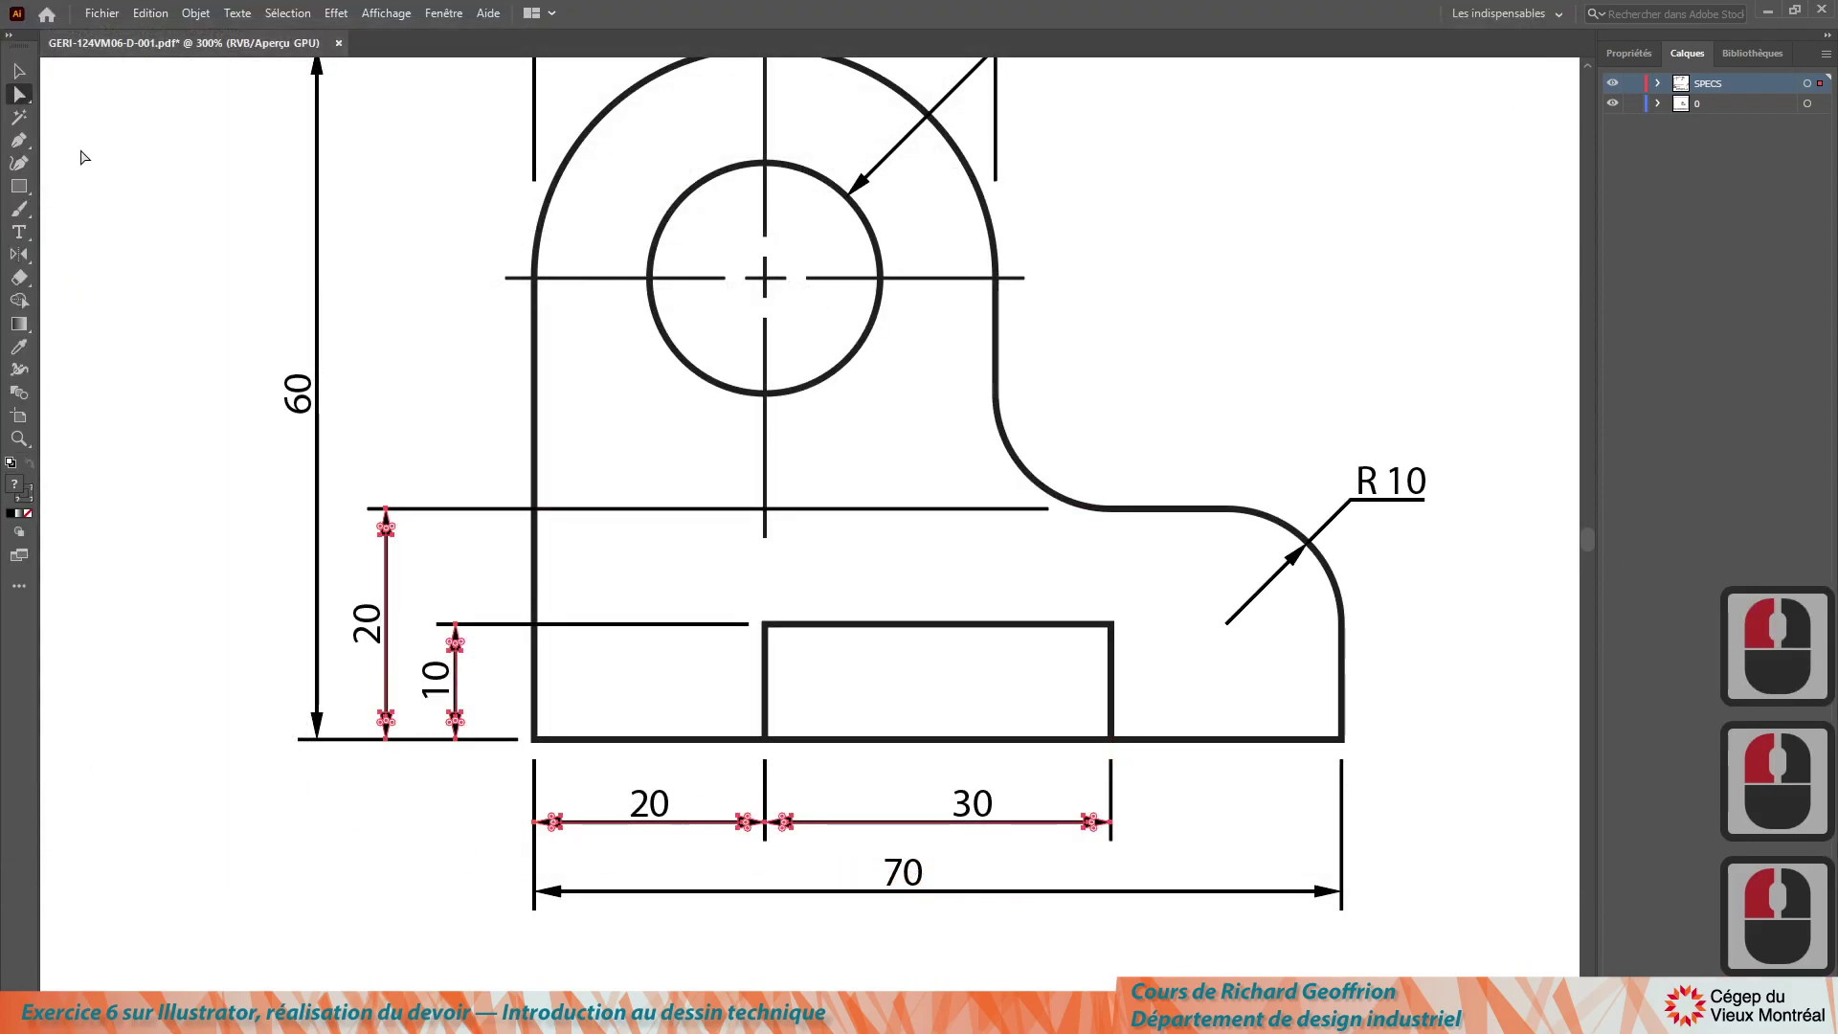
click(95, 101)
click(179, 245)
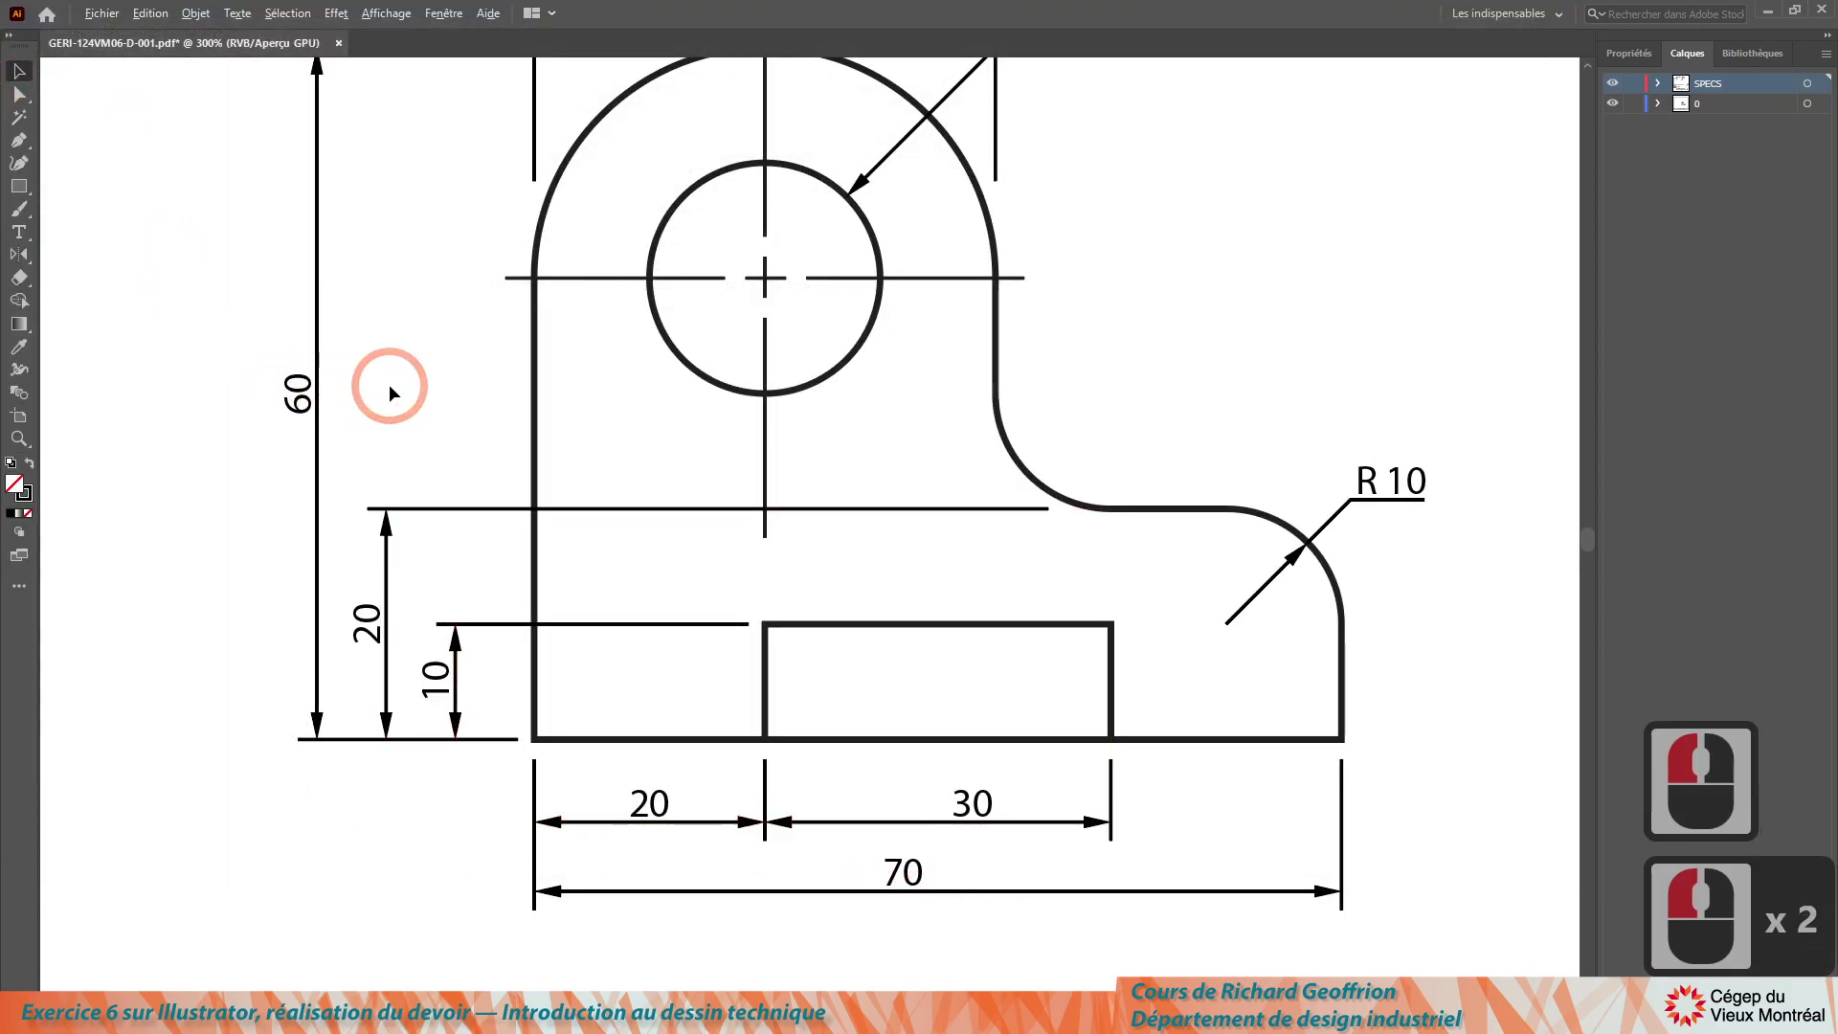
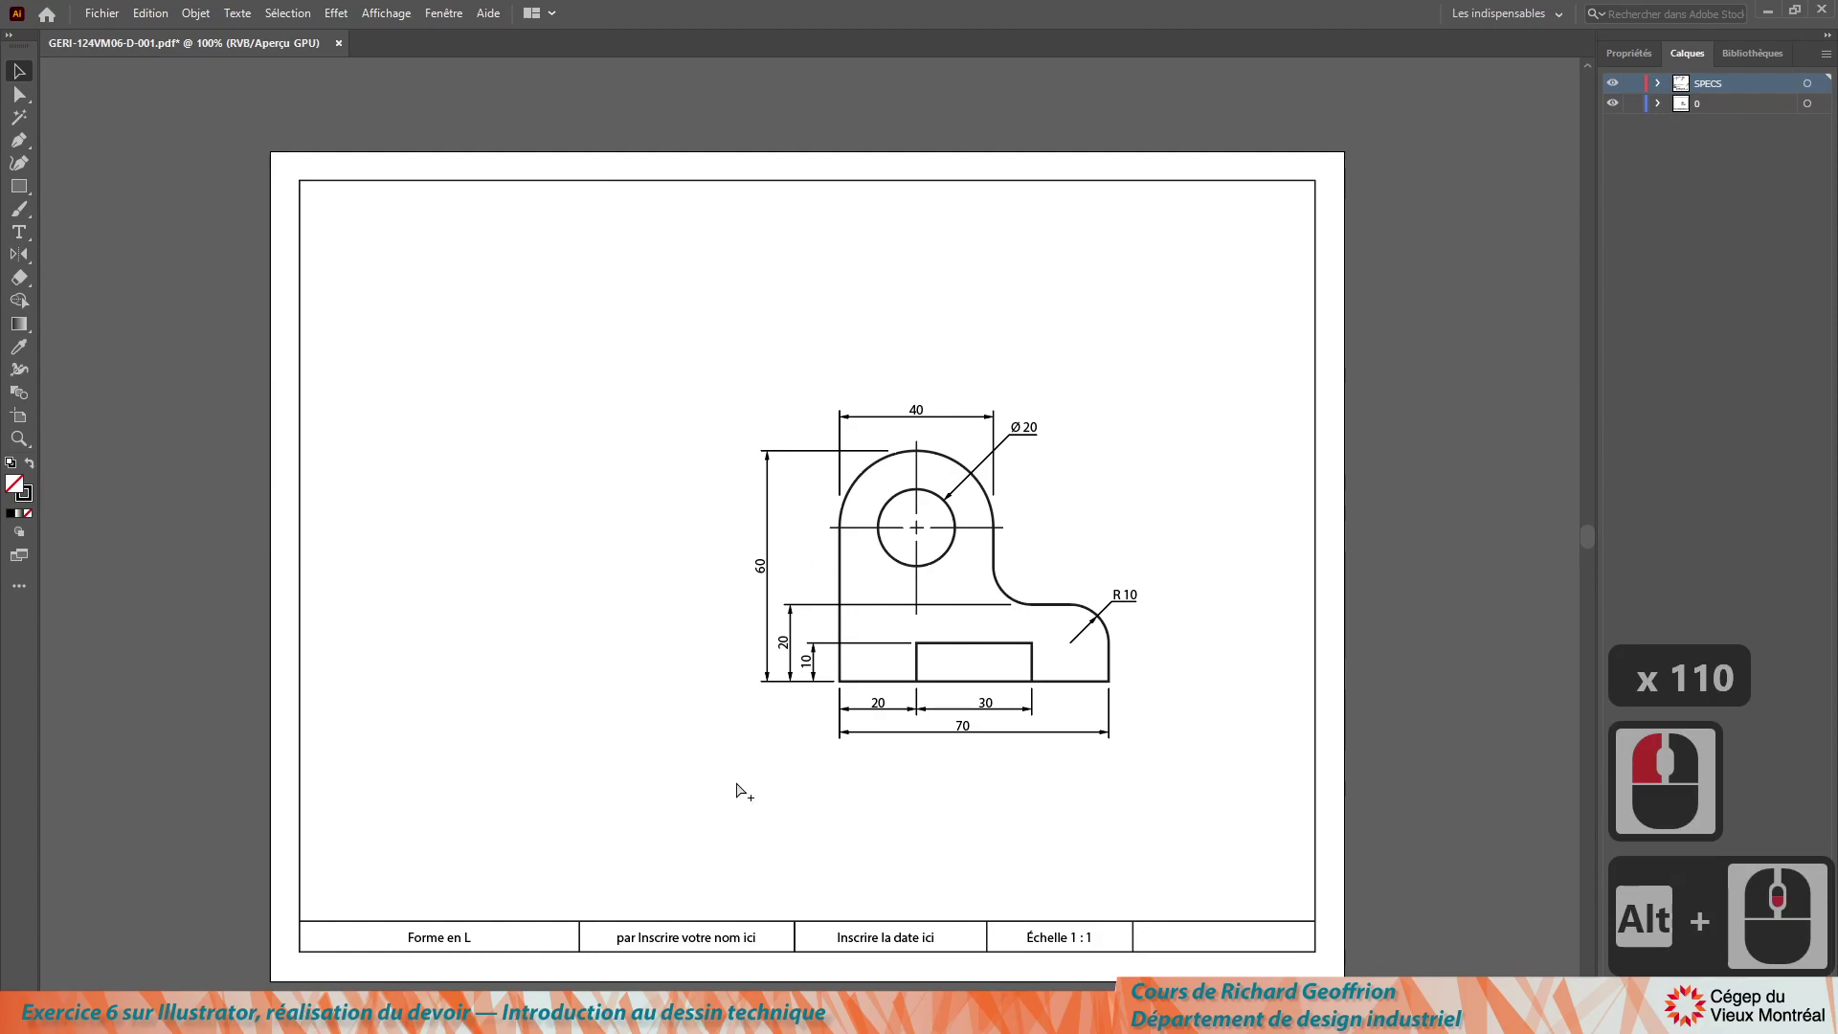
Step: Select the left side view and nudge it sideways with arrow keys to separate it
key(ctrl+alt+3)
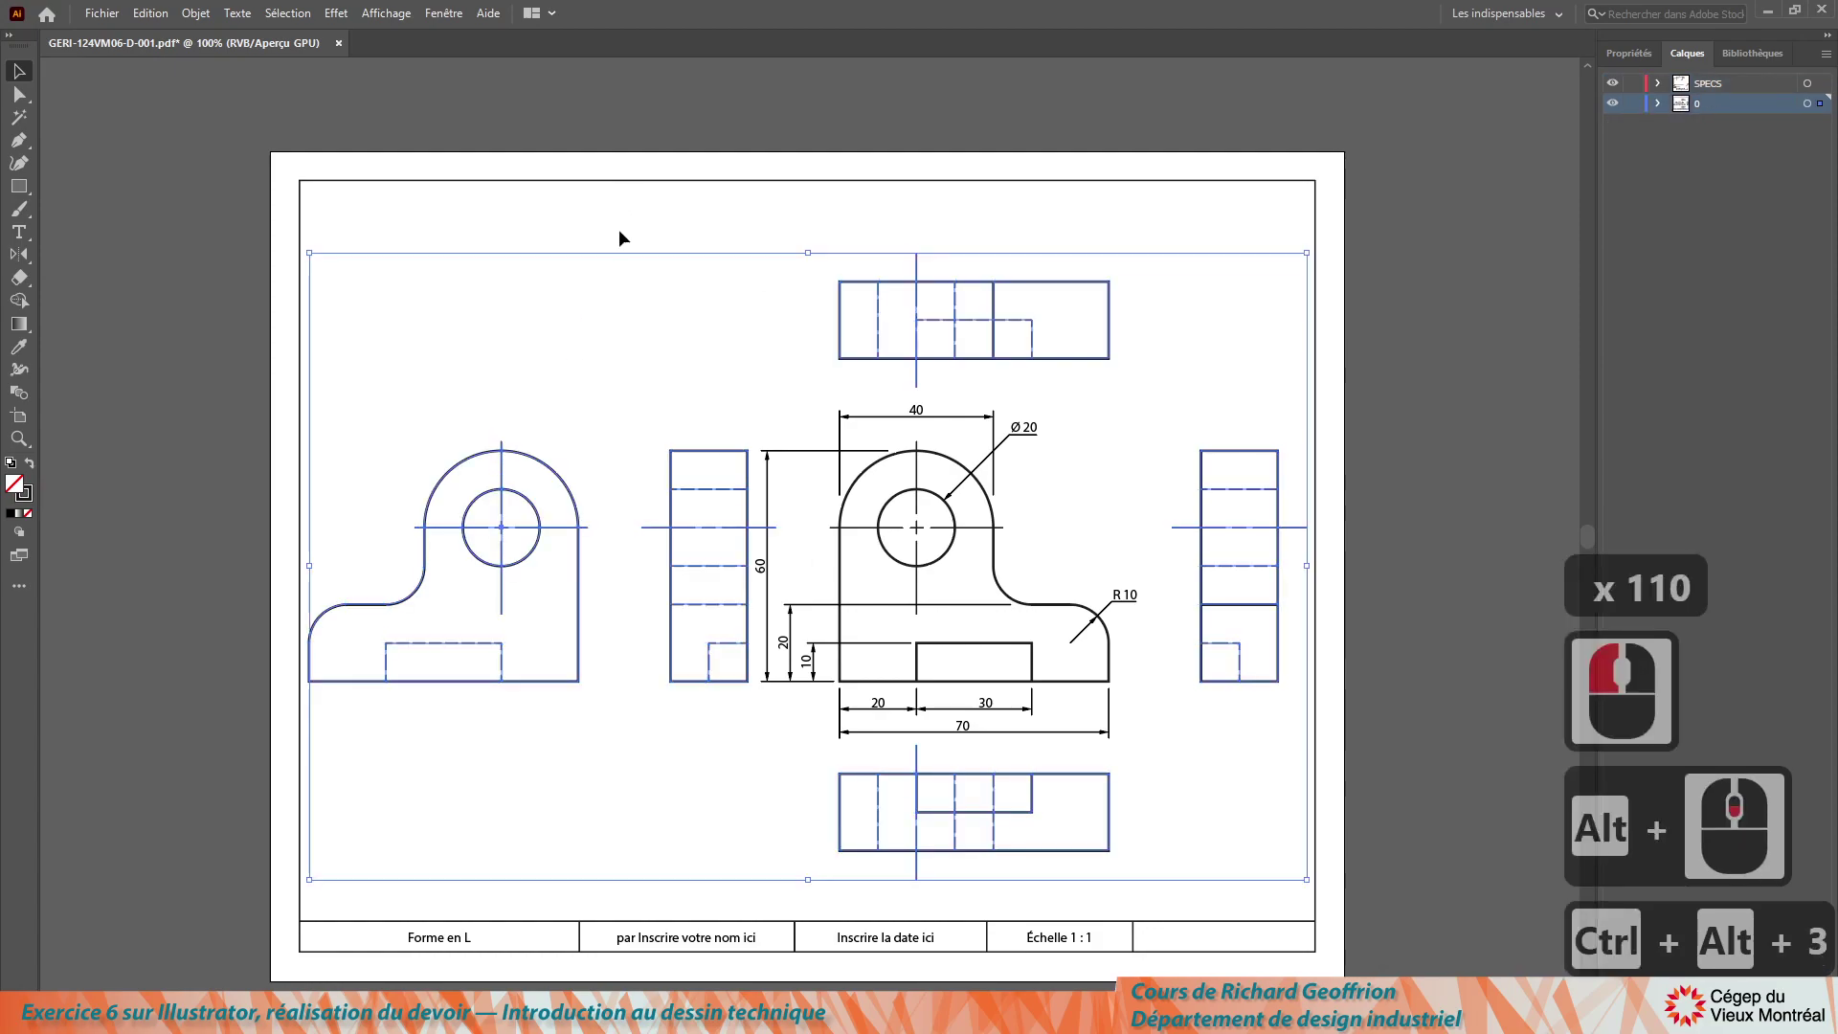
click(565, 237)
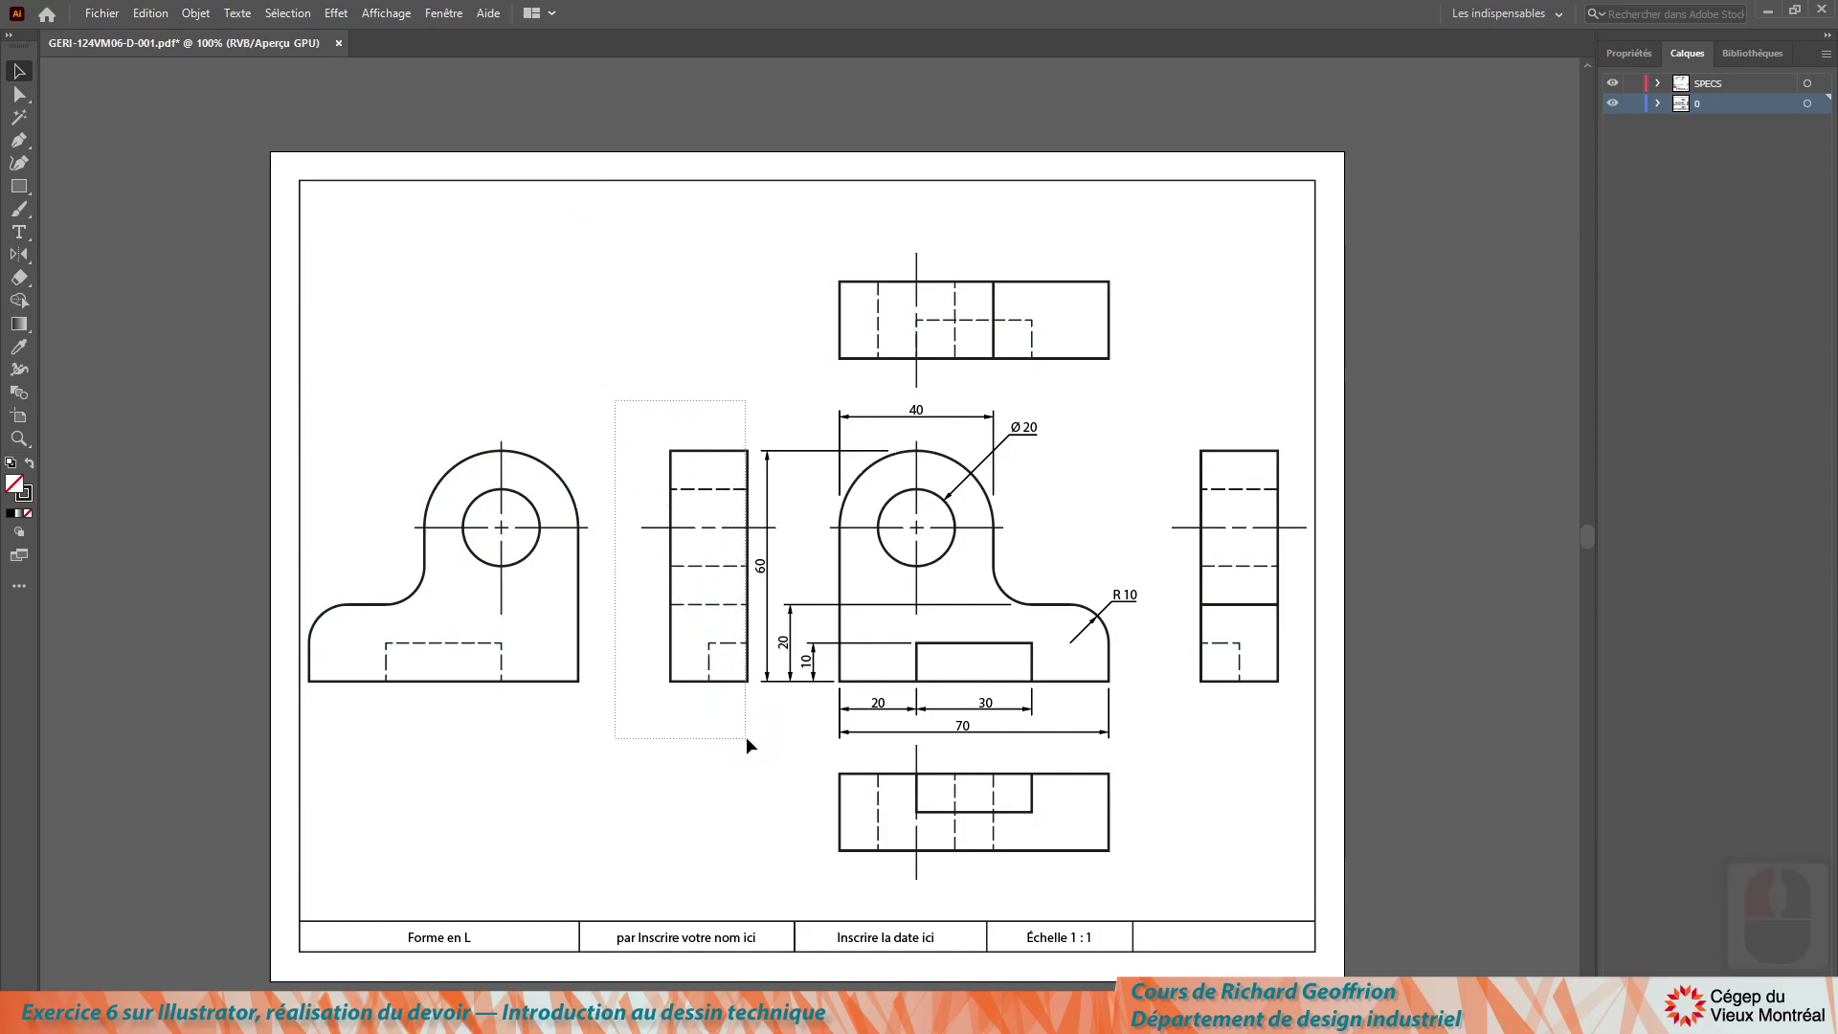
click(761, 741)
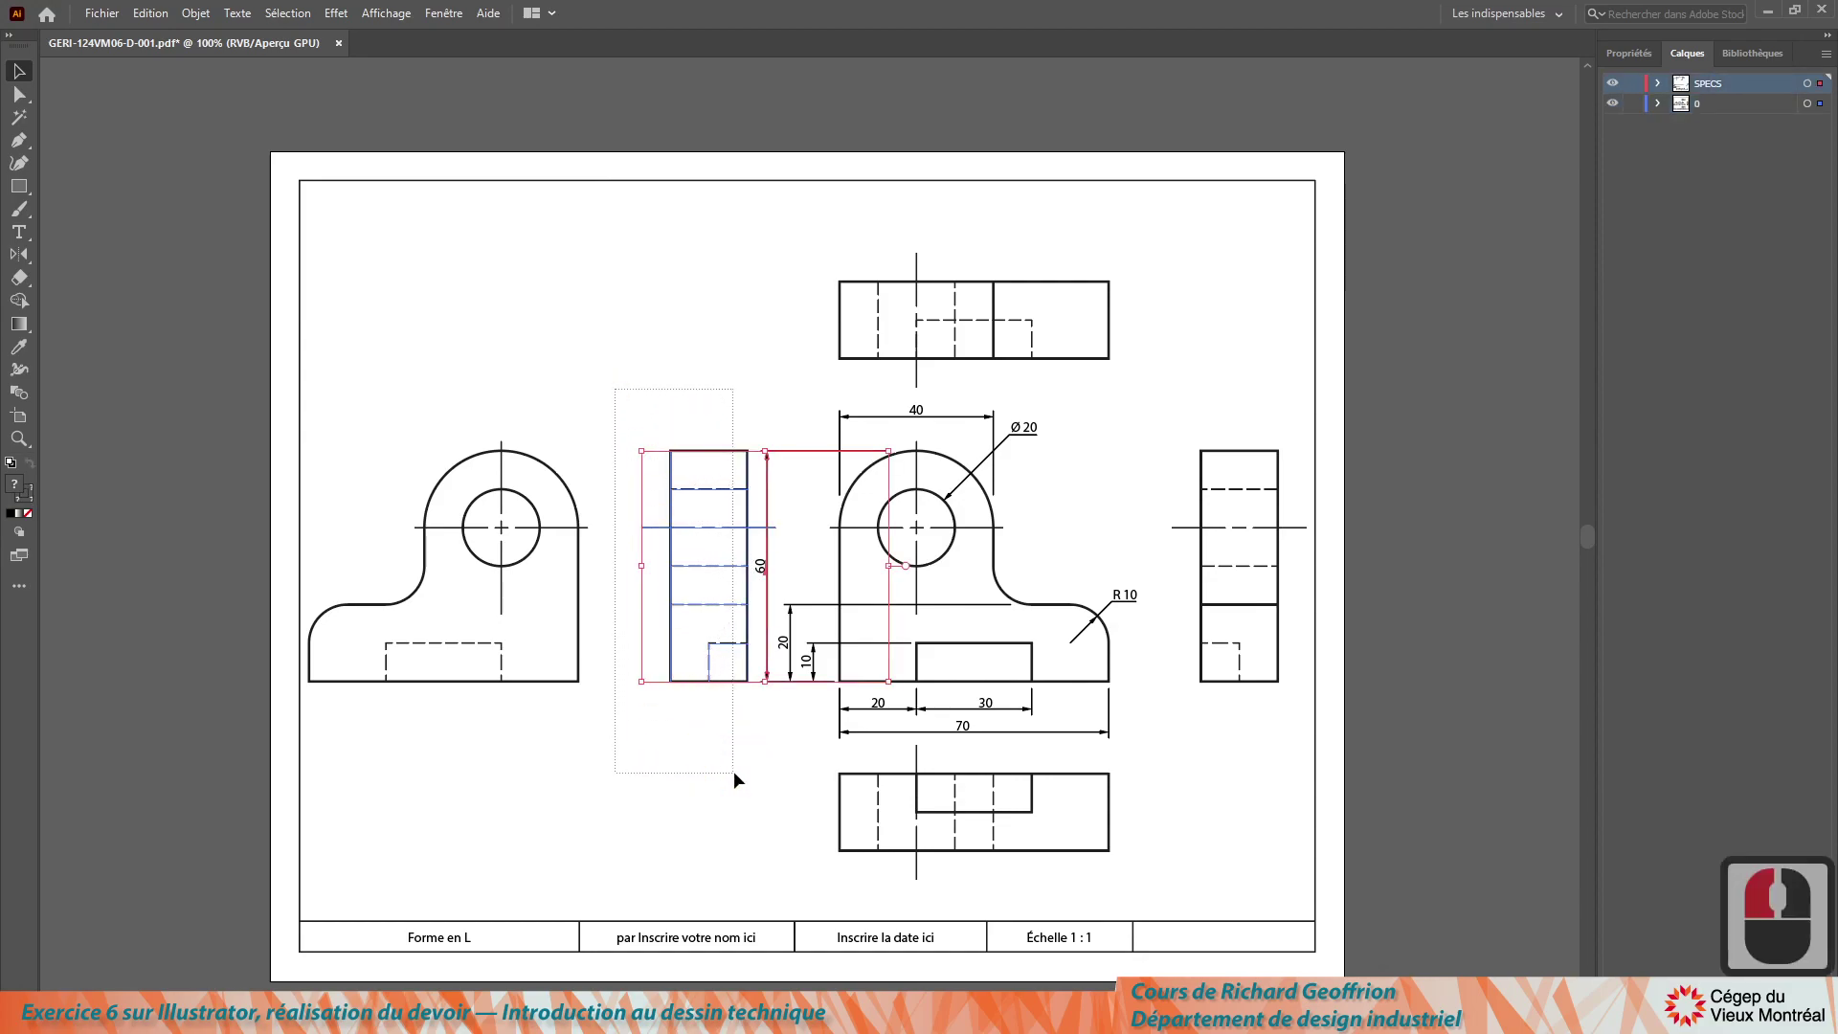
click(744, 777)
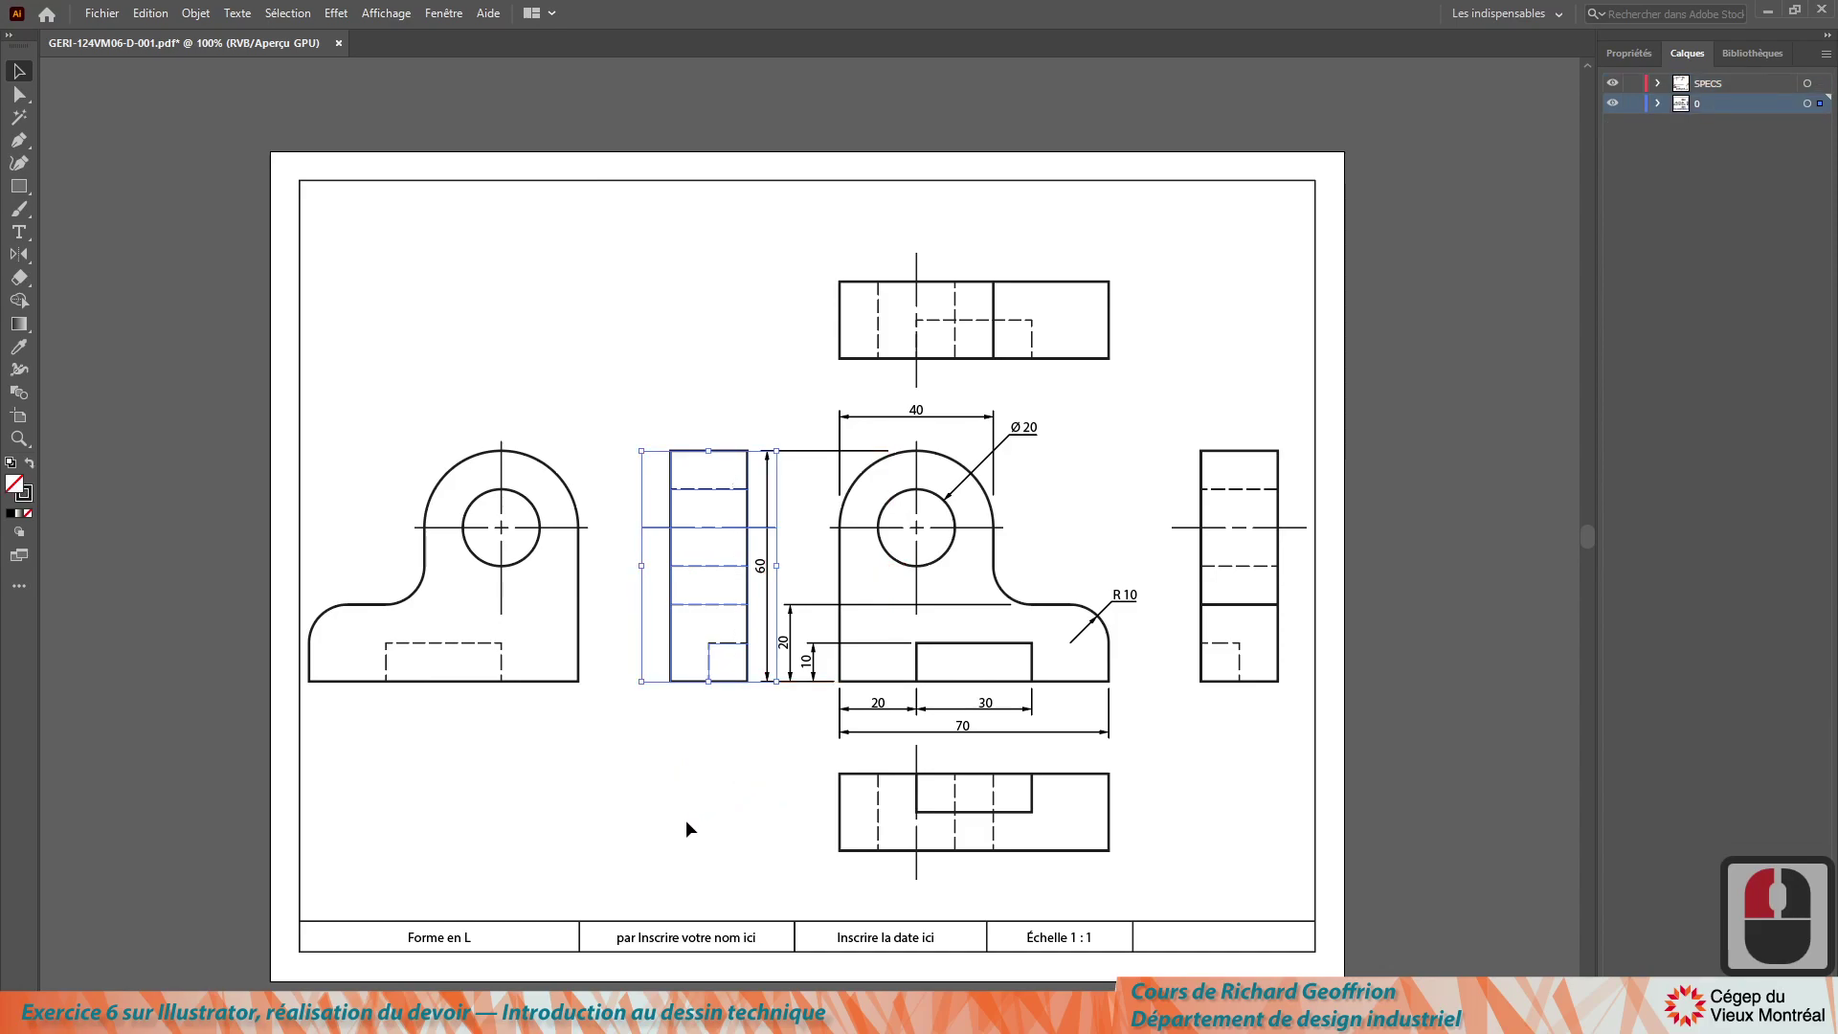
key(Left)
key(Left)
key(Left)
key(Left)
click(693, 826)
key(Left)
key(Left)
key(Left)
key(Left)
key(Right)
key(Right)
key(Right)
key(Left)
key(Left)
key(Left)
key(Left)
key(Right)
key(Right)
key(Right)
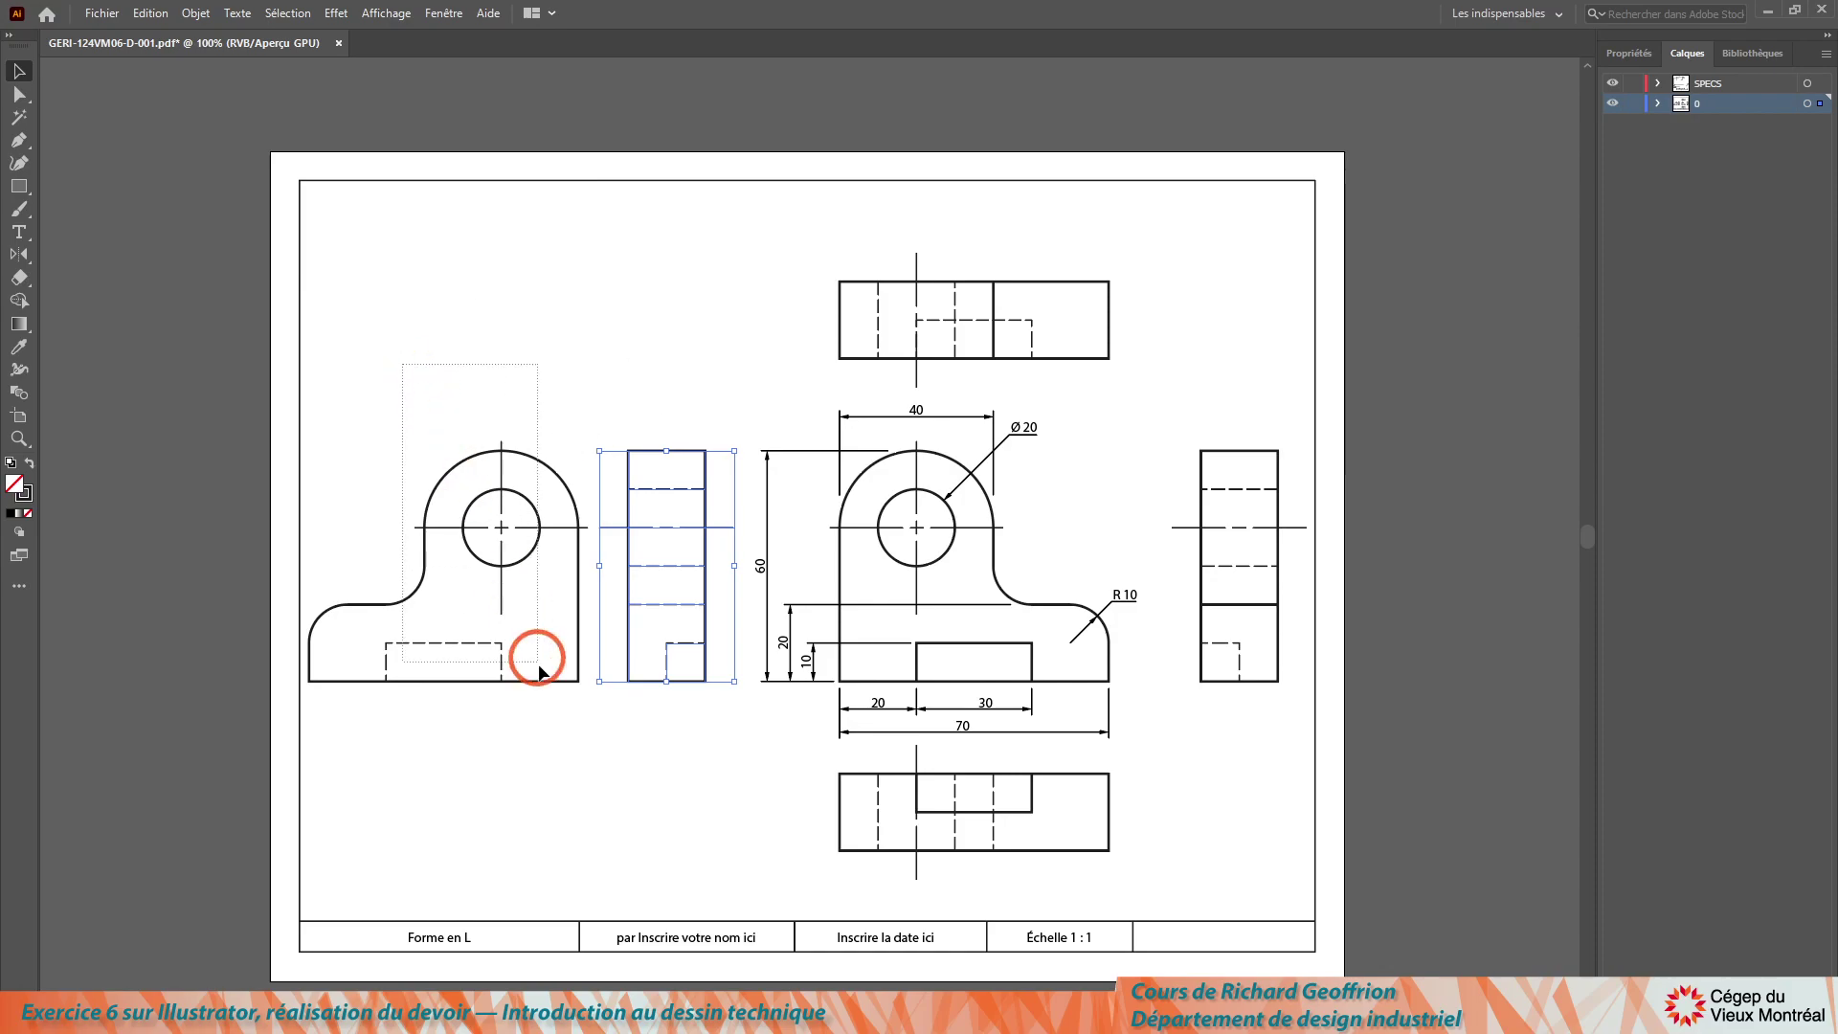
Step: Delete the undimensioned left-hand front view and the left side view from the sheet
click(669, 769)
key(Delete)
key(Delete)
click(728, 753)
key(Delete)
key(Delete)
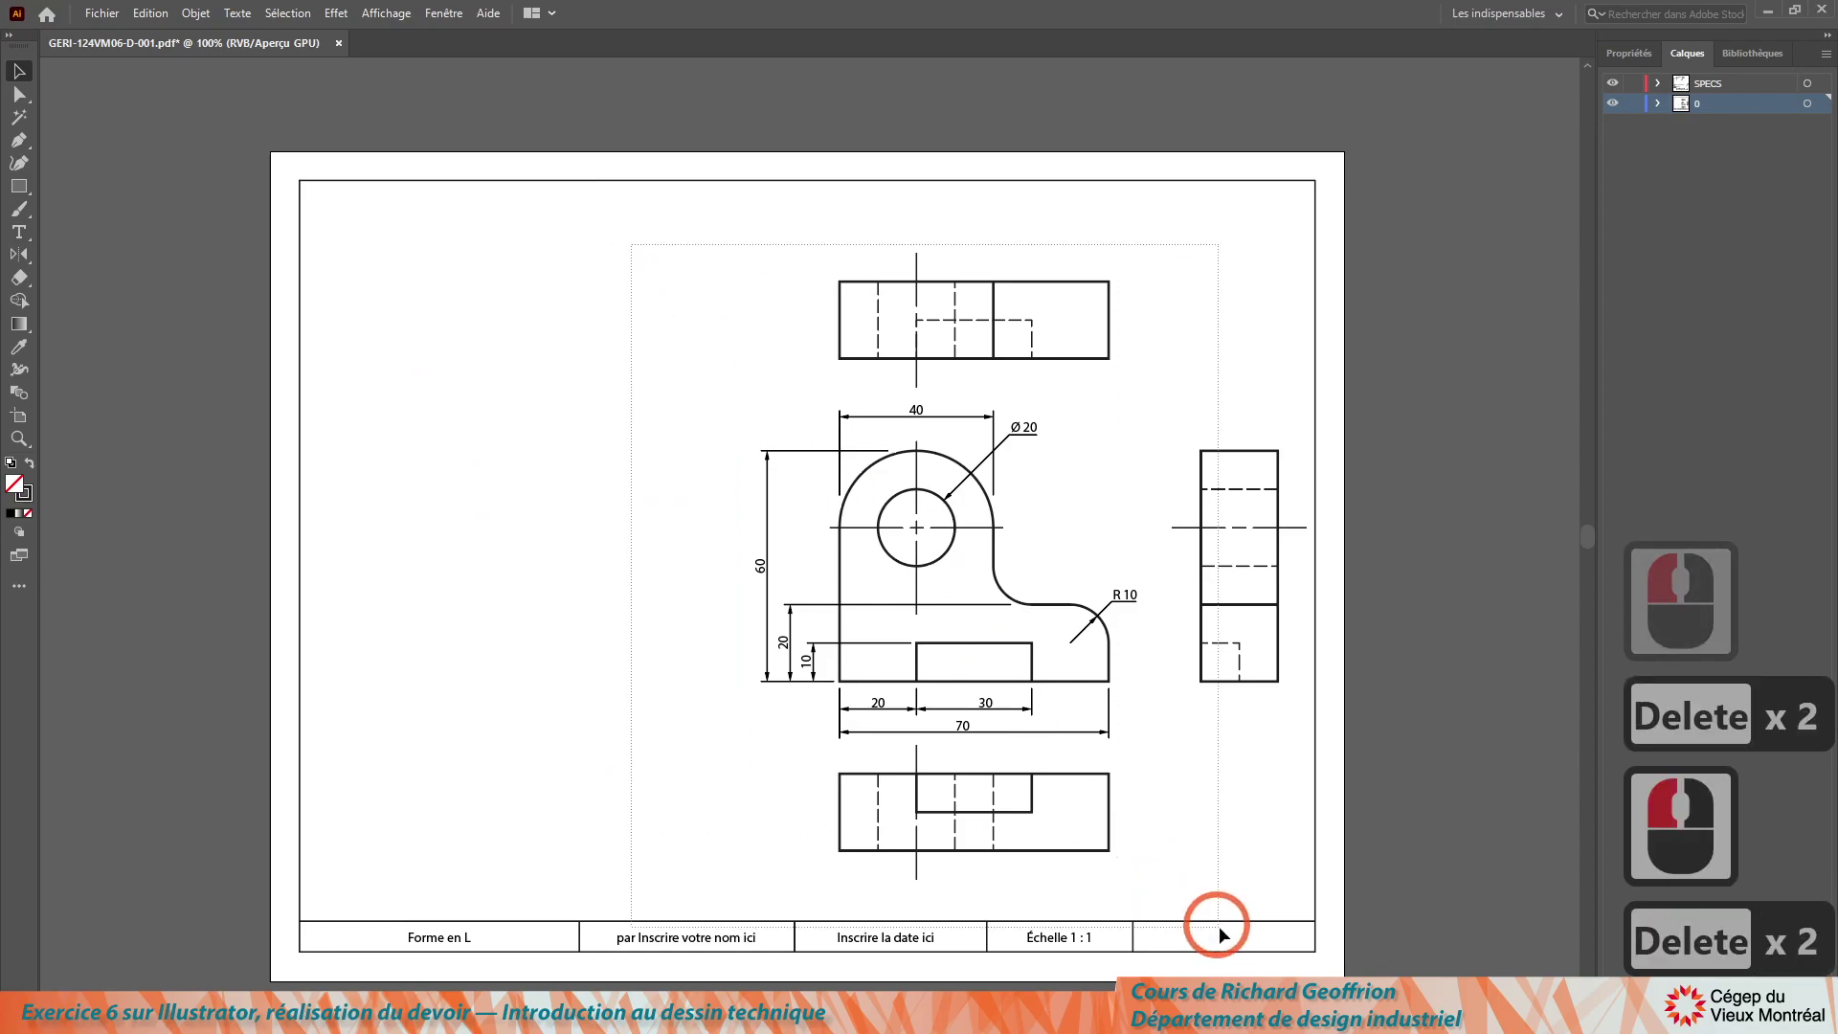
Step: Shift all four views left to centre them on the sheet
click(1310, 897)
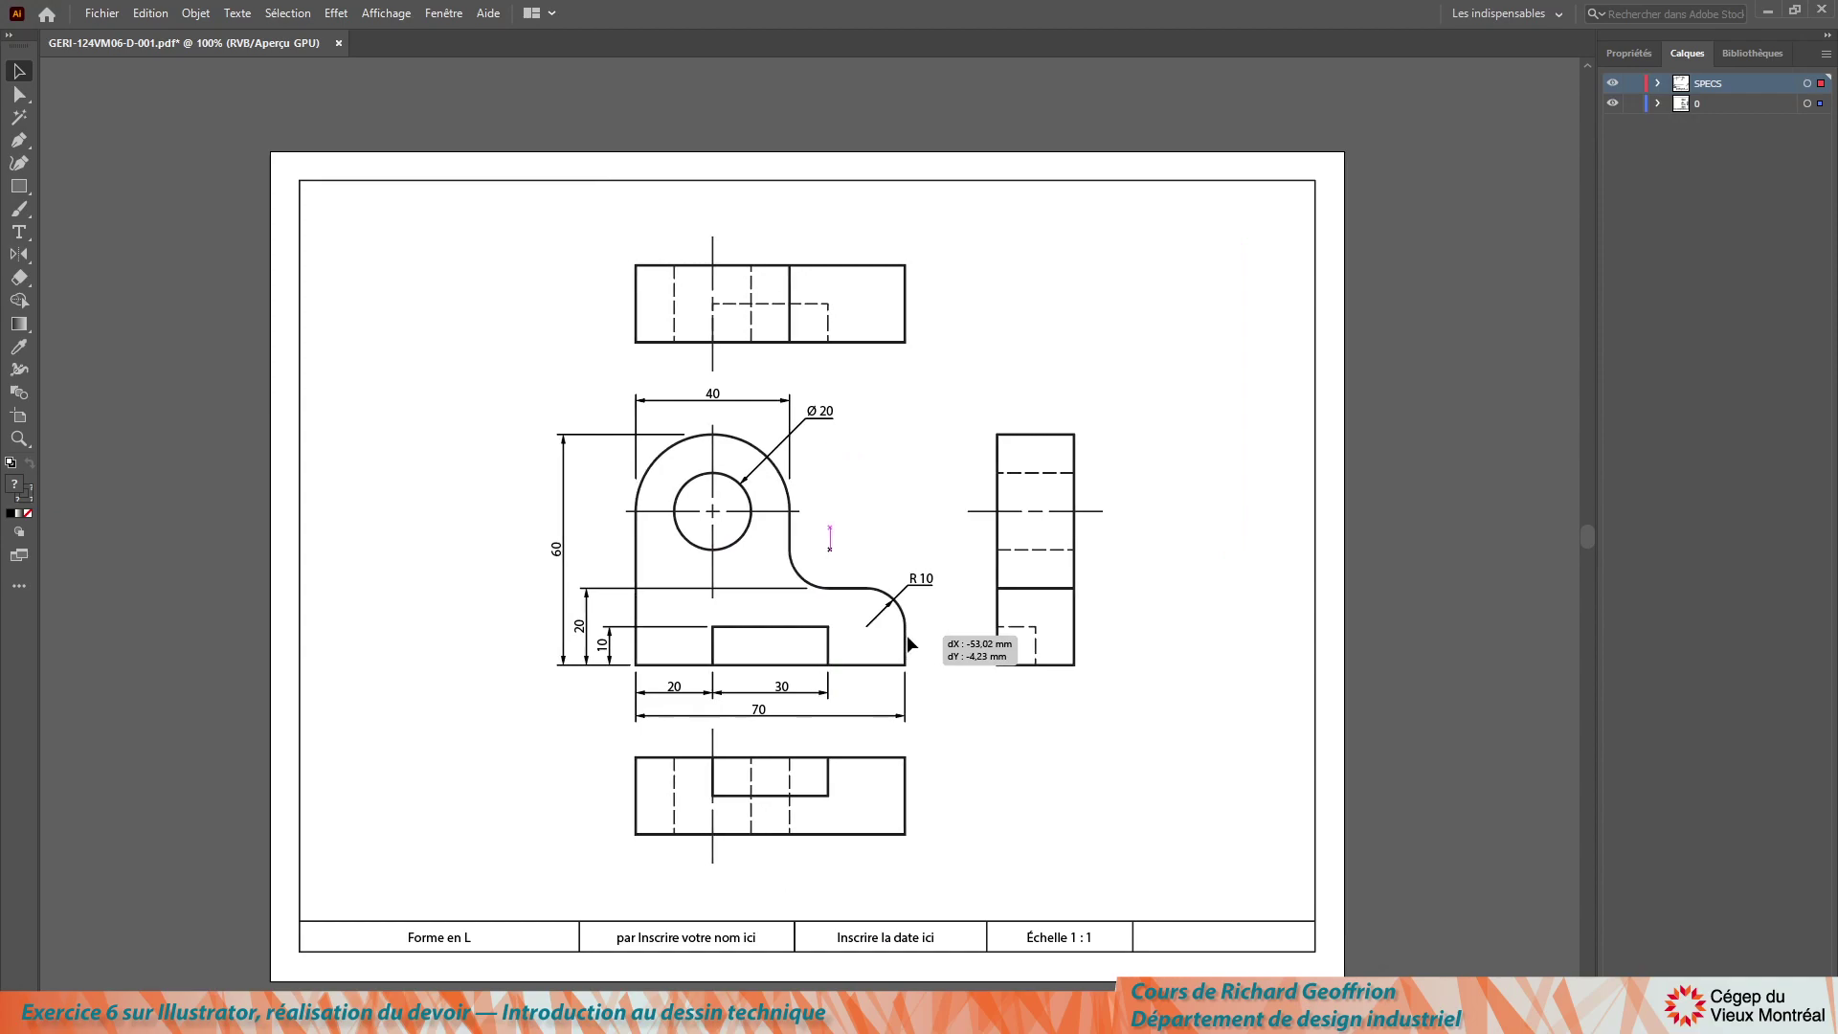
click(929, 653)
click(531, 232)
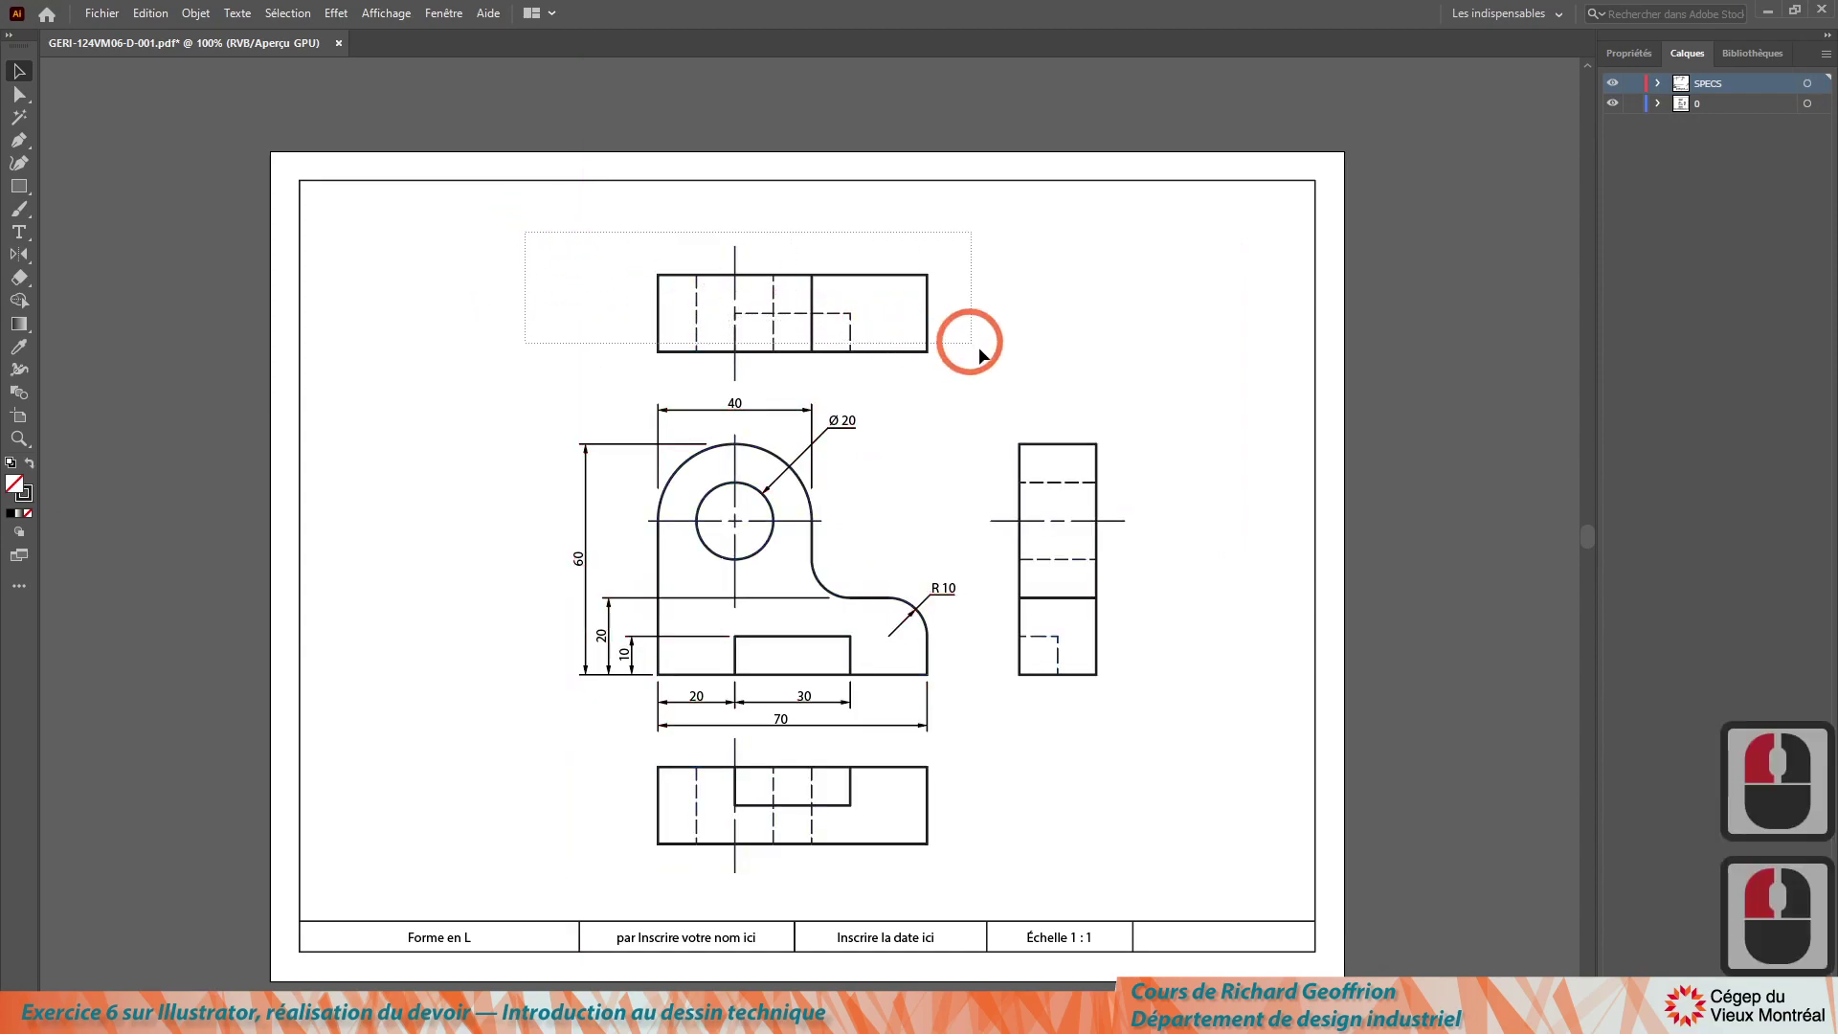
Step: Nudge the upper view with arrow keys so it sits slightly higher above the front view
click(1005, 368)
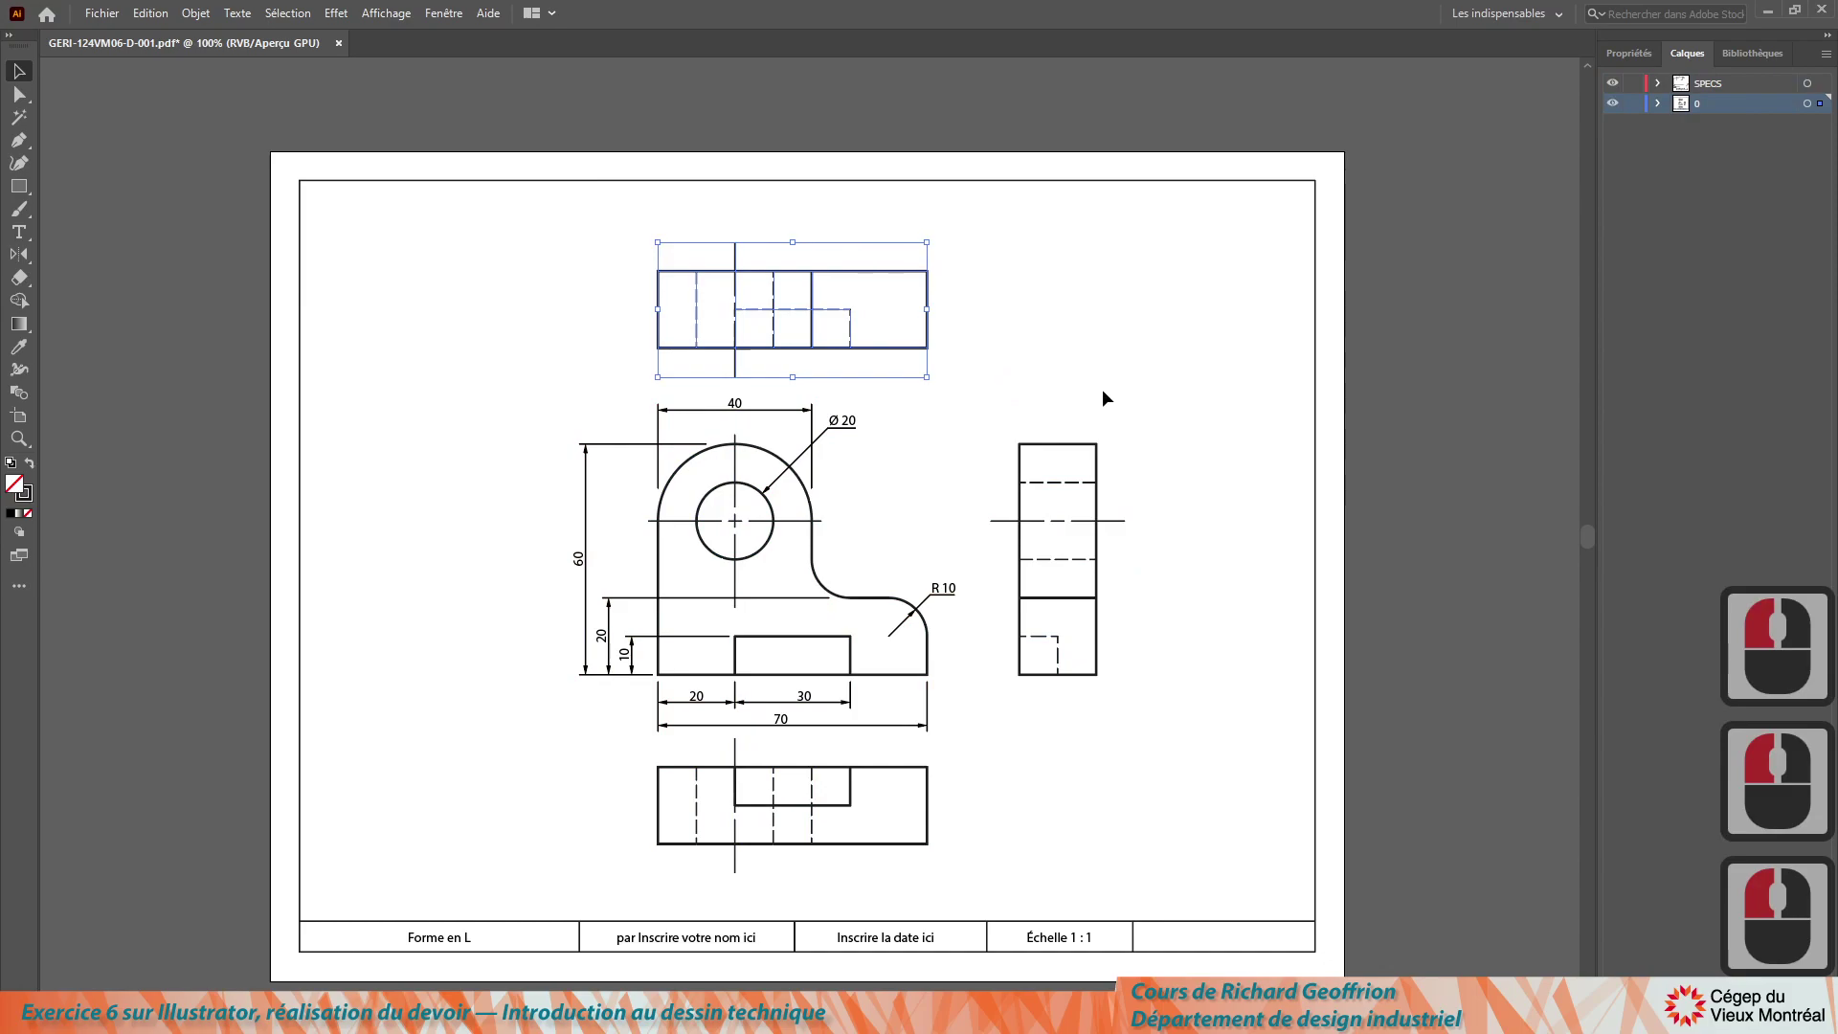
key(Up)
key(Up)
key(Up)
key(Up)
key(Down)
key(Down)
key(Down)
scroll(down, 3)
click(1109, 395)
key(Down)
key(Down)
key(Down)
scroll(down, 3)
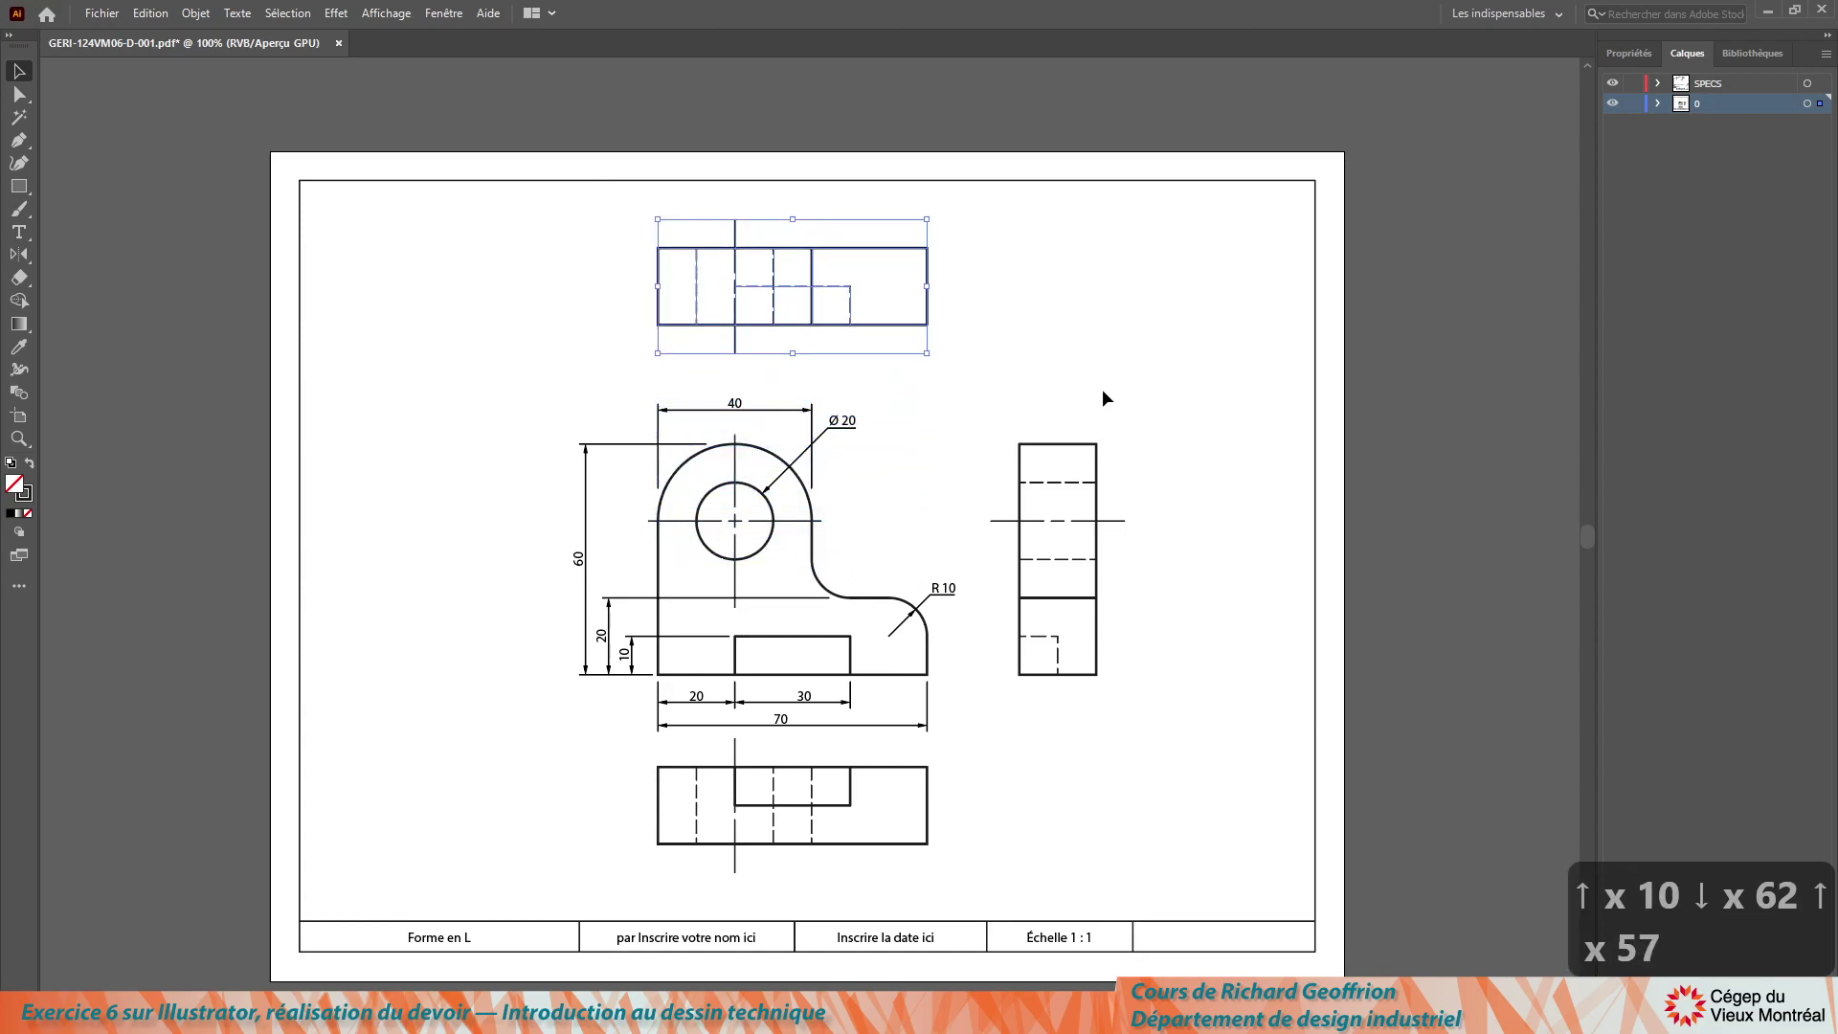
scroll(up, 3)
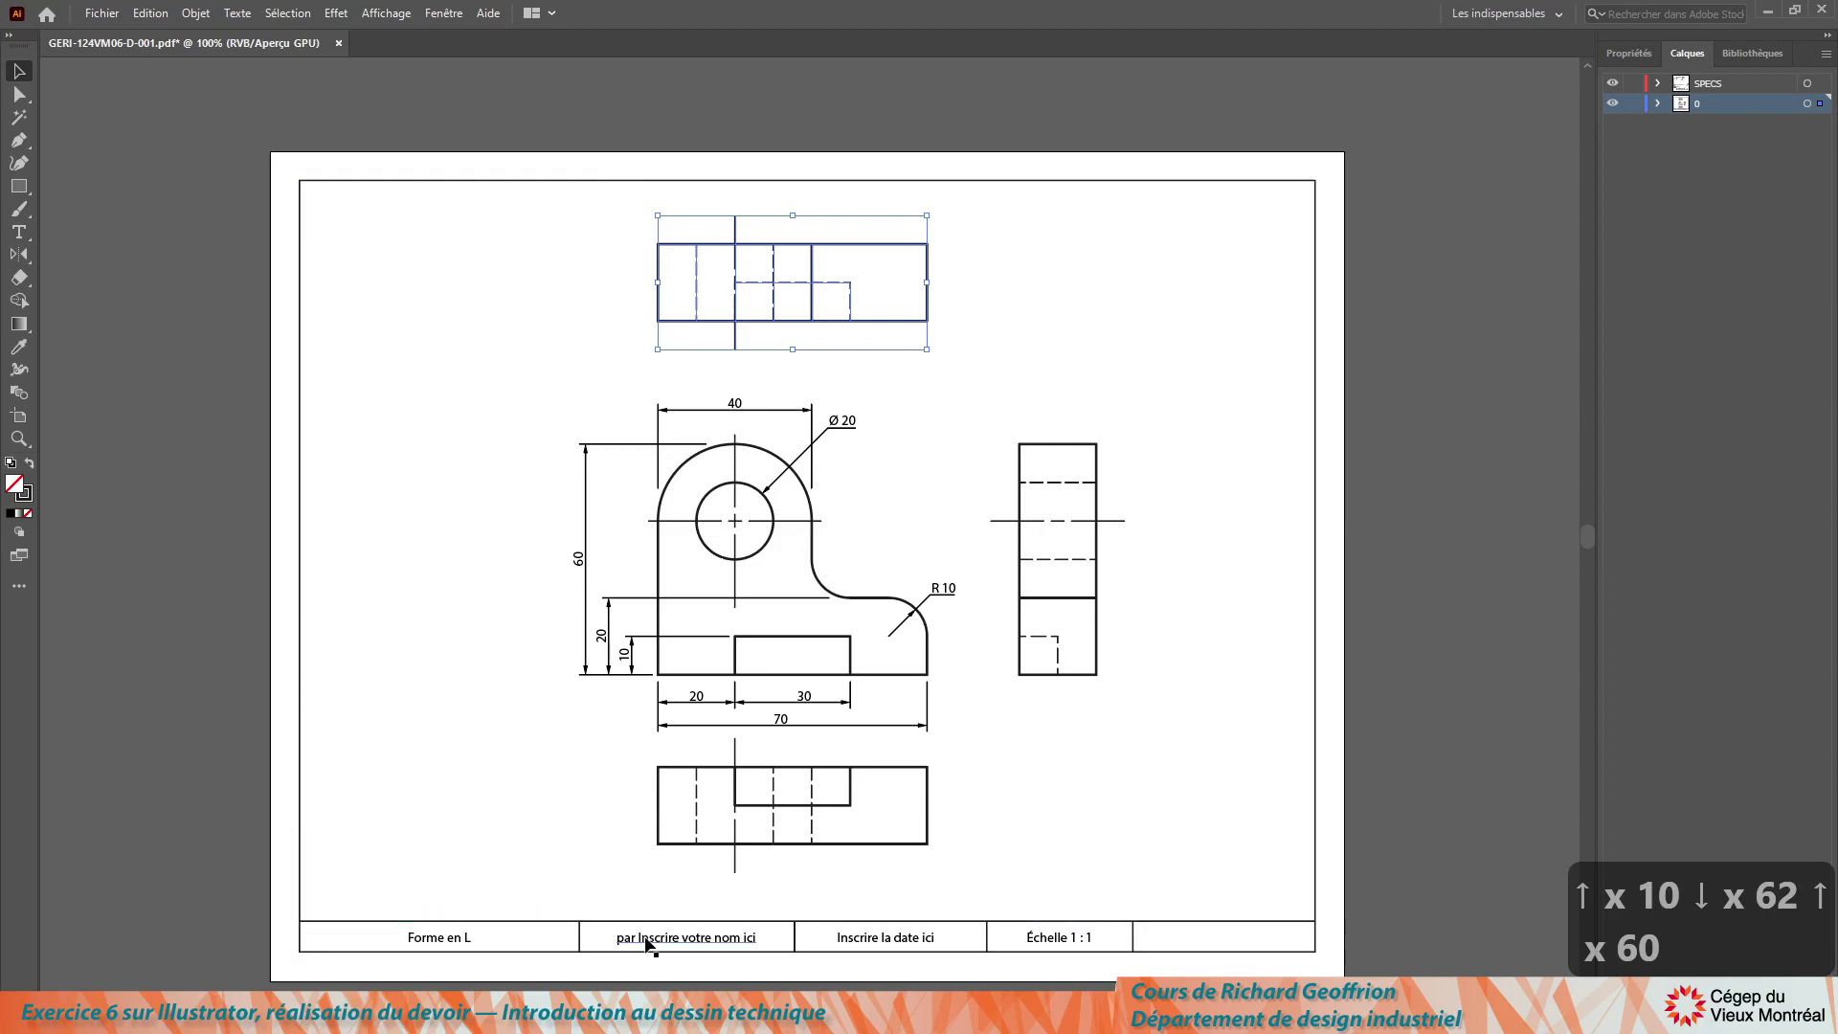
click(652, 941)
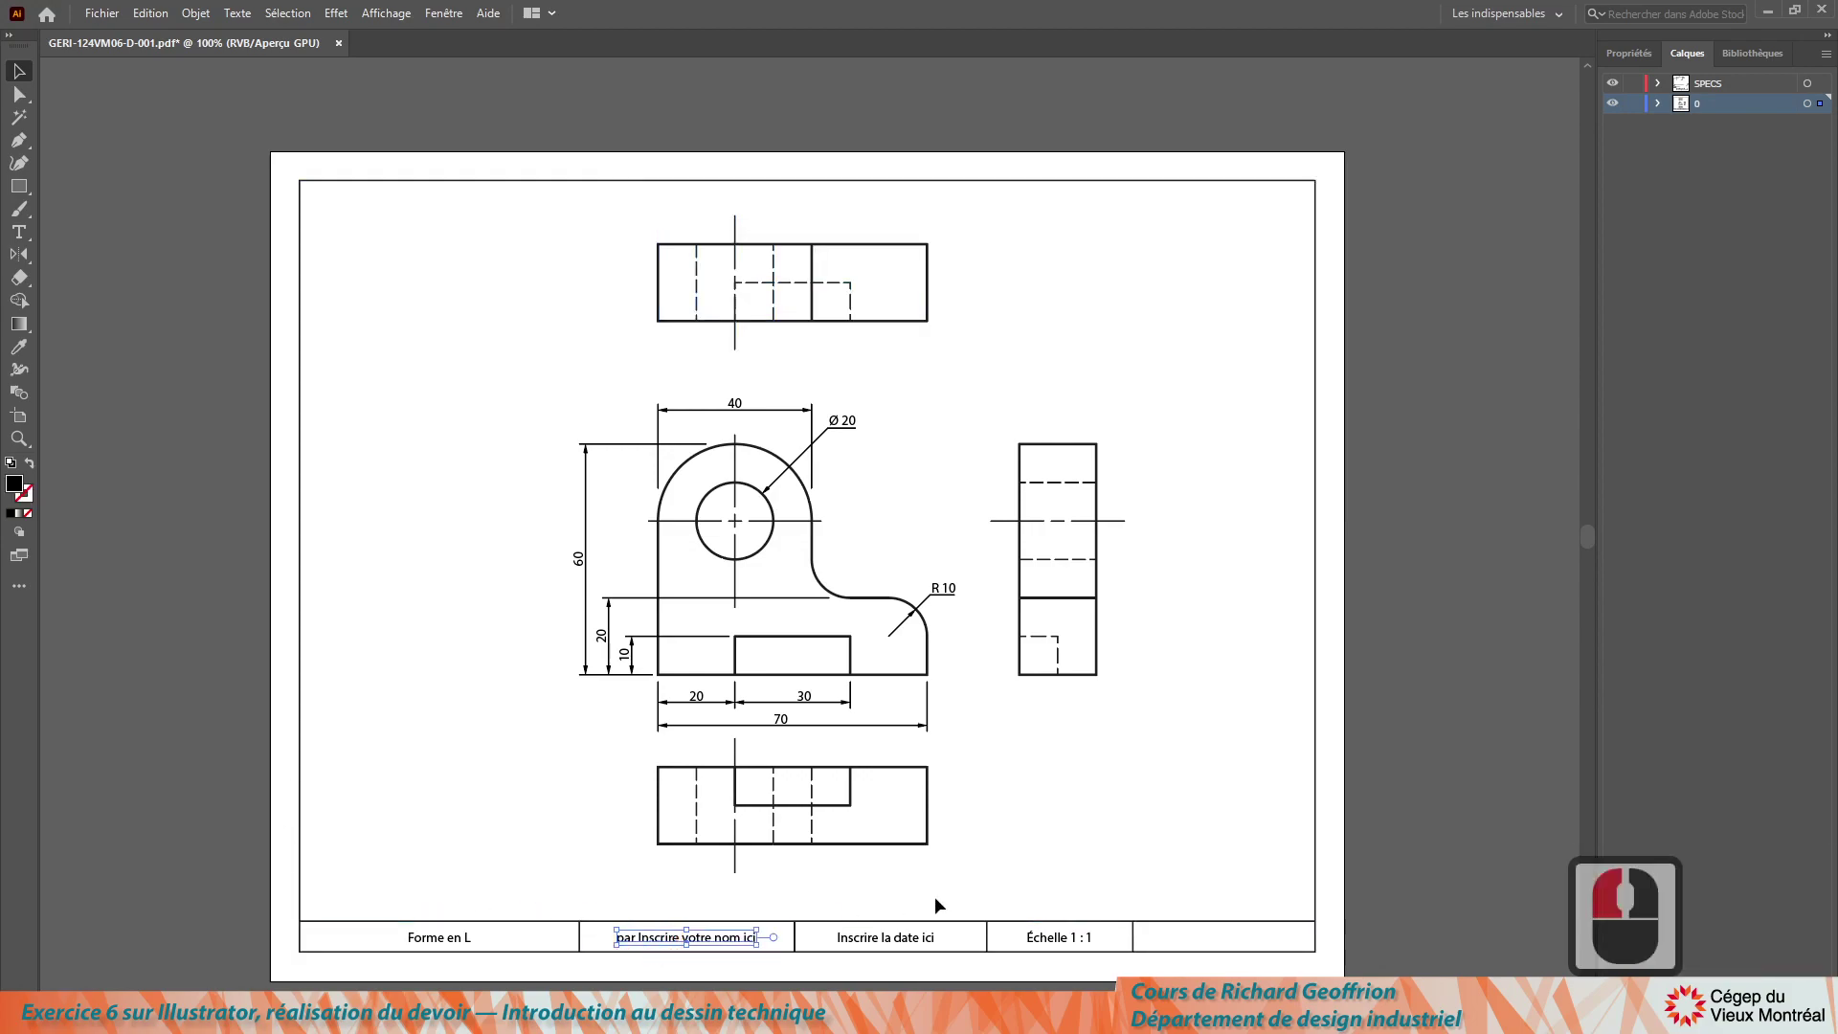